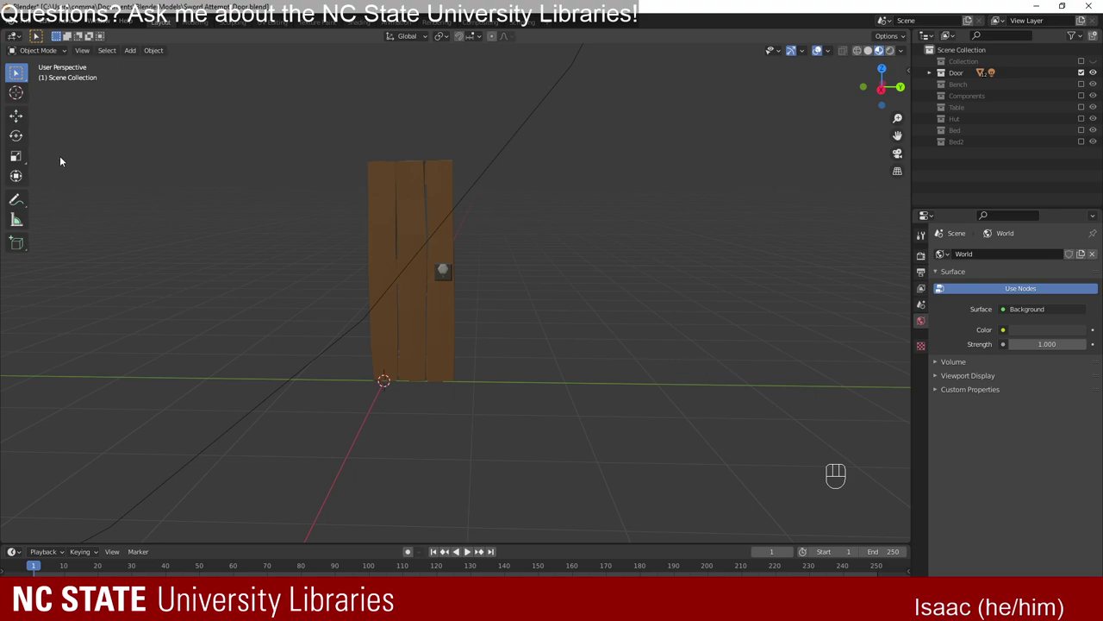
Orbit around the door to inspect it from the front and the handle side.
drag(530, 309, 495, 322)
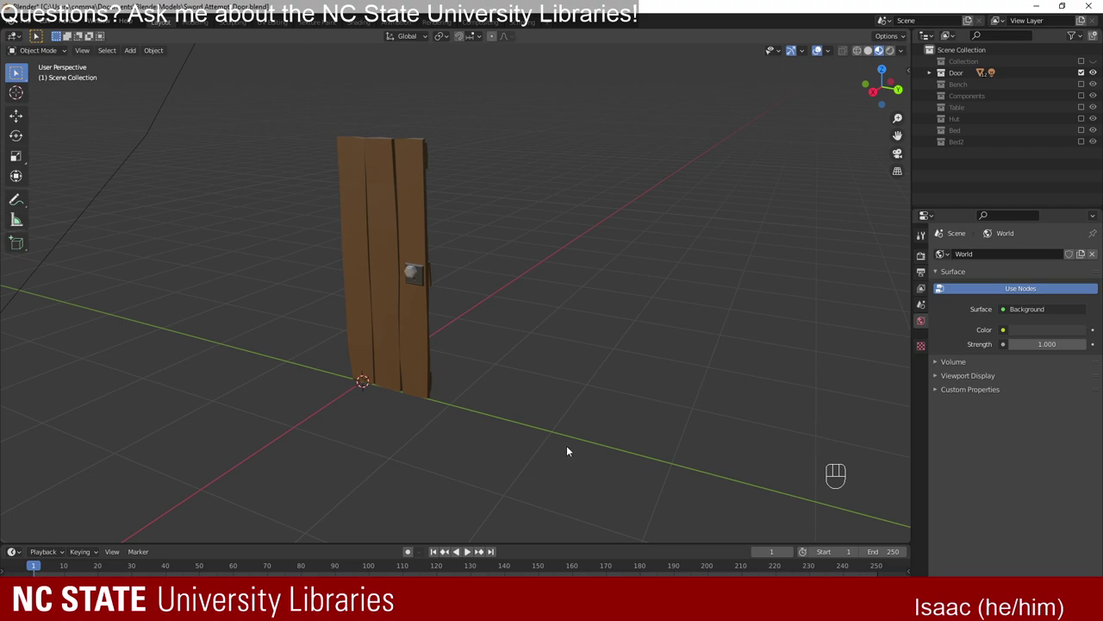
key(a)
click(727, 423)
drag(349, 352, 409, 358)
drag(587, 423, 616, 435)
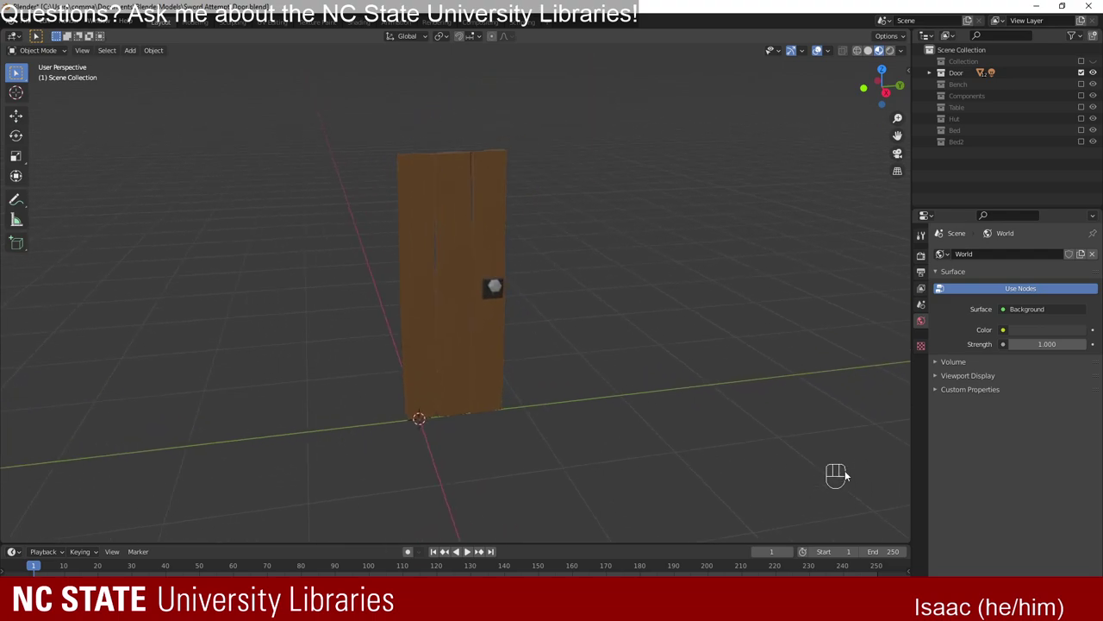
drag(380, 427, 428, 412)
drag(520, 408, 485, 404)
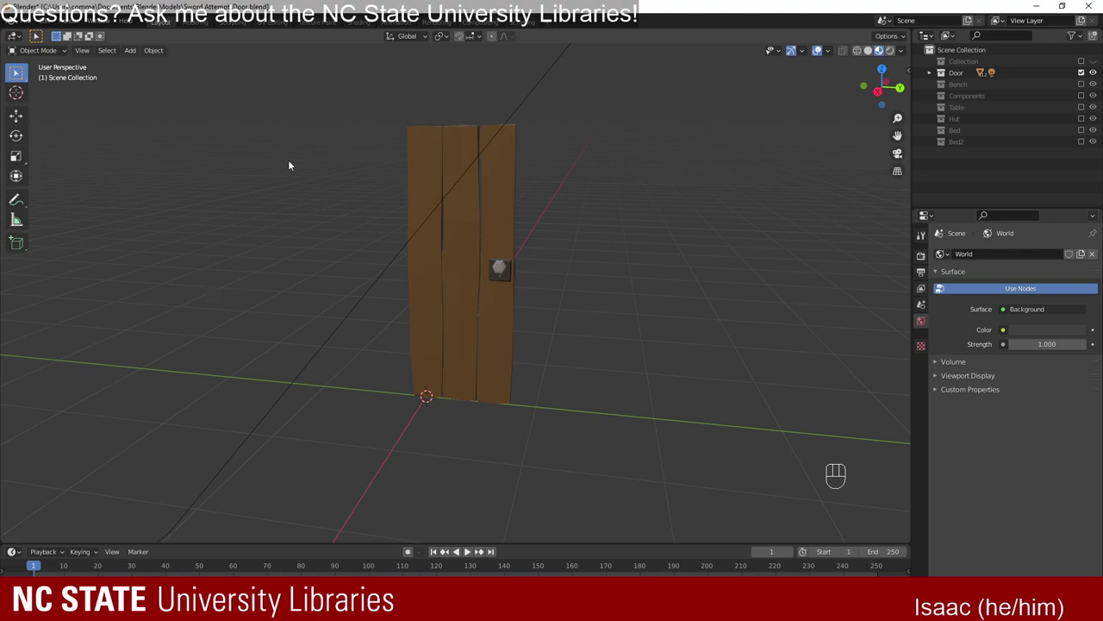
drag(591, 239, 528, 242)
drag(507, 246, 619, 301)
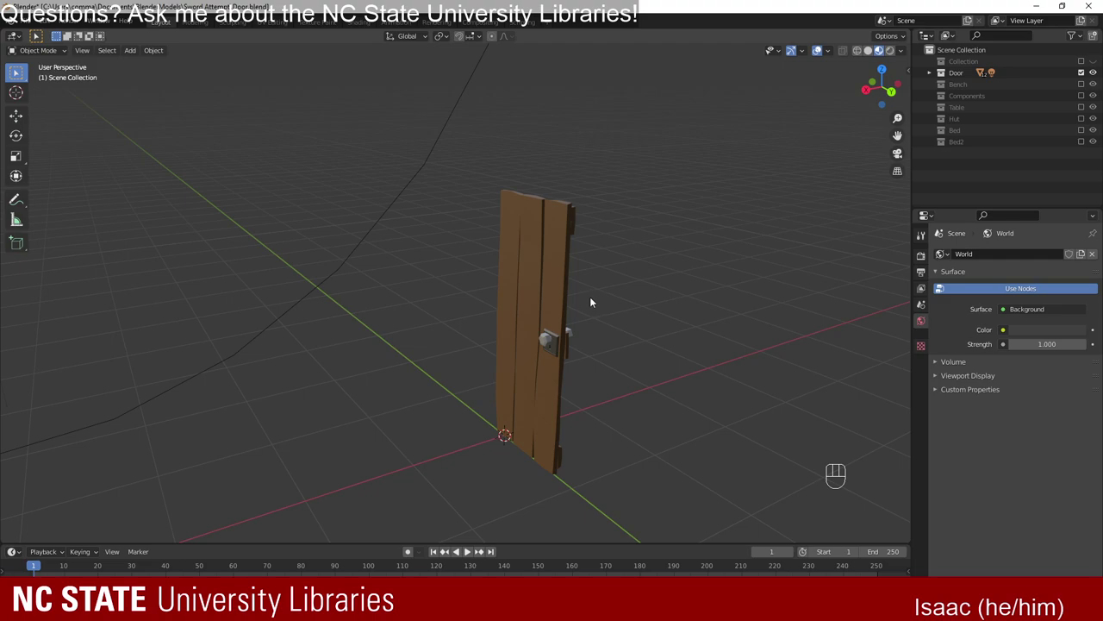
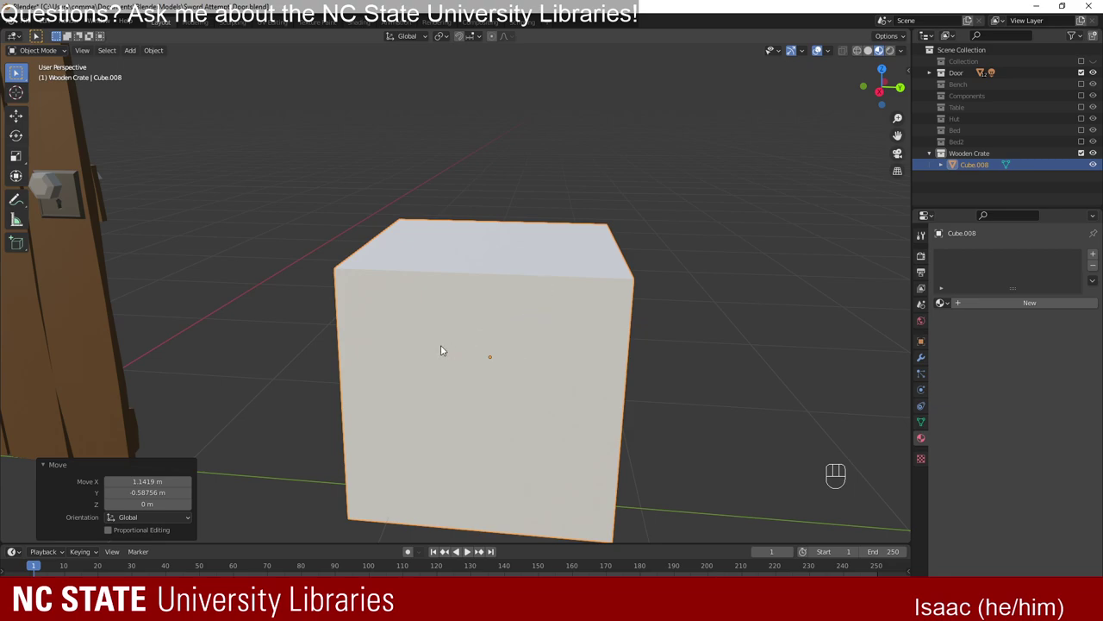
Orbit around the new crate cube and enter Edit Mode on Cube.008.
drag(435, 355, 372, 259)
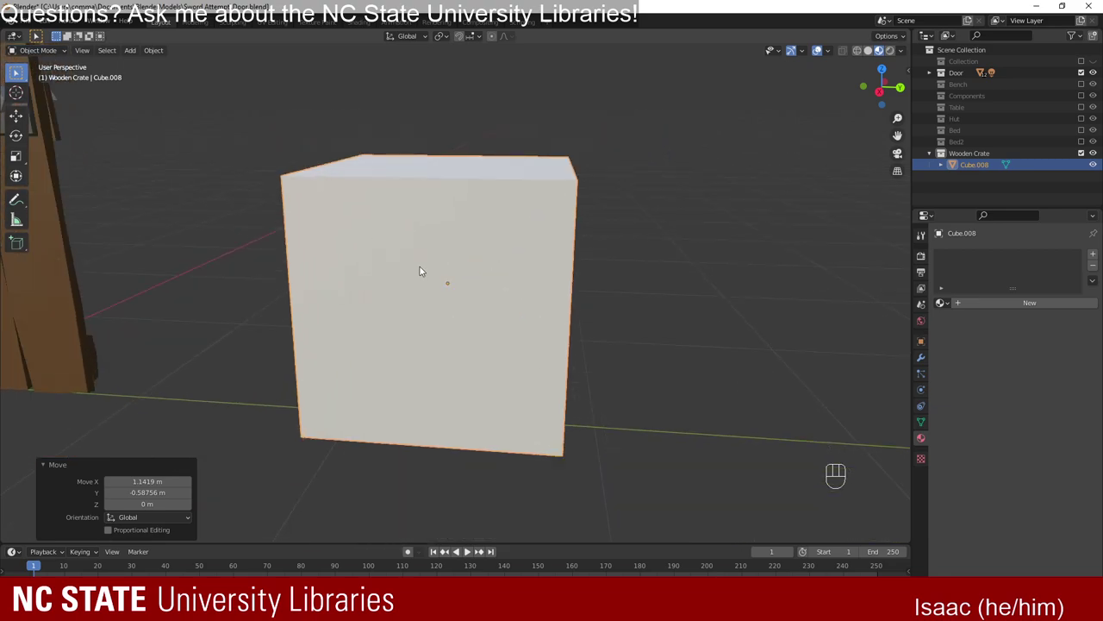
drag(425, 338, 428, 340)
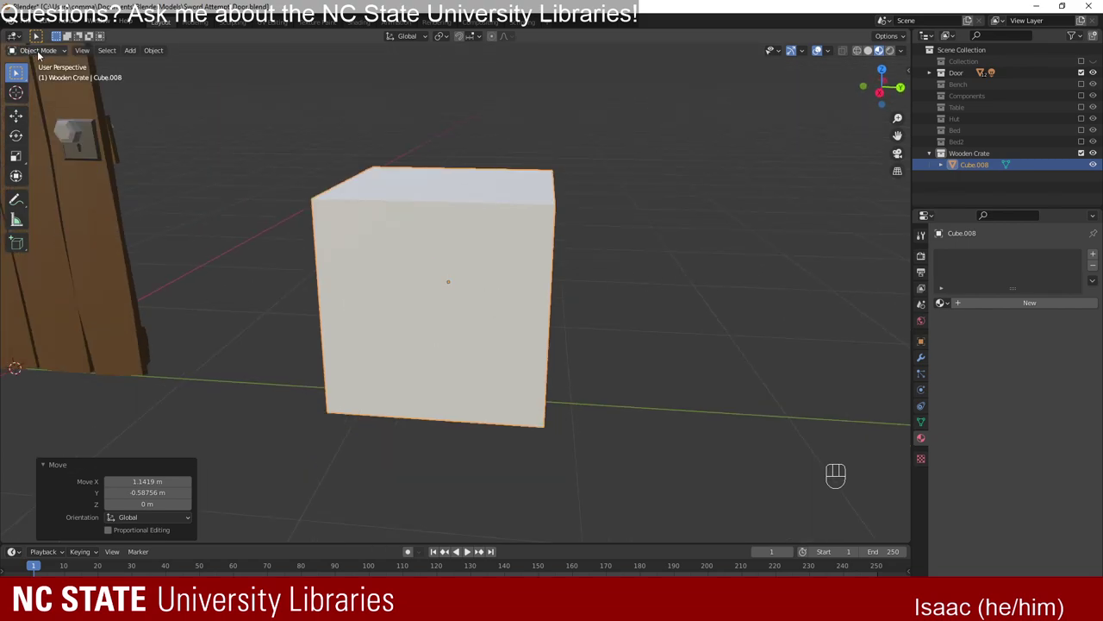
key(Tab)
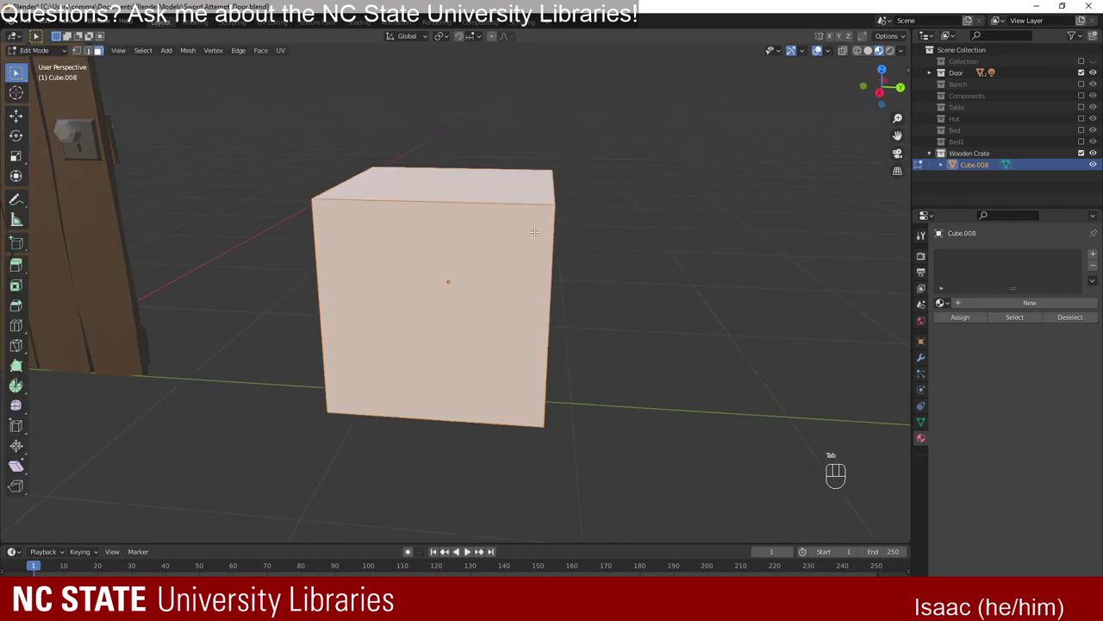
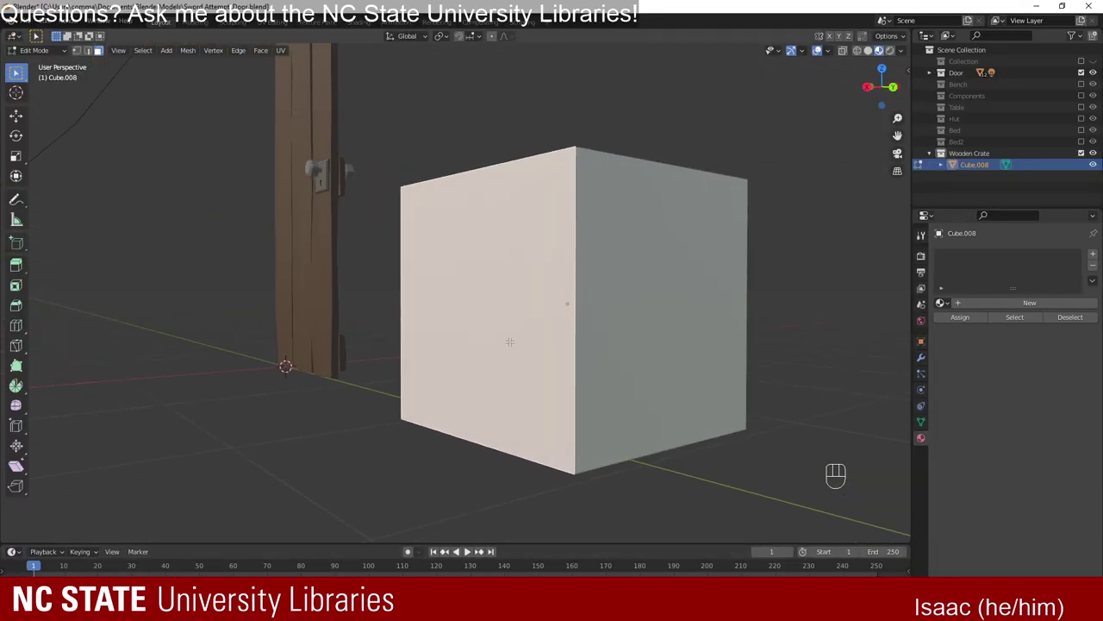
key(e)
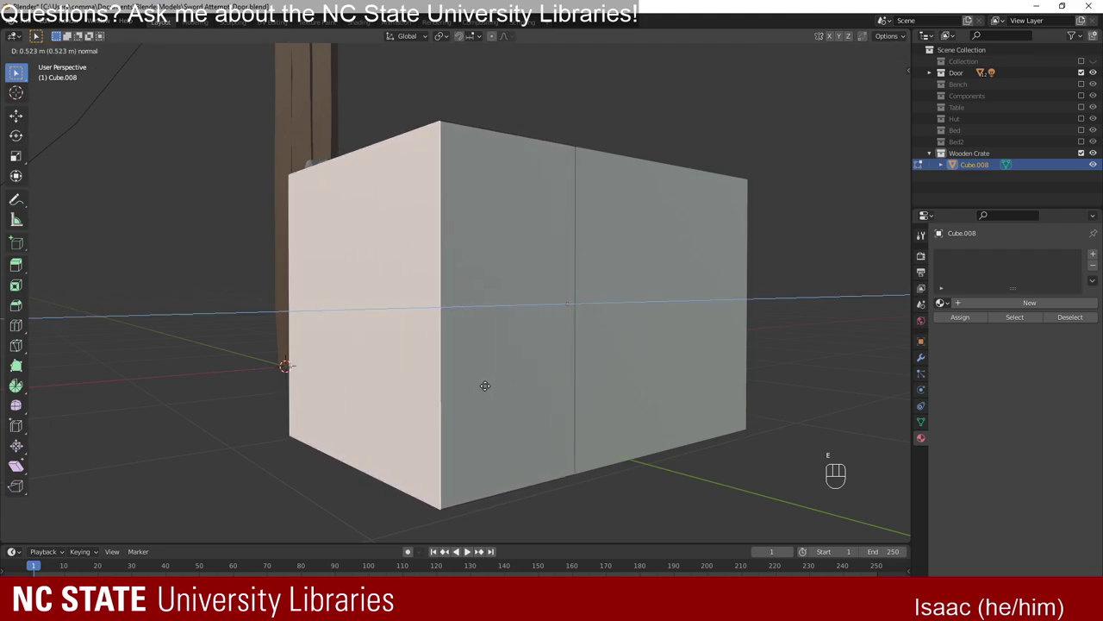
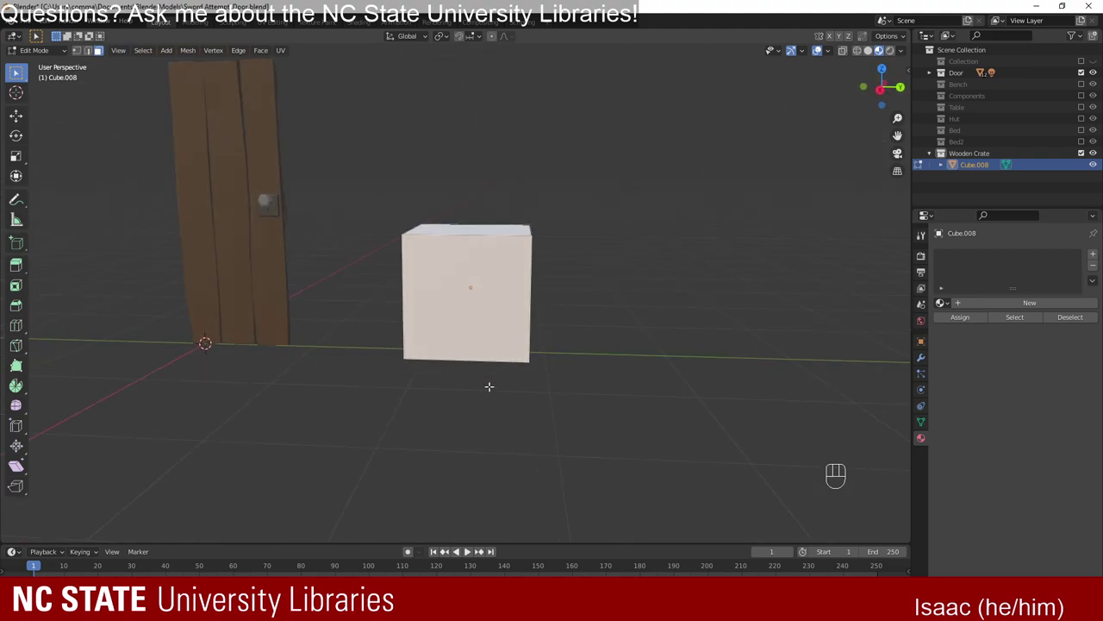
Inset the crate's front face into a bordered inner panel and move it along Z.
key(s)
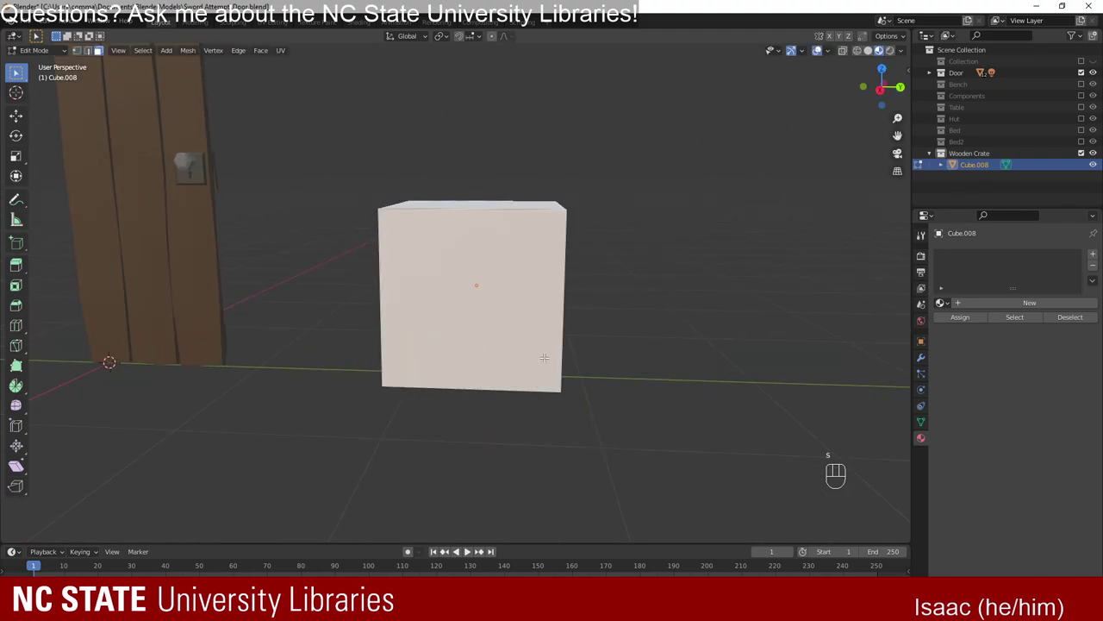
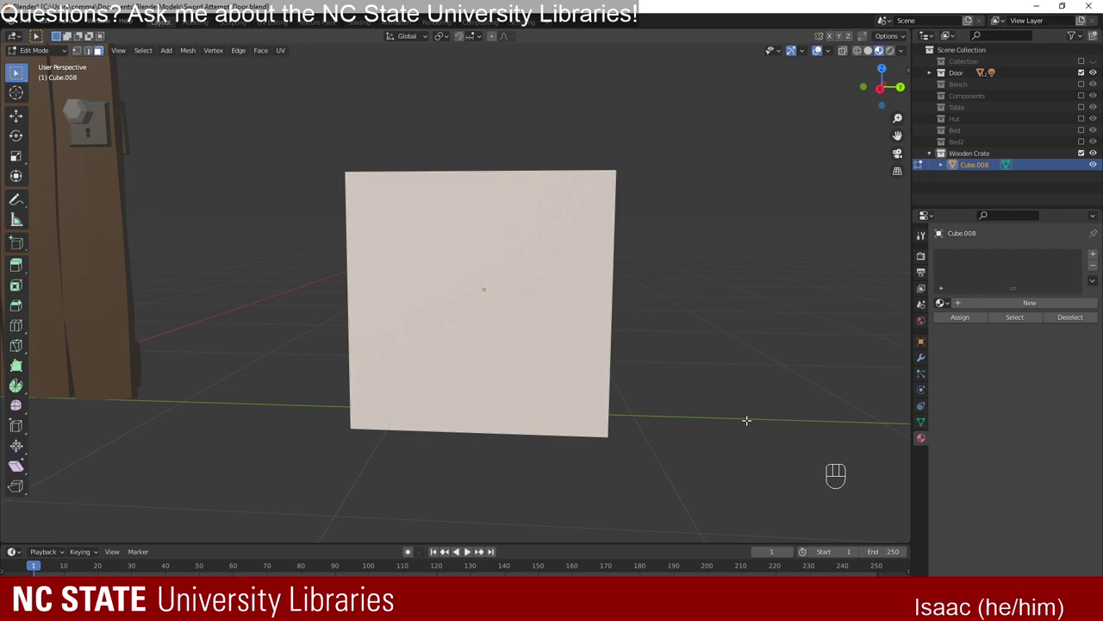
key(s)
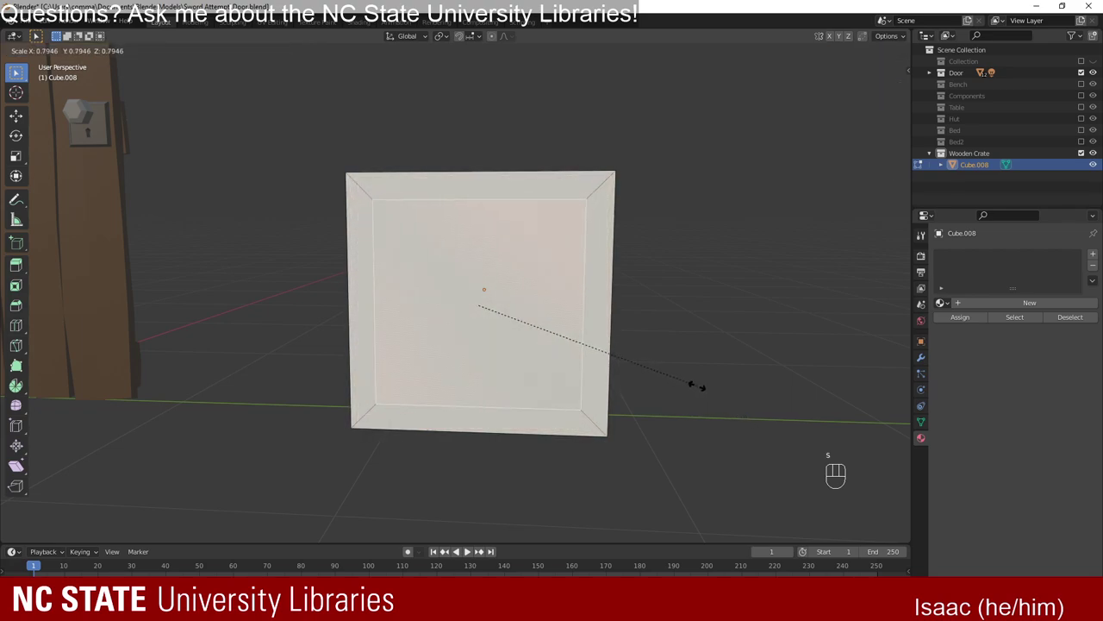
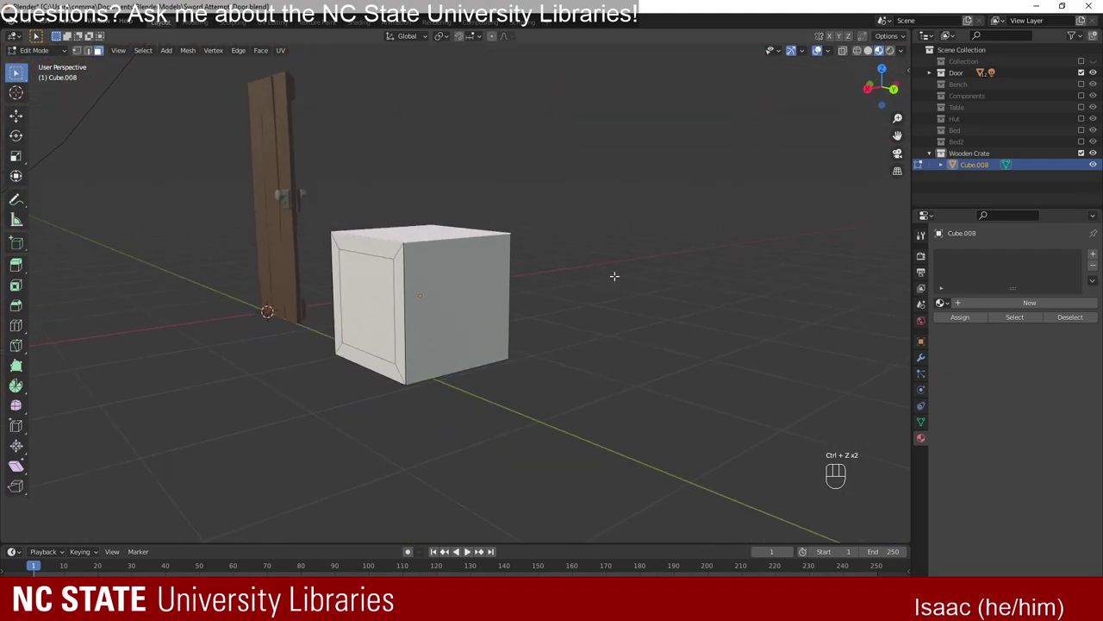
key(s)
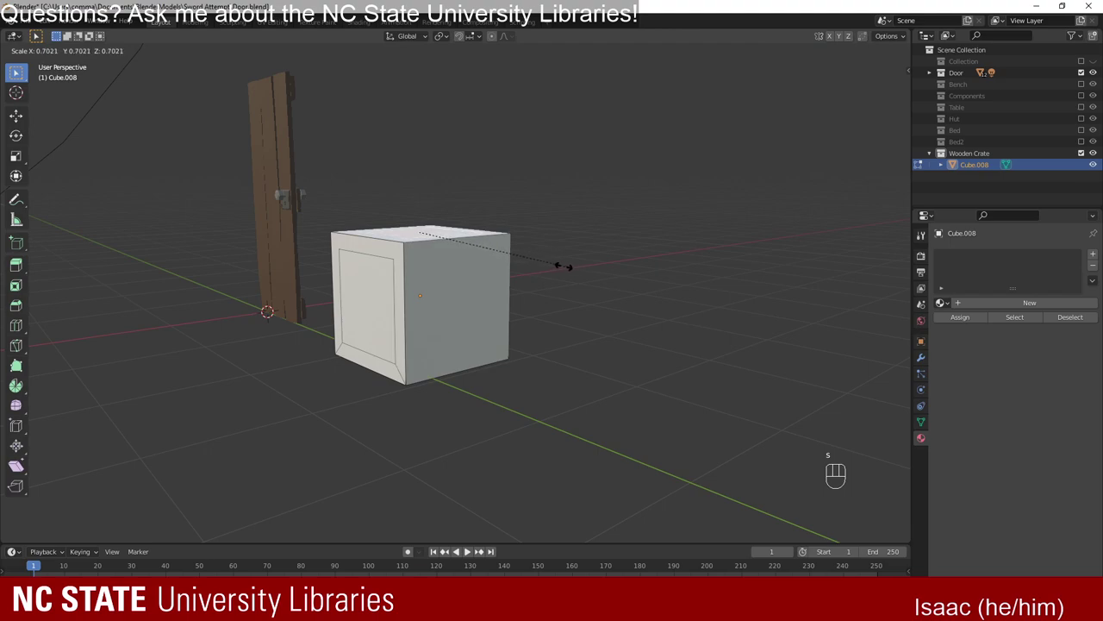
key(g)
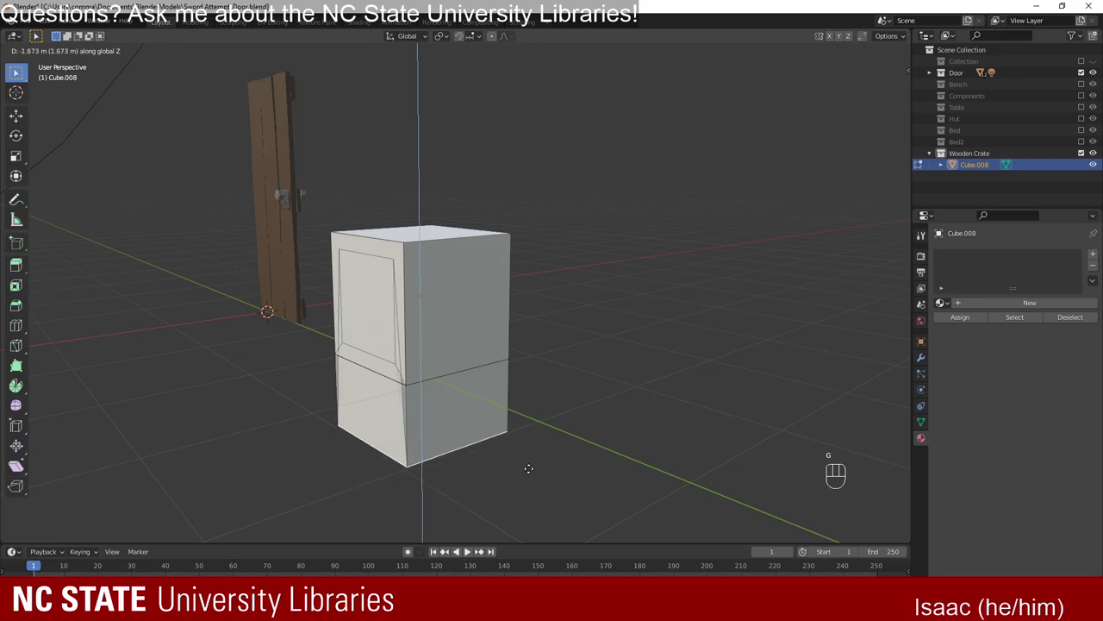
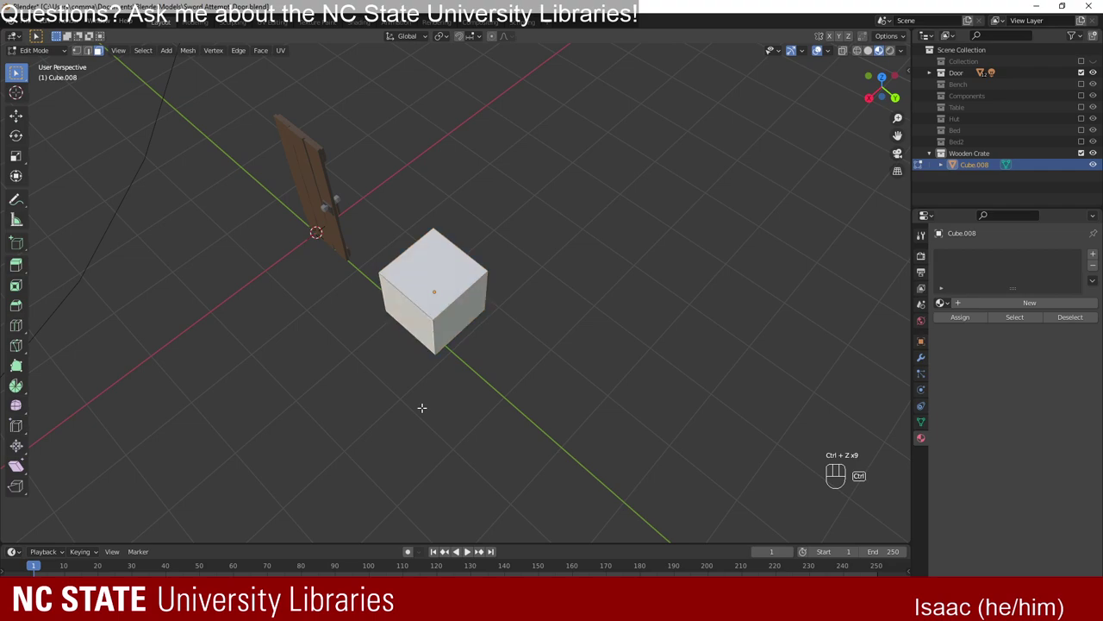
Undo the stray stretch and scale the extruded front face into a framed panel.
key(ctrl+z)
key(ctrl+z)
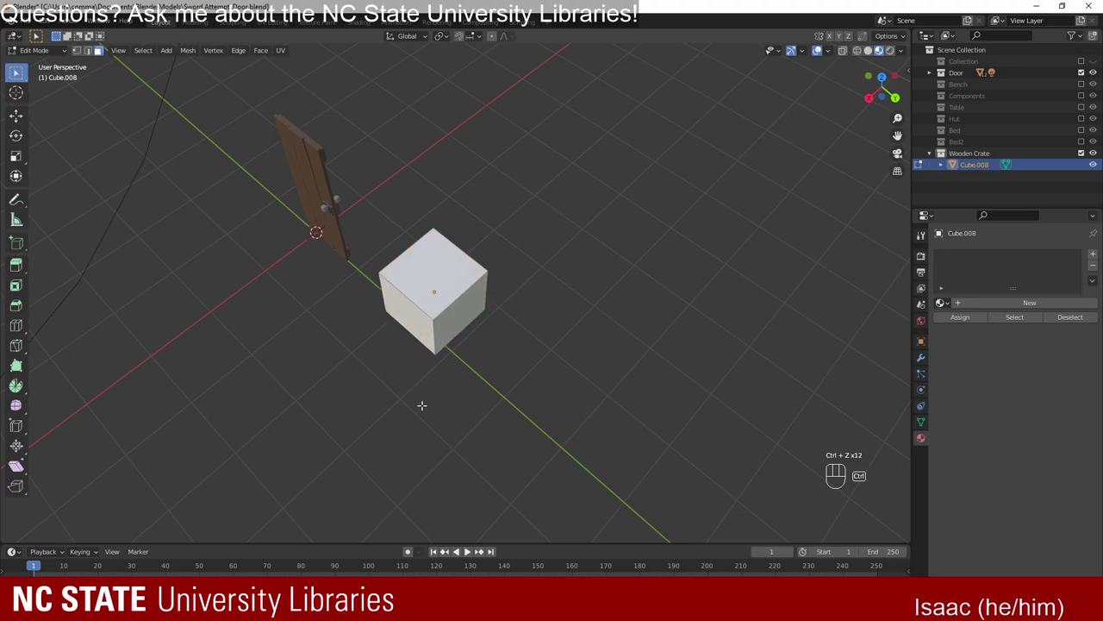
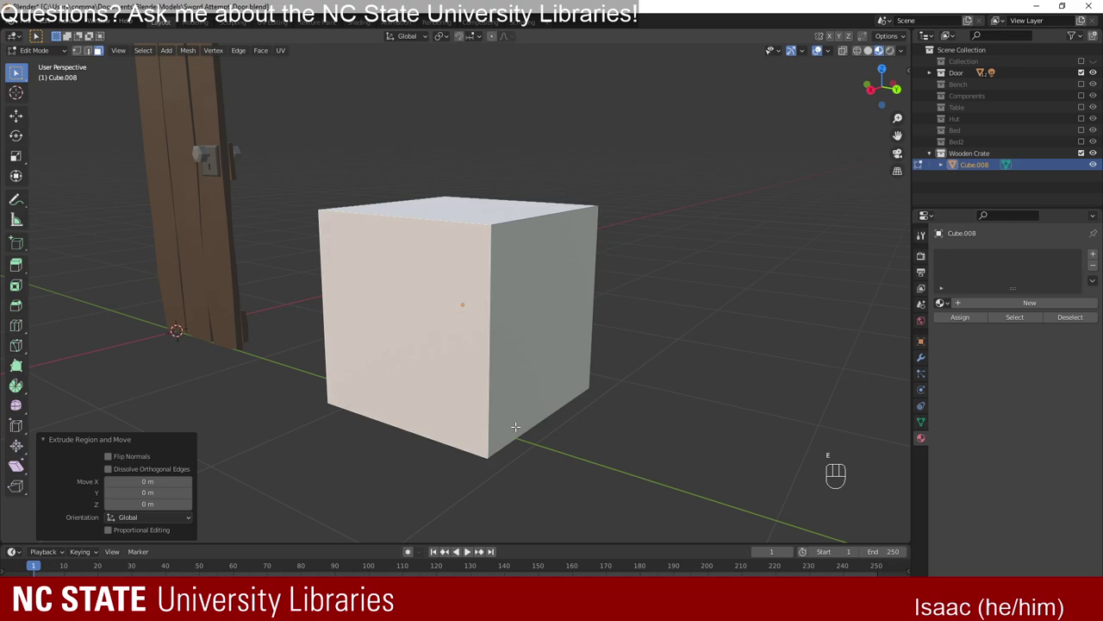
key(s)
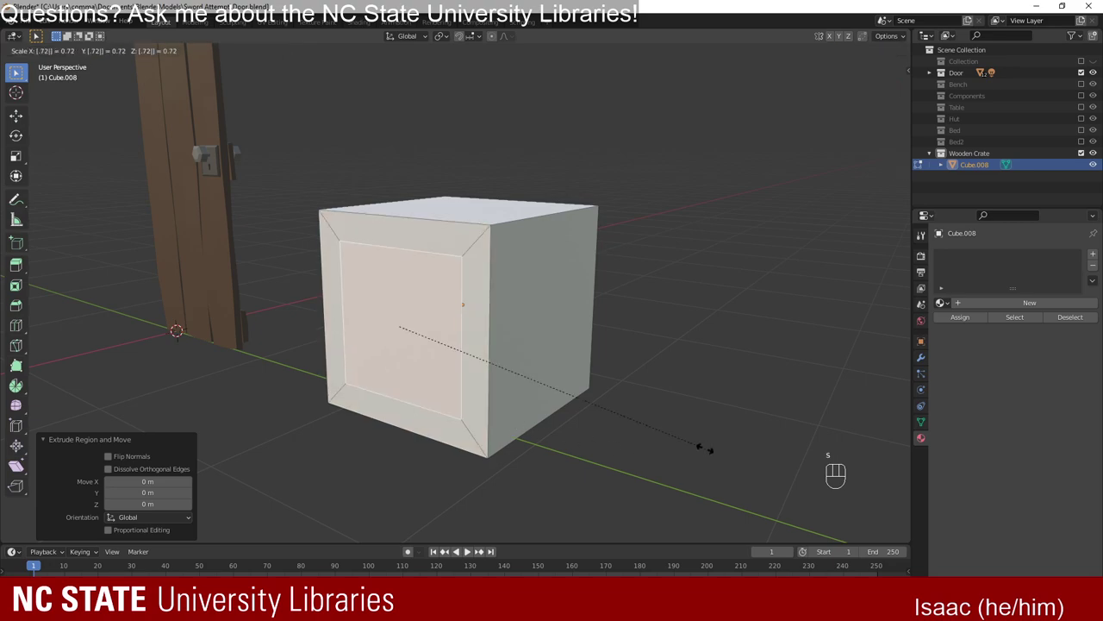
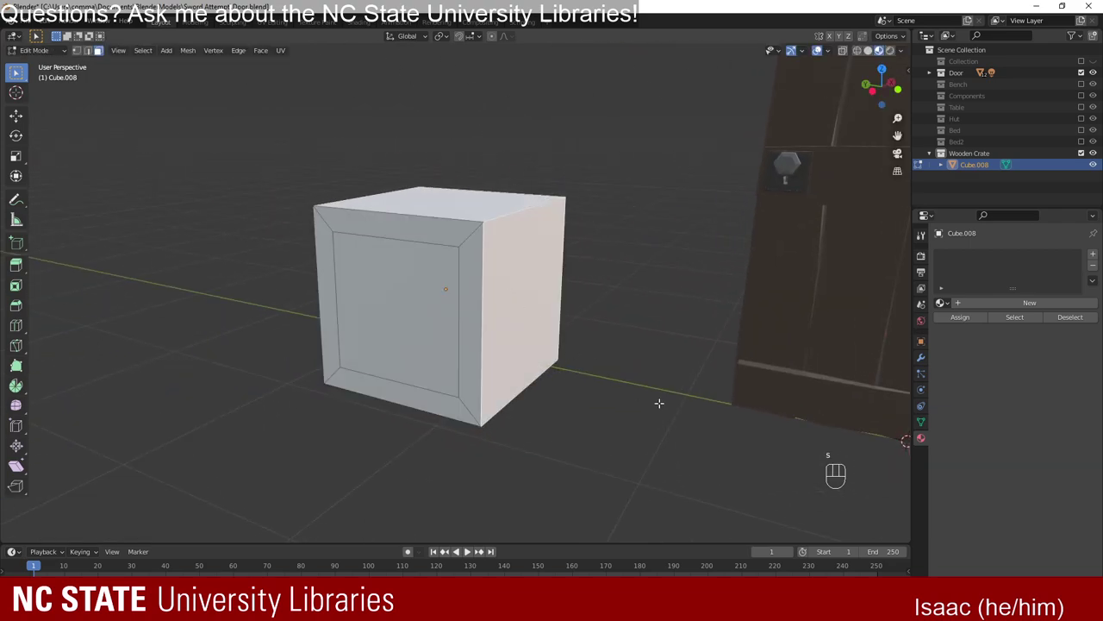
Extrude the side and top faces in place and scale them into bordered panels.
key(e)
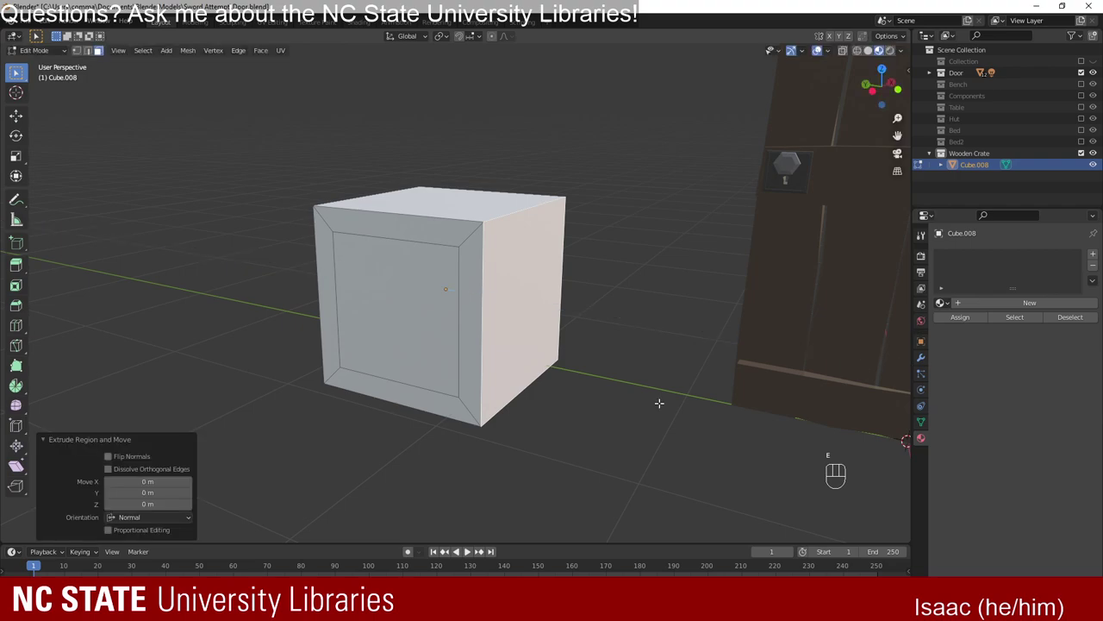
key(s)
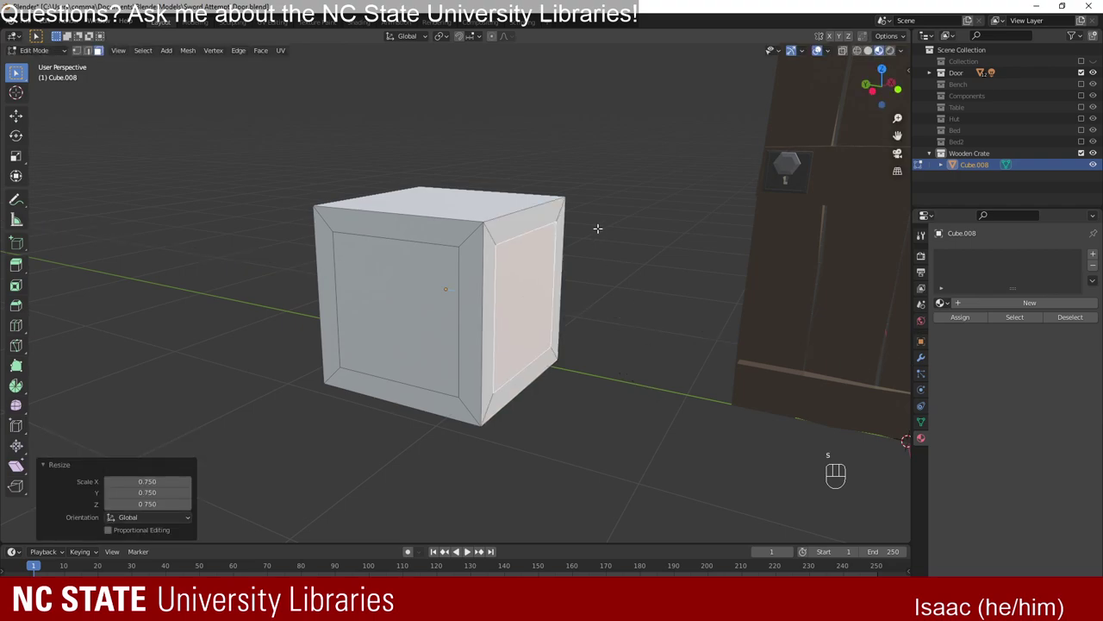
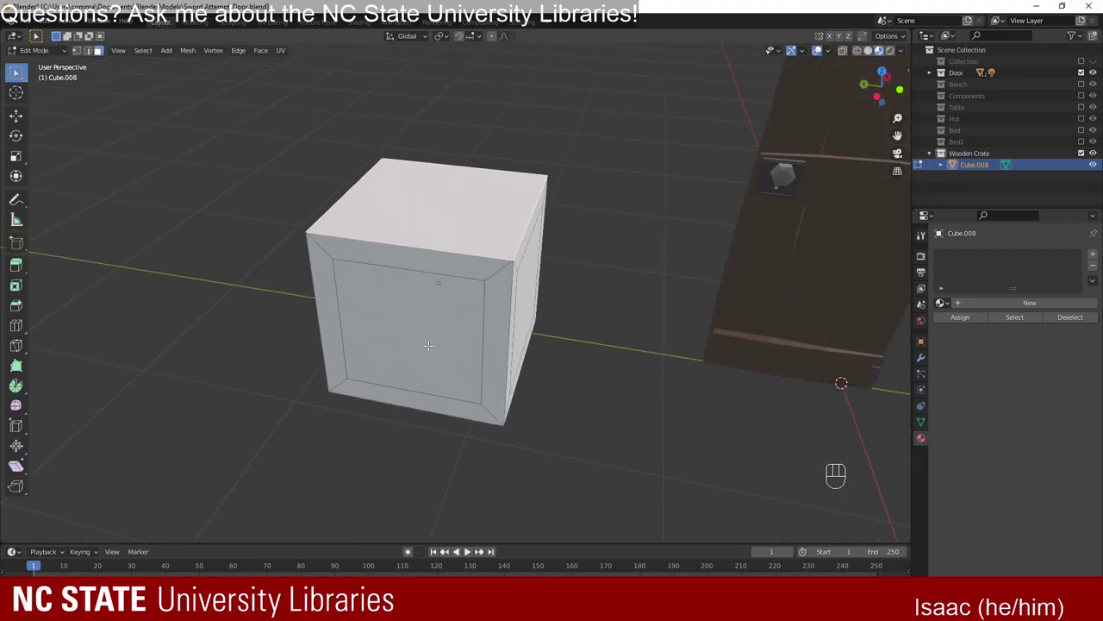
key(e)
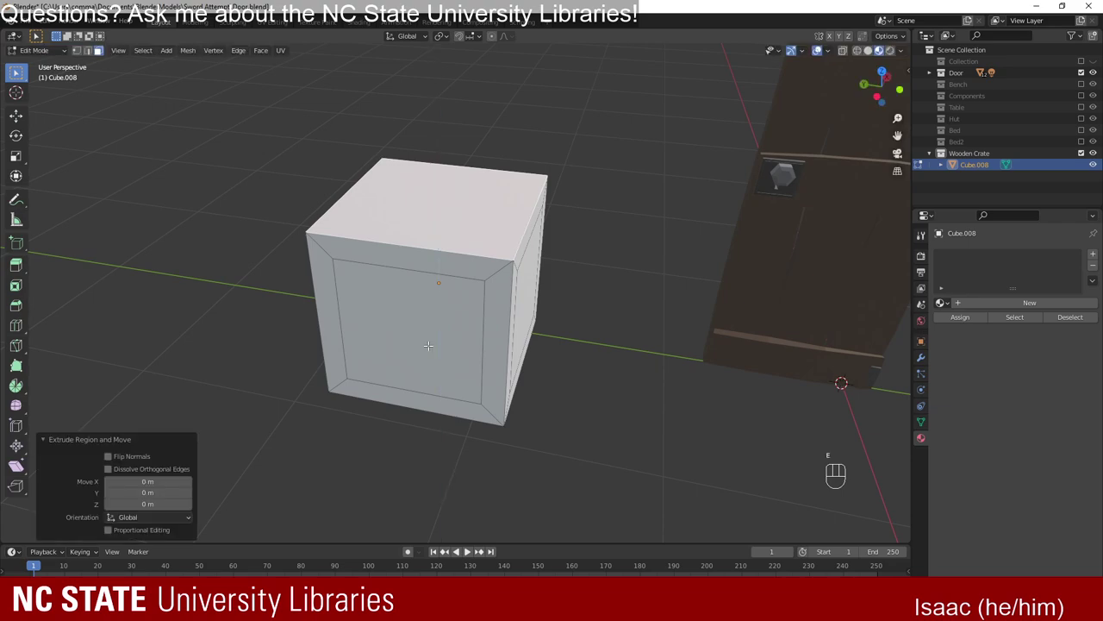
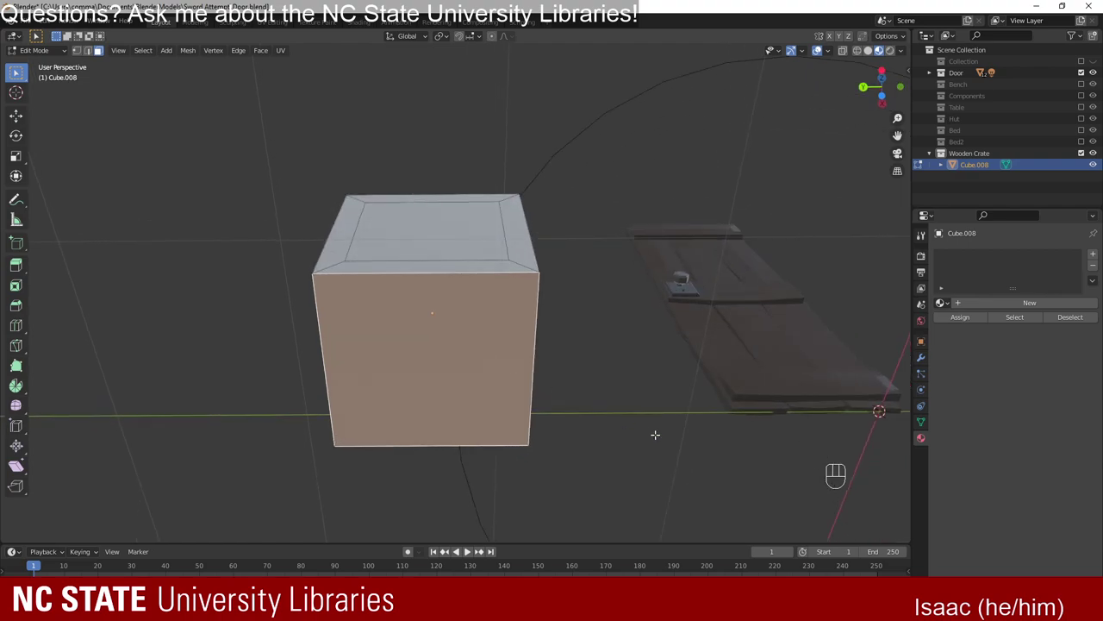
key(e)
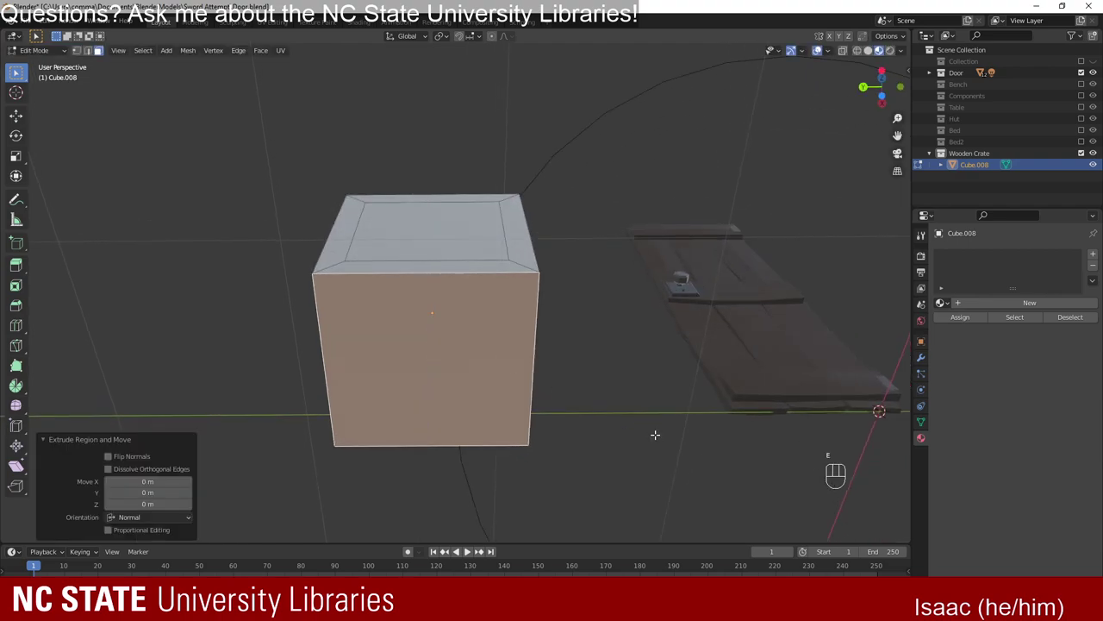
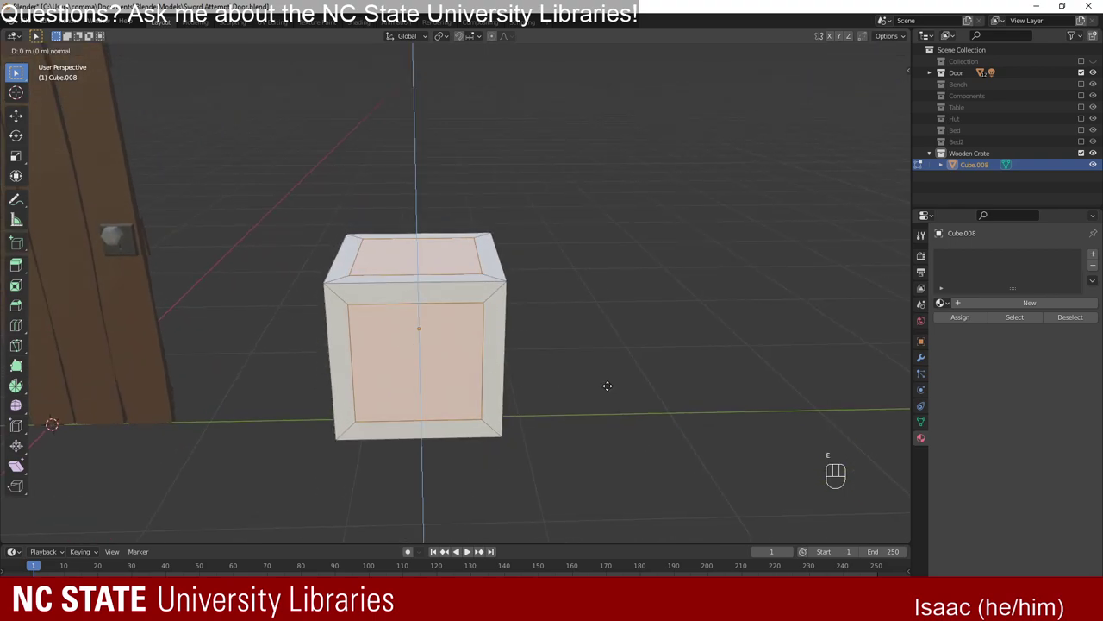
Scale the extruded crate faces inward to form the box rim.
key(s)
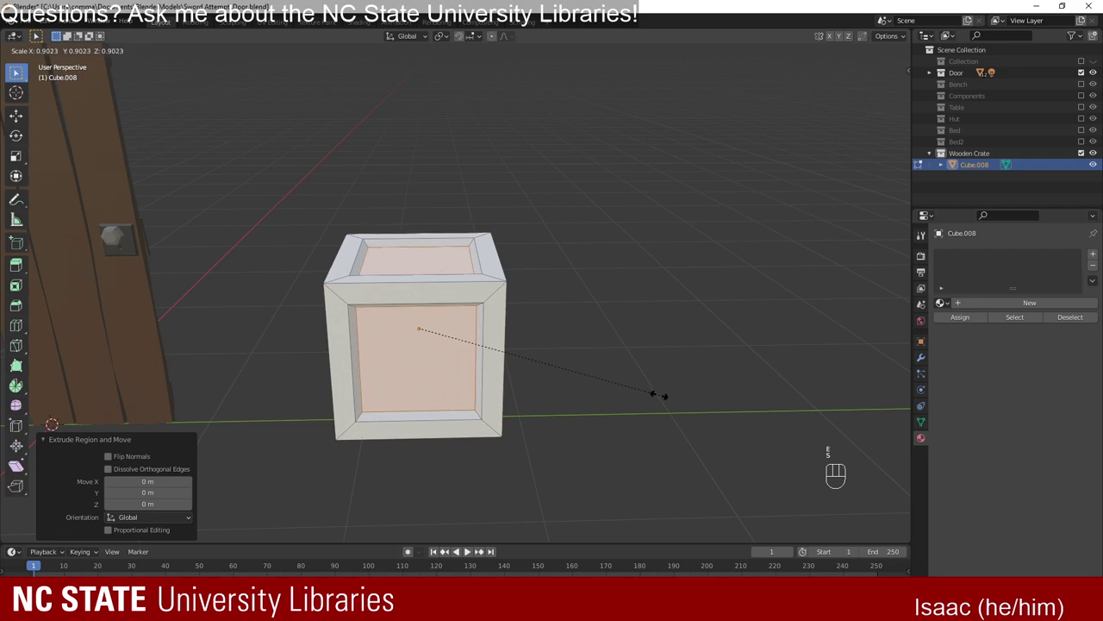
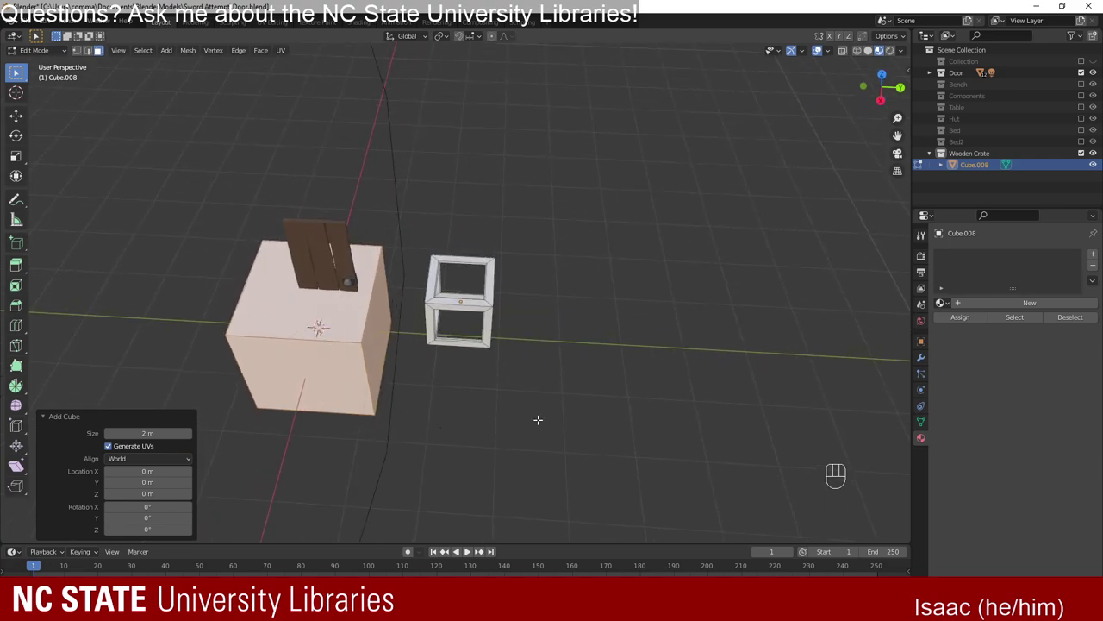
Scale the new cube down and raise it up toward the frame's side opening.
key(s)
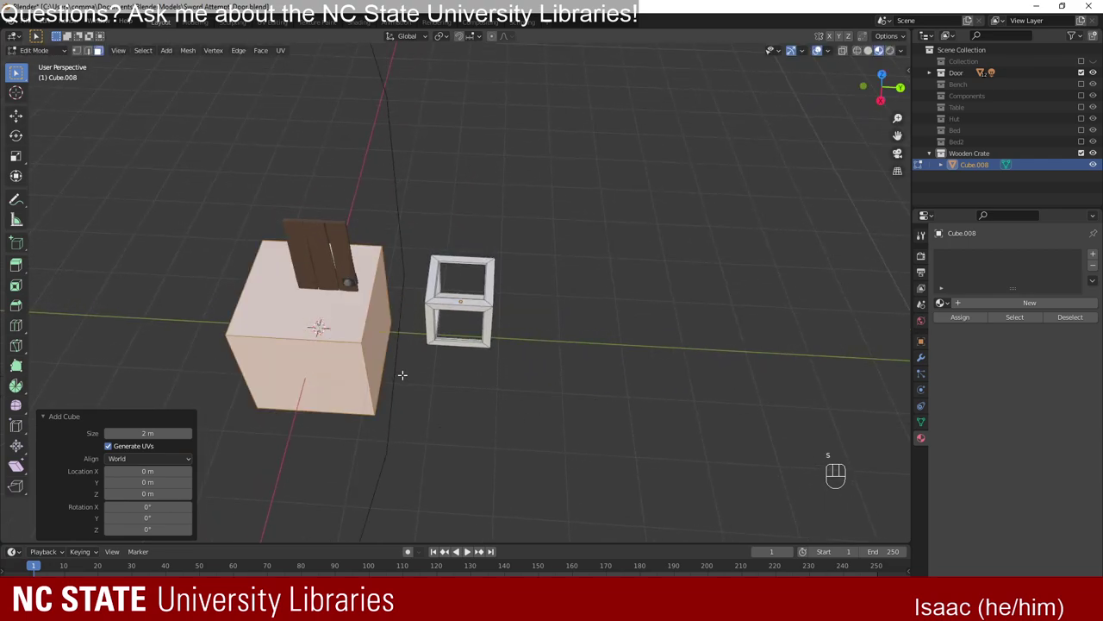
key(s)
key(g)
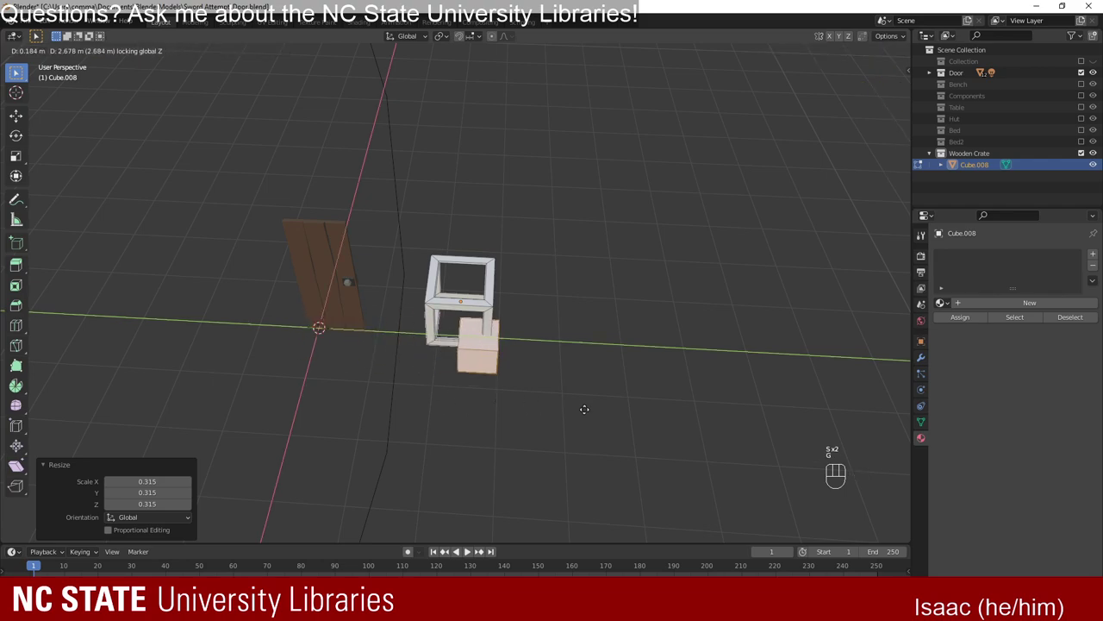
key(g)
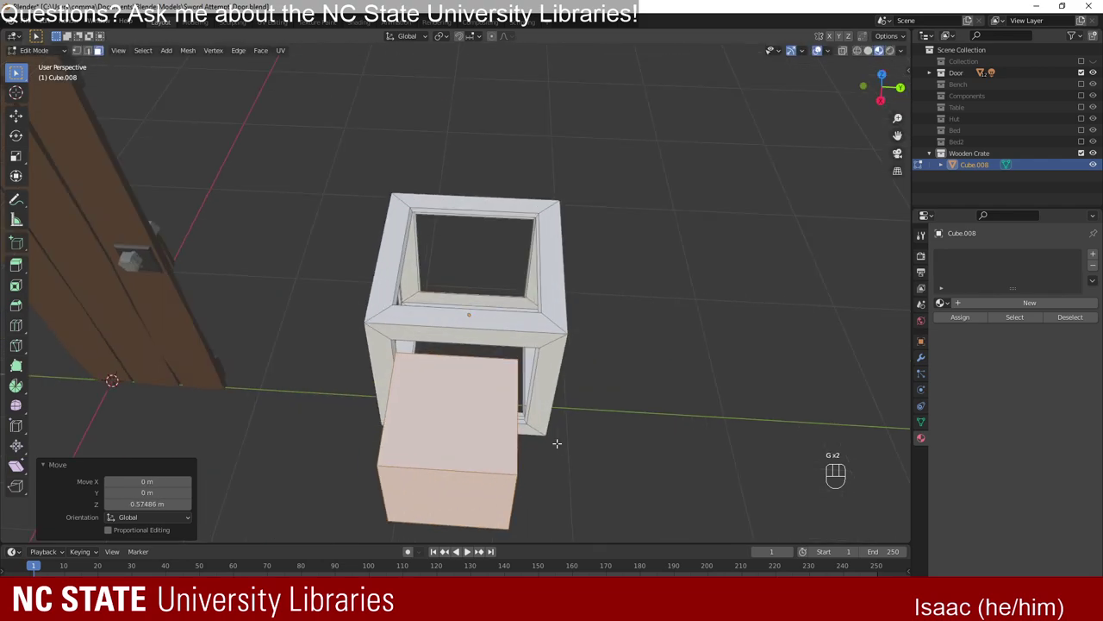
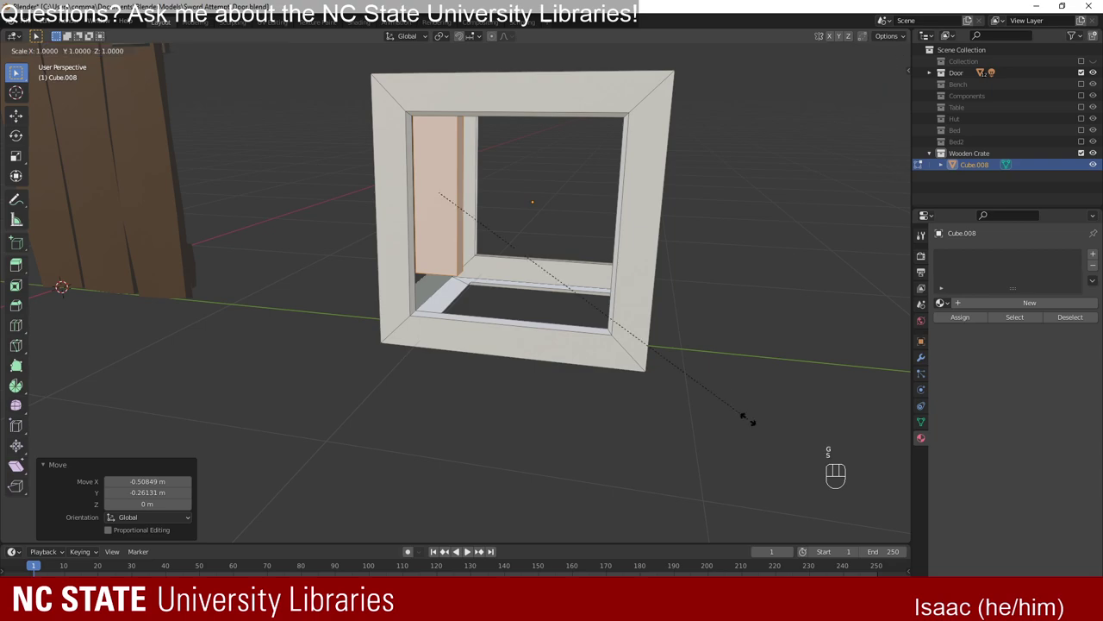
Stretch the small cube vertically into a tall slat inside the crate frame.
key(s)
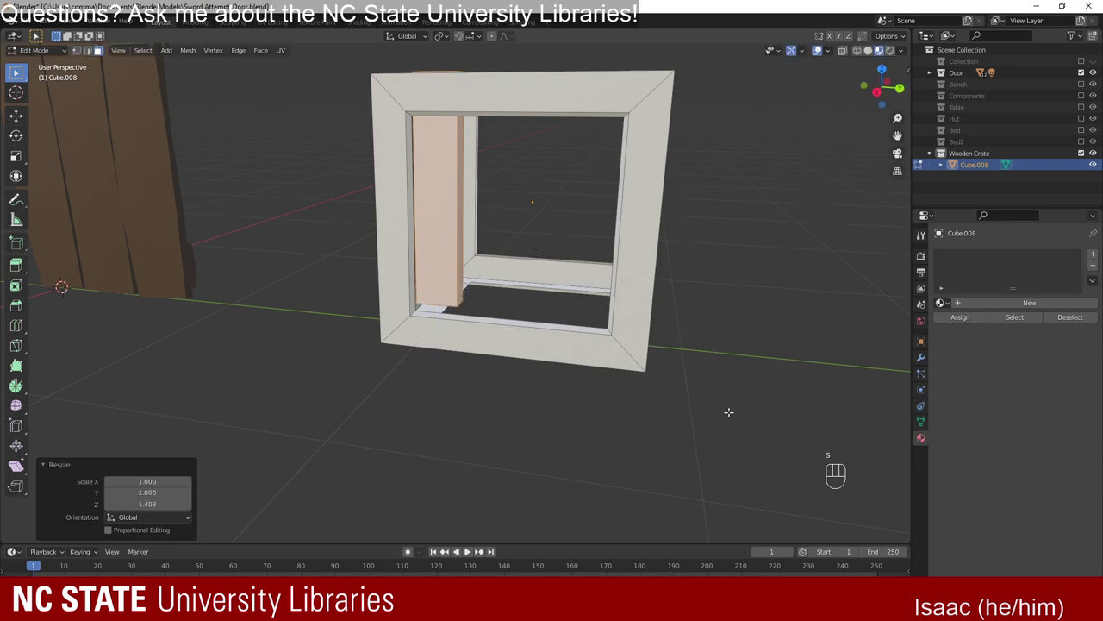
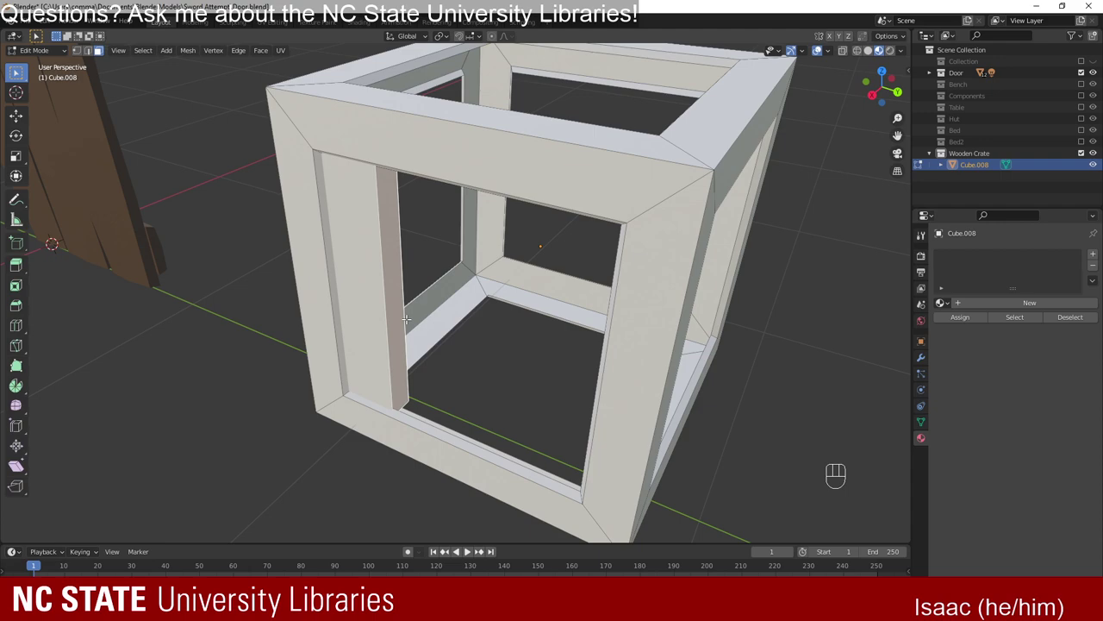
key(ctrl+z)
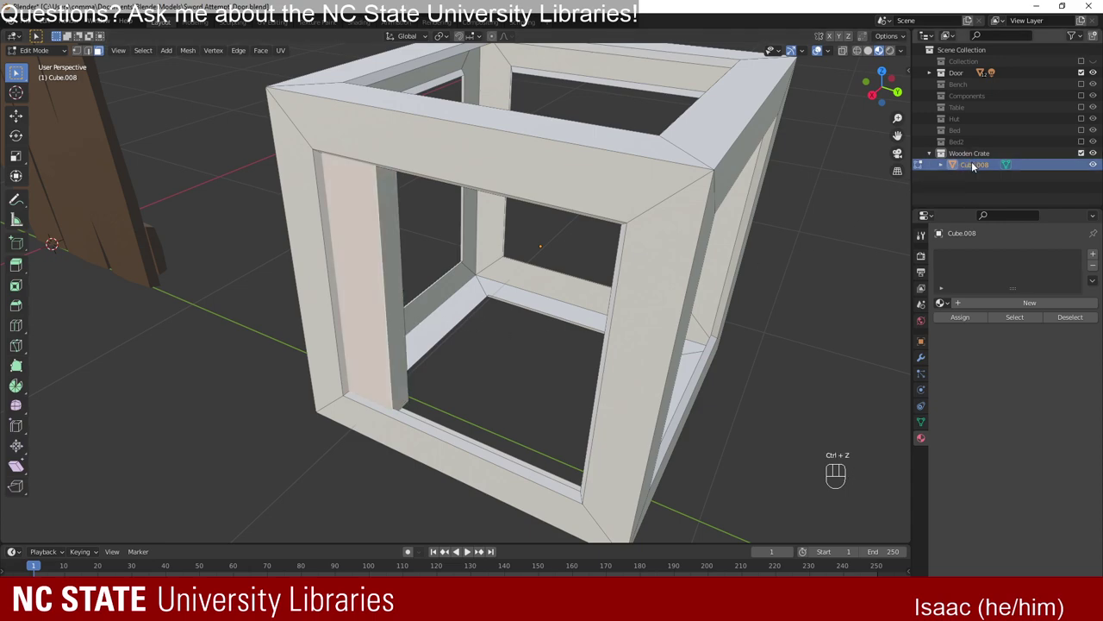
Dissolve the plank's unneeded faces and separate it by loose parts into its own object.
key(ctrl+z)
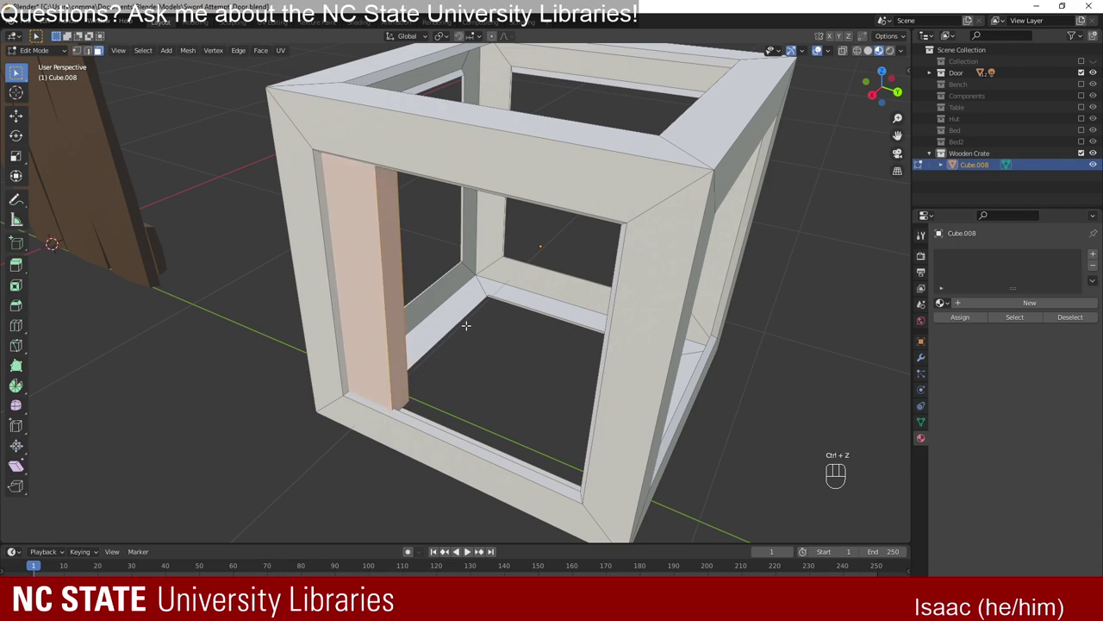
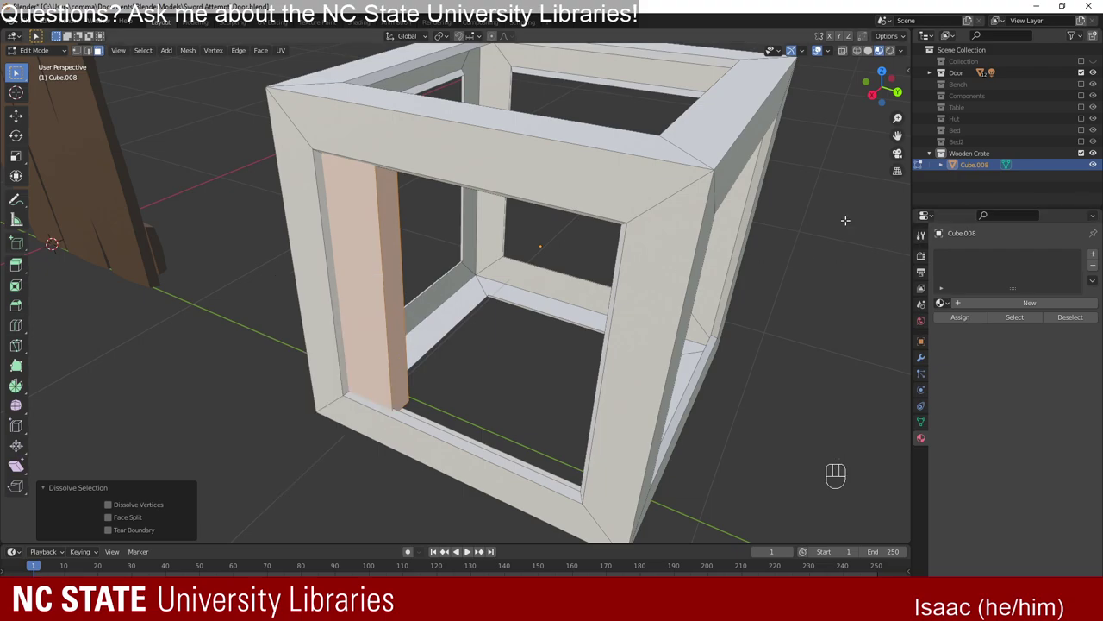
right_click(381, 288)
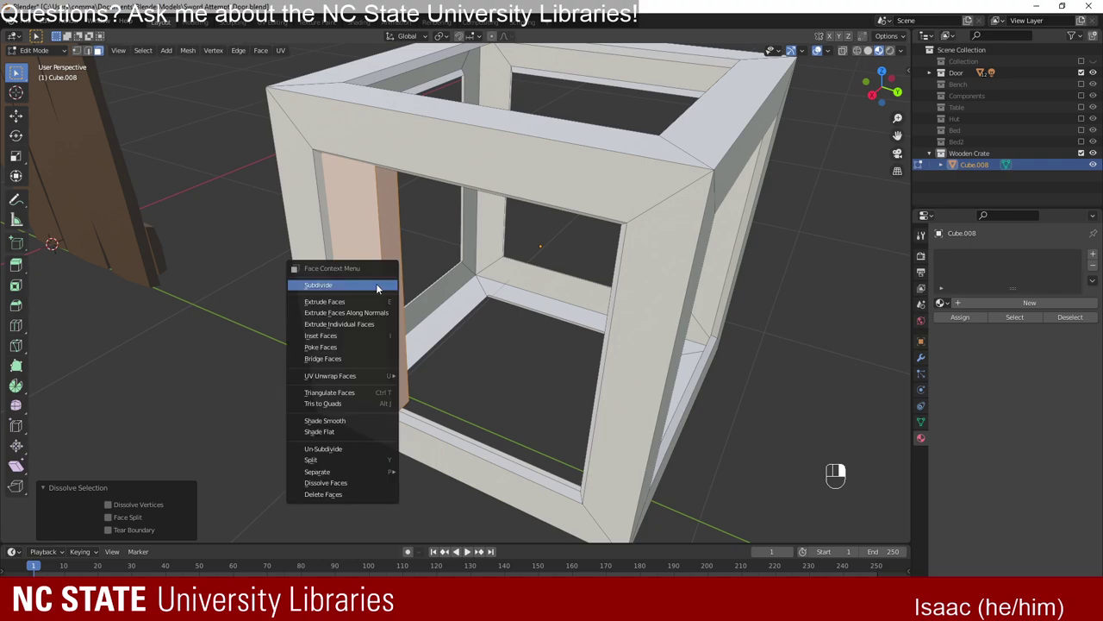
key(space)
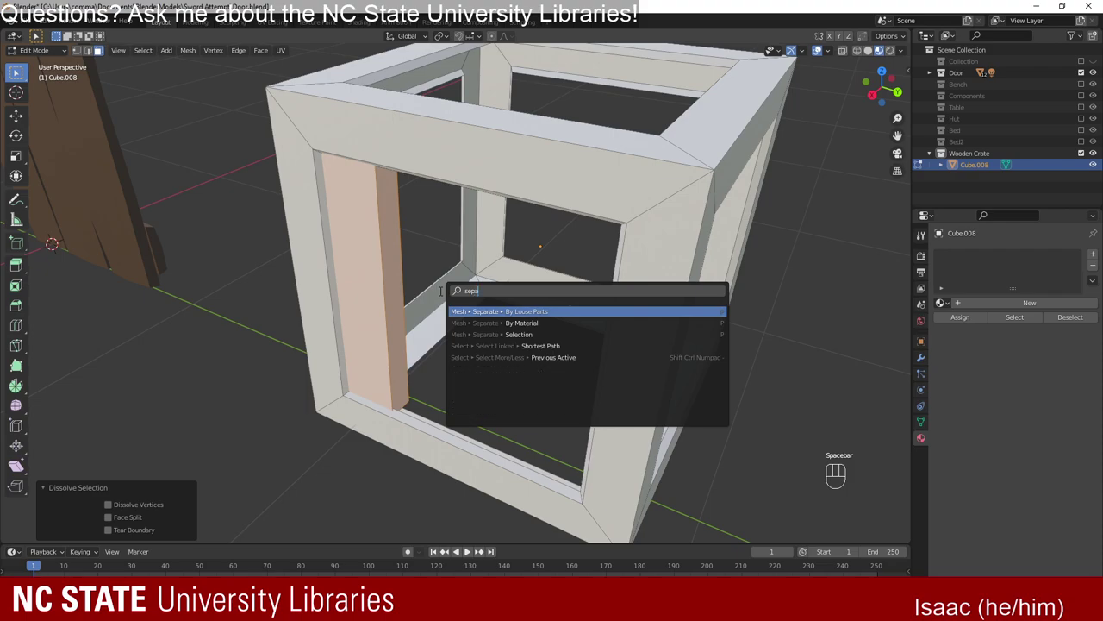
key(Down)
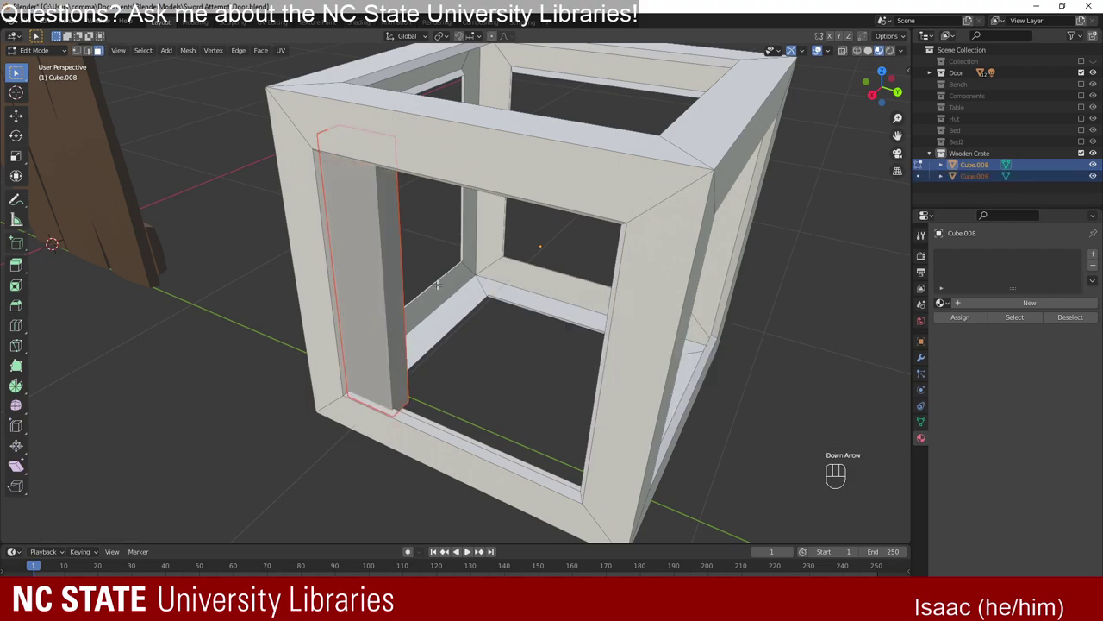
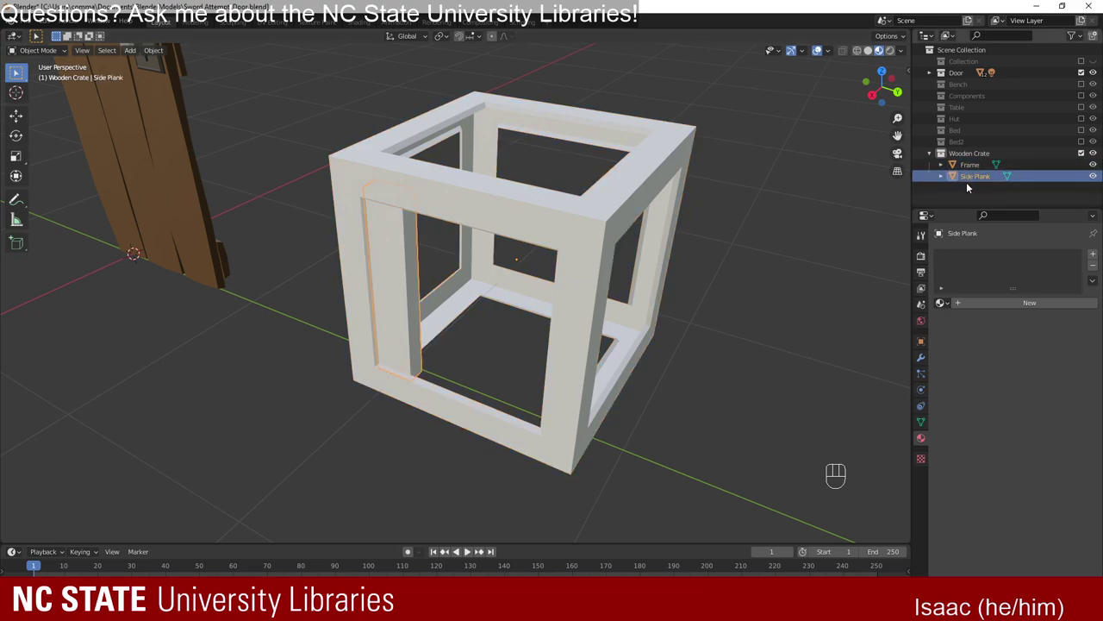
Enter Edit Mode on Side Plank, start a rotation and cancel it after orbiting the crate.
key(Tab)
key(Tab)
drag(432, 272, 457, 307)
key(r)
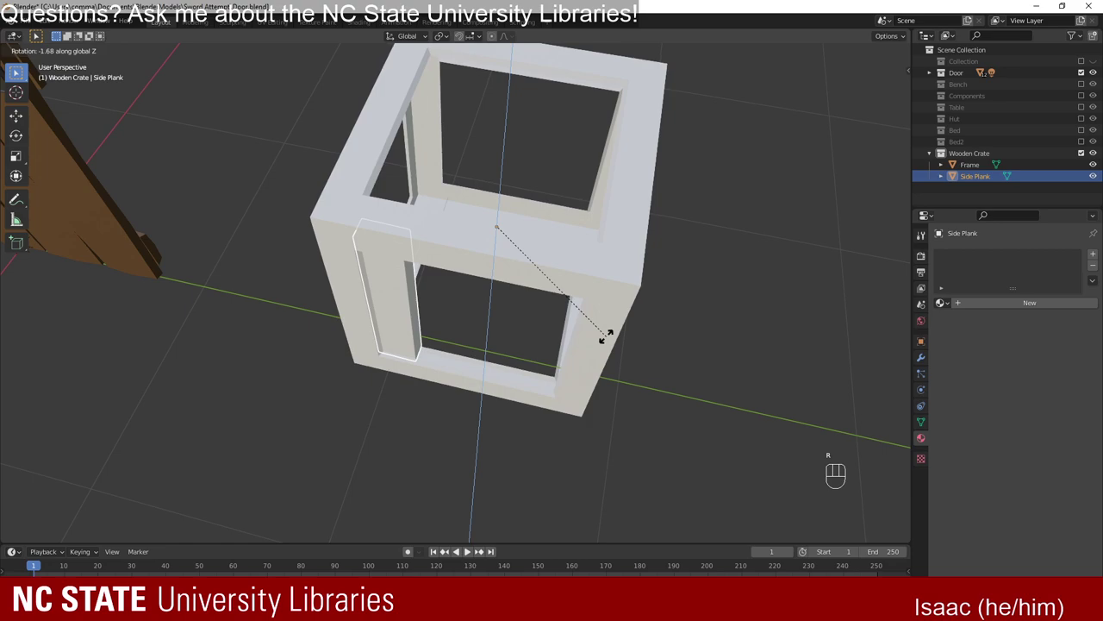
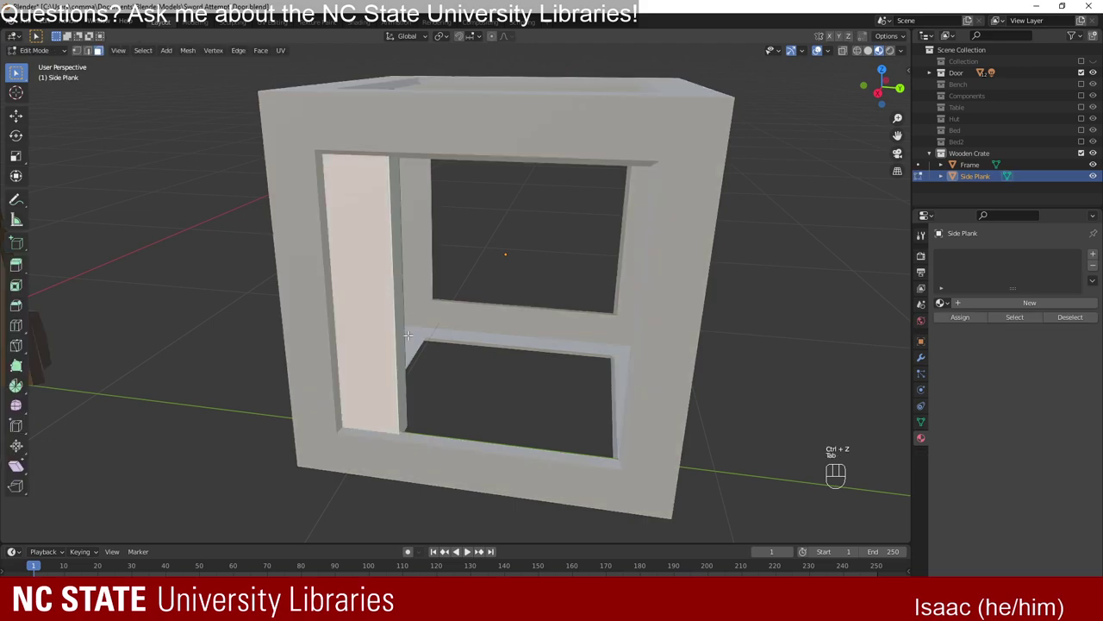
Search the command menu for a centering command and the pivot point setting.
key(a)
key(space)
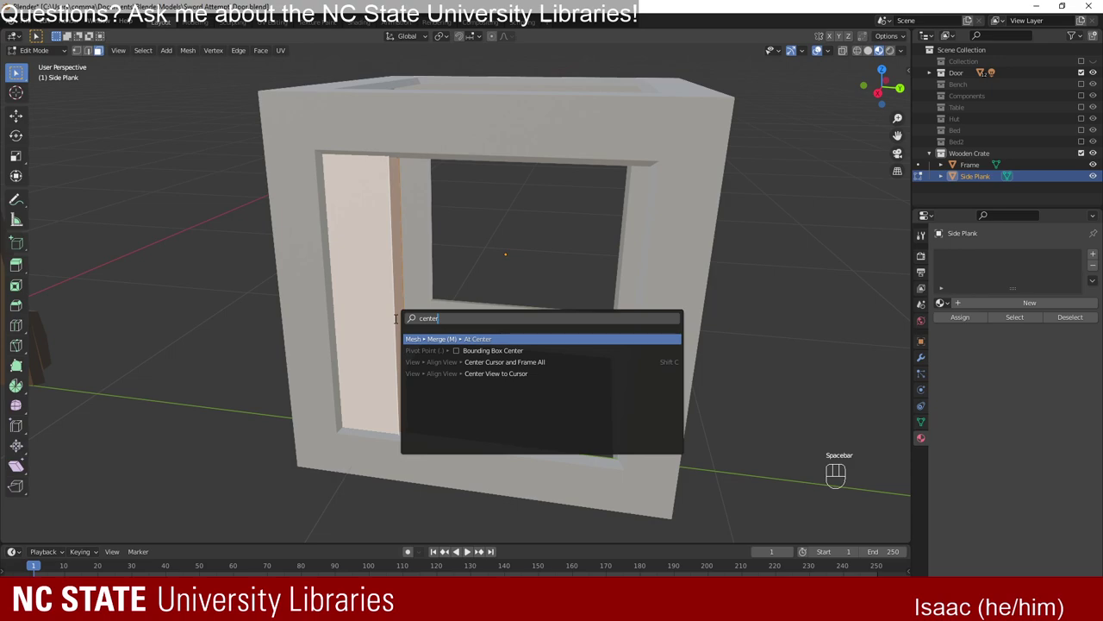
key(BackSpace)
key(BackSpace)
key(BackSpace)
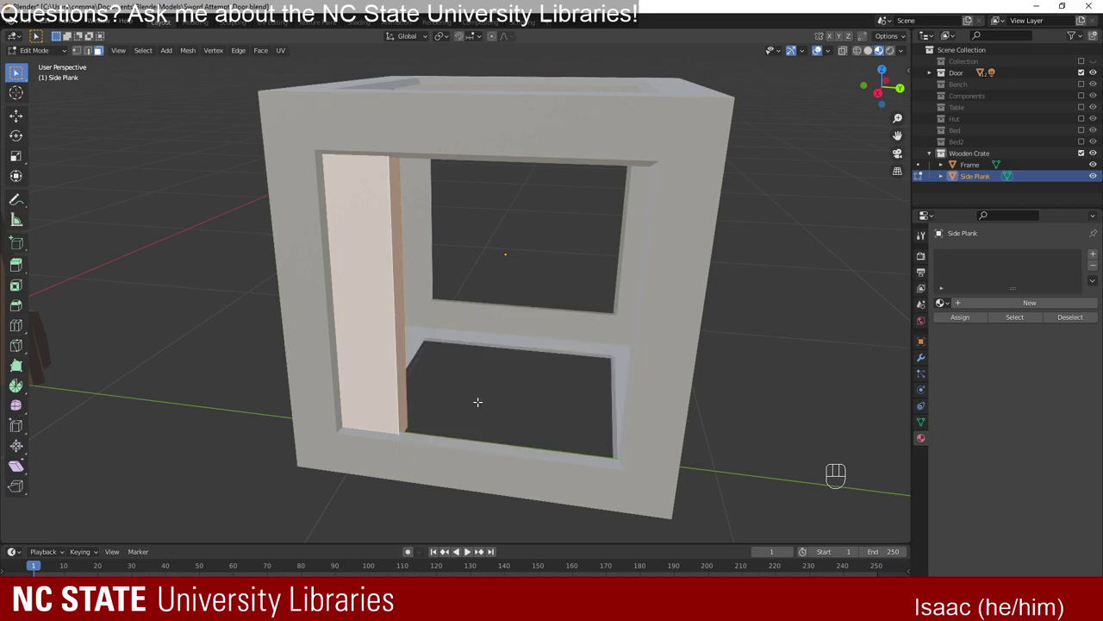
key(space)
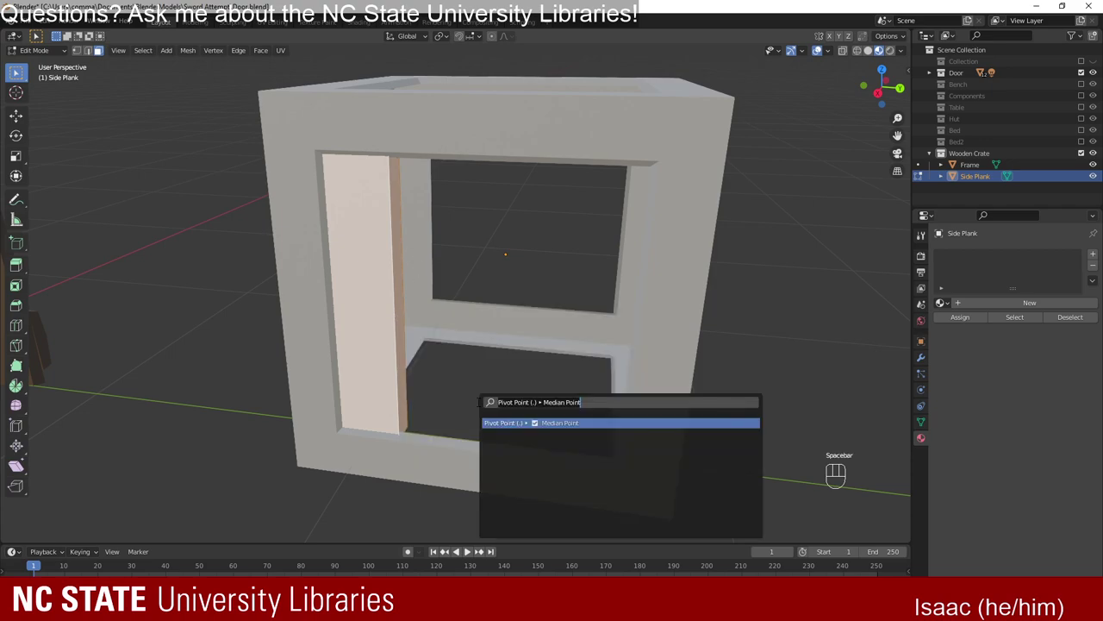
key(space)
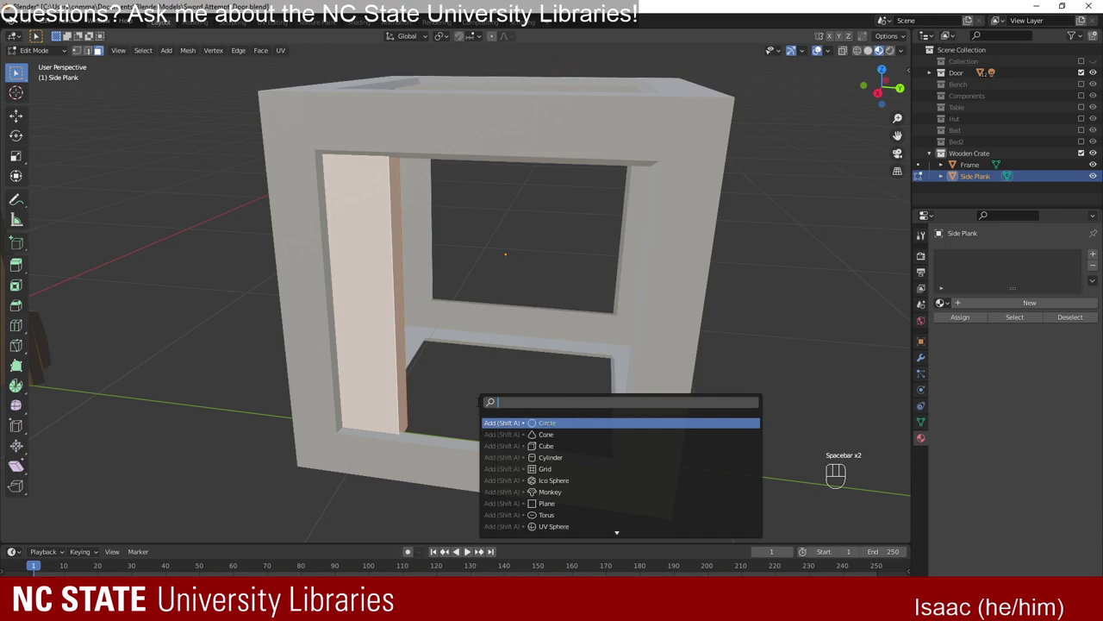
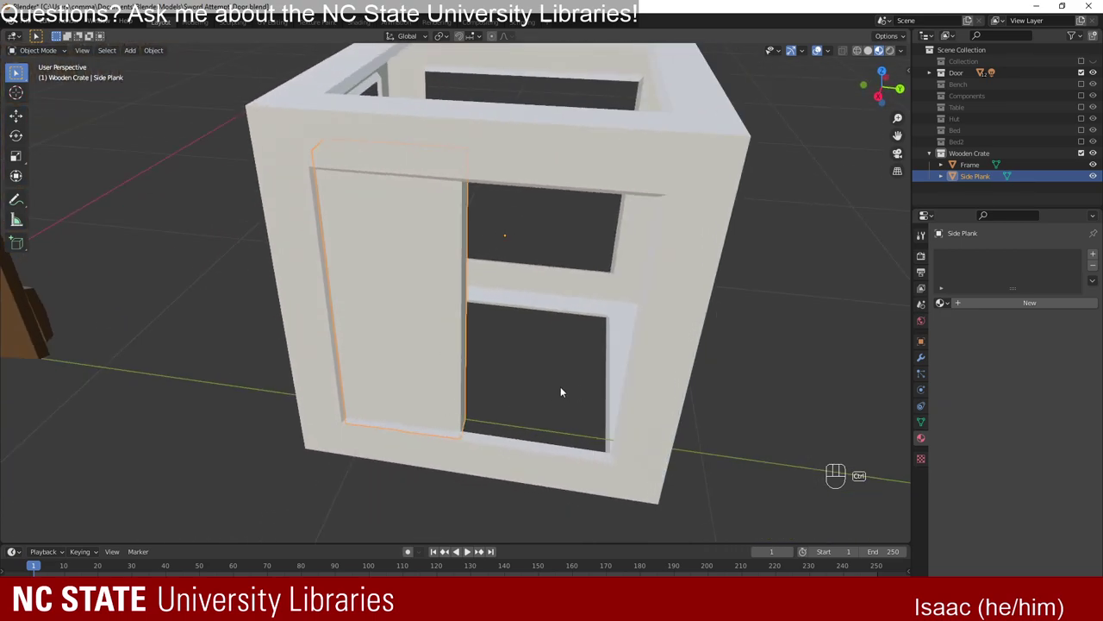
Separate part of the Side Plank mesh and duplicate it into a third plank rotated around Z.
key(ctrl+z)
key(ctrl+z)
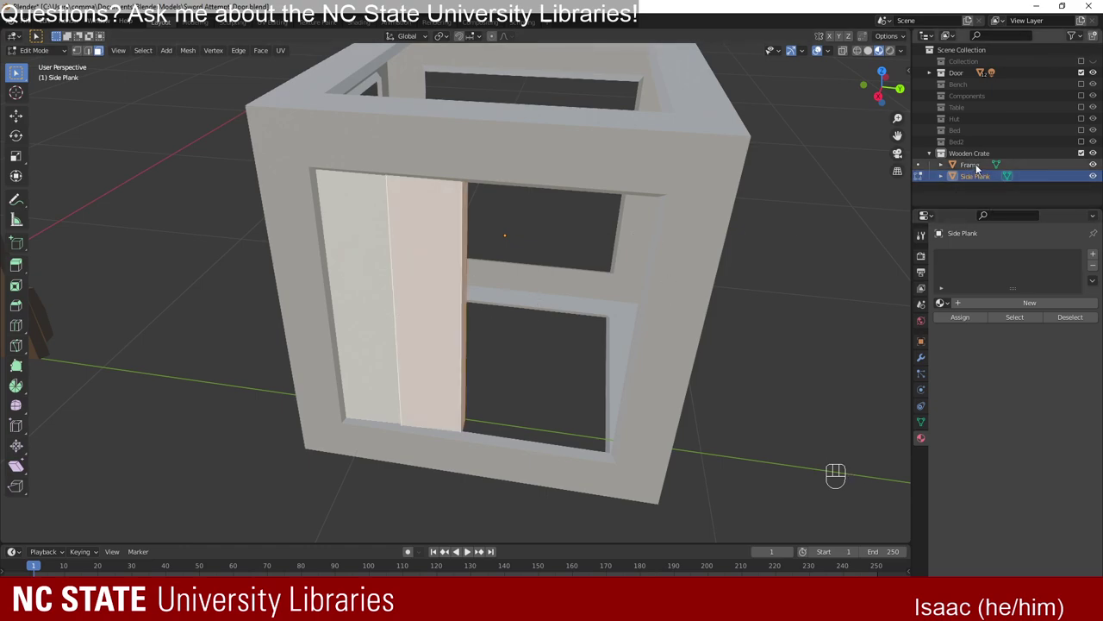
key(space)
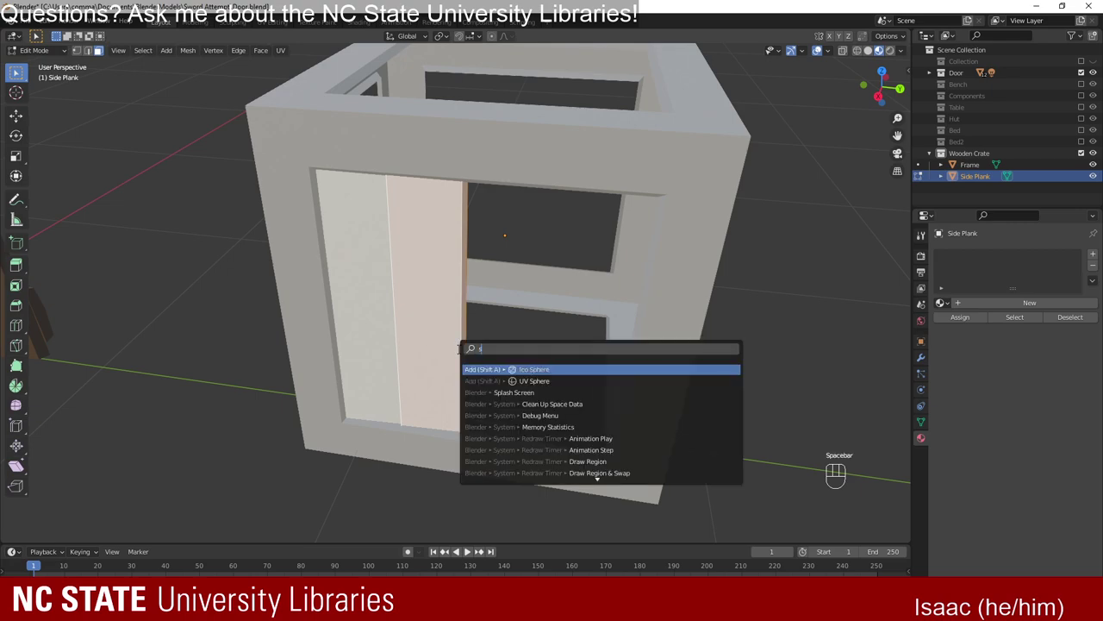
key(Down)
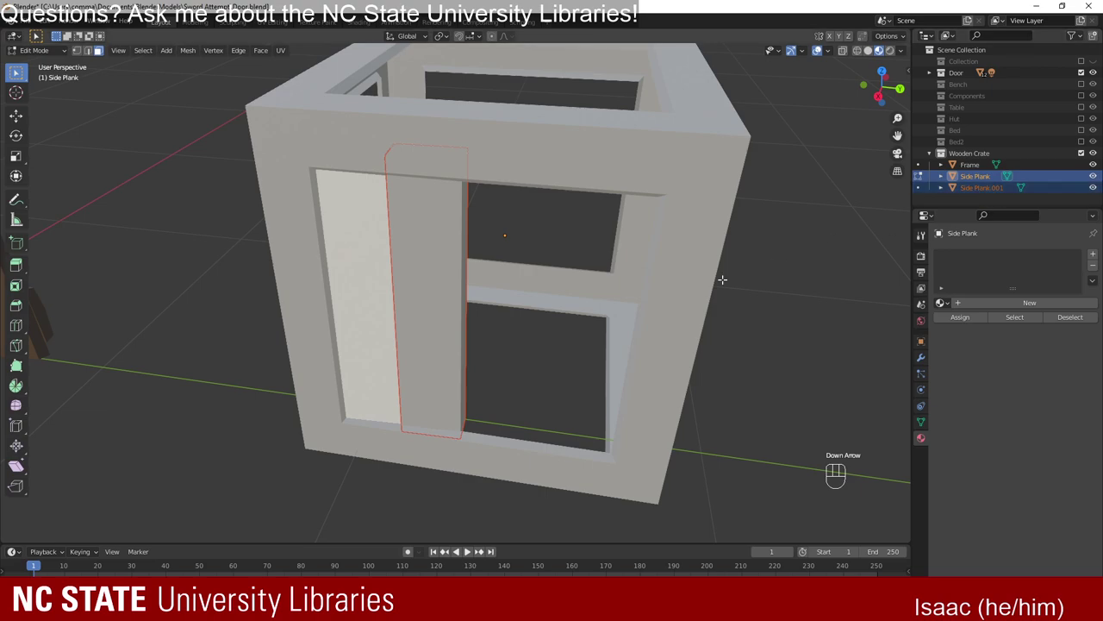
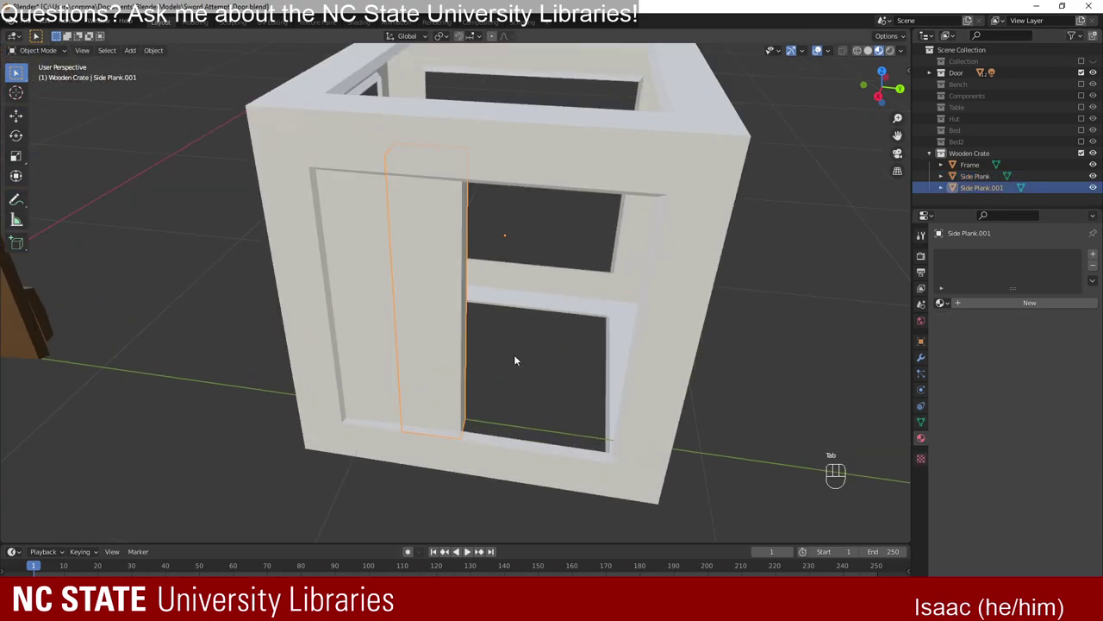
key(shift+d)
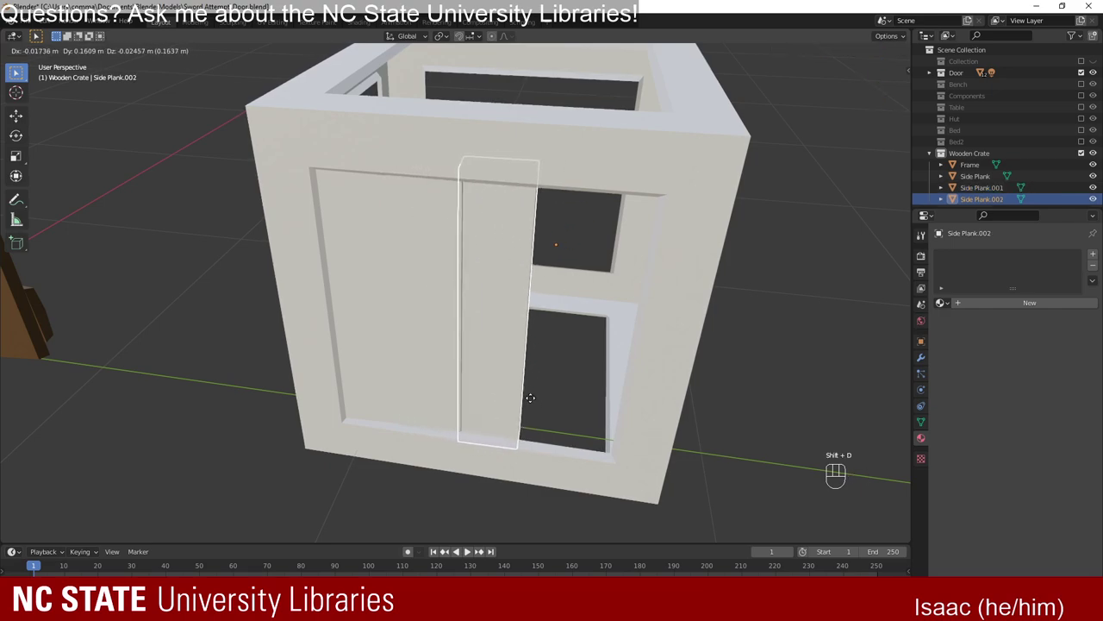
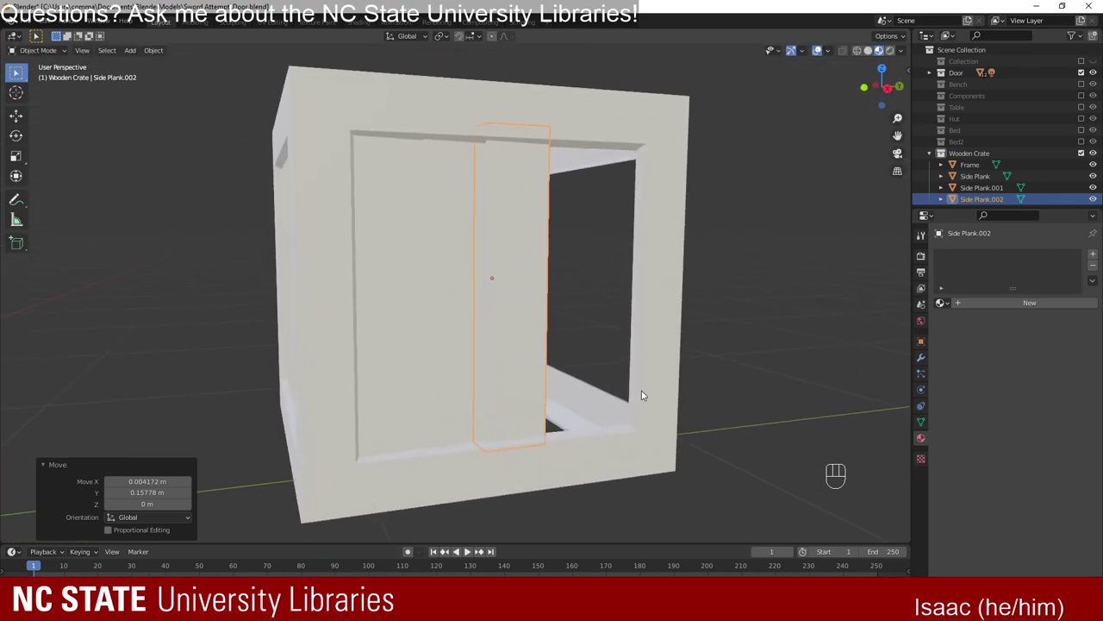
key(r)
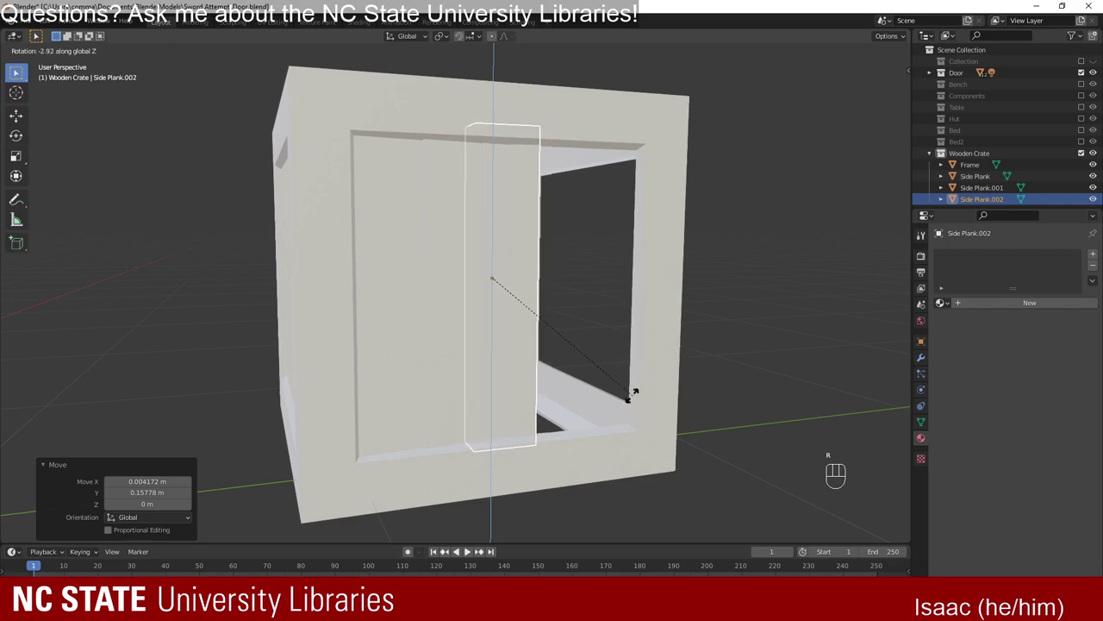
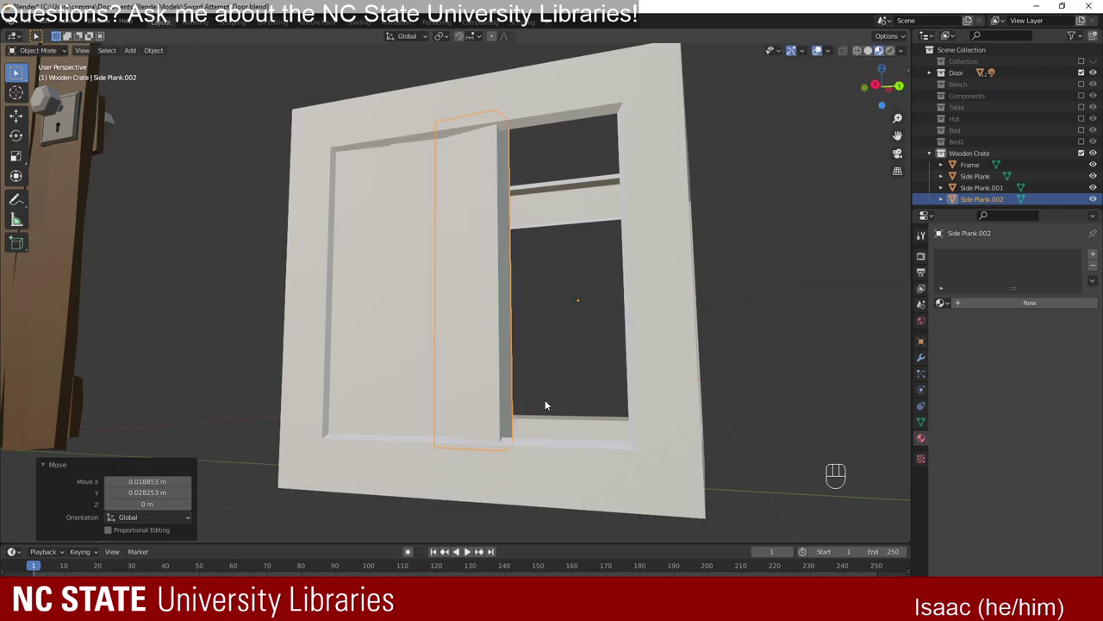
Remove the unneeded object and rotate Side Plank.002 upright inside the front opening.
key(g)
key(g)
drag(583, 369, 582, 335)
drag(520, 350, 468, 303)
key(g)
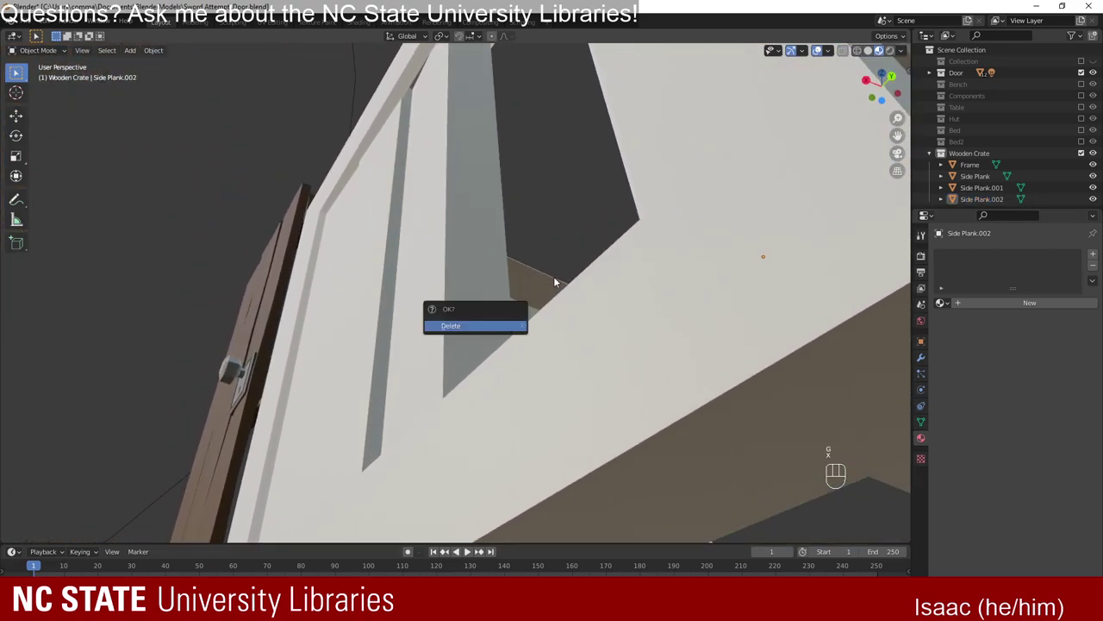
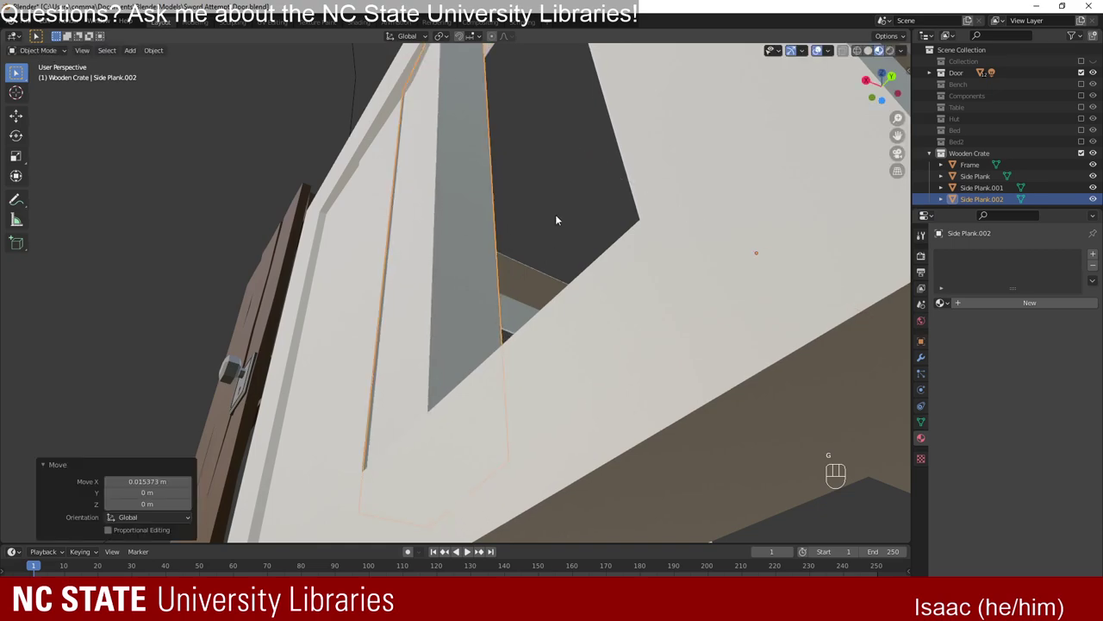
key(r)
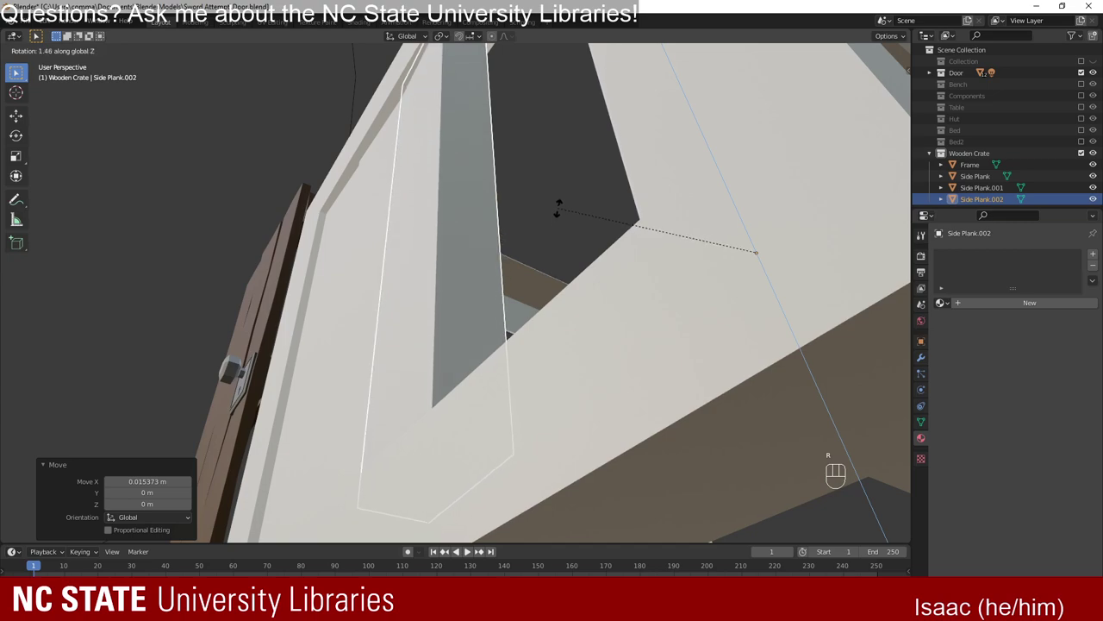
Orbit and pull back the view to see the whole crate frame with its planks.
drag(448, 214, 610, 227)
click(552, 220)
drag(556, 220, 550, 247)
click(572, 243)
drag(595, 252, 506, 240)
drag(483, 236, 500, 356)
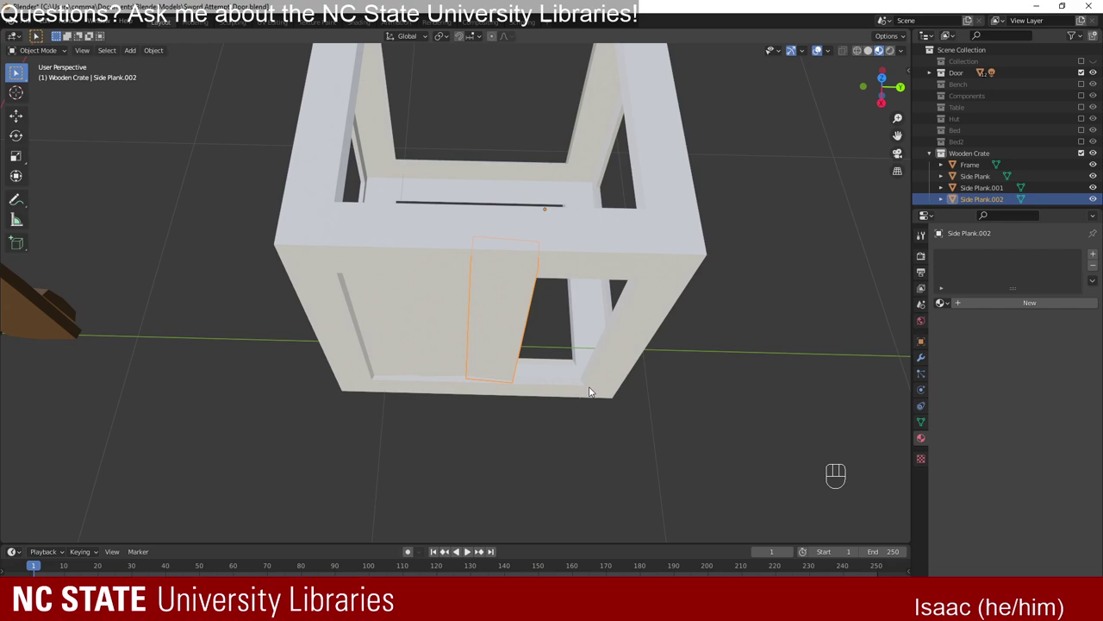
Duplicate Side Plank along Y so four vertical planks line the crate side.
drag(573, 420, 455, 385)
drag(313, 292, 391, 411)
key(shift+d)
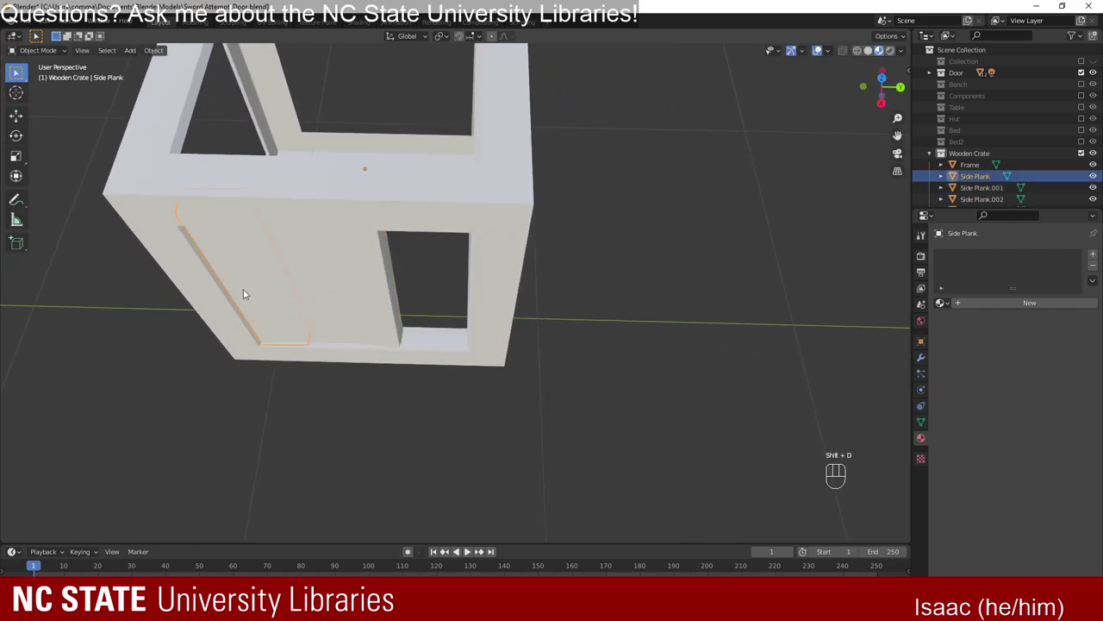
key(shift+d)
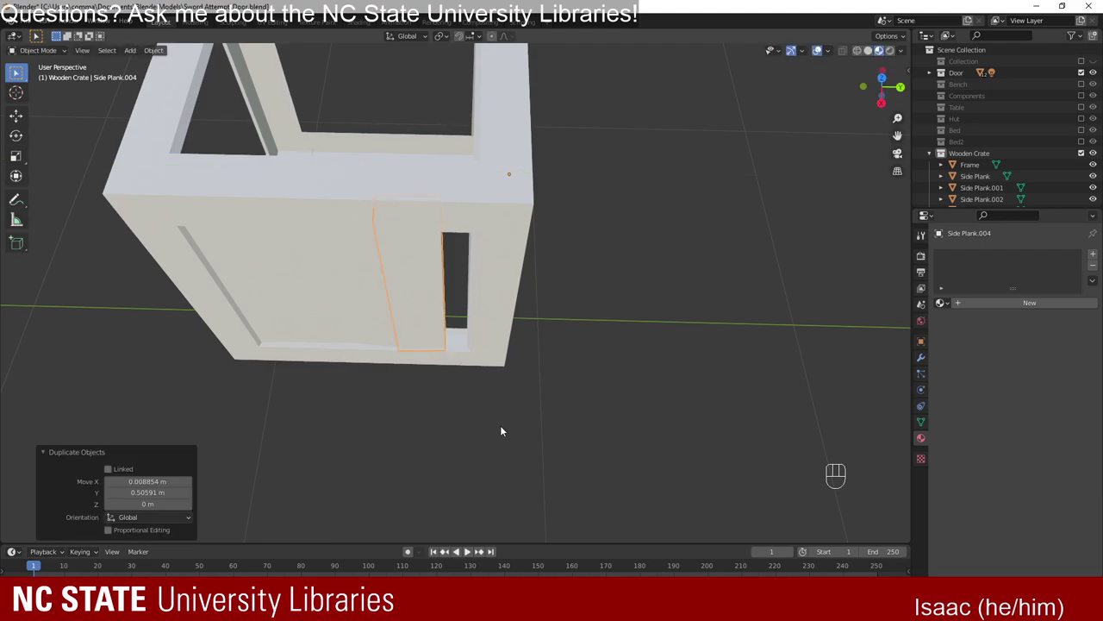
Turn the view to look straight at the planked crate side from the front.
drag(408, 436, 385, 386)
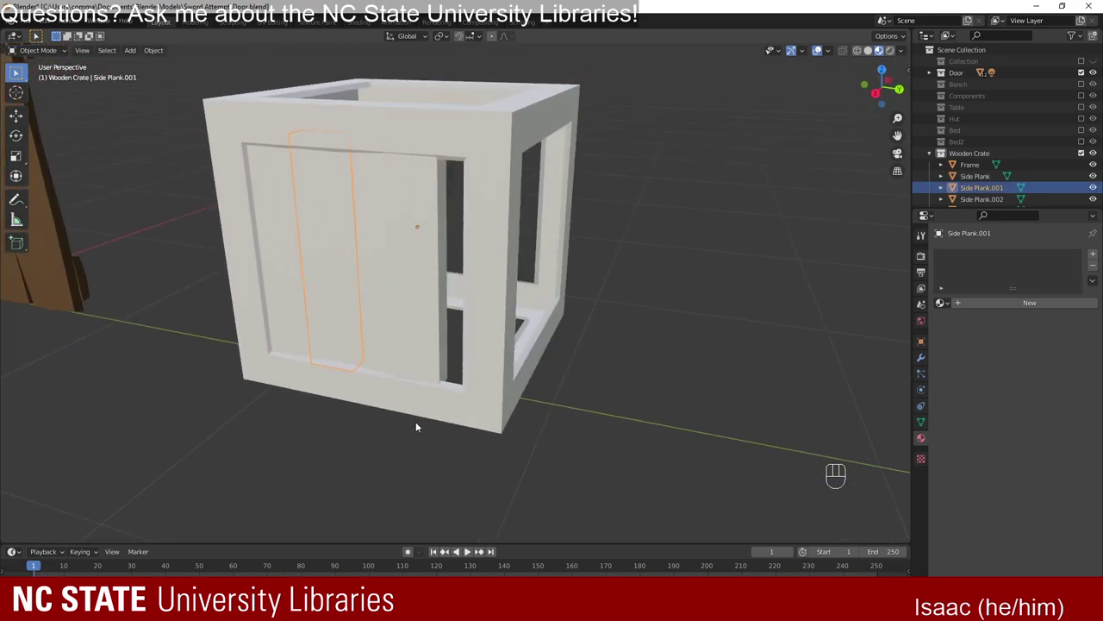
drag(426, 426, 440, 432)
drag(446, 432, 467, 412)
drag(396, 401, 507, 398)
drag(455, 369, 480, 383)
click(868, 53)
click(878, 57)
click(716, 349)
drag(631, 383, 632, 365)
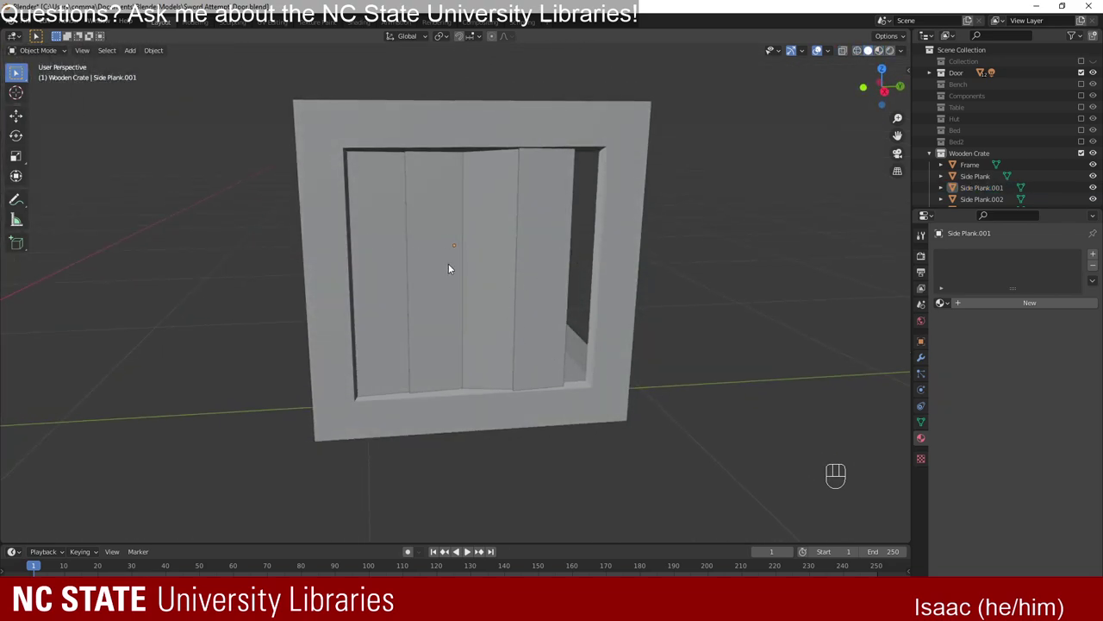
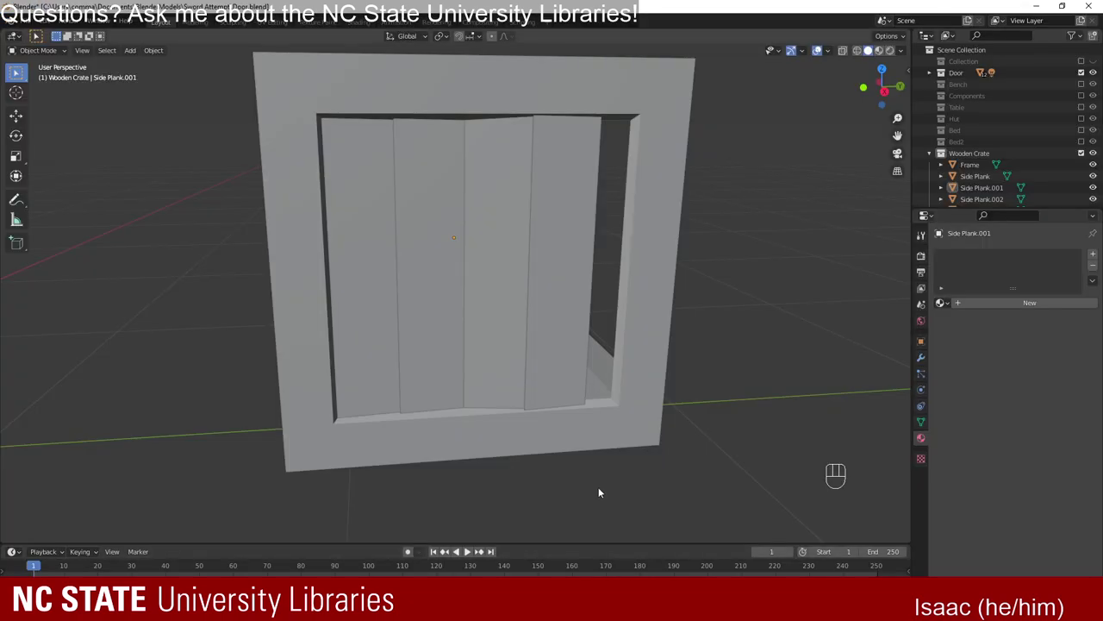
Select all four planks and scale and shift them along Y to span the frame width.
drag(595, 489, 581, 479)
drag(613, 467, 554, 468)
click(503, 364)
click(442, 341)
drag(354, 316, 400, 420)
key(s)
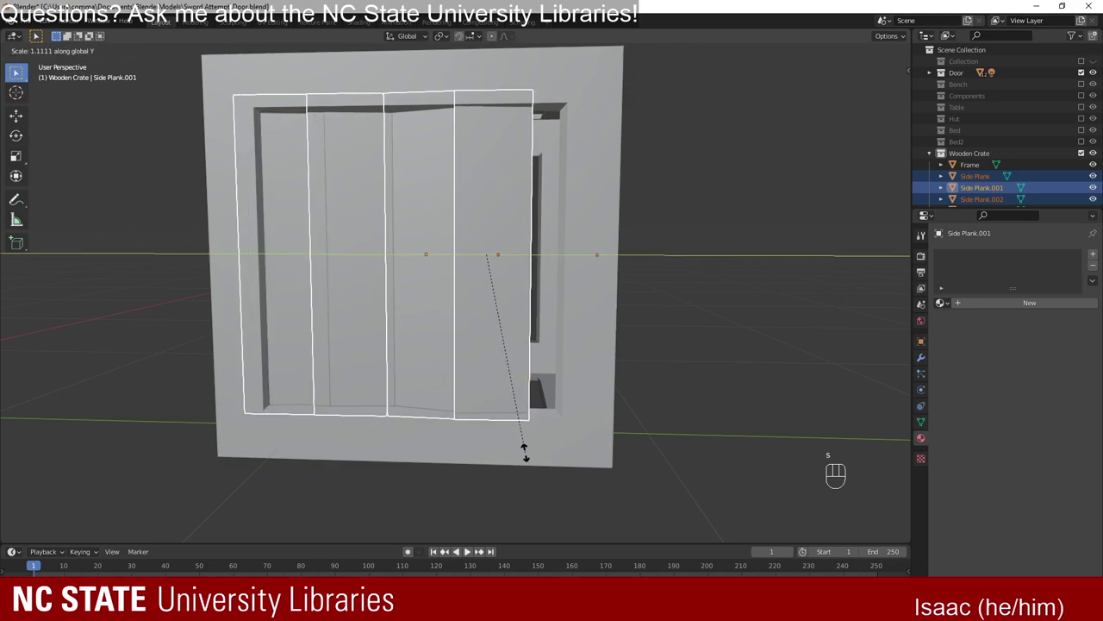
key(g)
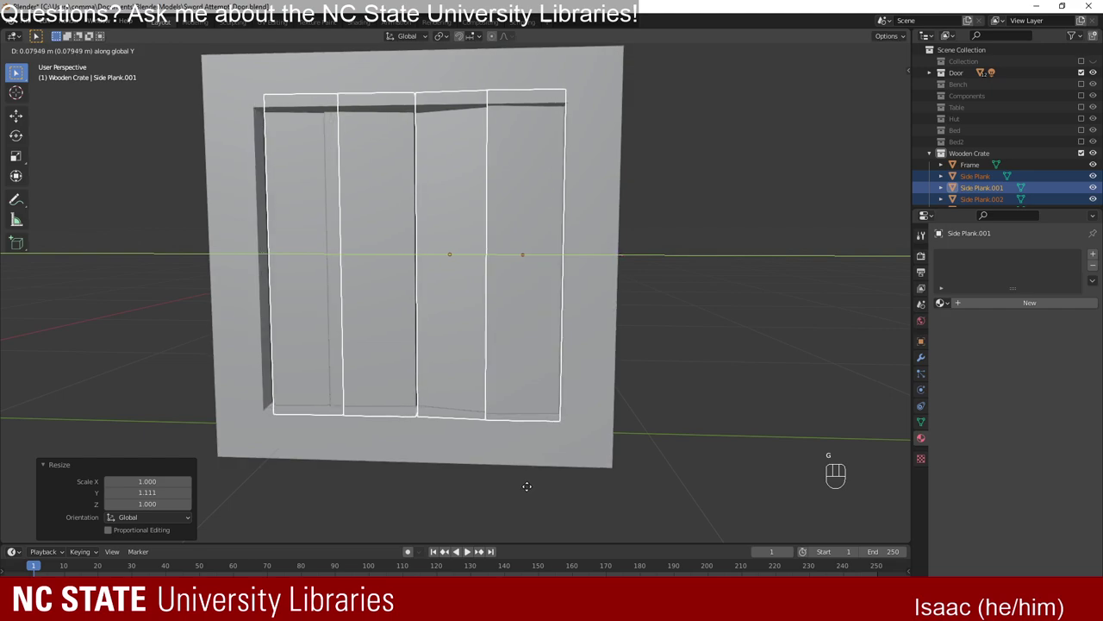
key(g)
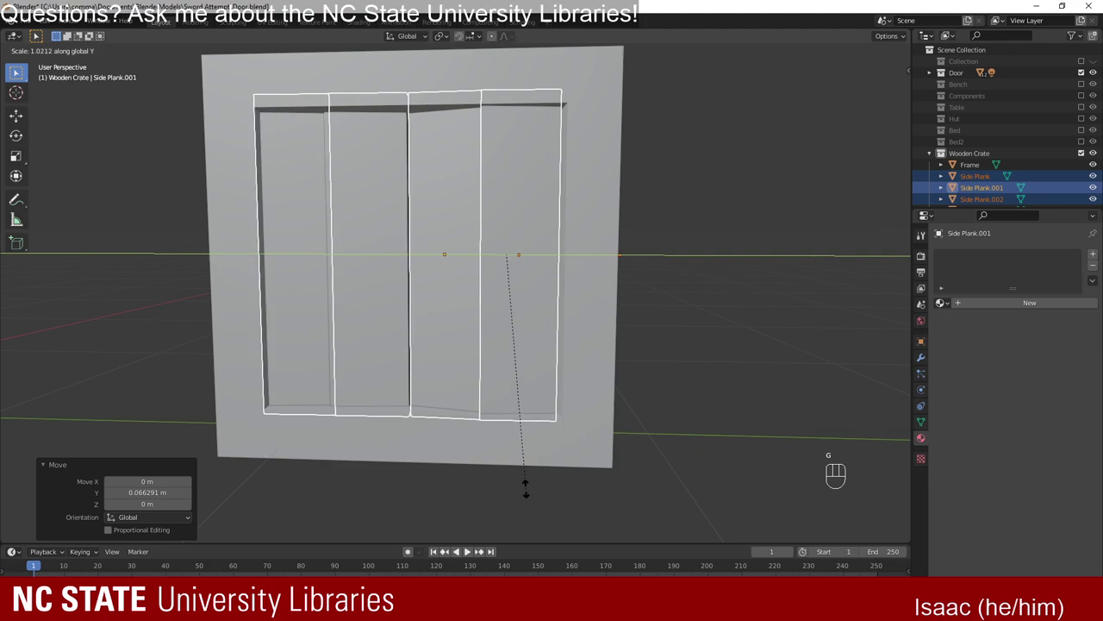
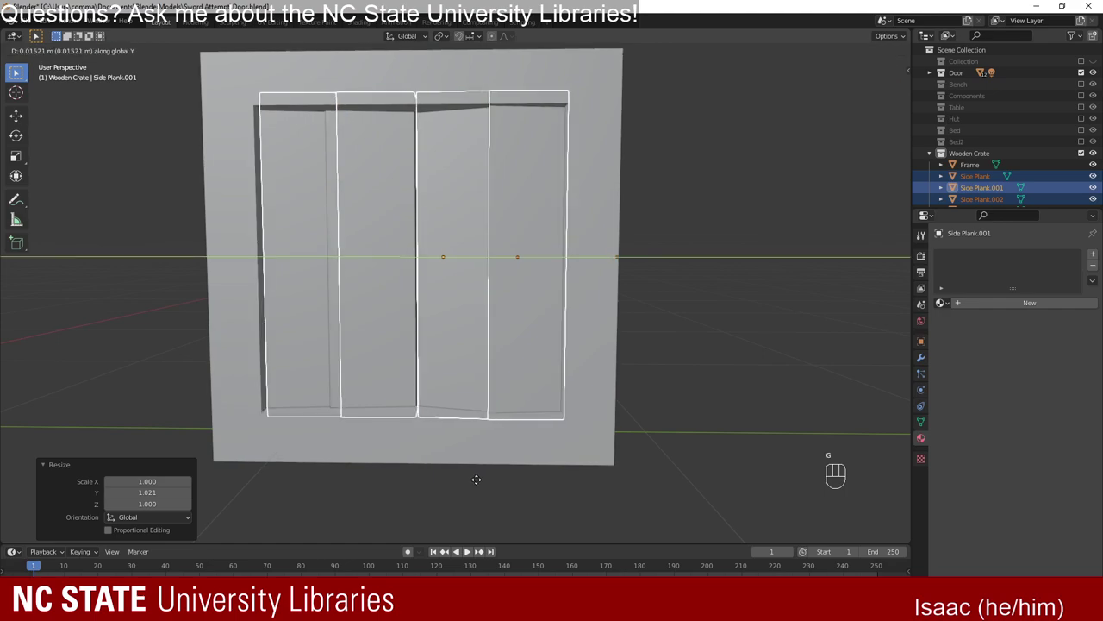
drag(403, 422, 415, 425)
key(s)
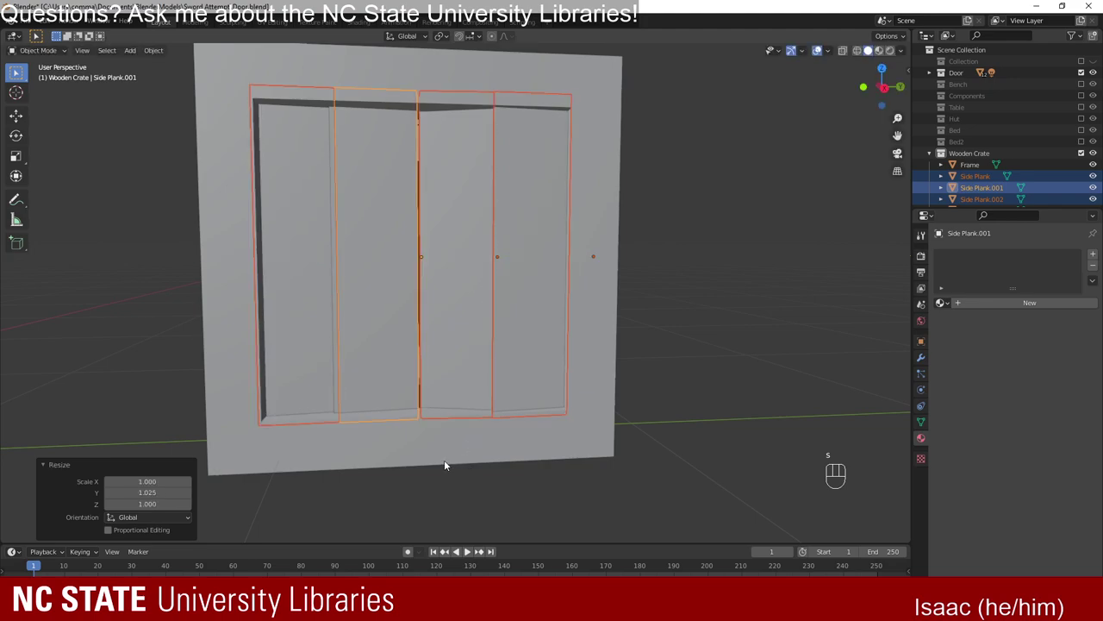
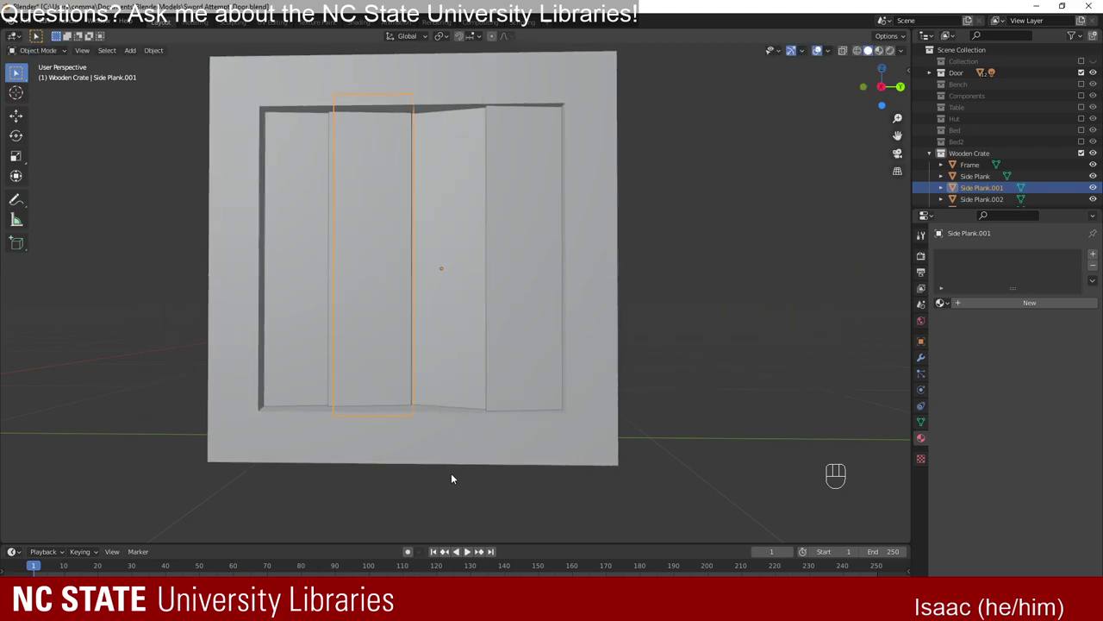
Widen and slide individual planks, including the third, to close the remaining gaps.
key(x)
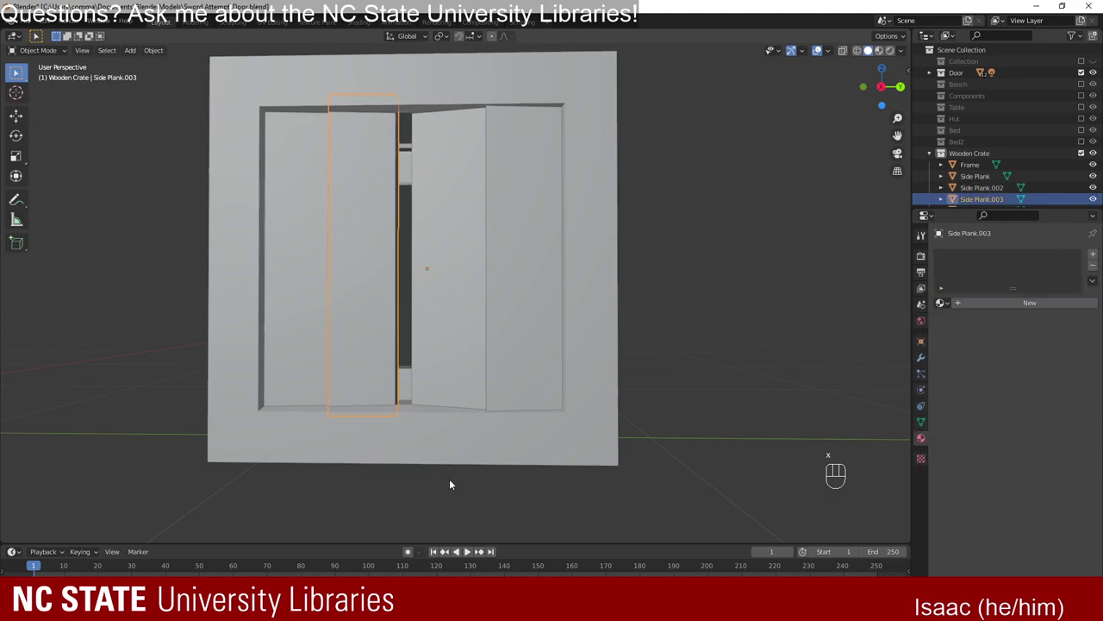
key(g)
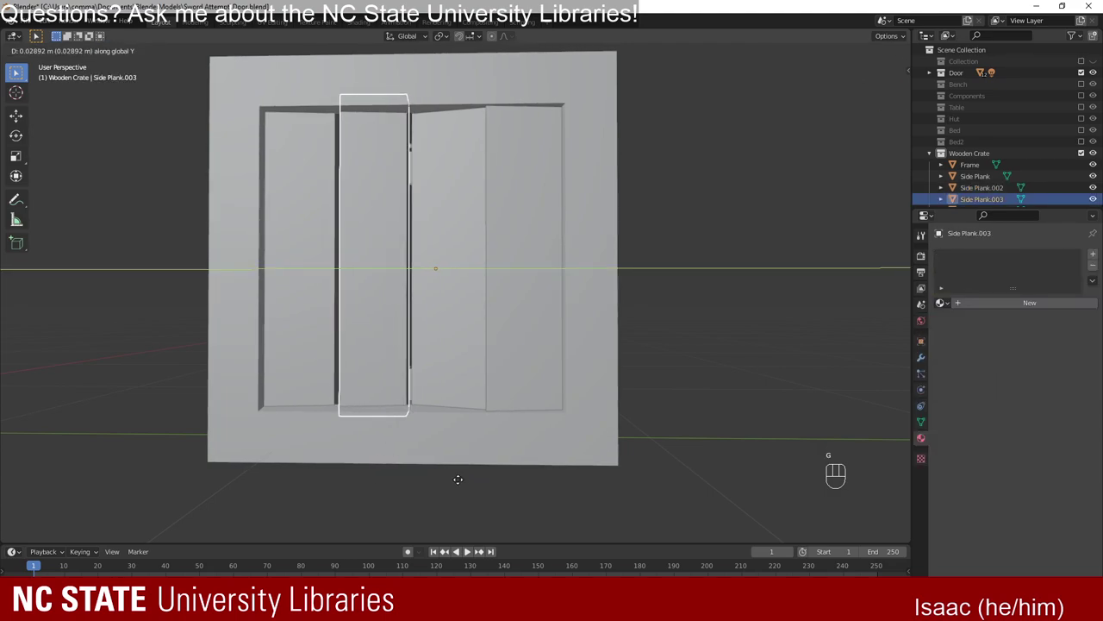
key(s)
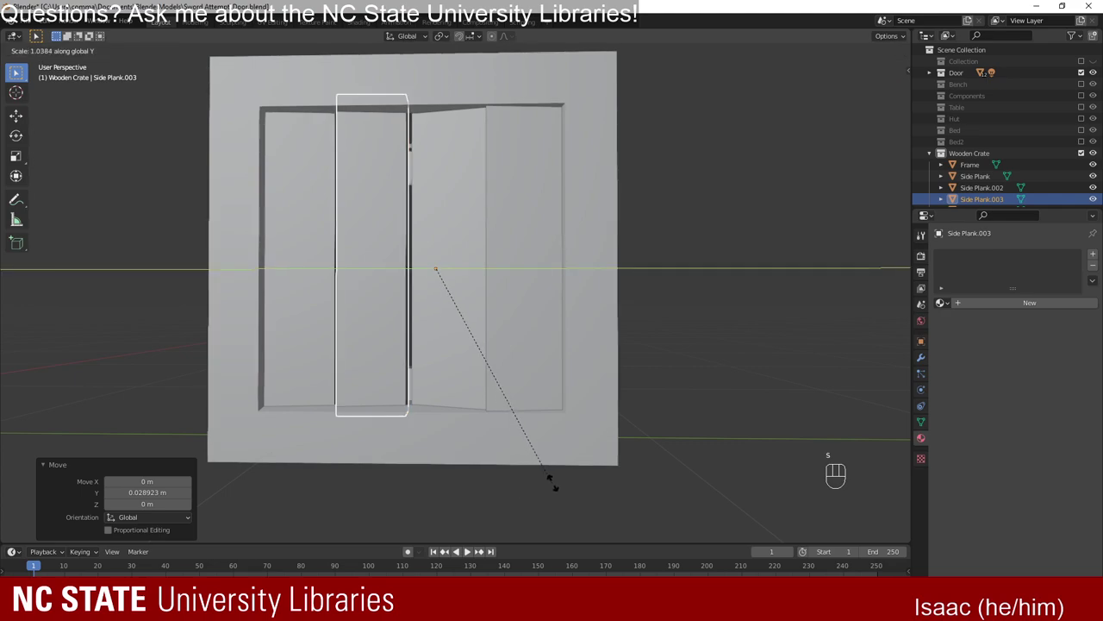
key(g)
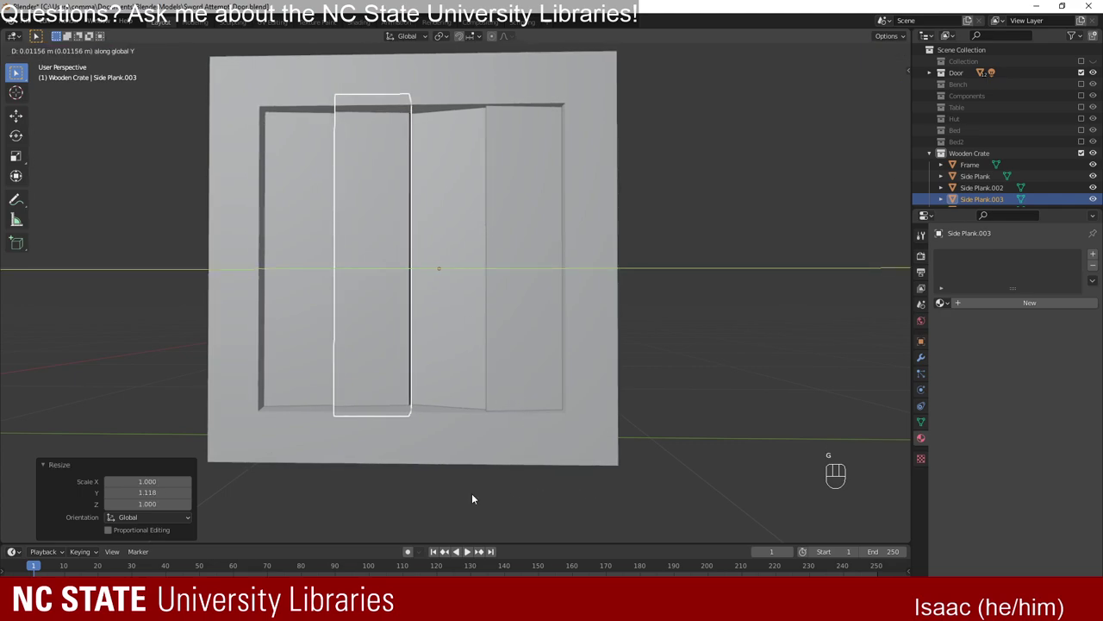
key(s)
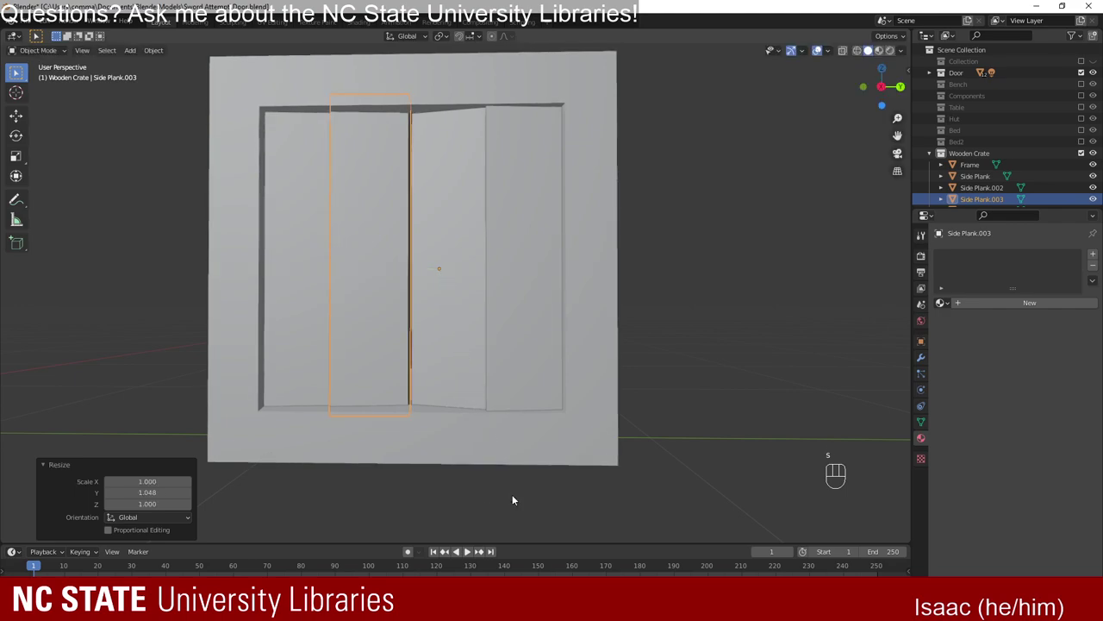
key(g)
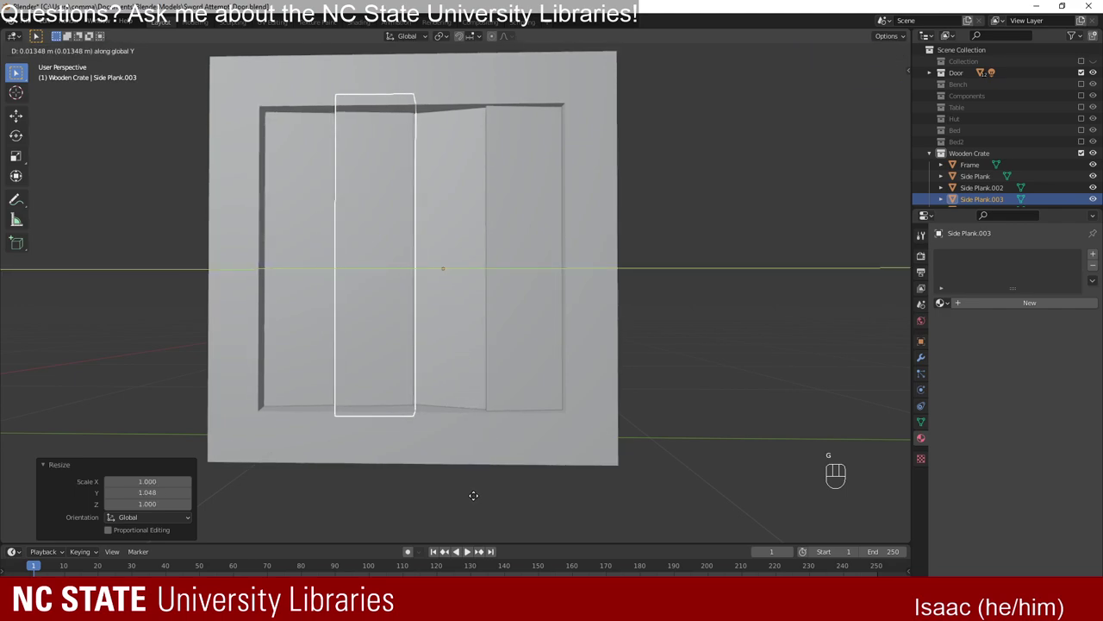
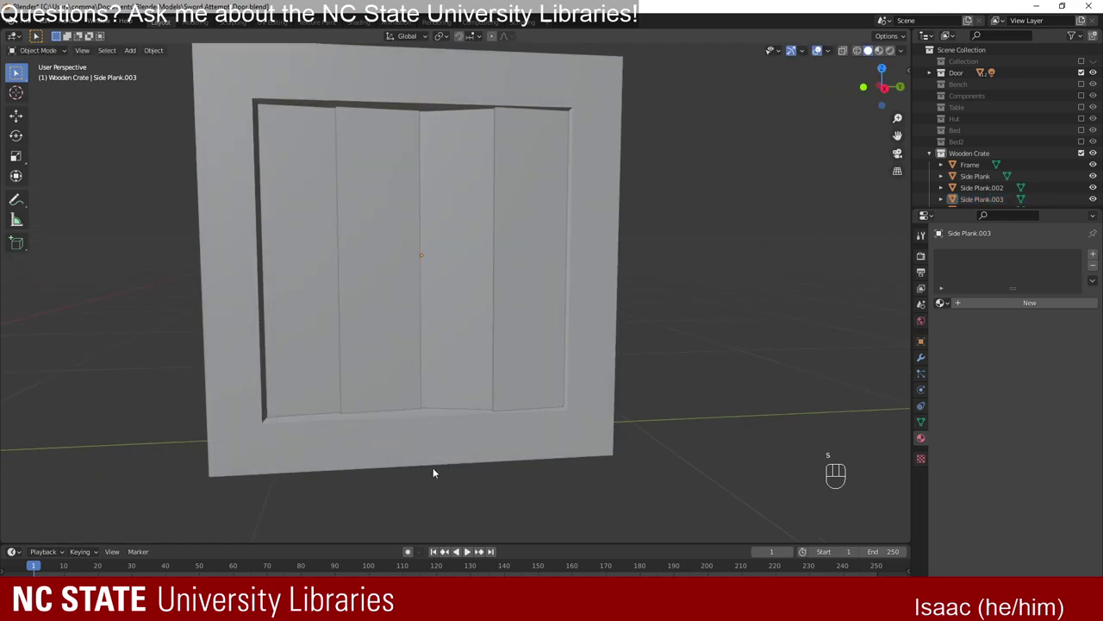
drag(433, 467, 417, 468)
key(g)
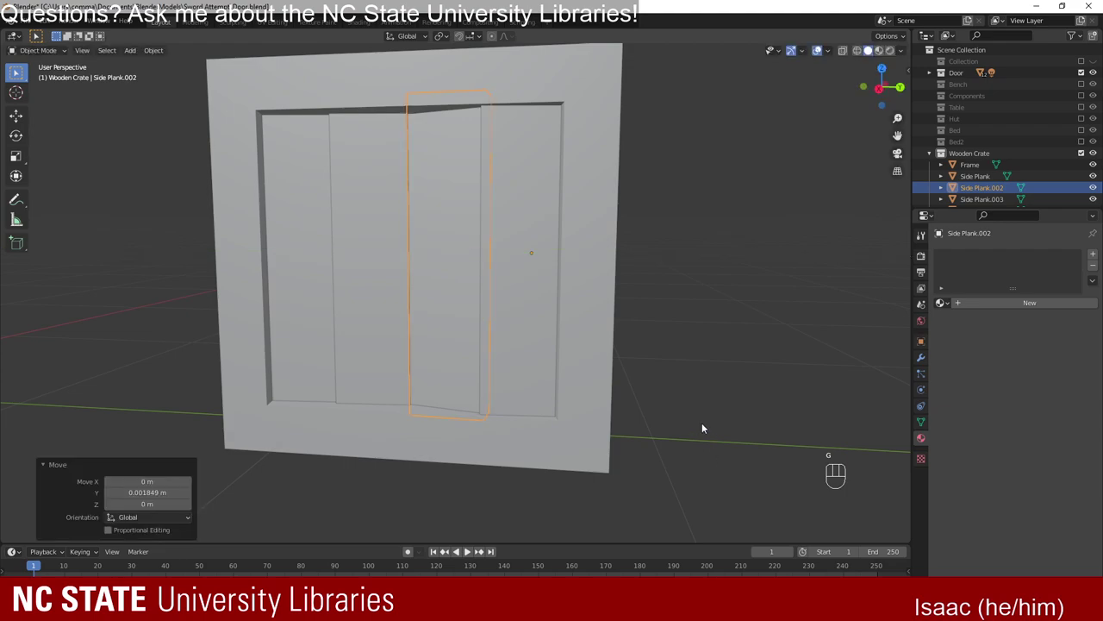
drag(612, 426, 611, 418)
key(g)
key(y)
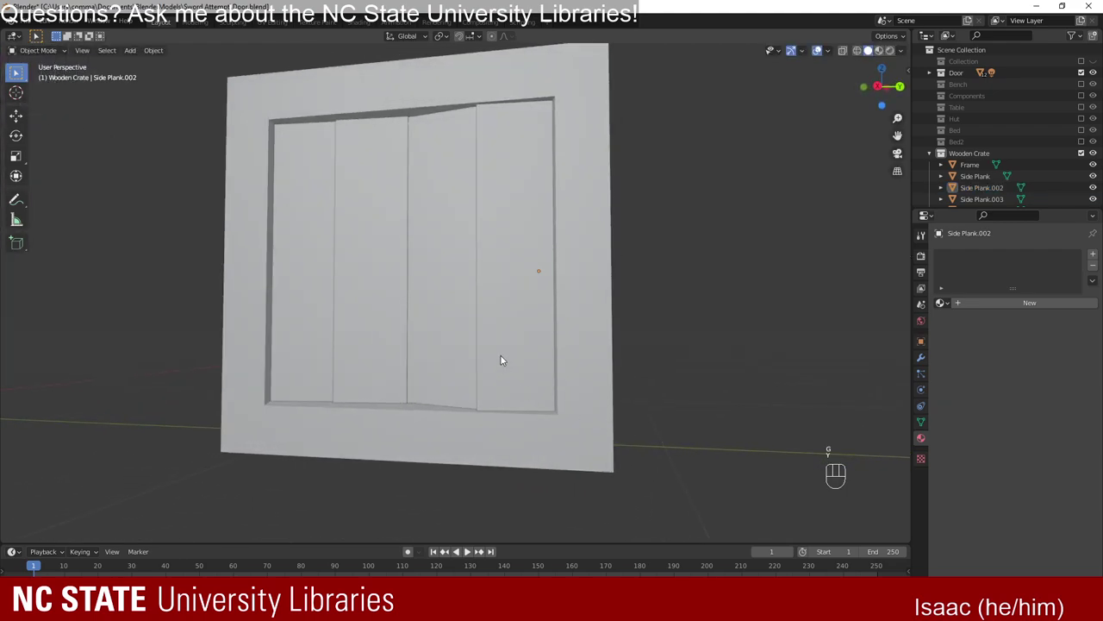
click(467, 341)
key(g)
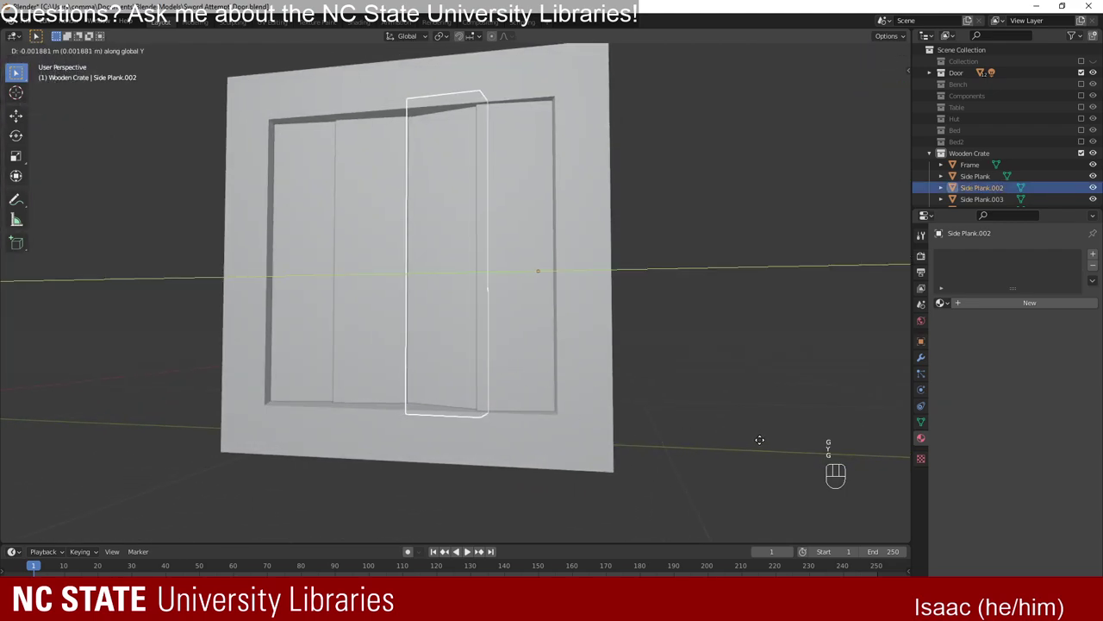
Check the plank seams up close, then zoom out to the crate and door.
drag(639, 292, 644, 325)
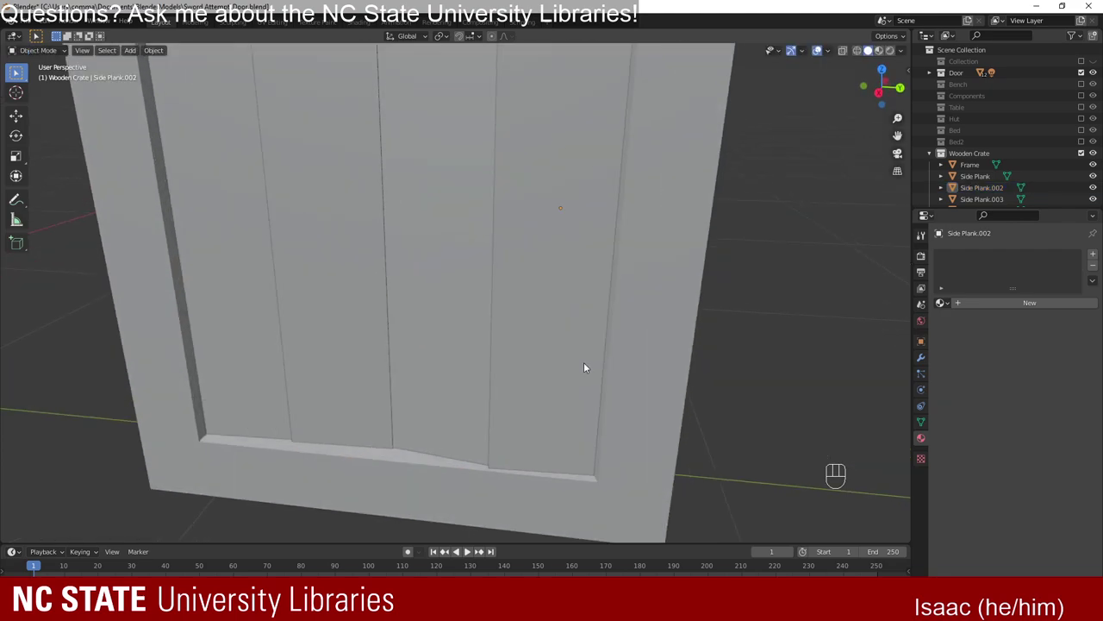
drag(451, 373, 455, 359)
drag(338, 328, 510, 345)
drag(536, 358, 491, 298)
drag(469, 271, 470, 253)
drag(565, 239, 551, 249)
click(432, 270)
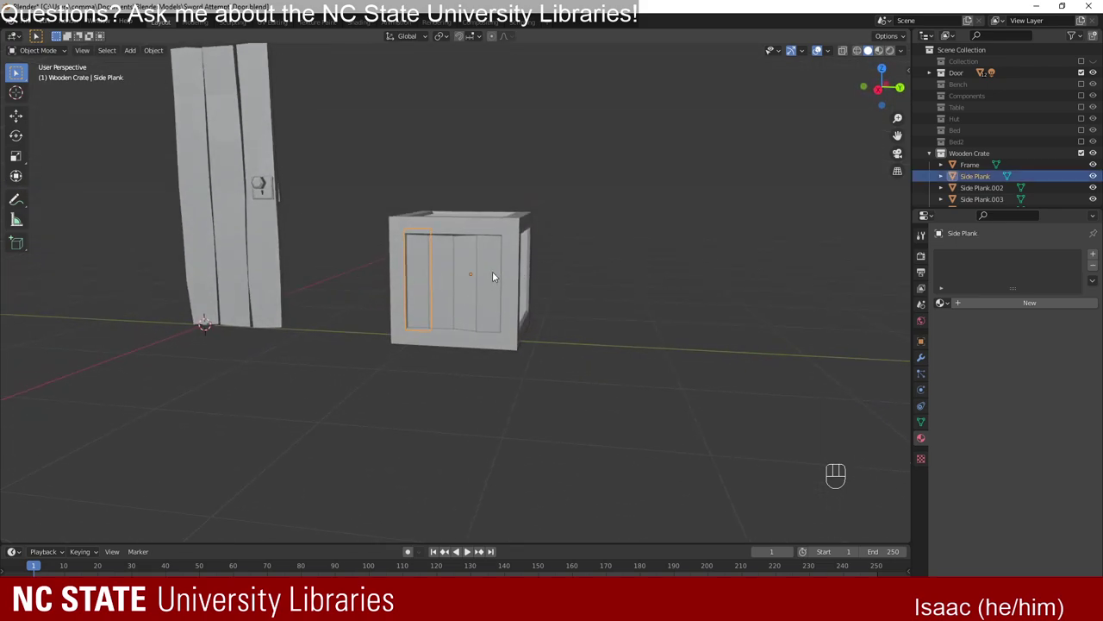
Duplicate the four side planks along X onto the opposite crate side.
click(439, 268)
drag(468, 272, 609, 366)
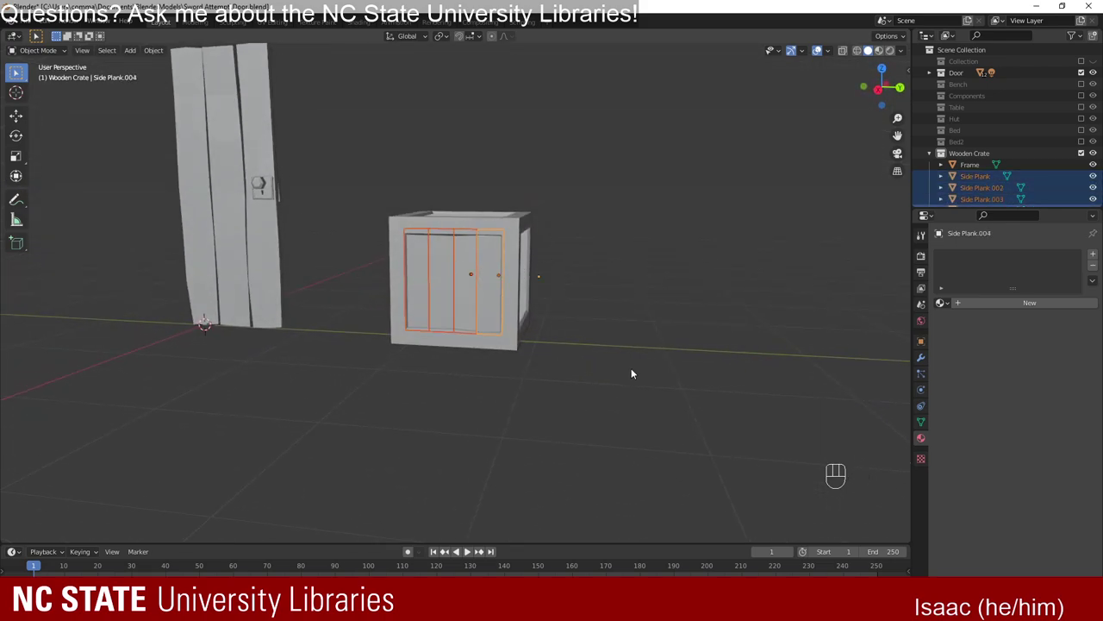
drag(643, 372, 512, 427)
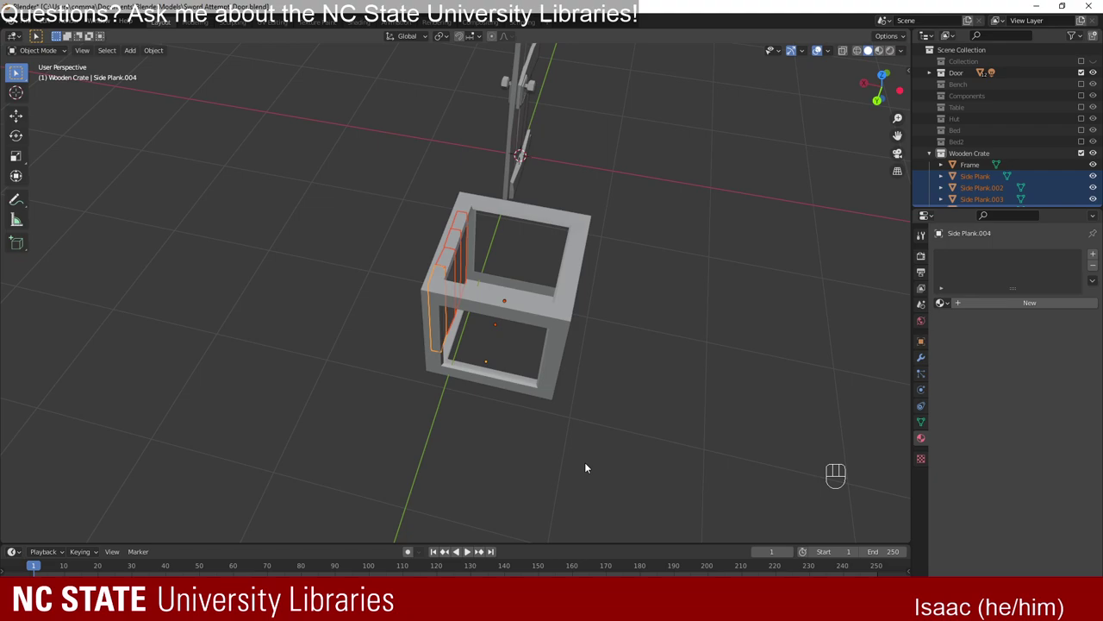
key(shift+d)
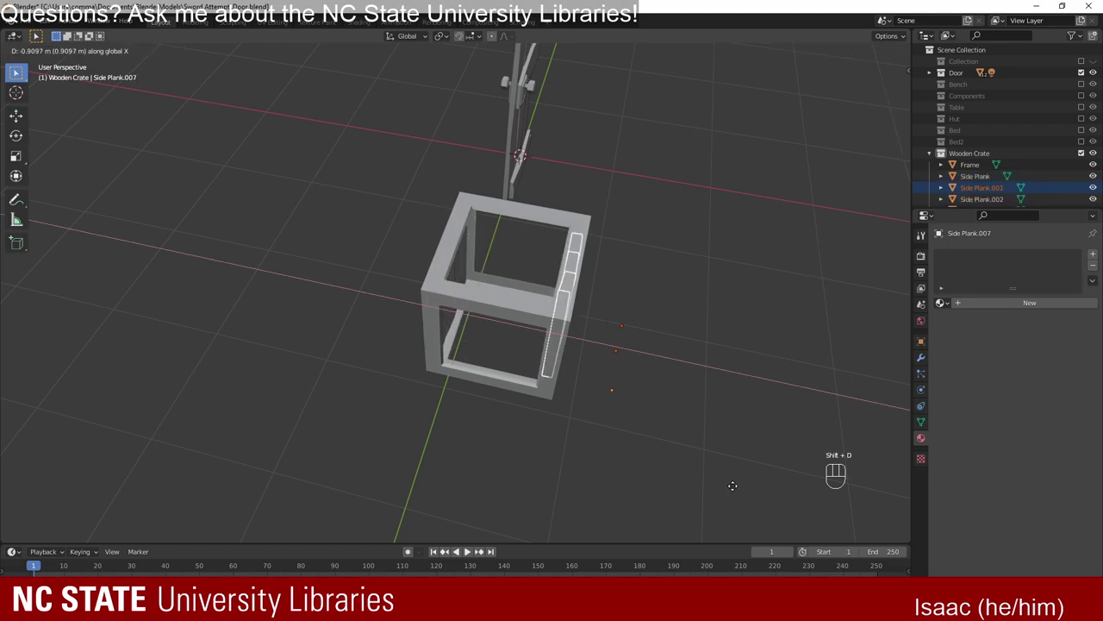
drag(632, 439, 508, 383)
drag(424, 398, 408, 381)
Stretch Side Plank.005 lengthwise along Y to fit its frame opening.
key(g)
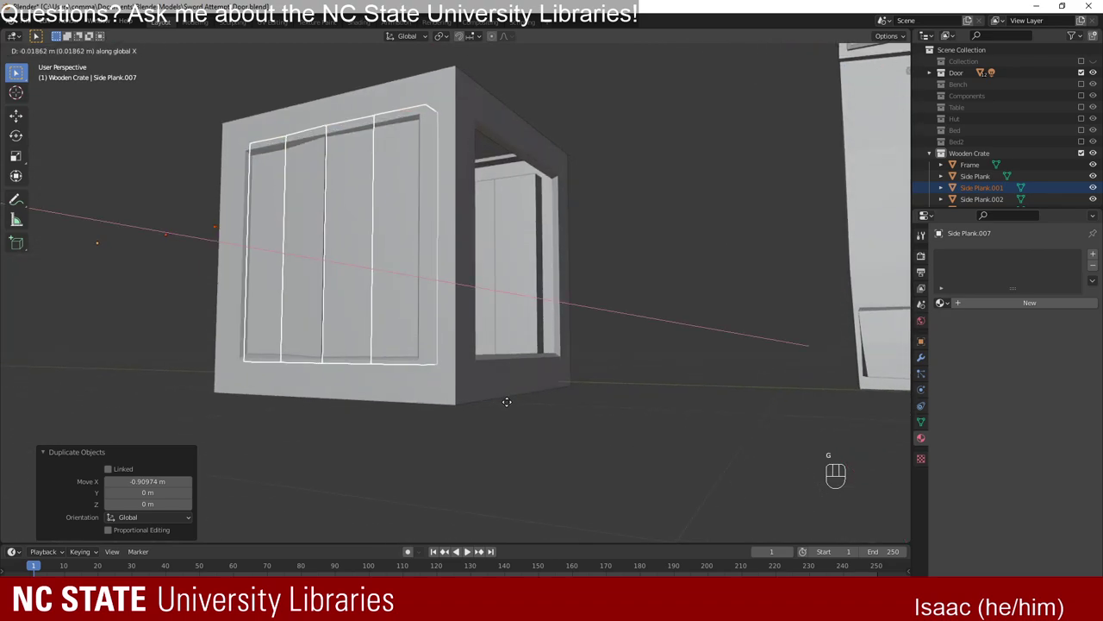
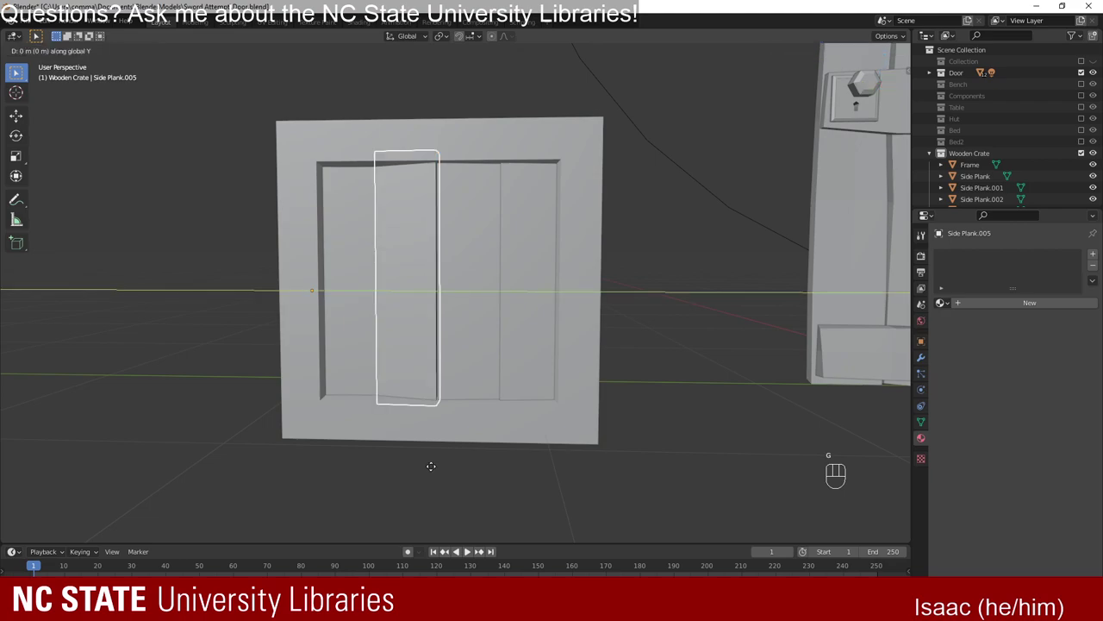
key(s)
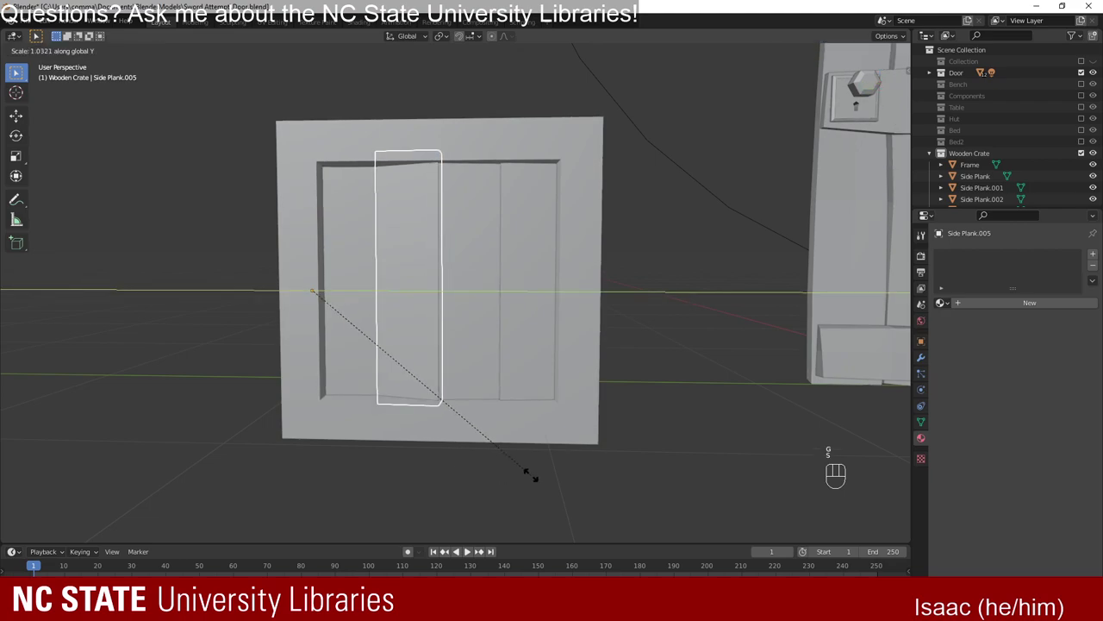
drag(419, 477, 544, 479)
drag(404, 431, 412, 472)
drag(474, 468, 376, 410)
drag(376, 410, 346, 408)
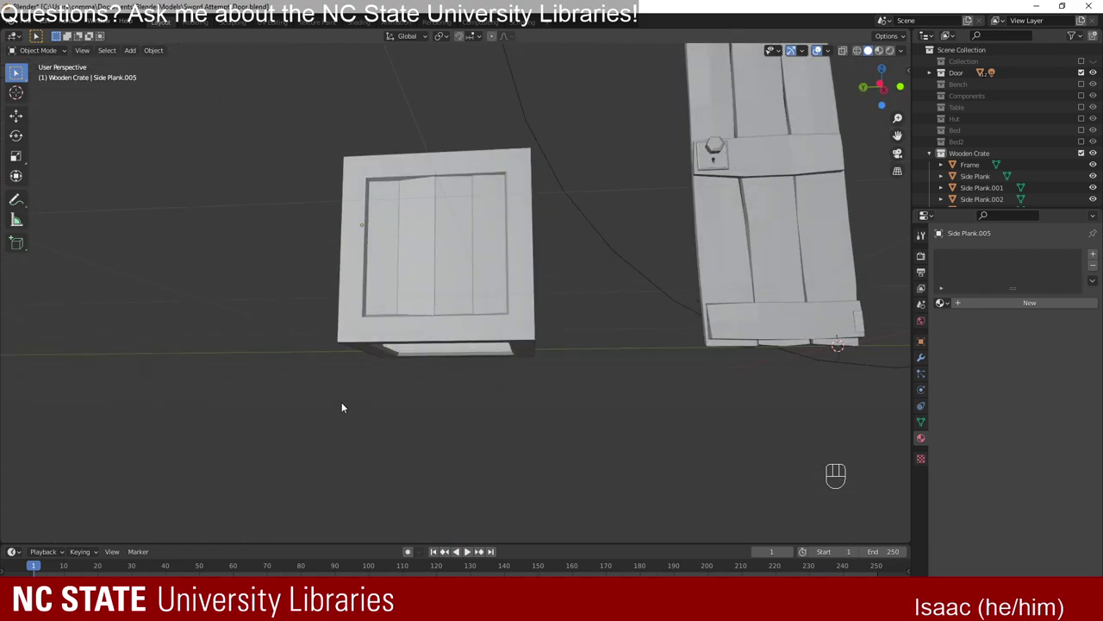
Duplicate the side planks as Side Plank.008 and rotate them 90° about X toward the top.
click(419, 237)
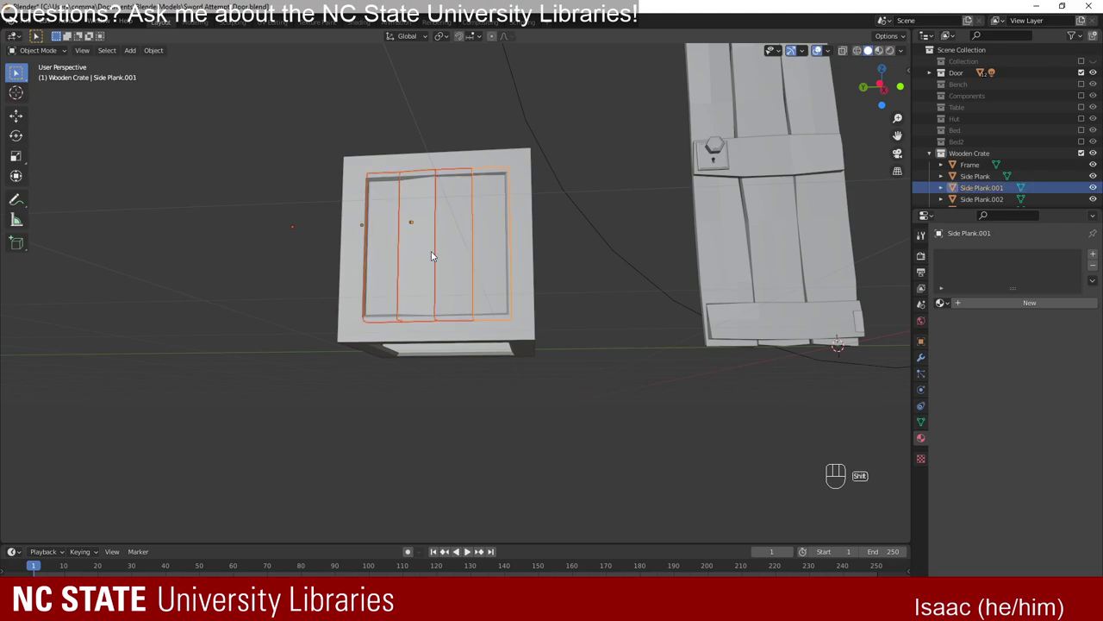
drag(358, 285, 475, 392)
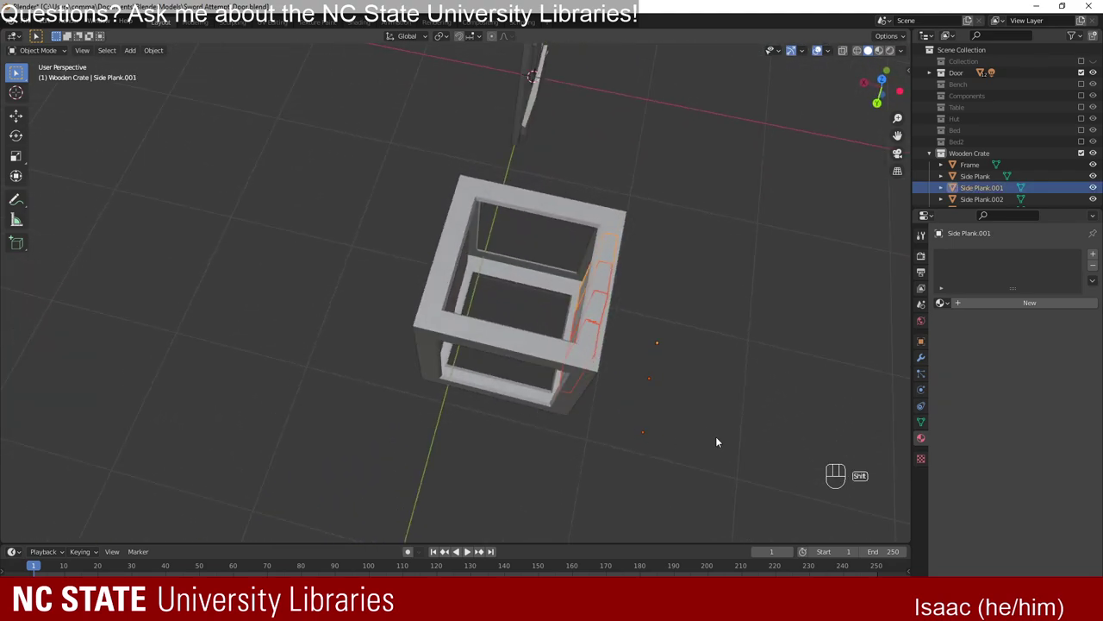
key(shift+d)
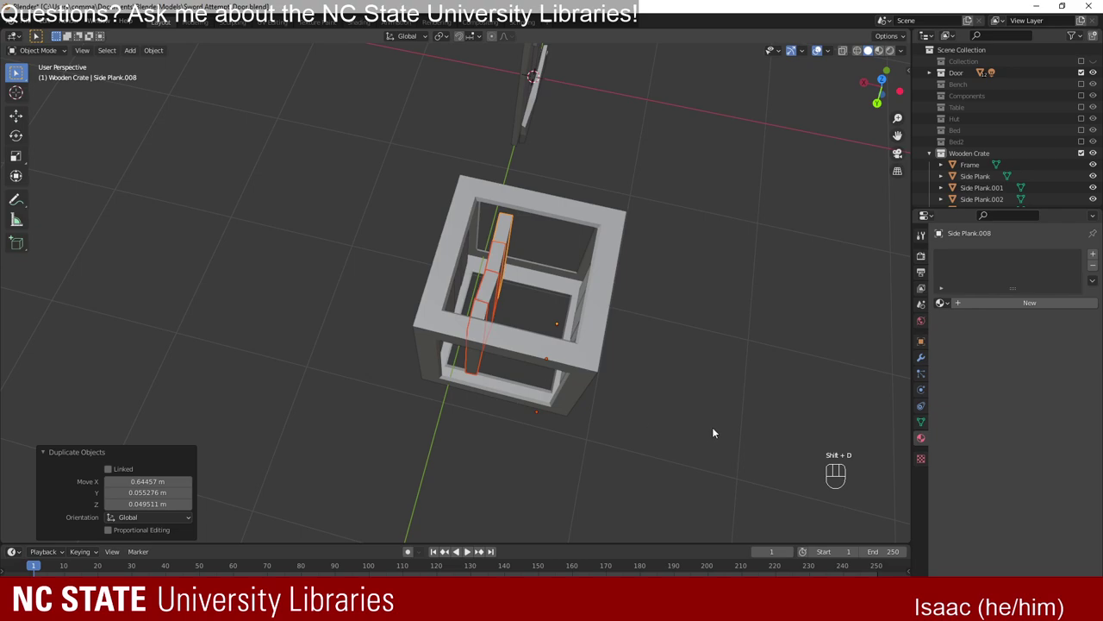
key(r)
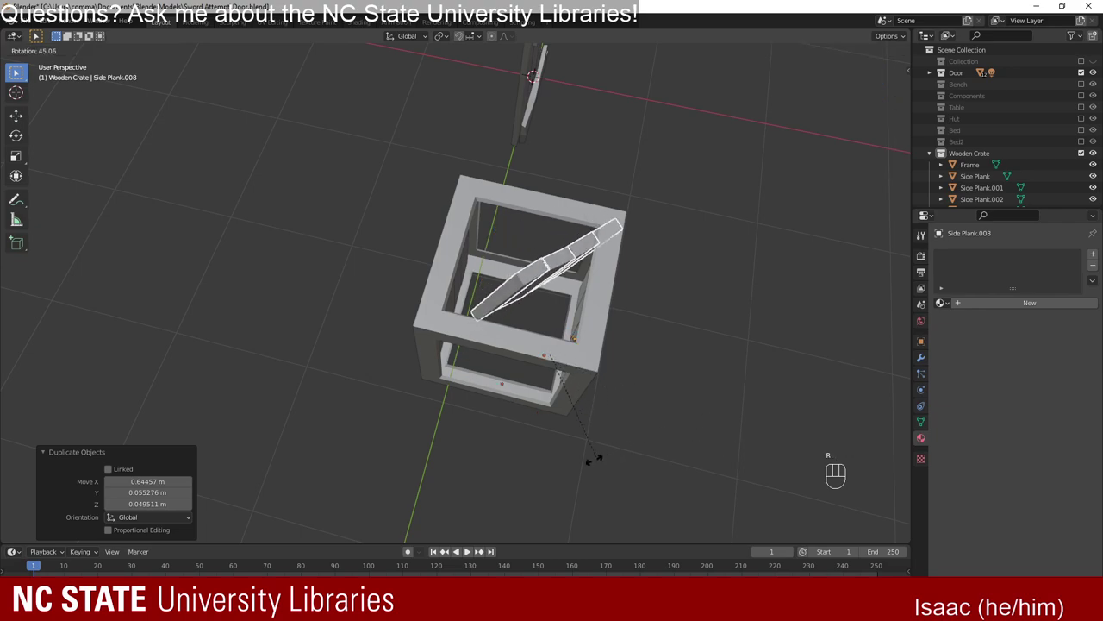
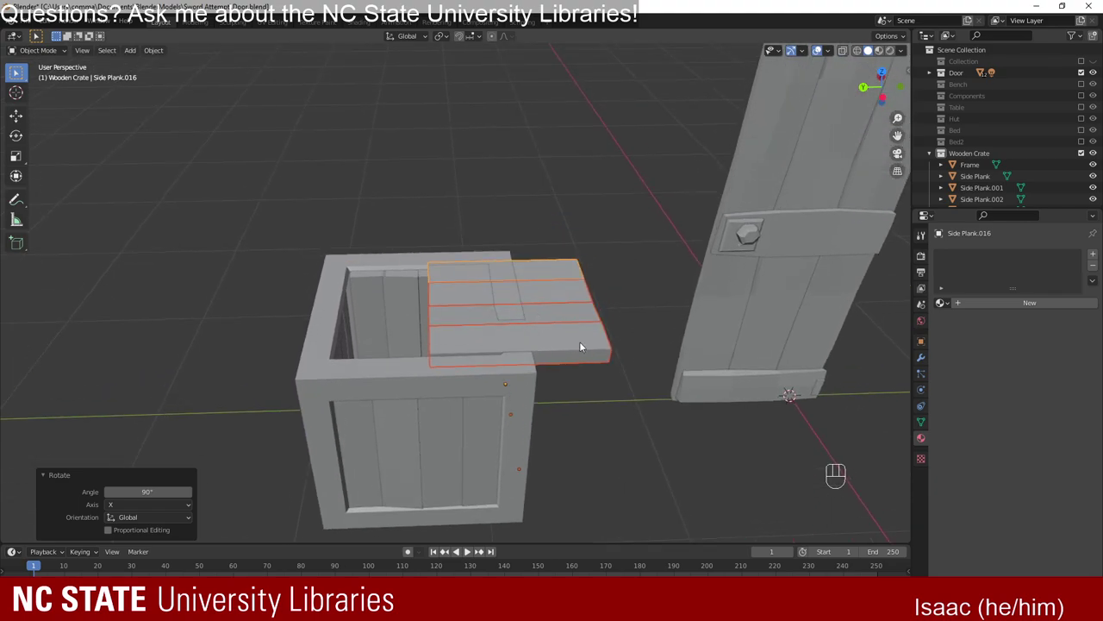
Move the top planks along Z so they sit flush on the crate top.
key(g)
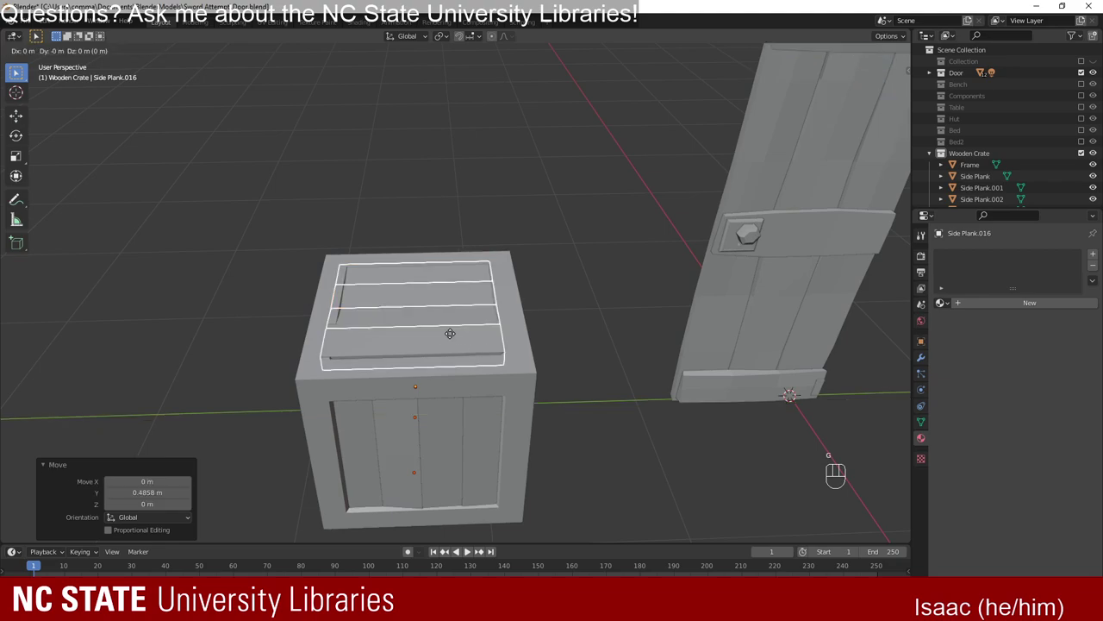
key(g)
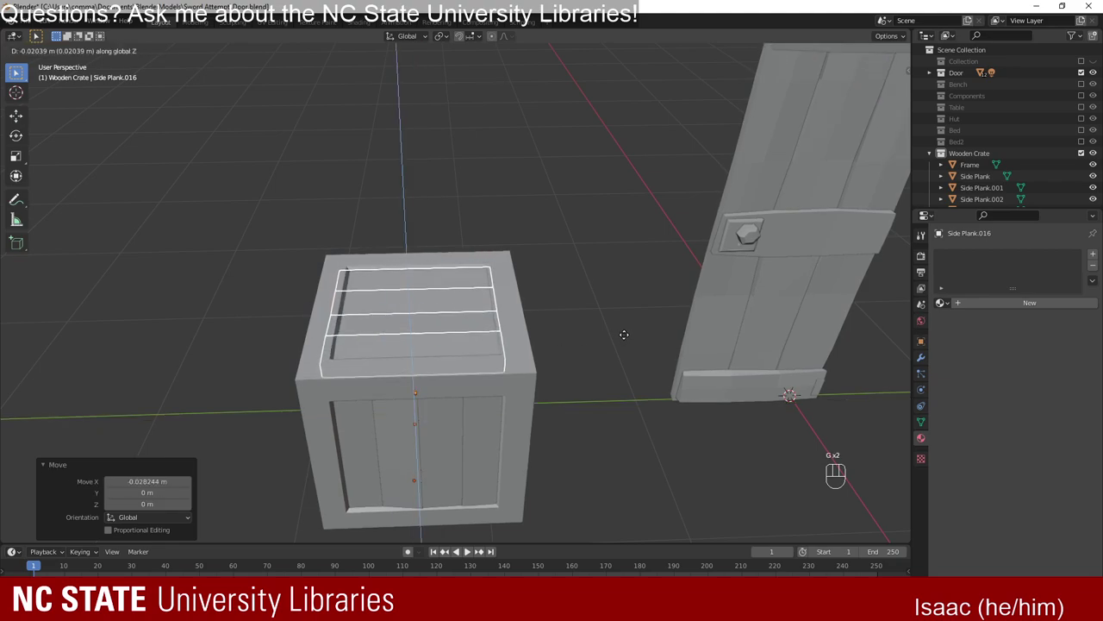
key(g)
Duplicate the top planks and drop the copy along Z to cover the crate bottom.
click(617, 381)
drag(277, 357, 387, 382)
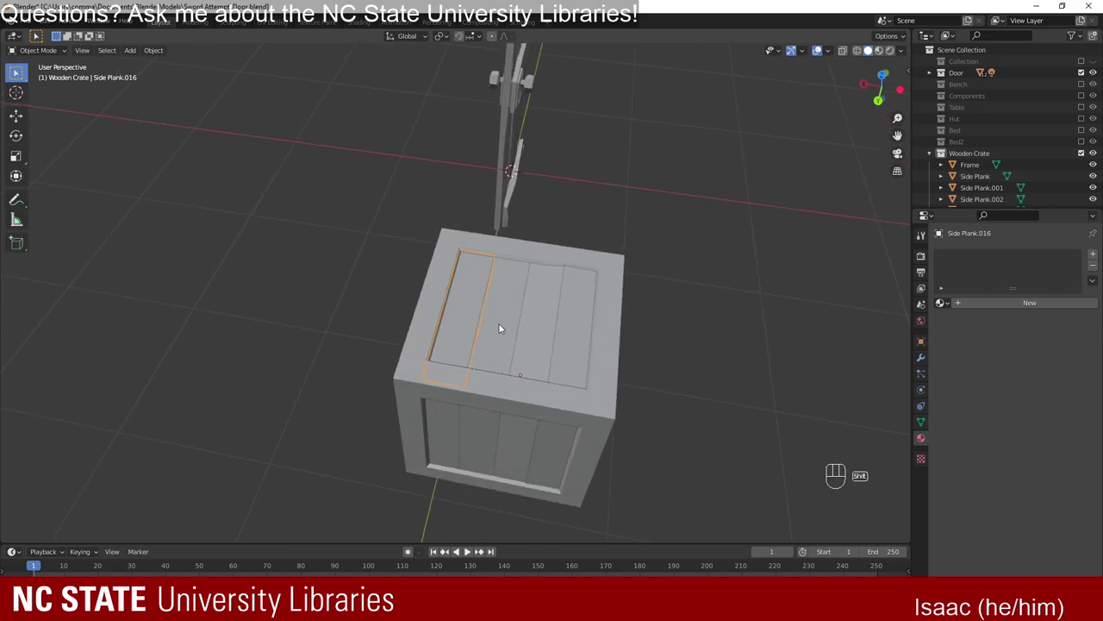
click(549, 338)
drag(539, 403, 466, 233)
drag(490, 249, 463, 299)
key(shift+d)
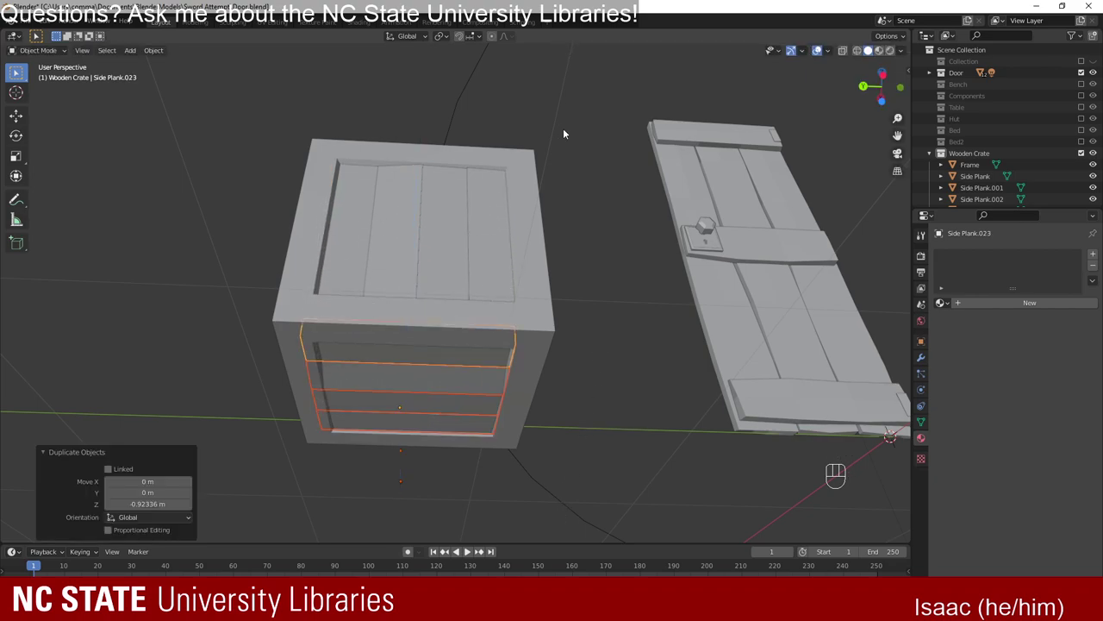
click(603, 180)
drag(369, 174, 519, 219)
drag(431, 155, 561, 171)
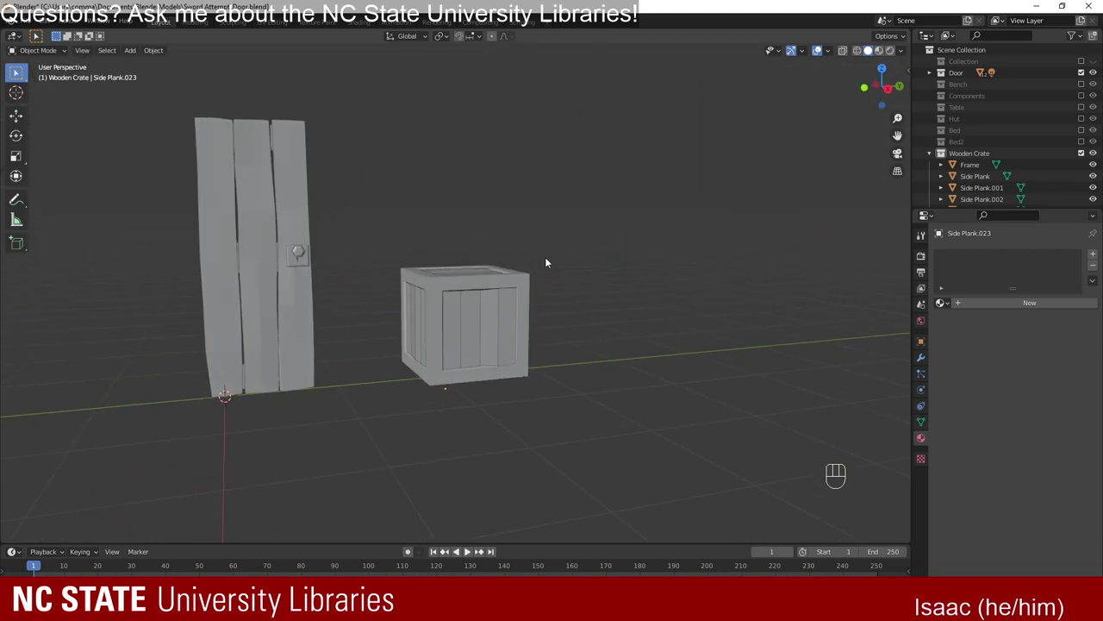
Duplicate one front vertical plank and place the copy on the crate's front face.
drag(618, 379, 590, 376)
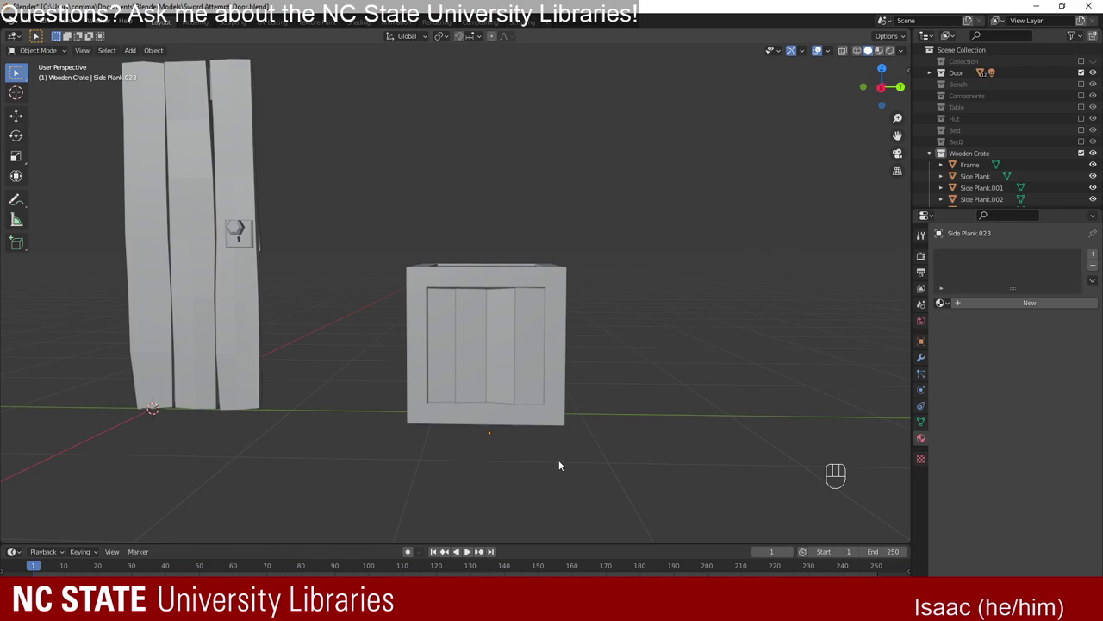
click(503, 323)
drag(662, 427, 629, 421)
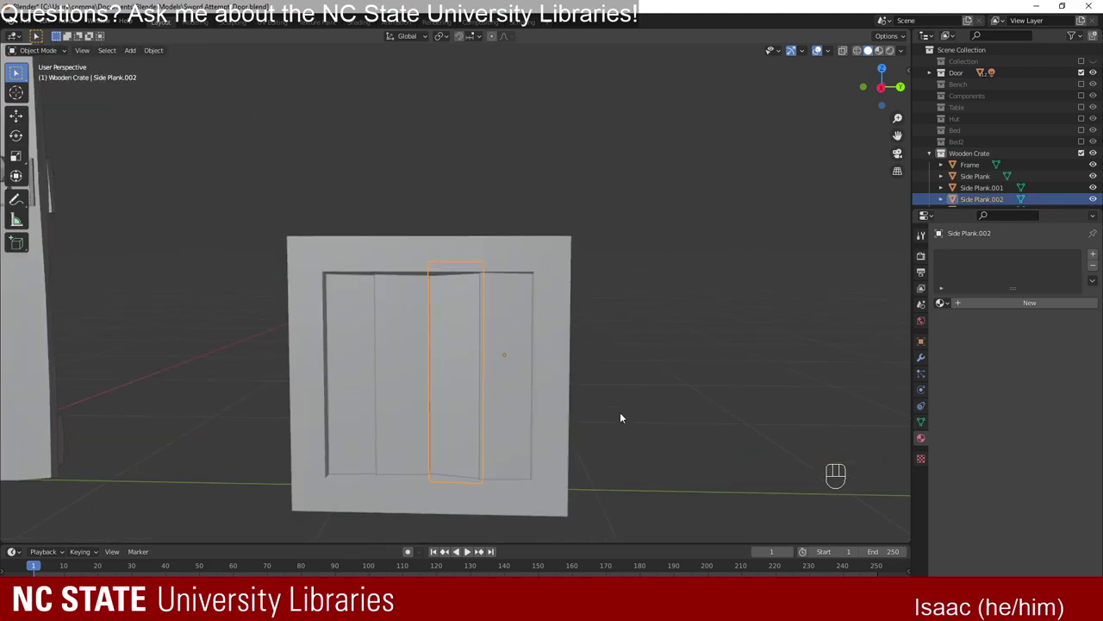
drag(571, 389, 570, 416)
key(shift+d)
drag(602, 408, 515, 416)
drag(573, 416, 664, 385)
Tilt the copy -45° about X into a diagonal brace and nudge it along the face.
key(r)
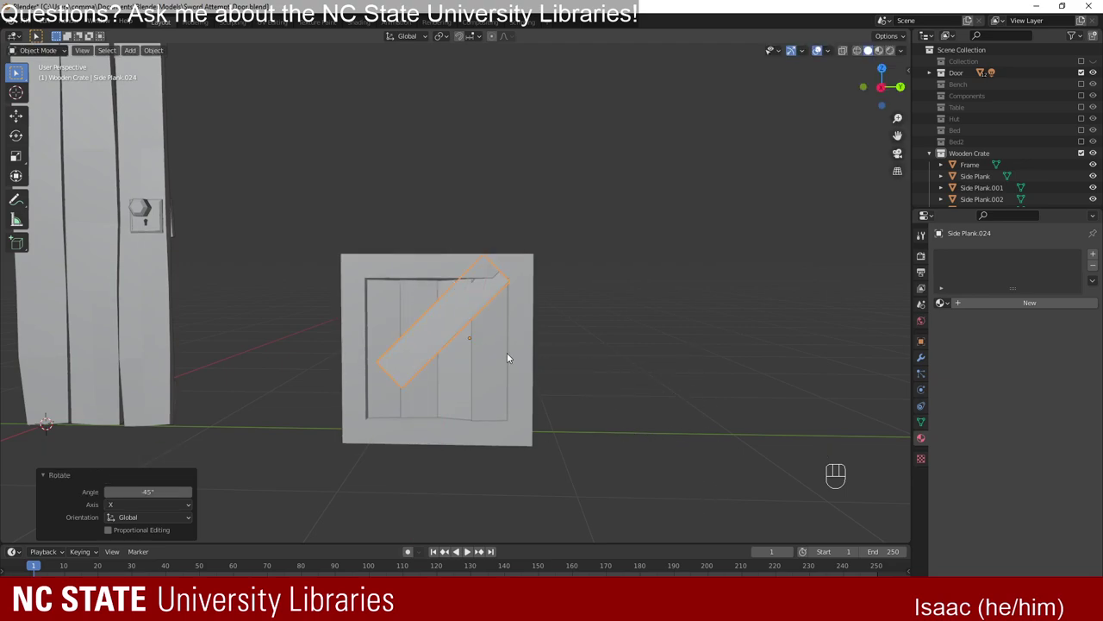
key(g)
drag(547, 341, 562, 353)
drag(545, 359, 422, 362)
key(r)
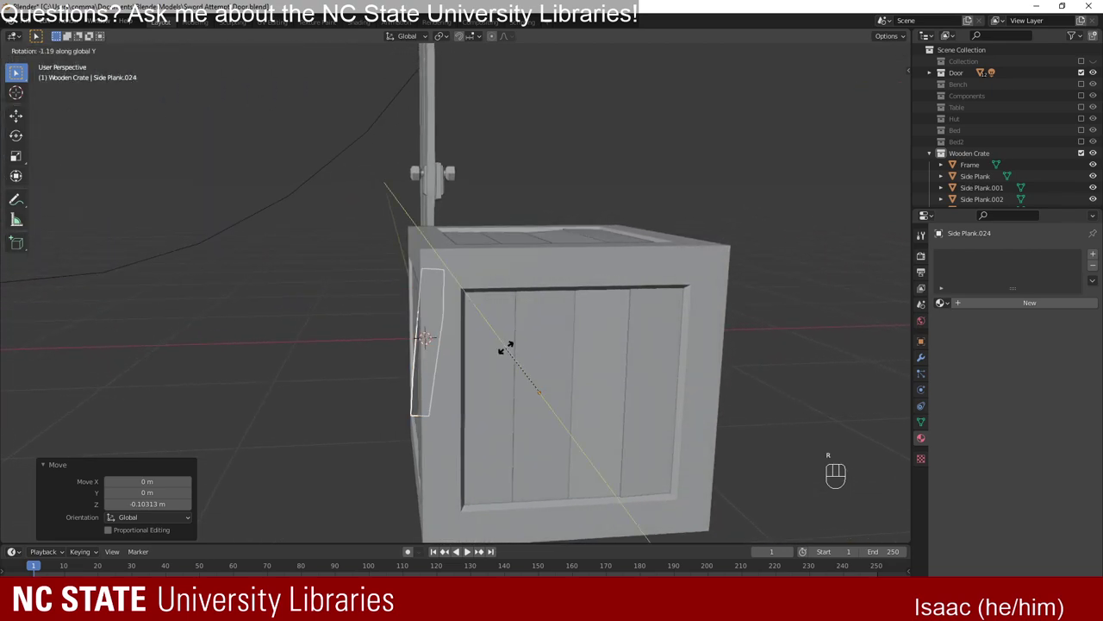
drag(423, 365, 546, 327)
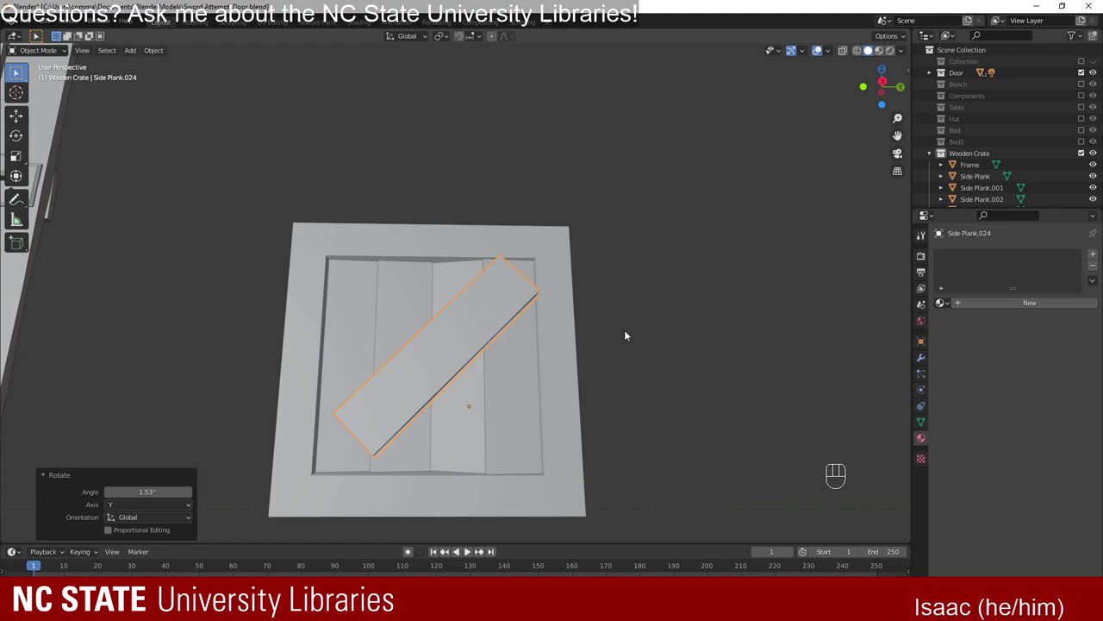
key(g)
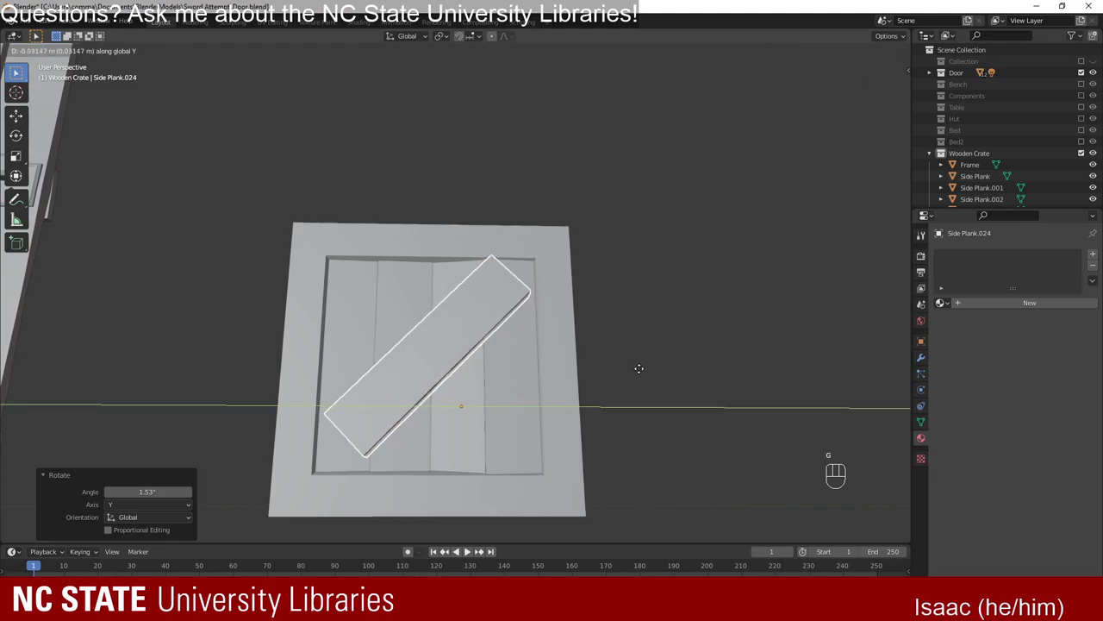
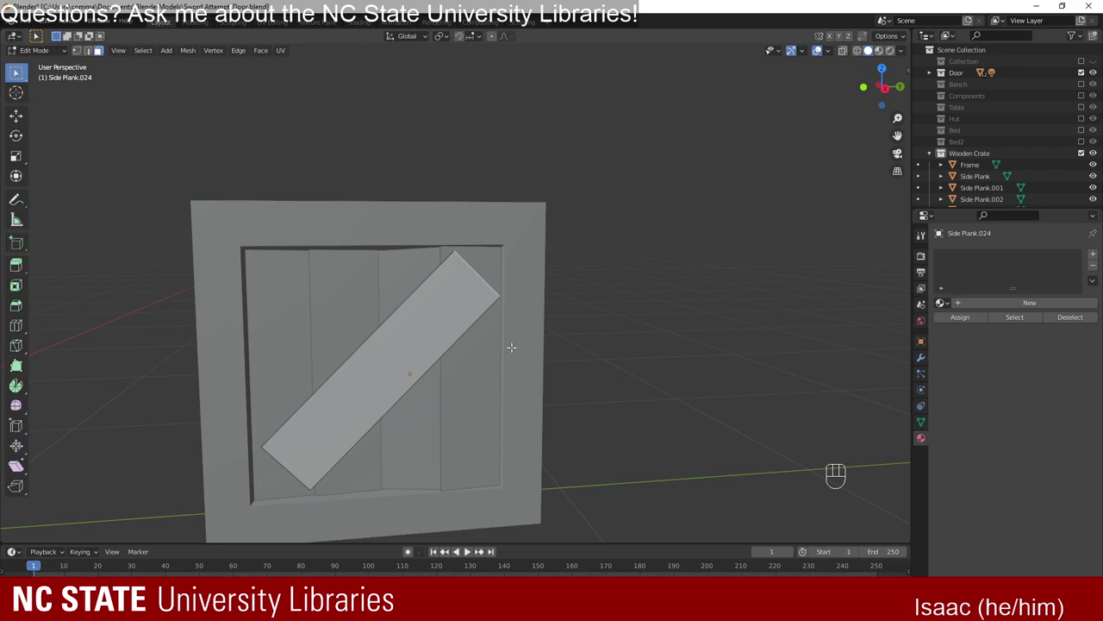
Fine-tune the brace's rotation and sideways position on the crate face.
key(g)
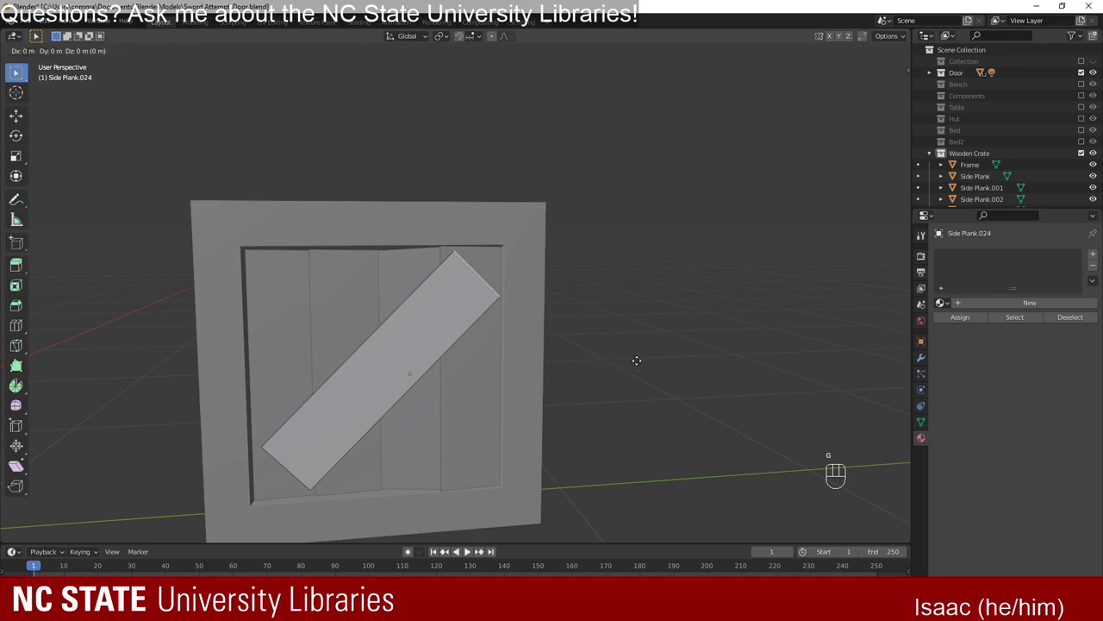
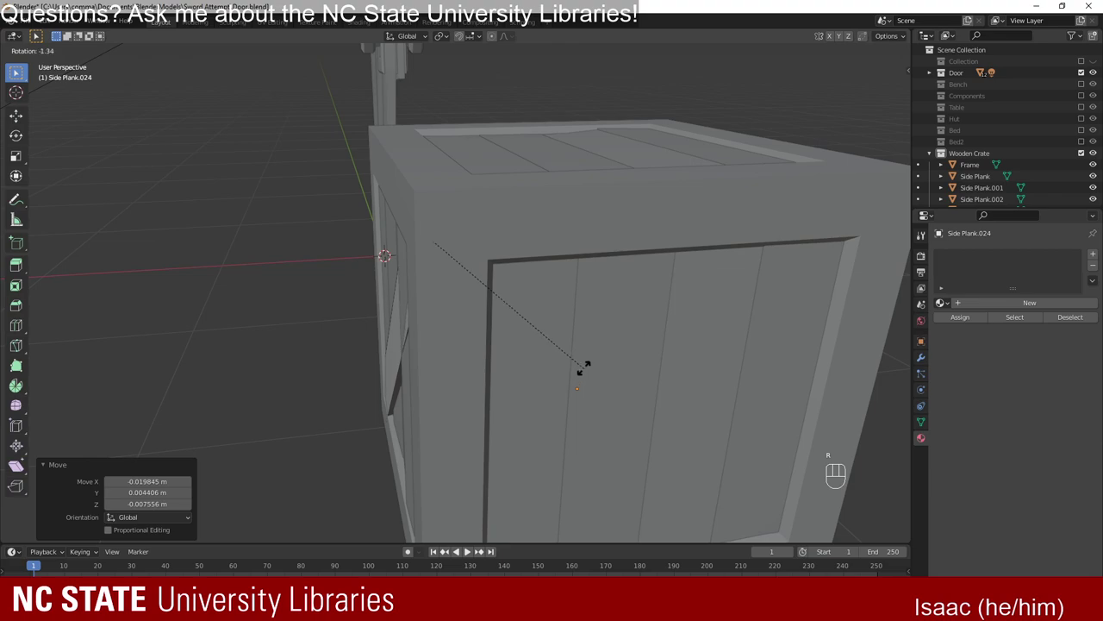
key(g)
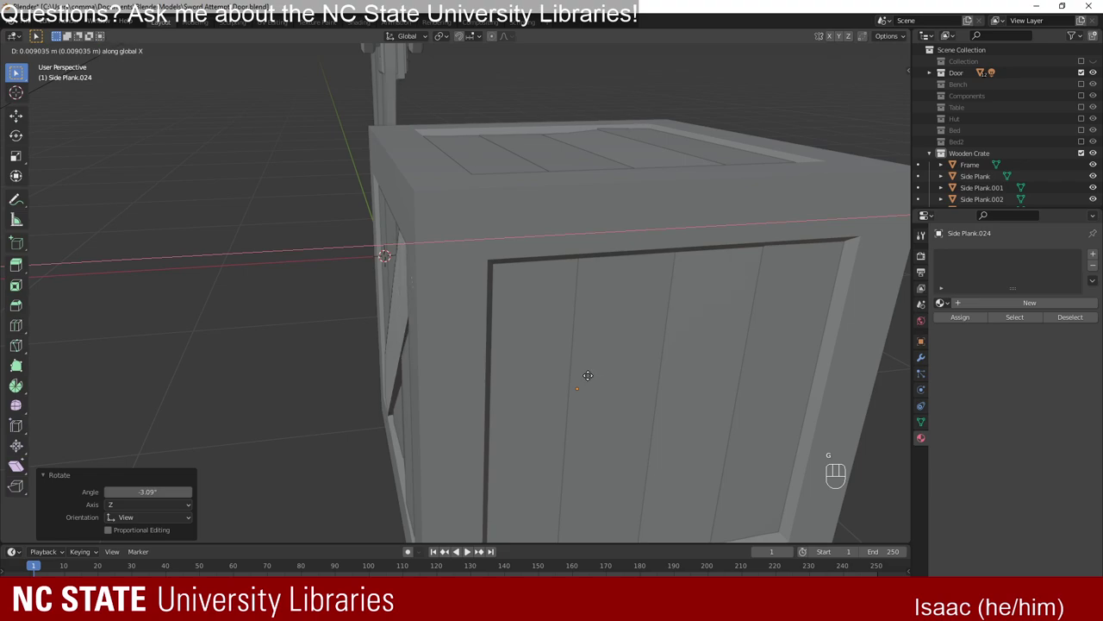
key(r)
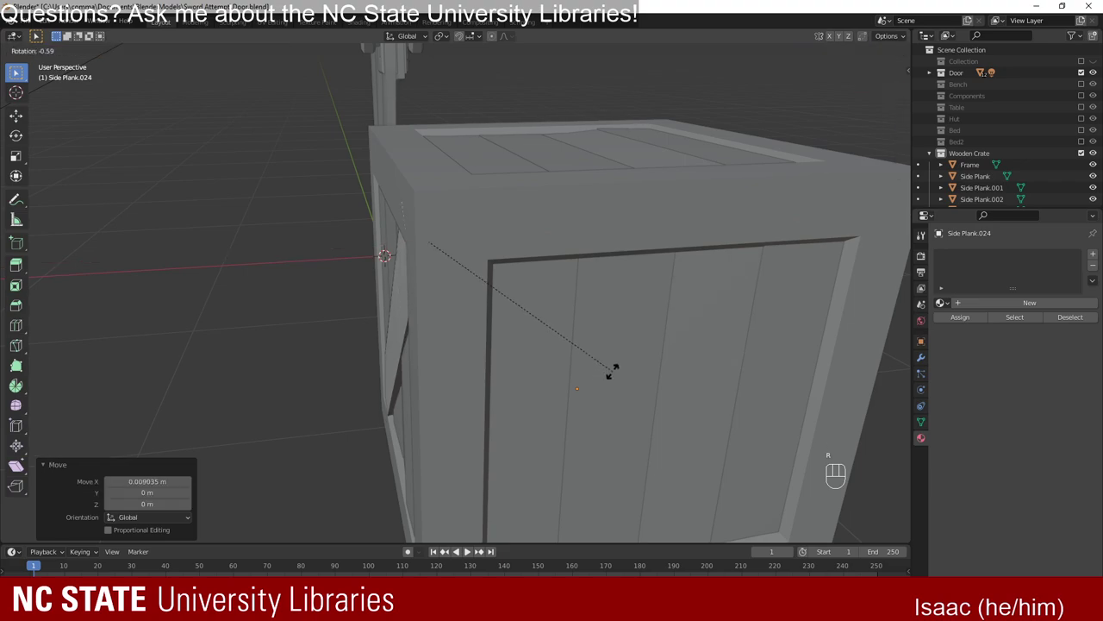
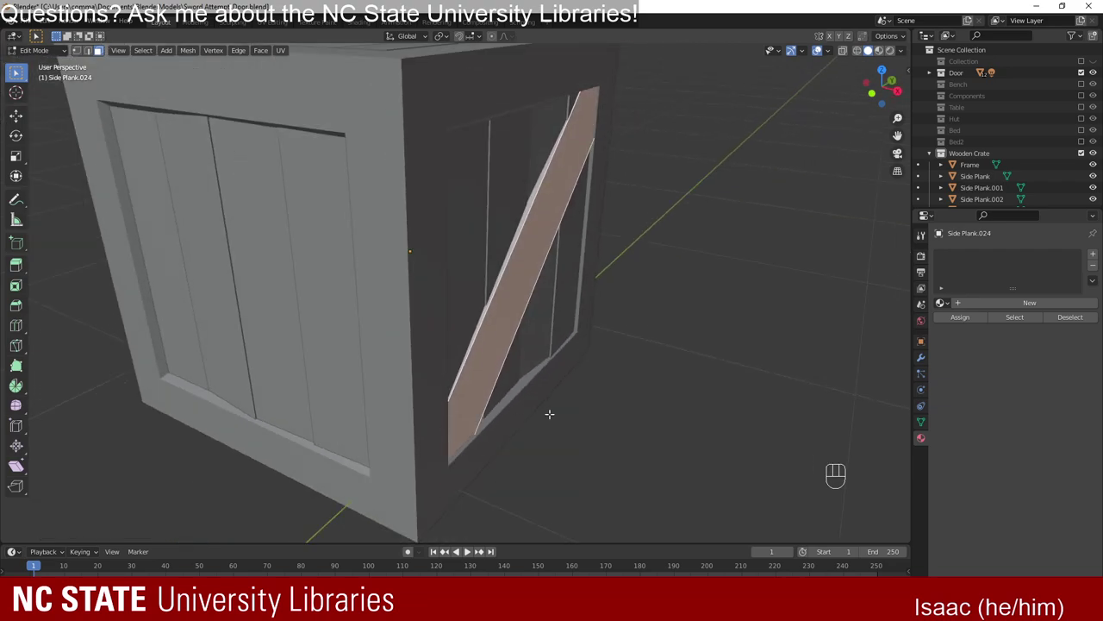
key(g)
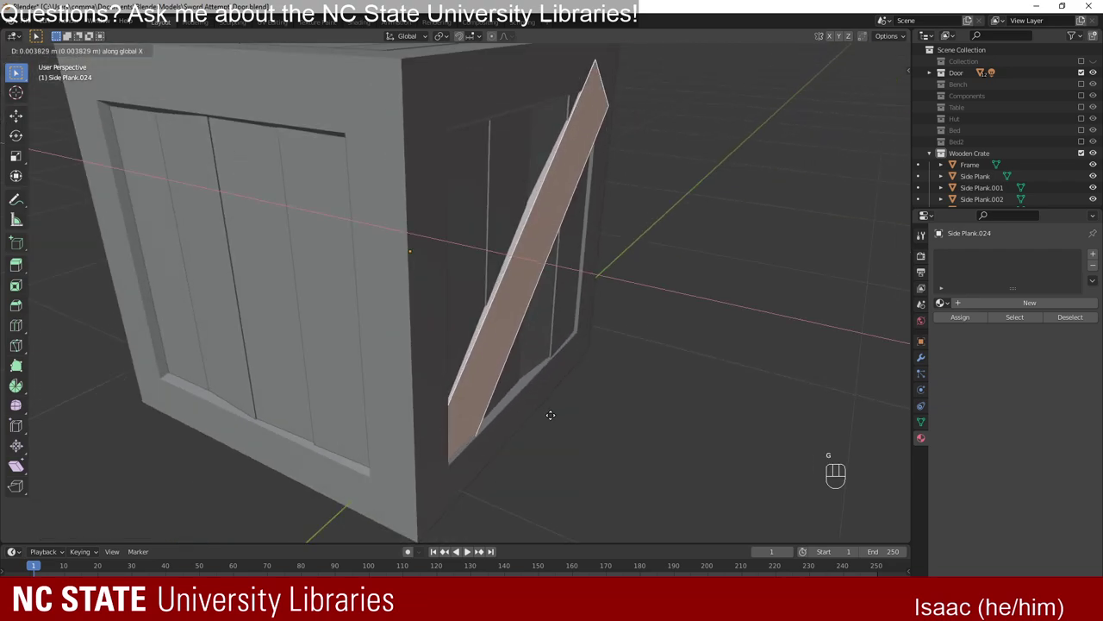
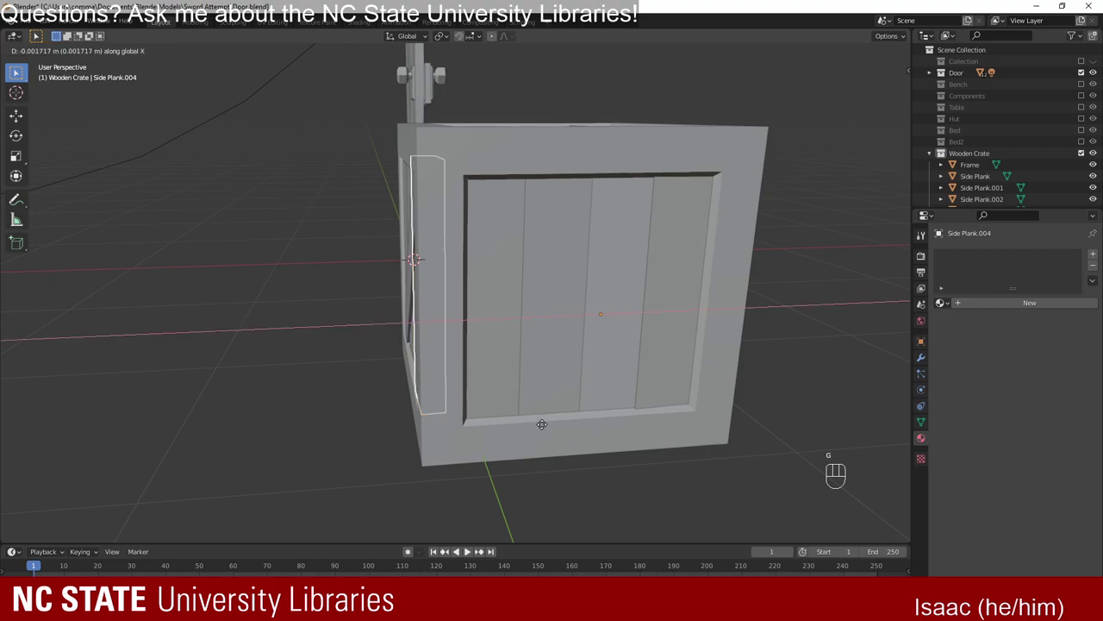
Slide Side Plank.002 along Y into place inside the framed side panel.
drag(445, 447, 556, 425)
drag(604, 463, 561, 457)
drag(512, 435, 540, 463)
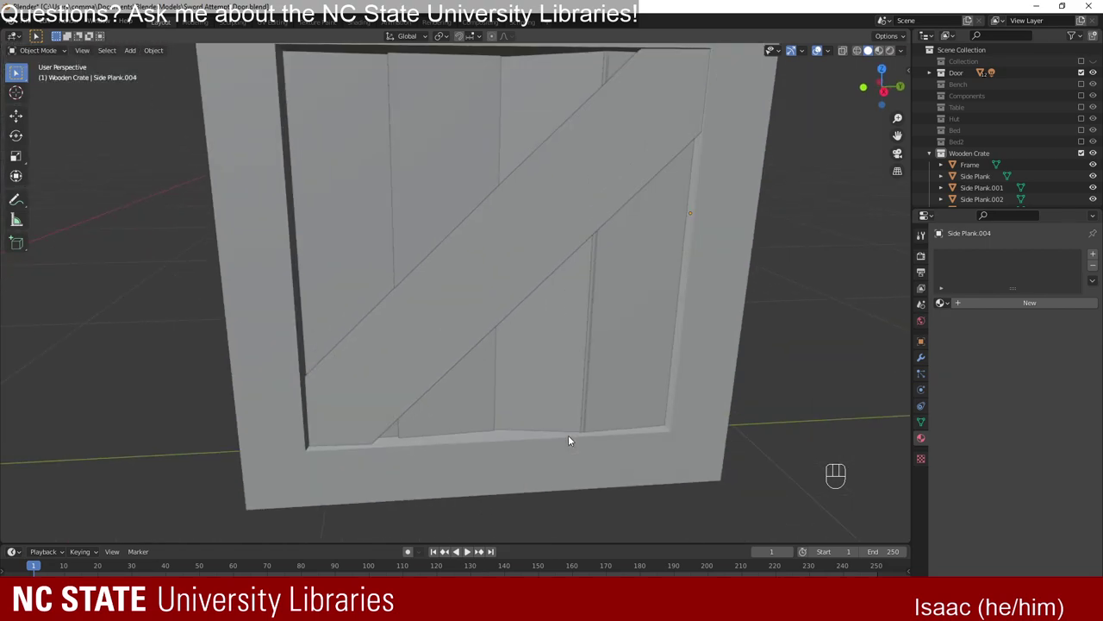
drag(601, 465, 588, 446)
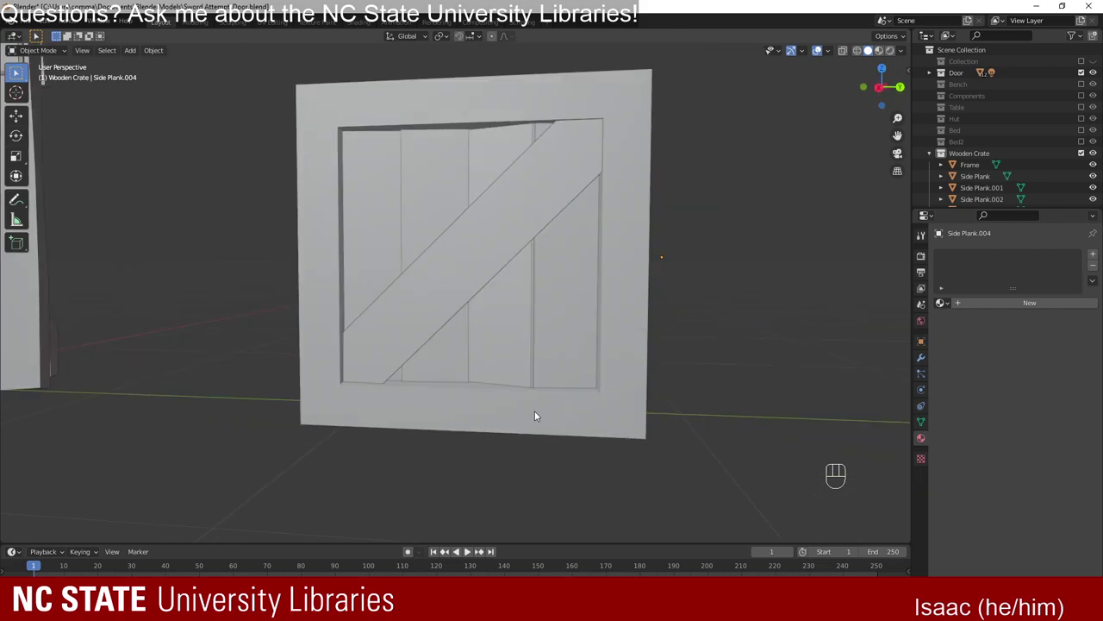
click(512, 370)
middle_click(508, 413)
key(g)
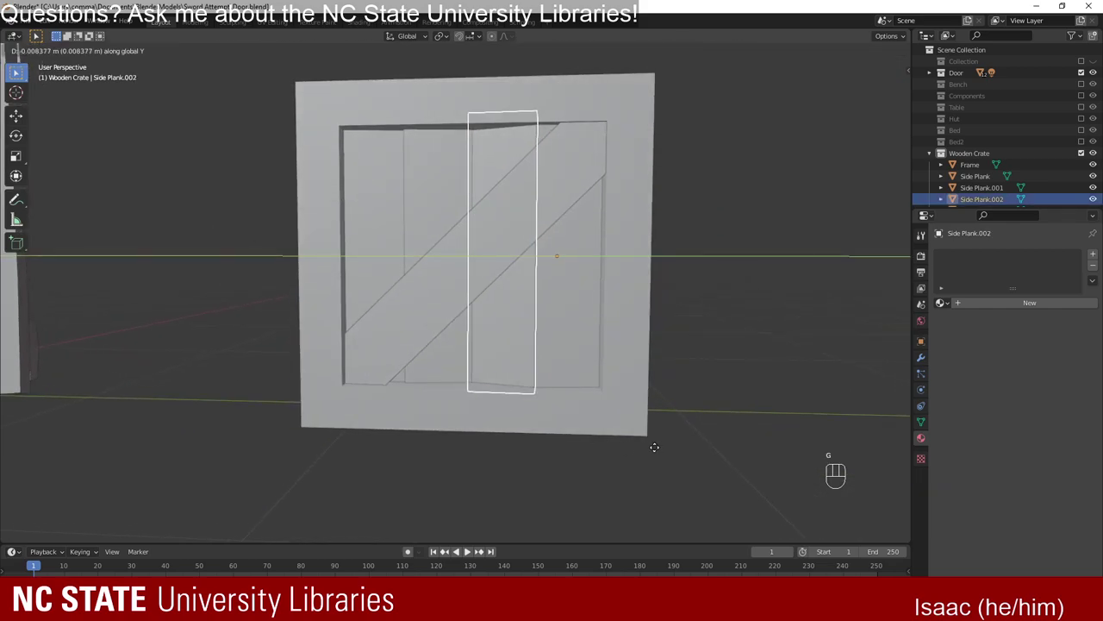
drag(727, 471, 584, 488)
drag(584, 488, 610, 490)
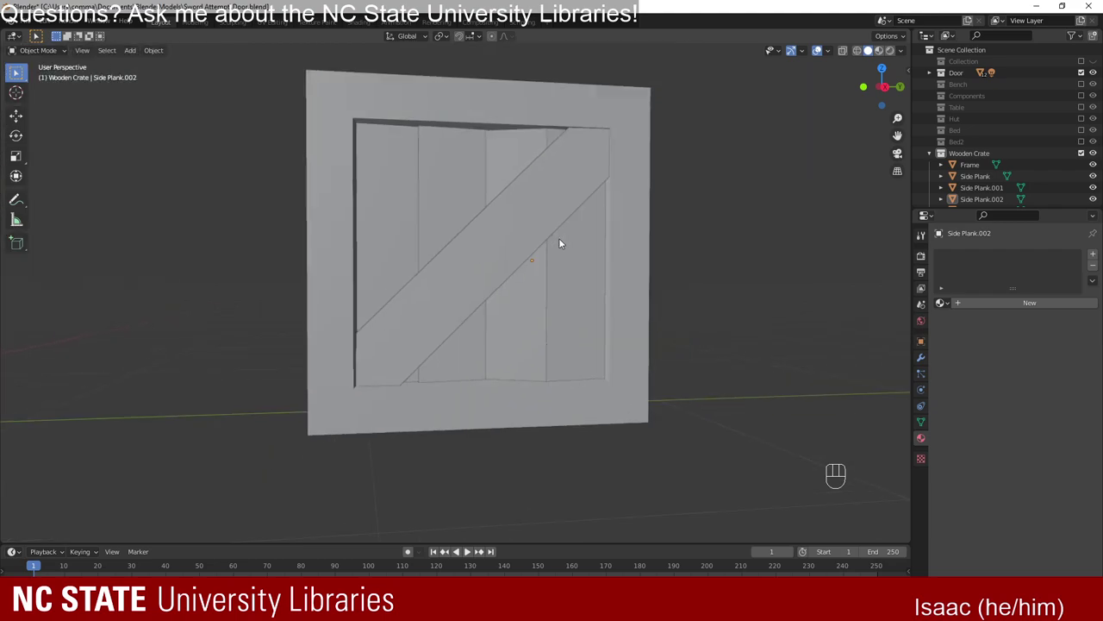
drag(559, 286, 538, 303)
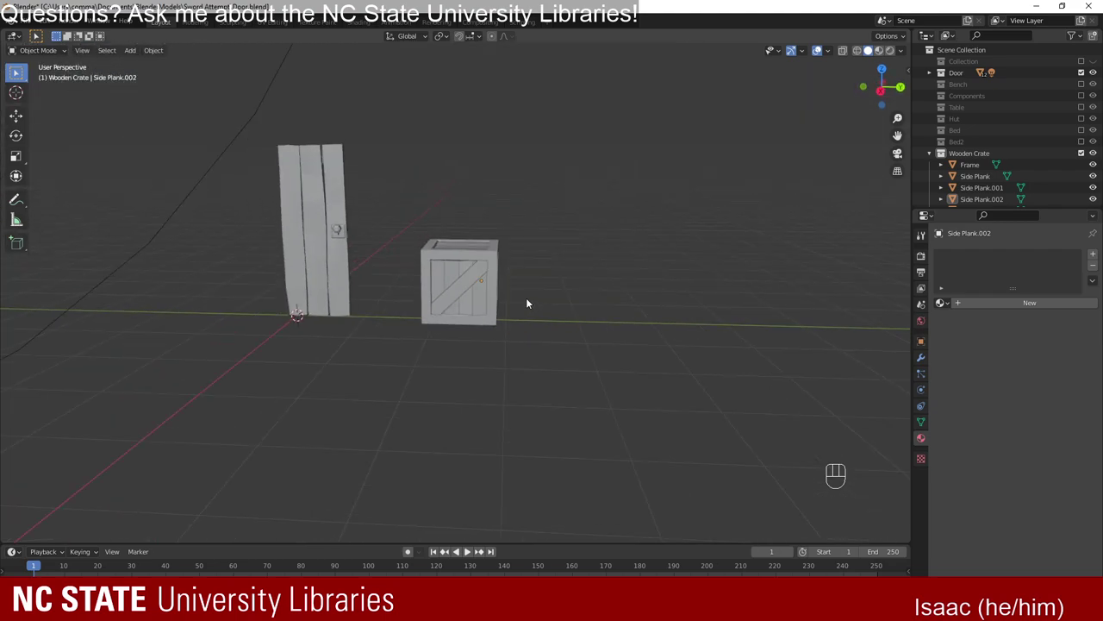
Bring the crate into view and select the diagonal brace plank.
drag(594, 359, 579, 358)
drag(457, 355, 438, 363)
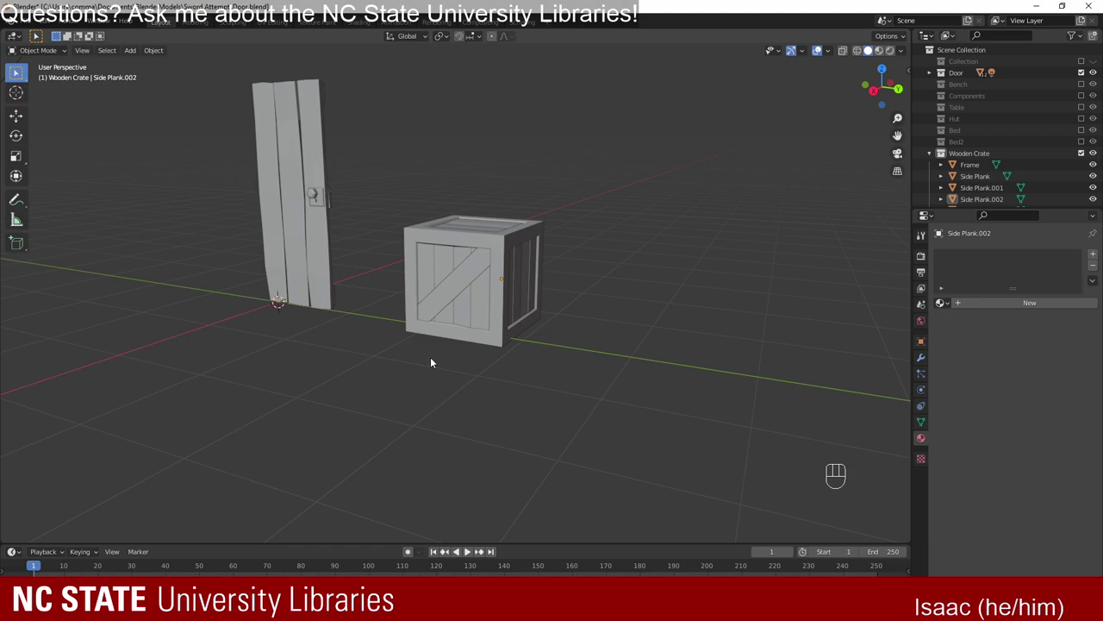
drag(502, 341, 516, 347)
click(467, 269)
drag(522, 377, 586, 378)
click(585, 378)
drag(515, 396, 440, 381)
drag(542, 333, 437, 352)
drag(619, 380, 421, 389)
drag(396, 385, 437, 359)
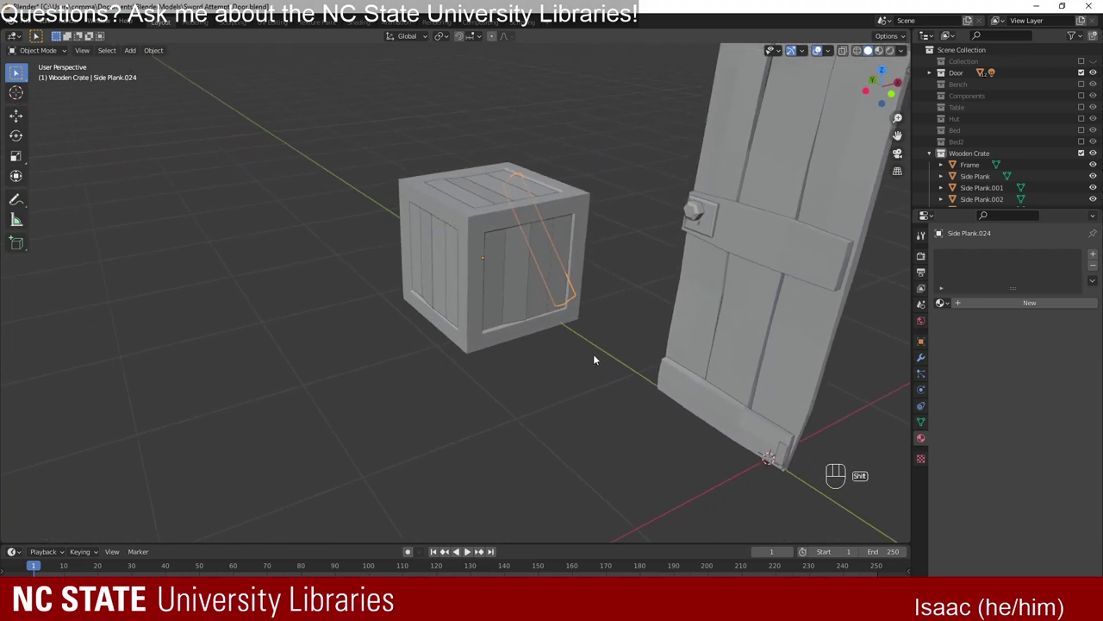
Duplicate the brace as Side Plank.025, move it along X and rotate about Z onto the opposite face.
key(shift+d)
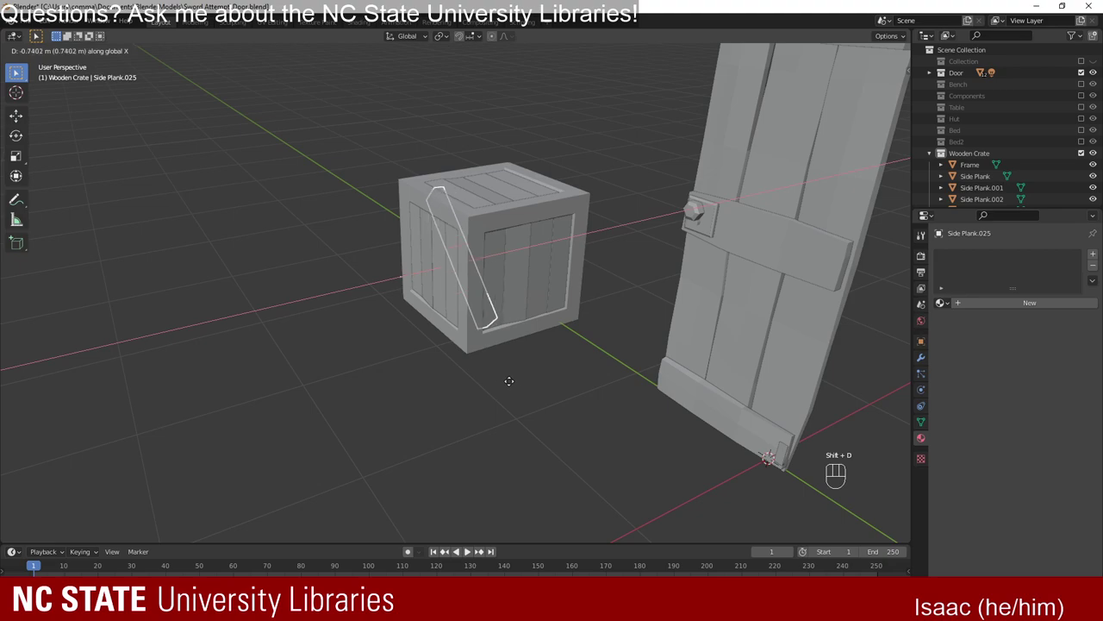
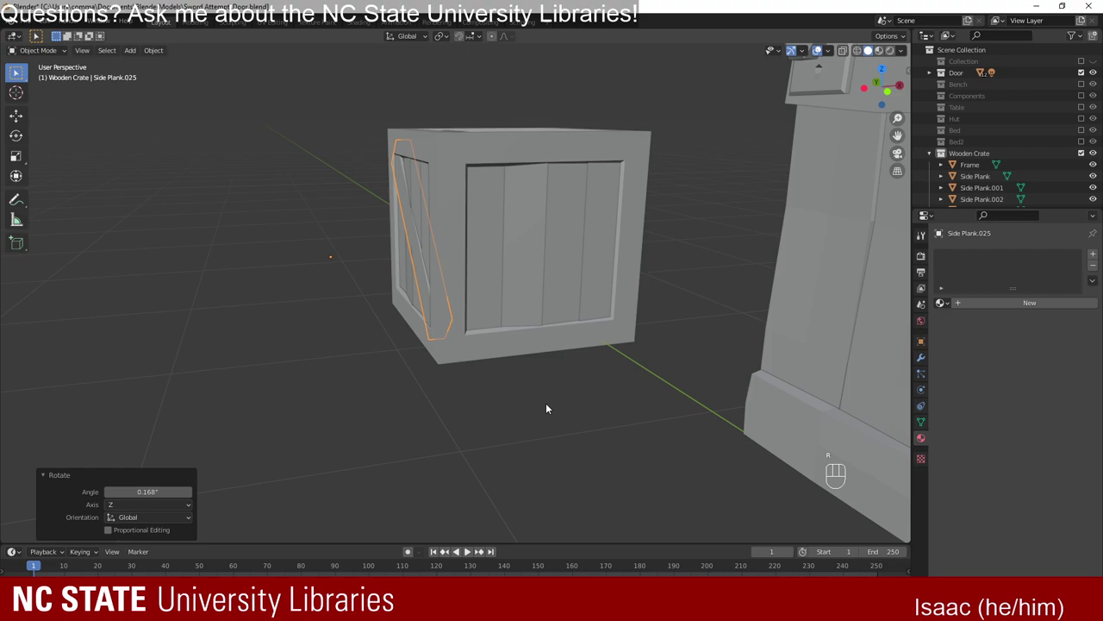
key(g)
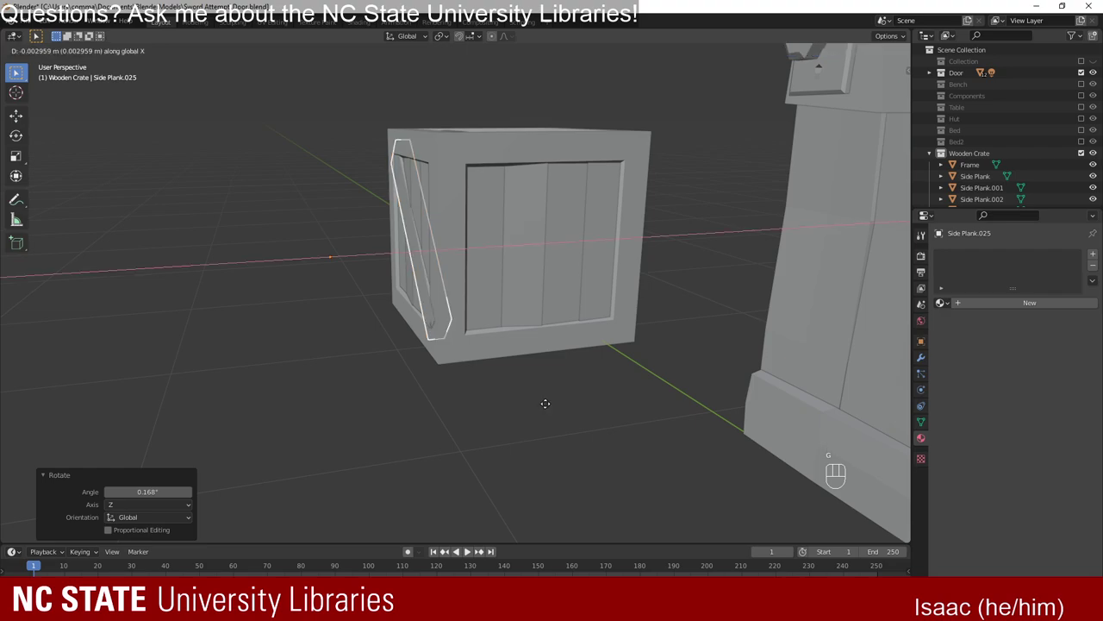
key(r)
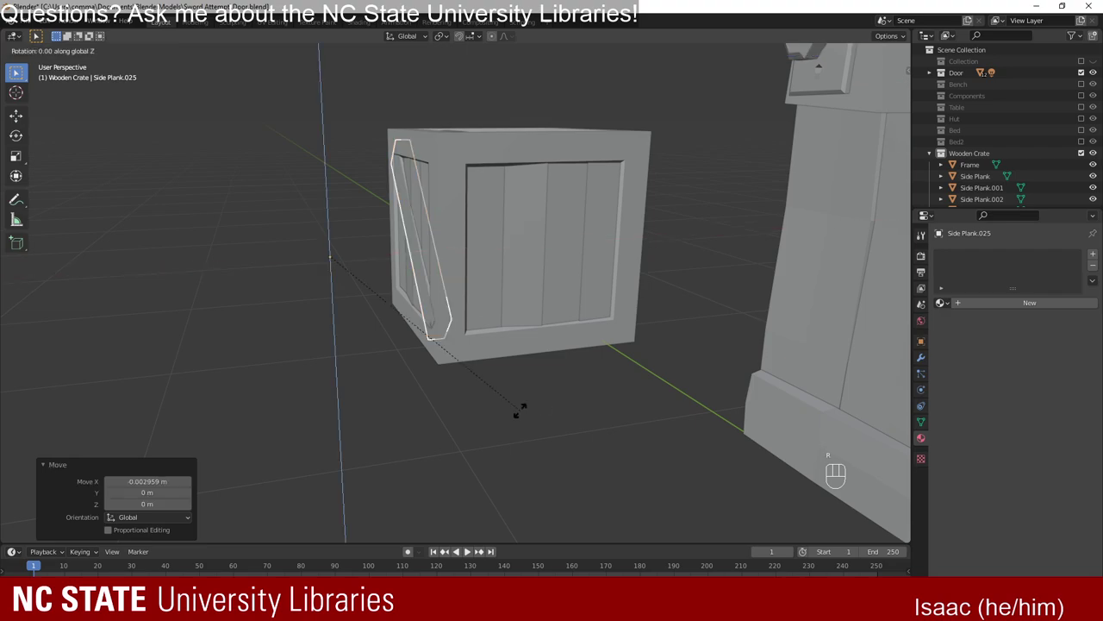
Settle Side Plank.025 and orbit around the braced crate and door to review them.
click(422, 422)
drag(356, 400, 458, 395)
drag(451, 398, 491, 369)
drag(372, 338, 591, 378)
drag(528, 385, 245, 385)
drag(452, 367, 469, 359)
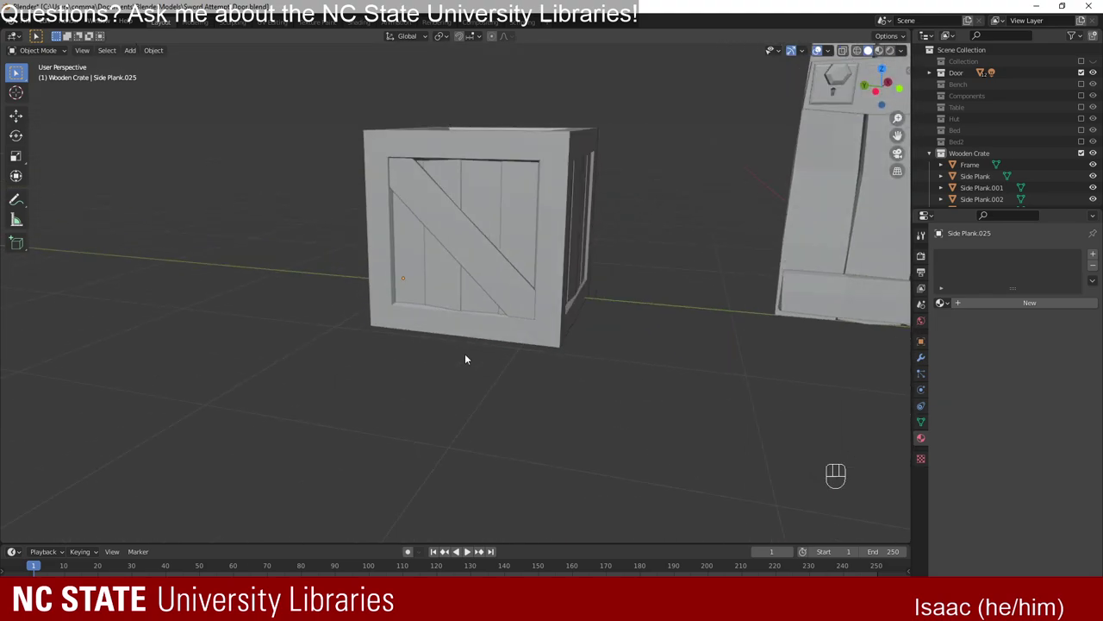
drag(373, 322, 612, 335)
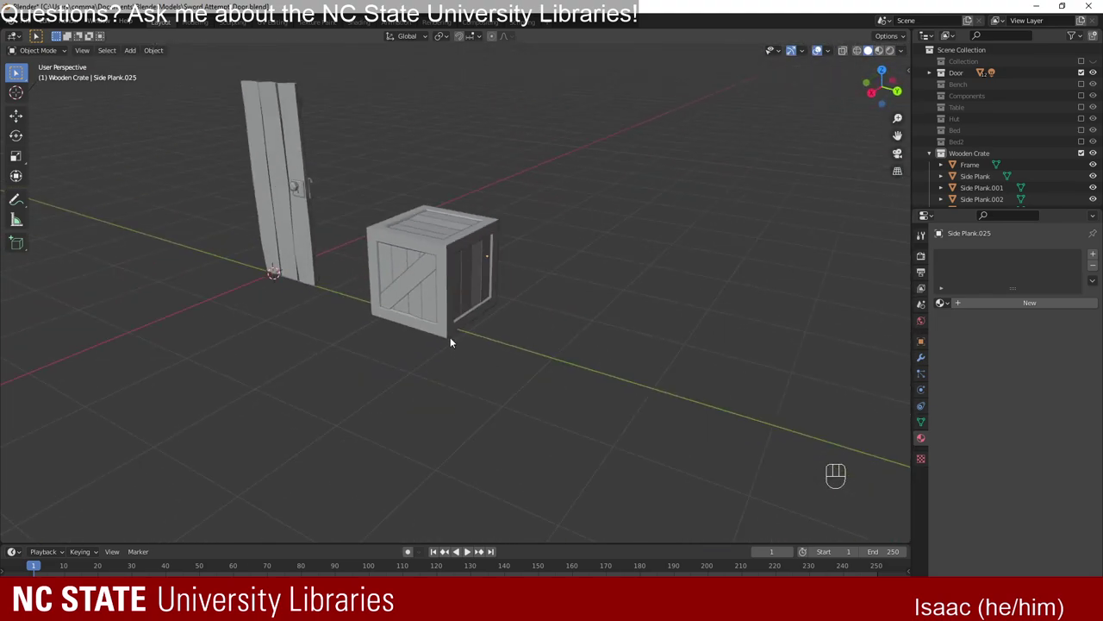
drag(477, 372, 538, 362)
drag(378, 344, 383, 381)
drag(387, 381, 413, 349)
drag(505, 350, 451, 367)
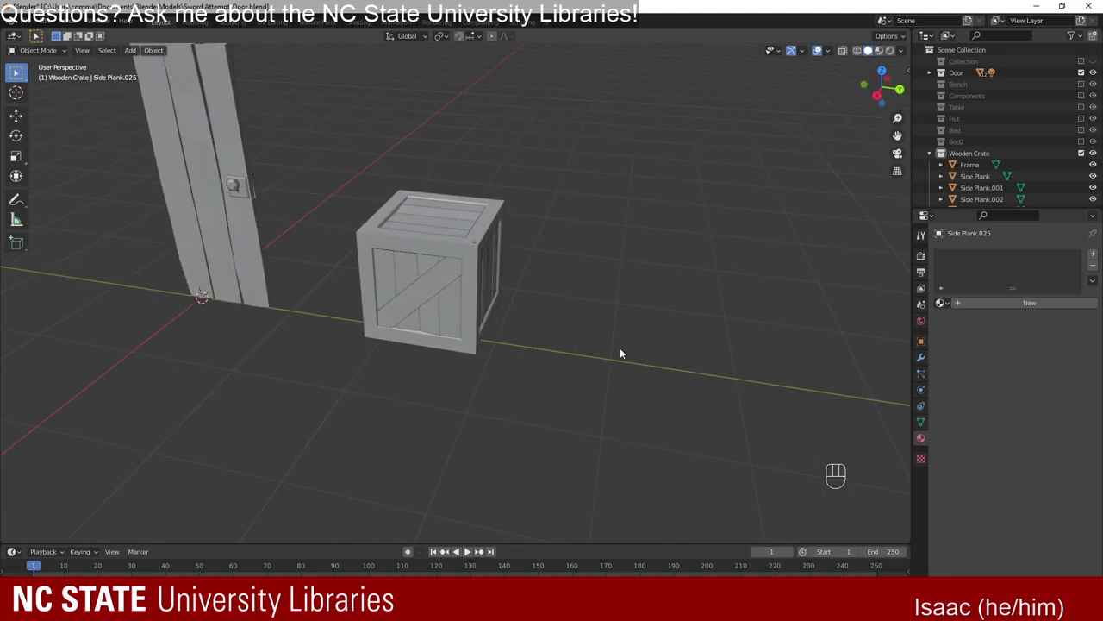
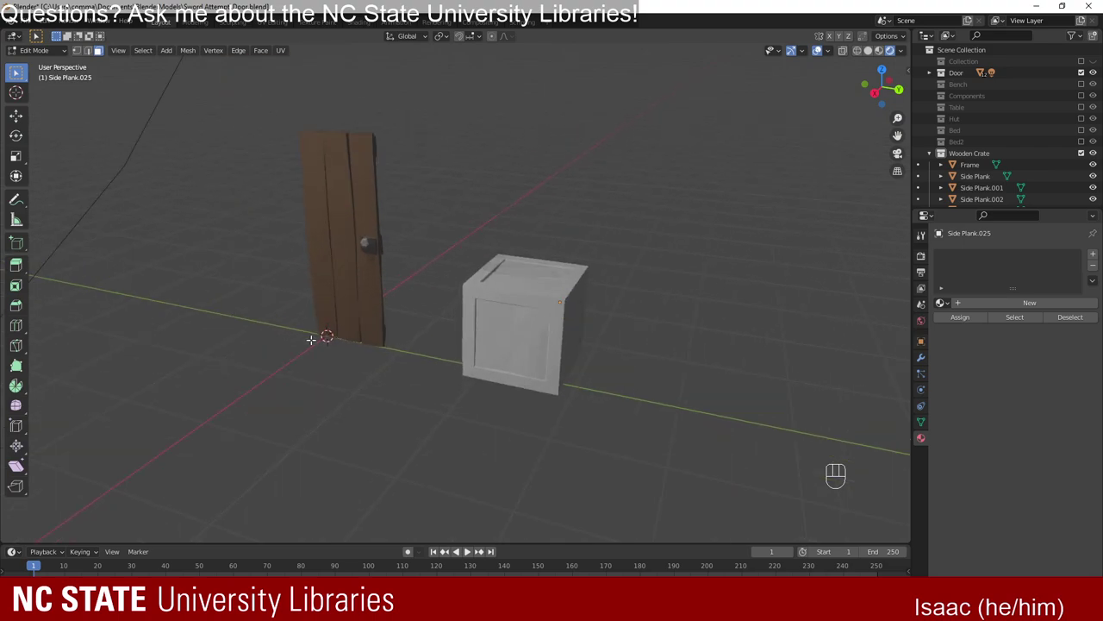
Return to Object Mode and orbit toward the door and crate, selecting the crate frame.
key(alt+z)
key(alt+z)
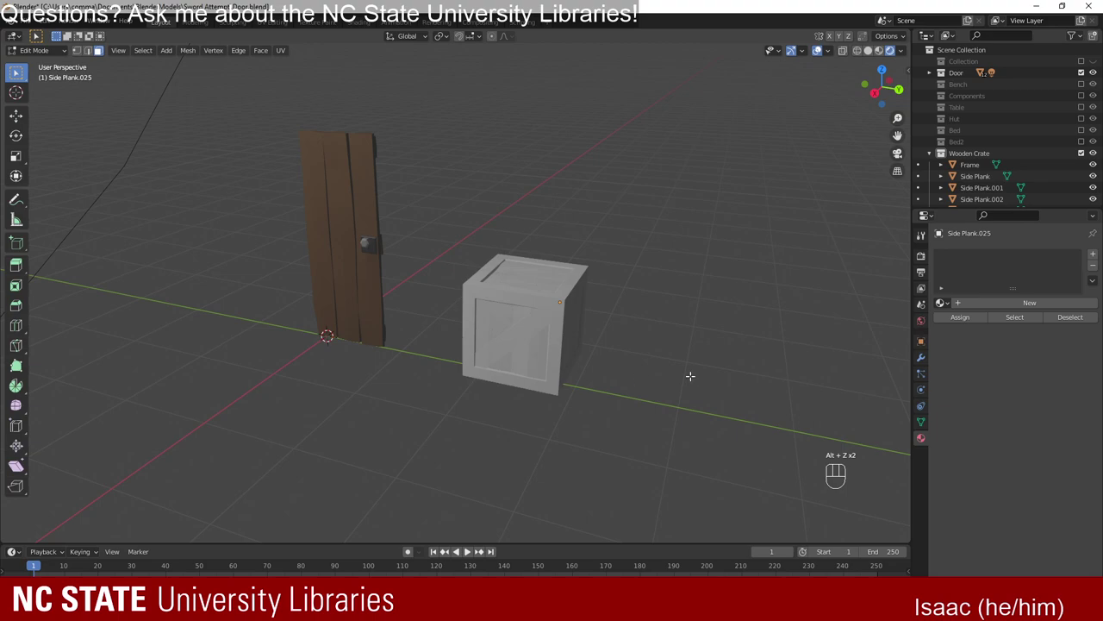
key(Tab)
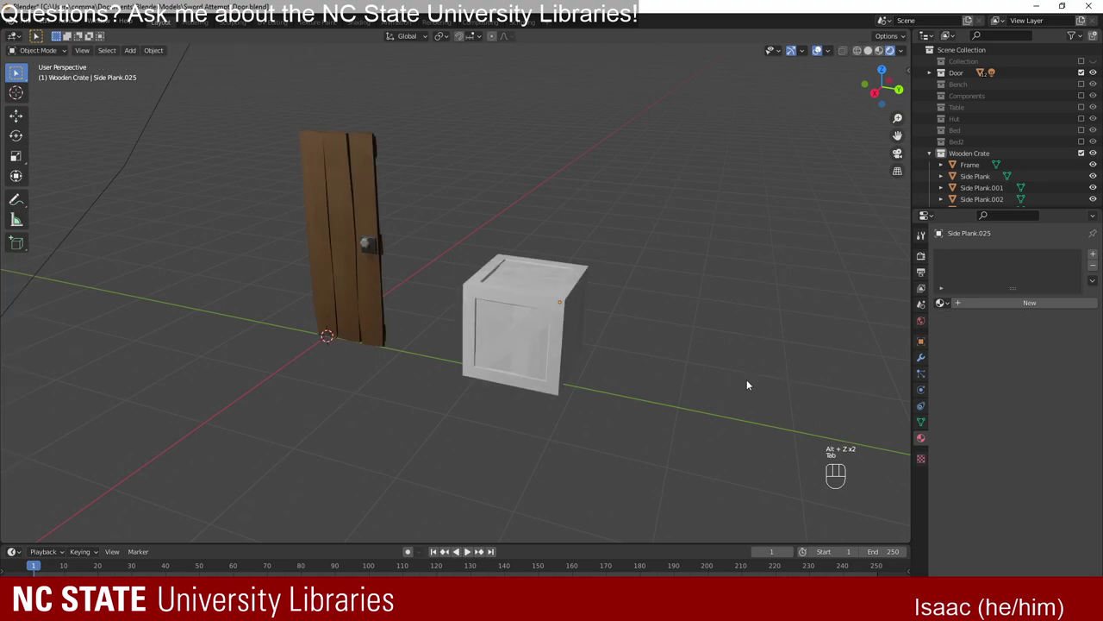
drag(413, 431, 225, 432)
drag(375, 445, 560, 431)
click(535, 296)
drag(681, 406, 577, 377)
drag(521, 372, 556, 383)
Select a door plank and show its brown Material.001 wood material in Material Properties.
key(r)
click(673, 389)
drag(538, 395, 586, 393)
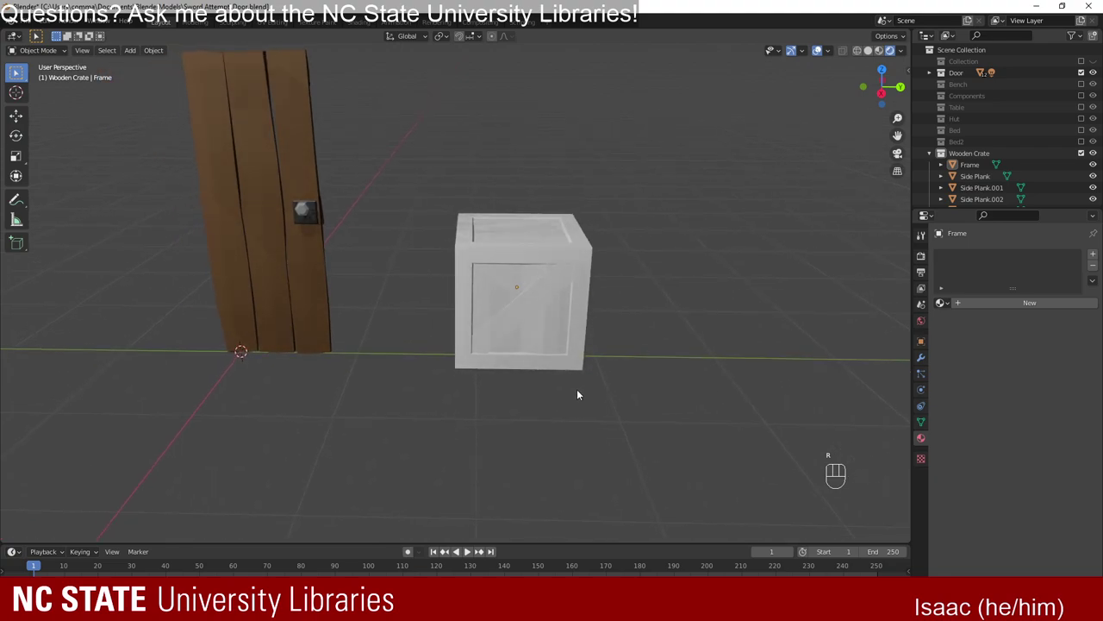
drag(408, 402, 417, 369)
drag(413, 361, 456, 407)
drag(433, 358, 427, 371)
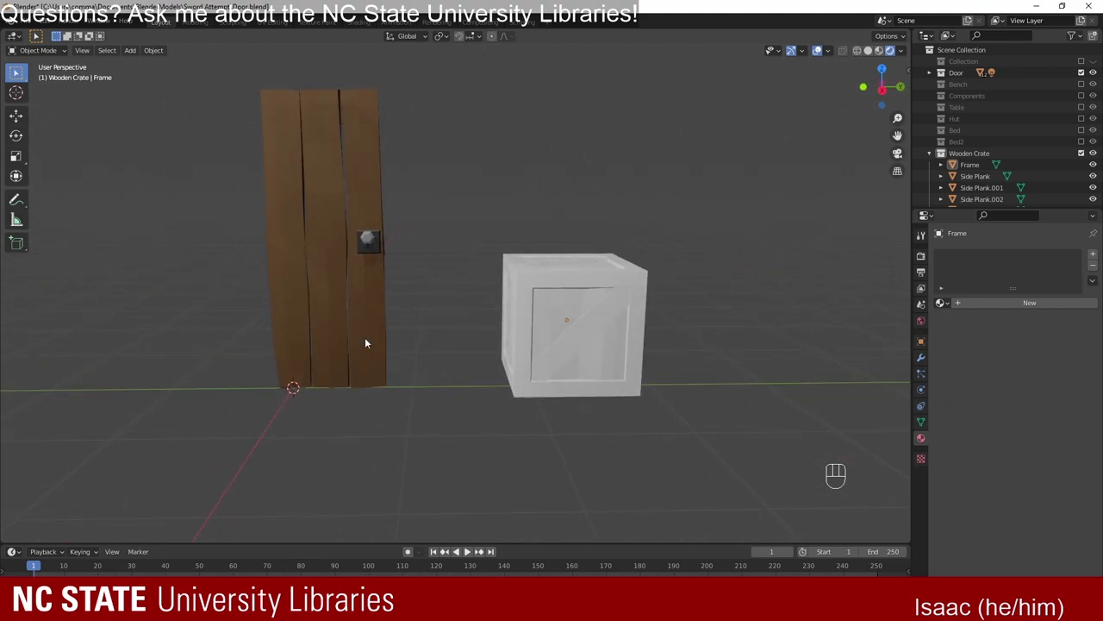
click(330, 195)
click(295, 191)
click(356, 192)
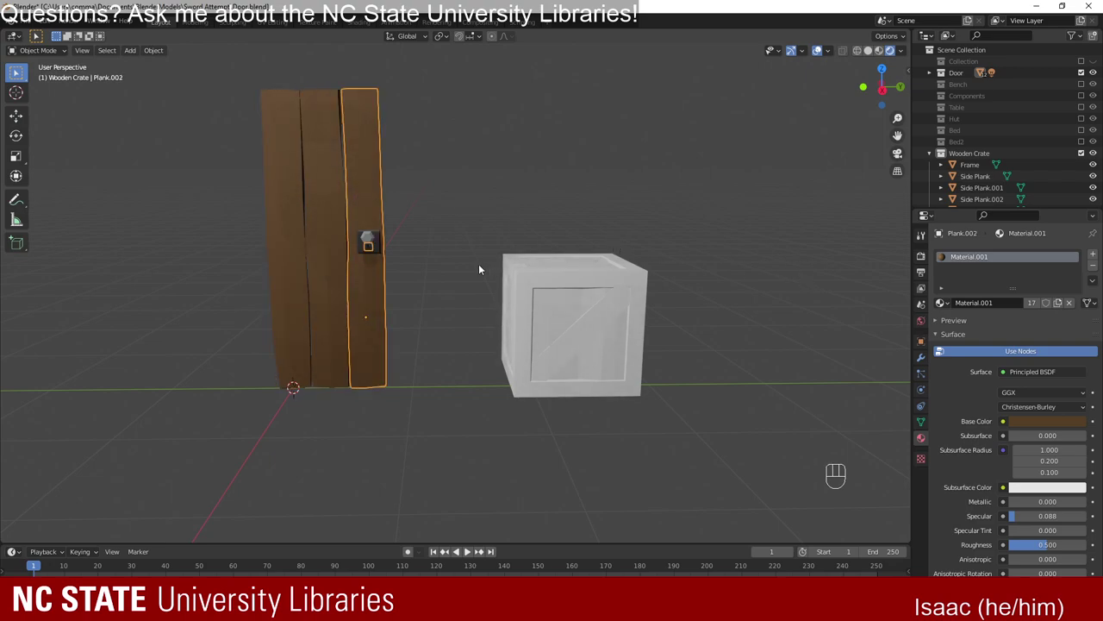
Select the crate Frame and its side planks all around so they share the brown Material.001.
click(562, 285)
drag(716, 324, 700, 335)
drag(790, 340, 559, 324)
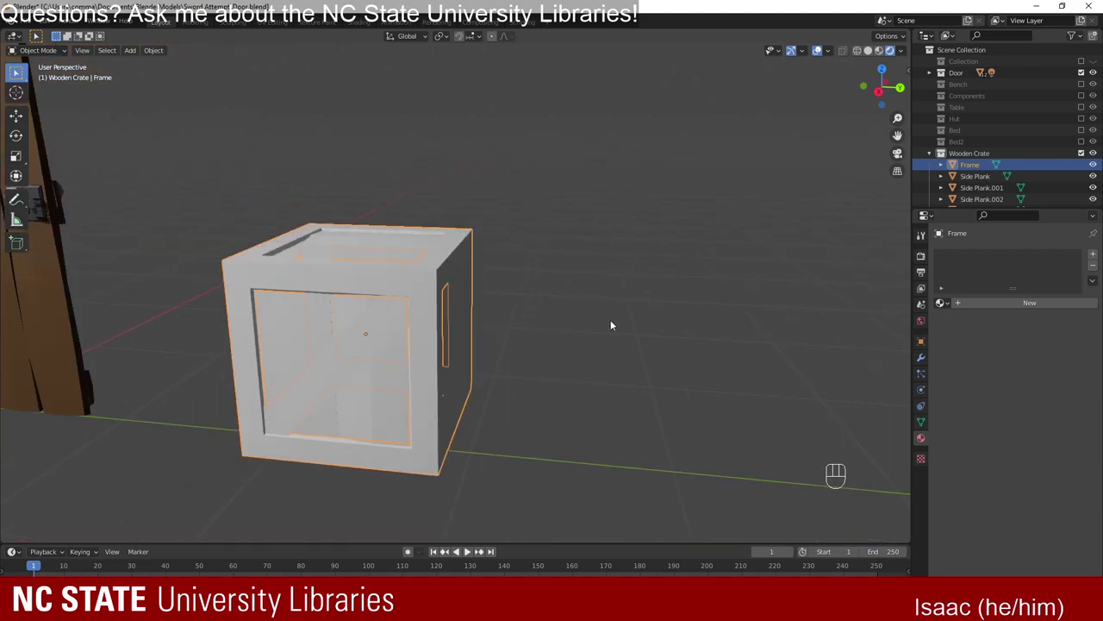
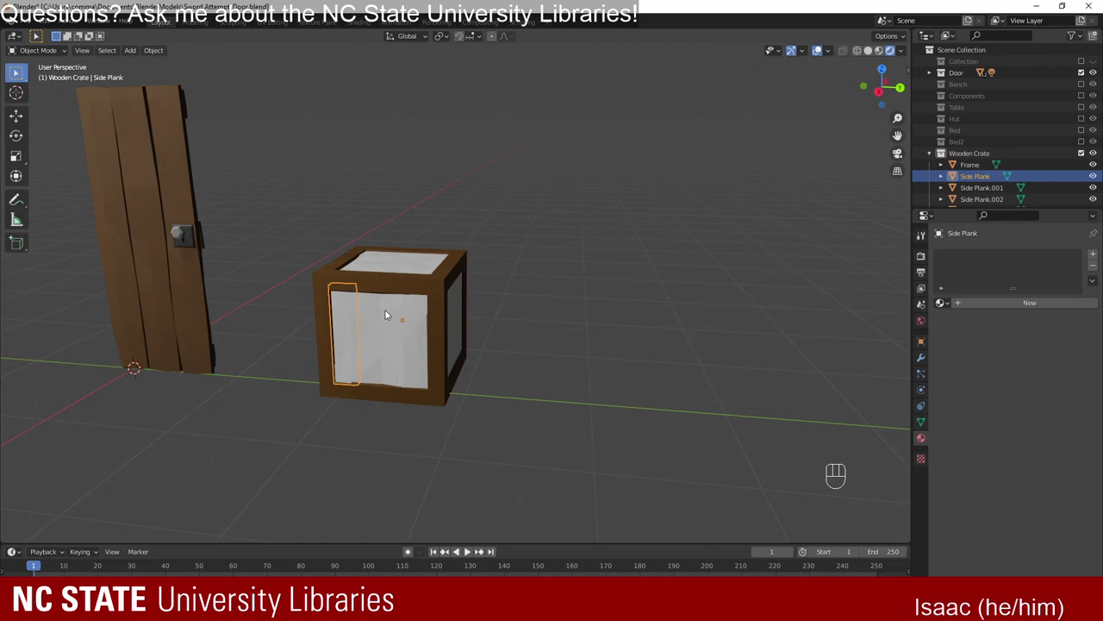
click(426, 378)
drag(528, 386, 436, 368)
drag(453, 286, 402, 360)
click(374, 219)
drag(475, 347, 406, 288)
drag(478, 386, 629, 252)
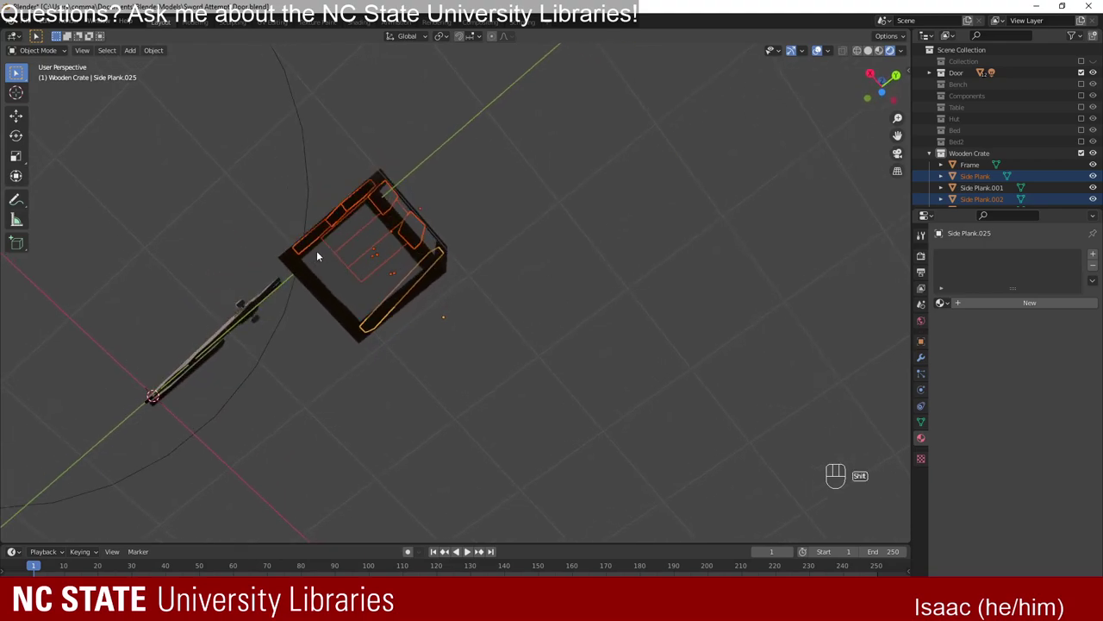
click(342, 239)
drag(471, 295, 441, 427)
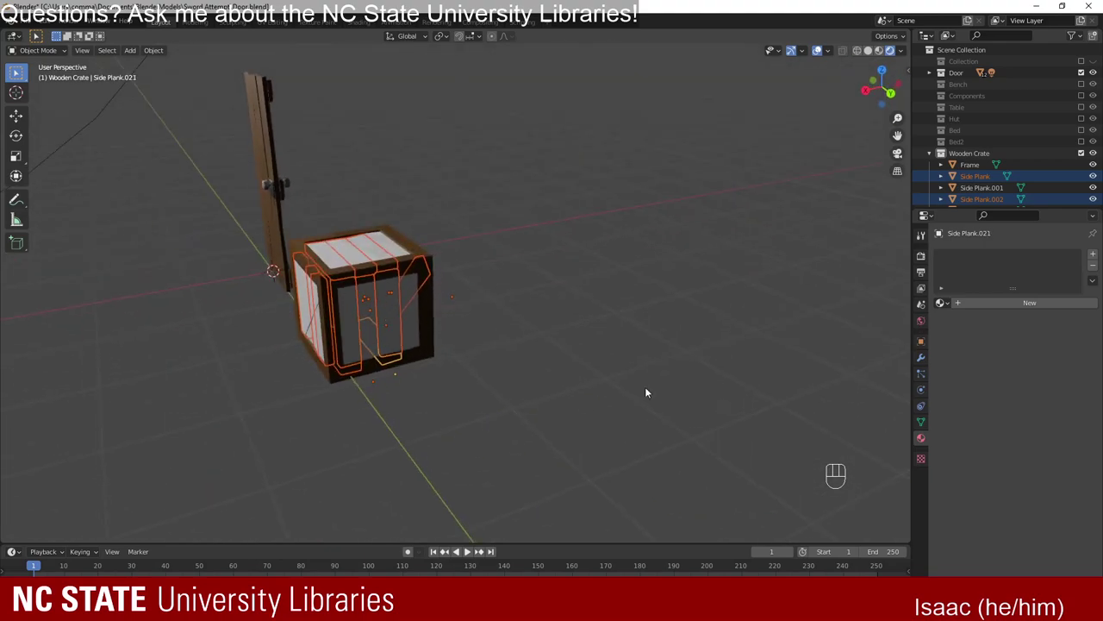
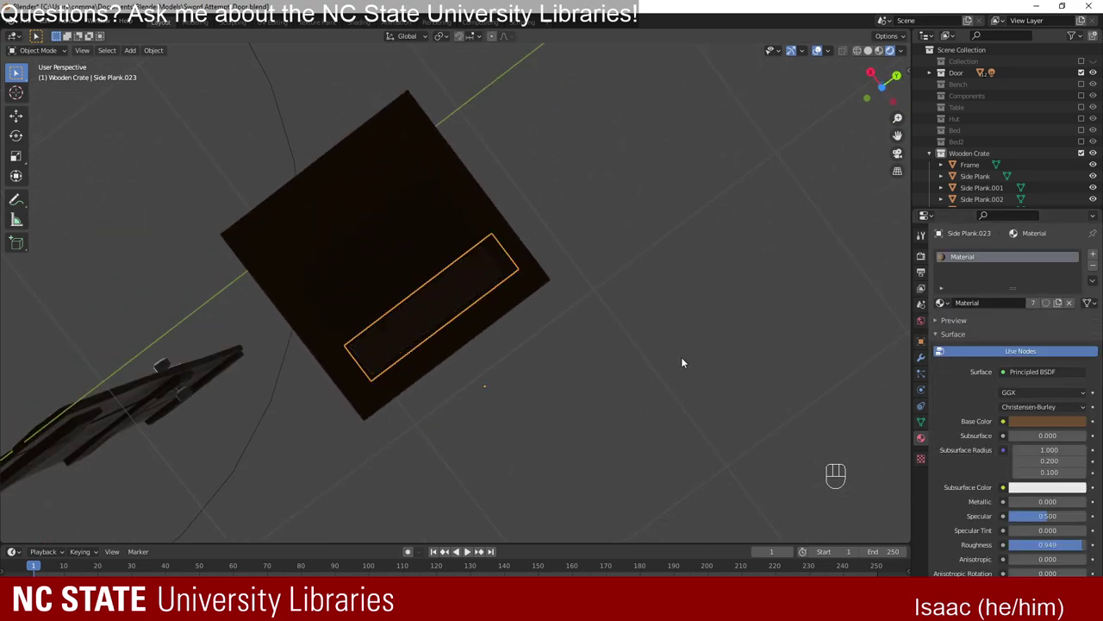
drag(517, 345, 455, 446)
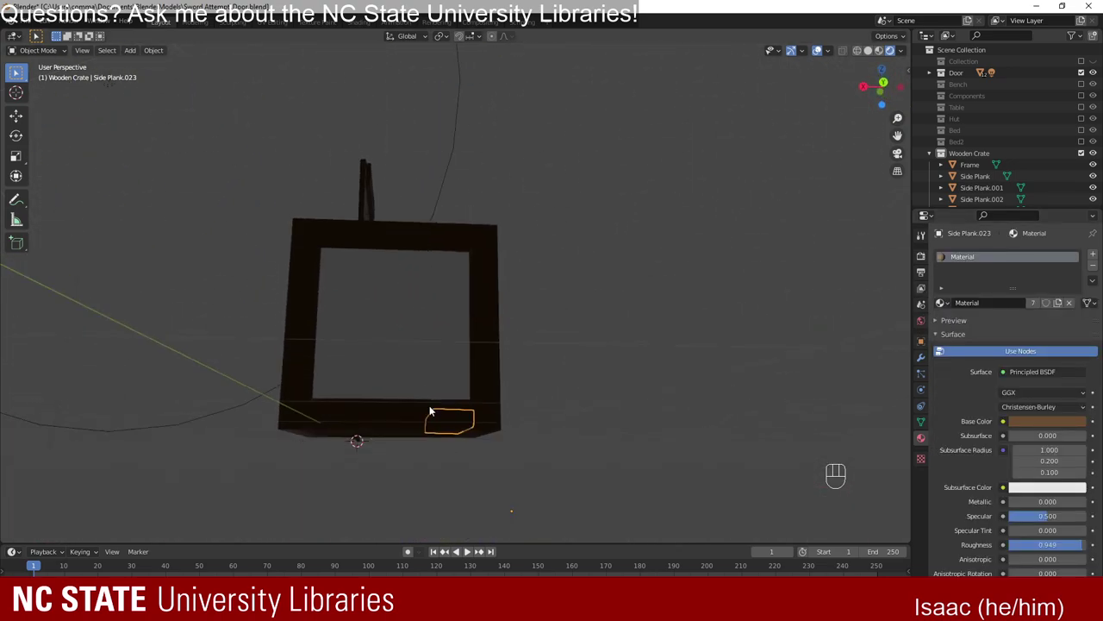
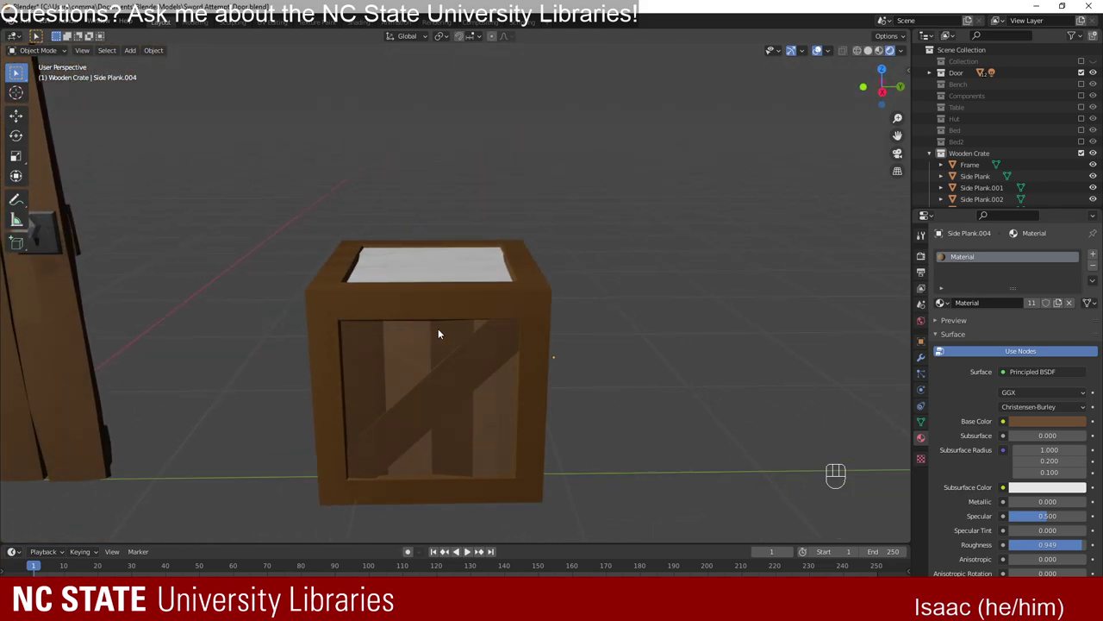
Assign Material.005 to the vertical side planks from the material browse list.
click(946, 309)
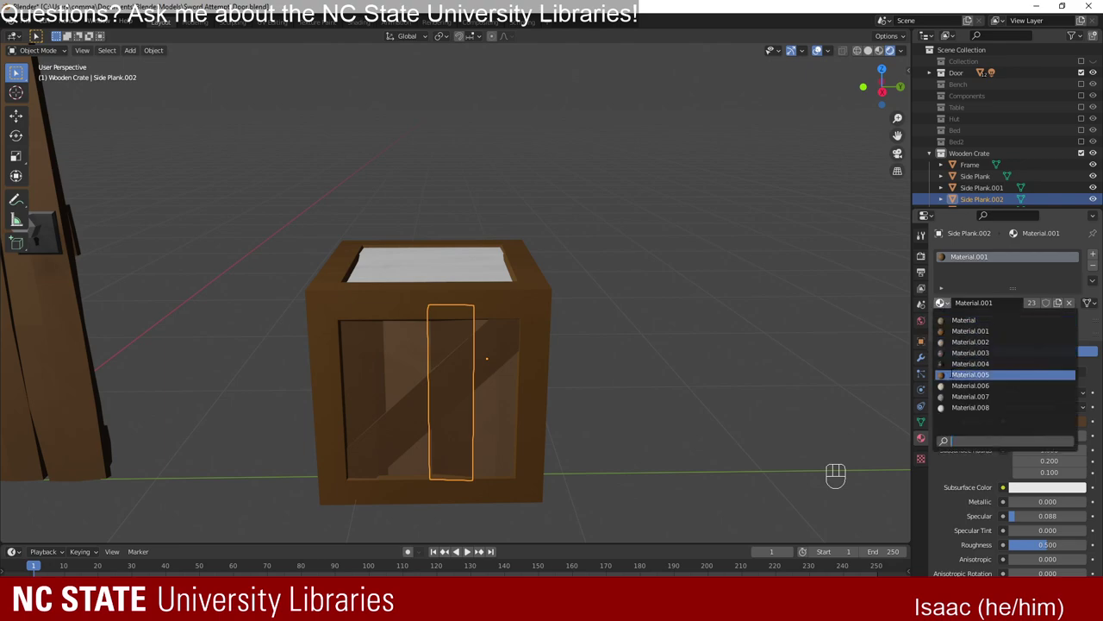
drag(562, 391, 576, 389)
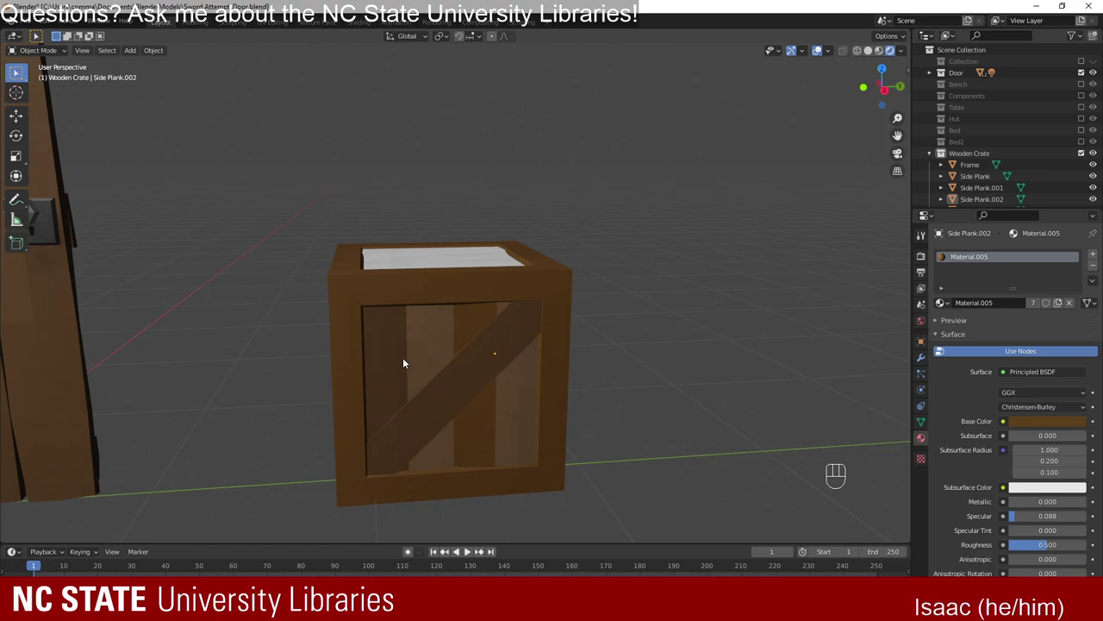
click(944, 303)
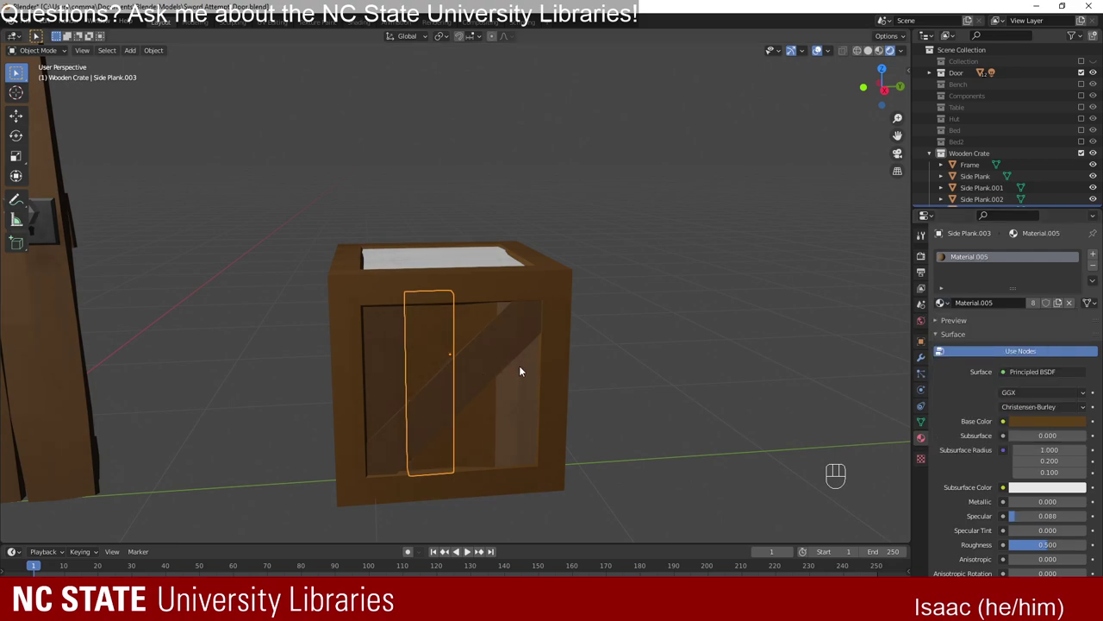
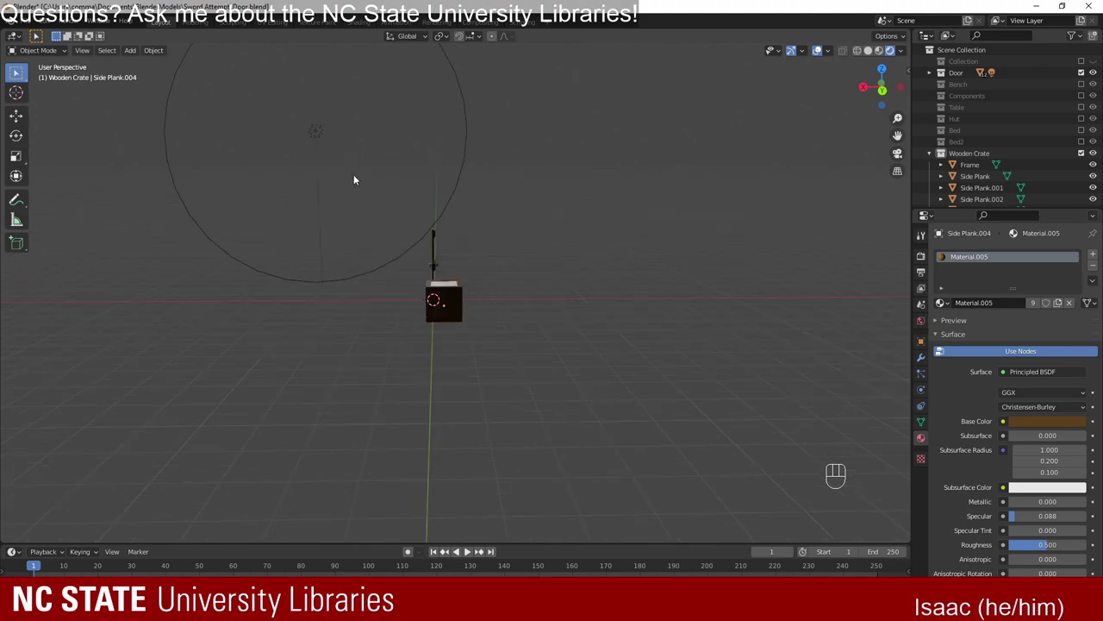
Move the point light along Y, then pull back to view the whole crate.
drag(460, 232, 321, 265)
key(g)
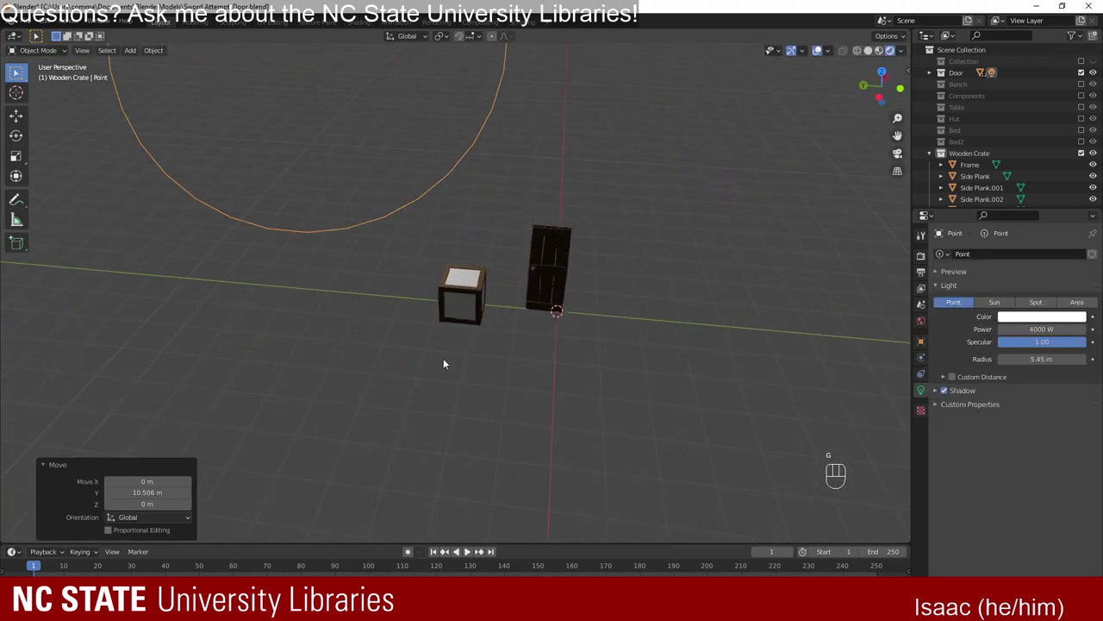
drag(376, 386, 511, 340)
drag(418, 344, 521, 344)
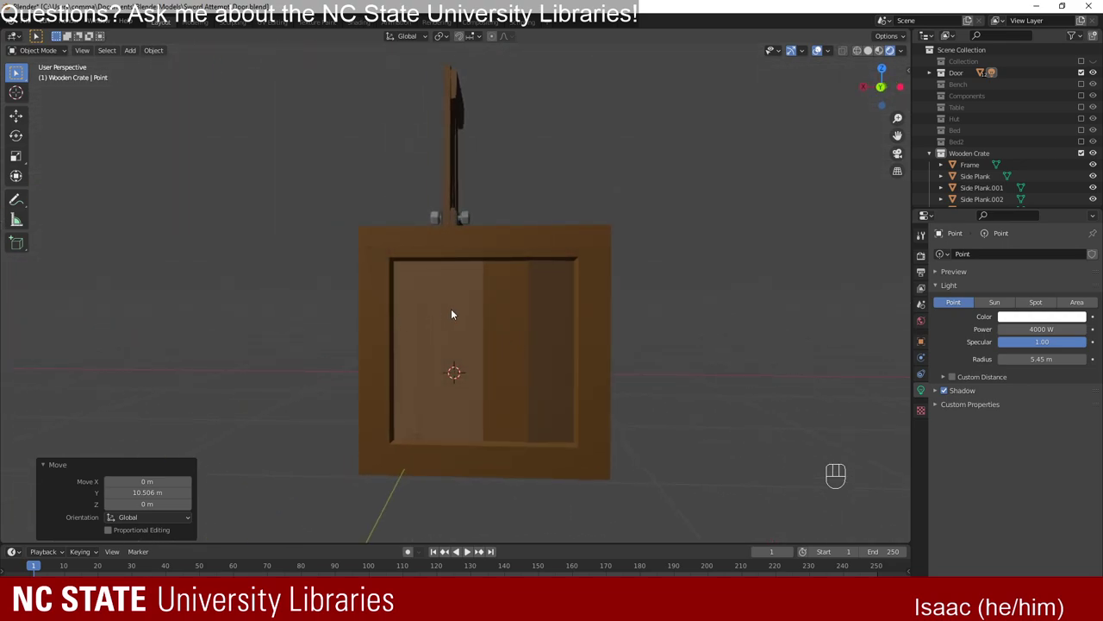
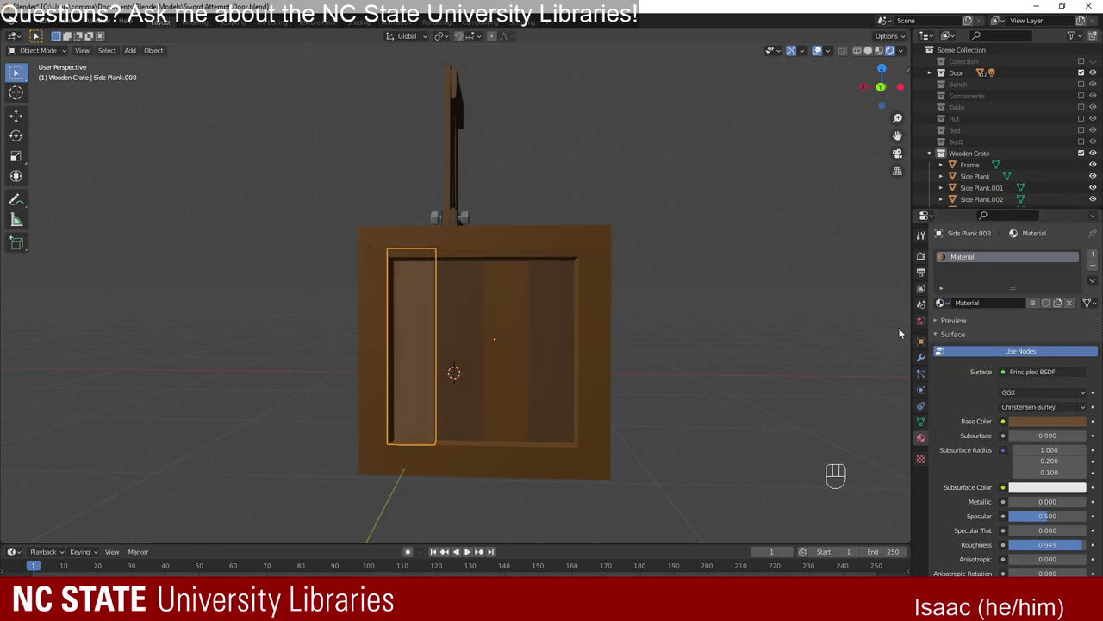
drag(733, 355, 720, 363)
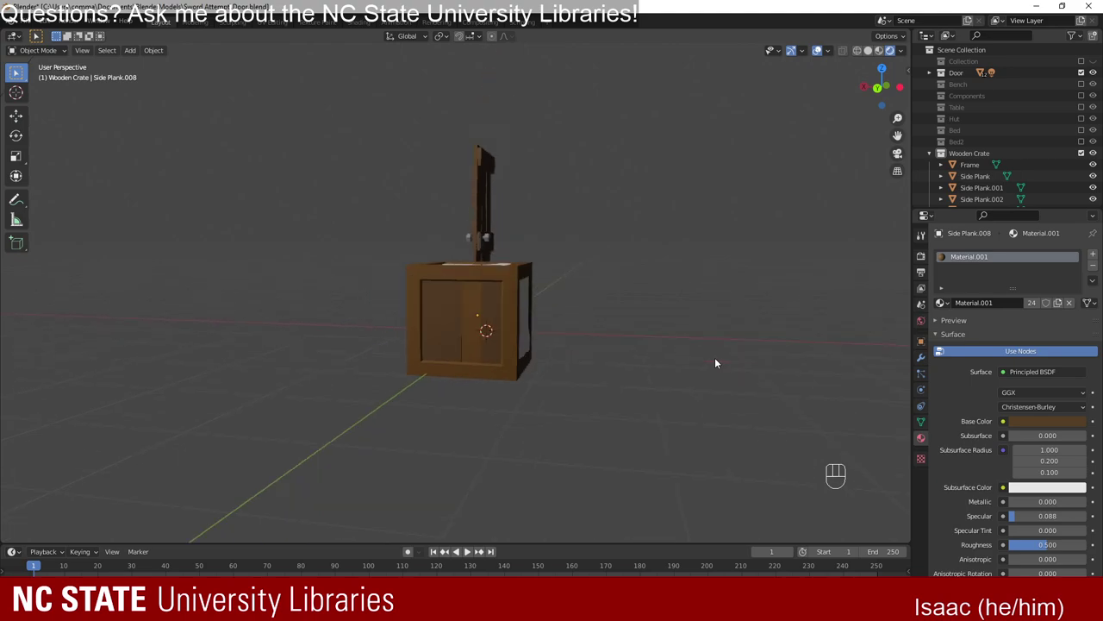
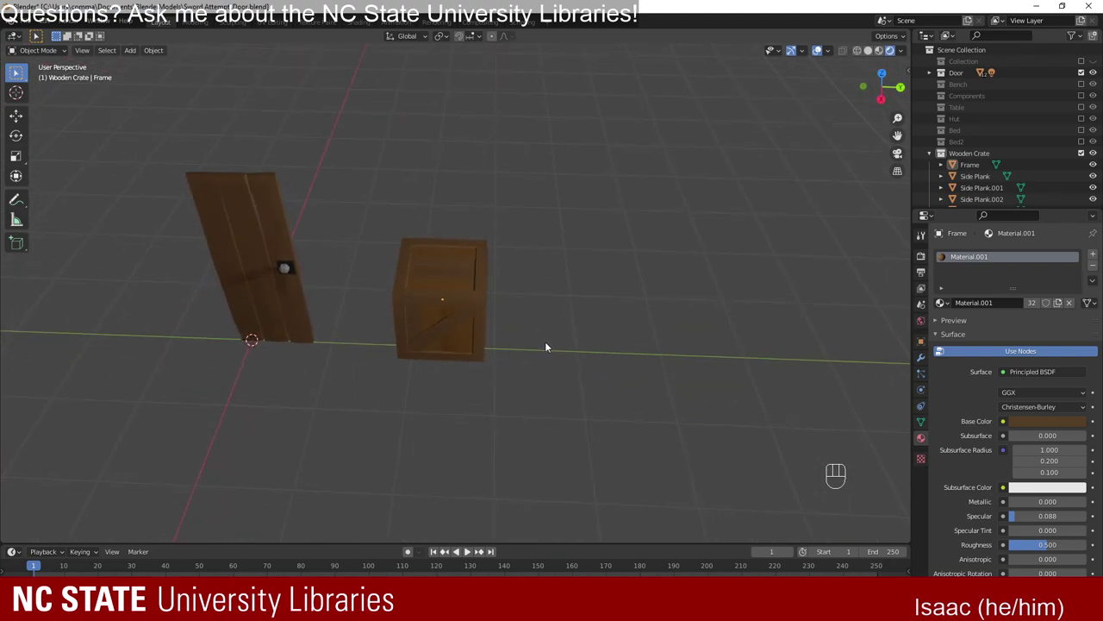
Orbit around the crate and door to check the wood from several angles.
drag(533, 350, 521, 349)
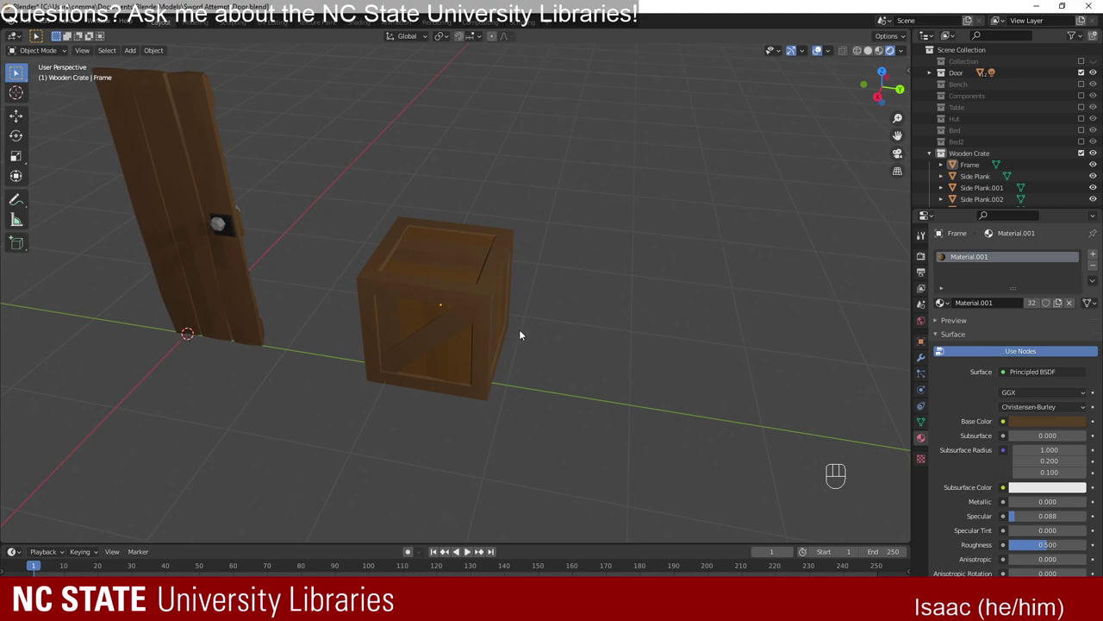
drag(483, 419, 513, 418)
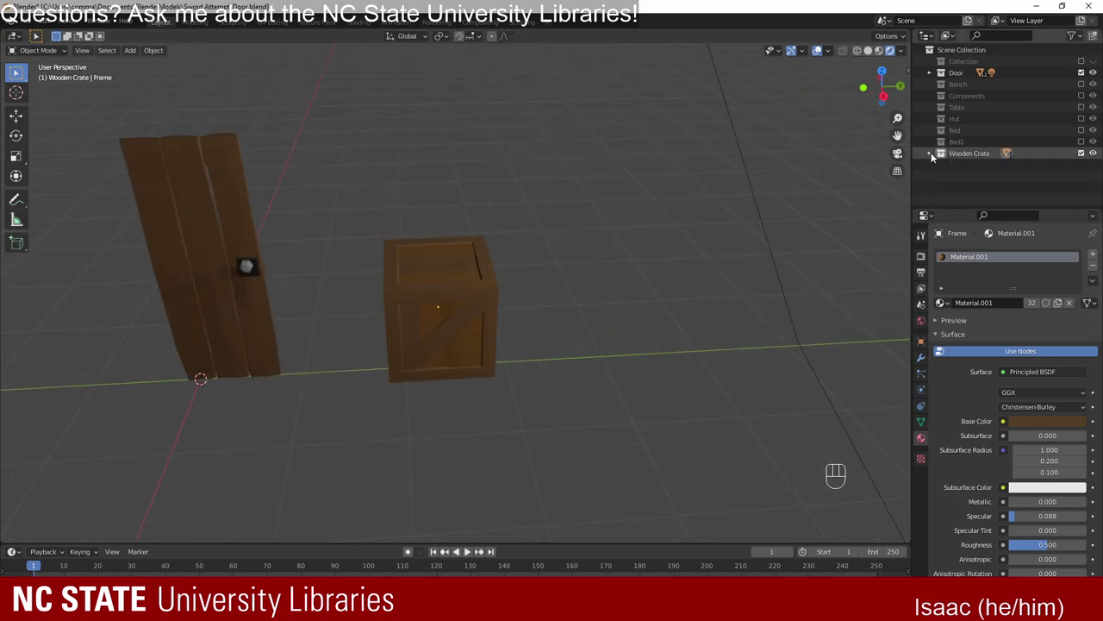
Expand the Wooden Crate collection, switch to flat Solid shading and move in to the crate's inside wall.
click(936, 157)
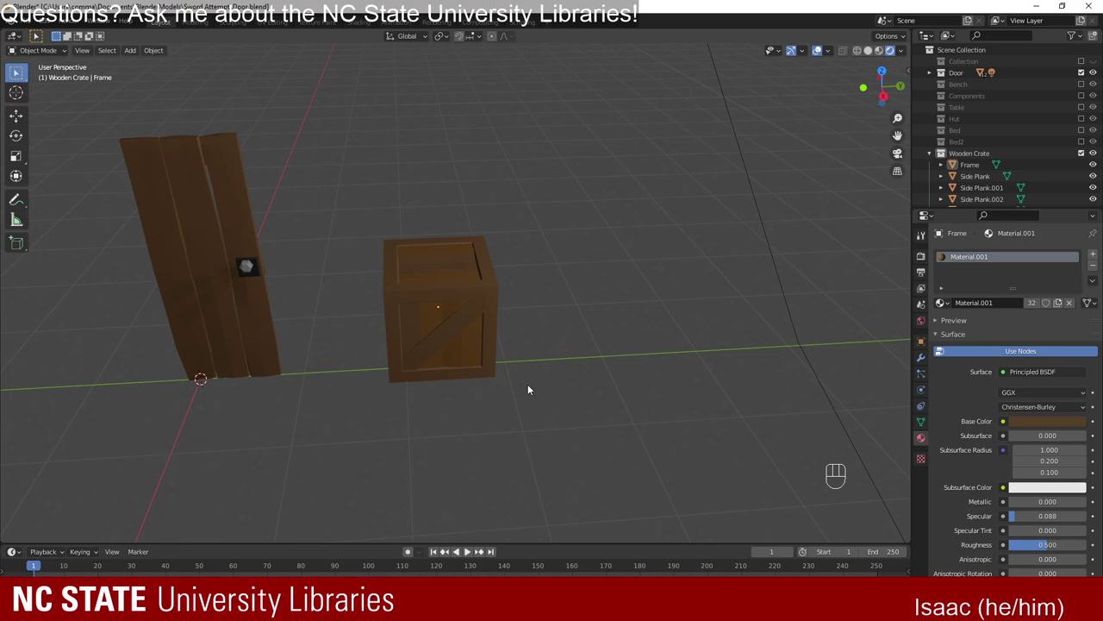
click(883, 51)
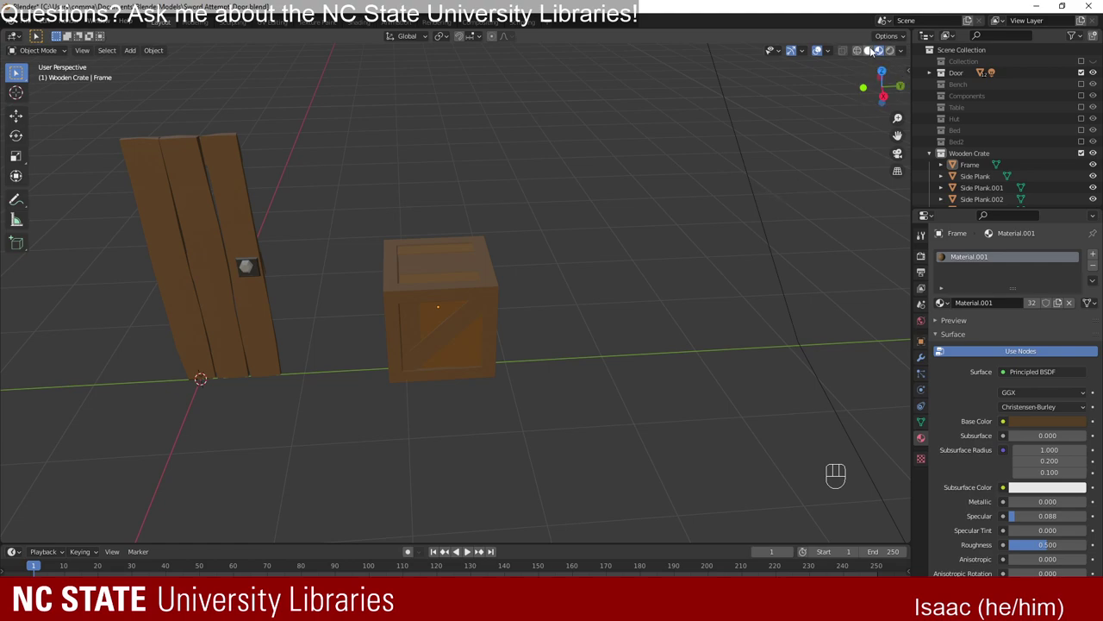
click(874, 51)
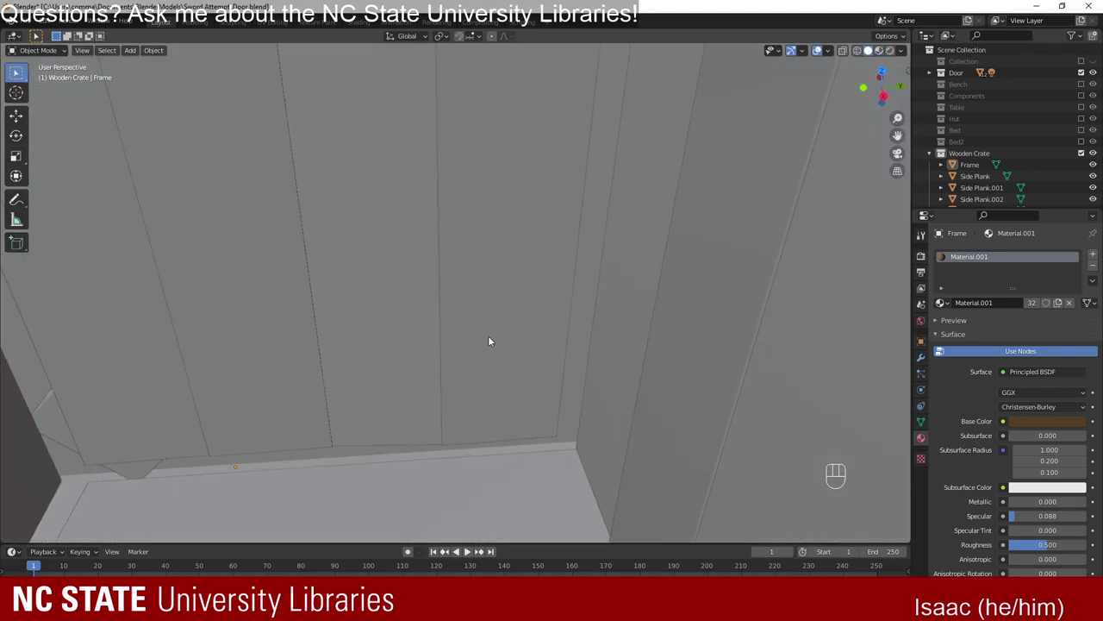
drag(421, 368, 229, 380)
drag(228, 379, 388, 377)
drag(386, 379, 455, 365)
drag(468, 369, 634, 388)
drag(499, 394, 539, 367)
drag(483, 376, 679, 428)
drag(480, 380, 482, 308)
drag(540, 375, 517, 352)
drag(456, 384, 637, 176)
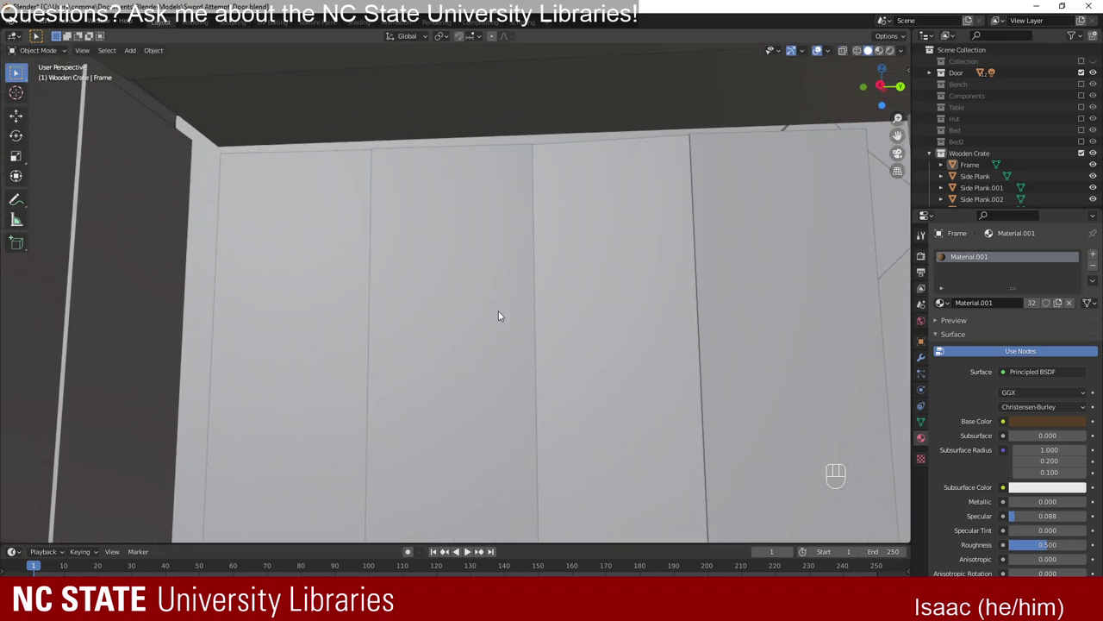
Pick the planks inside the crate one by one, including Side Plank.001 and Side Plank.008.
click(308, 334)
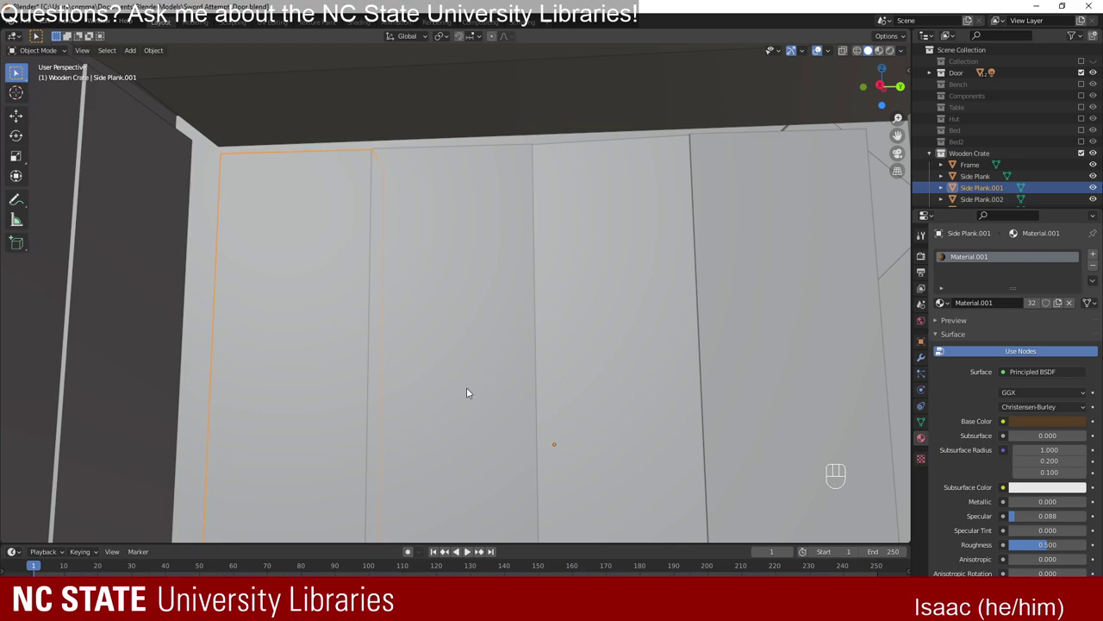
click(473, 379)
click(775, 360)
drag(476, 367, 562, 376)
click(411, 321)
click(489, 312)
click(647, 311)
drag(498, 354, 612, 341)
click(298, 337)
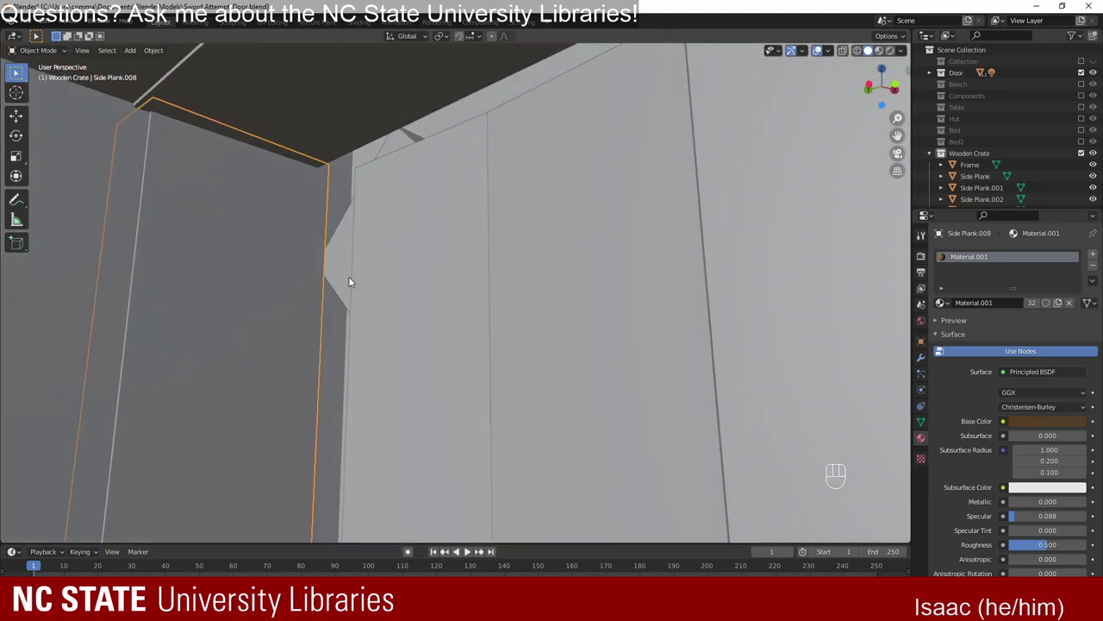
Pull back out and pick the front planks, ending on Side Plank.004 with Material.005.
drag(526, 376, 605, 368)
drag(585, 348, 662, 337)
drag(733, 378, 807, 392)
click(638, 303)
click(797, 297)
drag(273, 256, 431, 303)
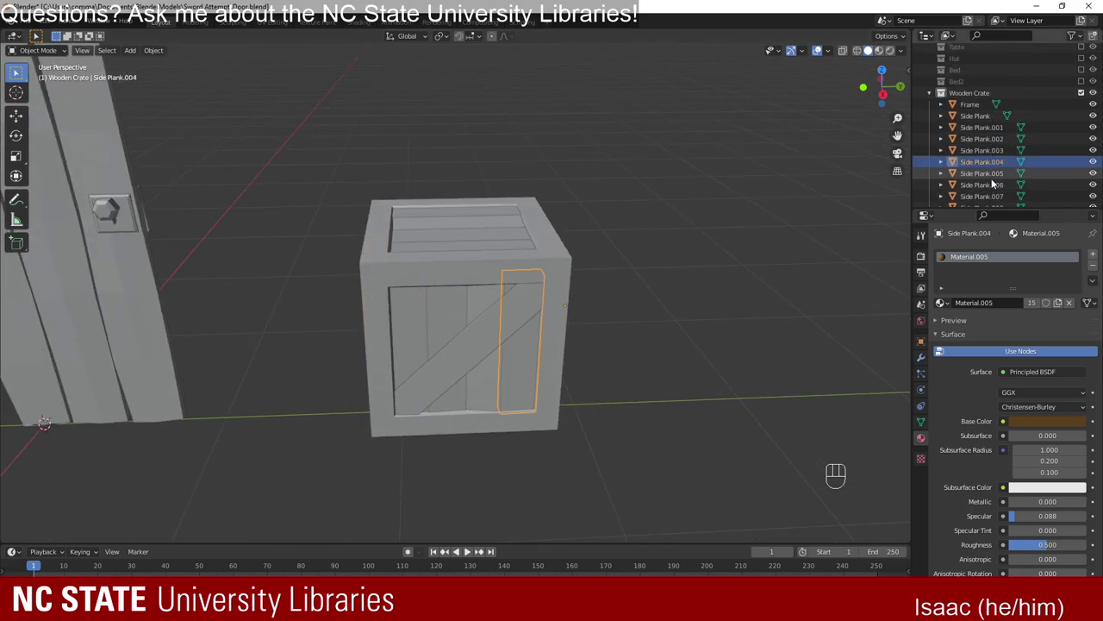
Select all crate parts with Frame active, join them into one object and enter Edit Mode.
drag(683, 210, 677, 287)
key(a)
drag(472, 277, 550, 257)
key(space)
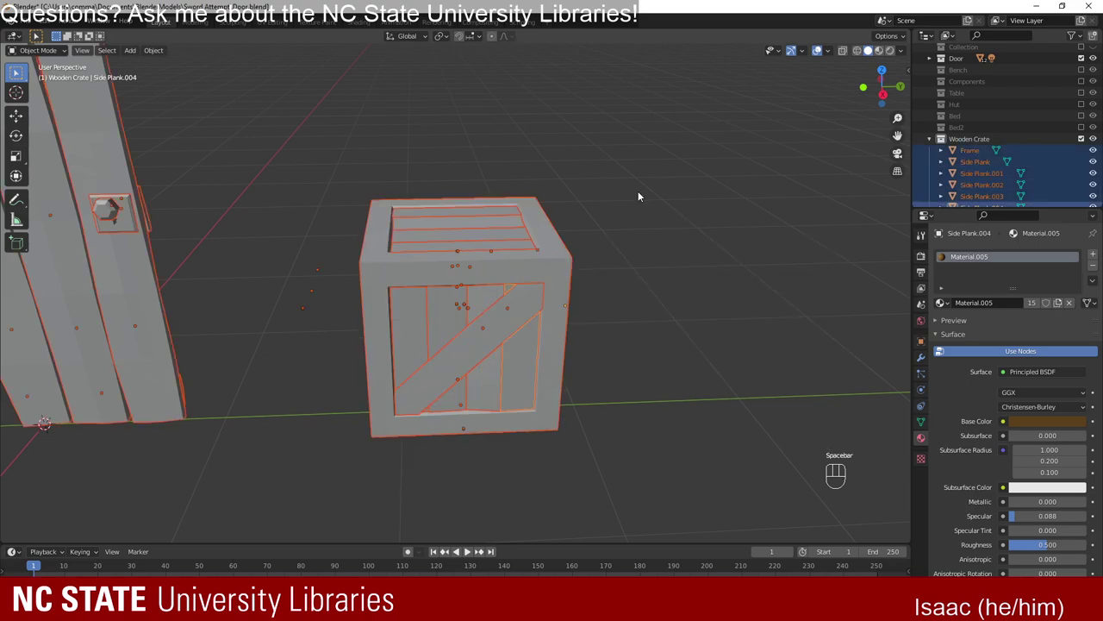
drag(651, 463, 759, 527)
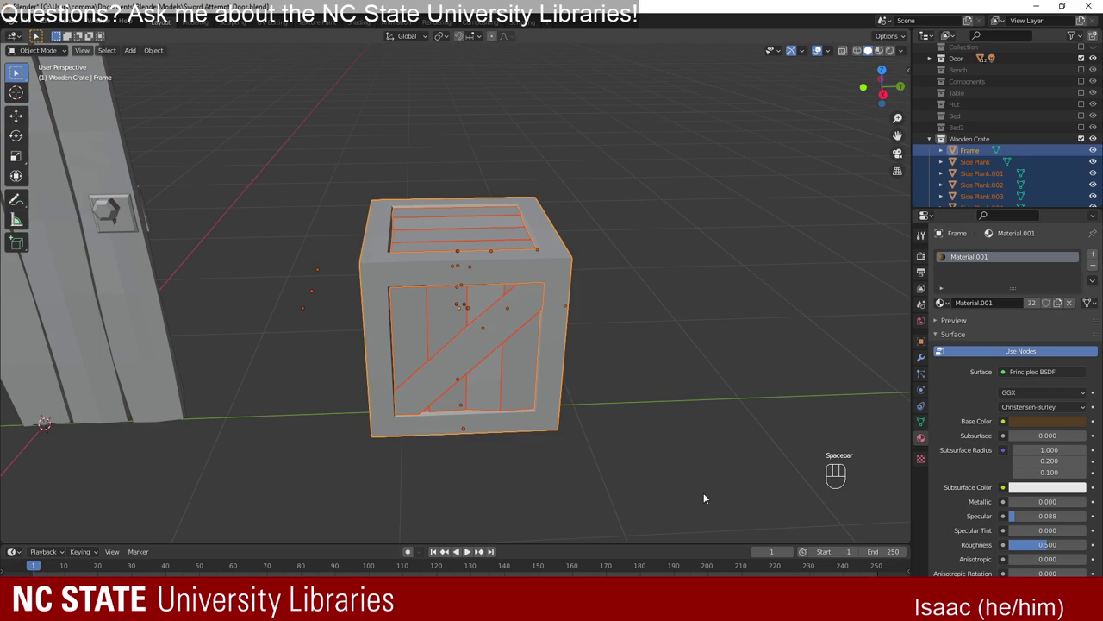
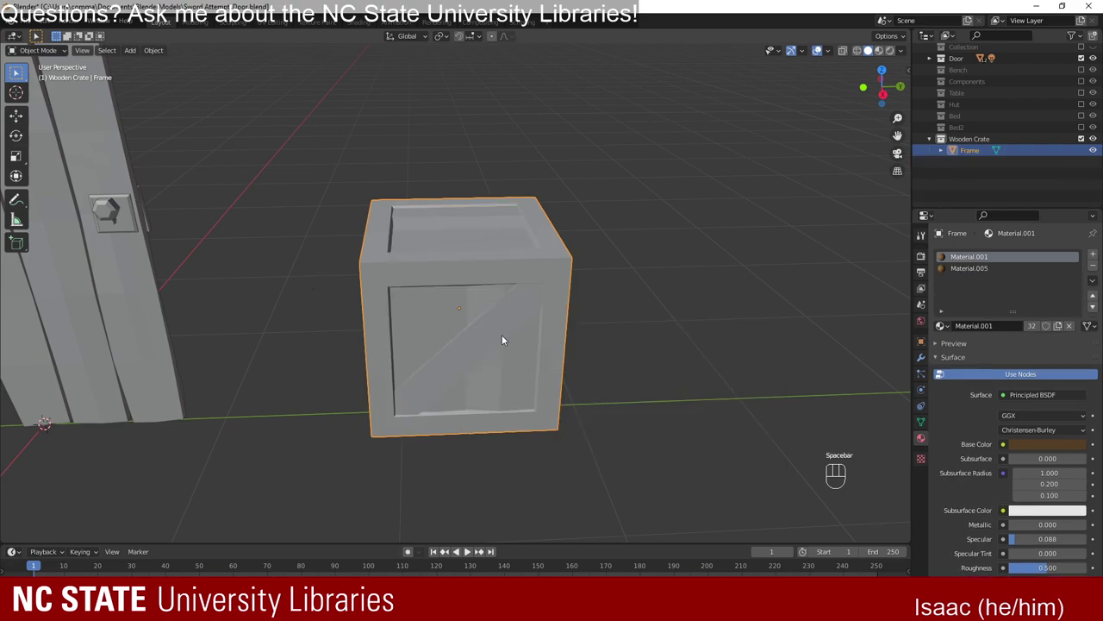
key(Tab)
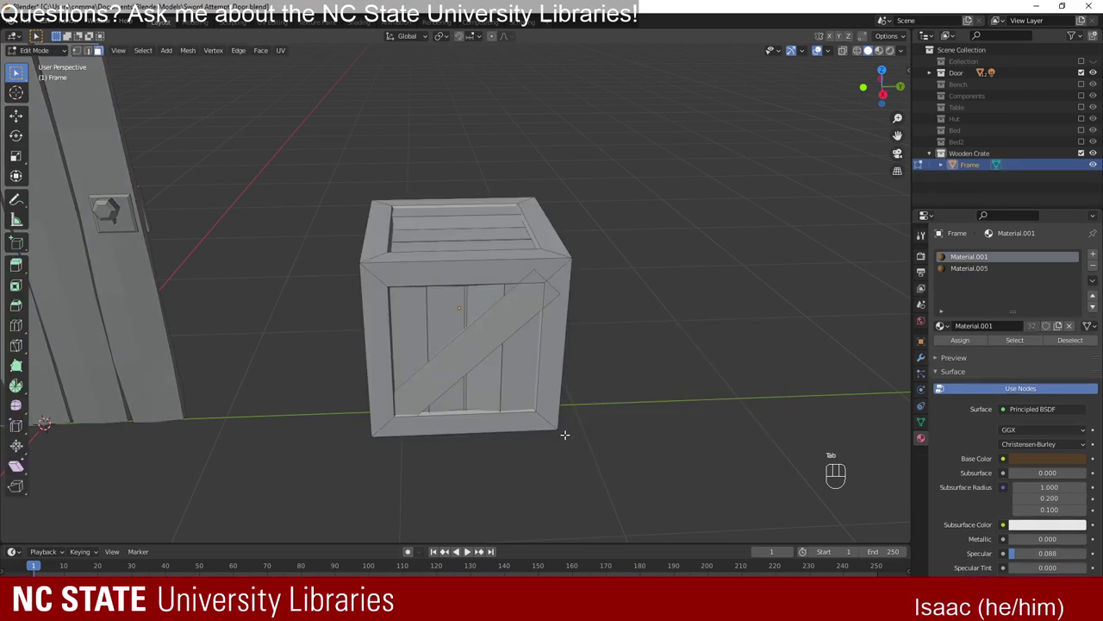
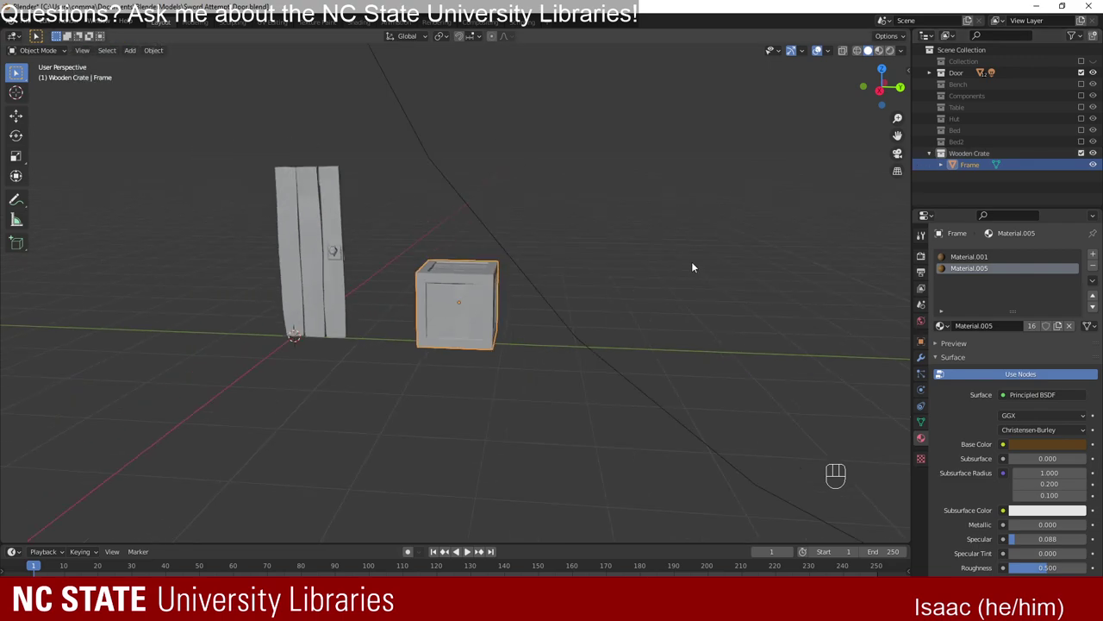
Orbit the view around the renamed crate and the door.
drag(497, 428, 522, 468)
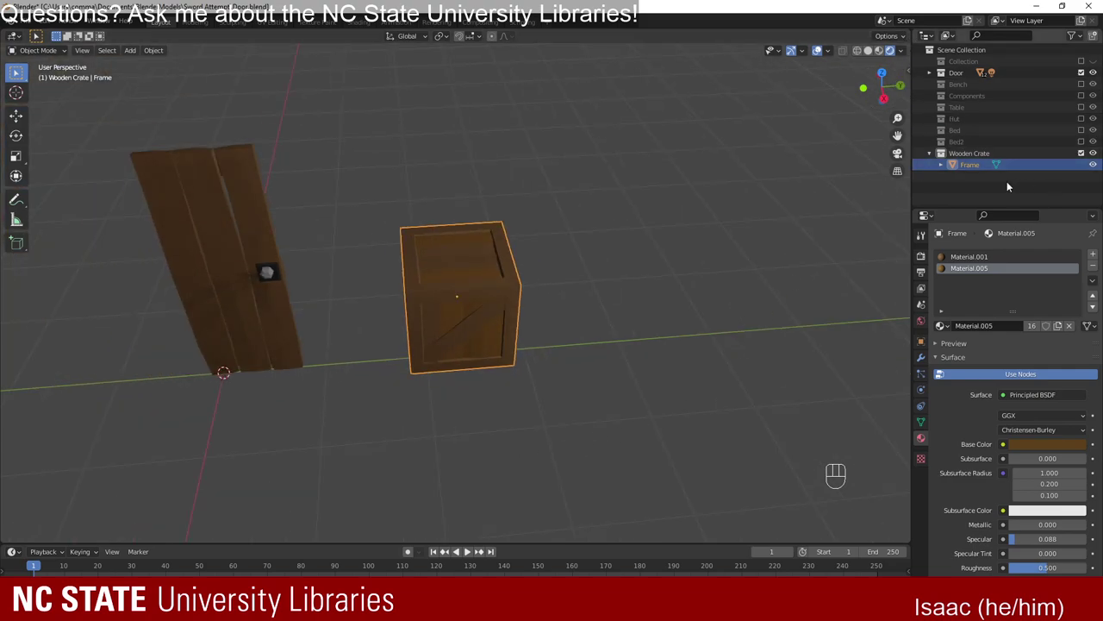
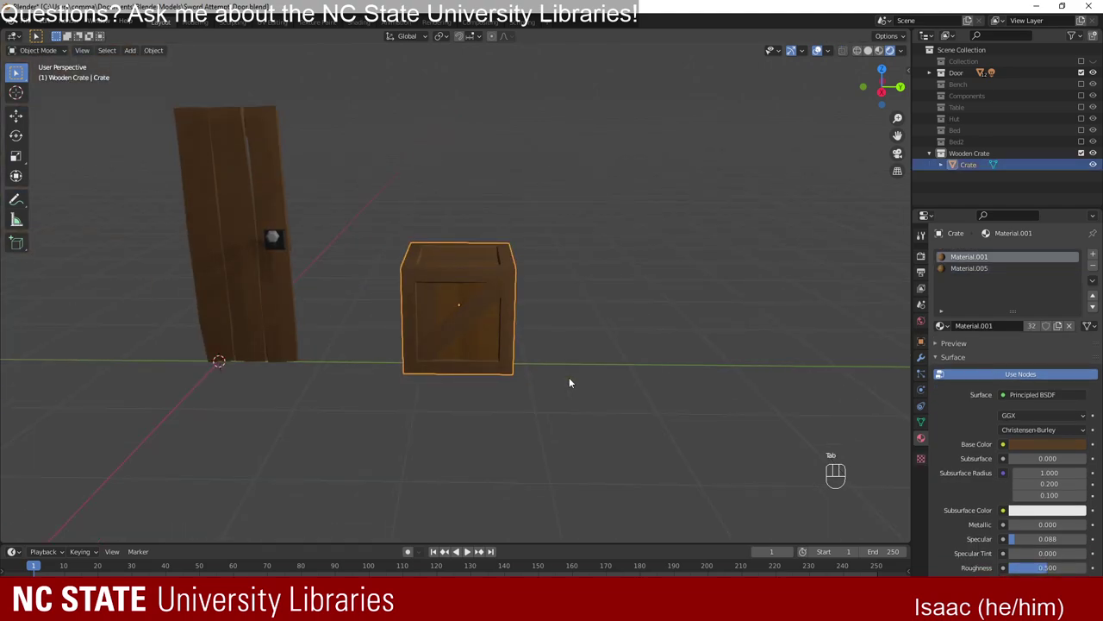
drag(450, 298, 438, 312)
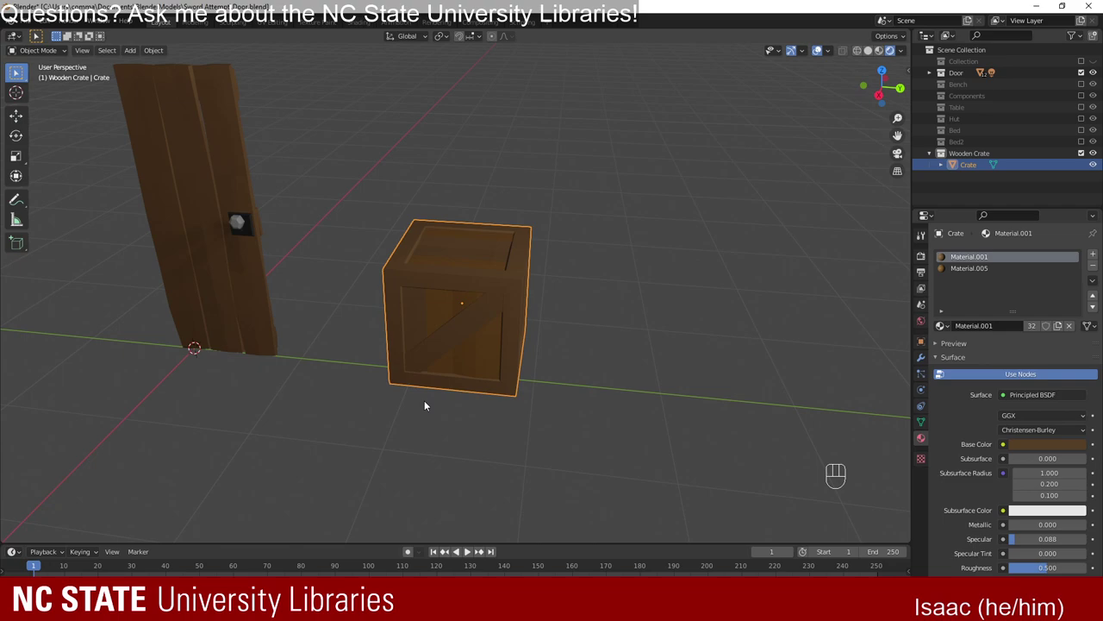
drag(425, 387, 436, 373)
Duplicate the crate and place the copy beside the original.
key(shift+d)
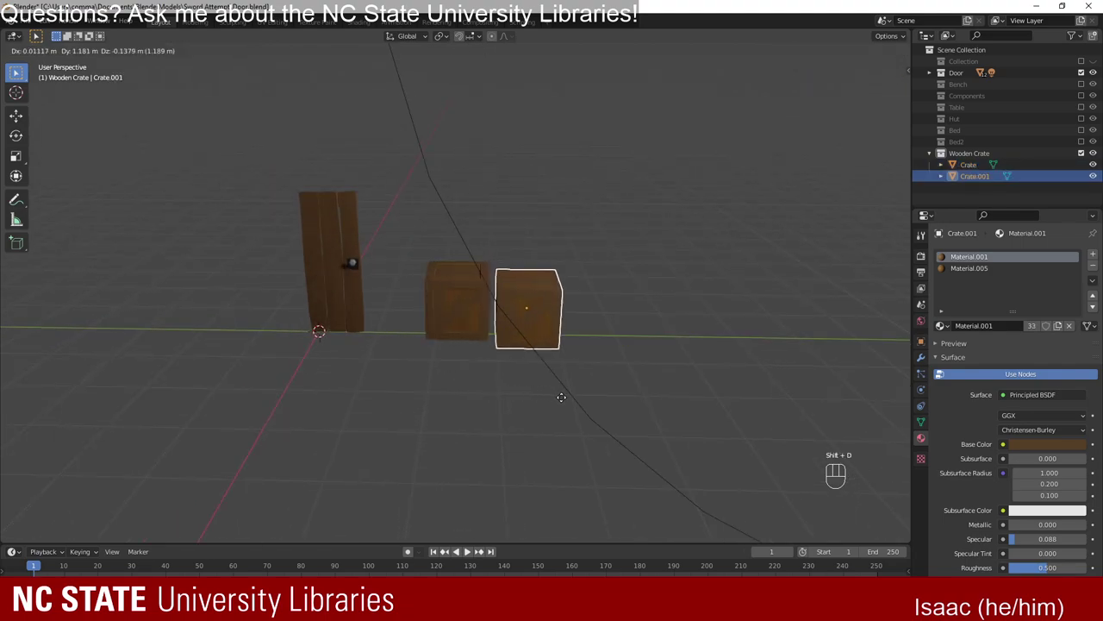
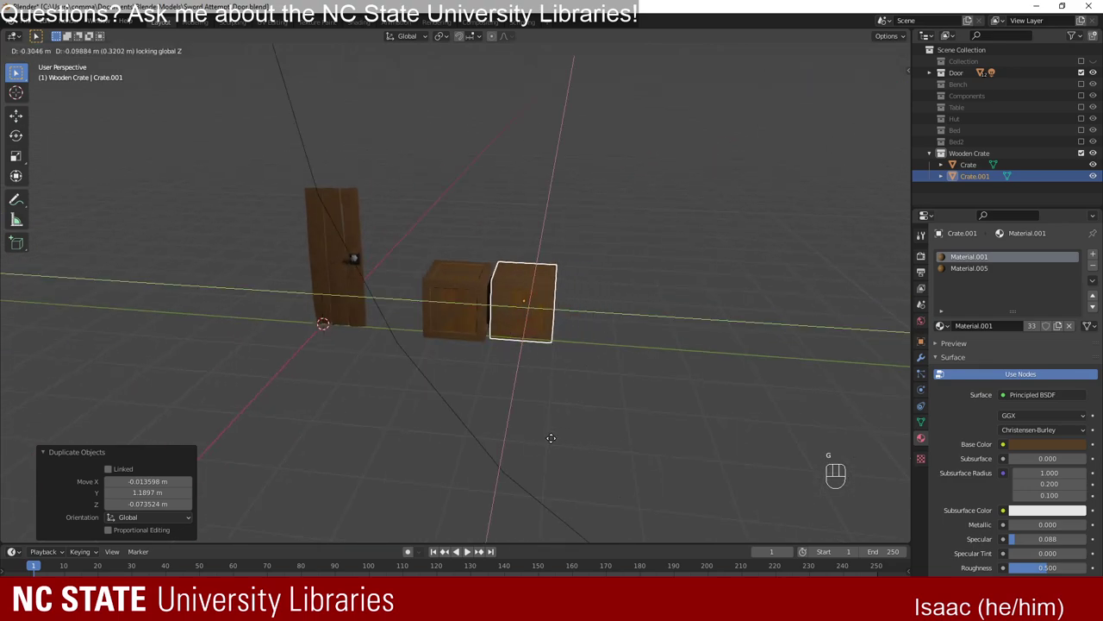
key(s)
drag(652, 488, 482, 407)
key(g)
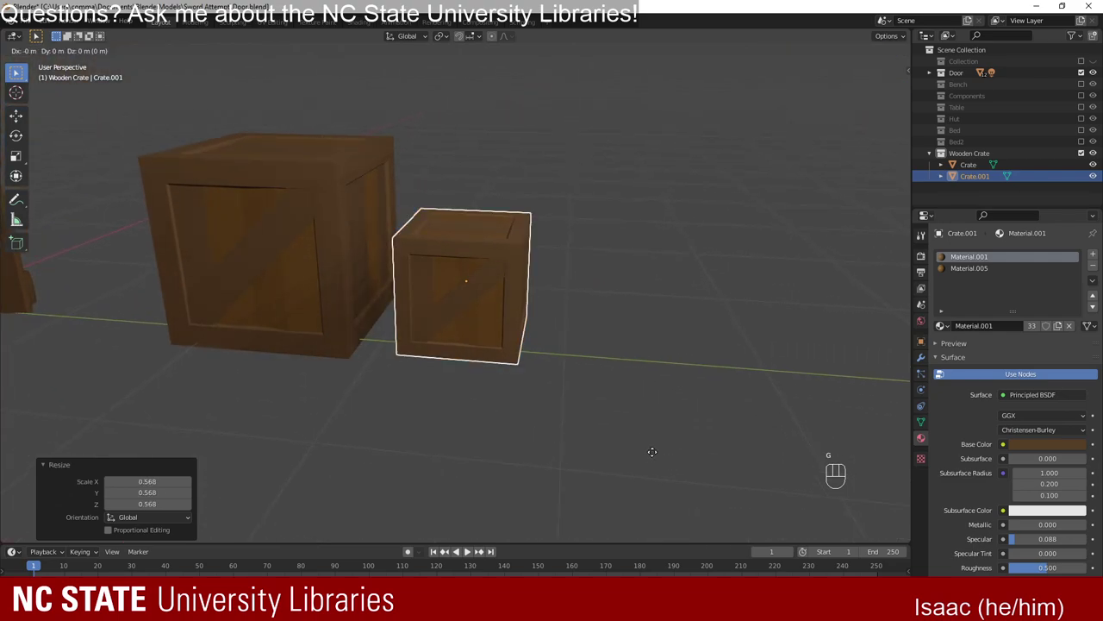
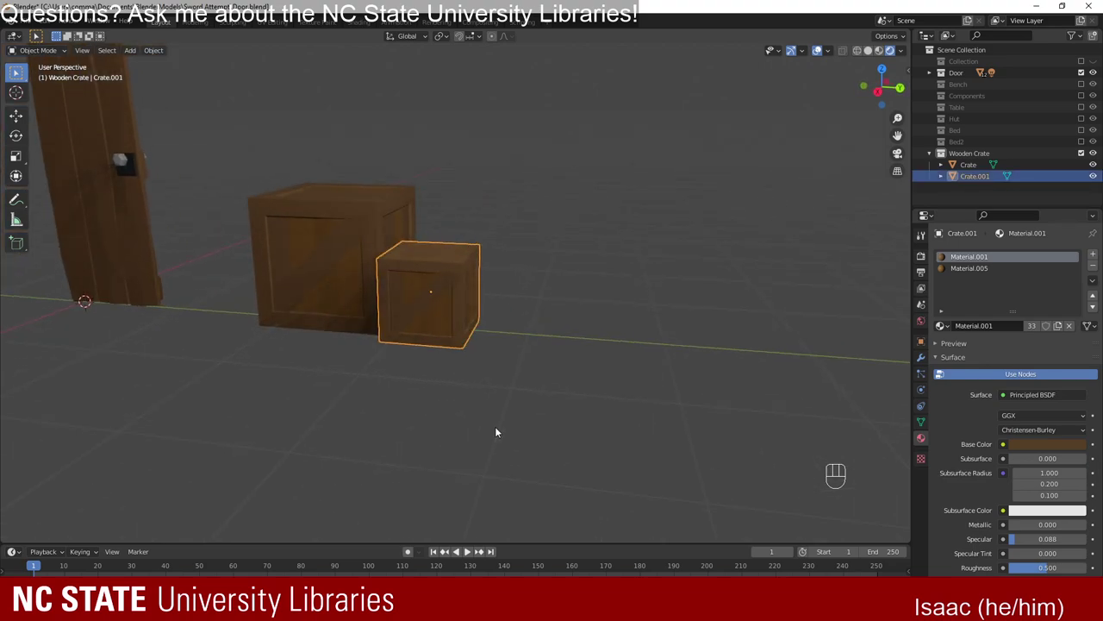
Rotate the smaller copy, lower it onto the ground and scale it to about 0.913.
key(r)
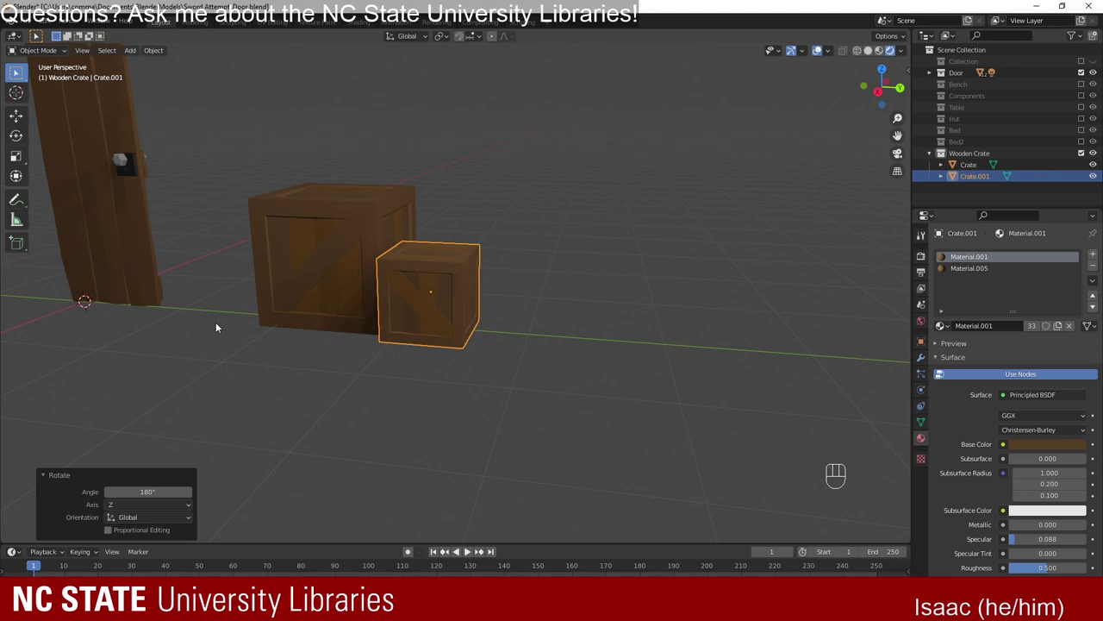
key(r)
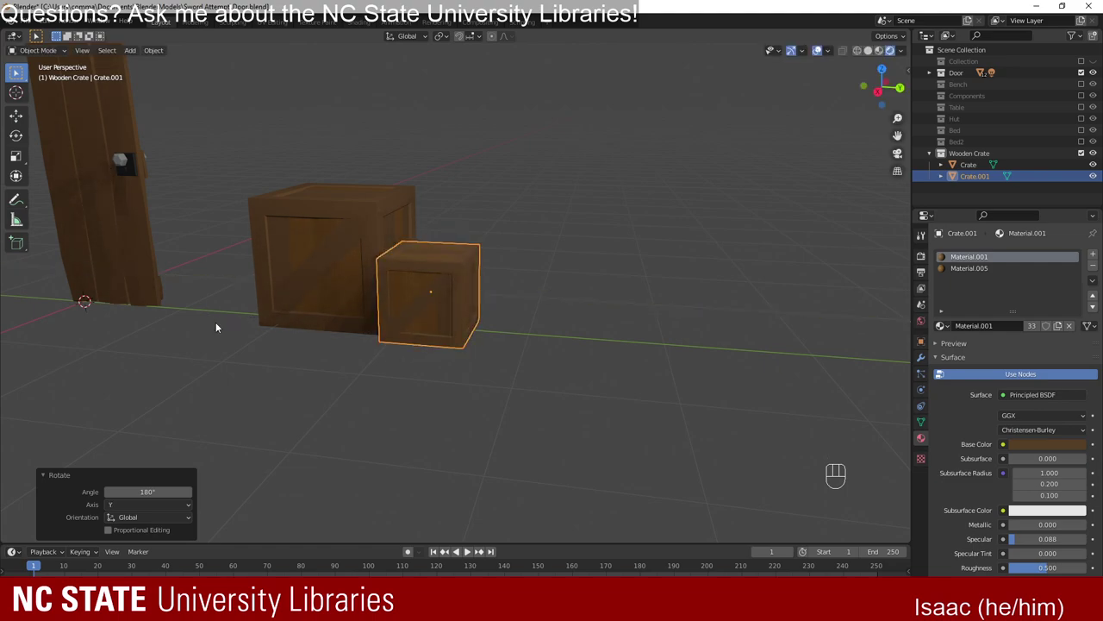
drag(268, 441, 318, 466)
drag(386, 462, 311, 429)
key(g)
drag(313, 420, 362, 464)
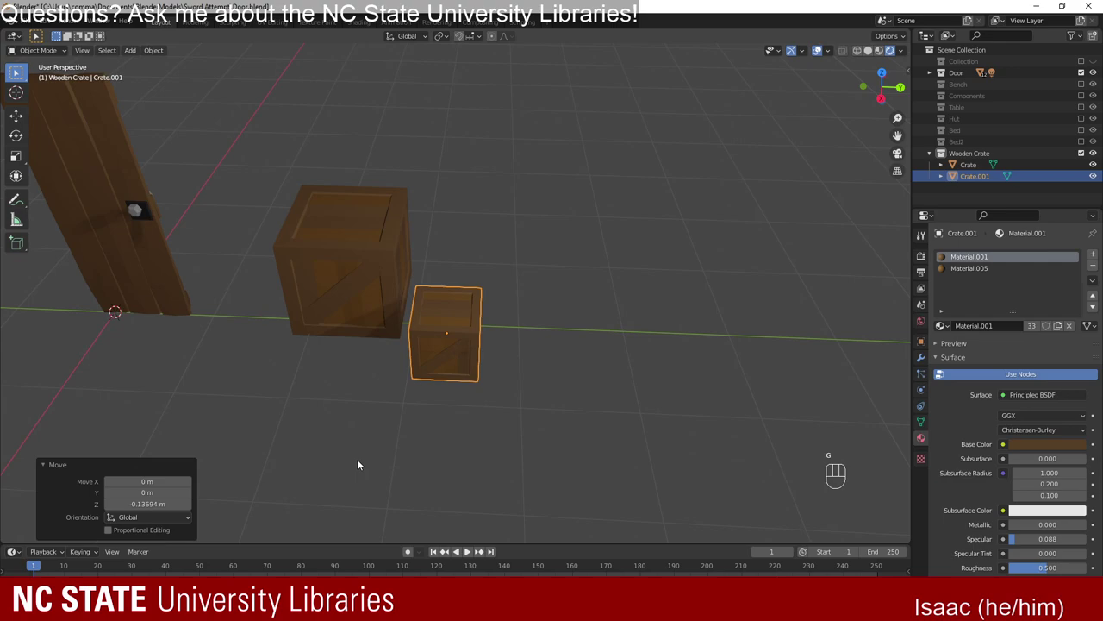
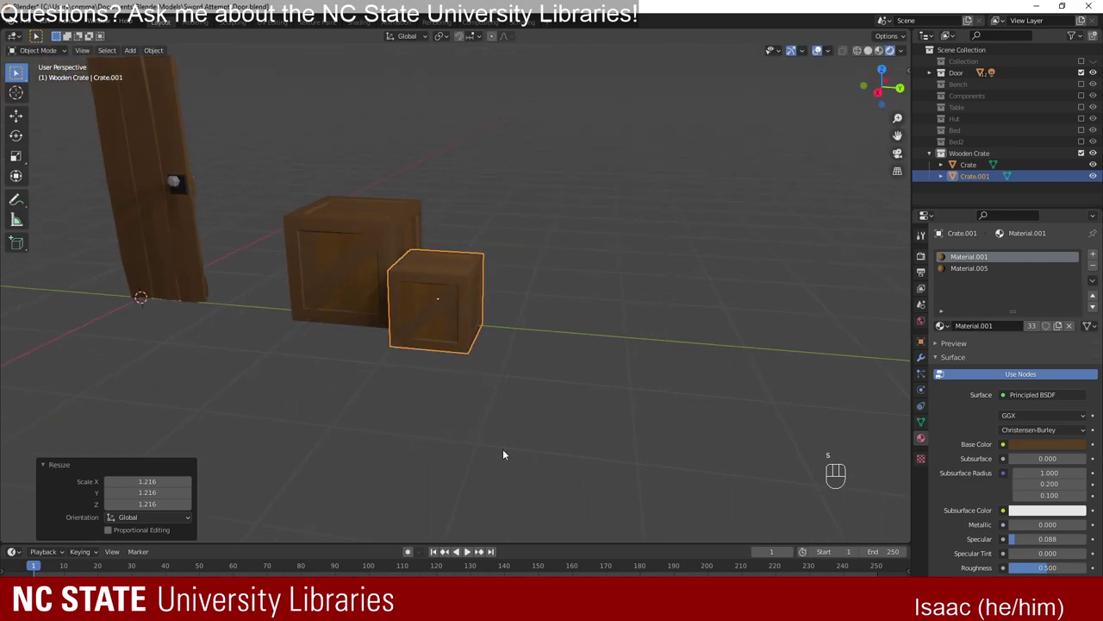
drag(385, 449, 423, 465)
key(r)
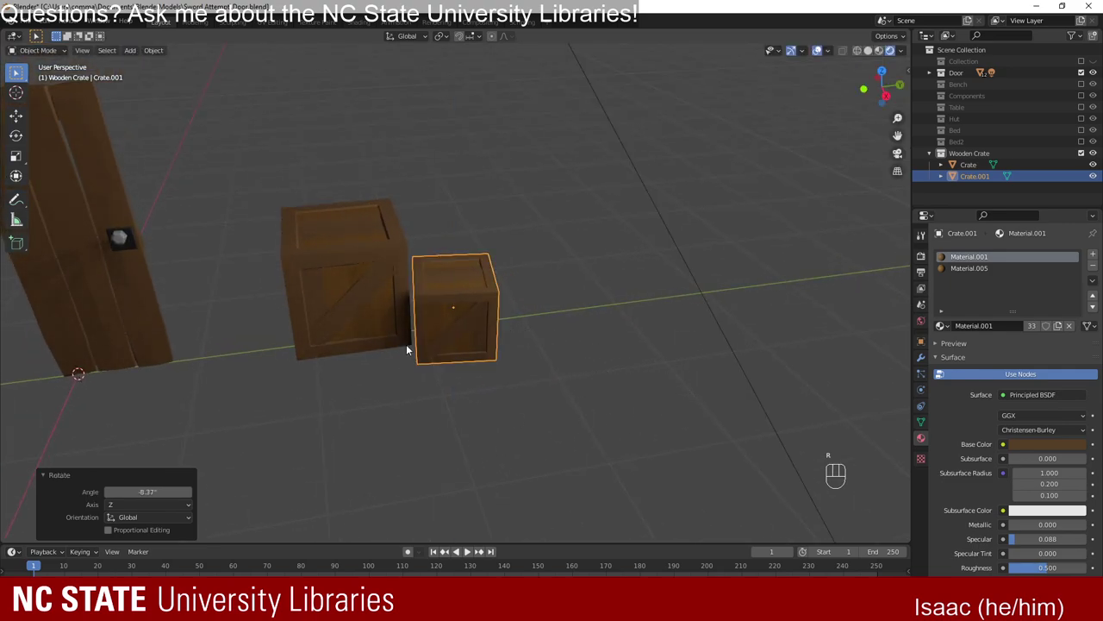
Duplicate again for a third crate in front, turned 90° about Z, and orbit to check the cluster.
key(shift+d)
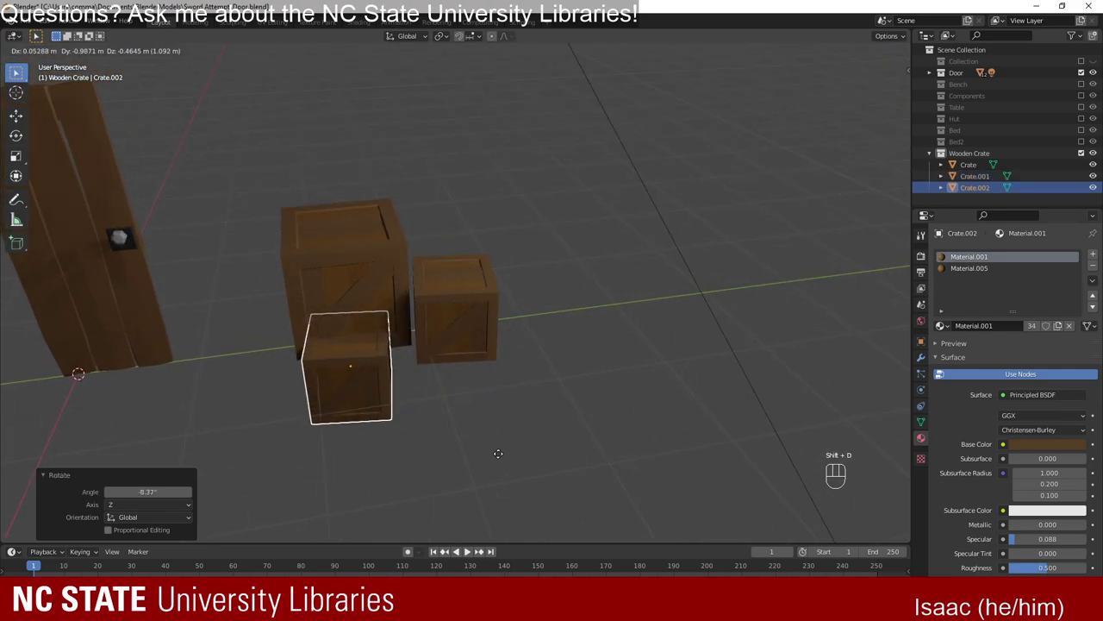
key(g)
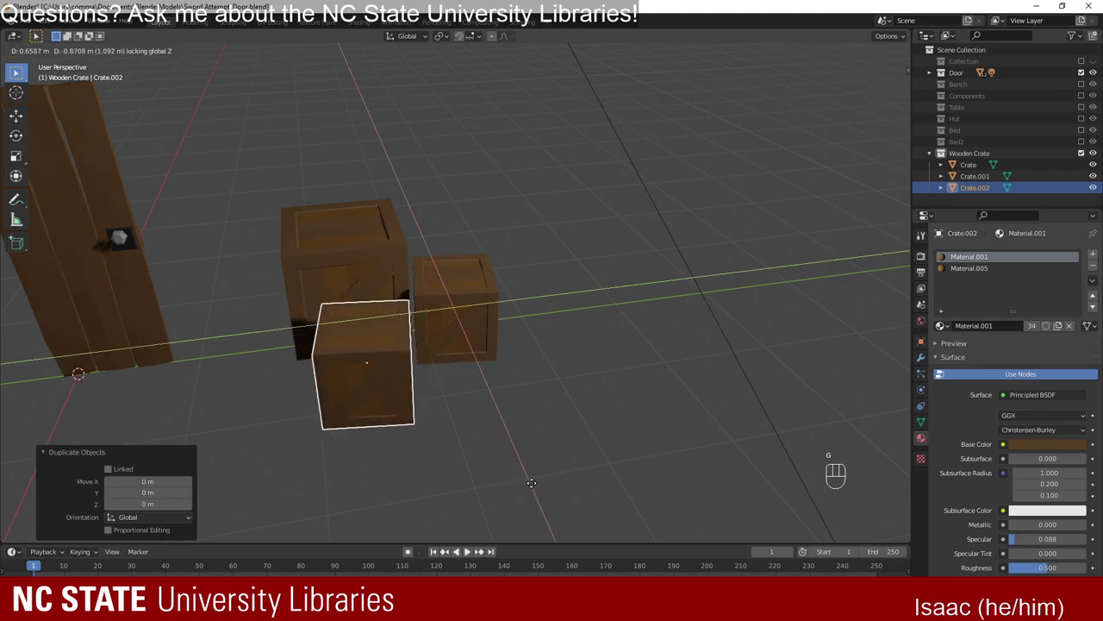
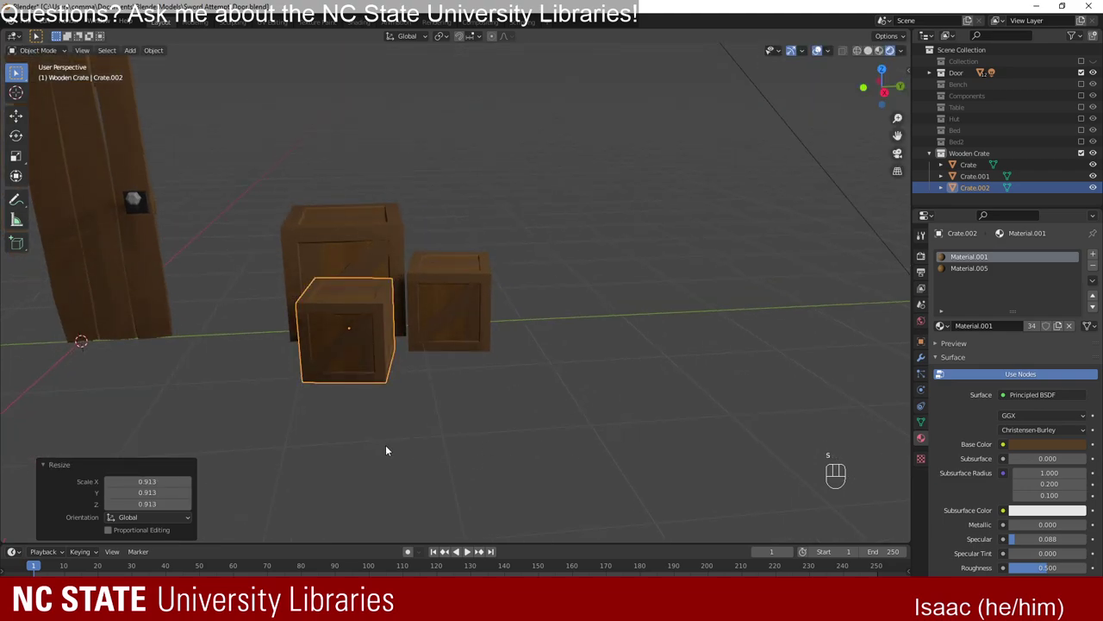
key(r)
drag(371, 453, 397, 481)
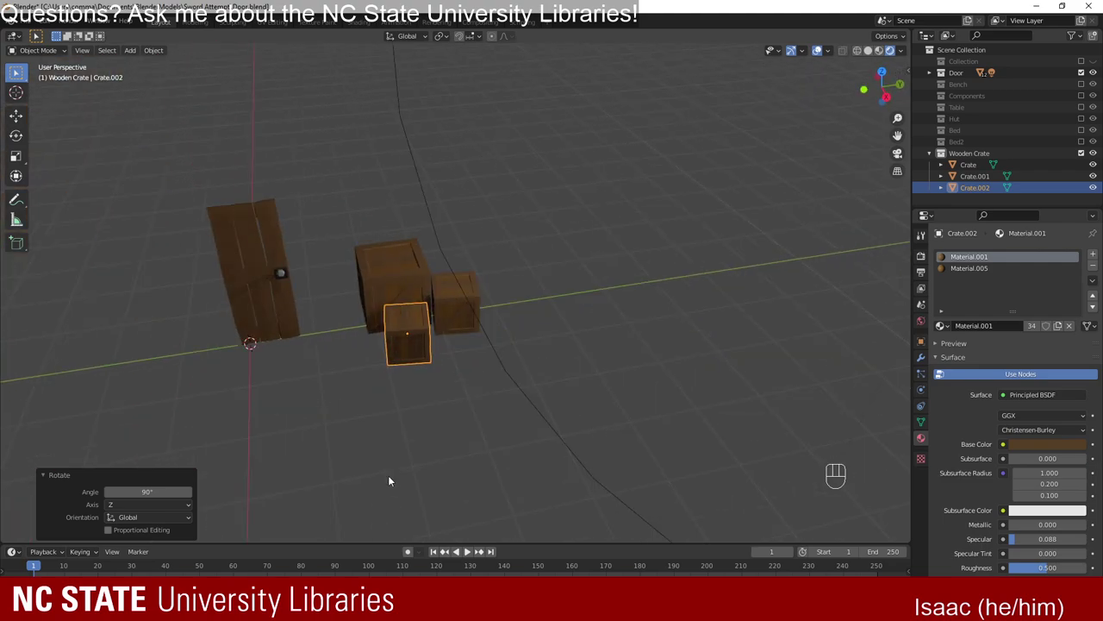
drag(475, 480, 467, 461)
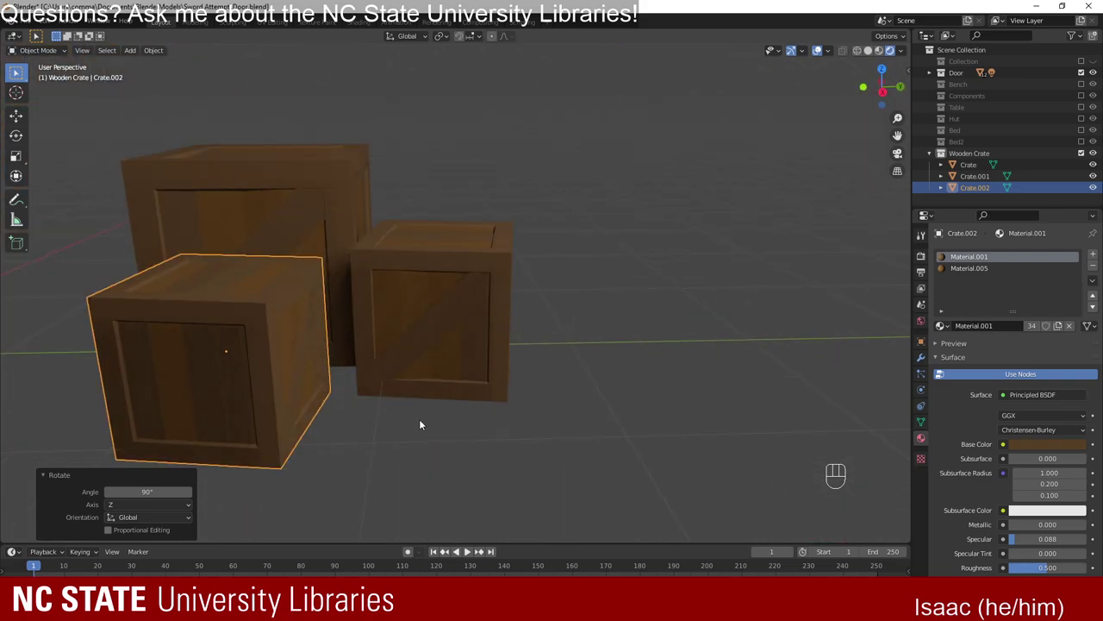
drag(350, 321, 504, 319)
drag(465, 300, 449, 270)
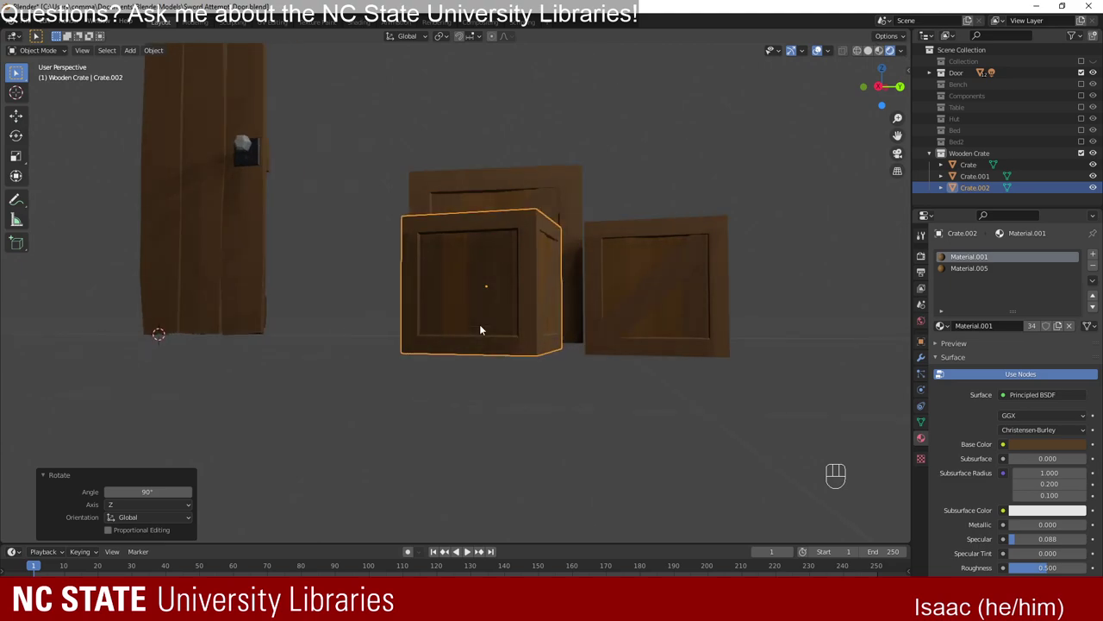
drag(469, 281, 476, 321)
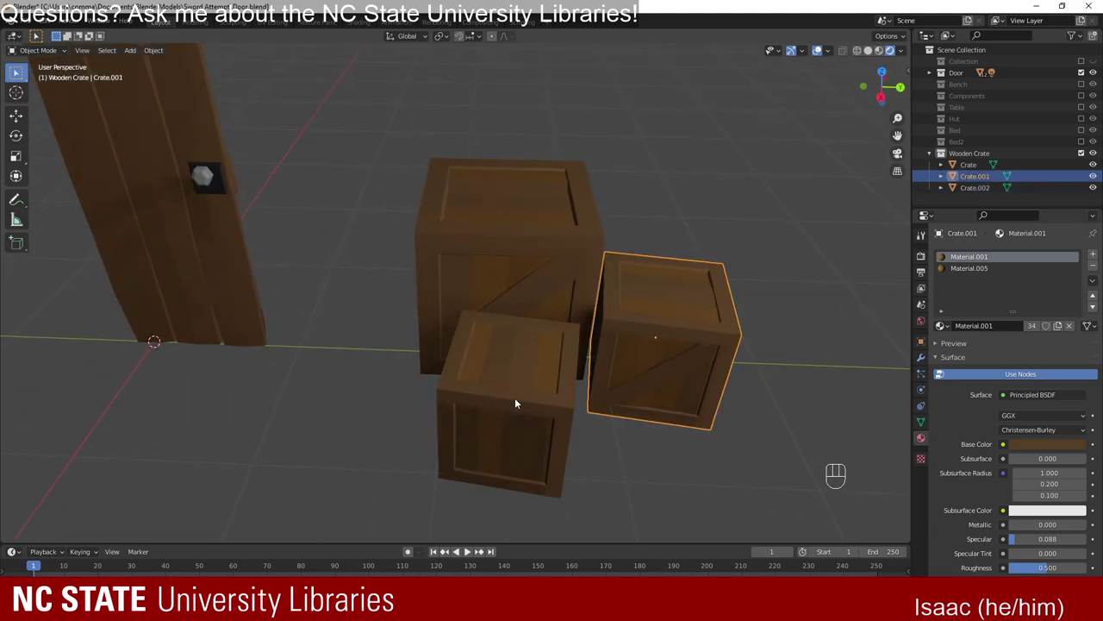
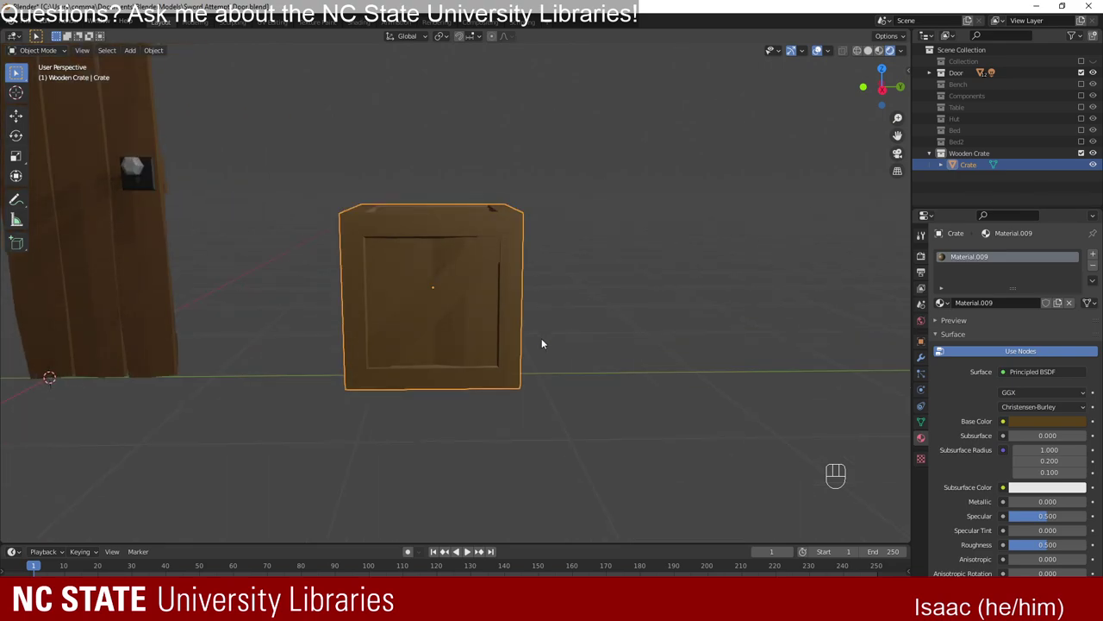
Raise the crate material's Roughness to about 0.956 with Specular around 0.235 for a matte finish.
drag(546, 344, 522, 357)
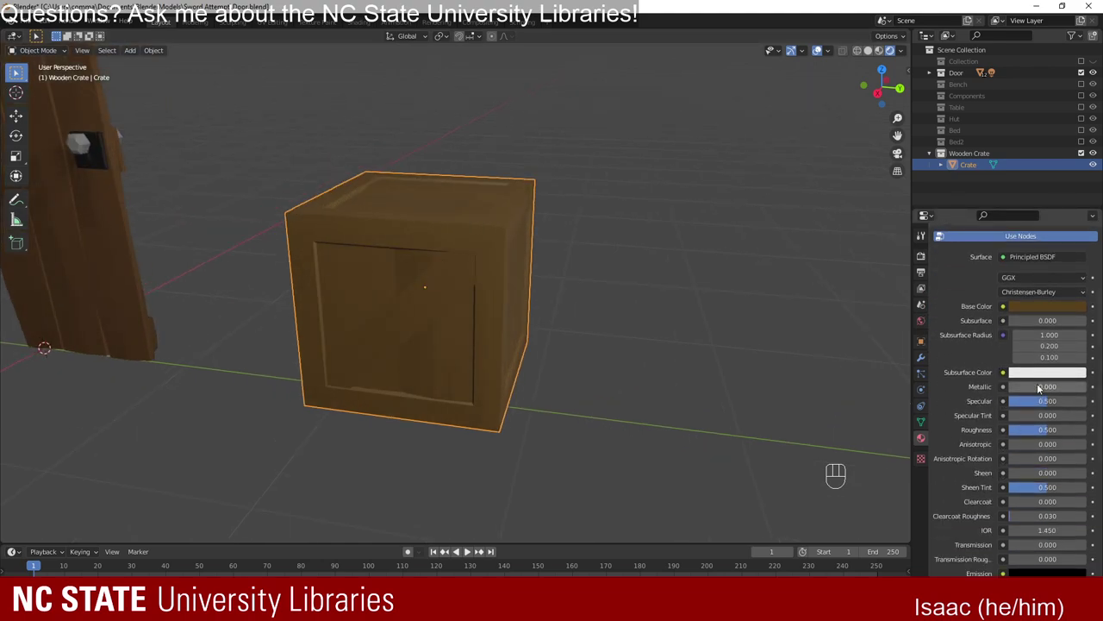
drag(1048, 410, 1076, 408)
click(681, 327)
drag(576, 401, 614, 443)
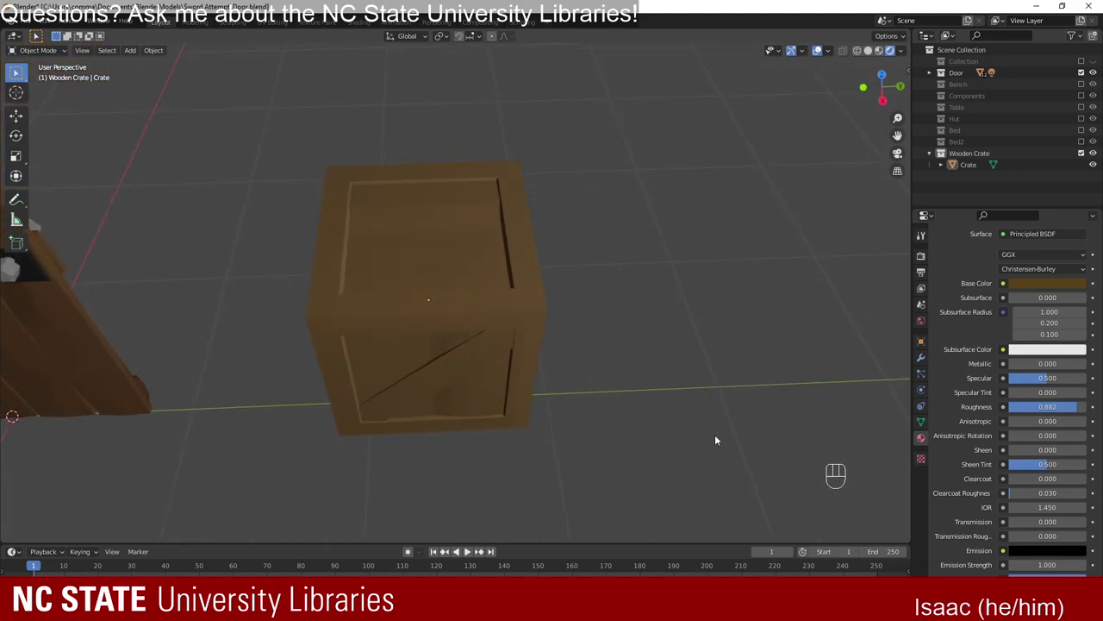
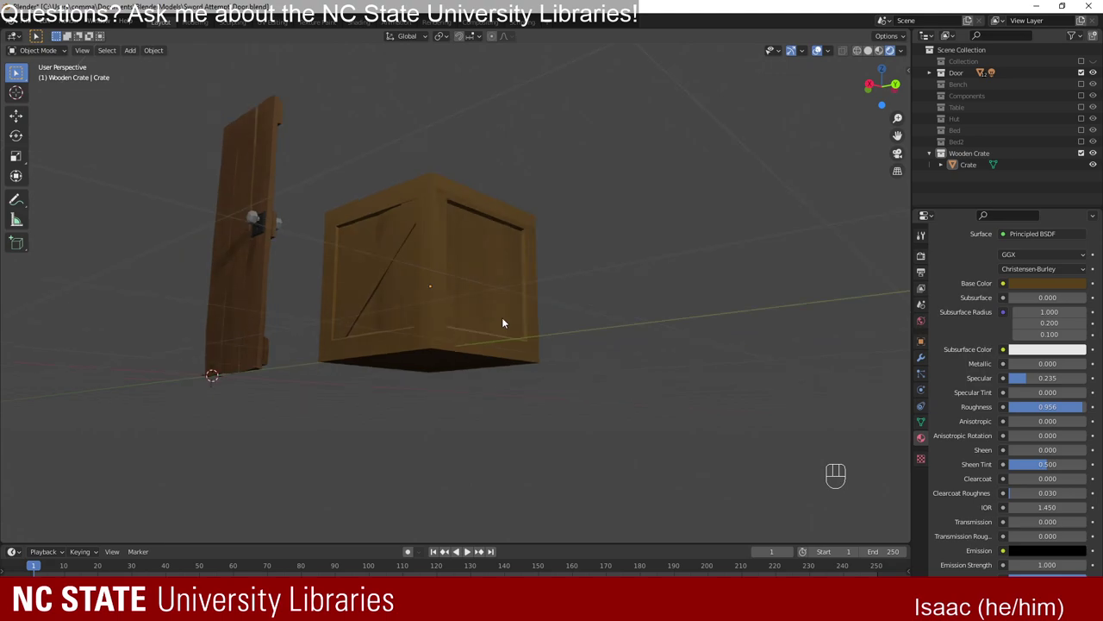
drag(426, 247, 467, 316)
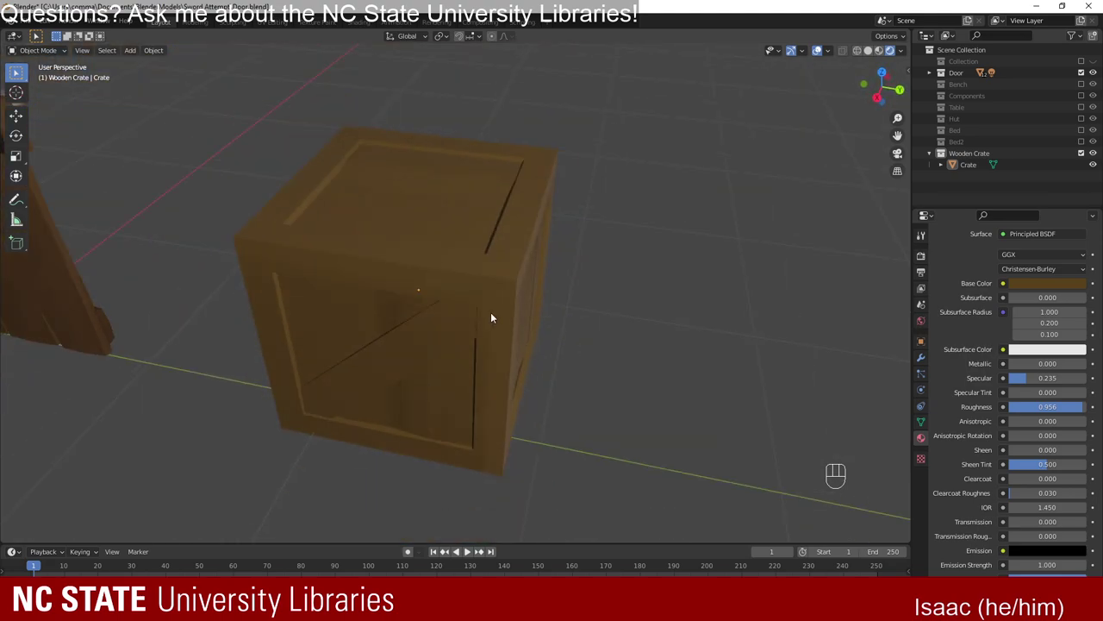
drag(410, 351, 451, 323)
drag(466, 347, 431, 346)
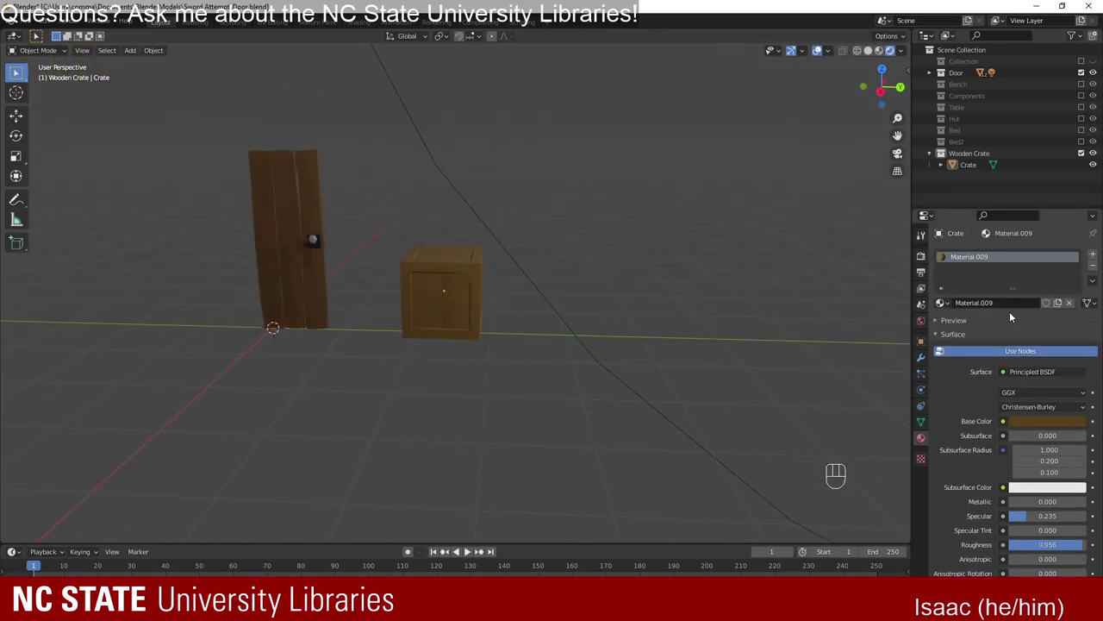
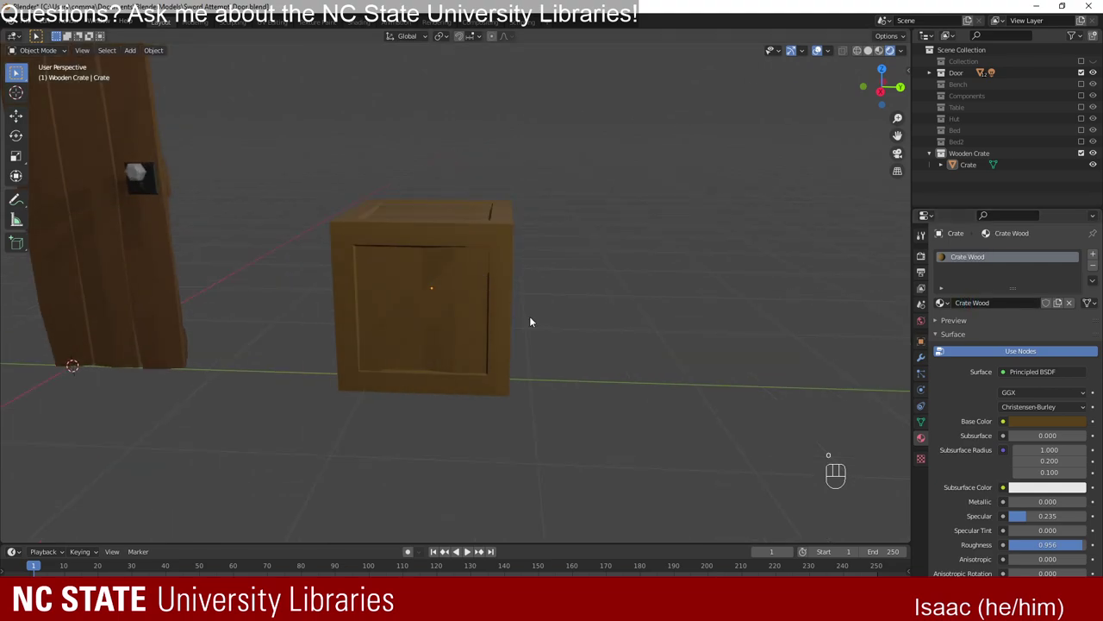
Rename the material to Crate Wood and check its Base Color values.
drag(579, 326, 556, 340)
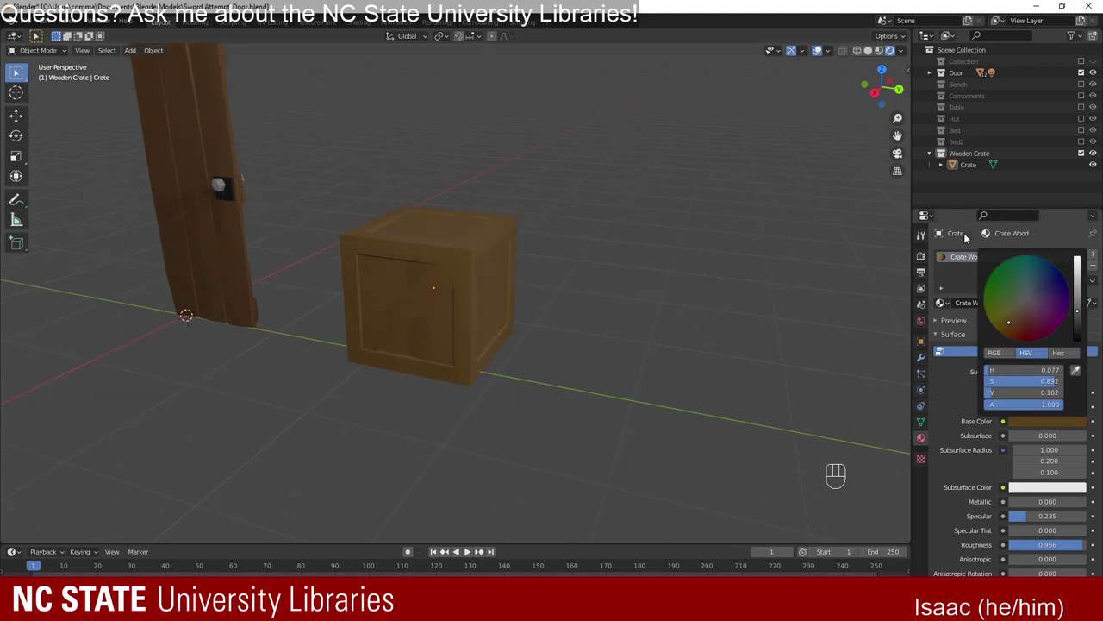
click(1032, 423)
Shrink the duplicated crate to about 0.58 of the original's size.
click(1049, 424)
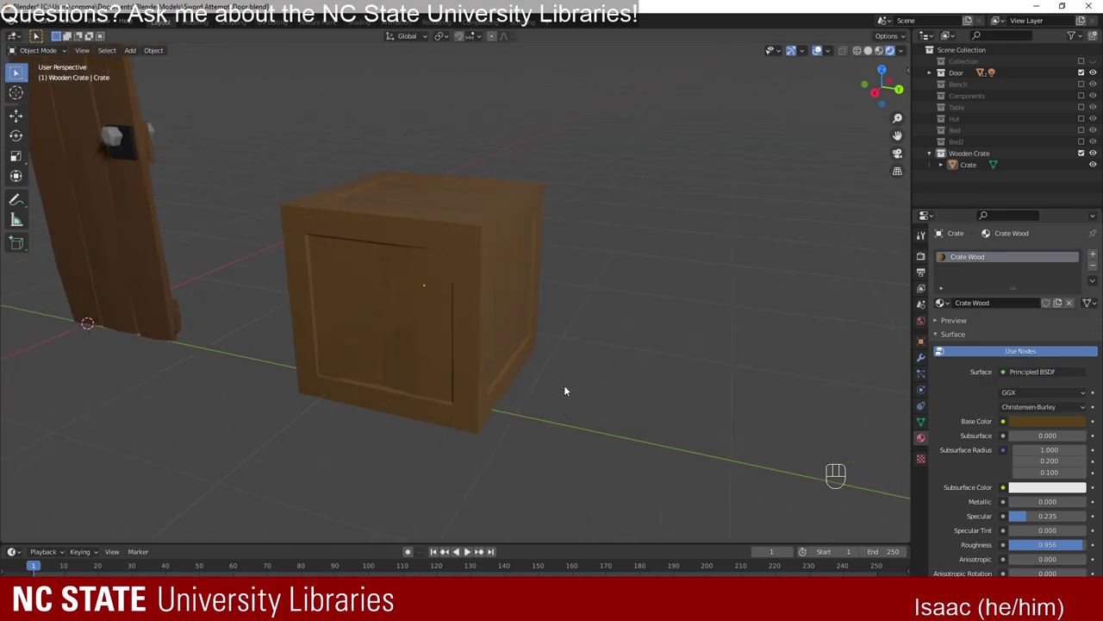
drag(509, 410, 556, 420)
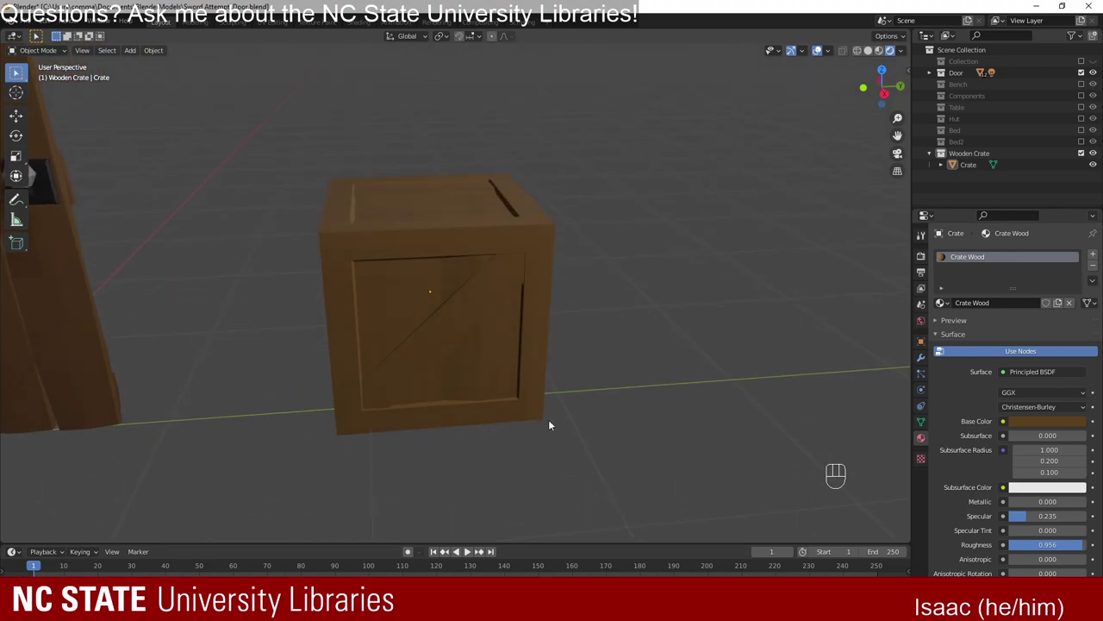
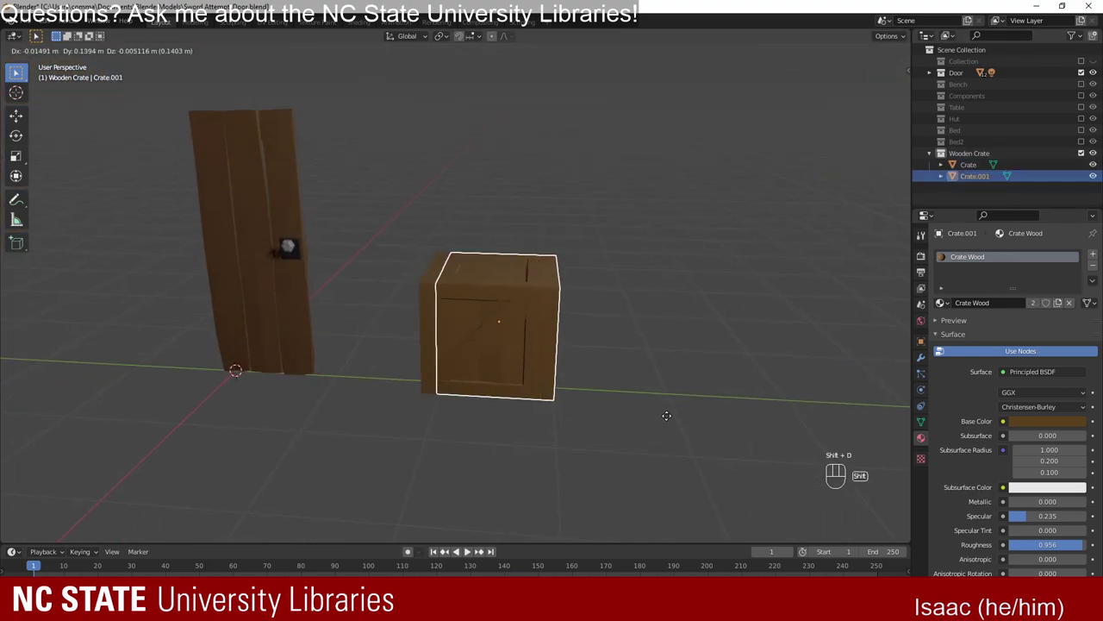
middle_click(807, 445)
key(s)
drag(621, 416, 587, 443)
Slide the small crate beside the big one and rotate it around the vertical axis.
key(g)
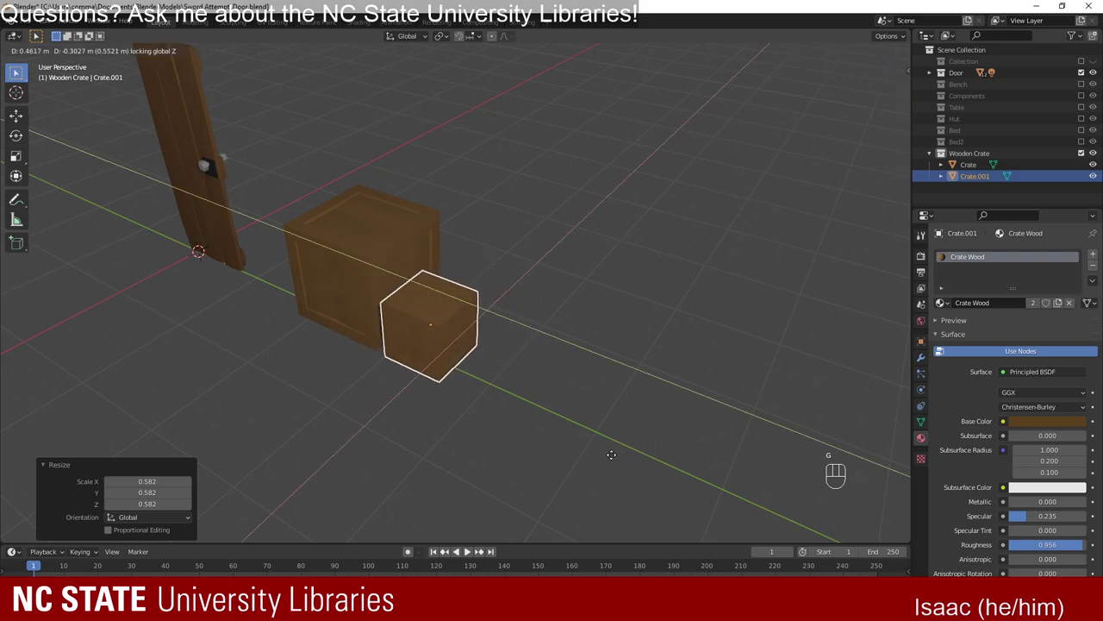
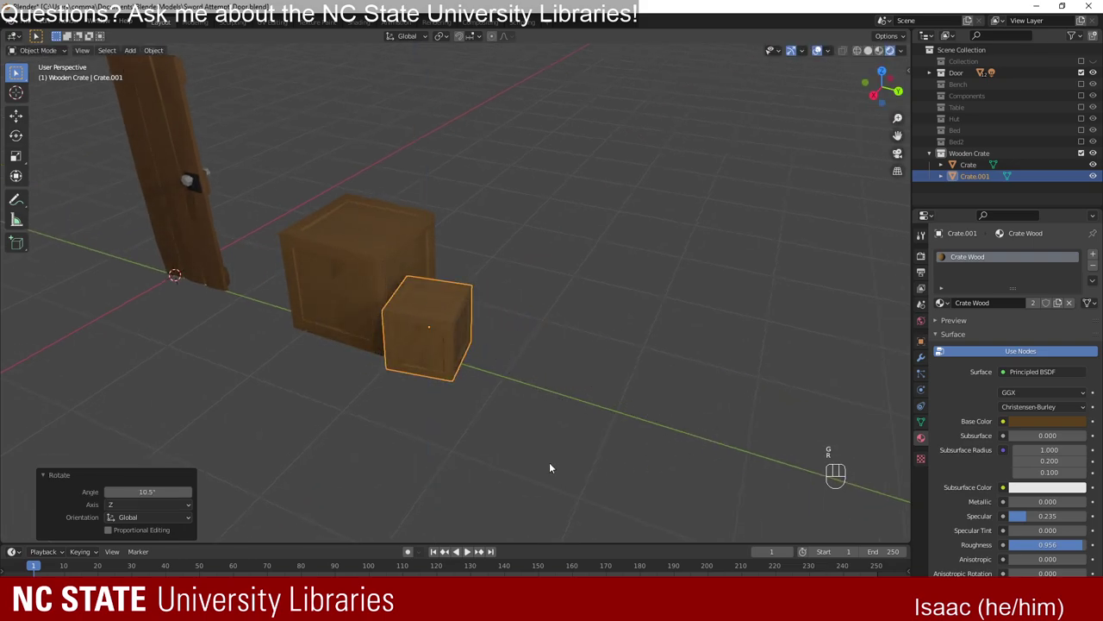
key(r)
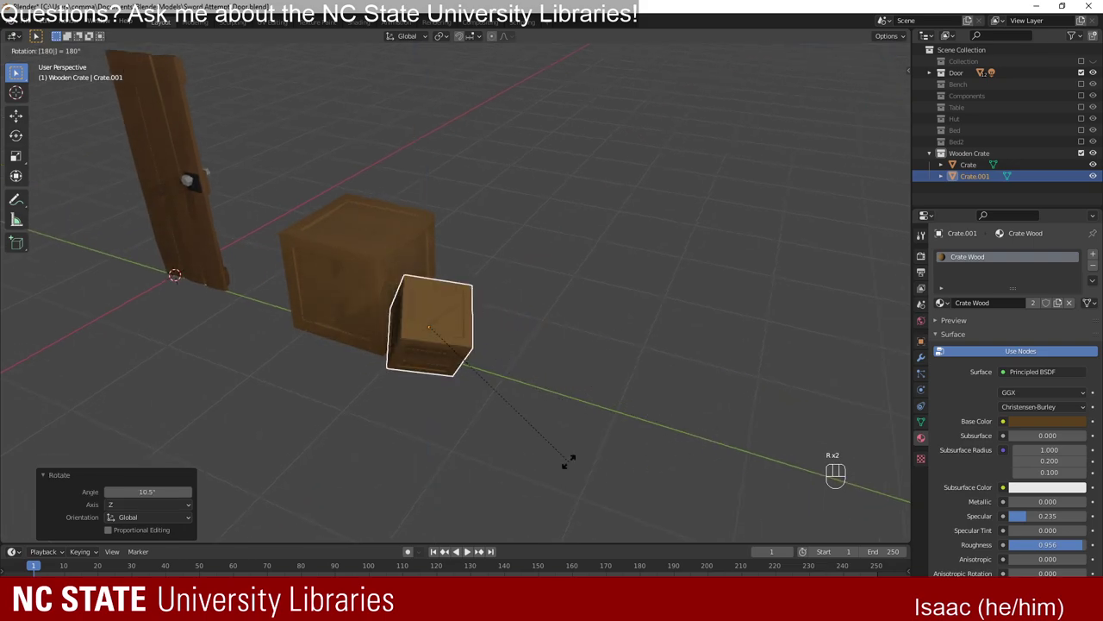
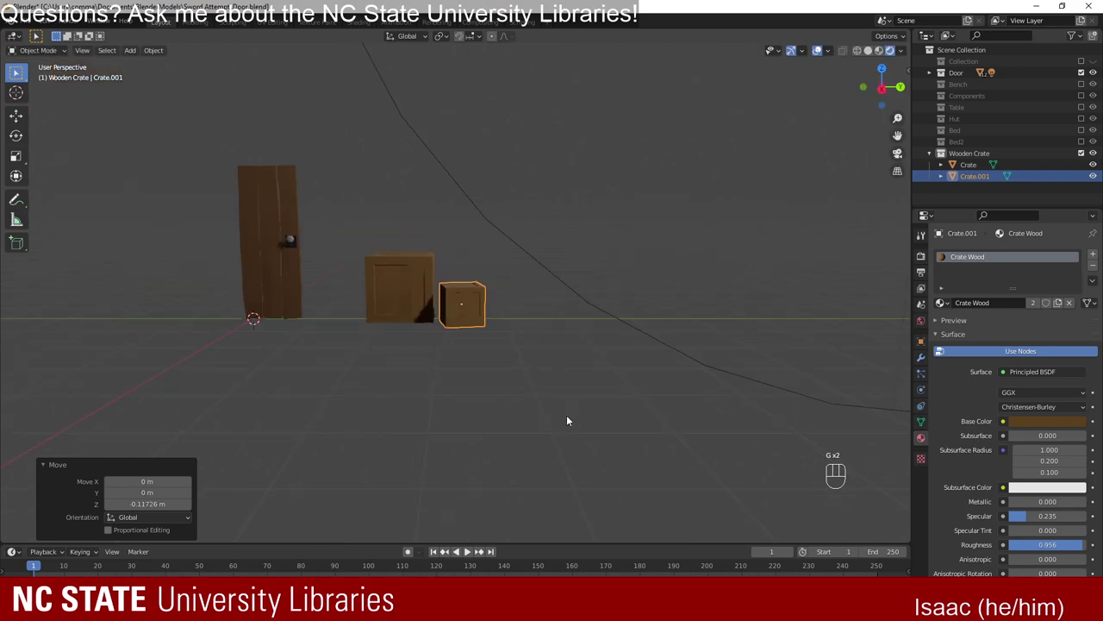
drag(442, 291, 456, 359)
Move the point light across the ground to a new spot near the crates.
drag(510, 379, 481, 338)
key(g)
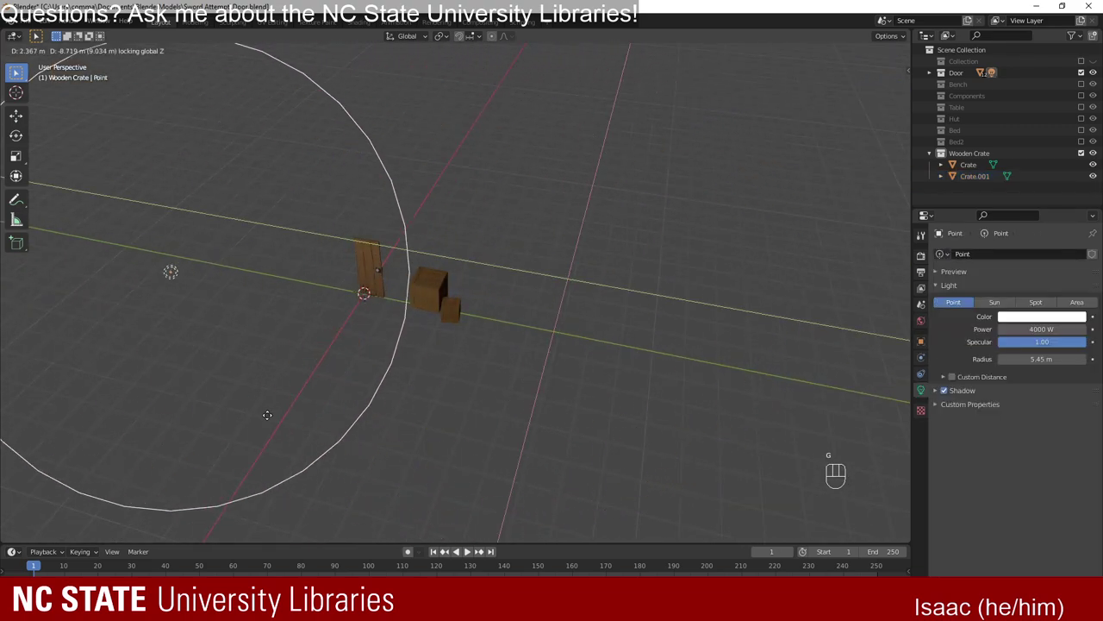
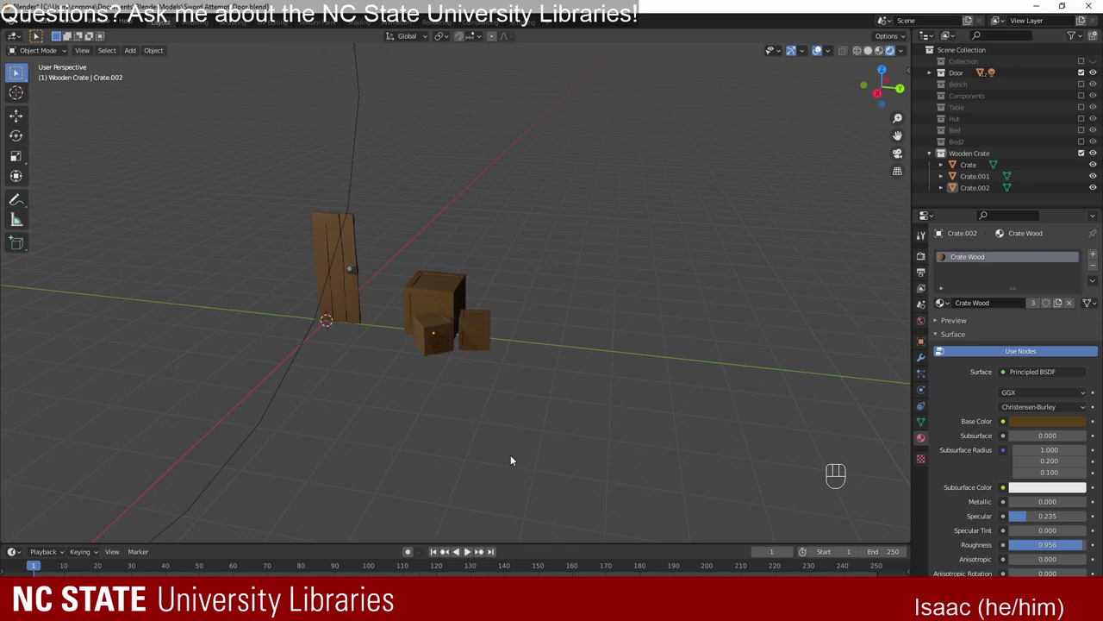
Reposition the third small crate along the ground, lift it and rotate it vertically.
drag(455, 453, 454, 467)
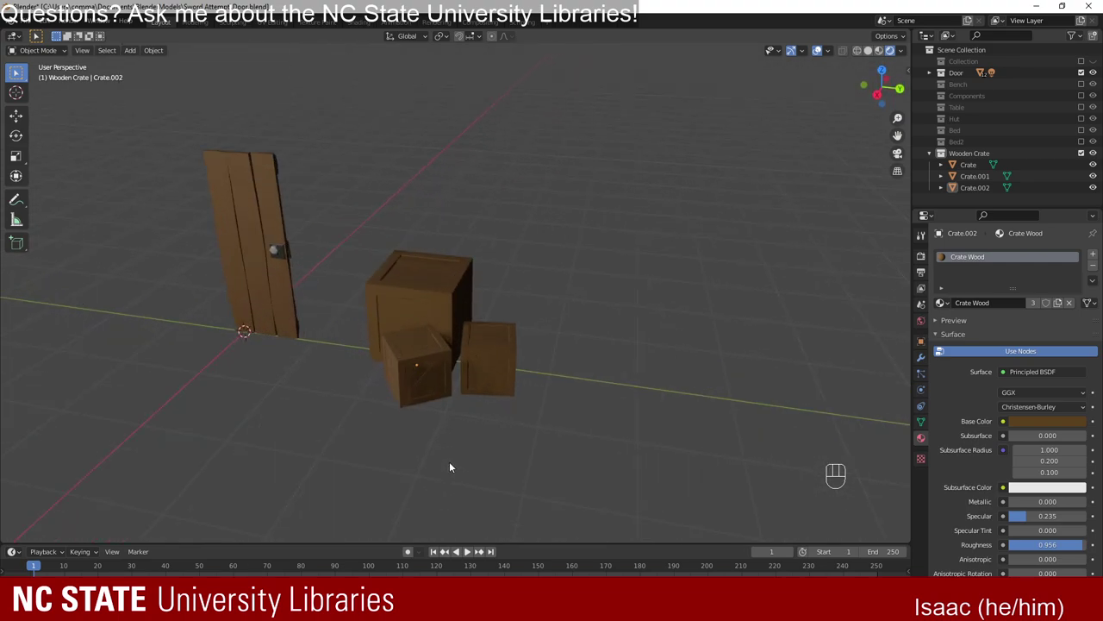
click(442, 362)
key(g)
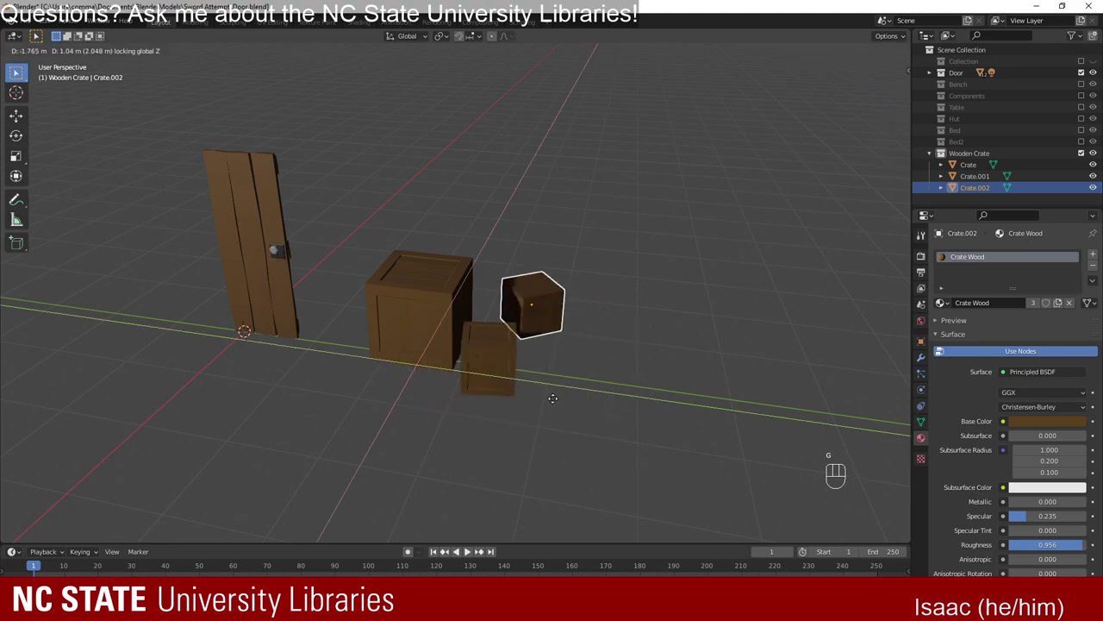
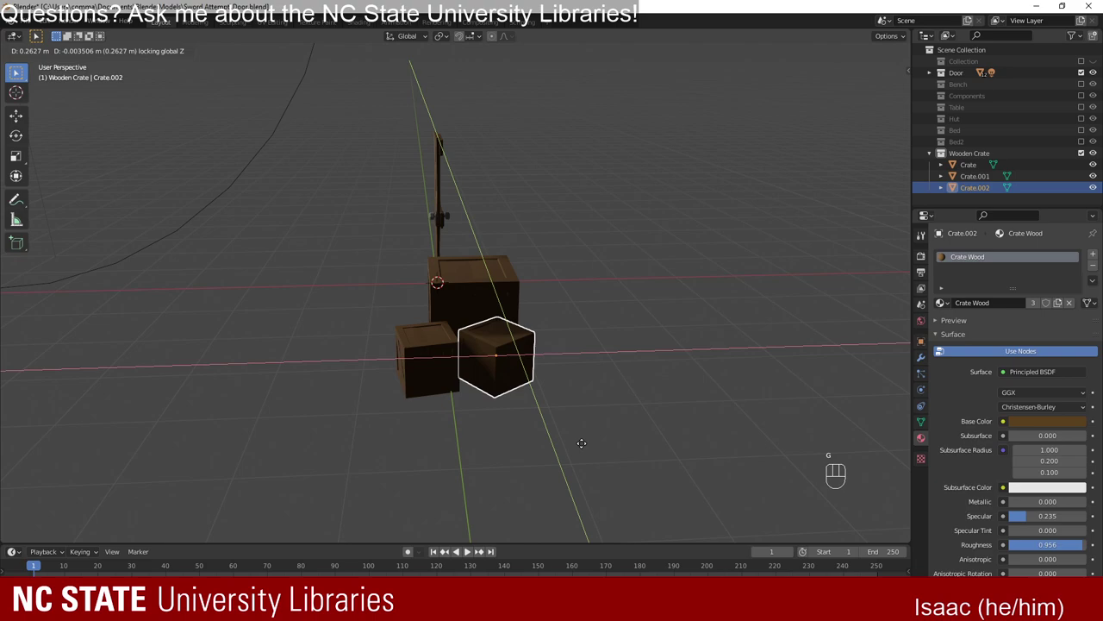
key(g)
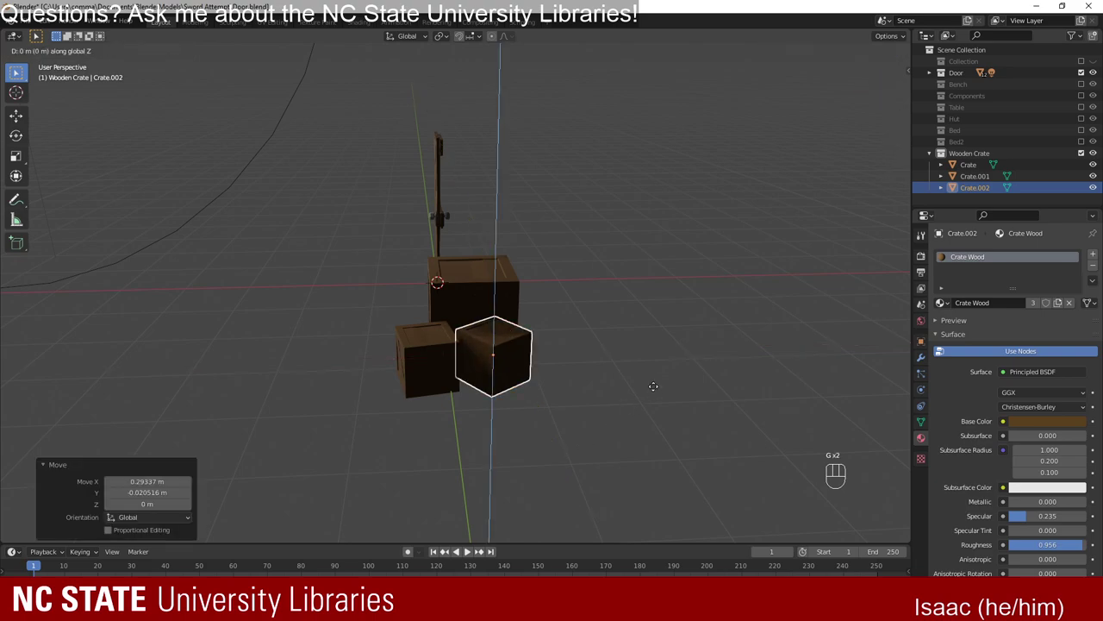
key(r)
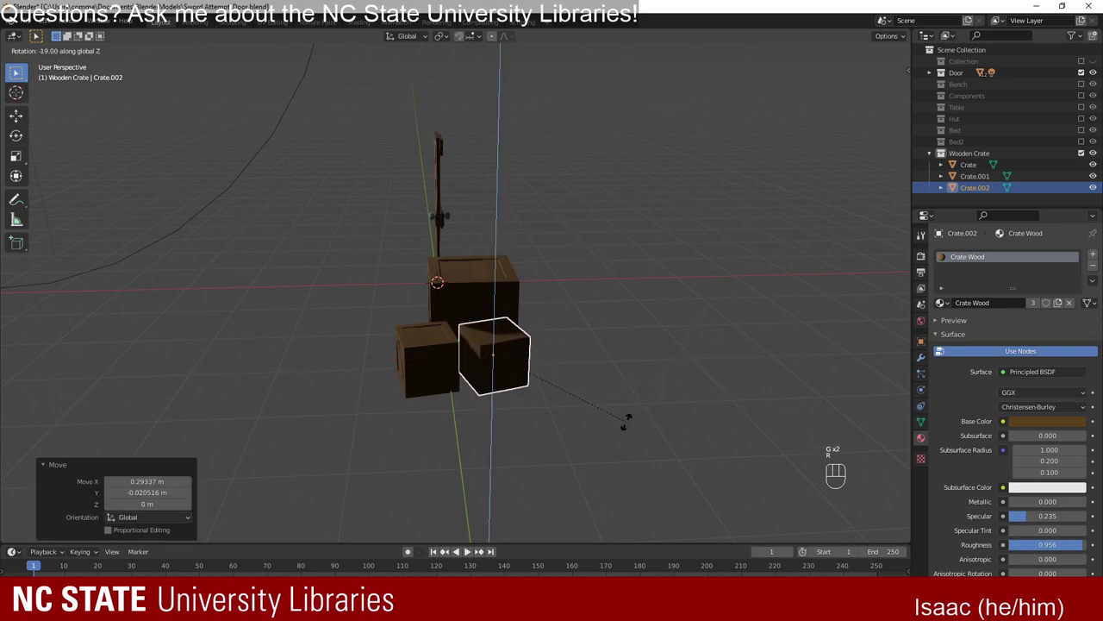
Duplicate the crate as Crate.003 and lift the copy upward into place.
key(shift+d)
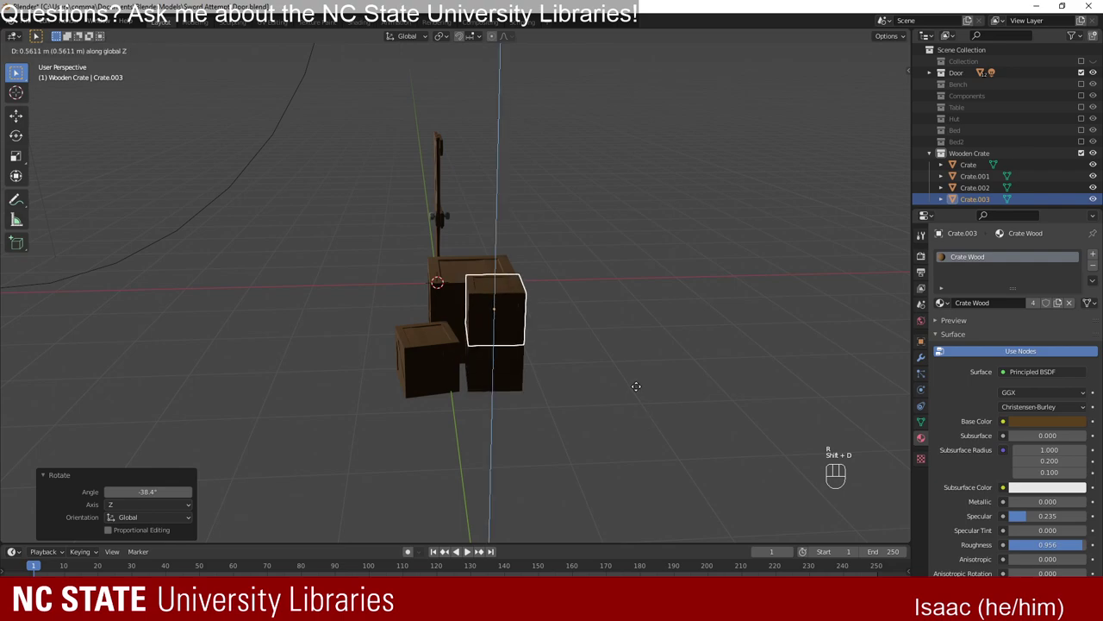
key(g)
key(g)
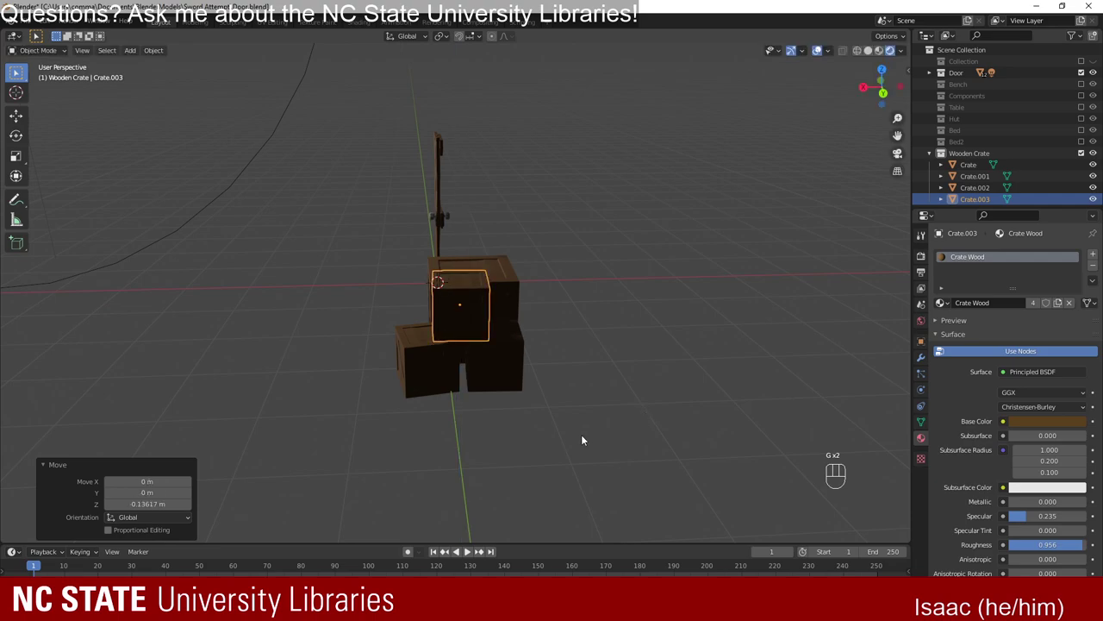
Orbit the view to bring the door and all four crates fully into view.
drag(471, 463, 537, 478)
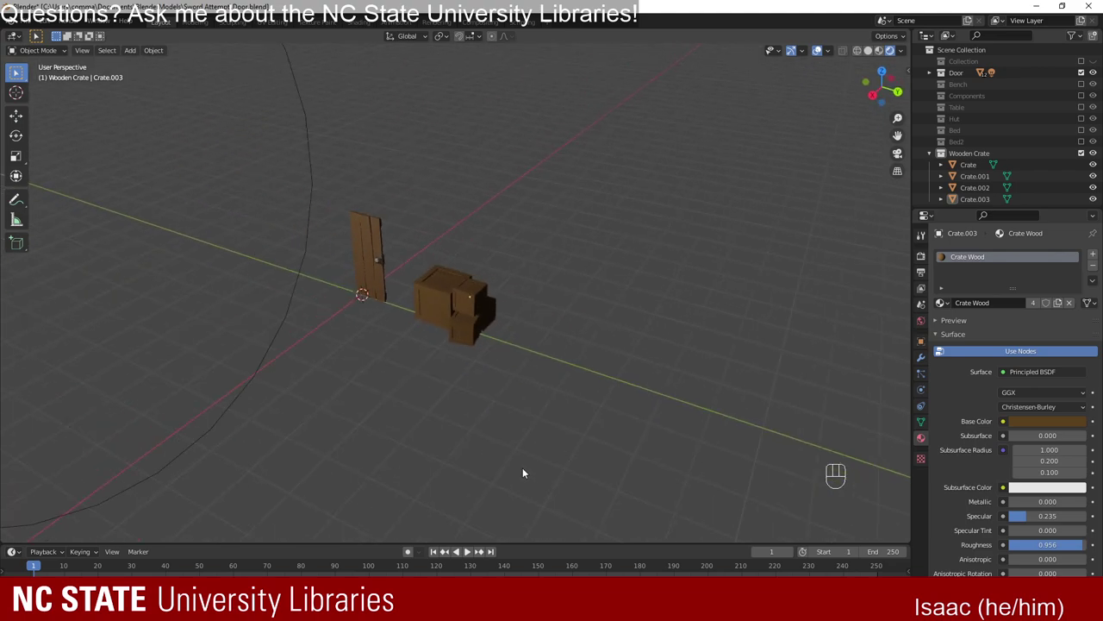
drag(410, 414, 456, 415)
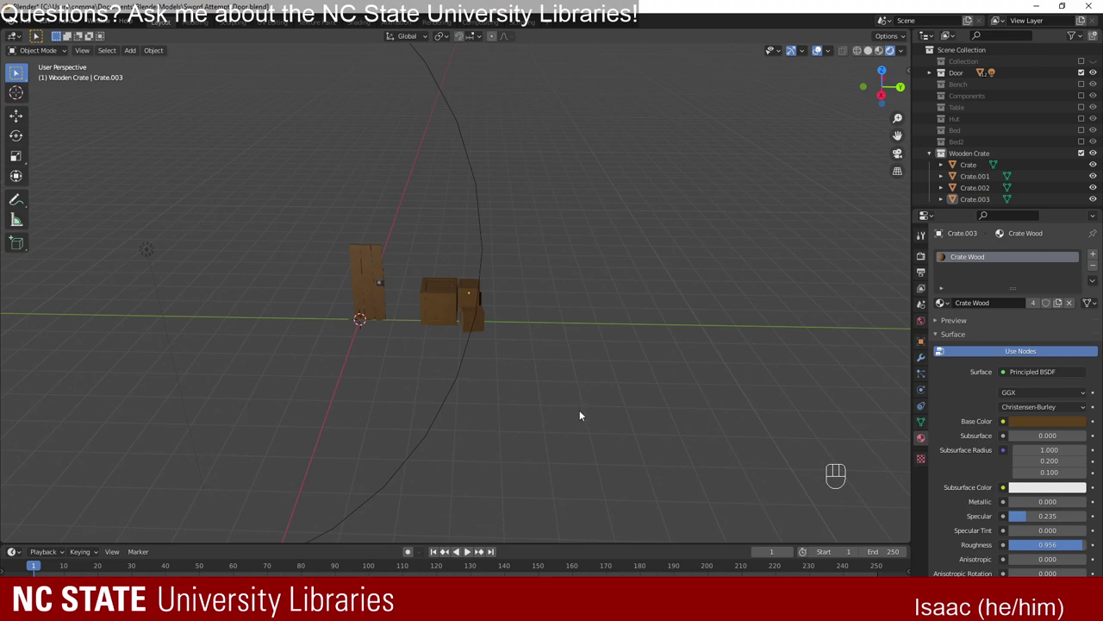
drag(583, 422, 569, 431)
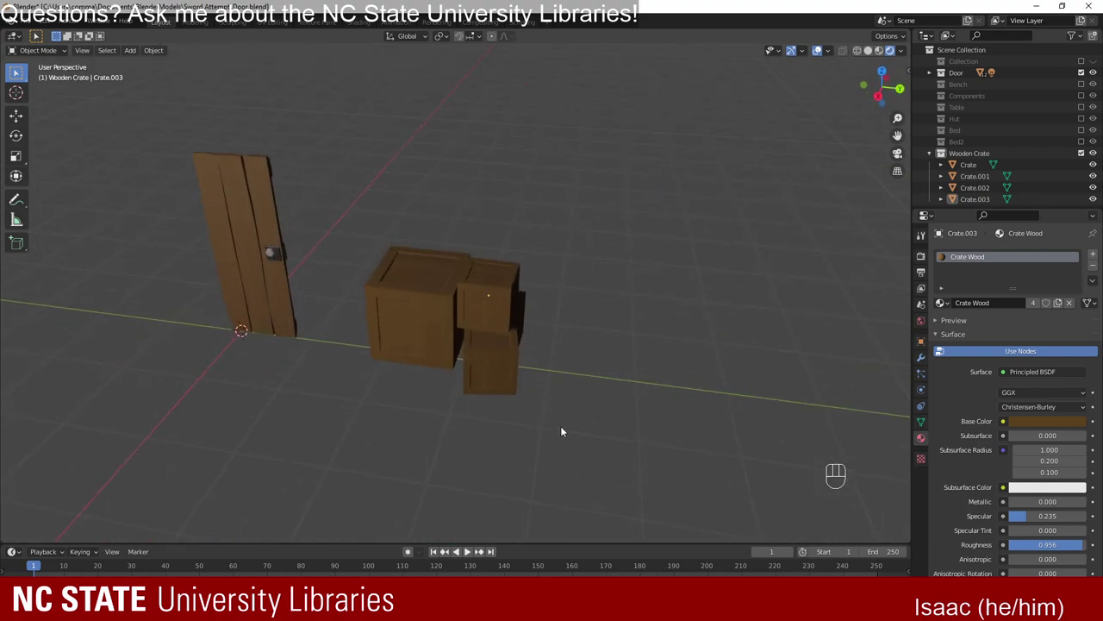
drag(560, 348, 610, 351)
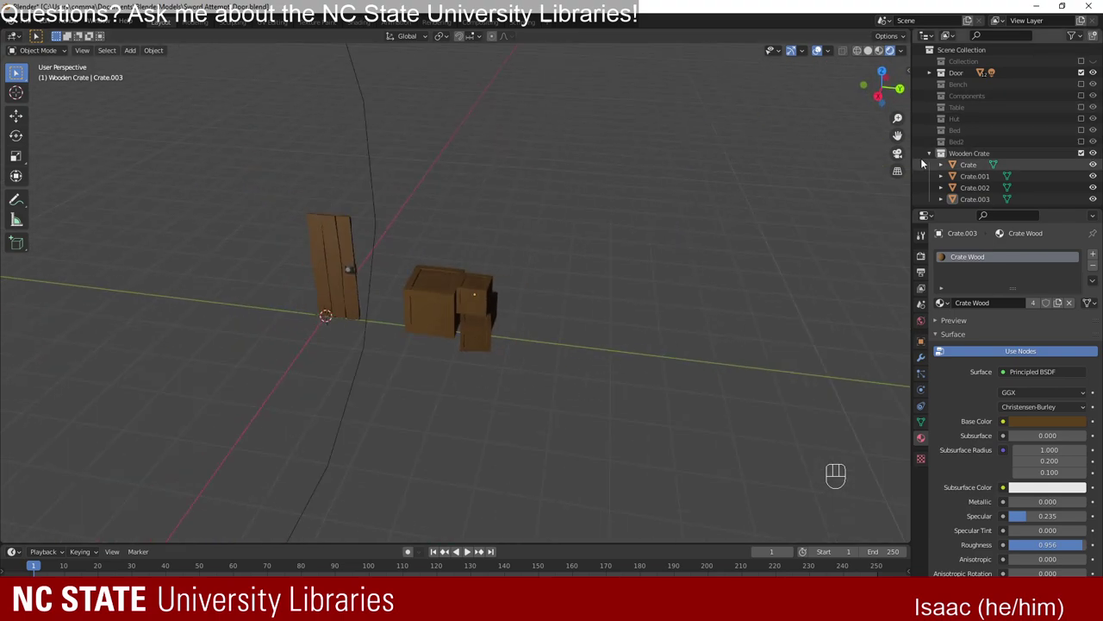
Add a mesh plane beneath the door and crates and scale it up about 11x into a floor.
key(shift+a)
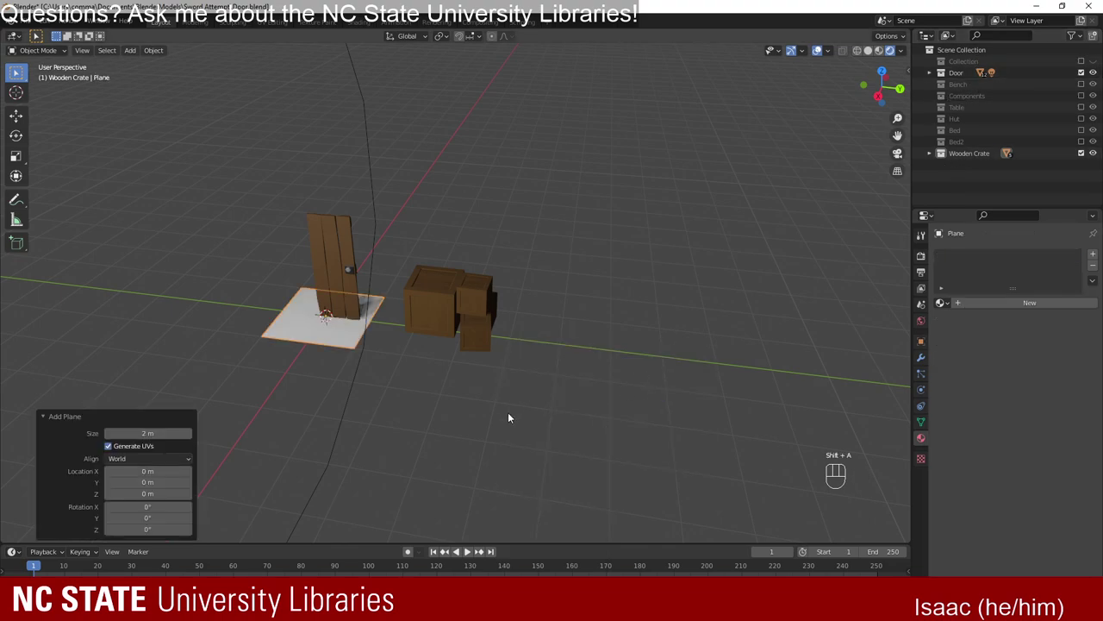
key(s)
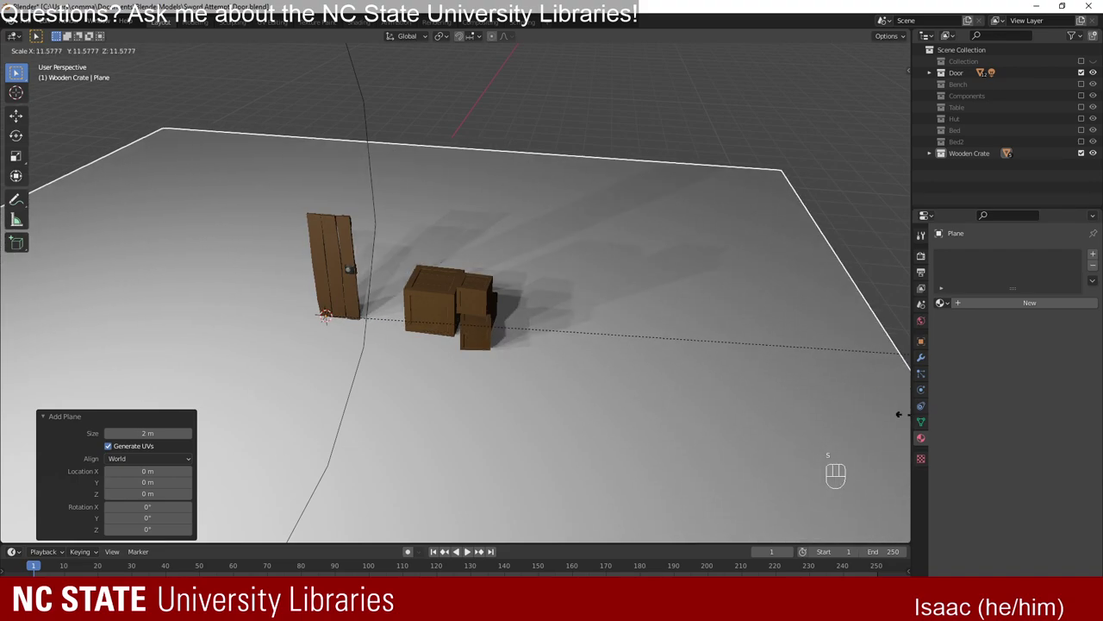
drag(331, 436, 265, 418)
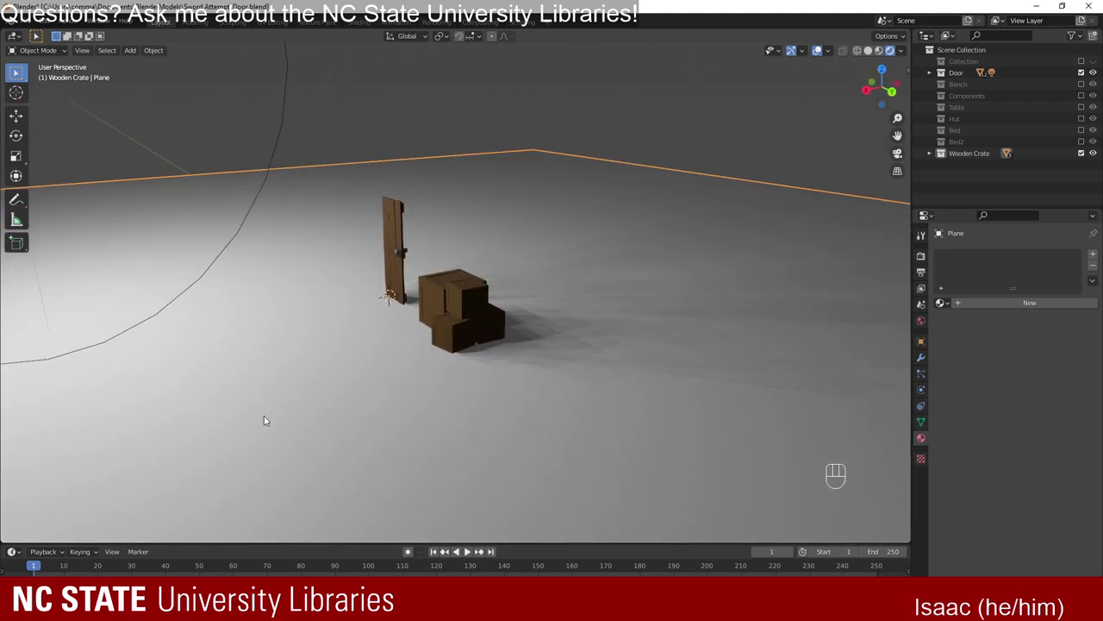
drag(300, 383, 355, 388)
drag(474, 398, 402, 397)
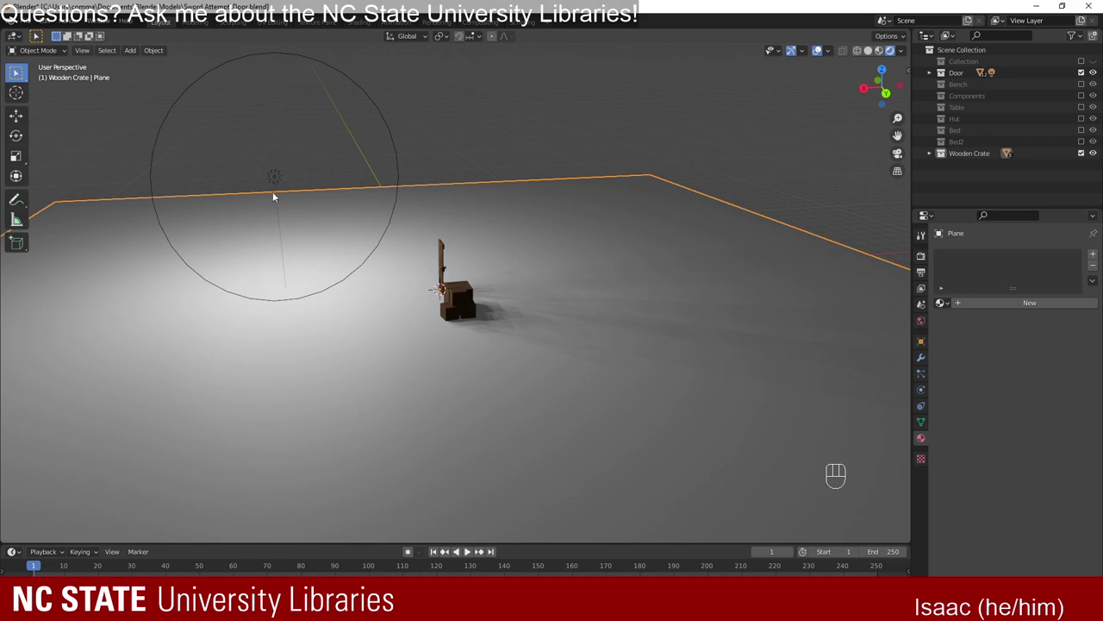
Select the point light and move it across the floor to a new position.
click(281, 169)
drag(285, 266, 395, 292)
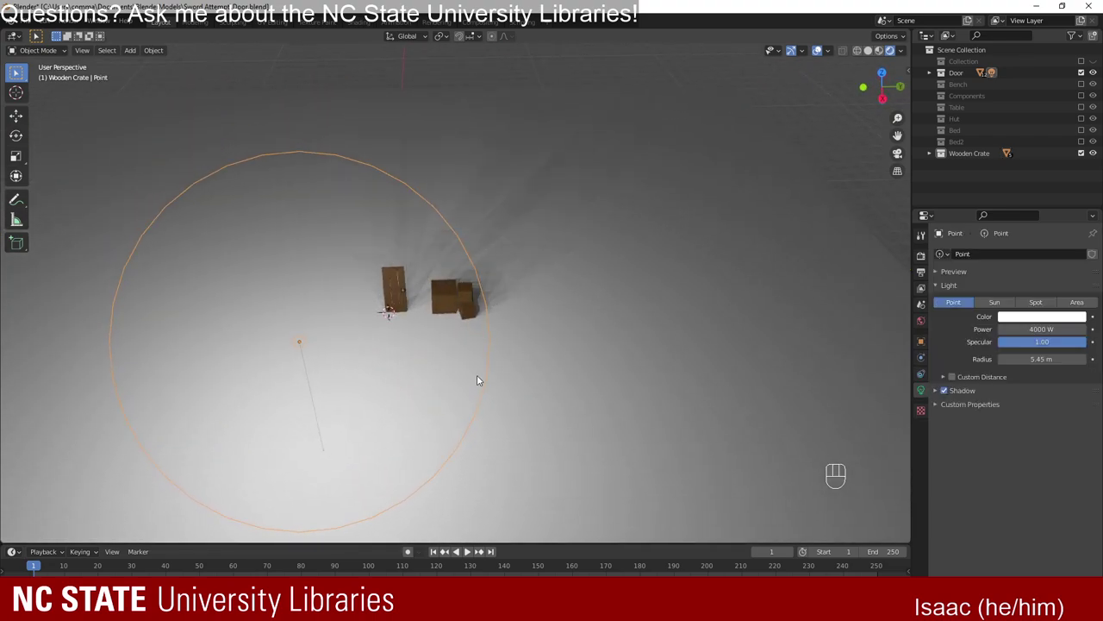
key(g)
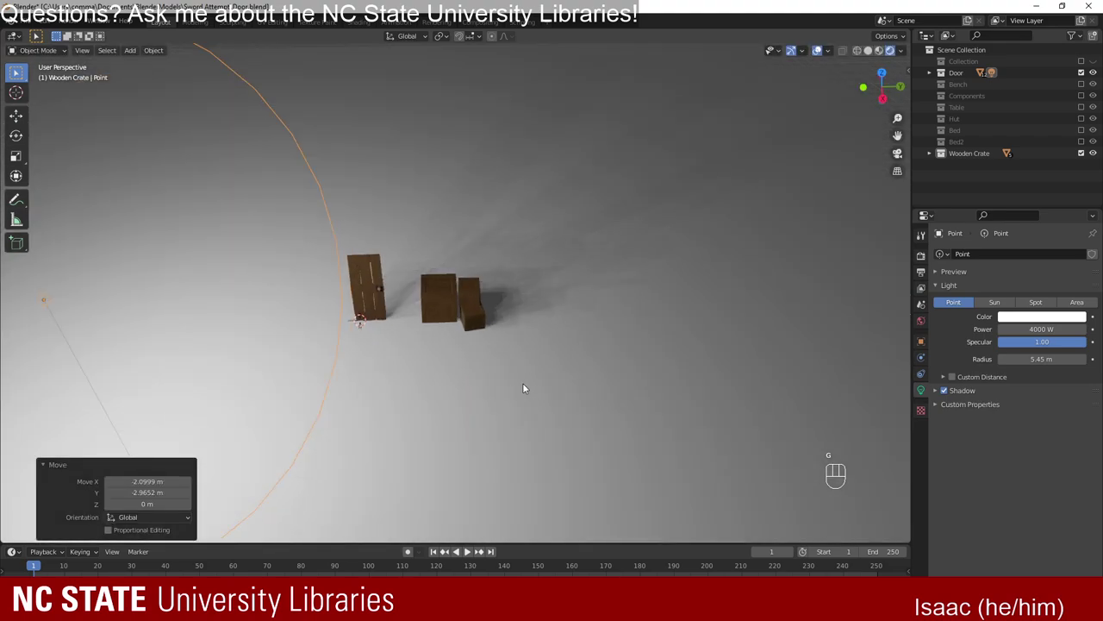
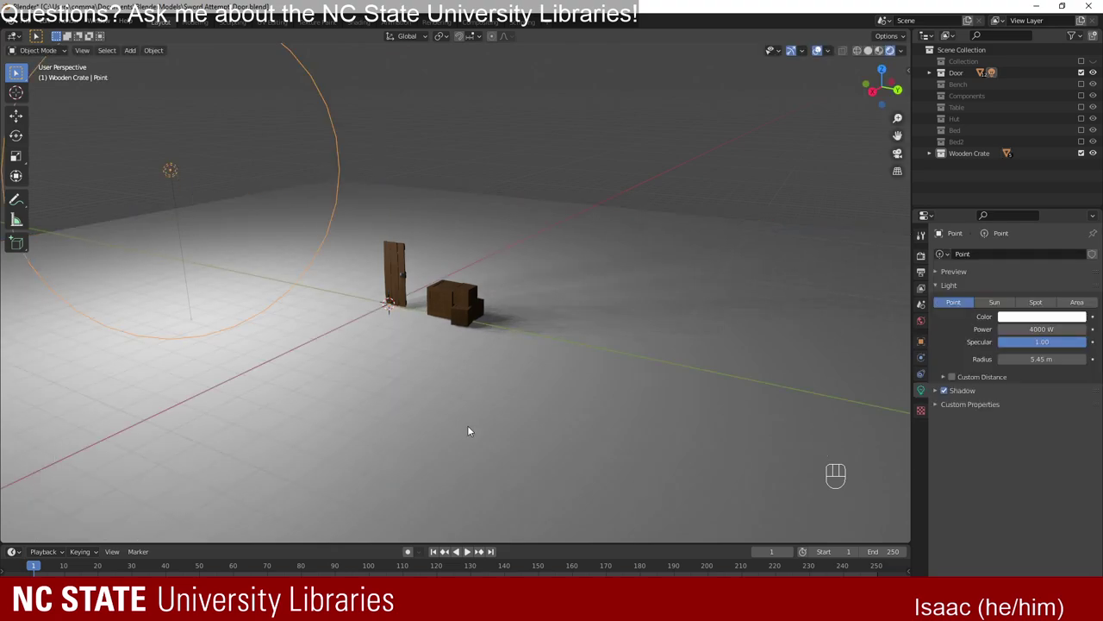
key(g)
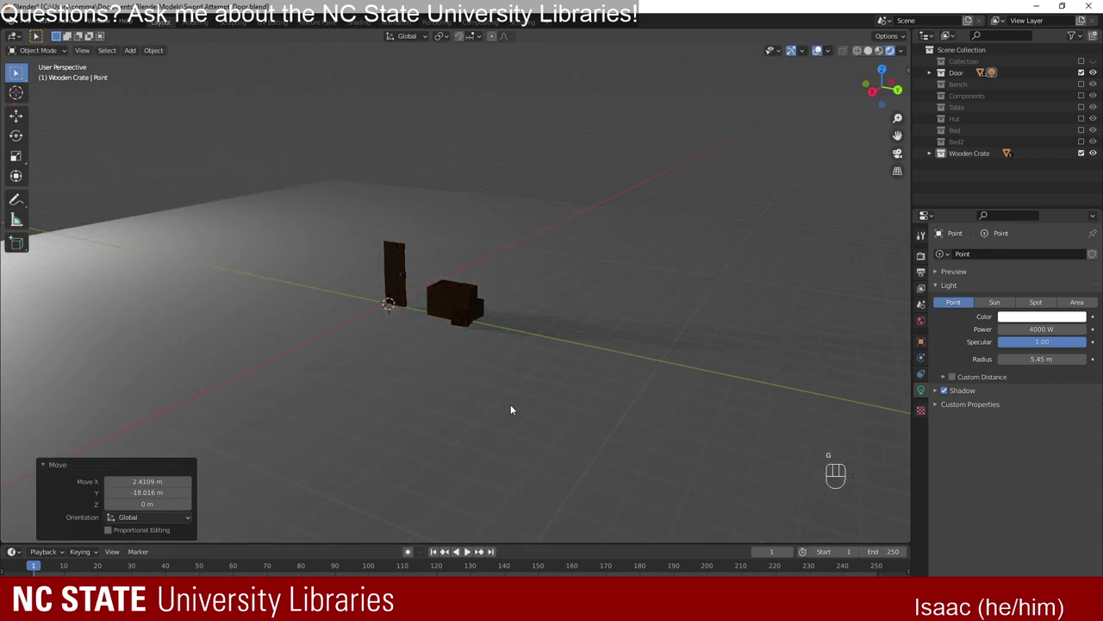
key(g)
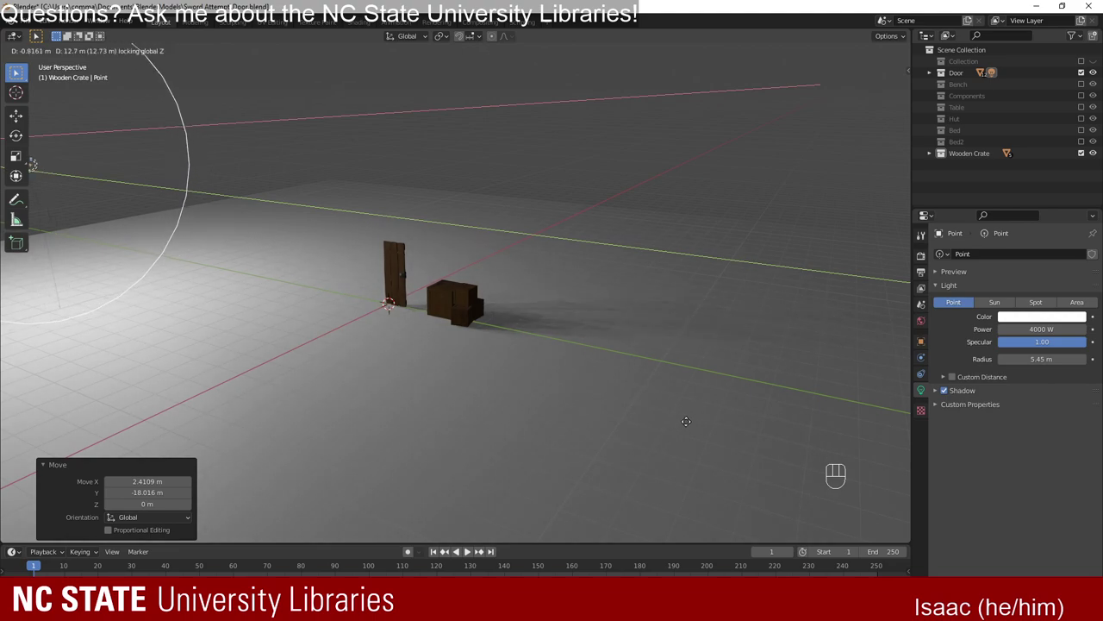
Raise the light about 2.1 m above the floor and open the plane's material settings.
key(g)
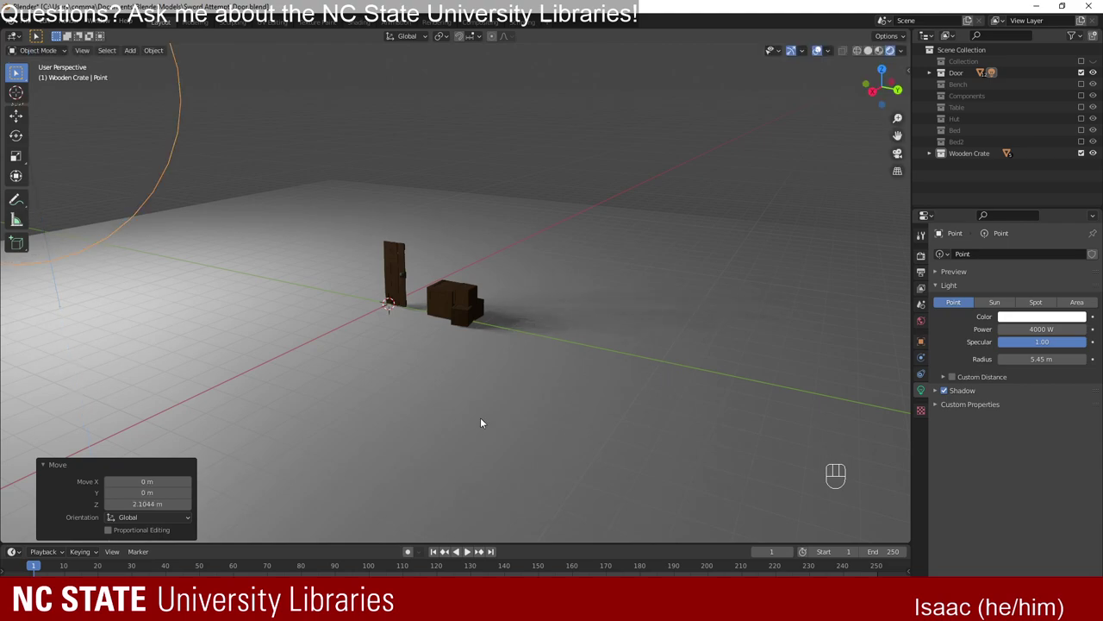
drag(391, 414, 484, 418)
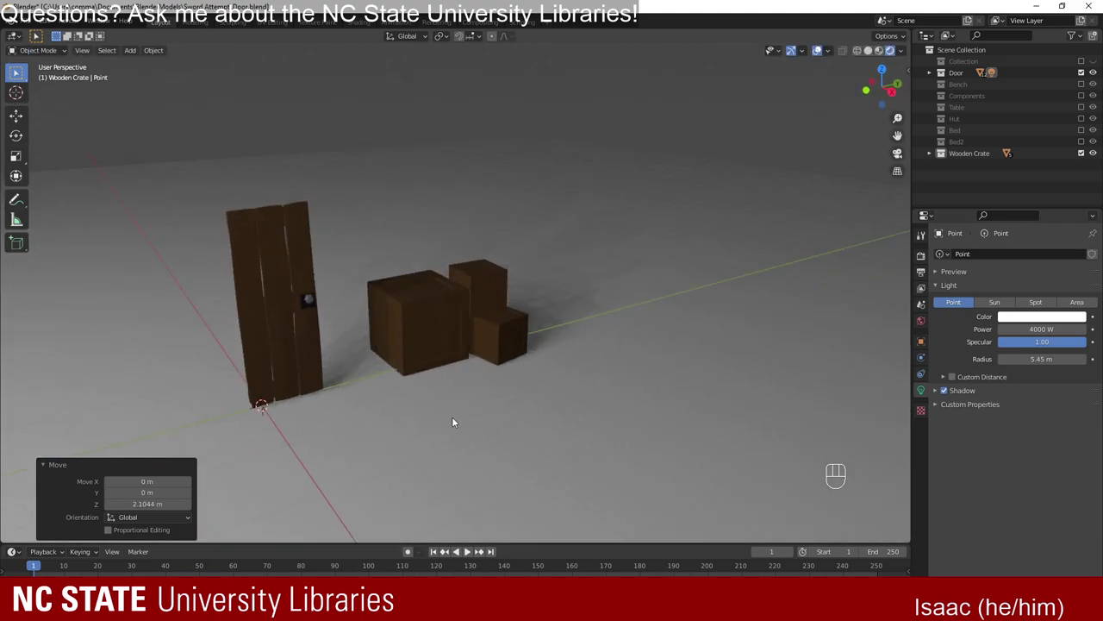
drag(446, 417, 387, 416)
drag(694, 362, 1065, 240)
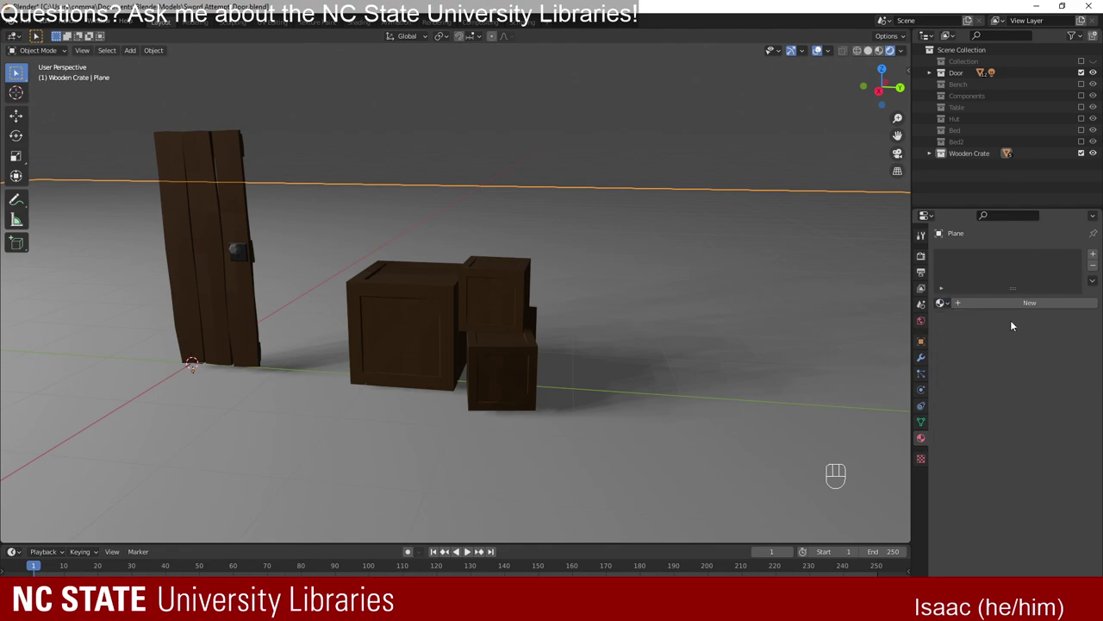
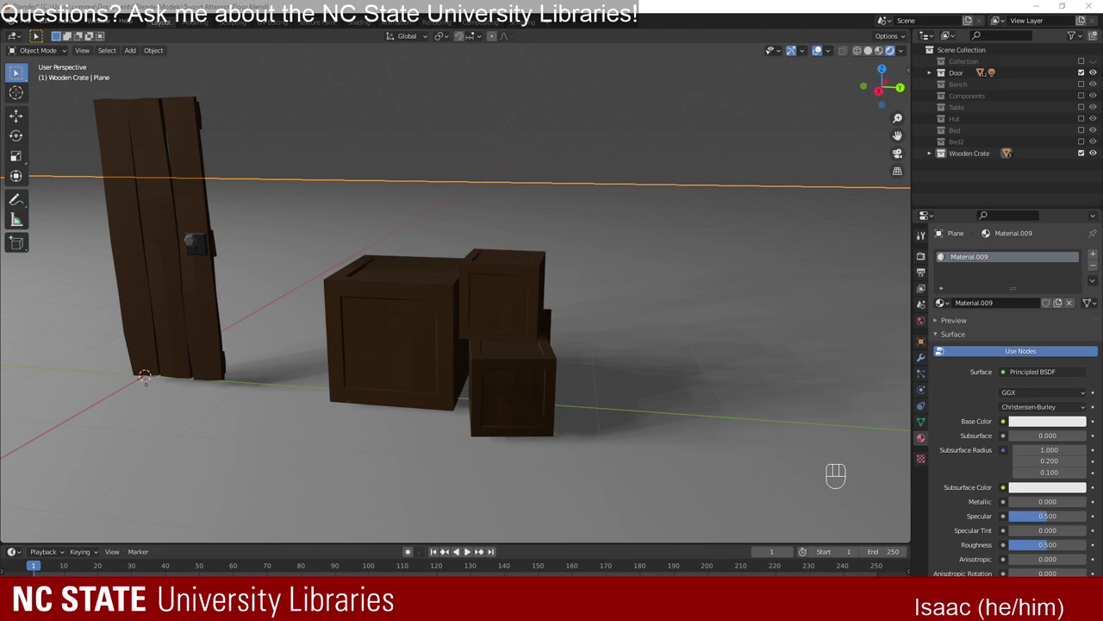
Give the floor plane a new material, Material.009, with a plain Principled BSDF.
click(619, 211)
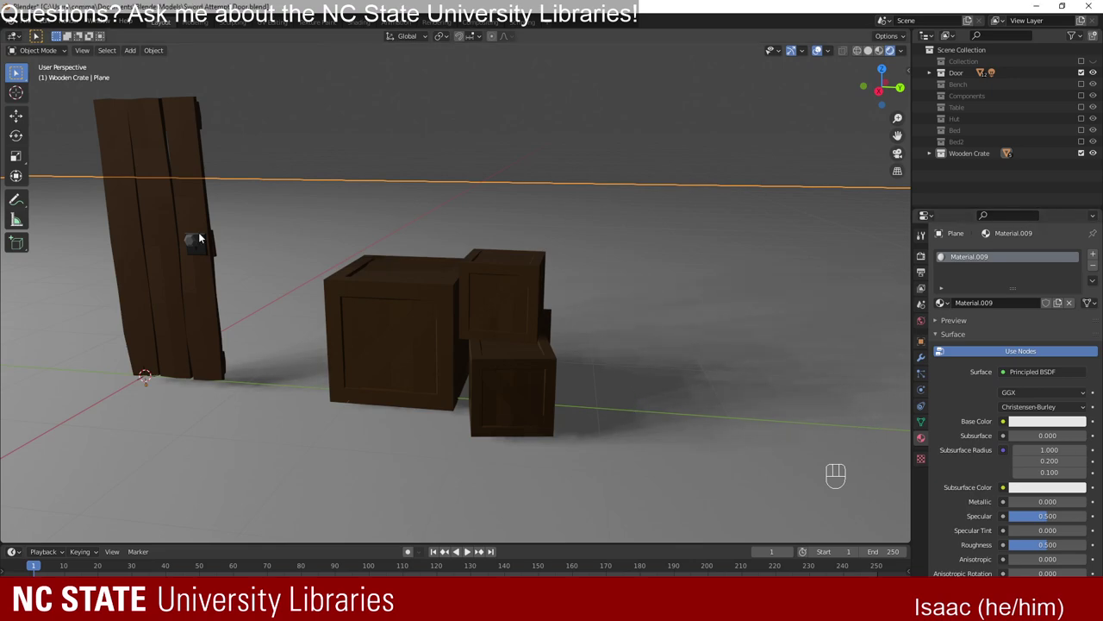
drag(399, 229, 418, 248)
drag(350, 248, 459, 233)
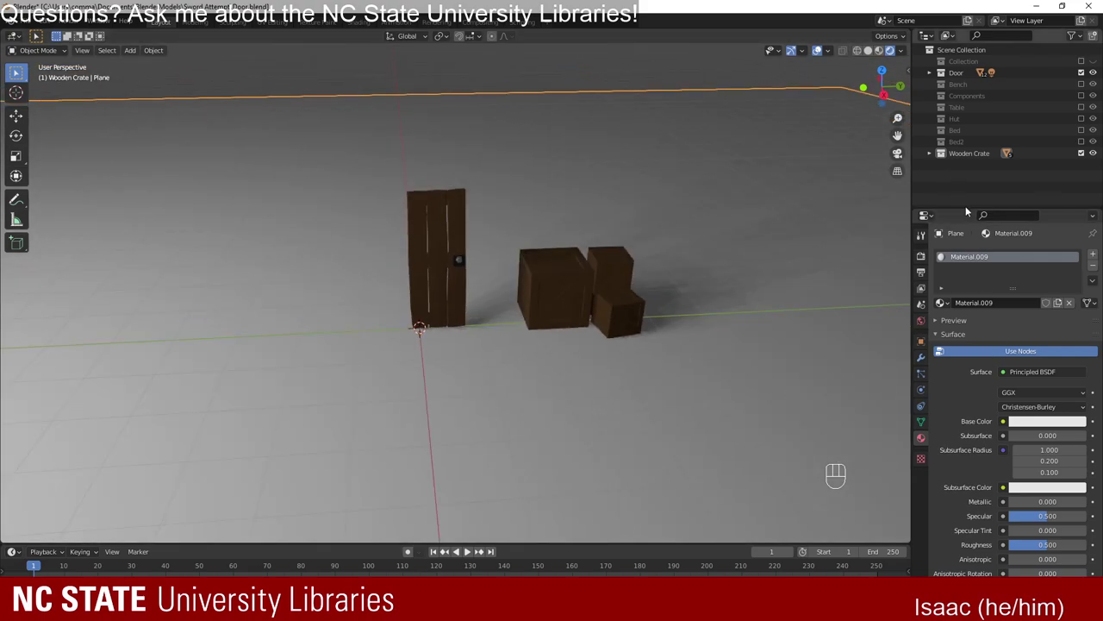
Set Material.009's base colour to a pale teal via the hue wheel.
click(1042, 427)
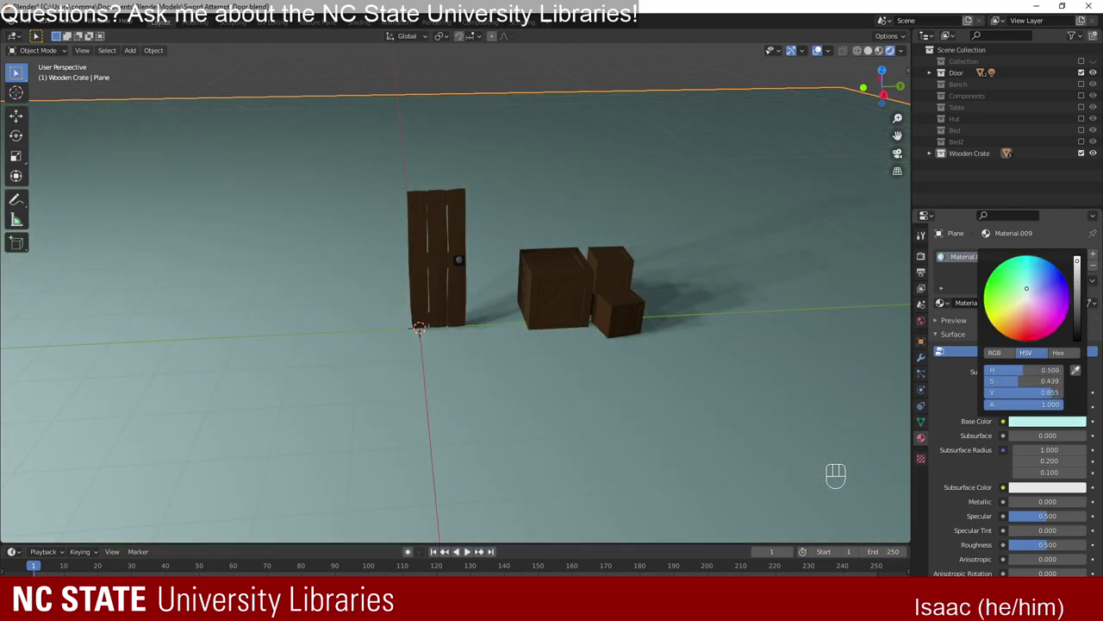
drag(747, 358, 700, 332)
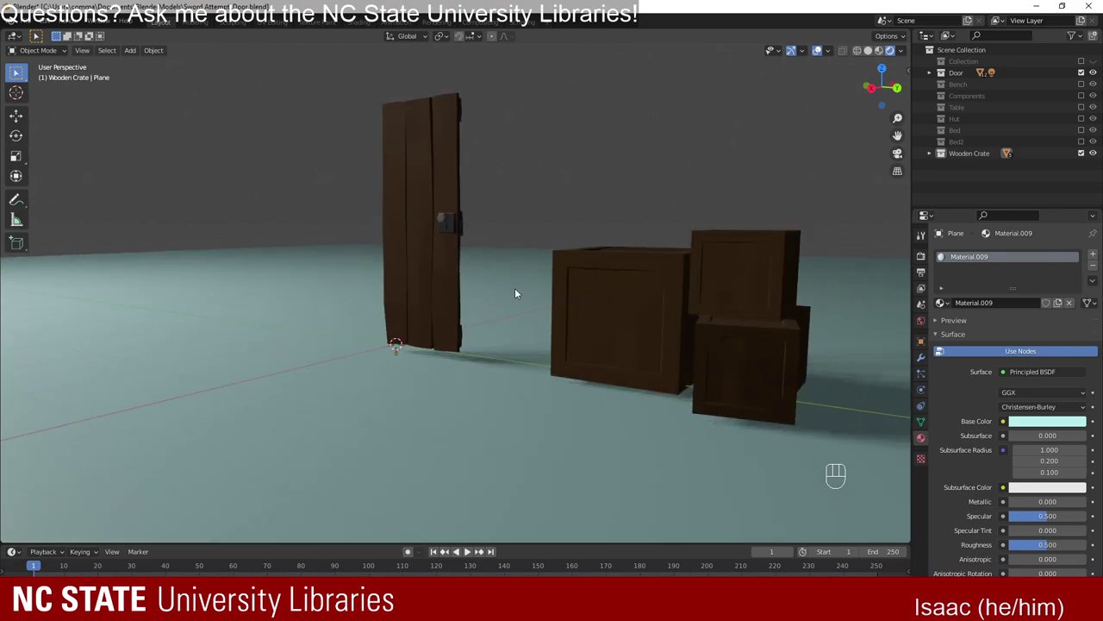
drag(505, 289, 526, 310)
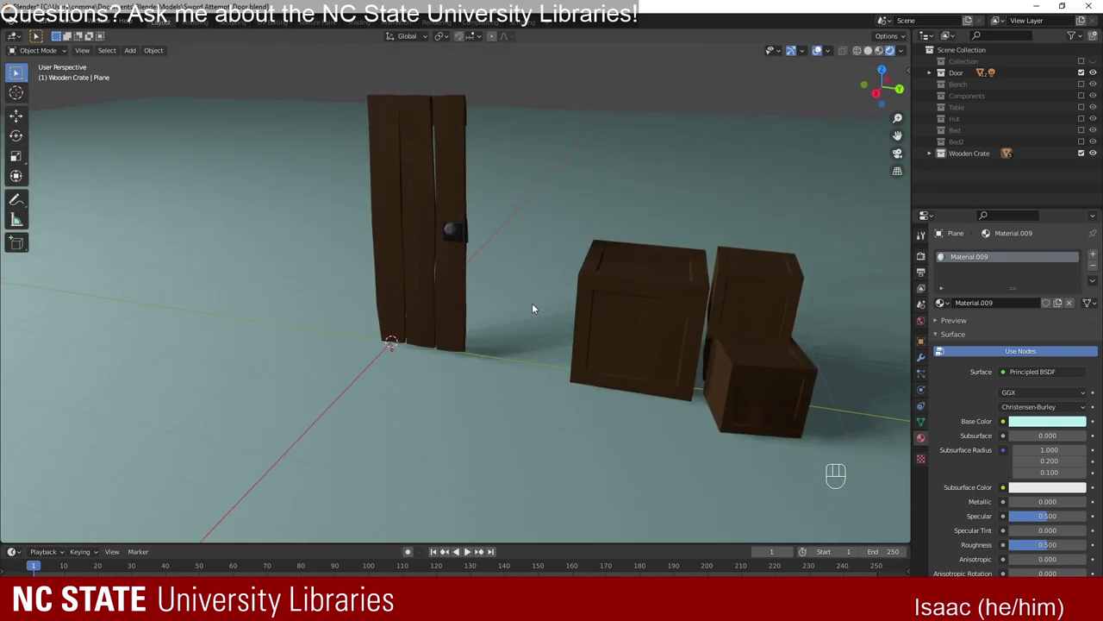
drag(469, 284, 493, 283)
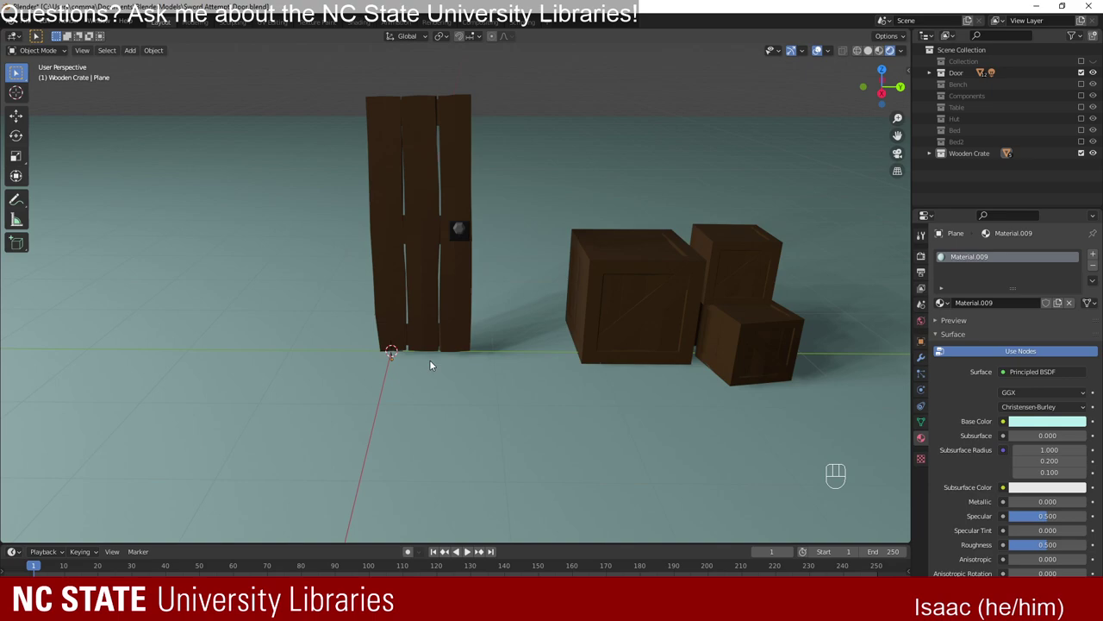
Enable the Bench collection so the bench appears beside the door and crates.
drag(491, 269, 502, 272)
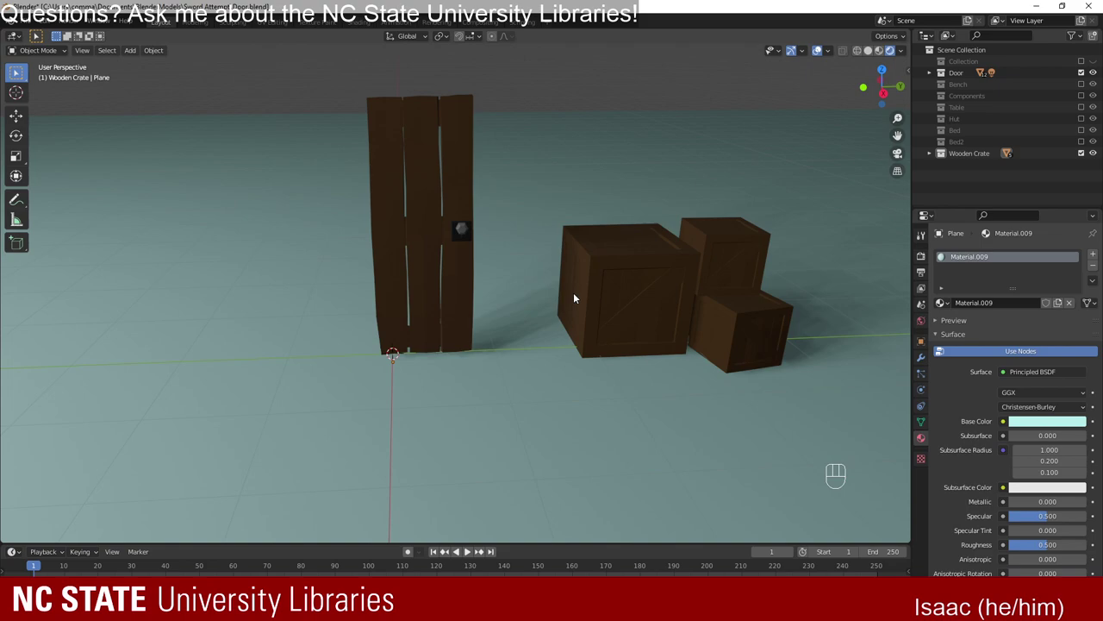
drag(649, 373, 631, 369)
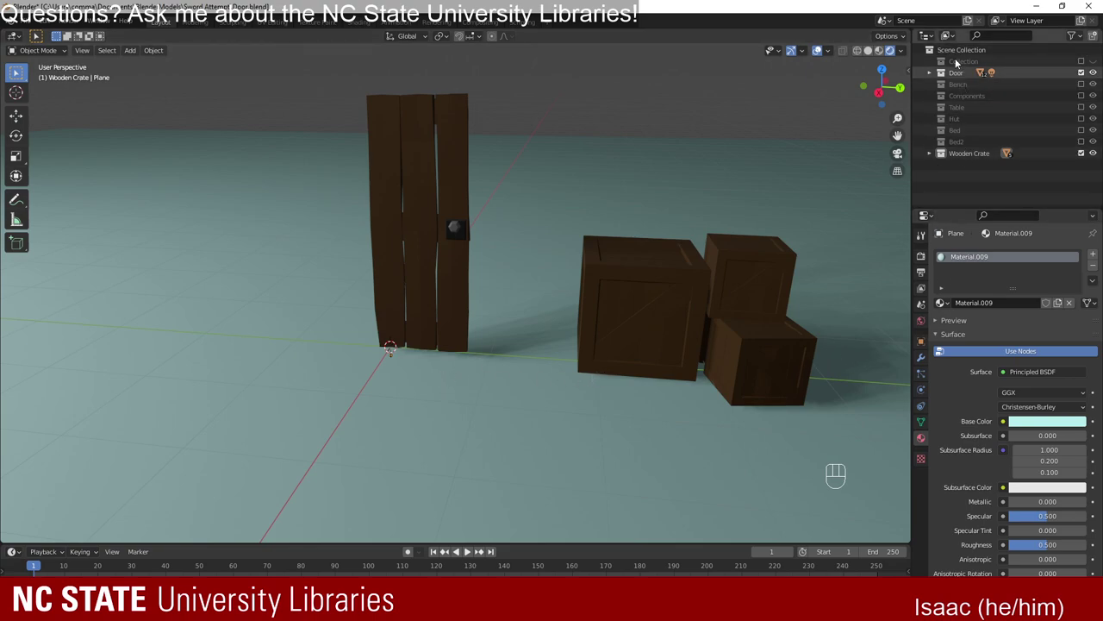
click(1087, 90)
drag(453, 389, 455, 399)
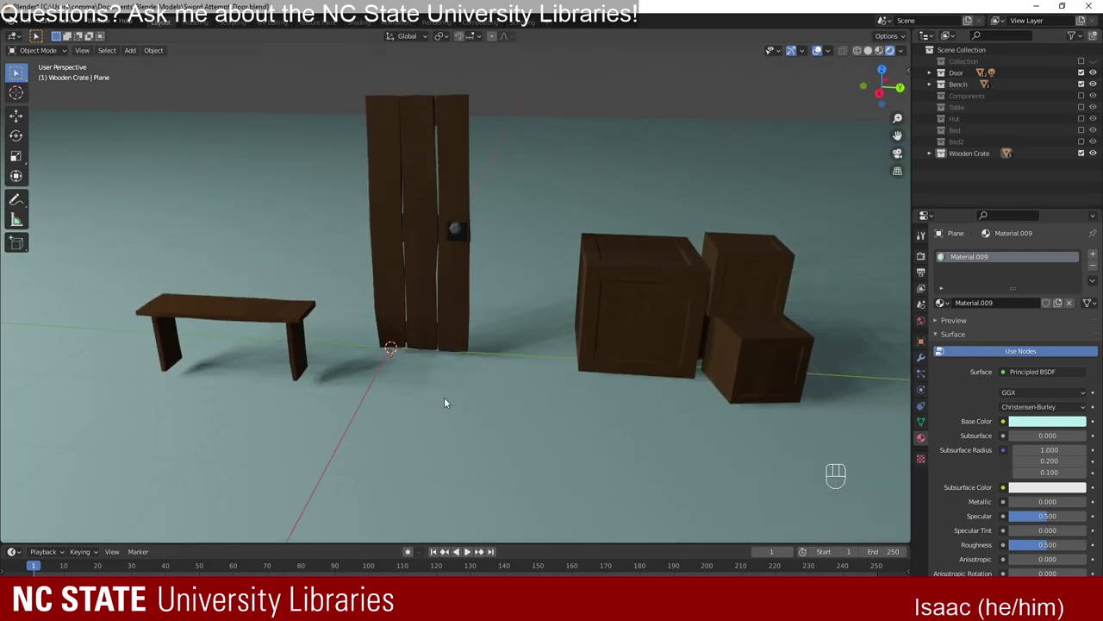
drag(284, 404, 316, 390)
click(314, 161)
drag(561, 283, 497, 323)
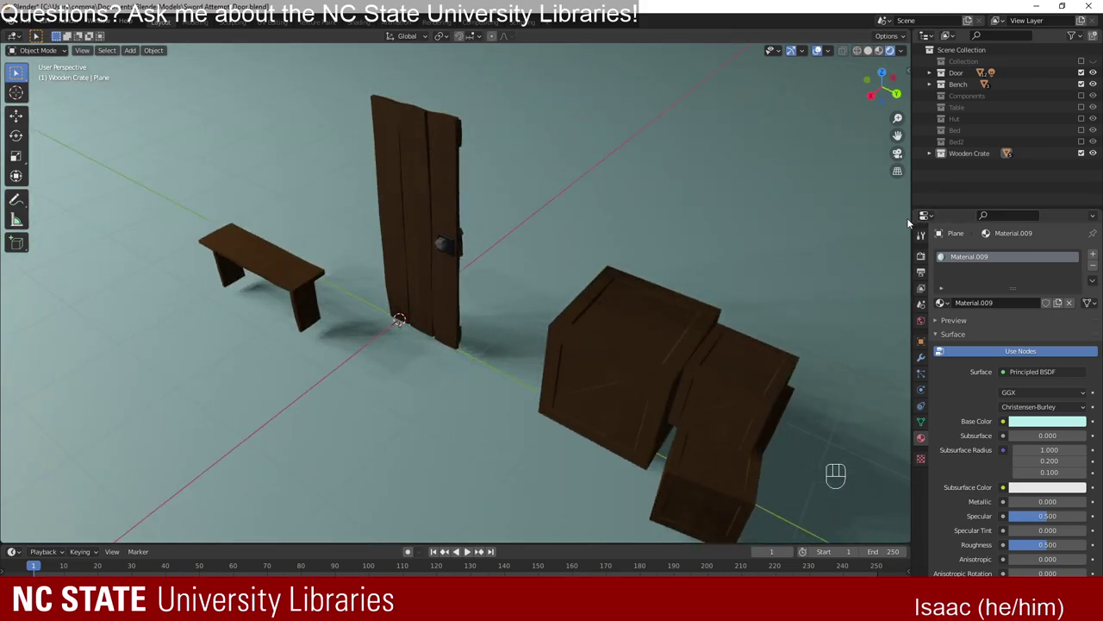
Enable the Table collection and inspect the table, bench, door and crates together.
click(1087, 109)
drag(451, 190, 493, 182)
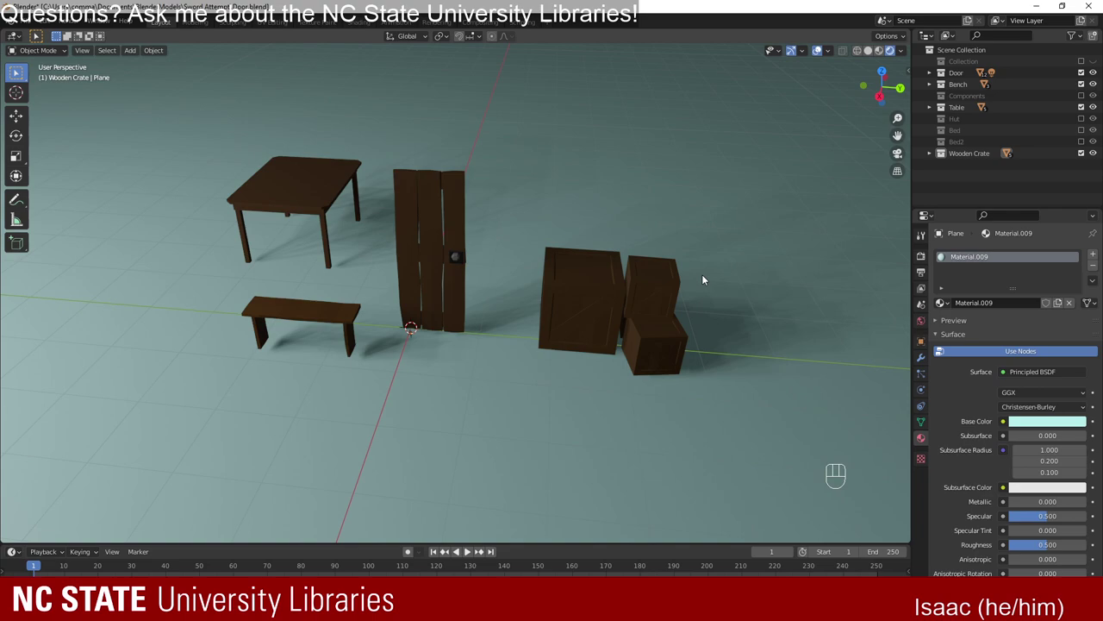
drag(762, 342, 653, 313)
drag(488, 351, 583, 343)
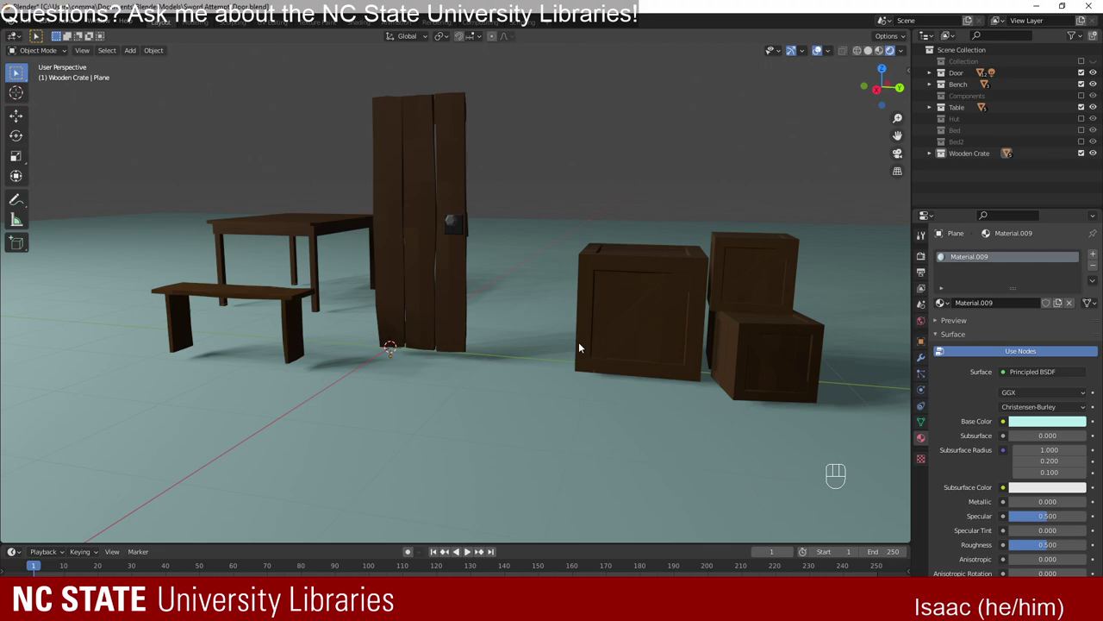
drag(598, 256, 521, 299)
drag(446, 328, 534, 335)
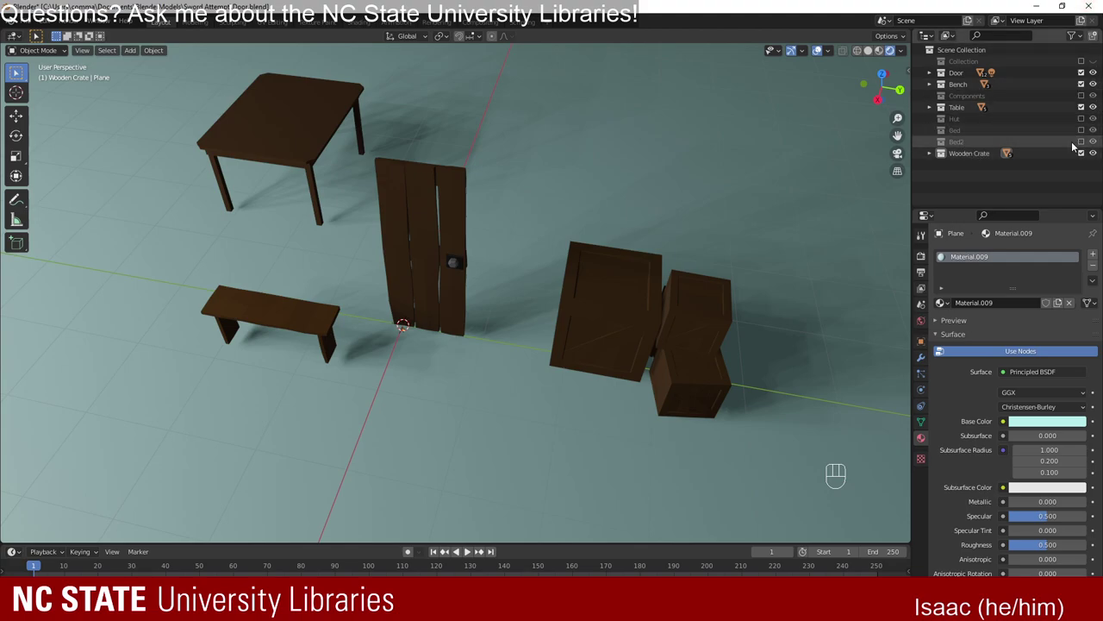
Show the Hut collection, inspect it from several angles, then hide it again.
click(1084, 121)
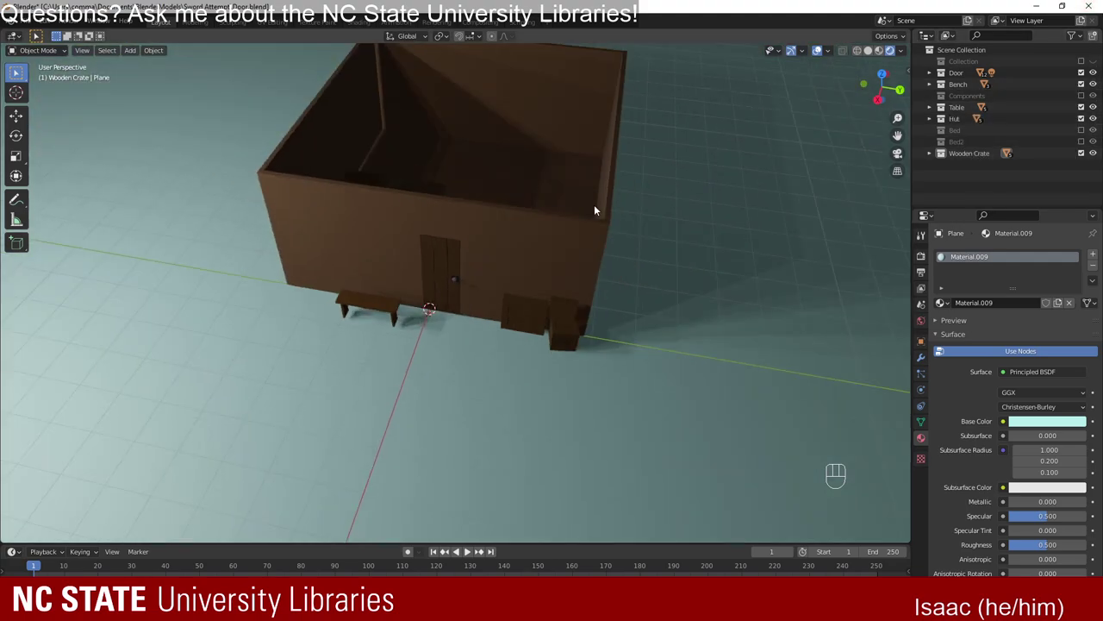
drag(579, 240, 593, 216)
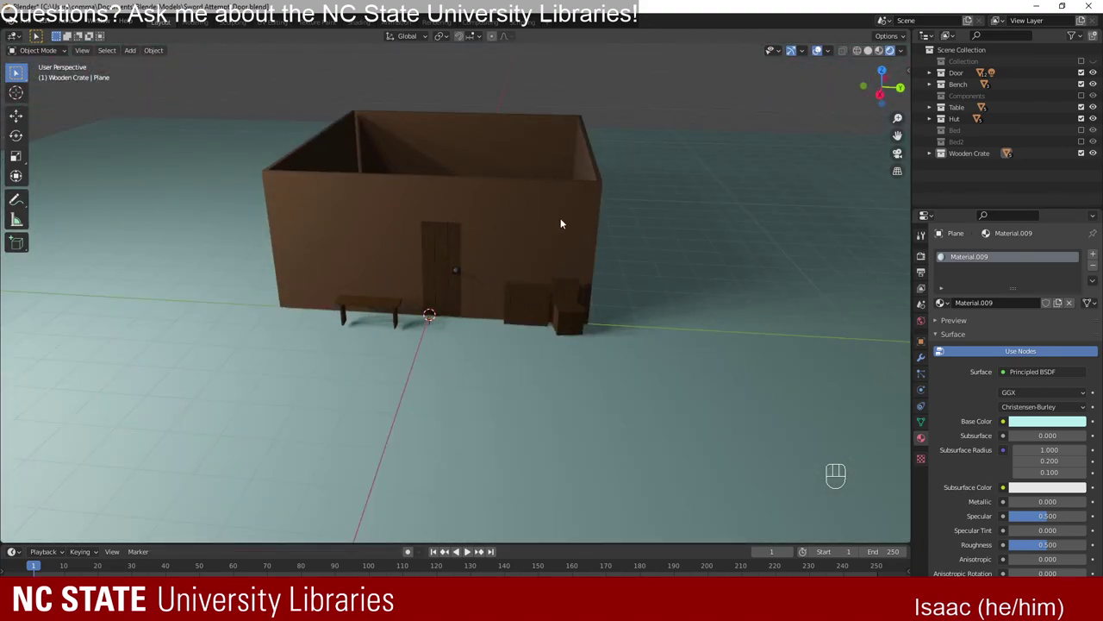
drag(488, 185, 463, 206)
drag(503, 233, 476, 206)
drag(474, 207, 465, 328)
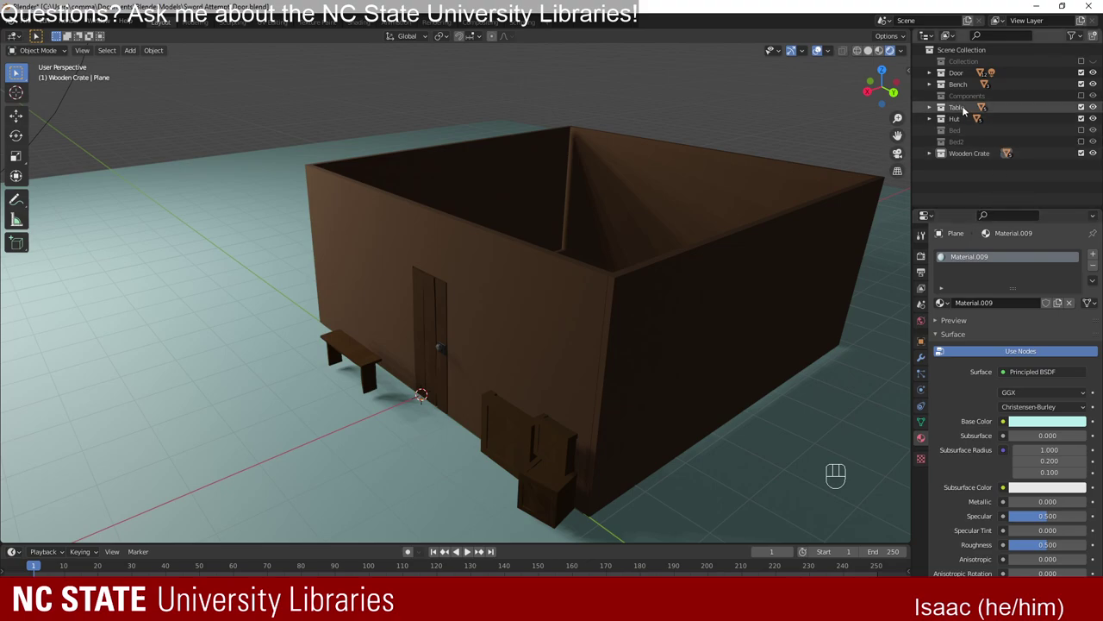
click(1087, 122)
Toggle the first bed, show Bed2 beside the furniture, then collapse and hide it.
click(1090, 134)
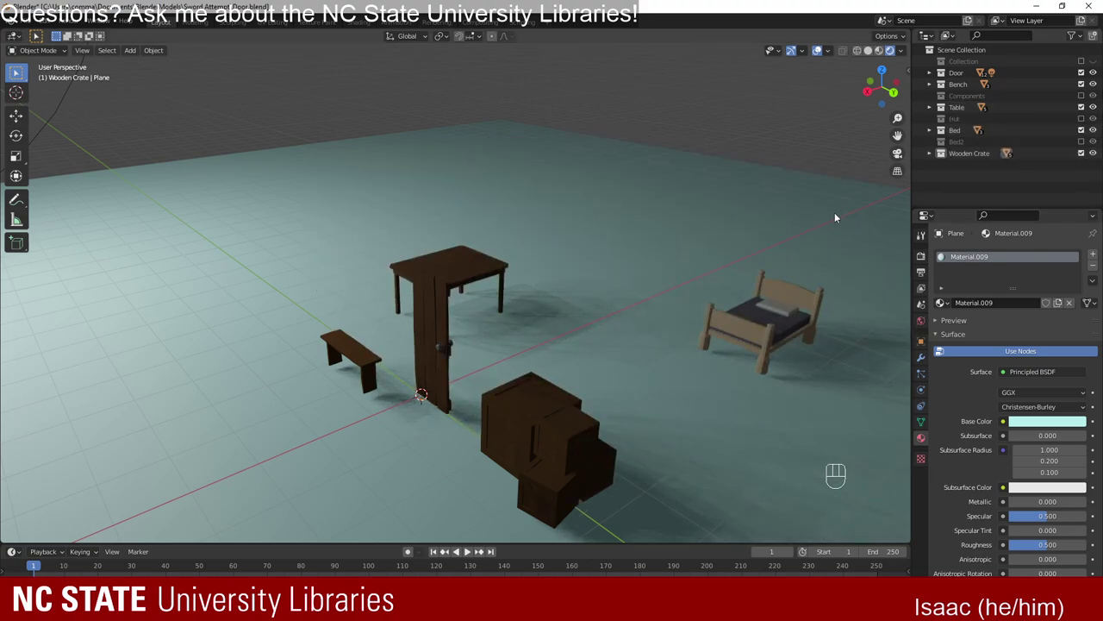
click(1087, 132)
click(1085, 145)
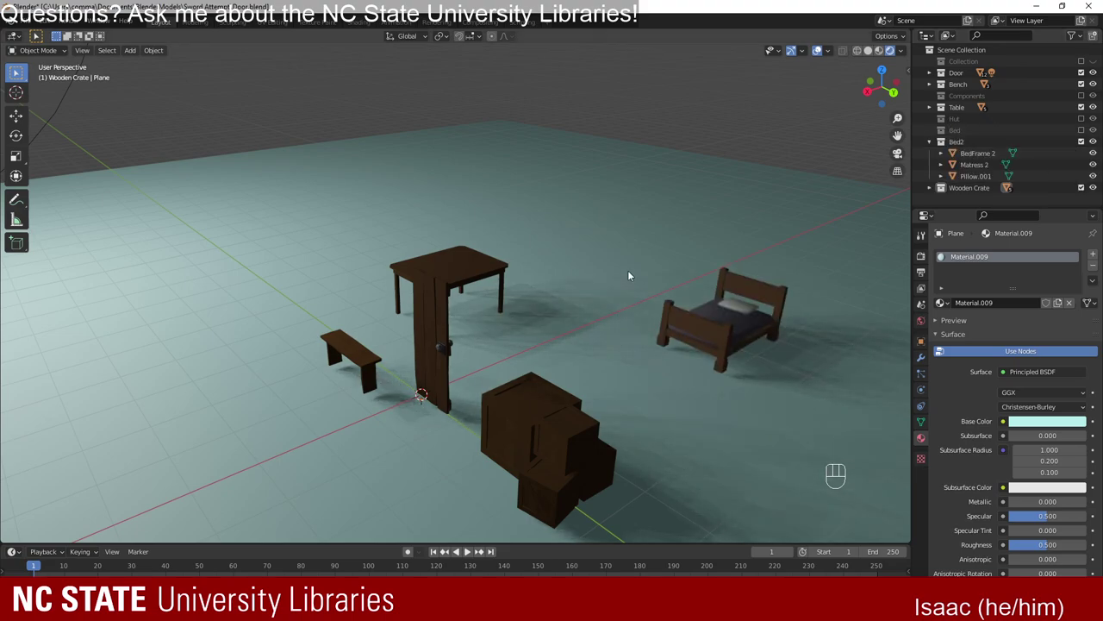
drag(753, 309, 771, 329)
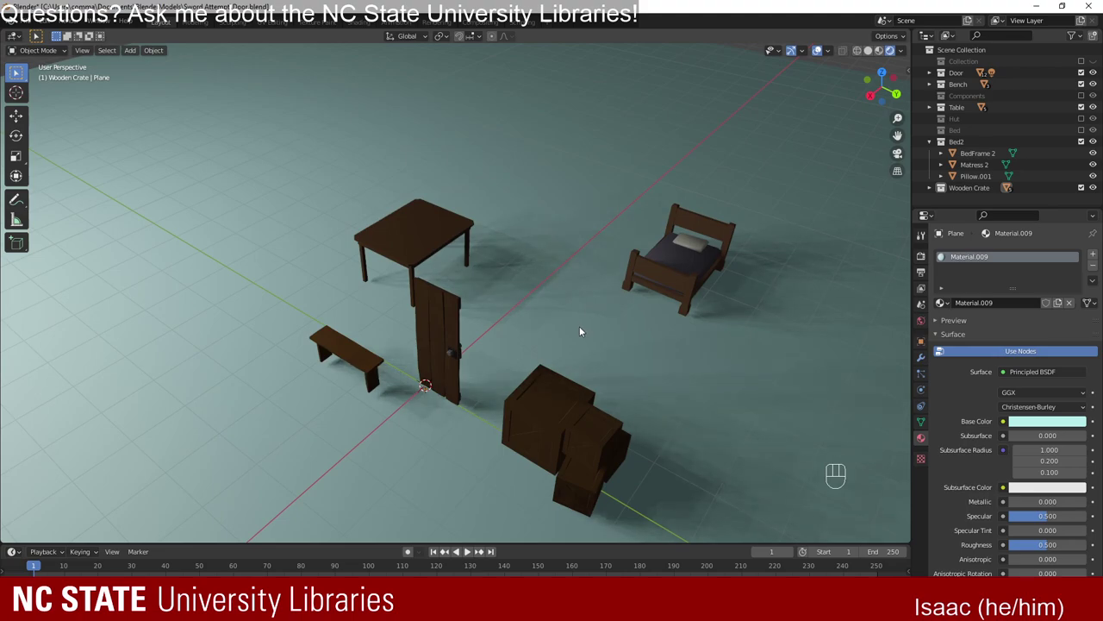
click(935, 145)
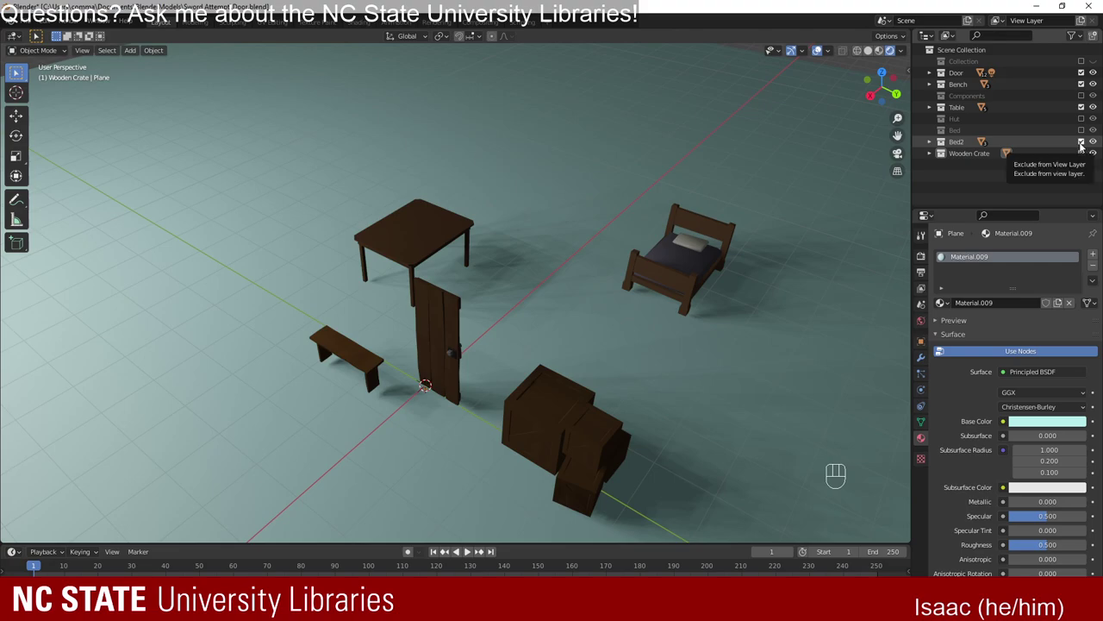
click(1087, 148)
Re-include Wooden Crate and drag the ground plane out of it into Scene Collection.
click(1089, 157)
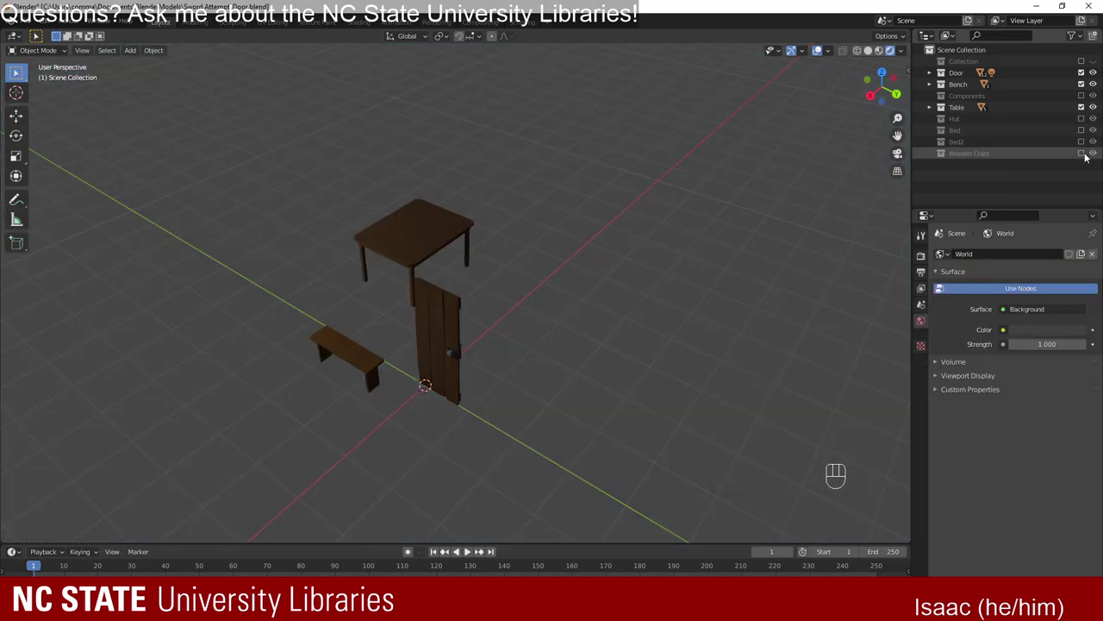
click(1084, 155)
click(927, 154)
drag(972, 199, 931, 149)
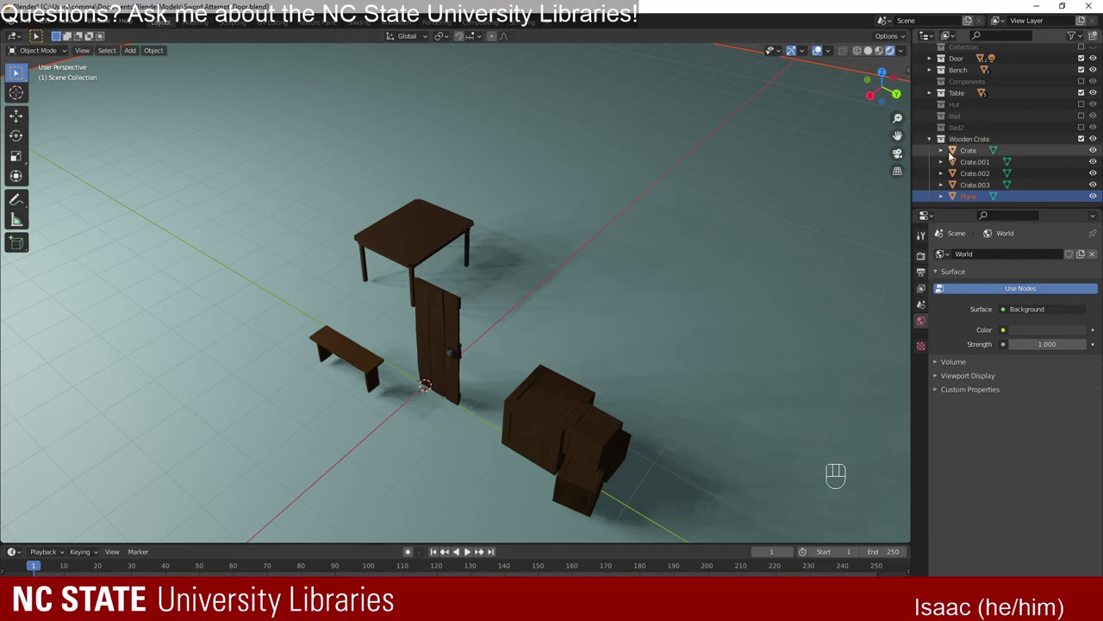
drag(971, 199, 961, 53)
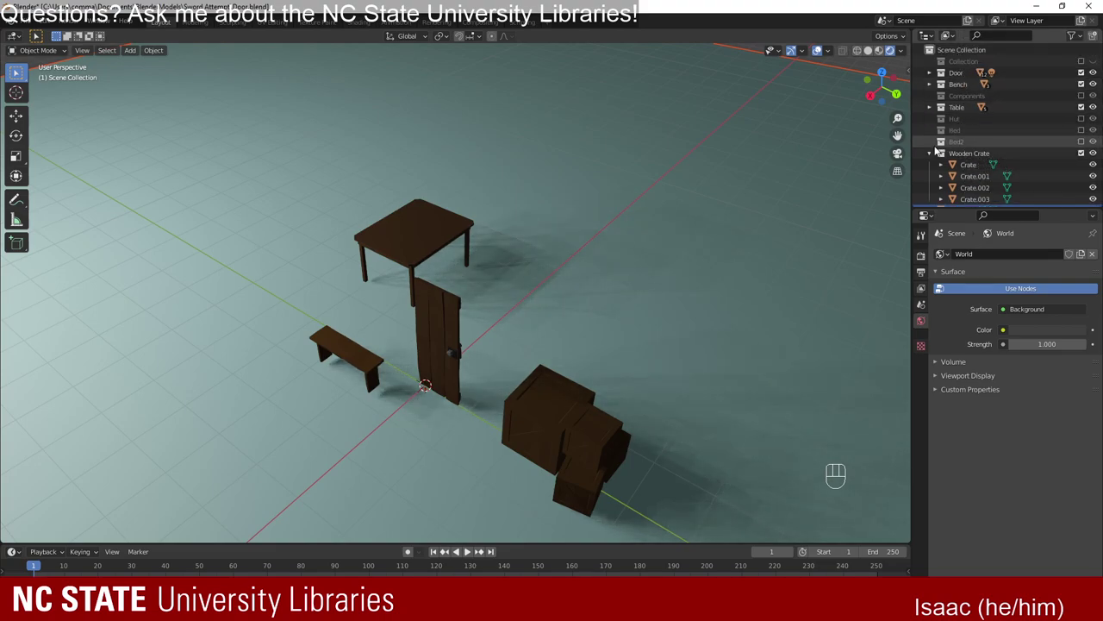
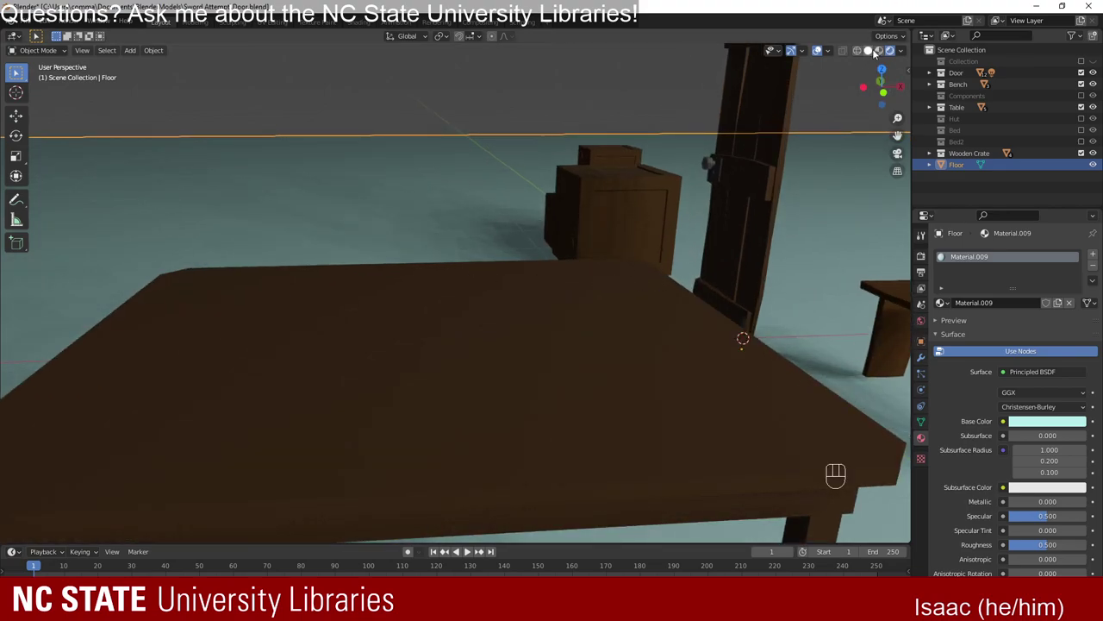
Switch the viewport to plain solid shading and orbit to look down on the table.
drag(826, 205, 738, 212)
click(868, 56)
drag(485, 313, 427, 308)
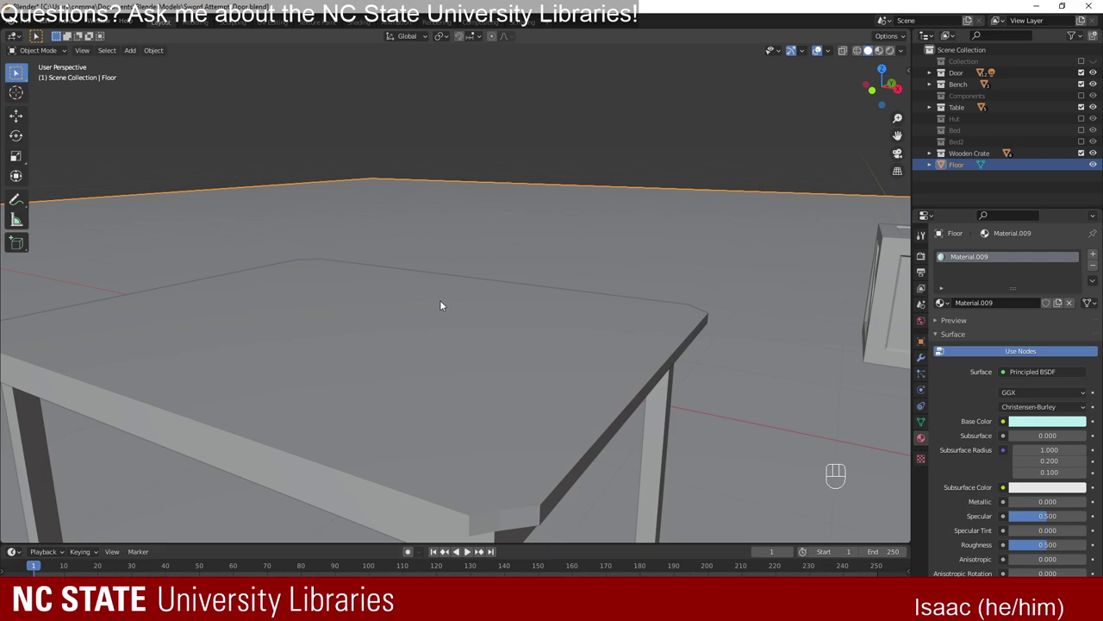
drag(397, 296, 600, 299)
drag(430, 308, 512, 326)
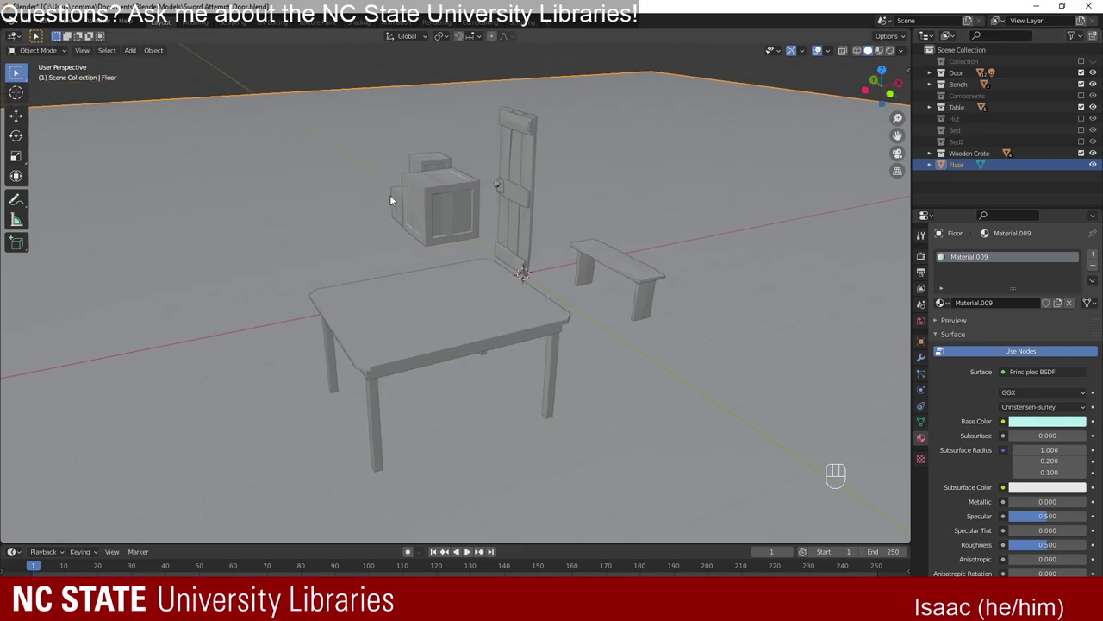
drag(441, 252, 412, 293)
drag(411, 296, 399, 338)
Add a plane, move it into the Table collection as Tablecloth and lift it about 0.51 m onto the tabletop.
key(shift+a)
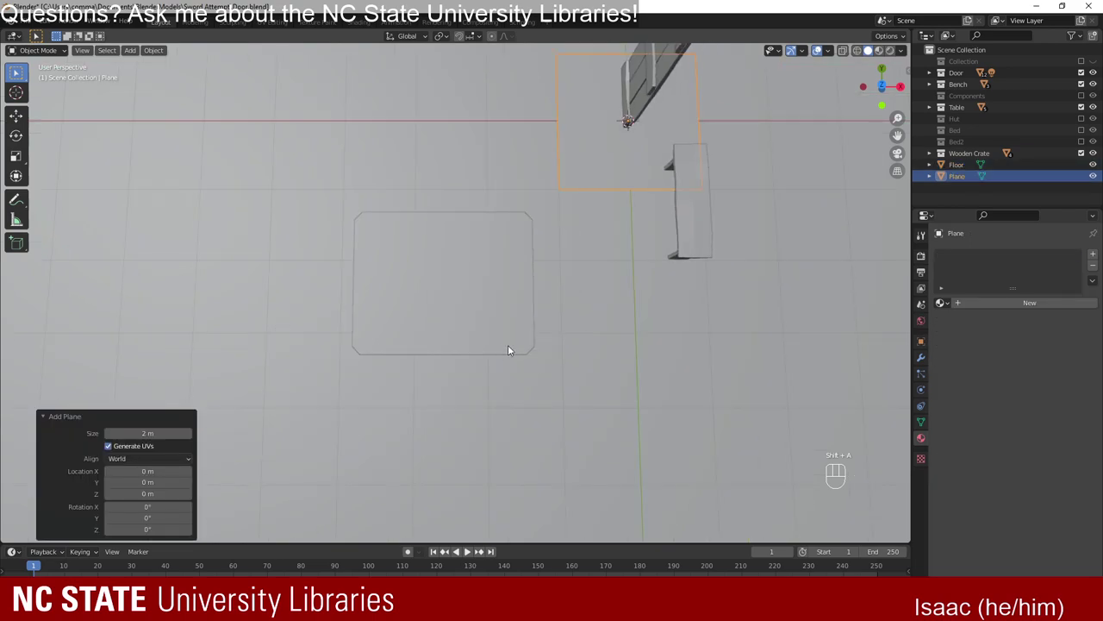
key(g)
drag(611, 345, 601, 264)
drag(967, 162, 971, 111)
click(934, 110)
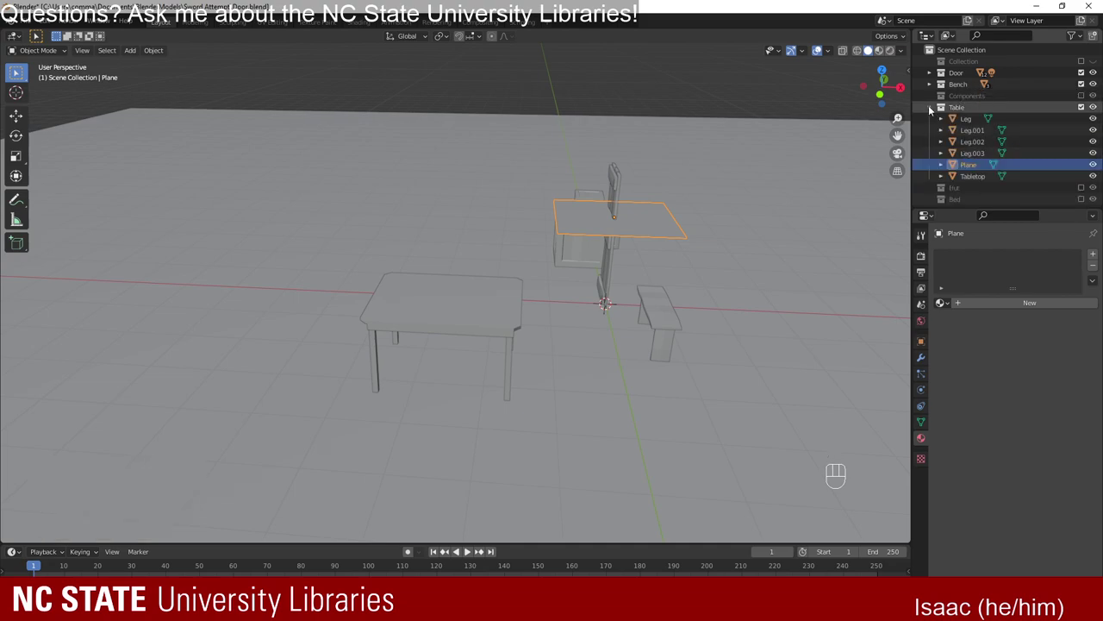
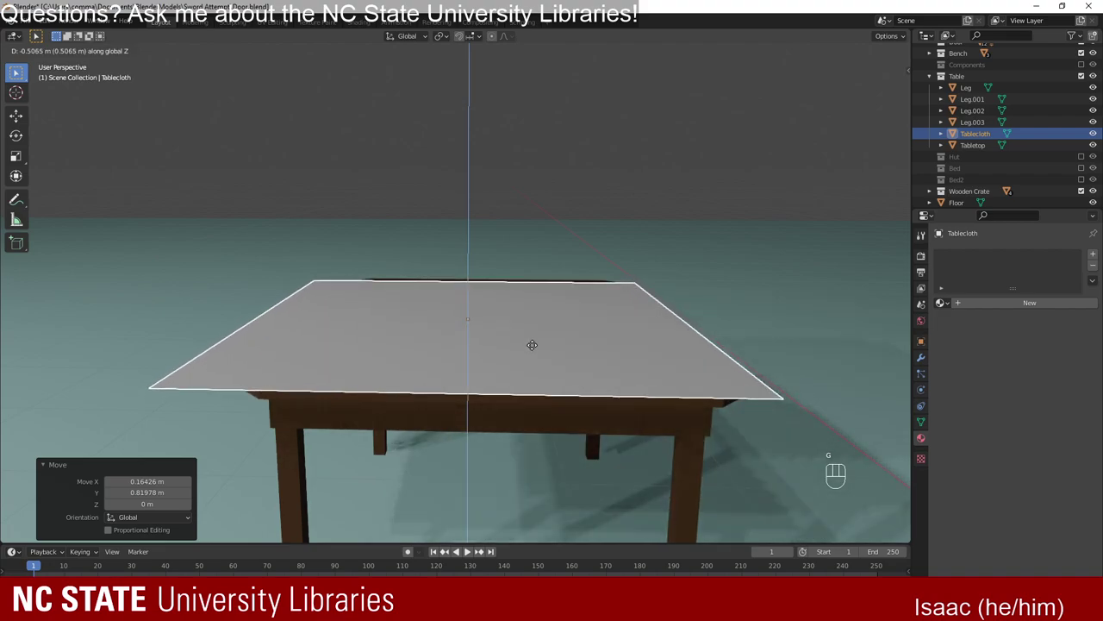
middle_click(397, 282)
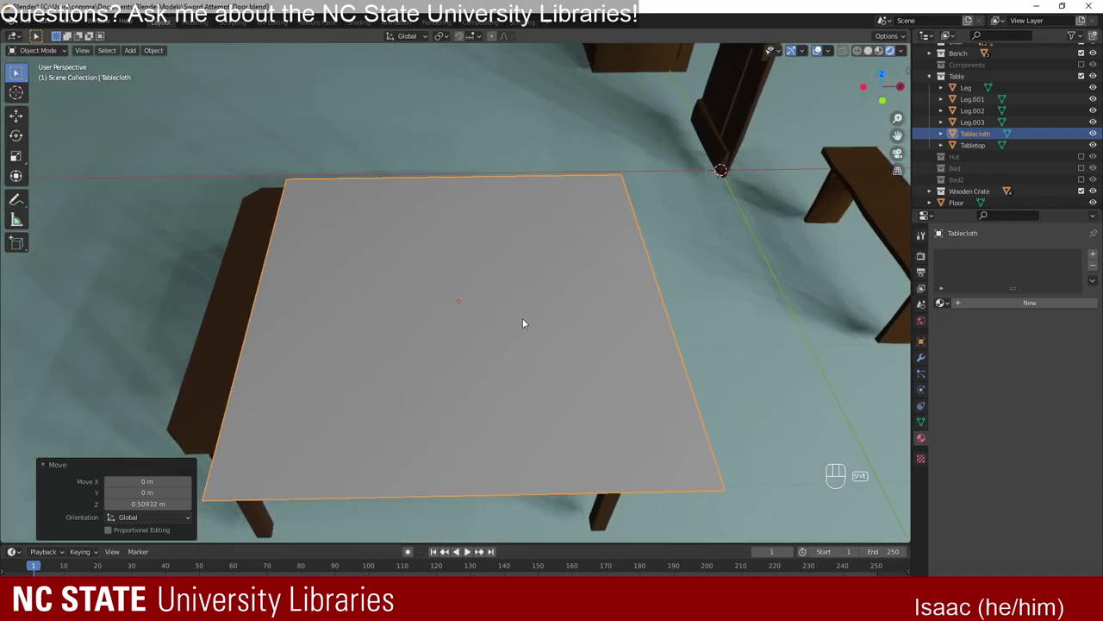
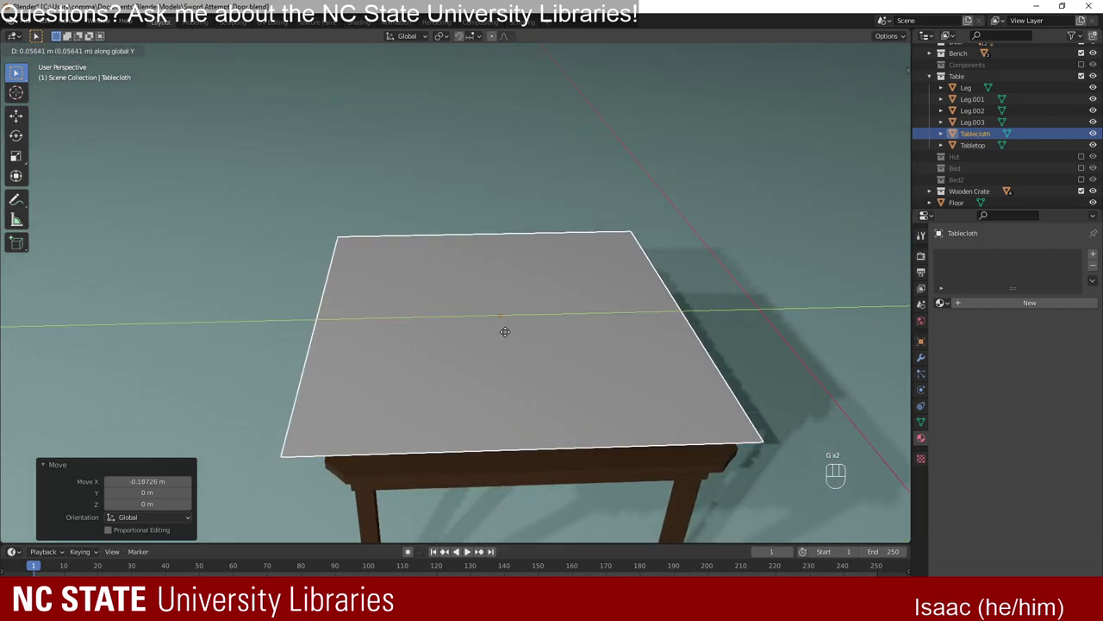
Rotate the Tablecloth 45° about Z and nudge it to sit diamond-wise centred on the tabletop.
drag(442, 321, 556, 345)
key(r)
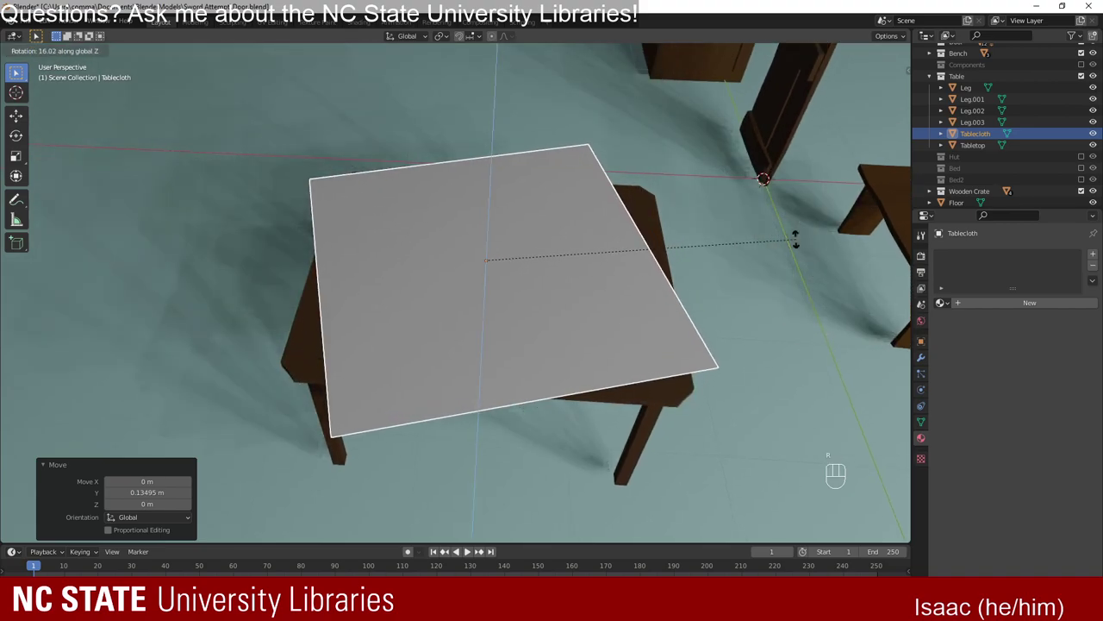
drag(415, 305, 534, 340)
middle_click(469, 323)
drag(471, 322, 521, 317)
drag(523, 299, 544, 300)
drag(613, 289, 554, 281)
drag(519, 354, 511, 256)
drag(458, 267, 467, 389)
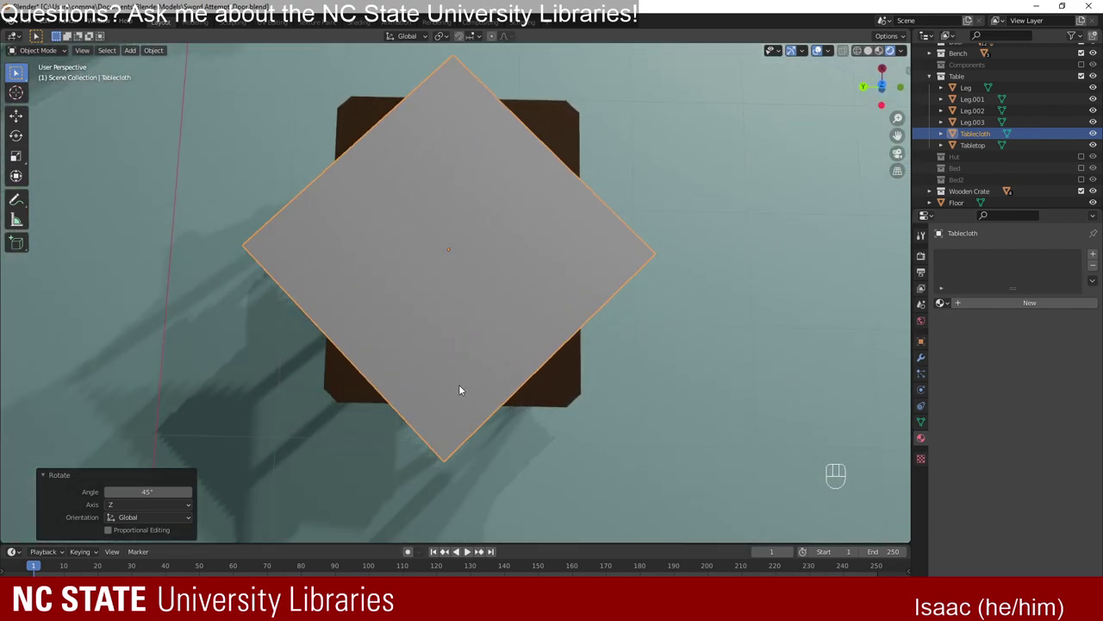
key(g)
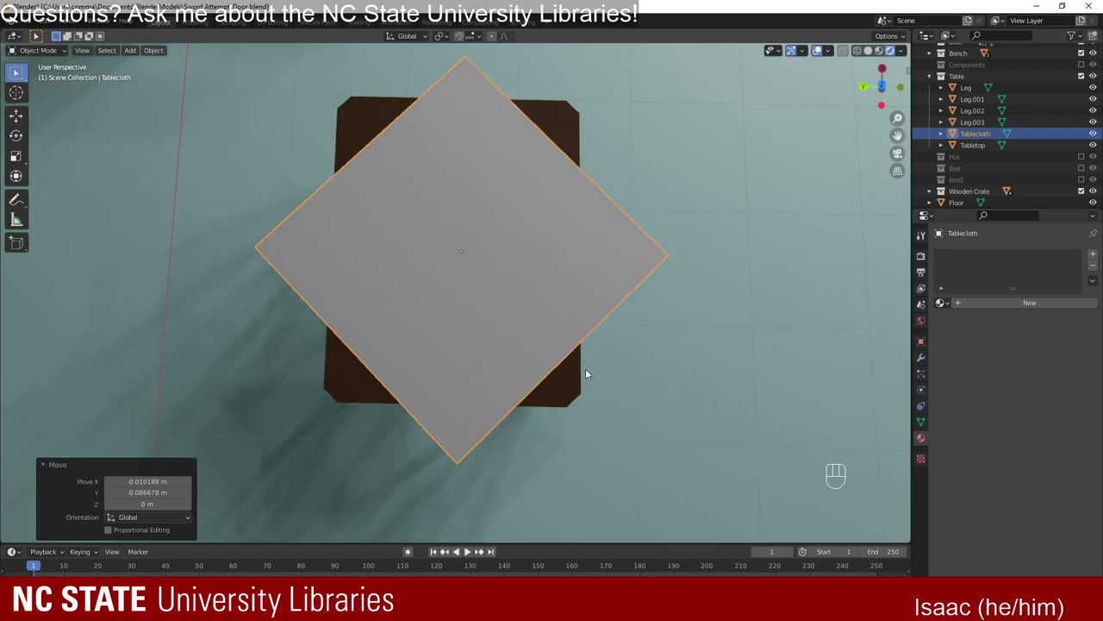
Switch the viewport to Material Preview shading and orbit to look down on the Tablecloth.
click(910, 54)
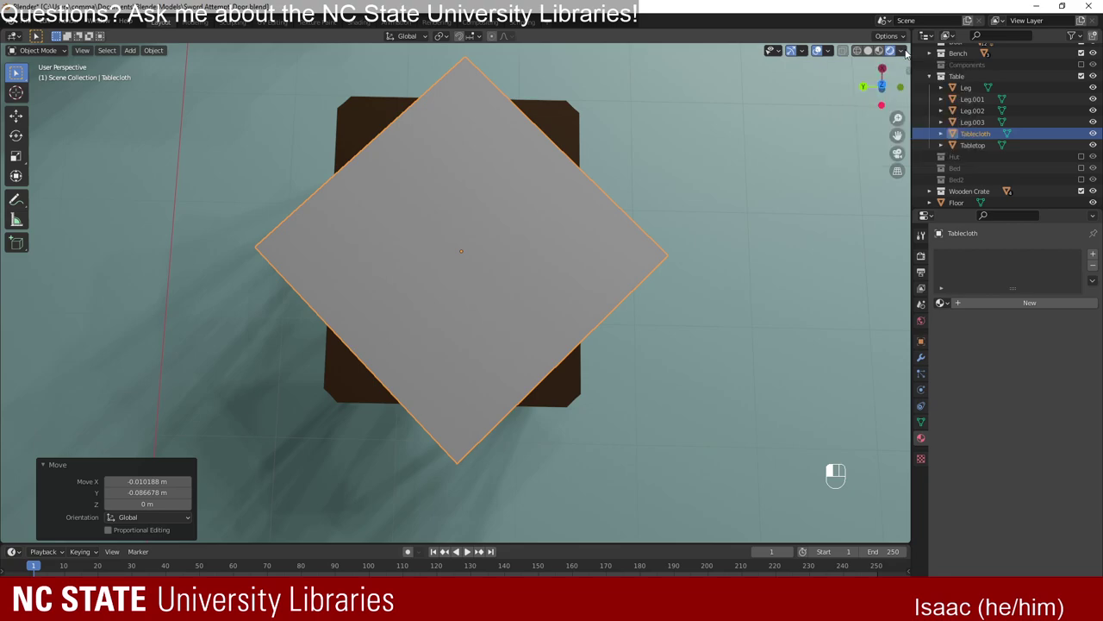
click(827, 57)
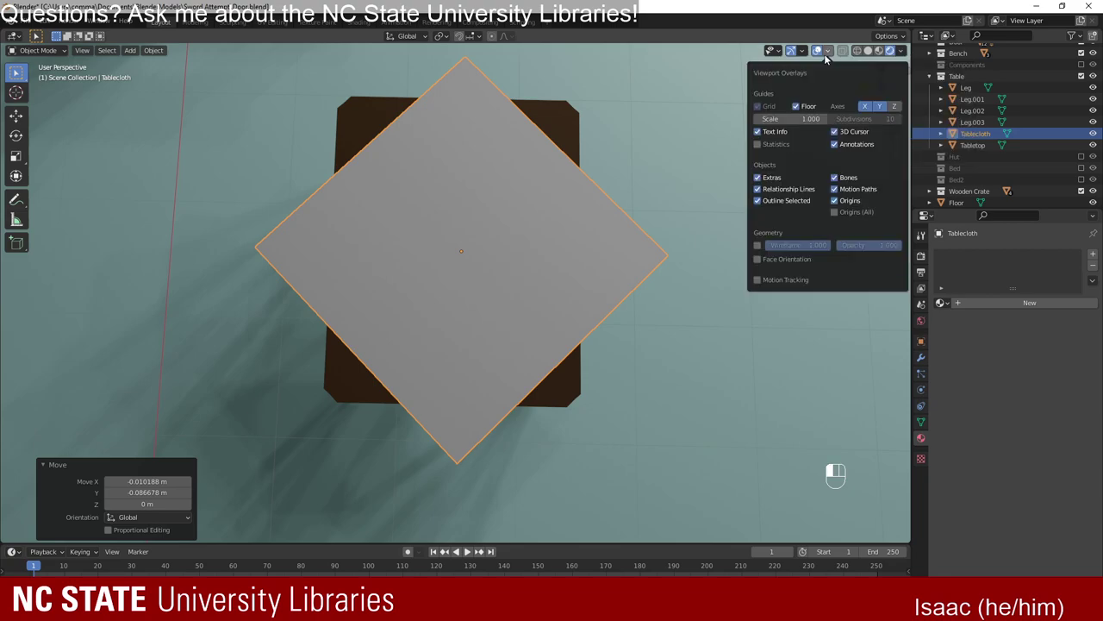
click(805, 51)
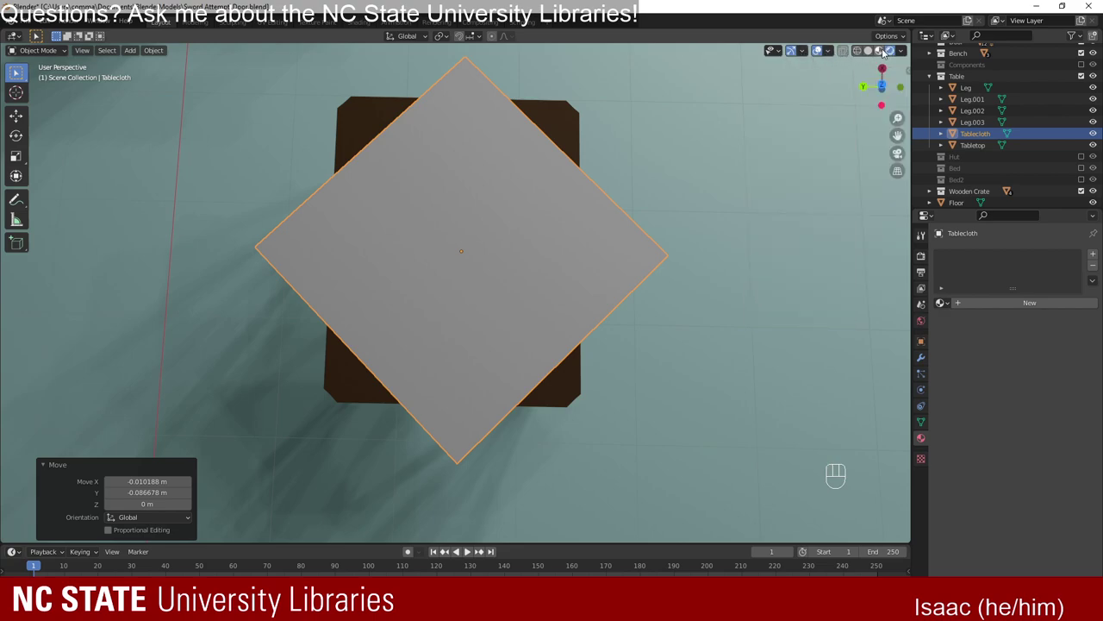
drag(885, 55, 663, 330)
drag(663, 330, 649, 242)
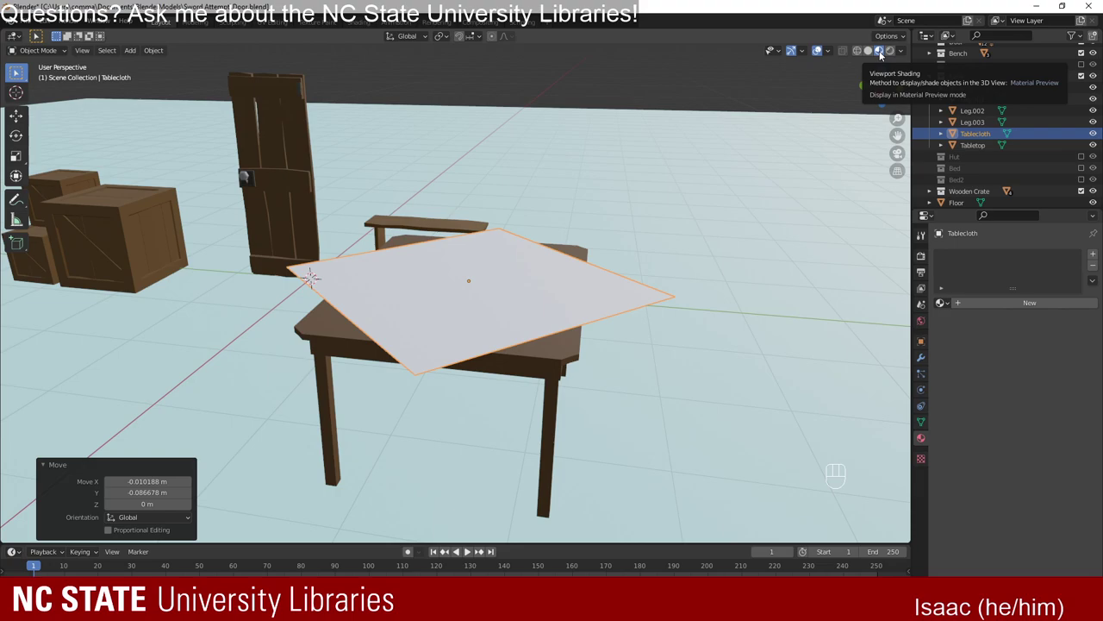
drag(496, 202, 498, 232)
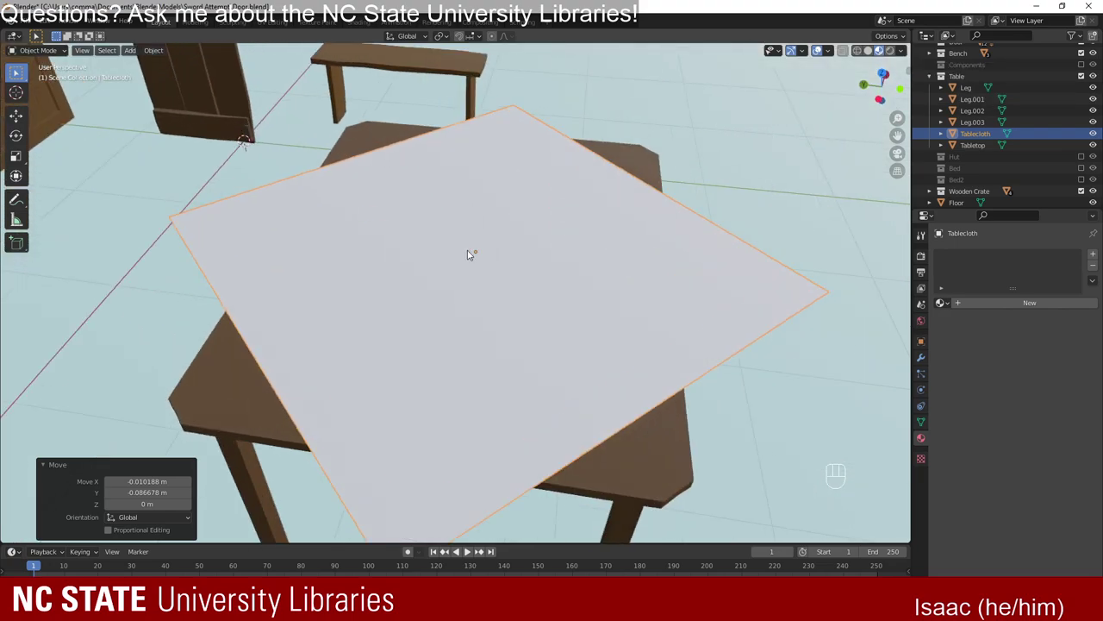
drag(440, 192, 445, 216)
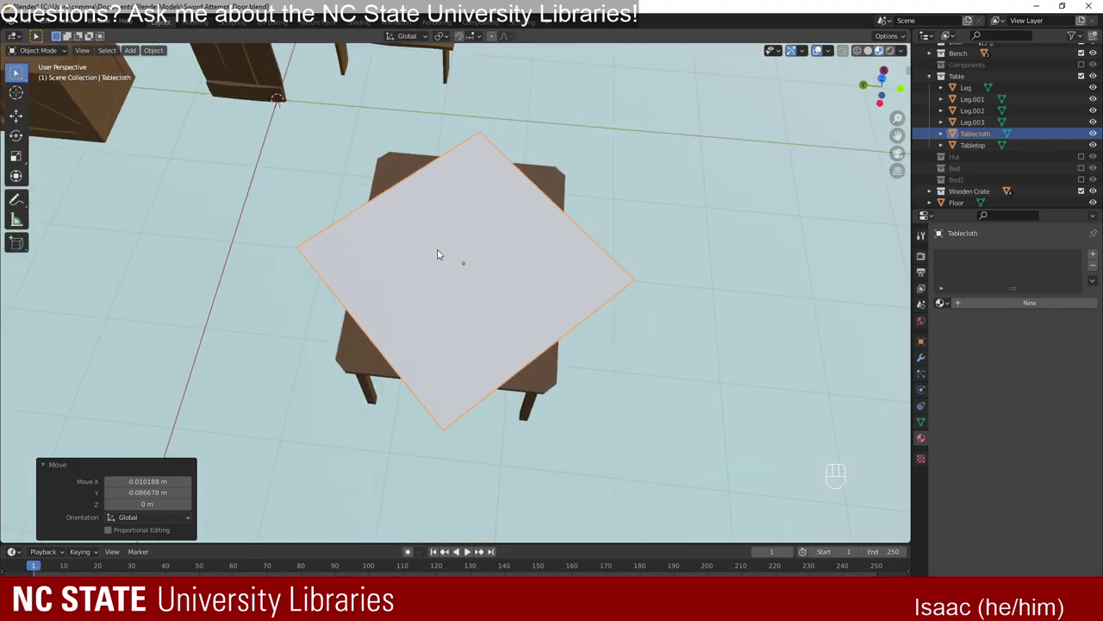
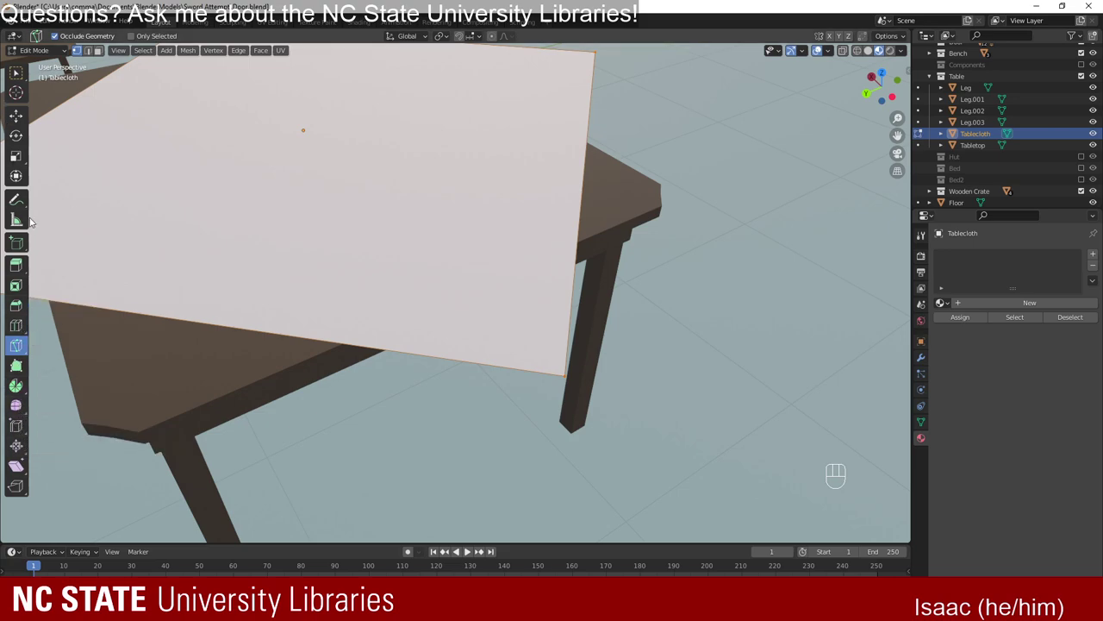
click(17, 196)
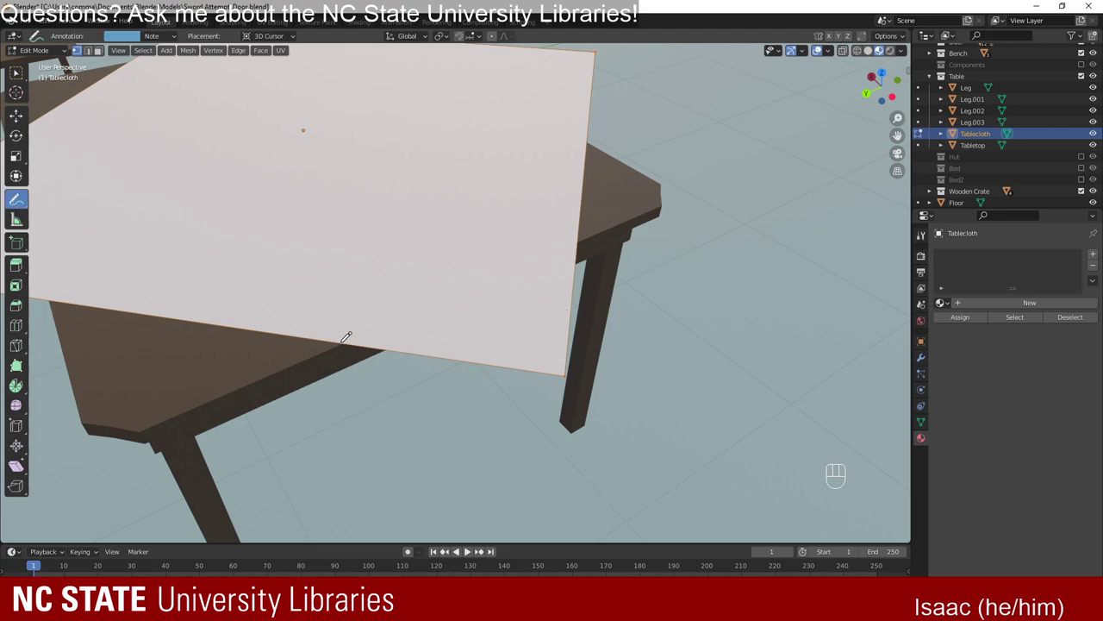
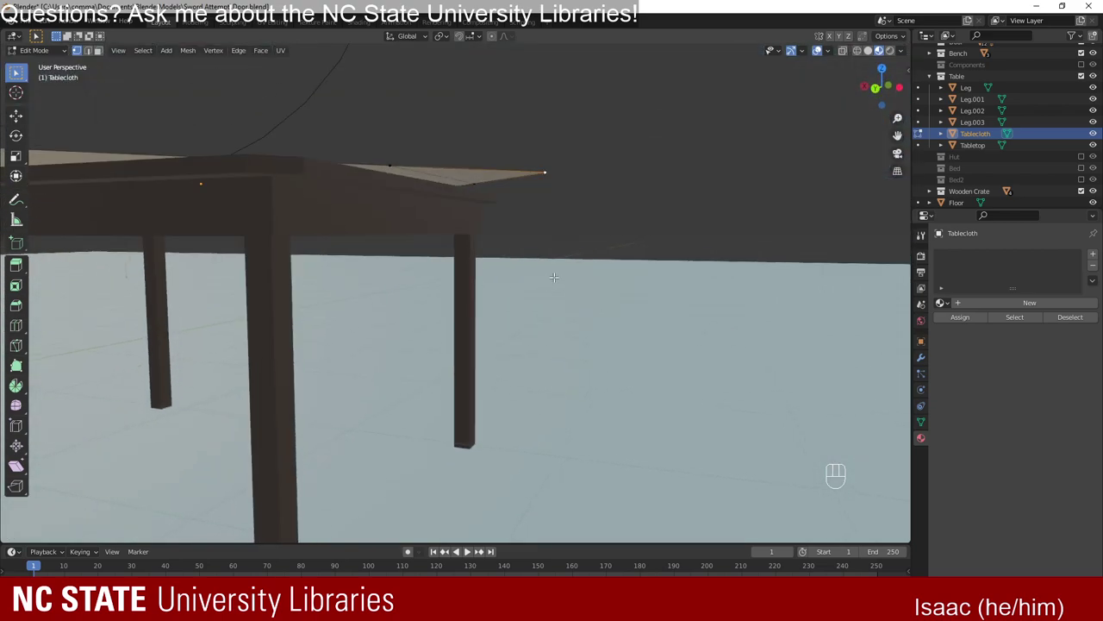
Move the selected tablecloth corner down along Z so it hangs past the tabletop edge.
key(g)
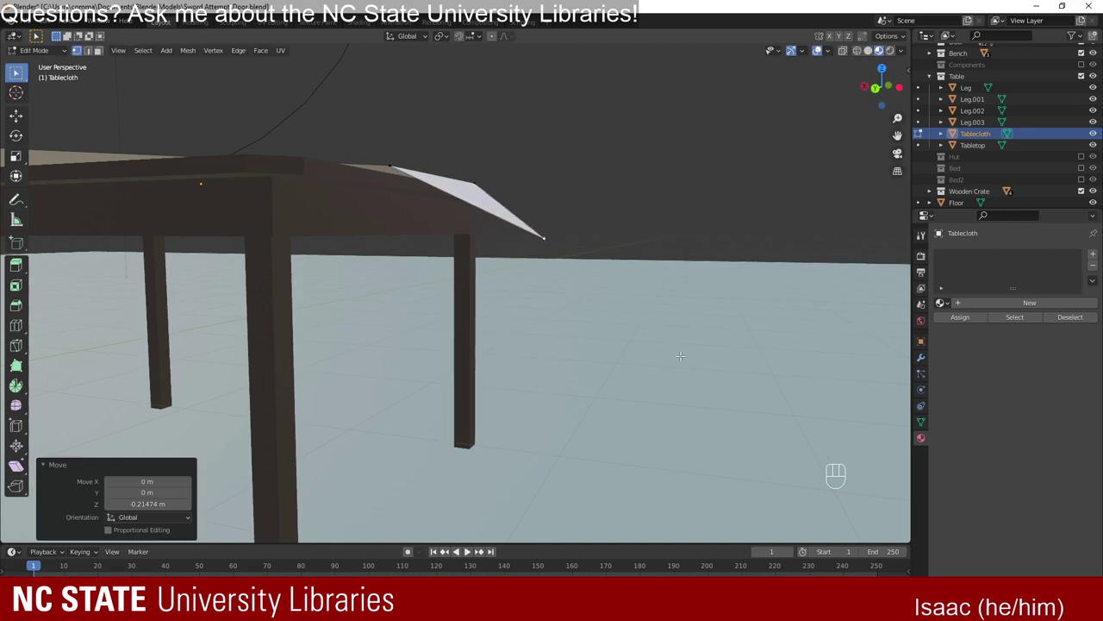
key(g)
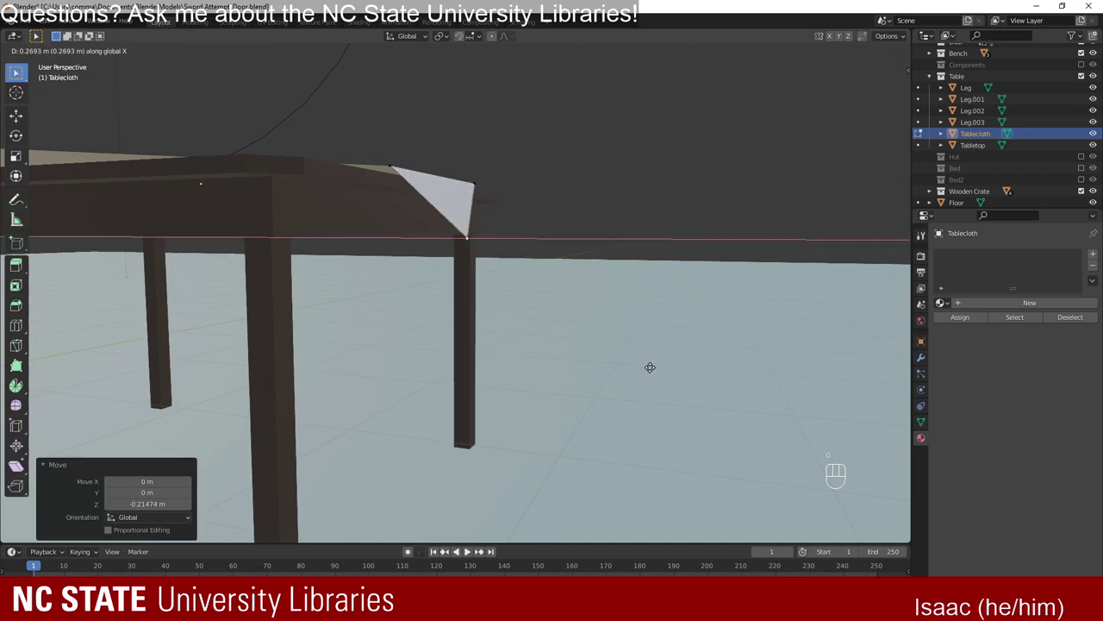
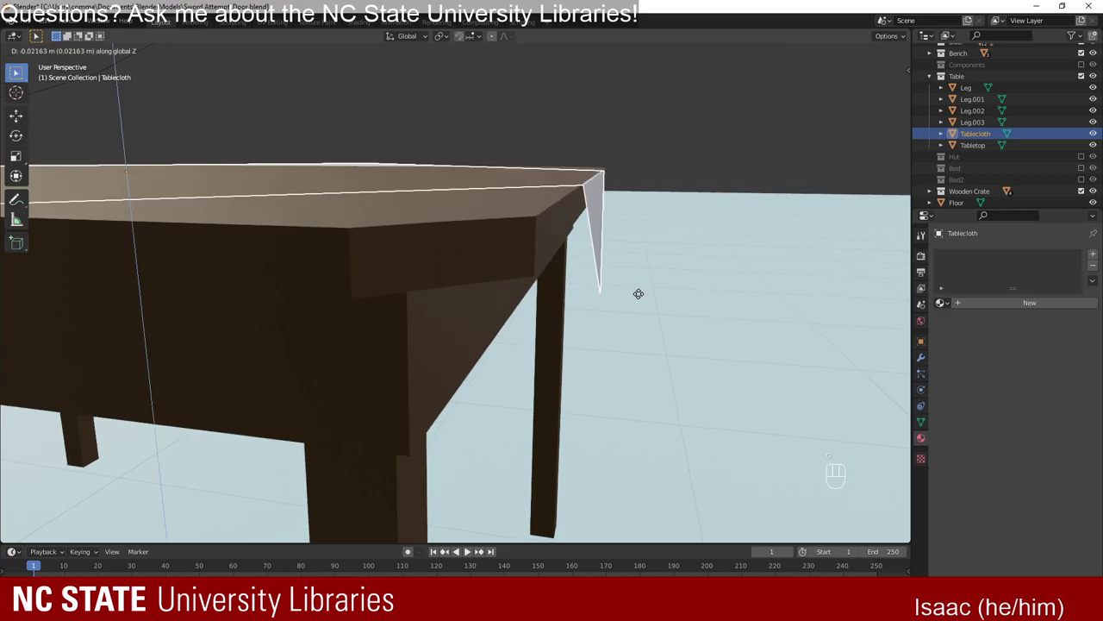
drag(675, 197, 645, 240)
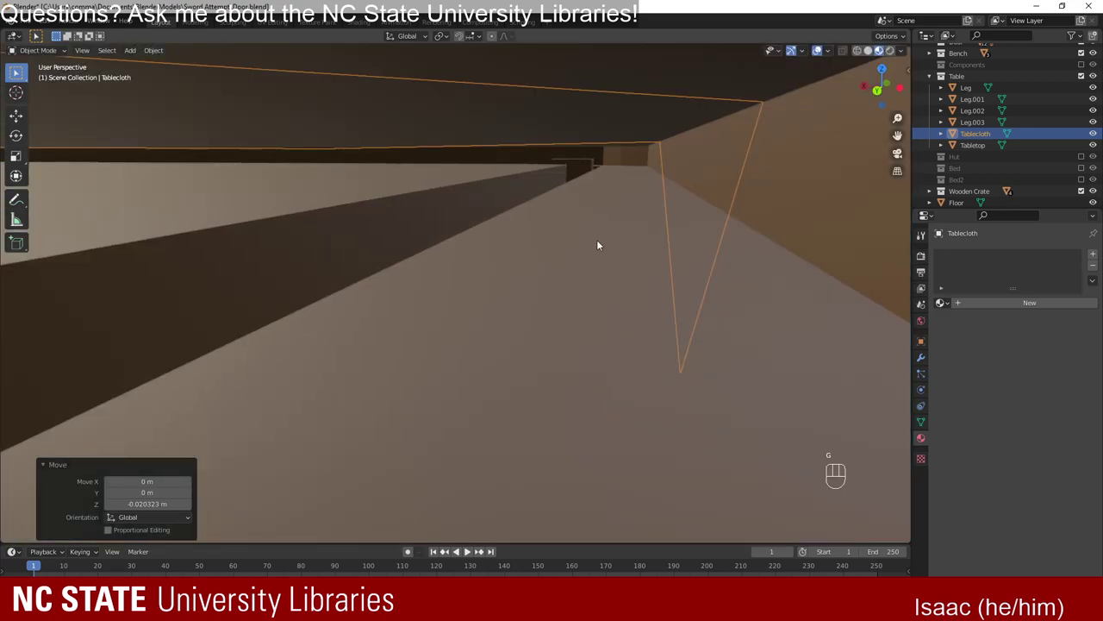
drag(601, 248, 599, 248)
key(g)
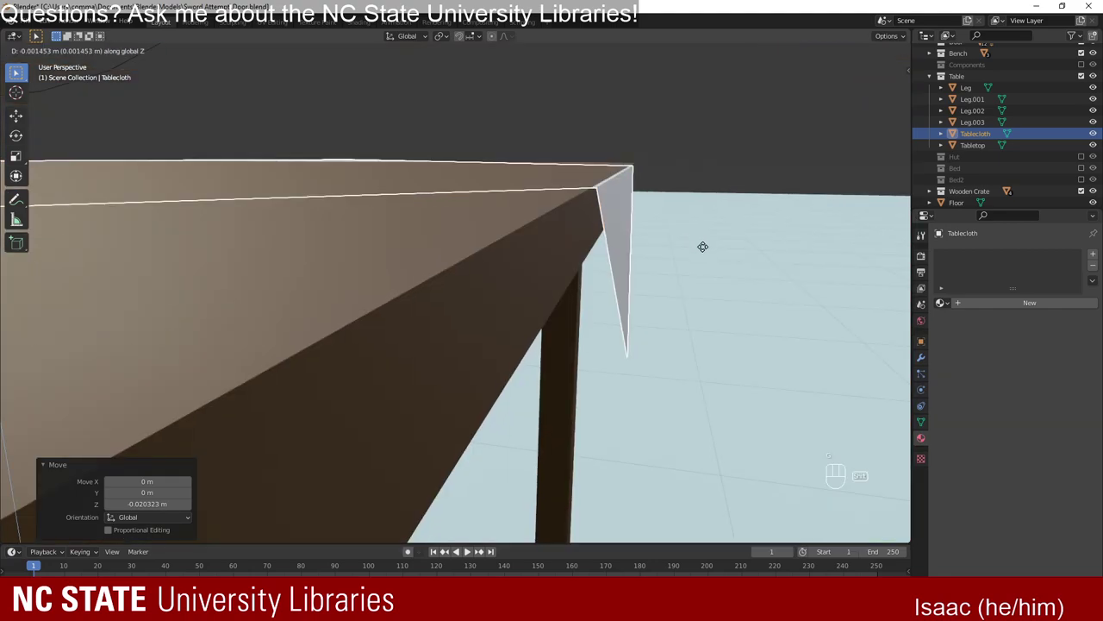
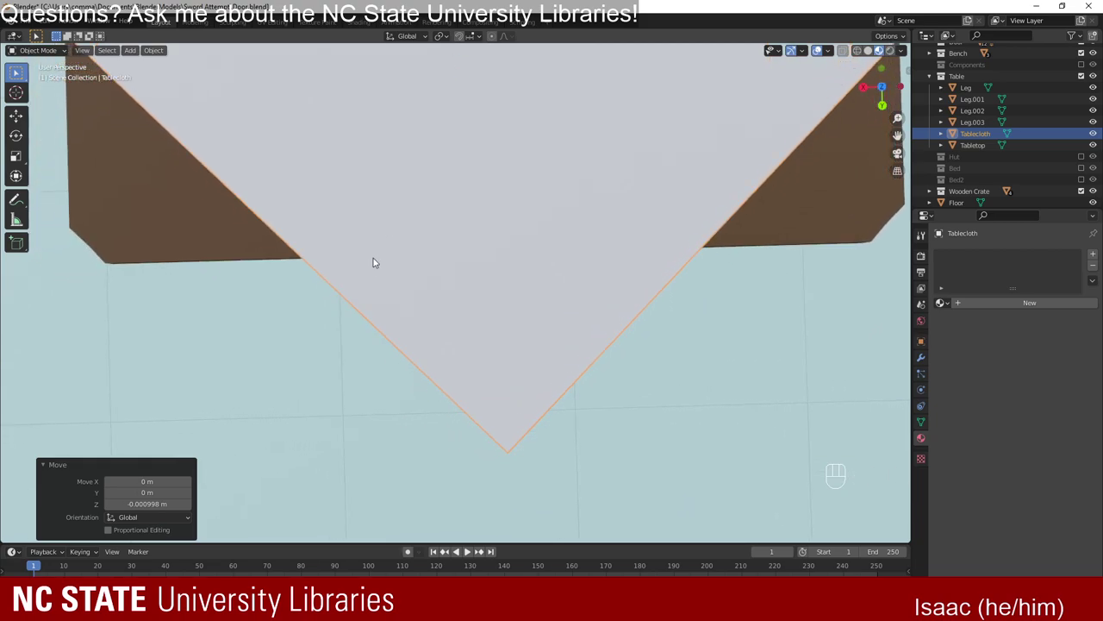
Enter mesh editing on the Tablecloth and start a Knife cut across its corners.
key(Tab)
key(k)
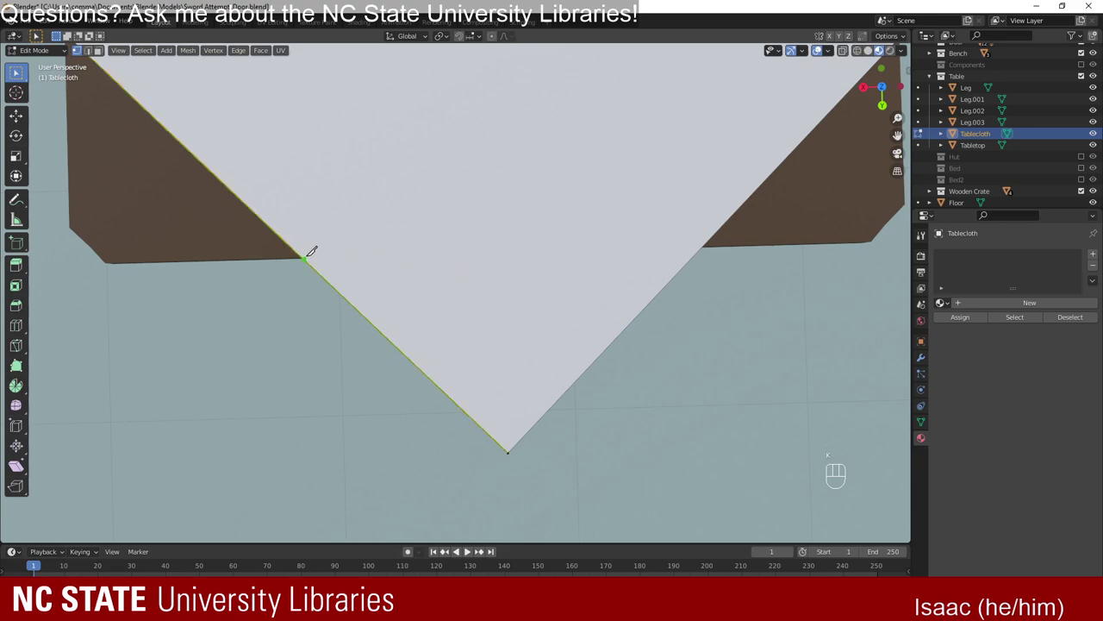
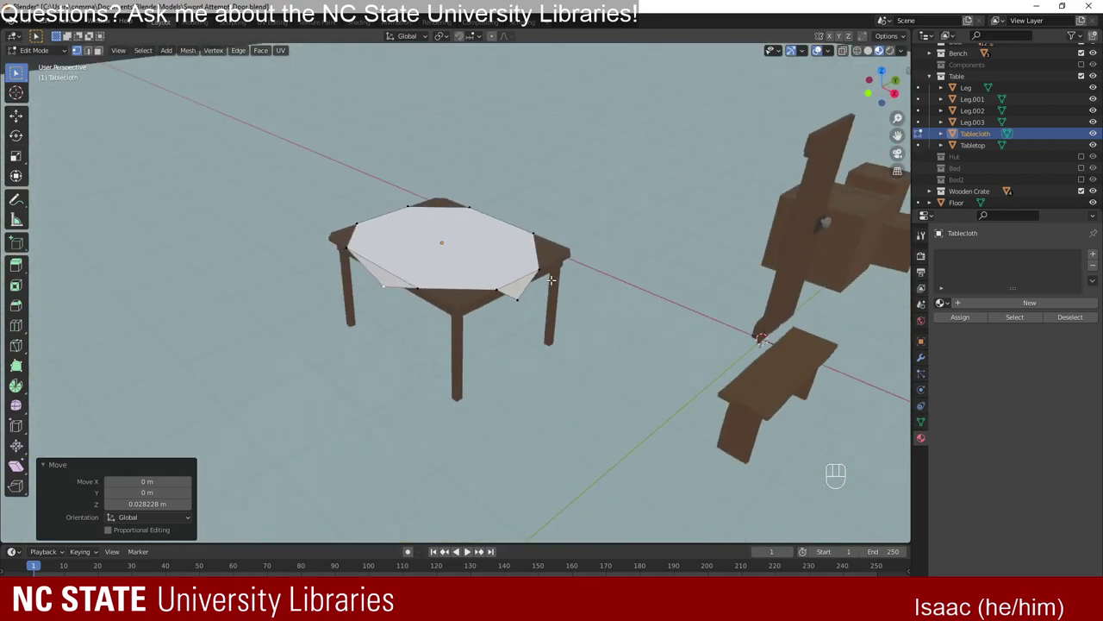
Return to Object Mode and pull the view back to see the draped Tablecloth in the scene.
key(Tab)
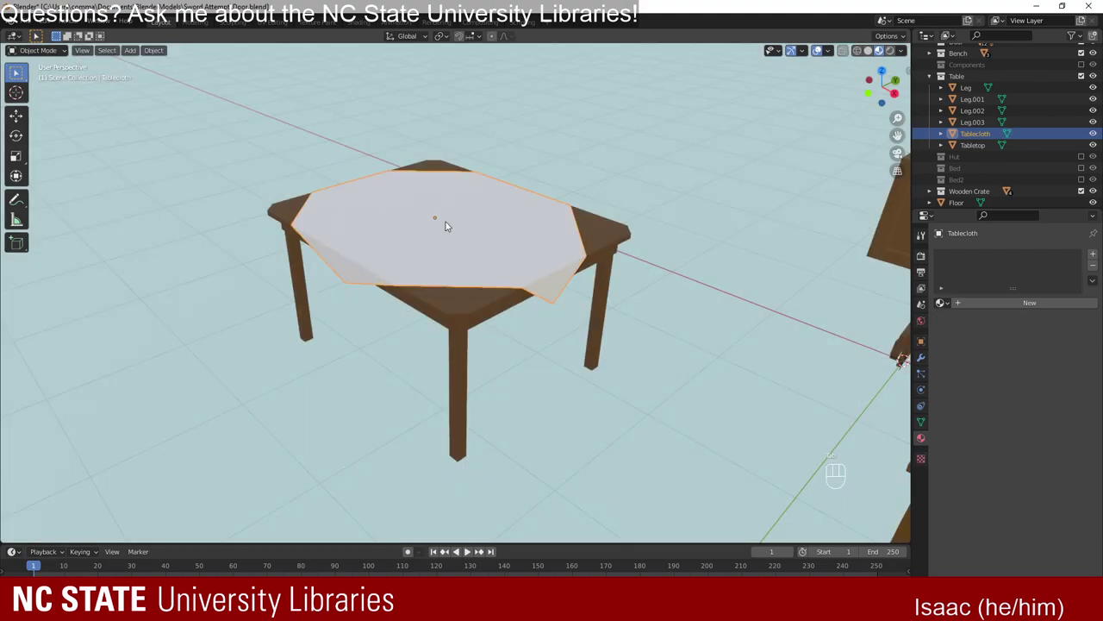
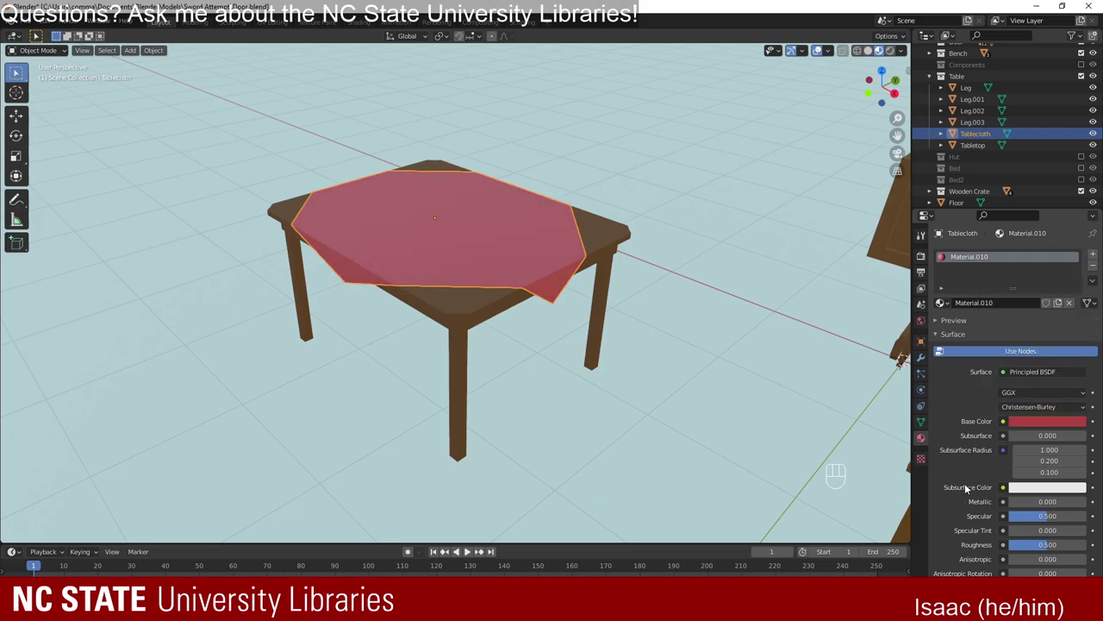
drag(383, 261, 454, 257)
click(896, 53)
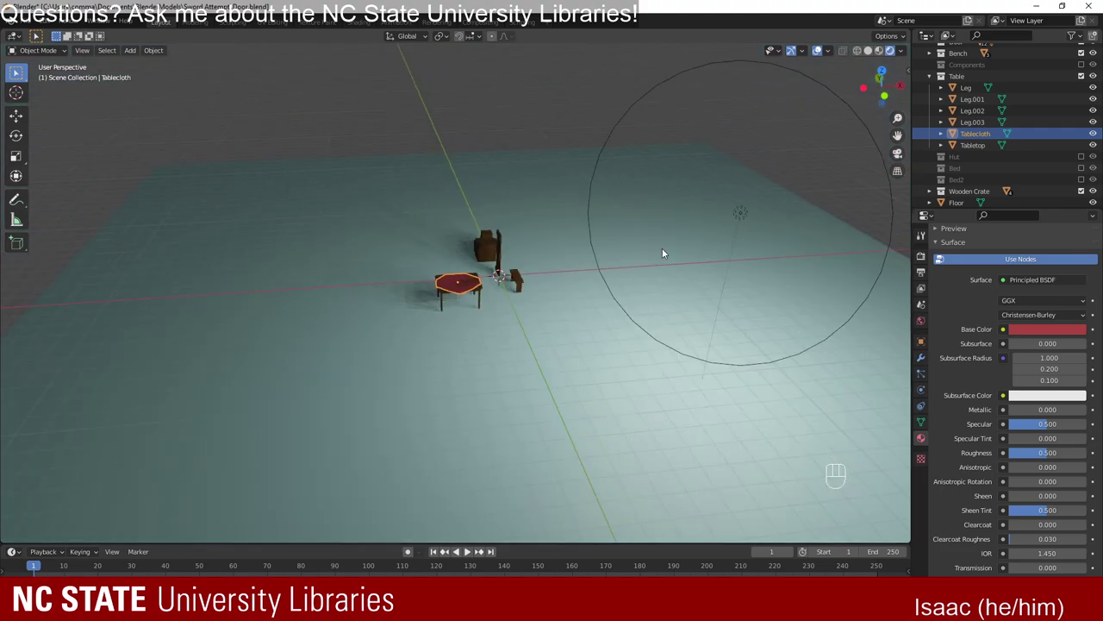
Move the point light down about 1.55 m along Z toward the table.
key(g)
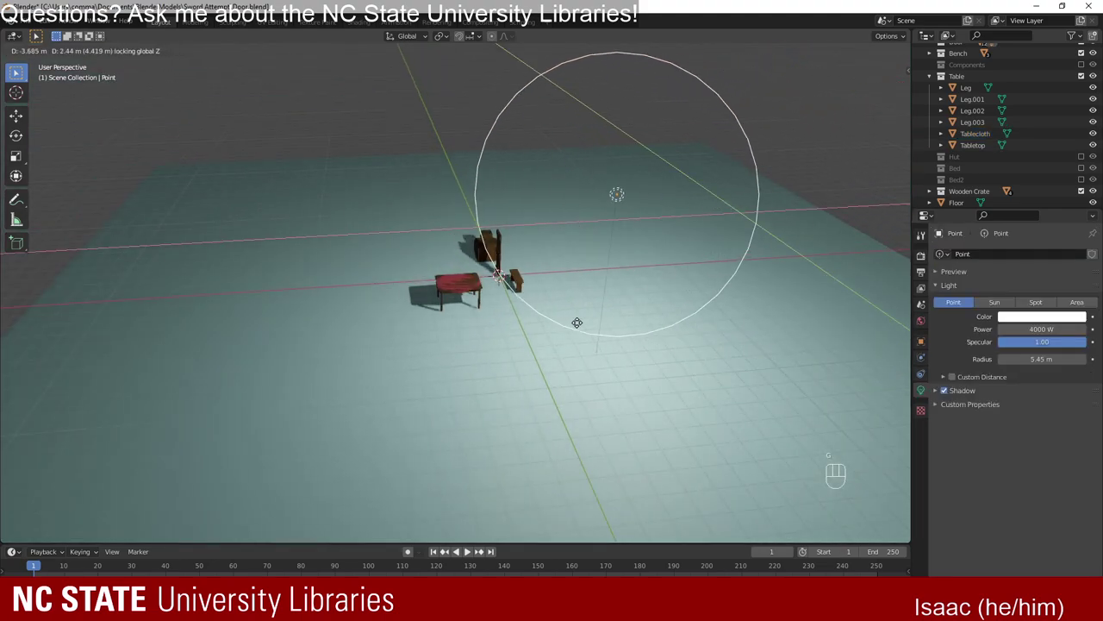
key(g)
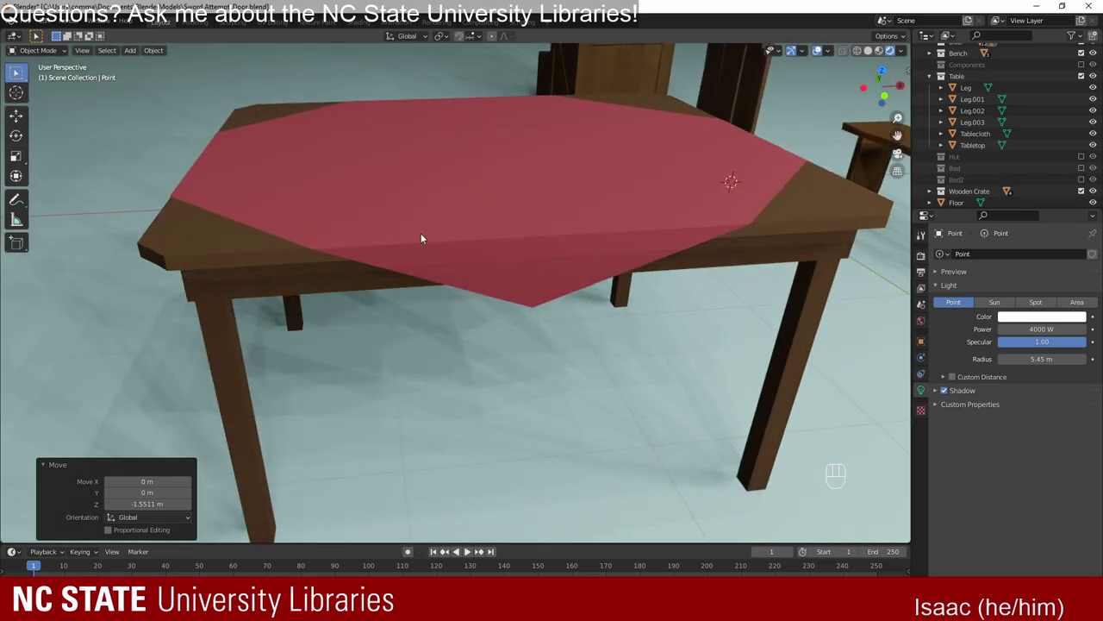
Nudge the tablecloth up about 0.0018 m along Z and orbit back to view the table from above.
drag(390, 301, 419, 283)
drag(522, 272, 459, 341)
drag(370, 283, 457, 305)
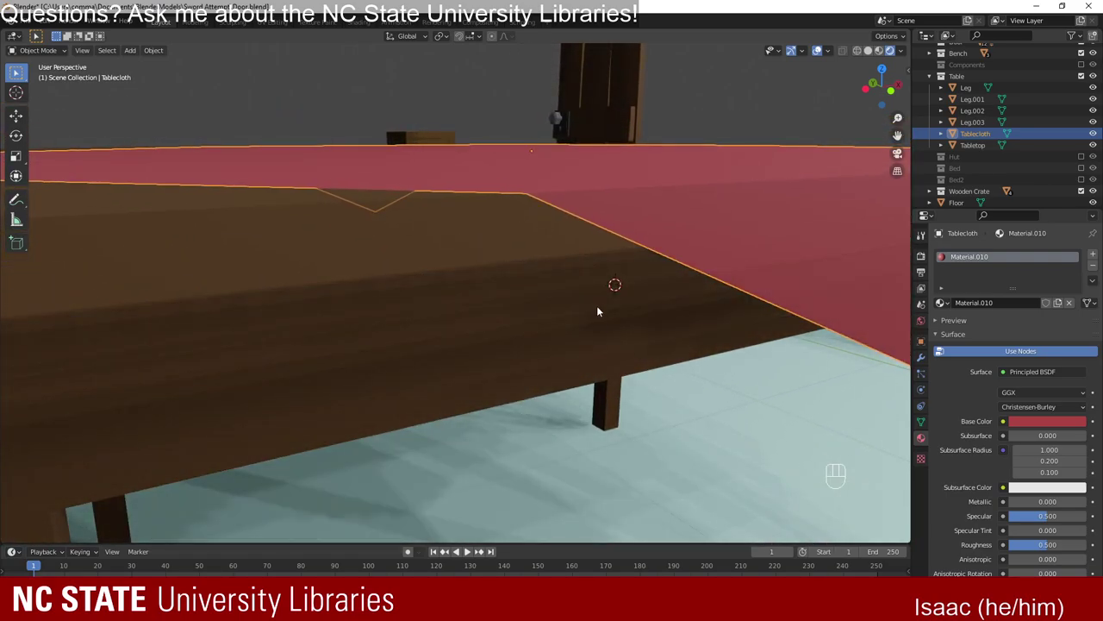
key(g)
drag(583, 336, 585, 334)
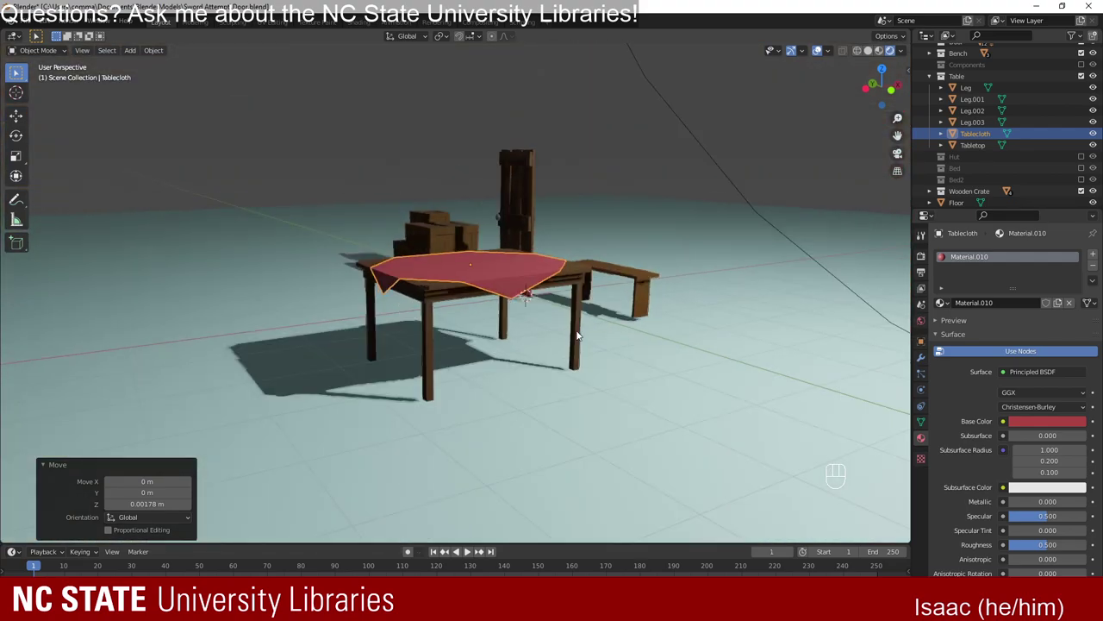
drag(555, 277, 507, 326)
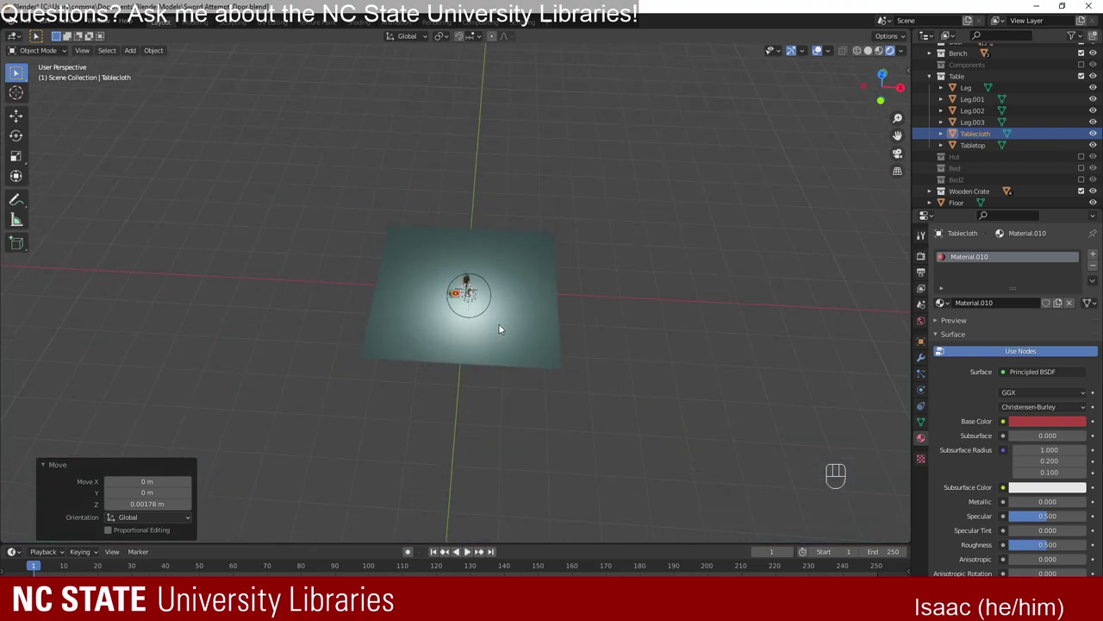
drag(501, 336, 542, 287)
drag(460, 281, 437, 278)
drag(530, 259, 517, 313)
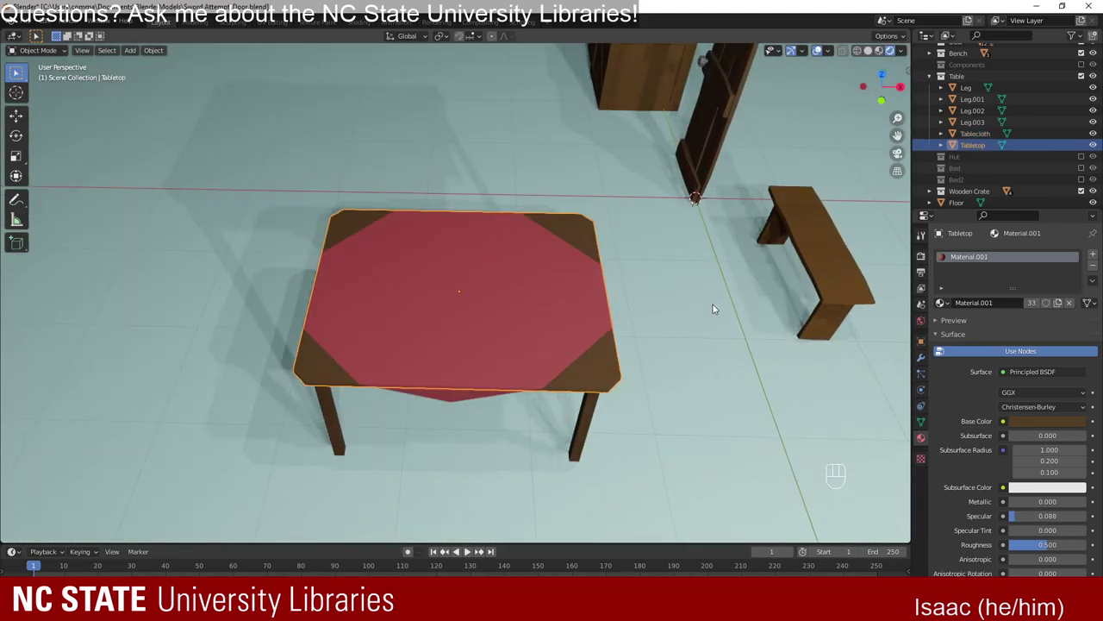
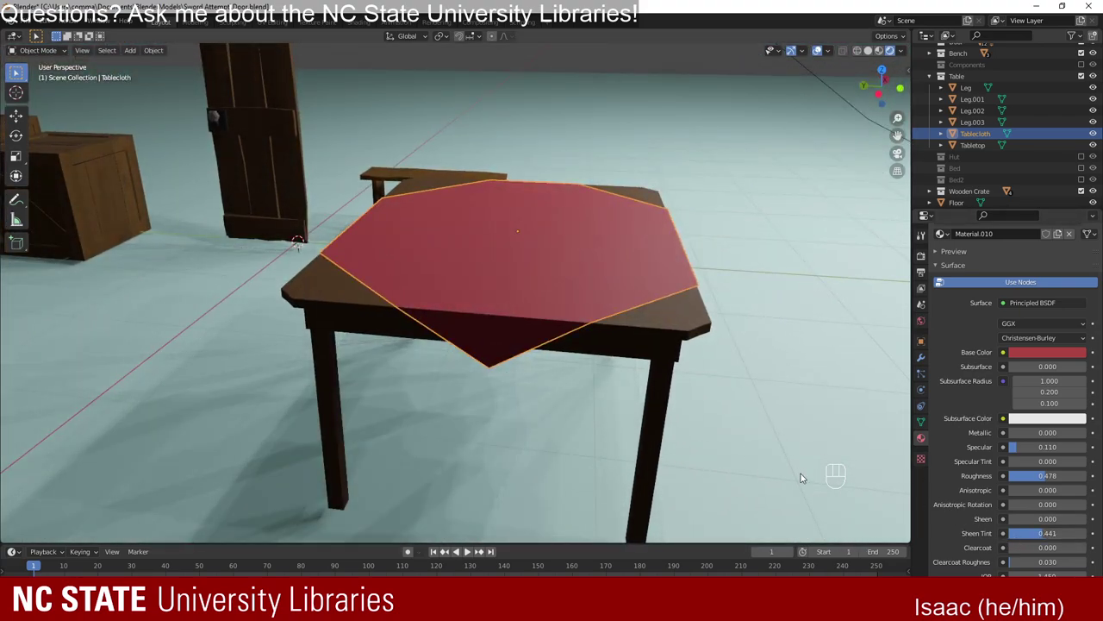
drag(612, 369, 472, 403)
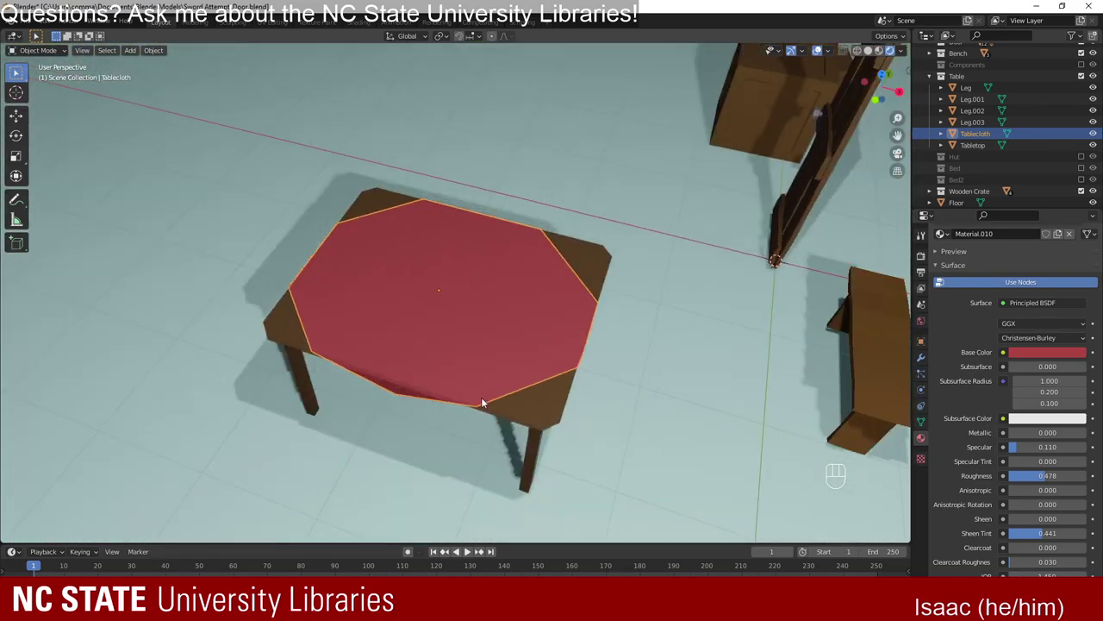
drag(453, 428, 487, 384)
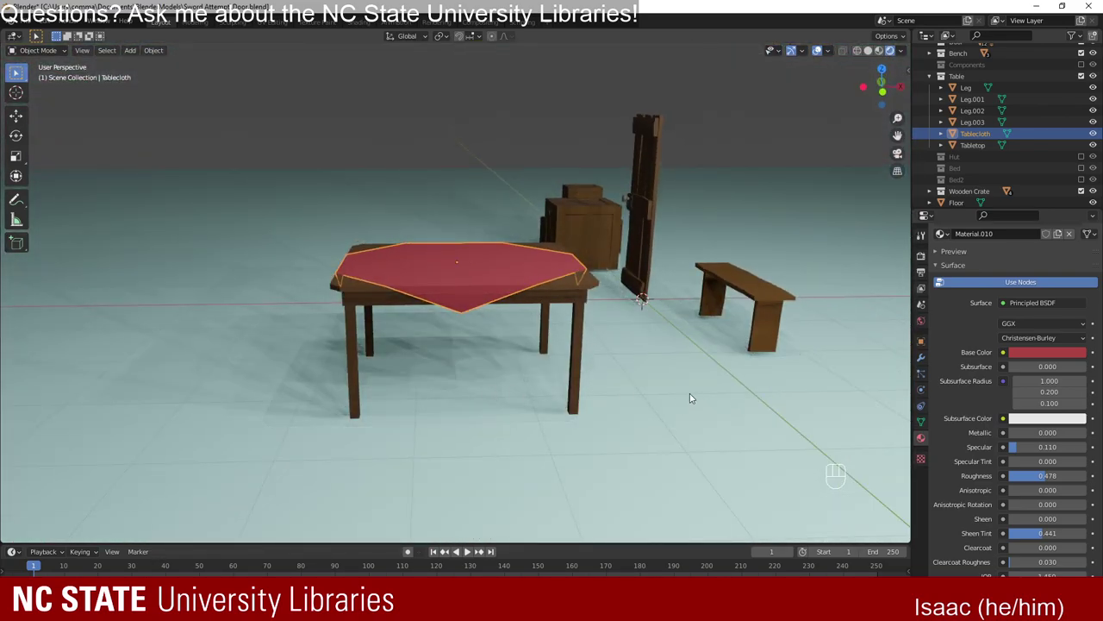
drag(726, 332, 590, 363)
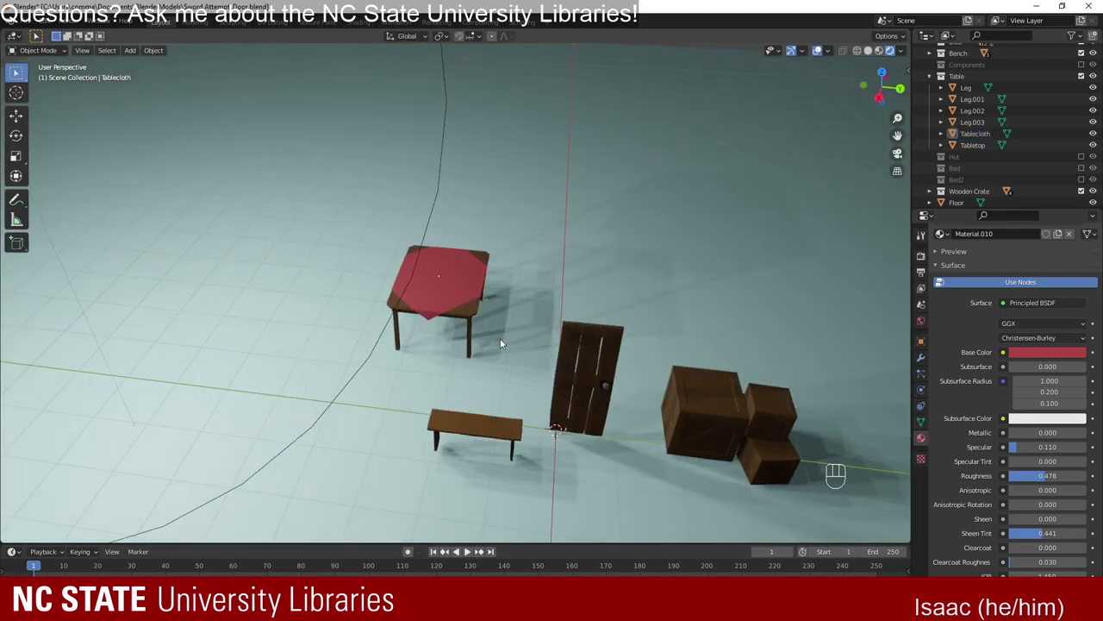
middle_click(427, 349)
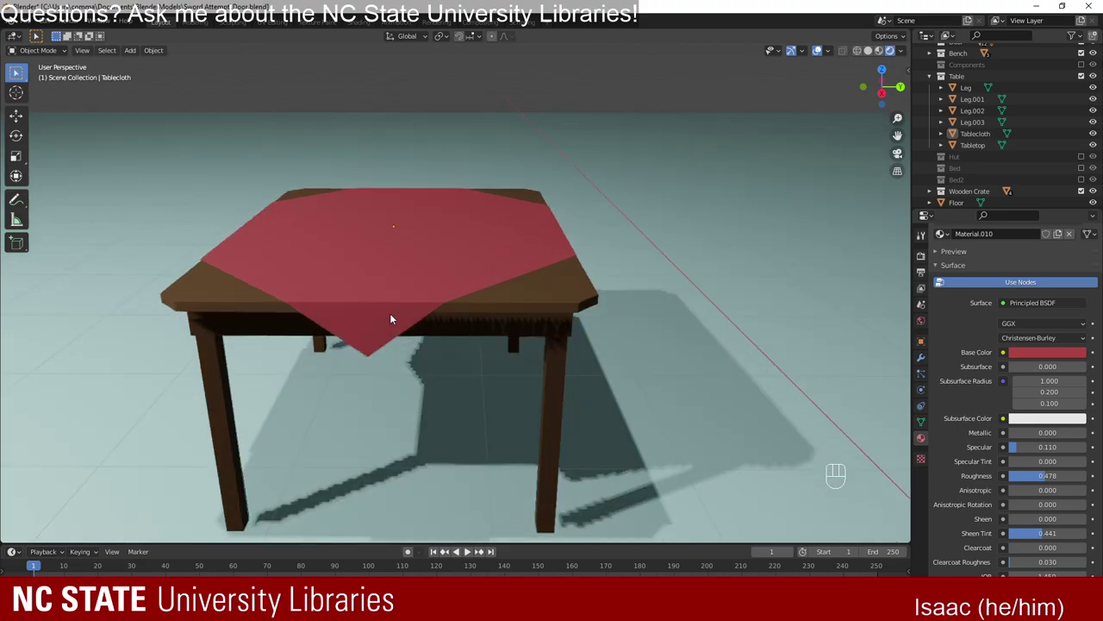
drag(356, 320, 422, 321)
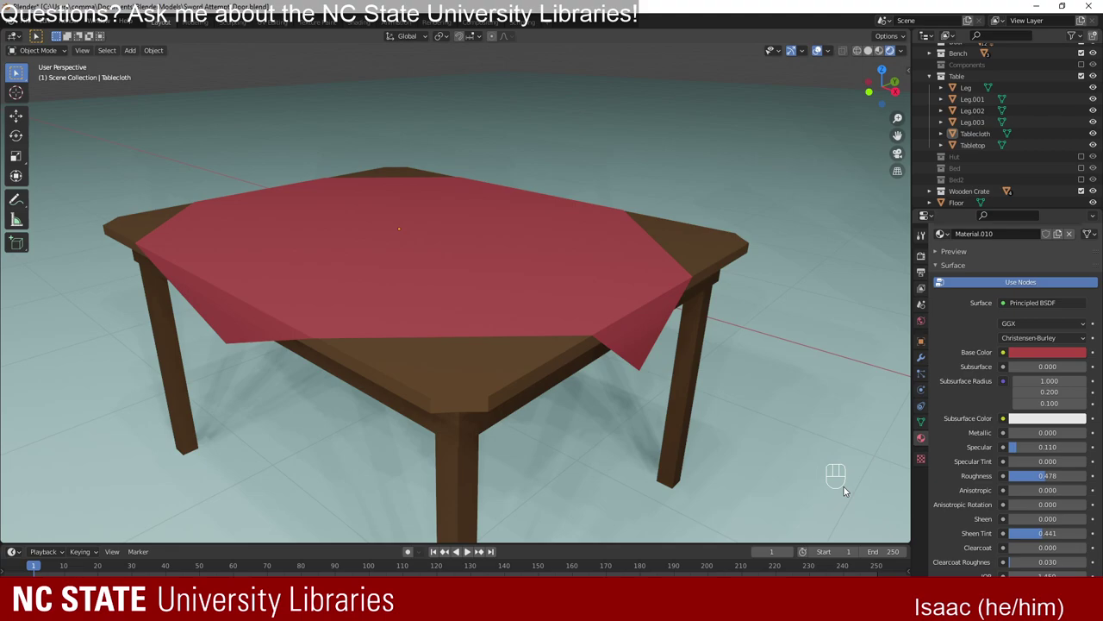
drag(246, 252, 445, 343)
drag(395, 342, 461, 346)
drag(591, 344, 450, 331)
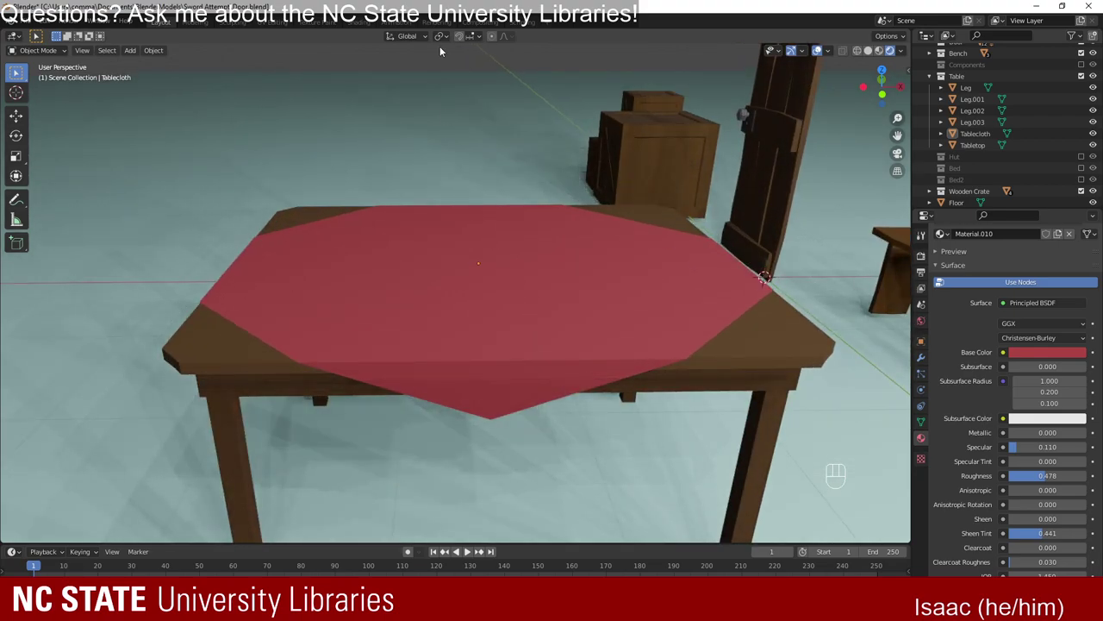
Inspect the red tablecloth up close, then add a 32-vertex, 1 m radius circle mesh at the world origin.
click(462, 63)
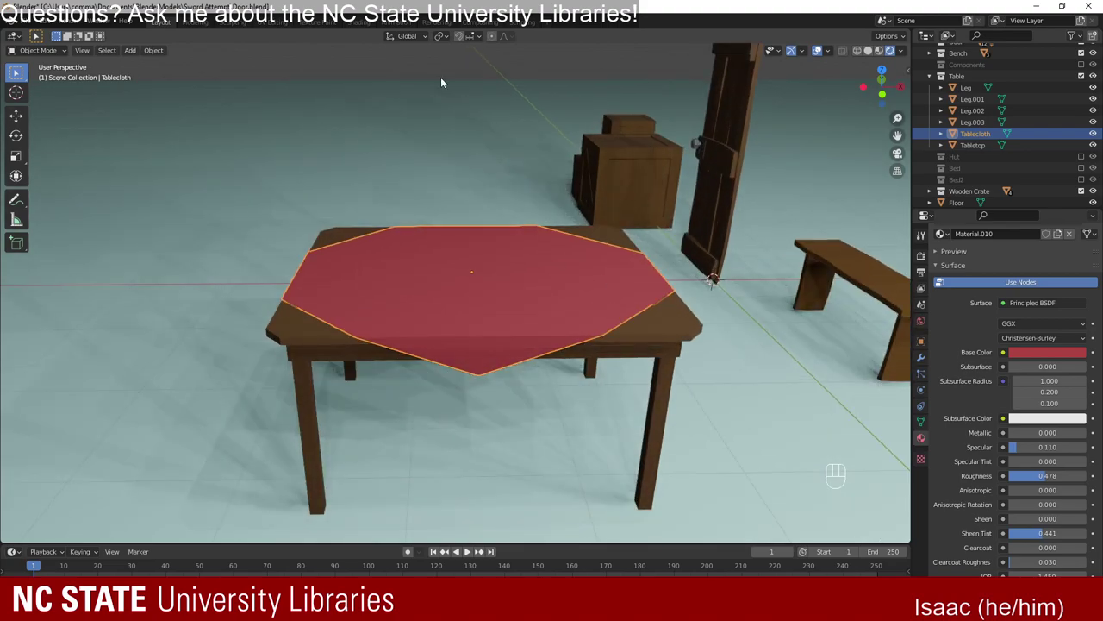
click(503, 249)
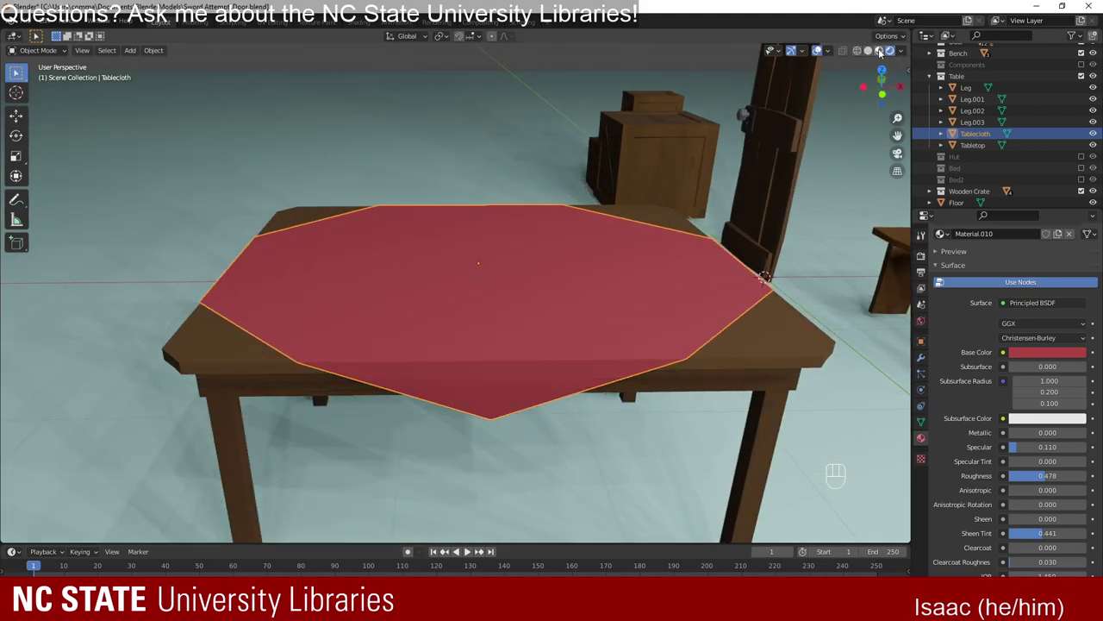
click(889, 57)
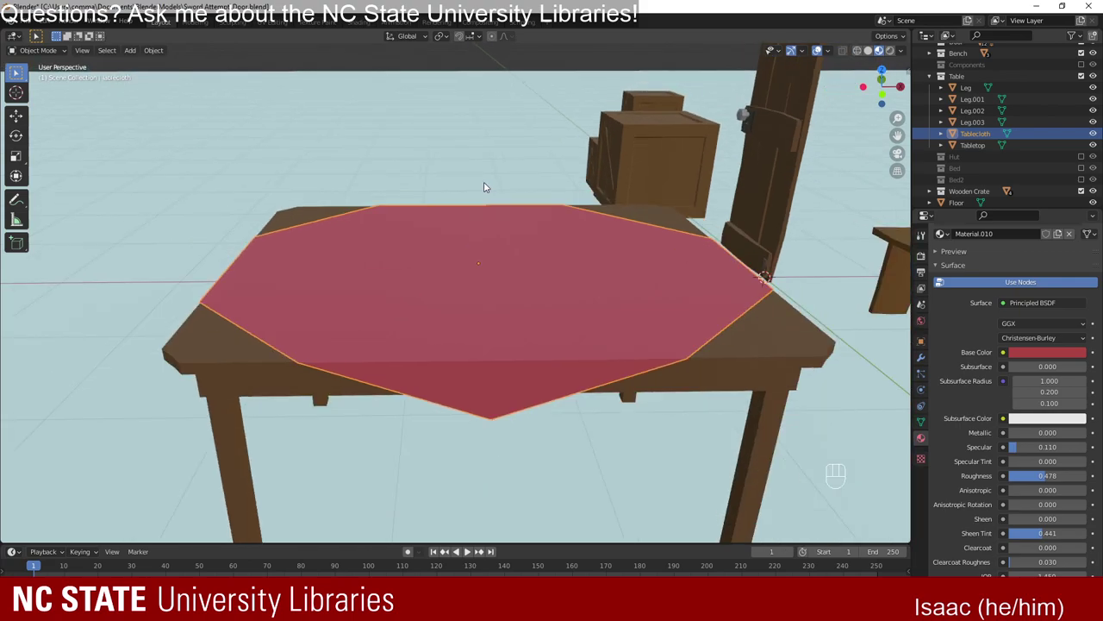
drag(473, 188, 479, 224)
drag(541, 213, 530, 287)
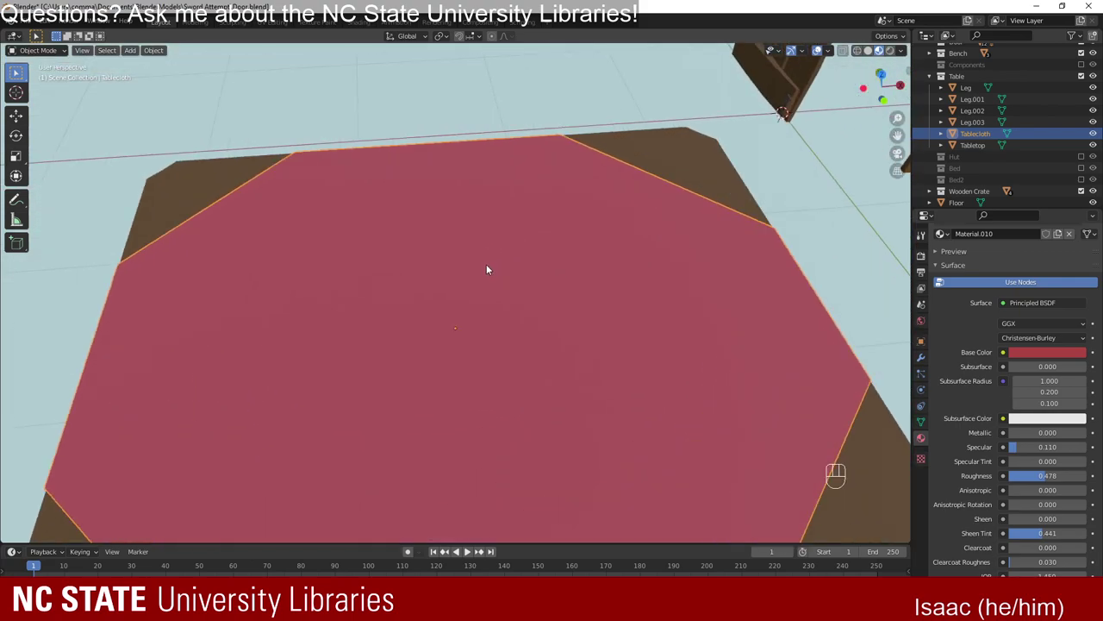
drag(502, 318, 491, 255)
drag(478, 300, 473, 269)
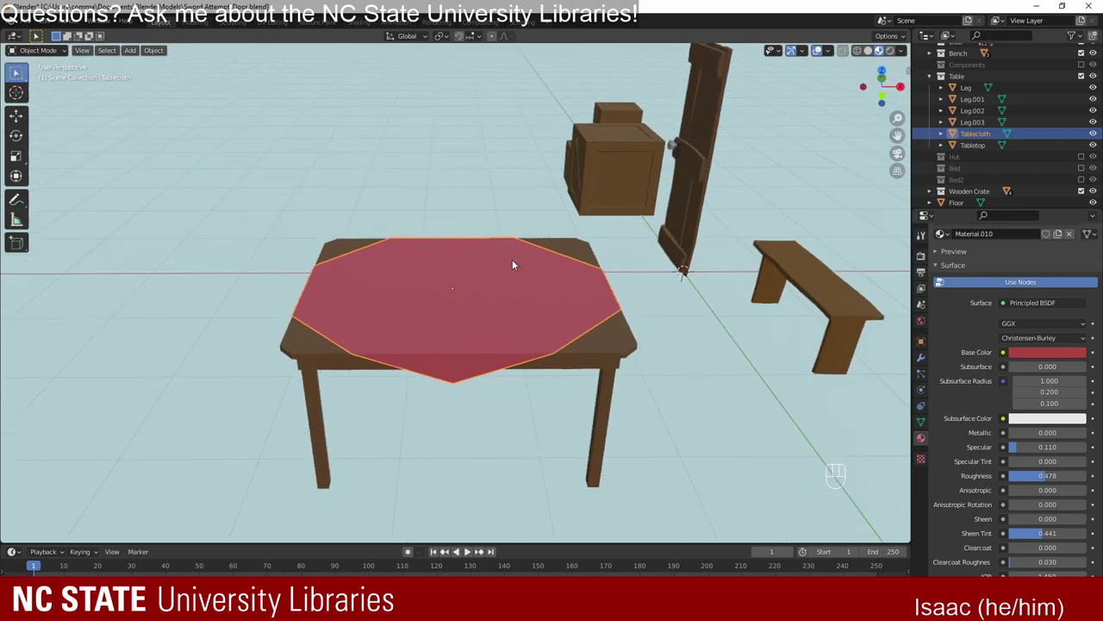
click(524, 56)
key(shift+a)
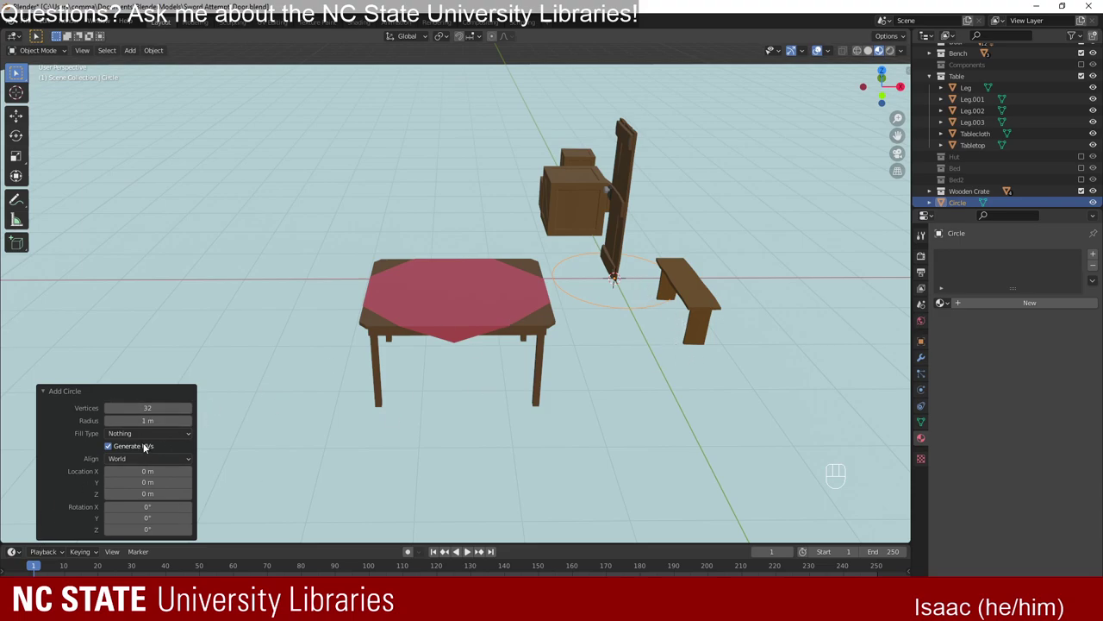
Fill the test circle with a triangle fan, raise it about 1.38 m, then remove it from the scene.
drag(144, 434, 136, 472)
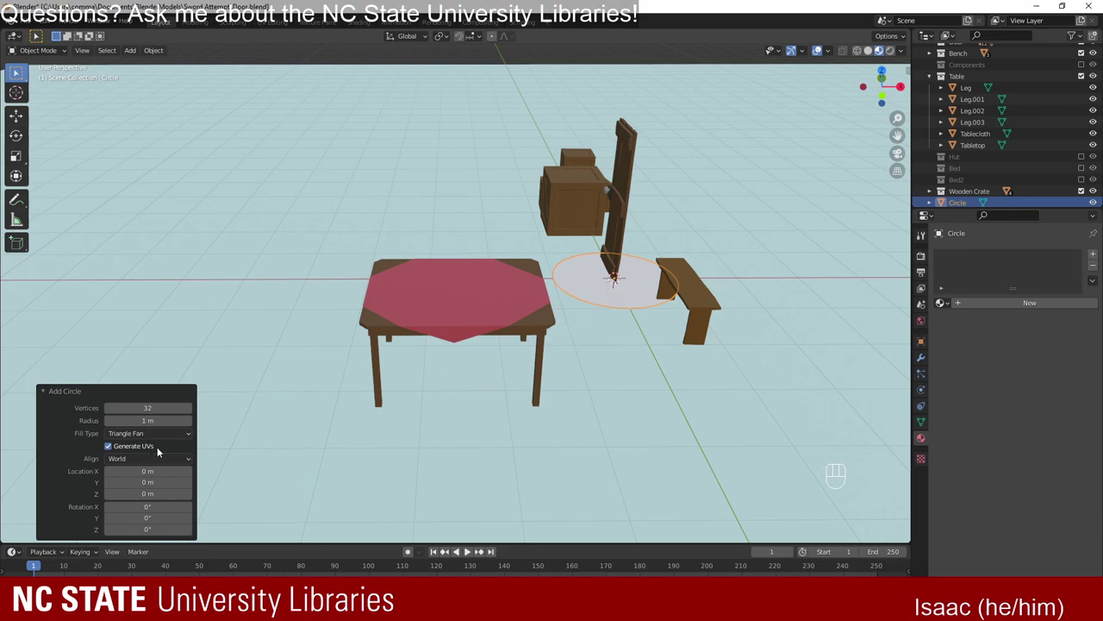
key(g)
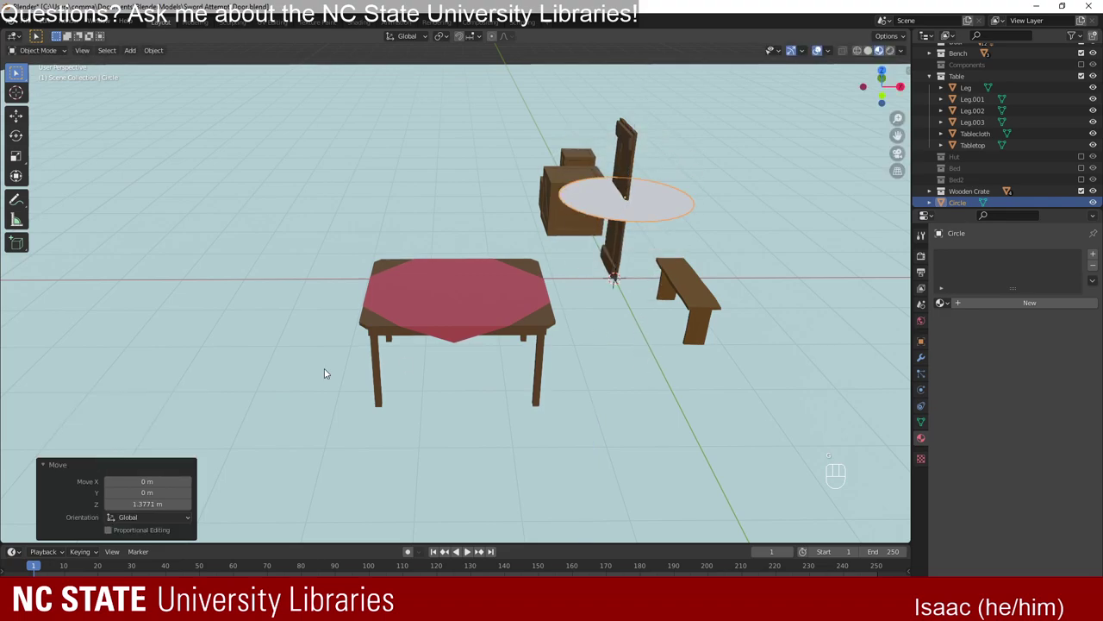
key(ctrl+z)
key(ctrl+z)
Bring up the Add menu (Shift+A) to insert a new eight-sided filled mesh circle.
drag(691, 328, 526, 375)
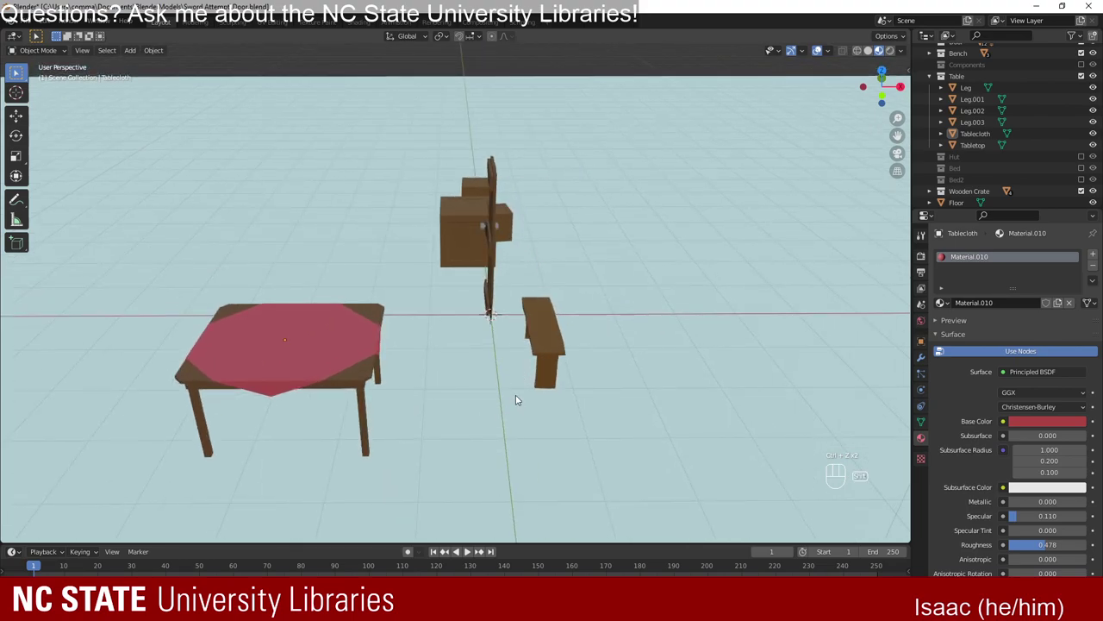
key(shift+a)
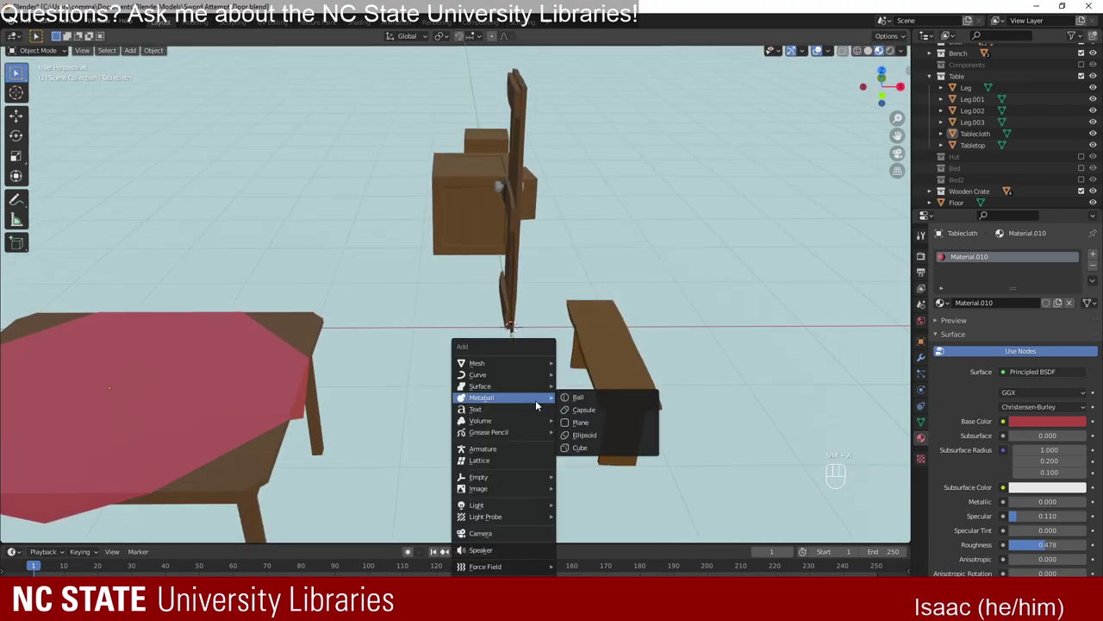
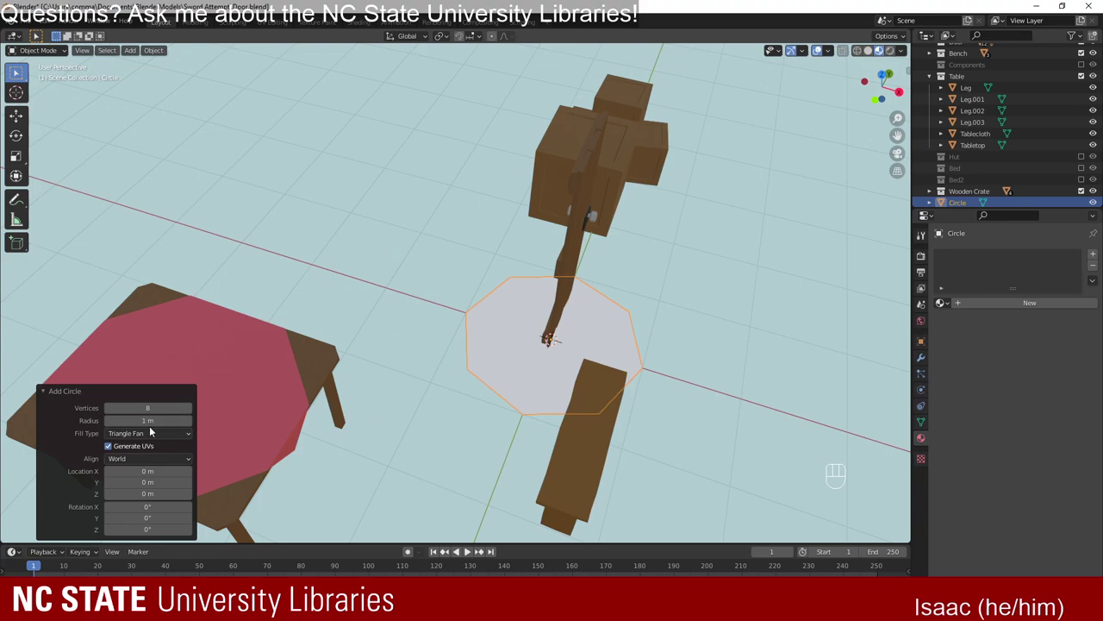
Move the eight-sided circle onto the red tablecloth and scale it down to about 0.09.
drag(442, 457, 473, 441)
drag(495, 437, 545, 338)
key(g)
drag(609, 354, 536, 352)
key(g)
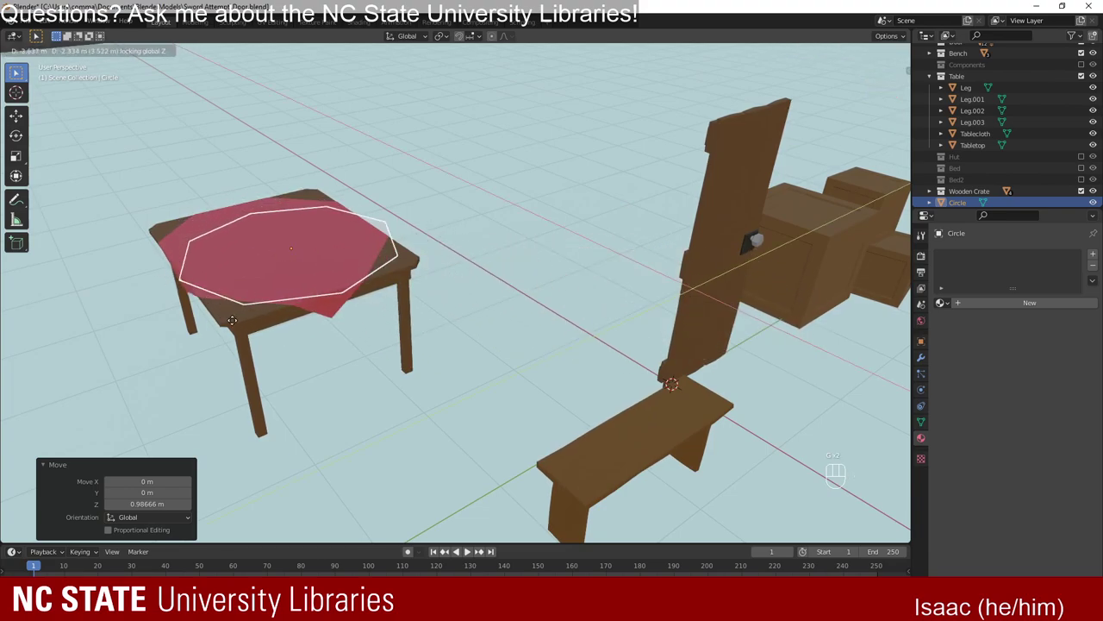
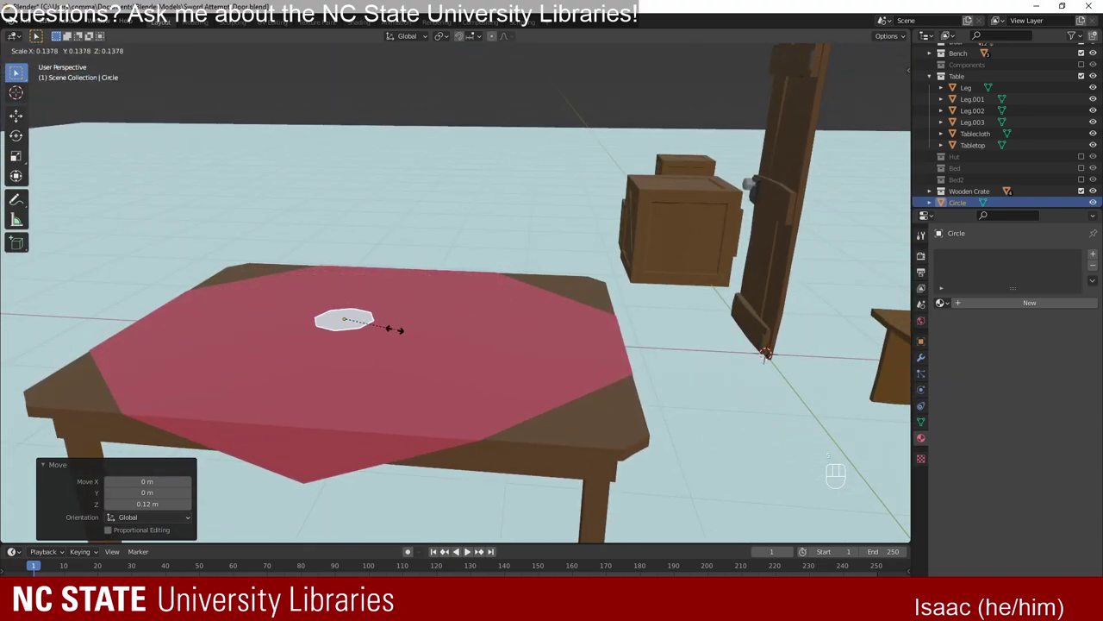
Zoom in on the small disc and nudge it across the tablecloth with G.
drag(299, 318, 375, 321)
drag(345, 378, 729, 281)
drag(447, 344, 495, 322)
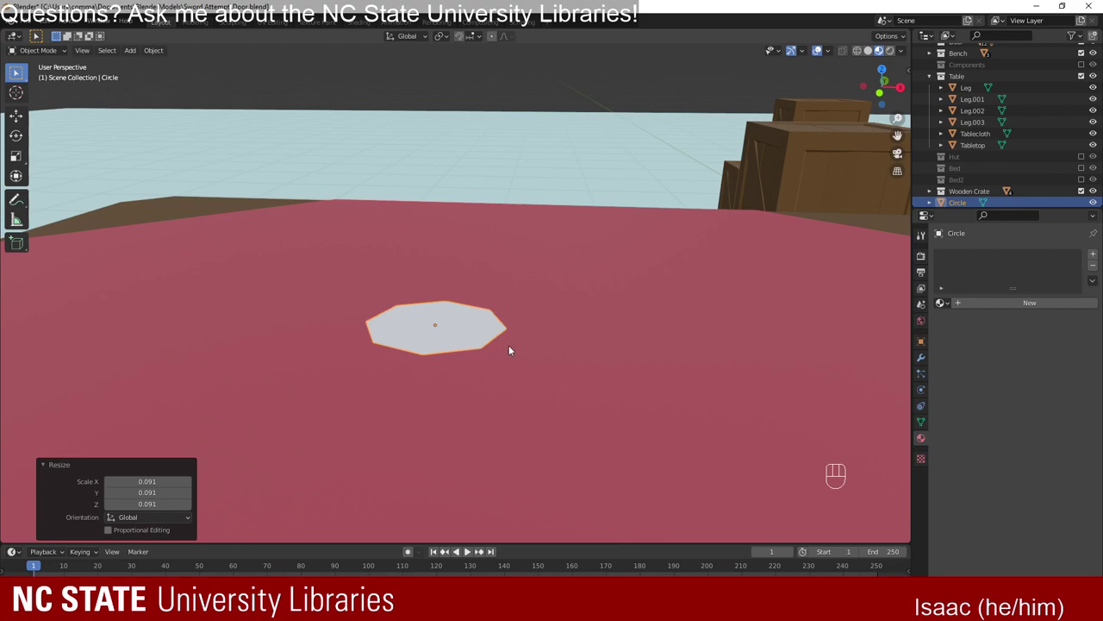
drag(534, 359, 472, 349)
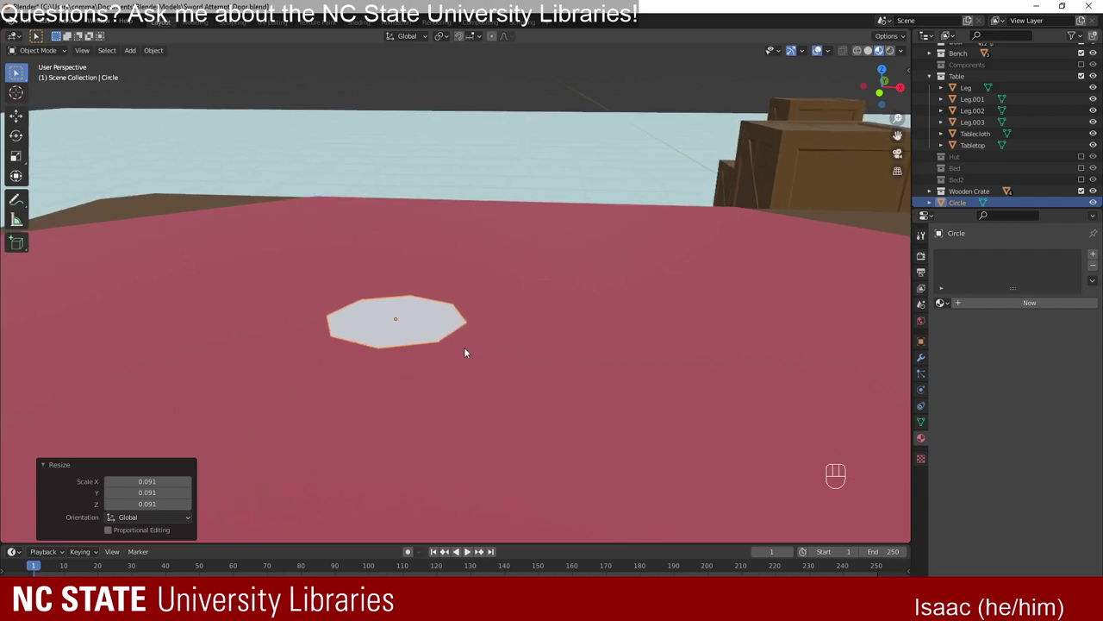
drag(422, 361, 419, 359)
drag(410, 364, 431, 363)
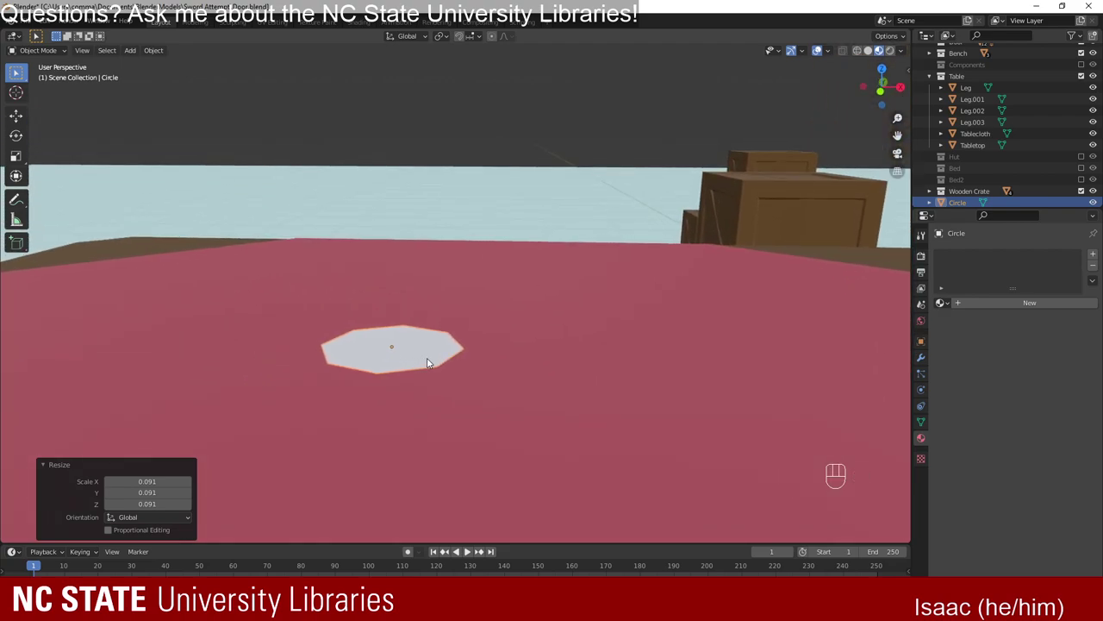
key(g)
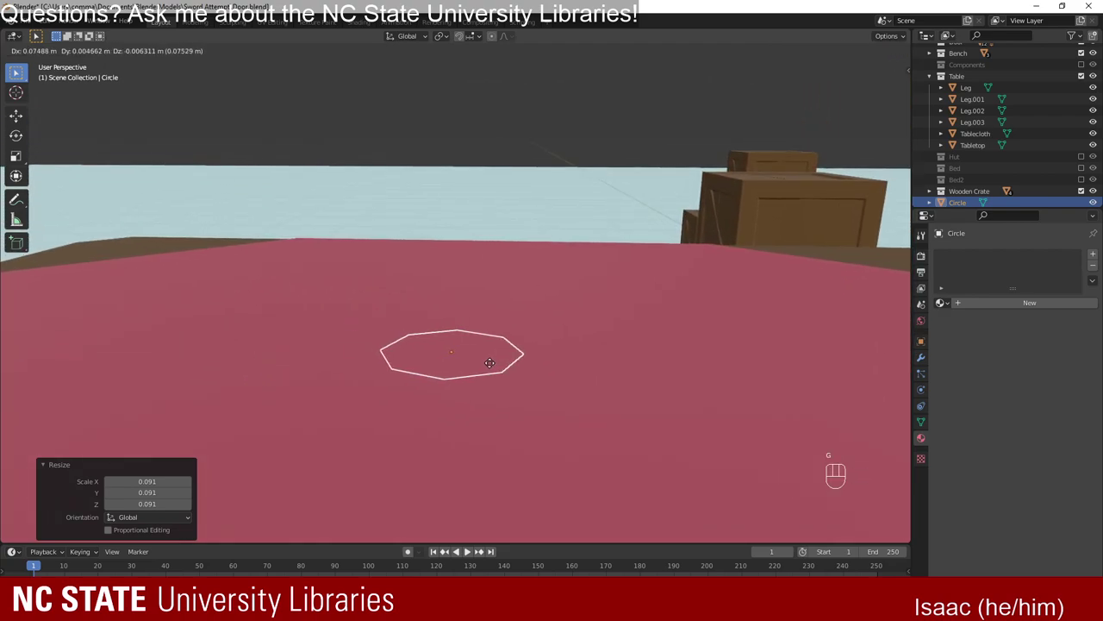
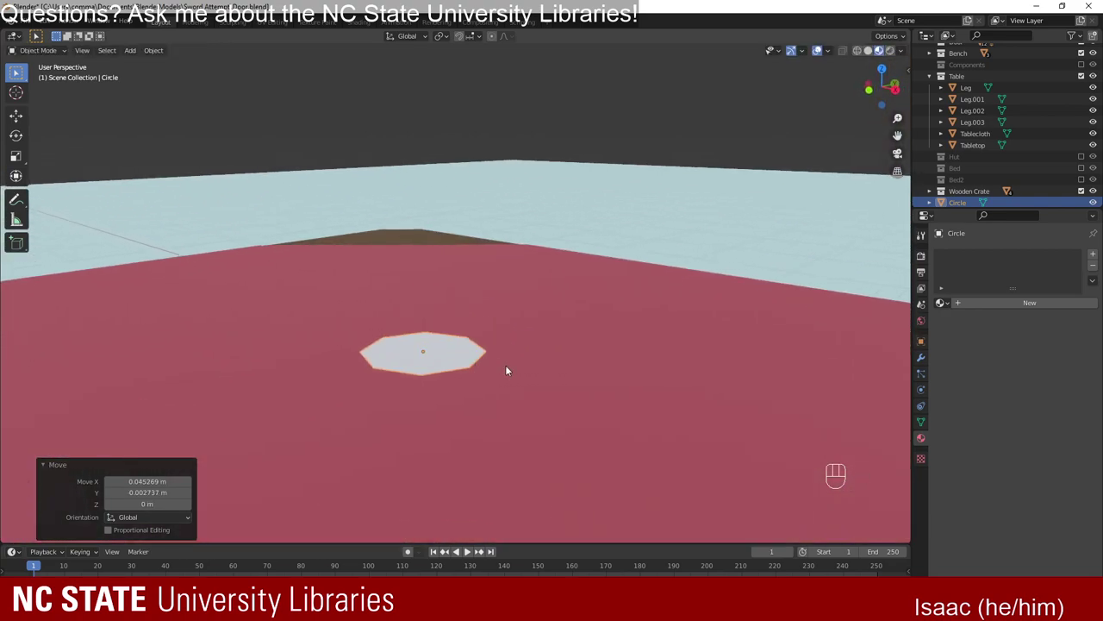
Lift the disc about 0.0035 m so it sits just above the tablecloth surface.
key(g)
drag(424, 362, 488, 365)
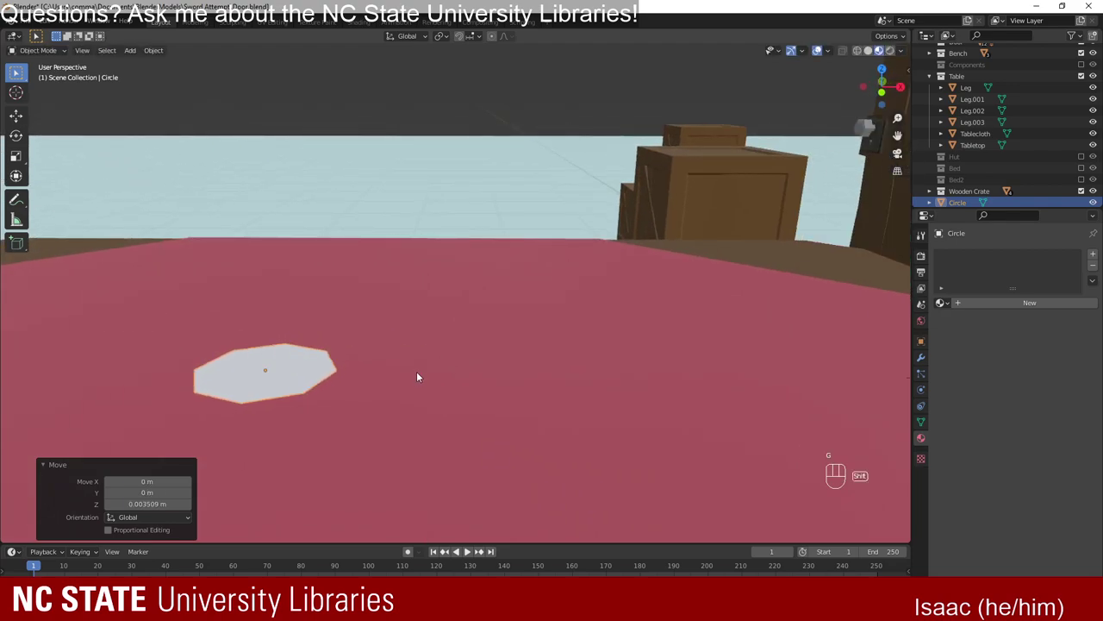
drag(386, 371, 544, 337)
drag(420, 360, 588, 319)
Enter Edit Mode on the disc to extrude its eight triangular faces upward.
key(Tab)
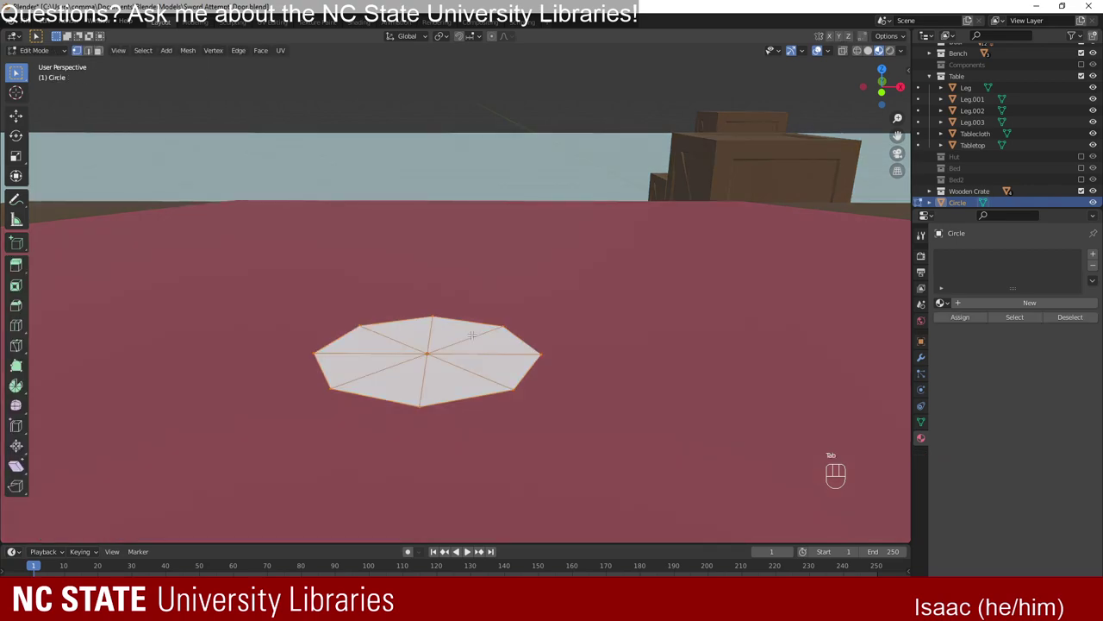
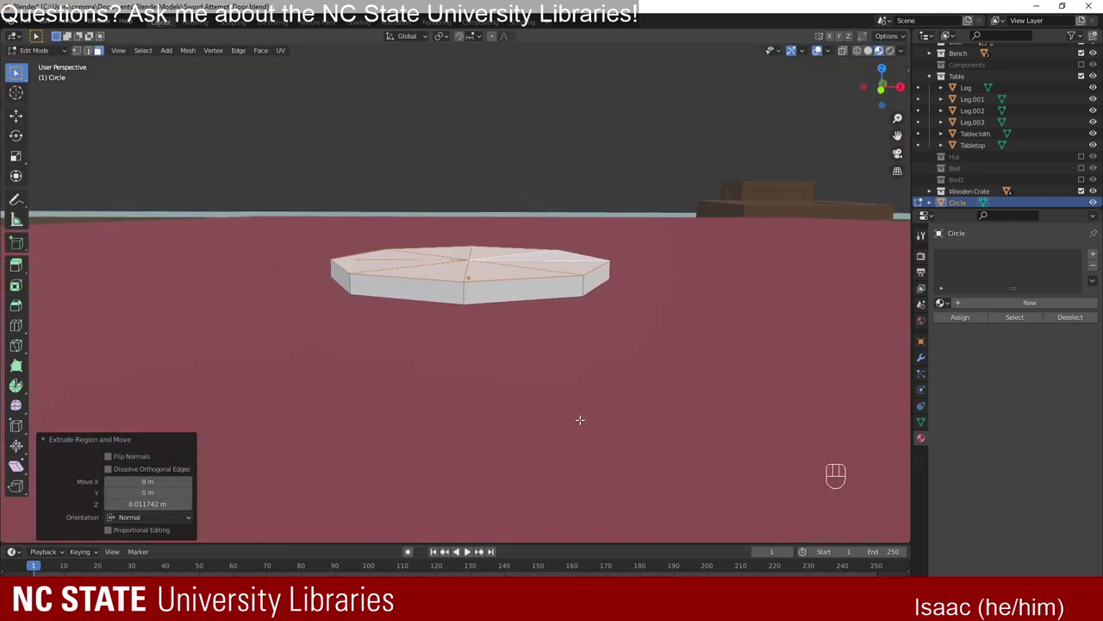
Scale the extruded top ring outward so the bowl's sides slope and widen toward the rim.
key(s)
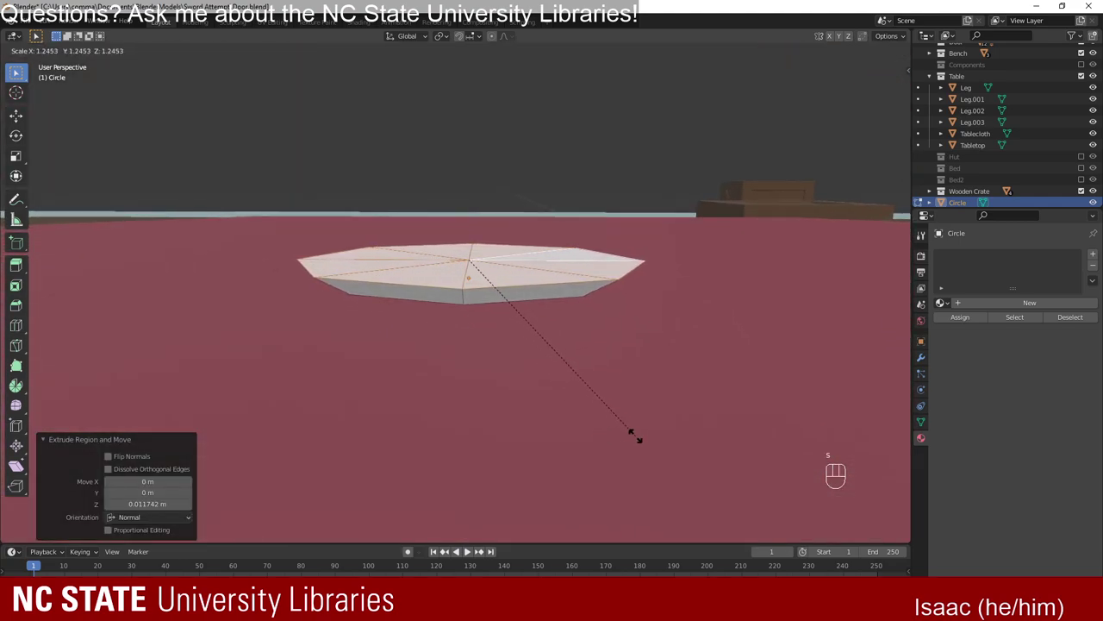
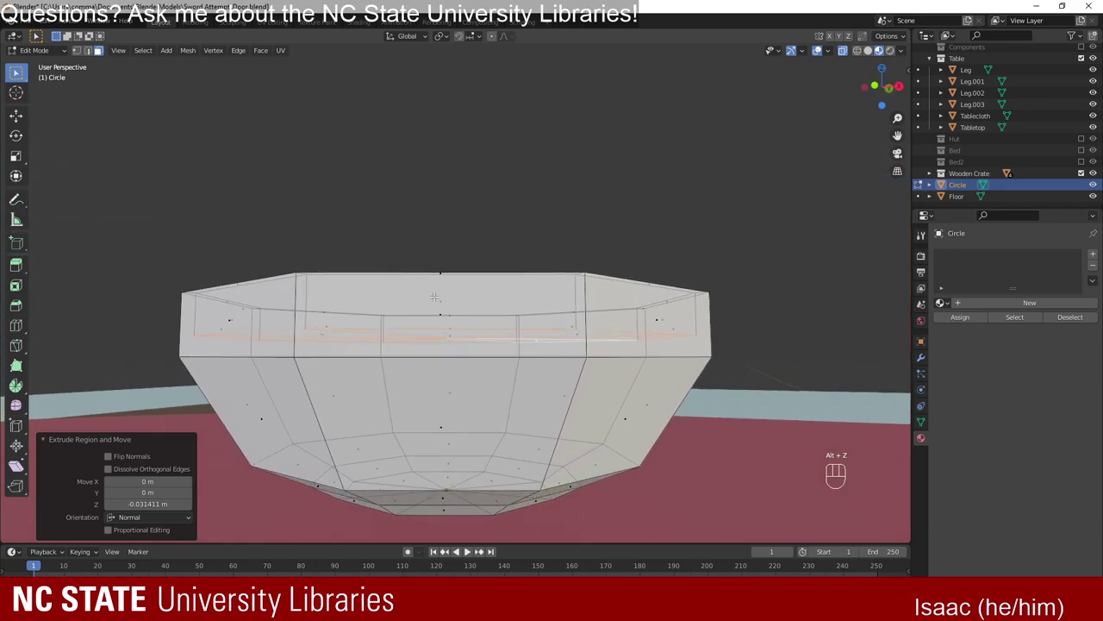
Adjust the rim height, extrude it down about 0.082 m and scale the inner ring inward to hollow the bowl.
key(g)
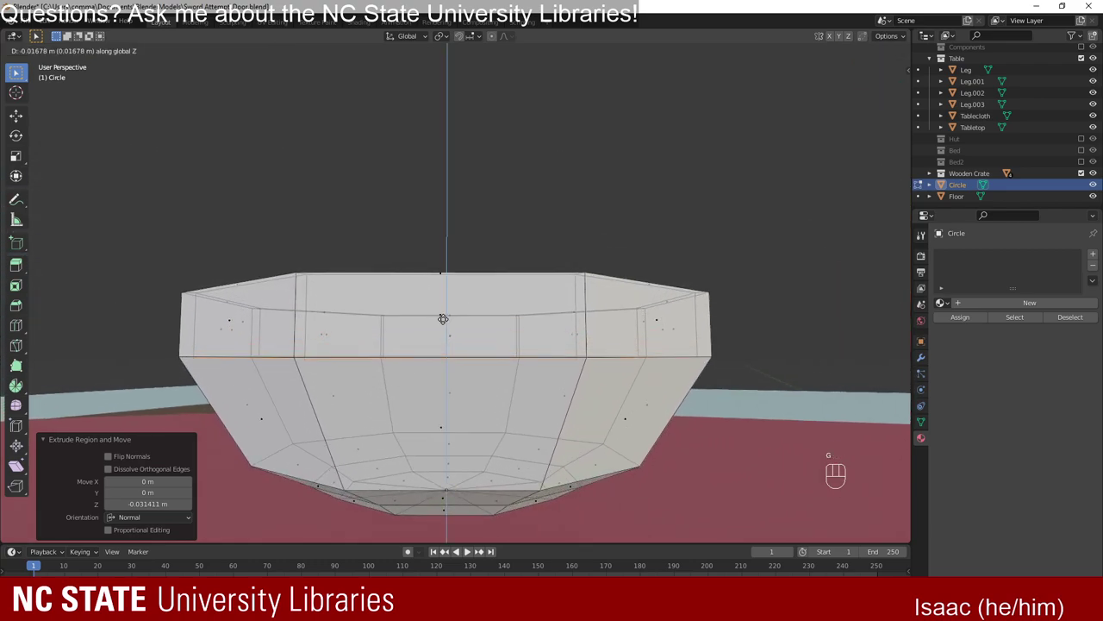
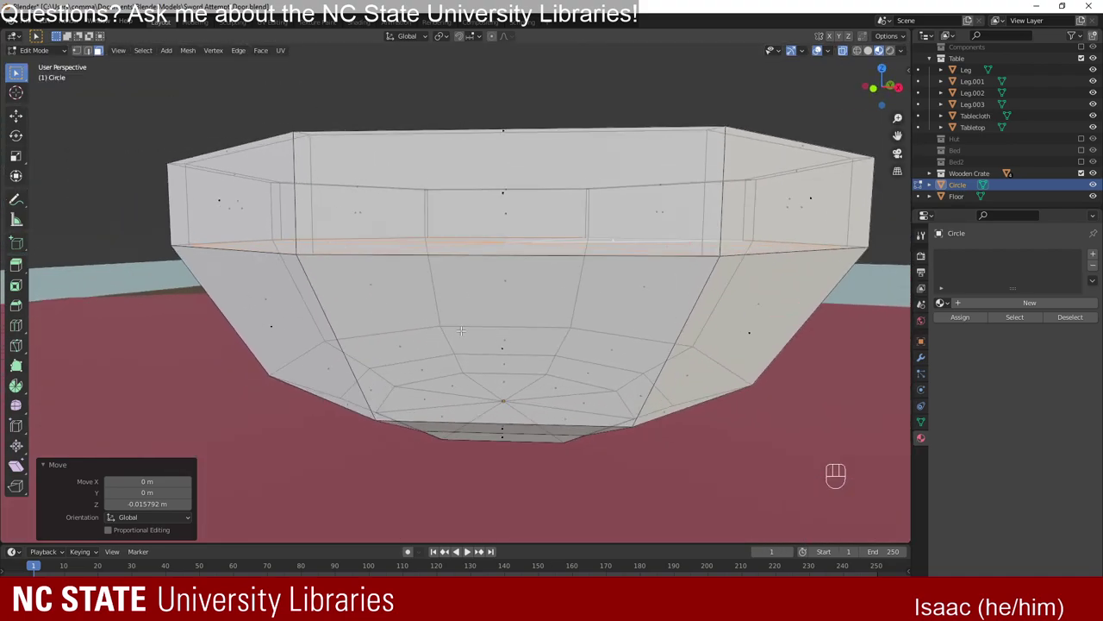
key(e)
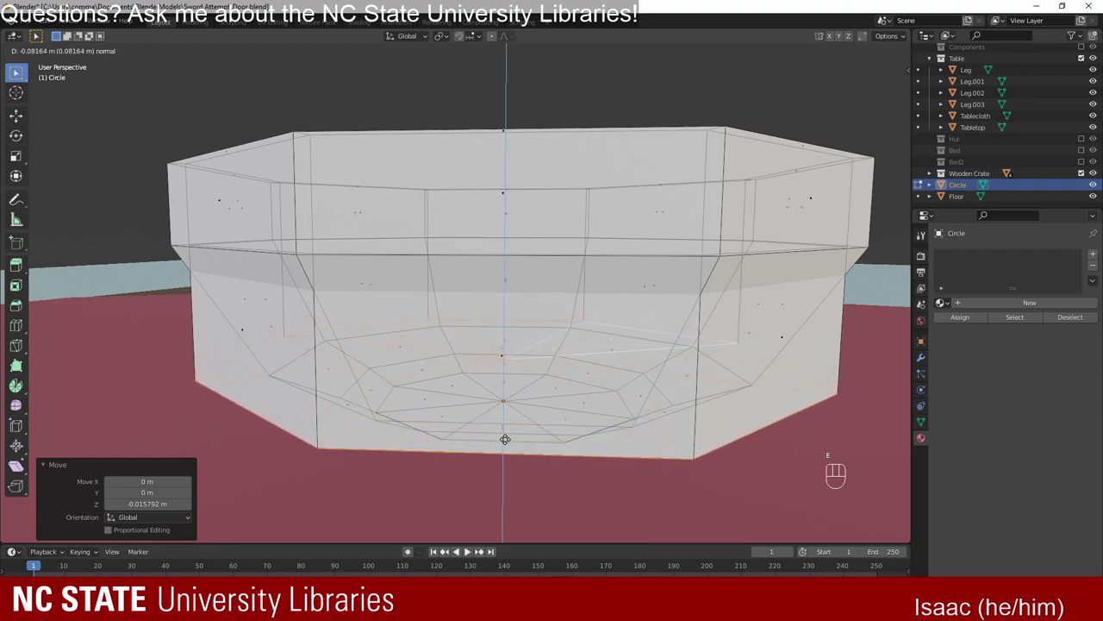
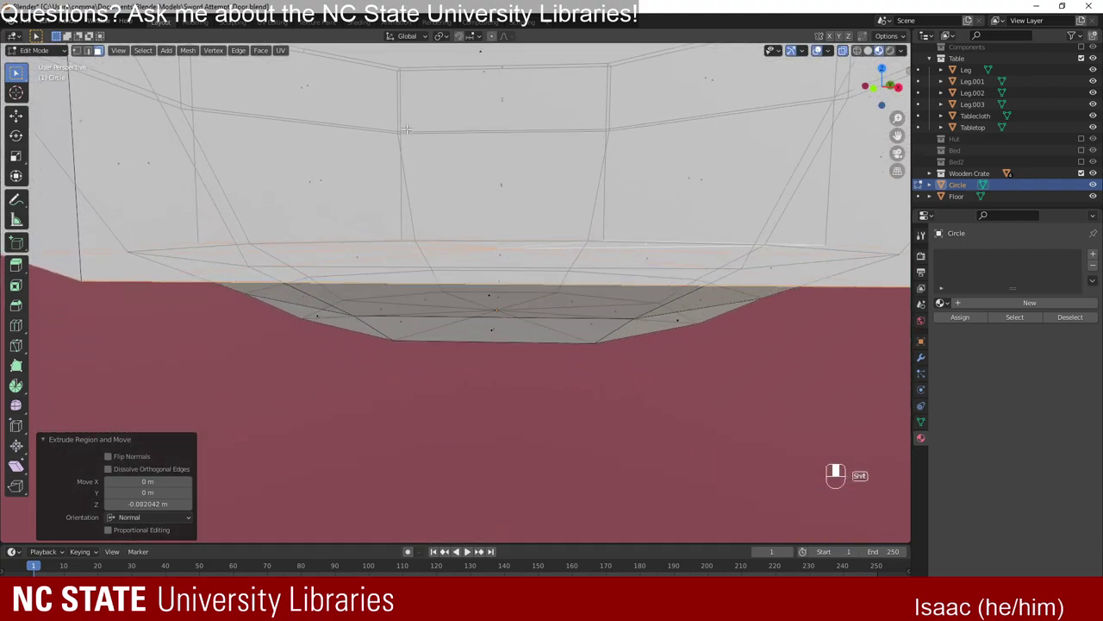
key(s)
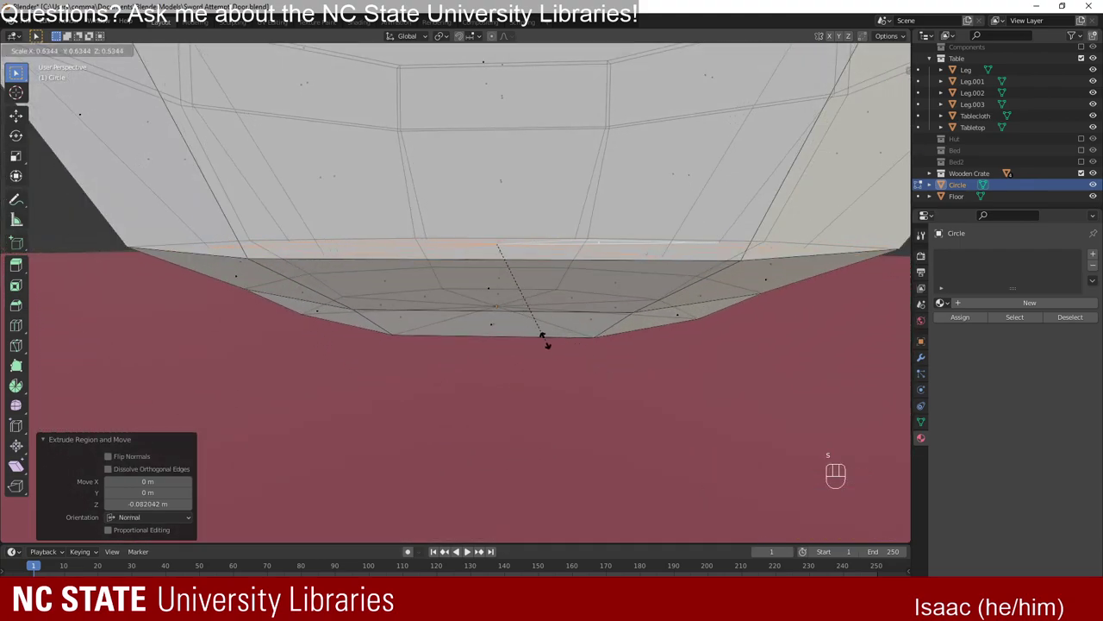
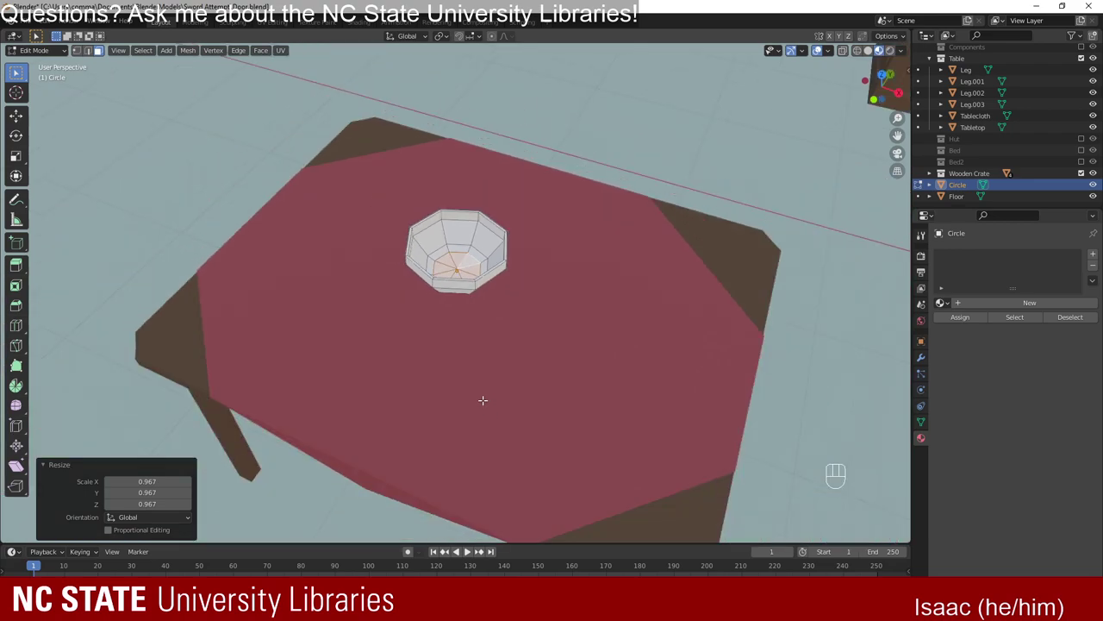
Leave Edit Mode and raise the whole bowl about 0.42 m to check it above the tablecloth.
key(Tab)
drag(518, 383, 518, 362)
key(g)
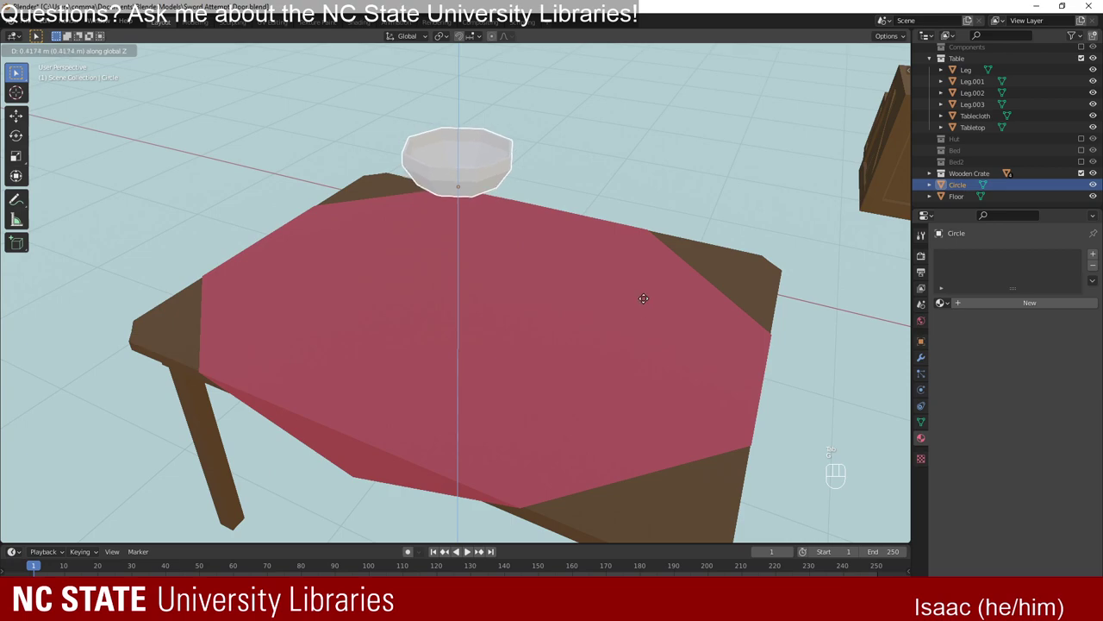
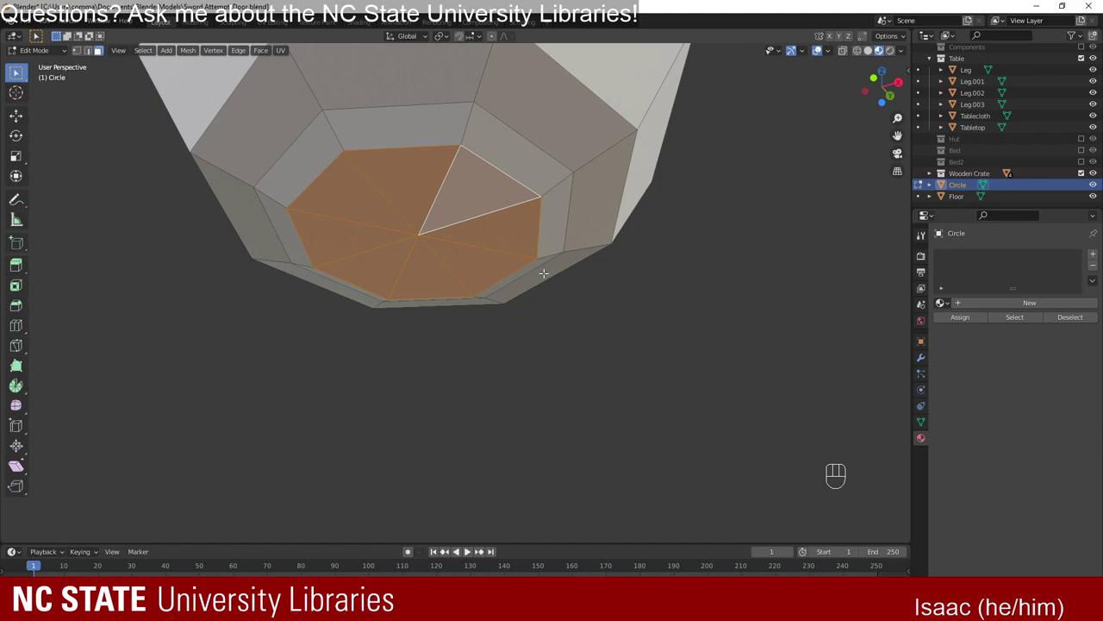
Extrude the bowl's bottom faces about 0.002 m and scale them inward twice to form a recessed foot.
key(e)
key(s)
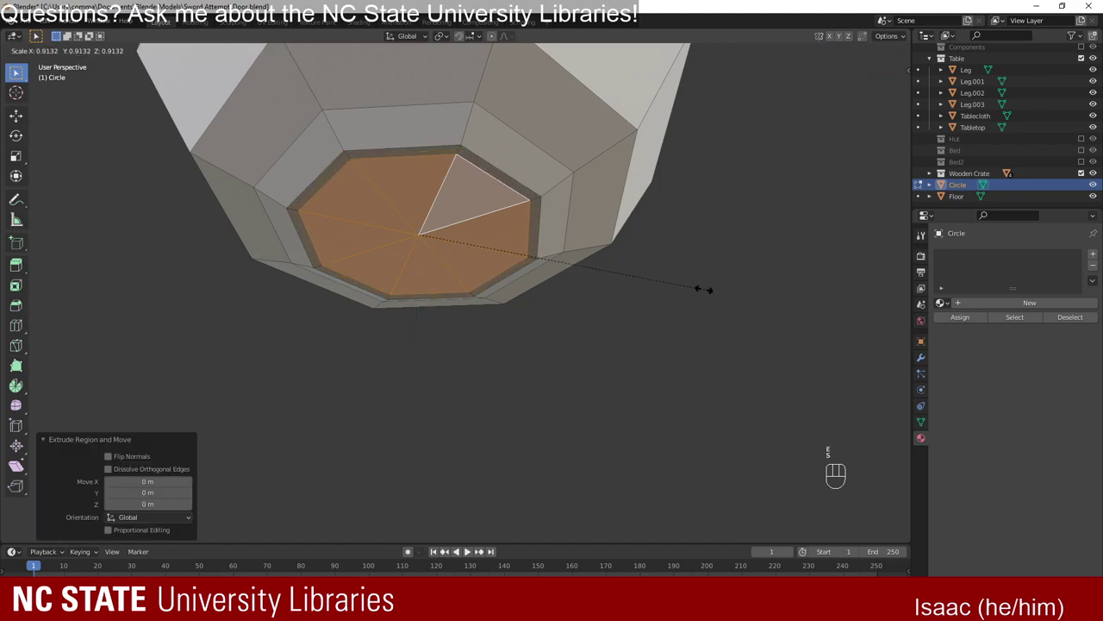
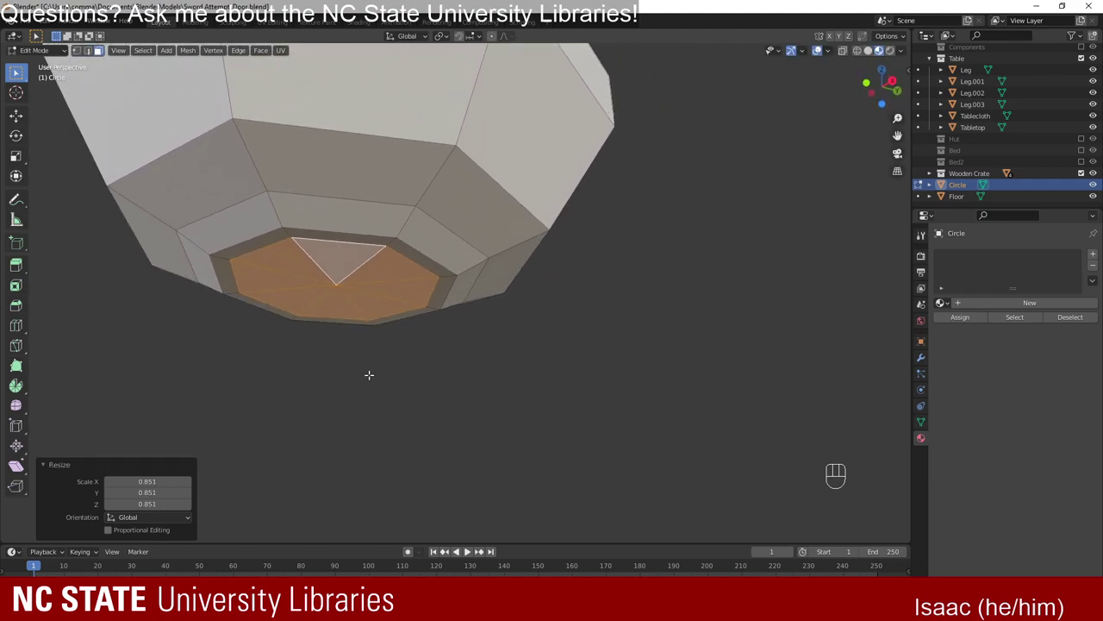
key(e)
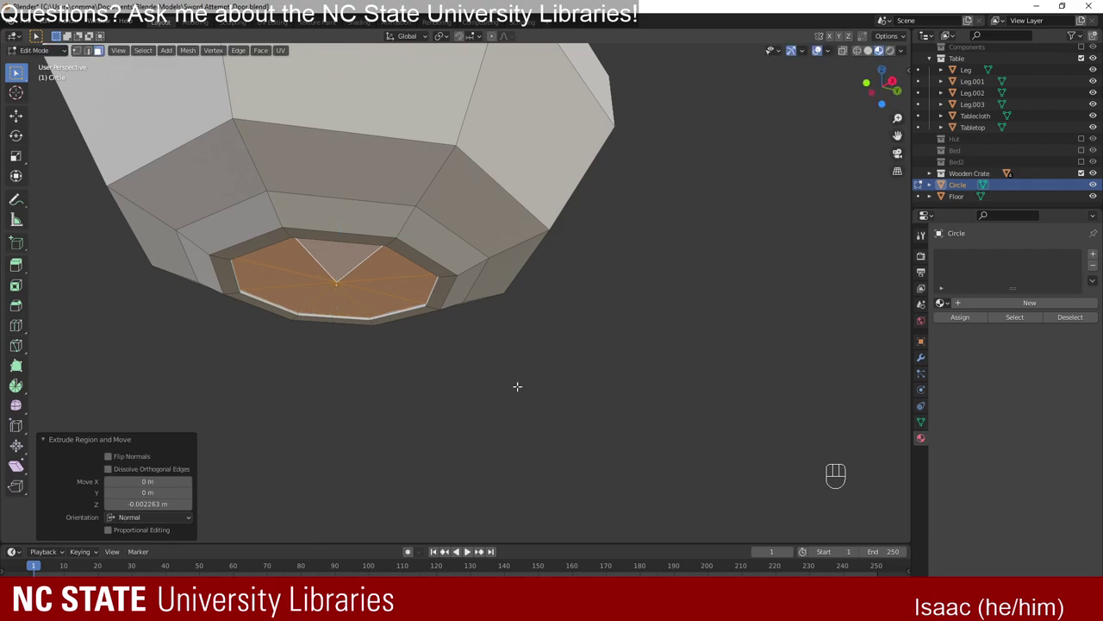
key(s)
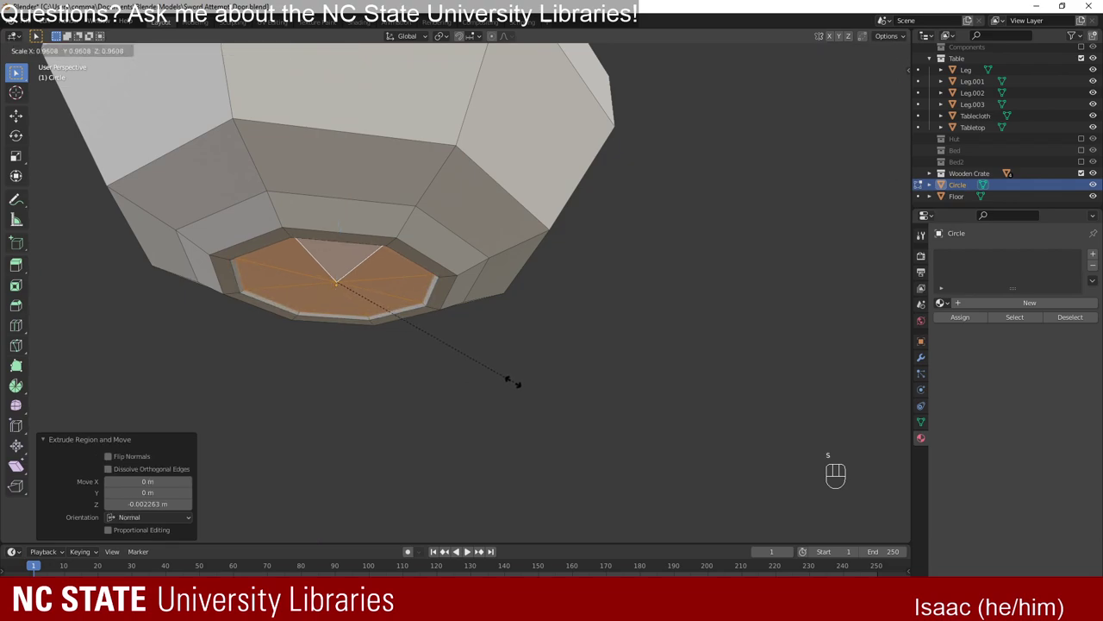
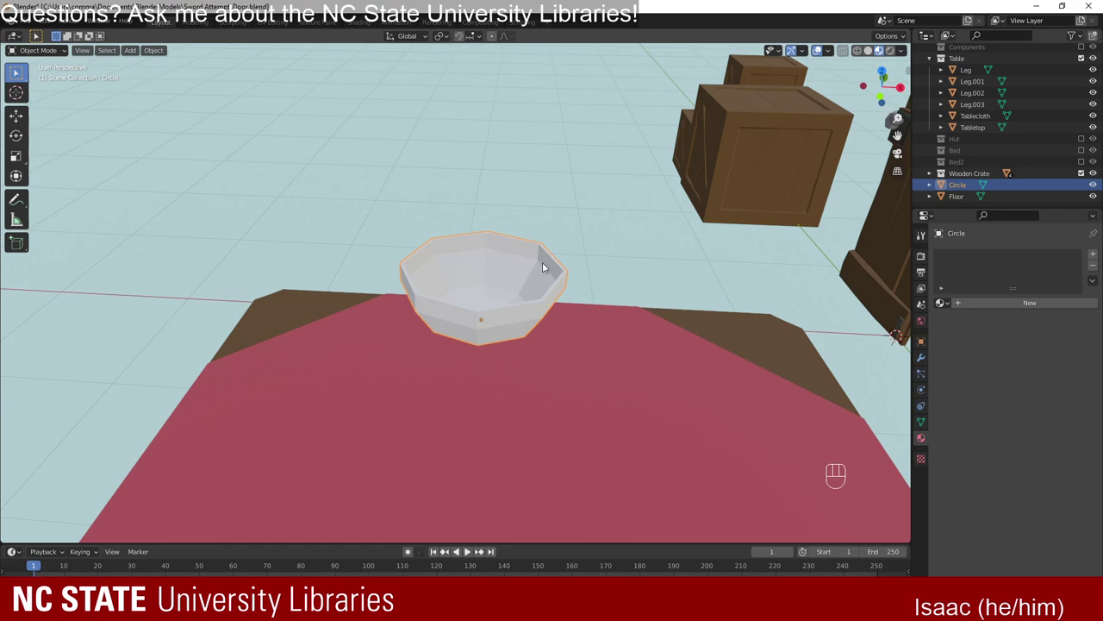
Lower the bowl vertically until it sits on the tablecloth surface.
drag(536, 396, 493, 340)
drag(475, 375, 479, 339)
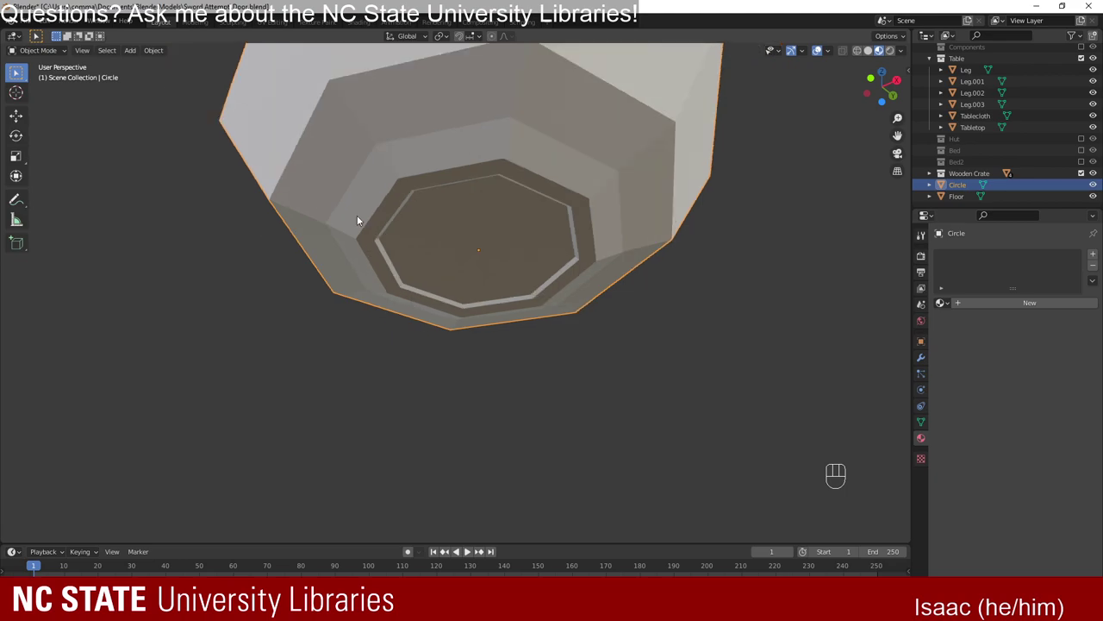
drag(360, 200, 394, 304)
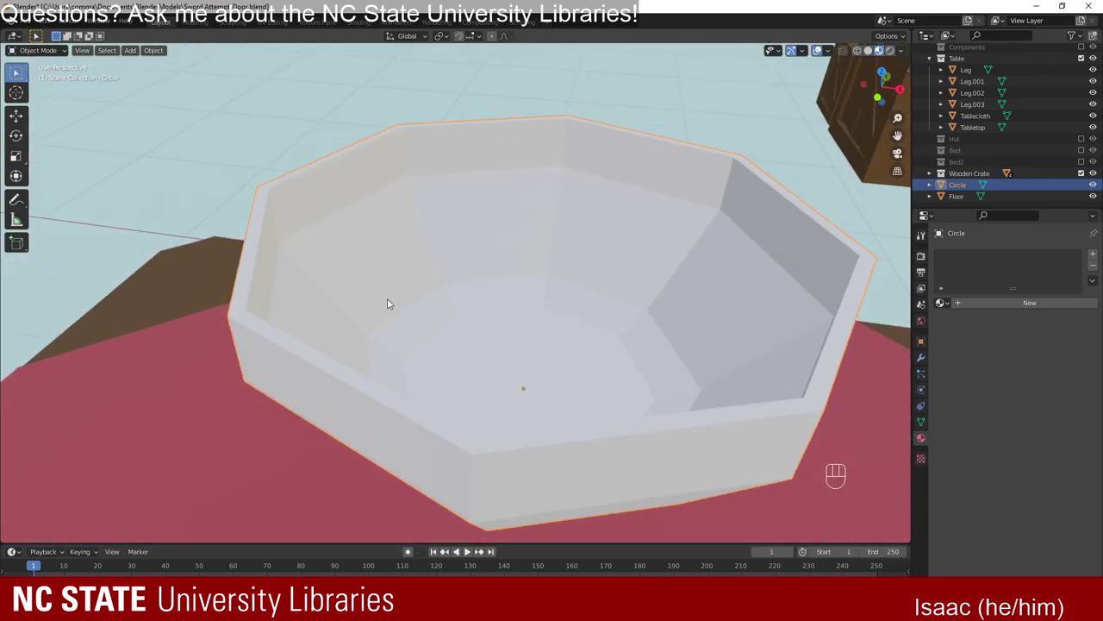
drag(490, 386, 505, 367)
drag(574, 353, 510, 291)
drag(426, 298, 447, 304)
key(g)
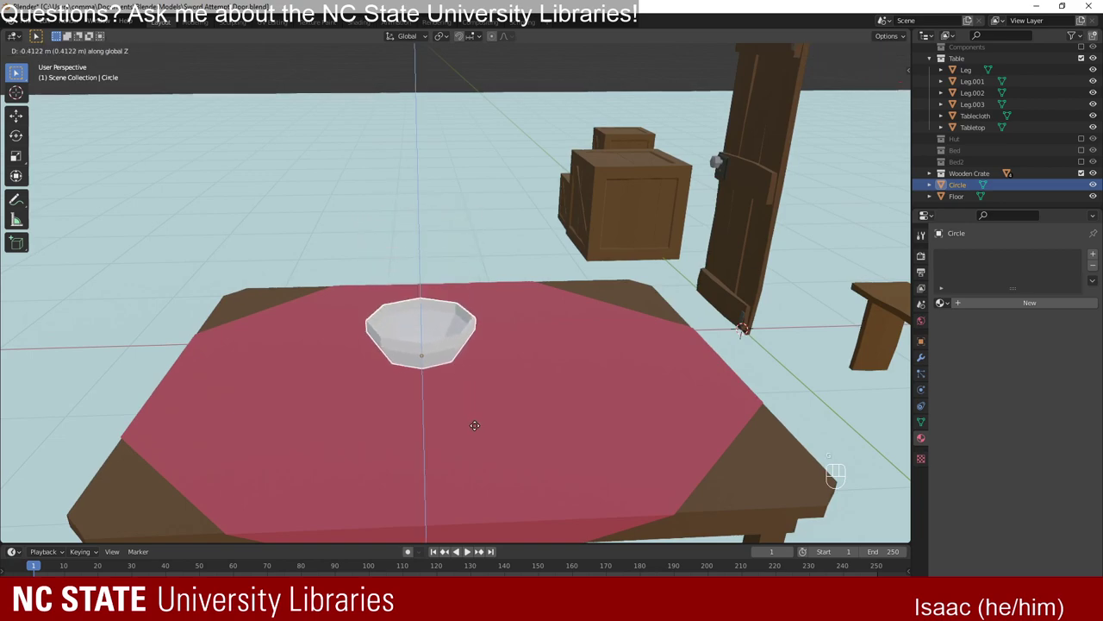
drag(420, 428, 463, 287)
drag(477, 389, 474, 368)
key(g)
drag(431, 308, 400, 302)
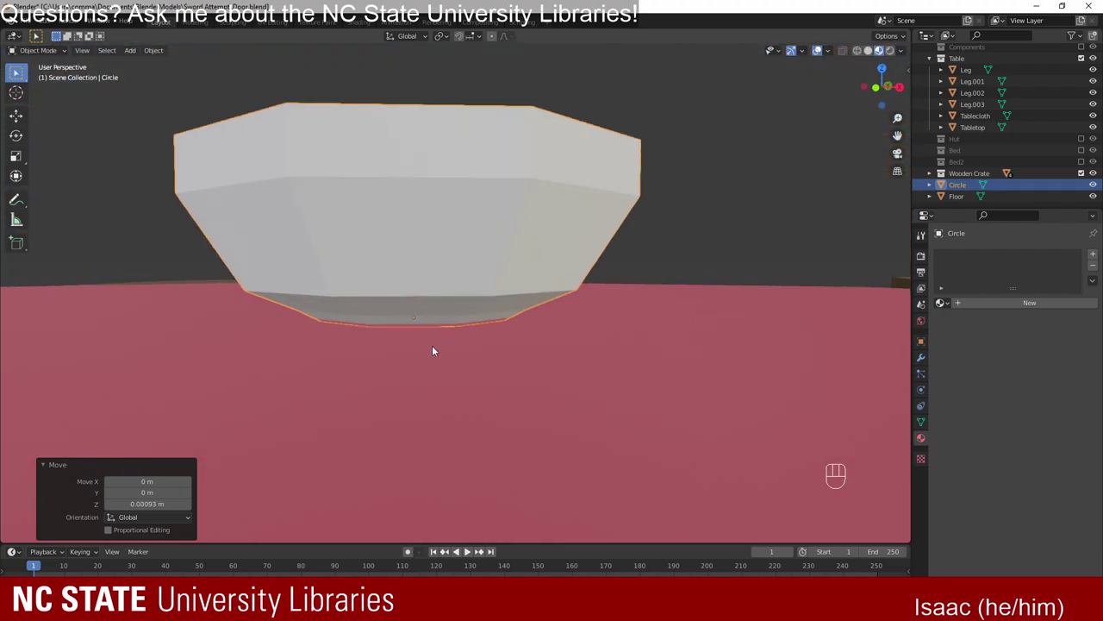
click(401, 227)
Turn the bowl slightly about its vertical axis and slide it about 0.094 m toward the tablecloth centre.
drag(523, 353, 409, 358)
key(r)
drag(416, 287, 491, 295)
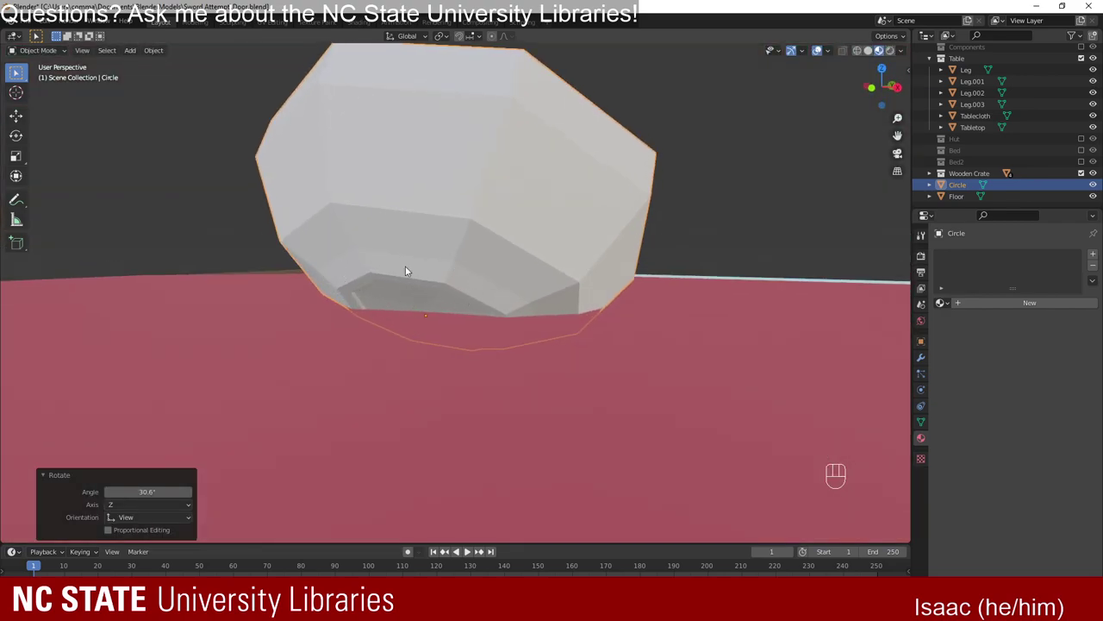
drag(399, 257, 365, 265)
key(ctrl+z)
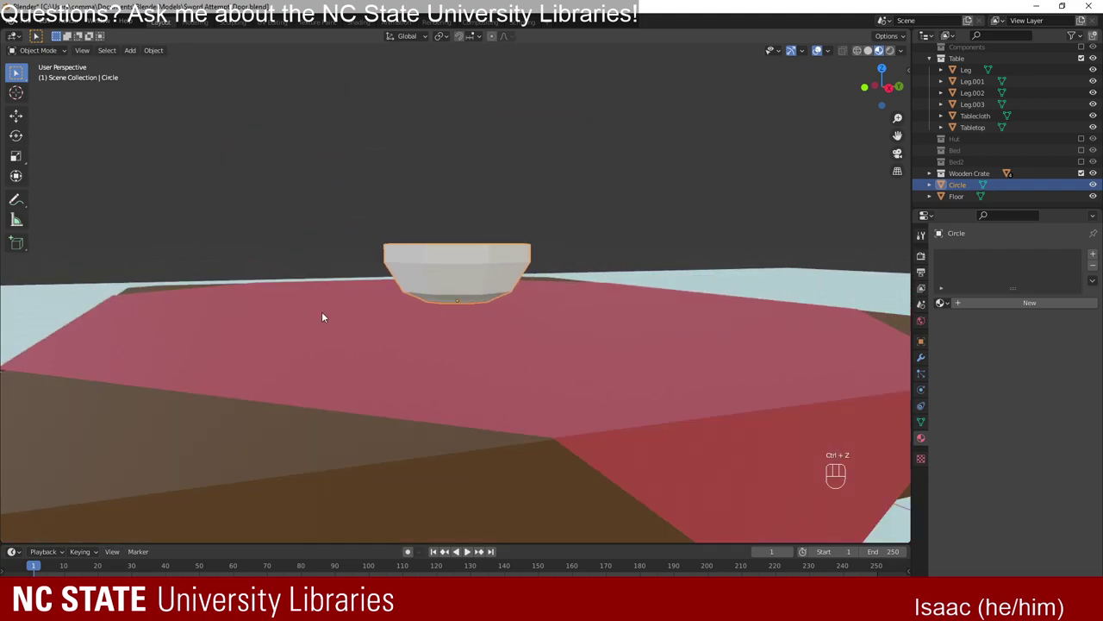
drag(429, 343, 509, 384)
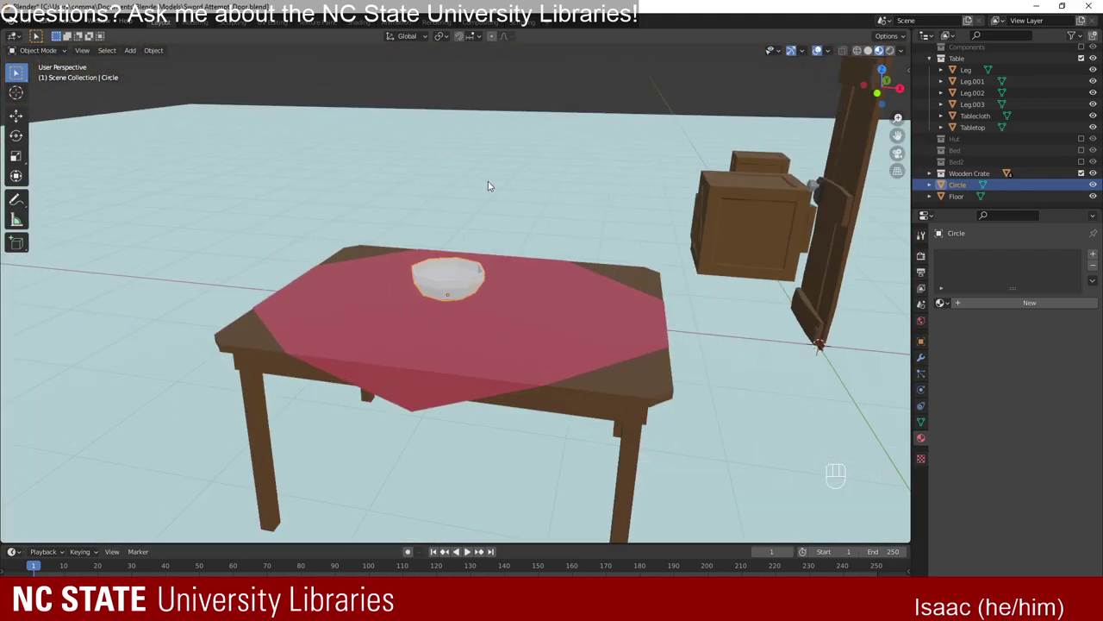
click(568, 102)
drag(369, 220, 393, 214)
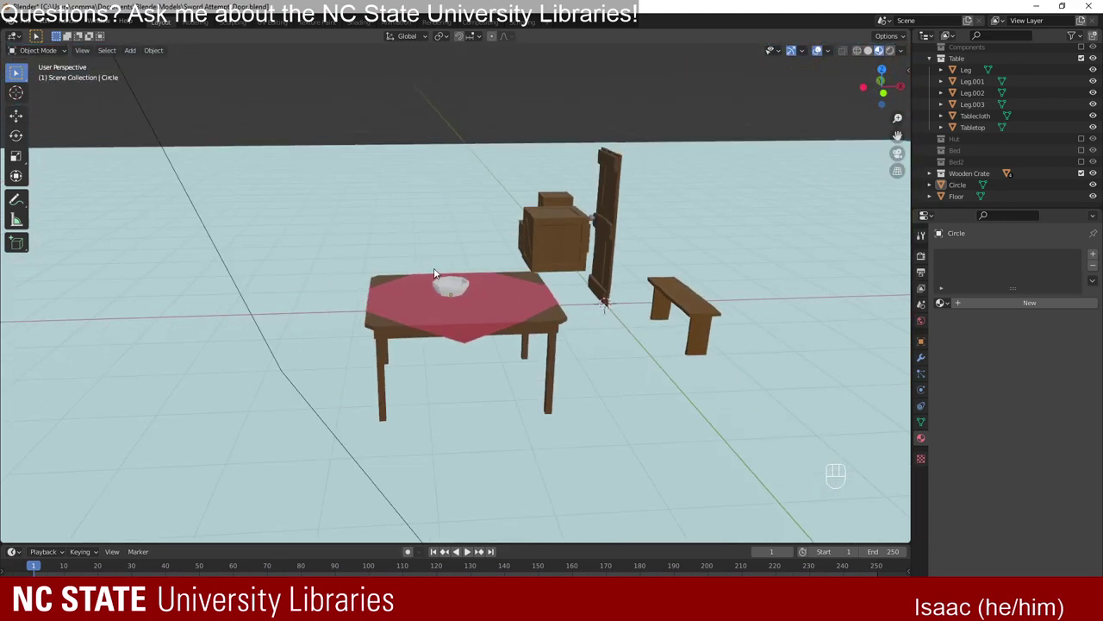
click(460, 290)
drag(520, 302, 516, 312)
key(g)
drag(527, 388, 567, 444)
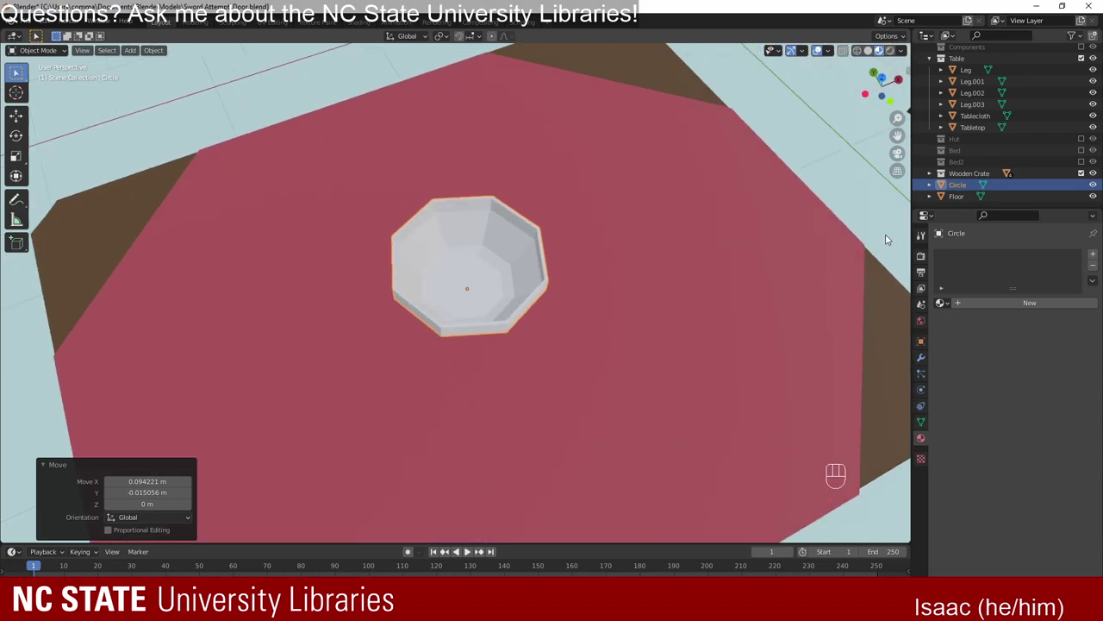
Add a new material to the bowl and set its base colour to a muted purple.
click(1019, 301)
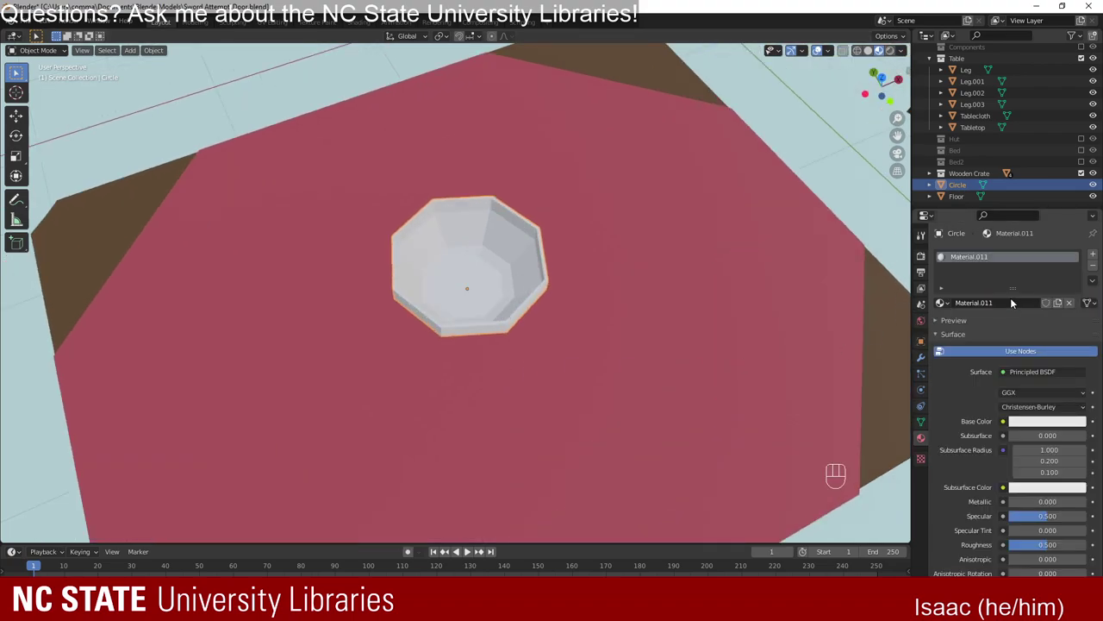
drag(690, 435, 656, 362)
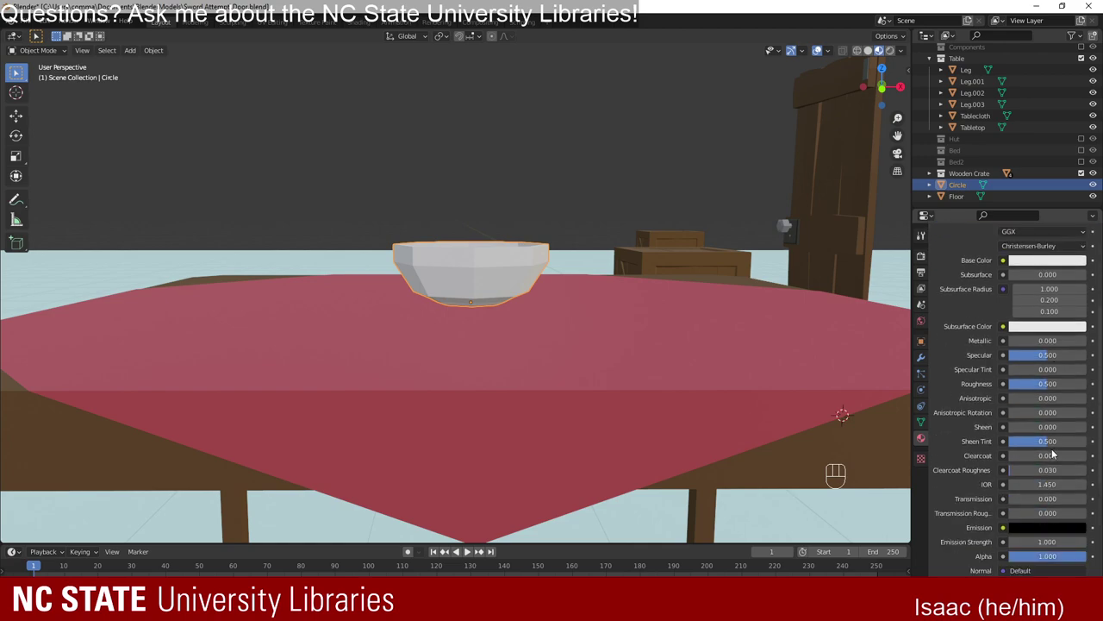
drag(553, 314, 519, 342)
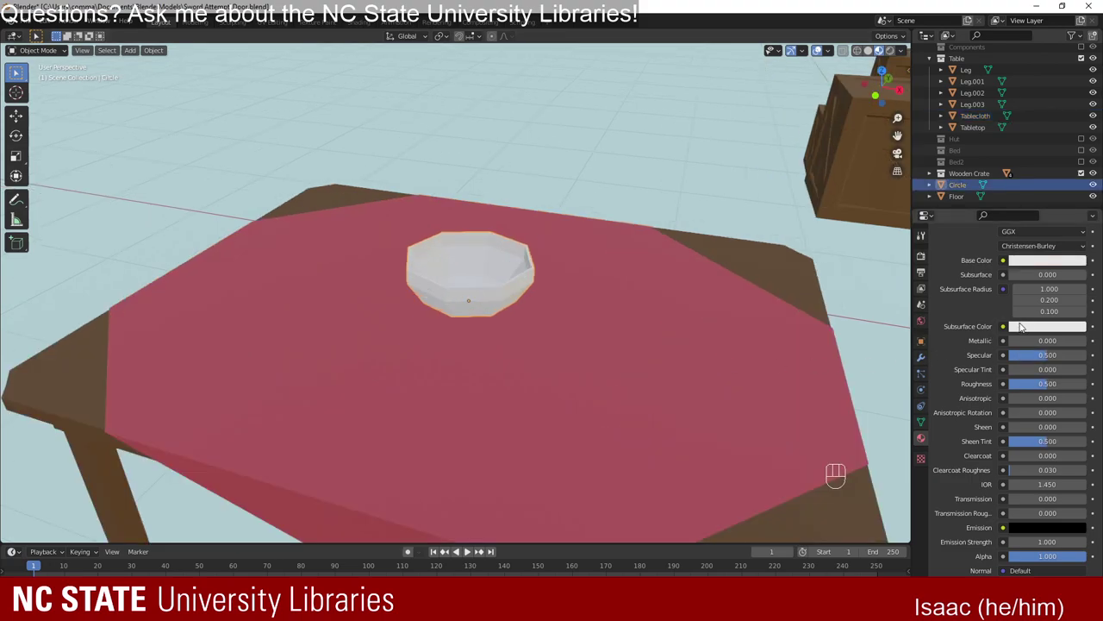
click(1046, 258)
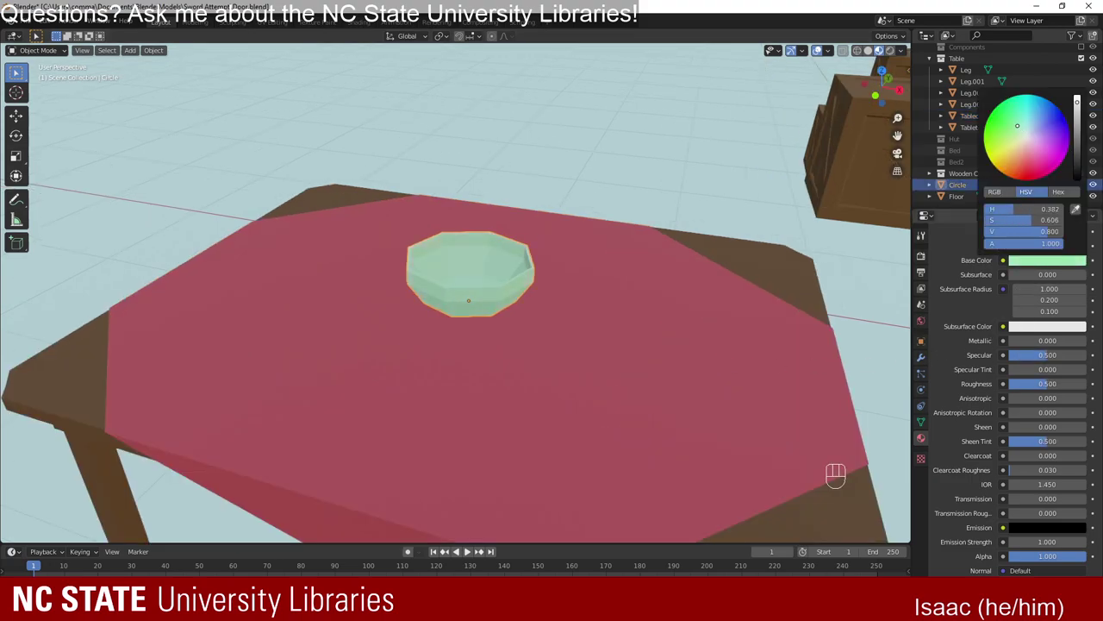
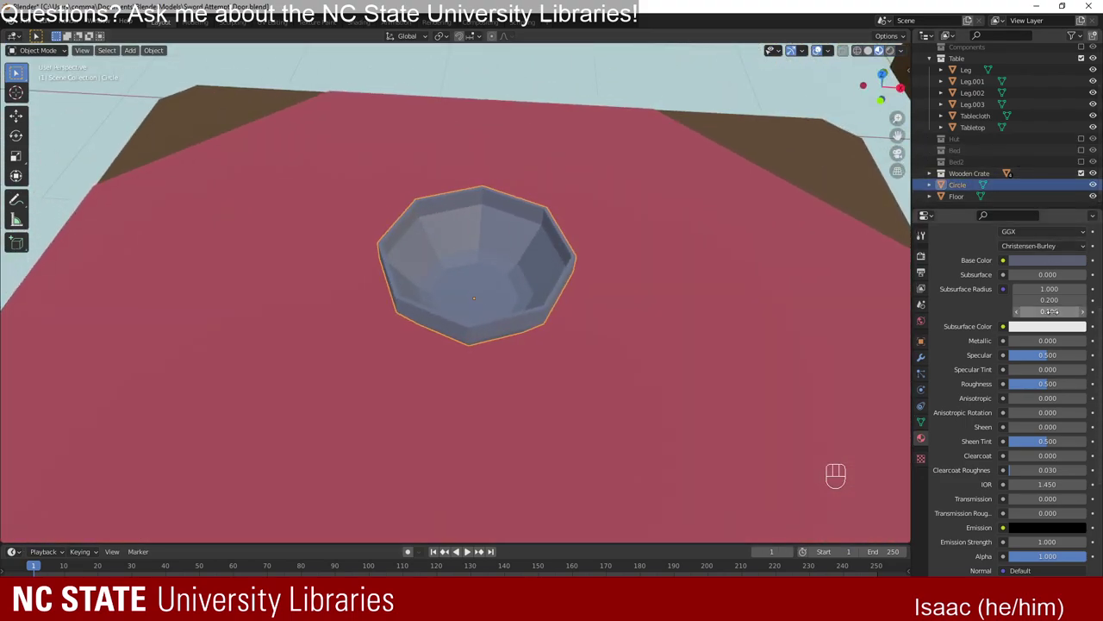
click(1048, 263)
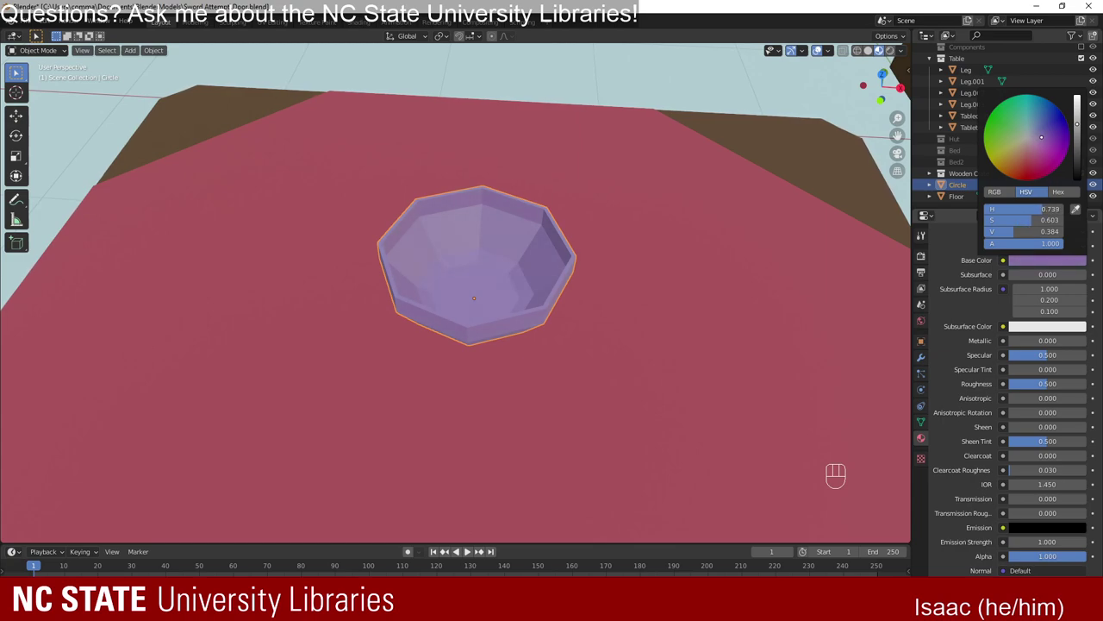
drag(755, 234, 757, 194)
drag(556, 215, 551, 250)
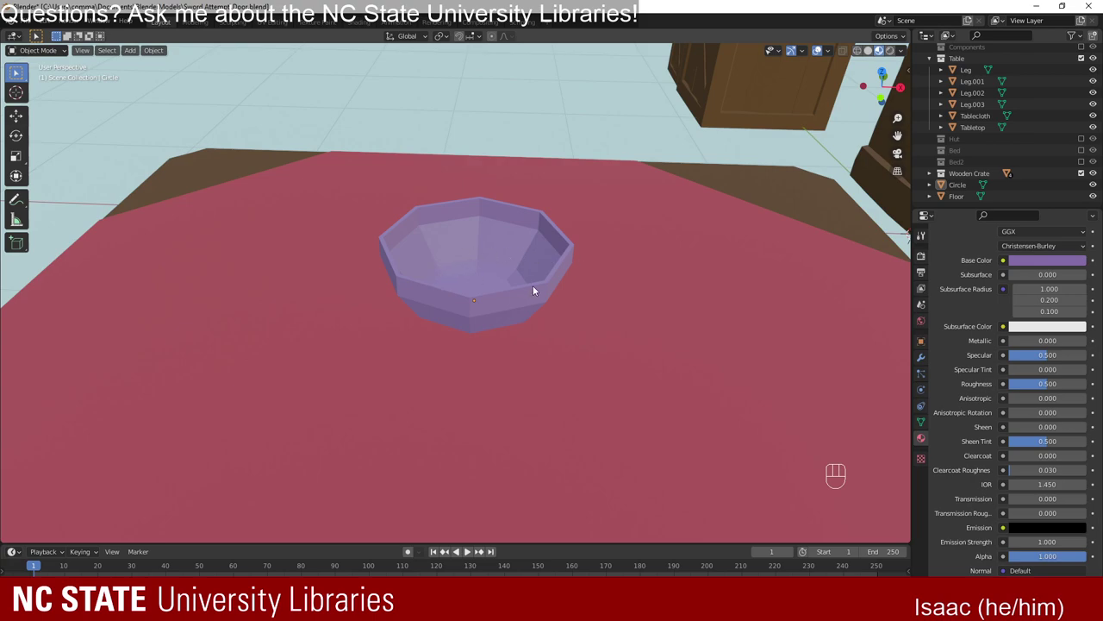
drag(655, 274, 463, 271)
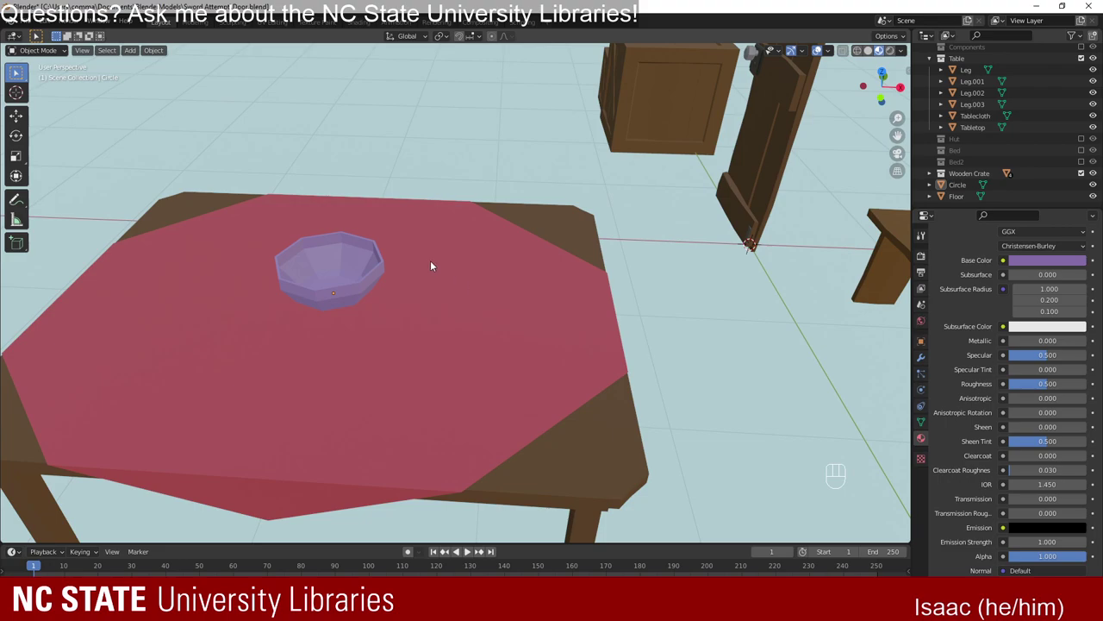
drag(489, 327, 496, 340)
drag(458, 324, 567, 317)
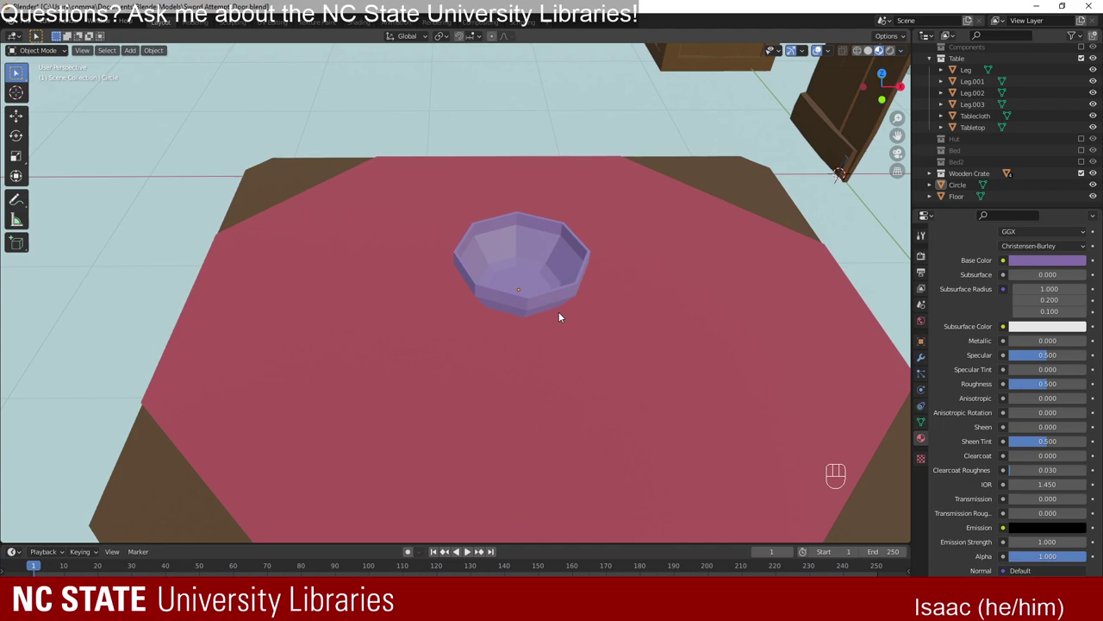
drag(648, 321, 471, 322)
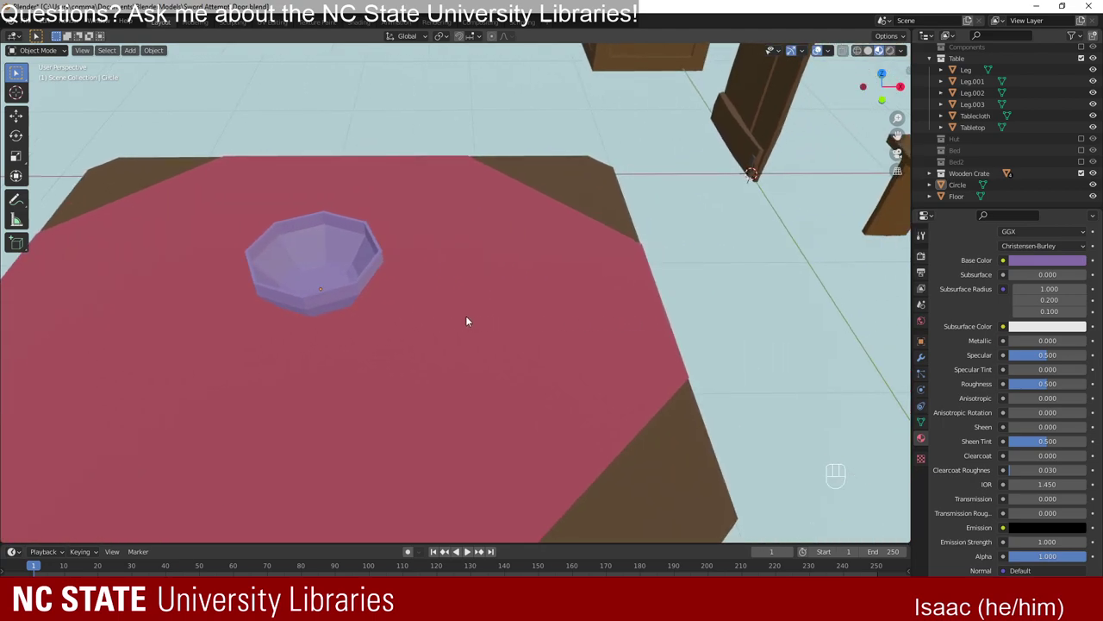
Rename the Circle object to Bowl in the Outliner.
click(963, 185)
drag(964, 185, 971, 172)
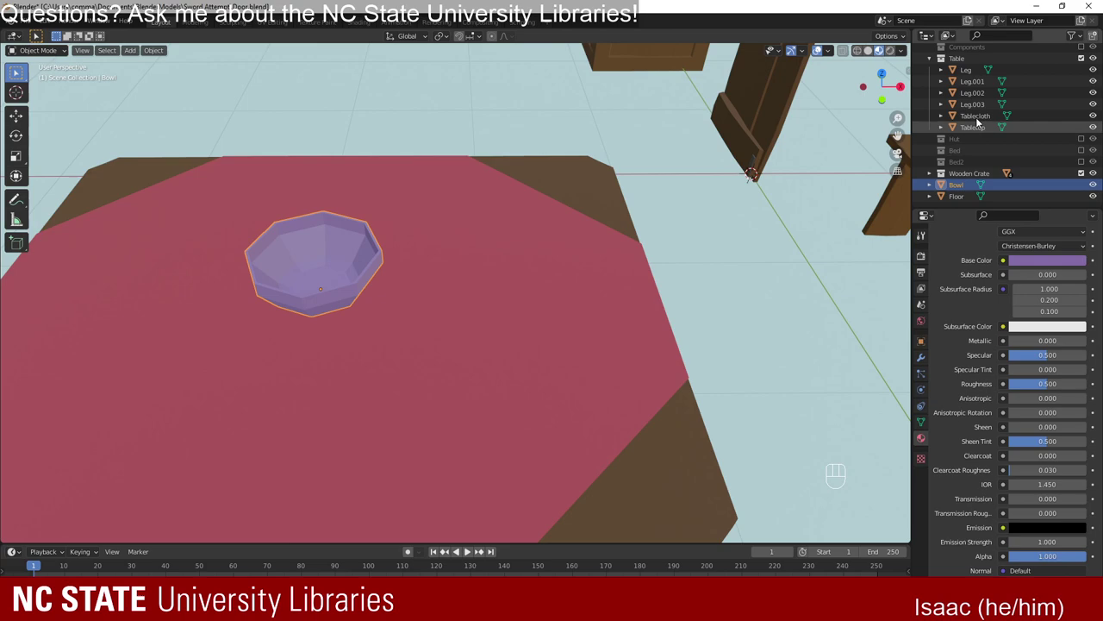
click(973, 63)
drag(973, 62, 1100, 184)
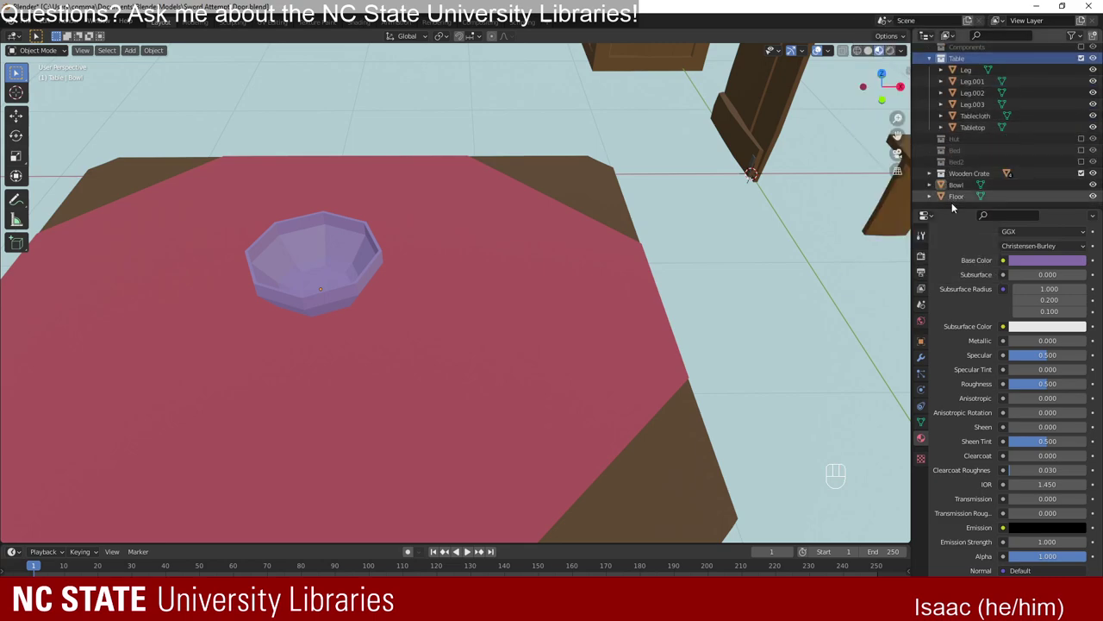
Create a Stuff on table collection inside Table and move Bowl and Tablecloth into it.
right_click(957, 209)
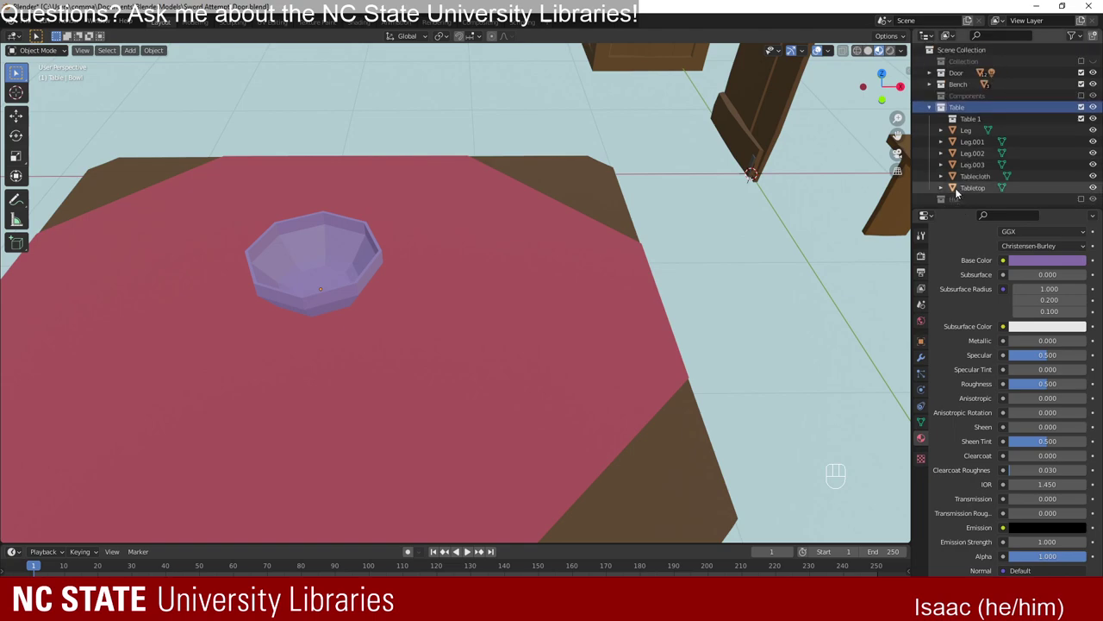
click(978, 118)
drag(991, 122, 994, 148)
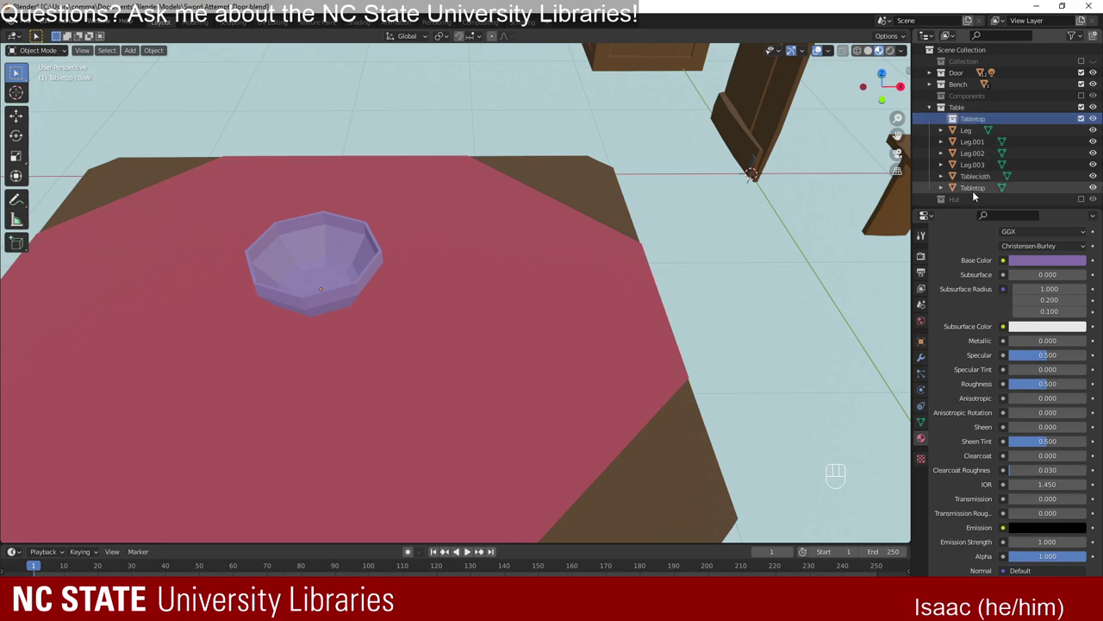
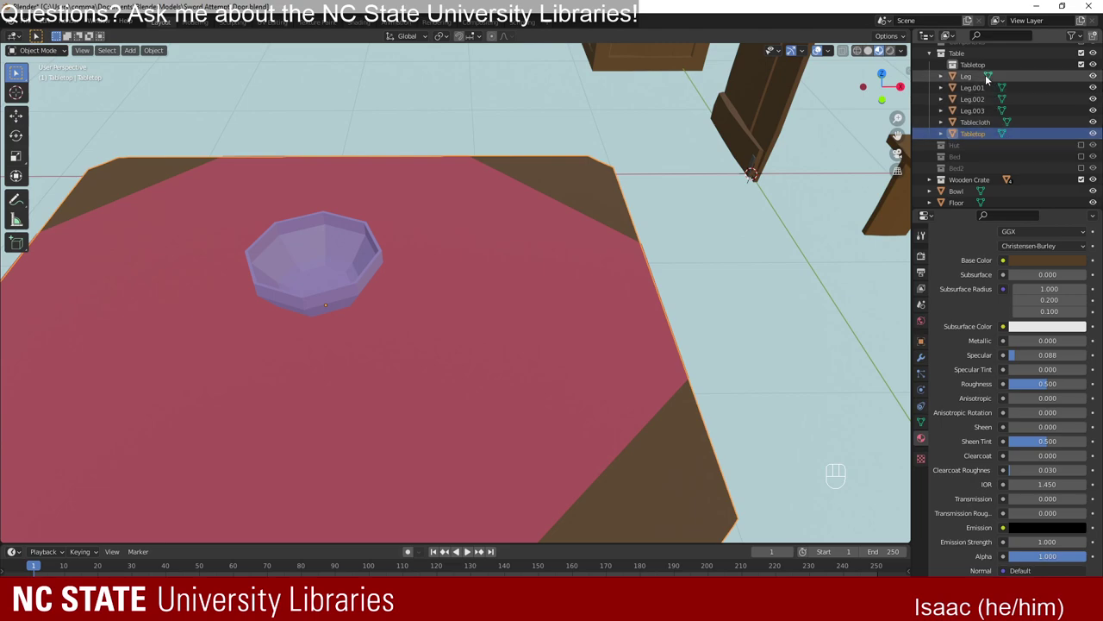
click(980, 65)
drag(981, 65, 1001, 103)
key(f)
drag(987, 180, 971, 124)
drag(963, 189, 978, 128)
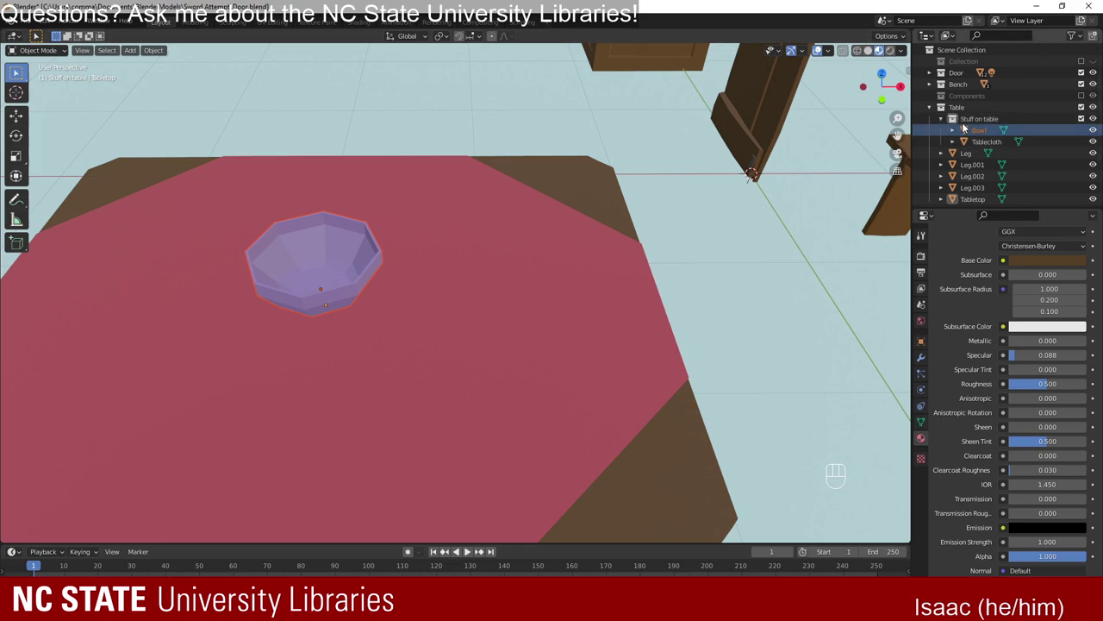
Toggle the Table collection's exclude checkbox off and back on in the Outliner.
click(1090, 120)
double_click(1084, 119)
click(1083, 119)
click(1083, 119)
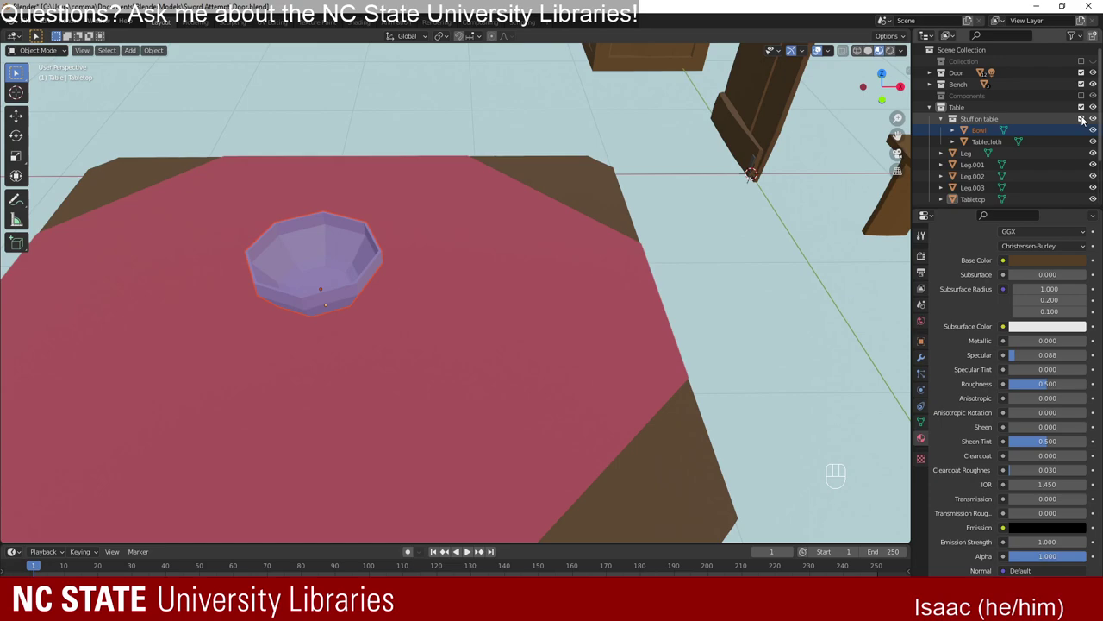
click(1090, 120)
drag(1084, 119, 1090, 110)
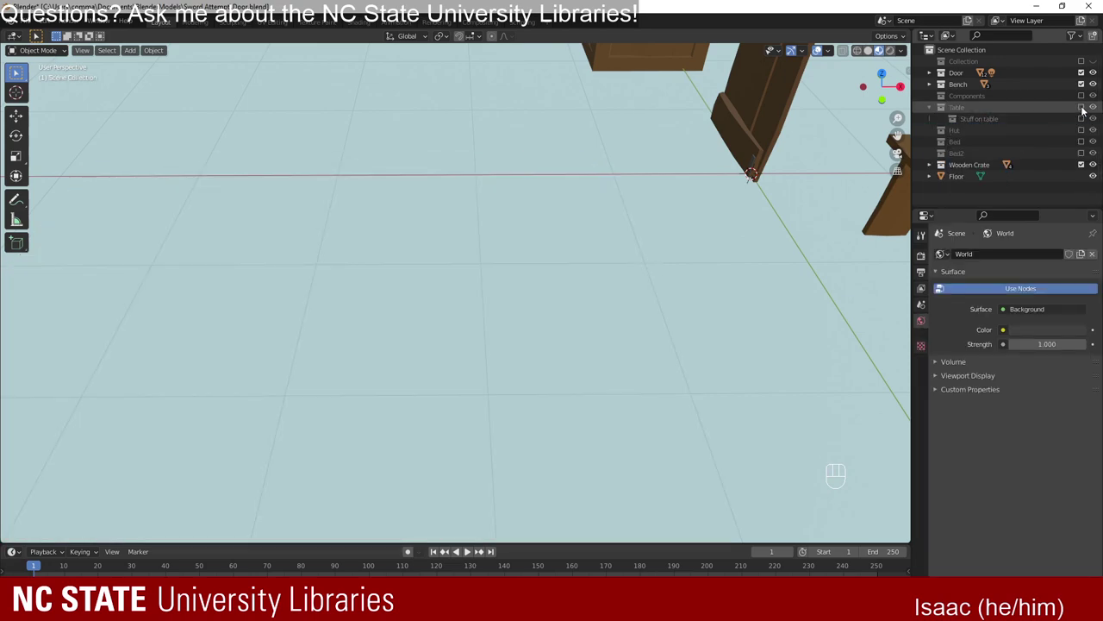
click(1090, 110)
click(1089, 109)
click(1089, 110)
double_click(1090, 110)
Select the Stuff on table collection as the active collection for new objects.
drag(343, 315, 515, 292)
drag(573, 343, 570, 319)
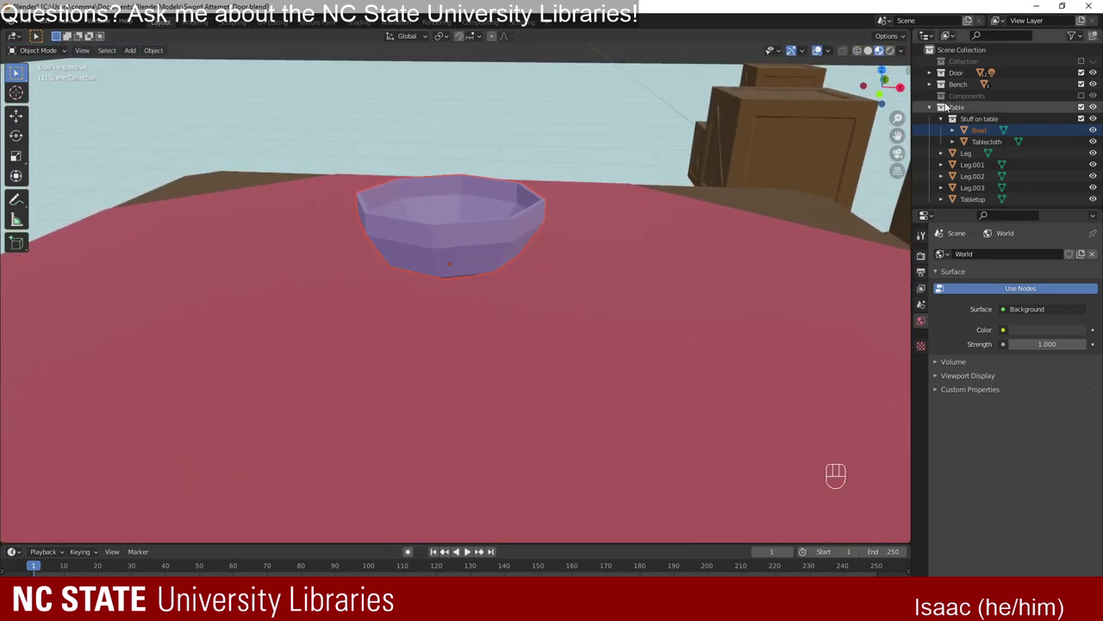
click(988, 129)
click(982, 119)
click(973, 135)
click(977, 119)
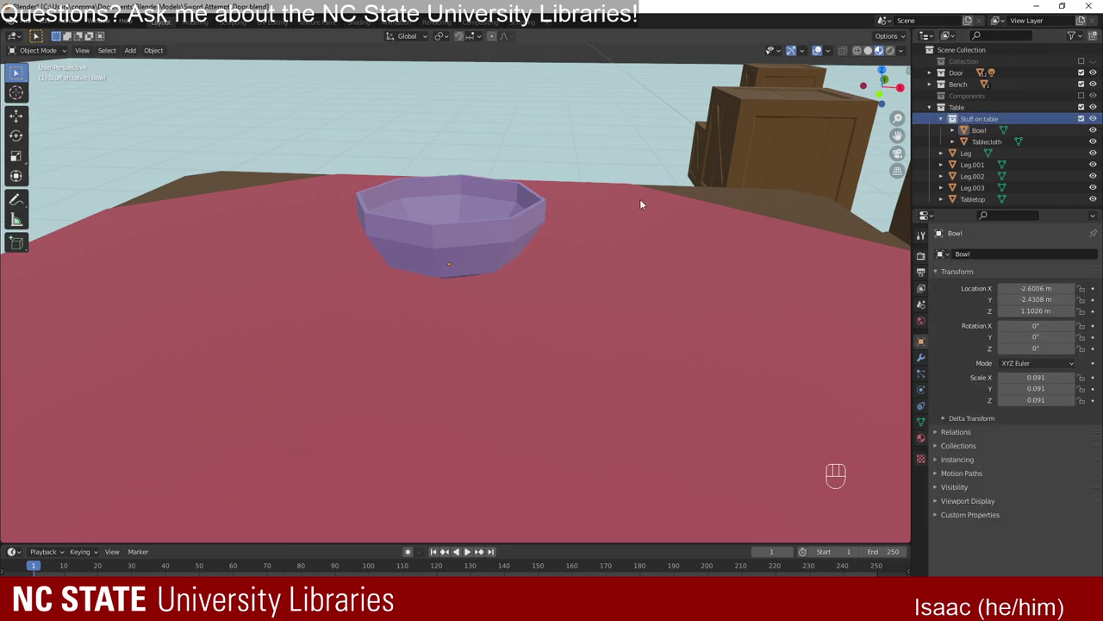
drag(617, 207, 536, 288)
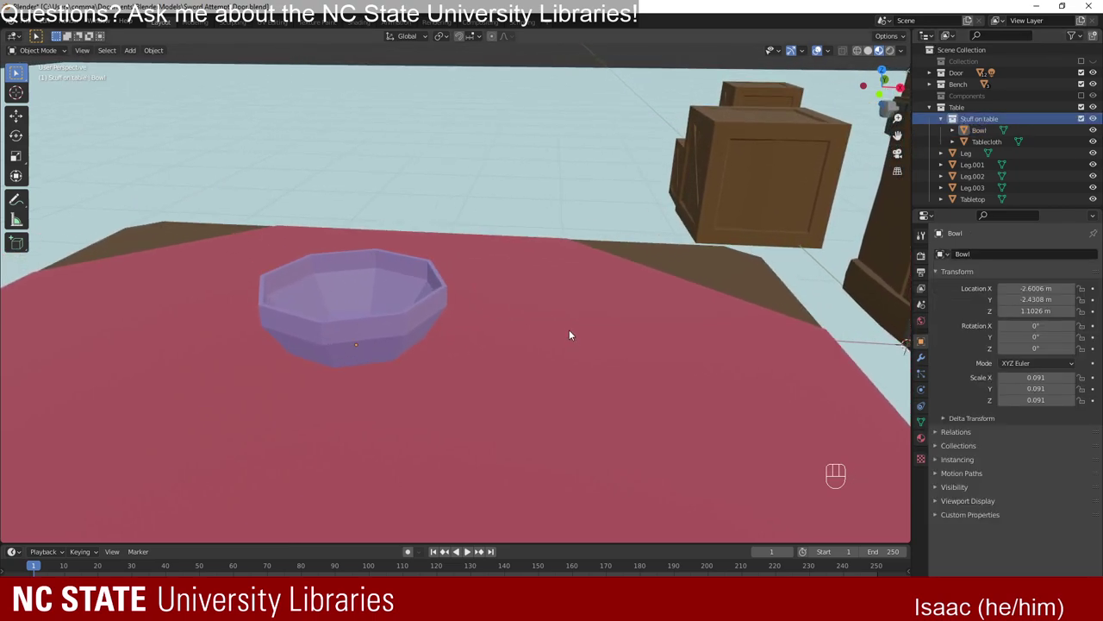
drag(638, 306, 569, 302)
Add a UV sphere and reduce it to 6 segments and 4 rings.
key(shift+a)
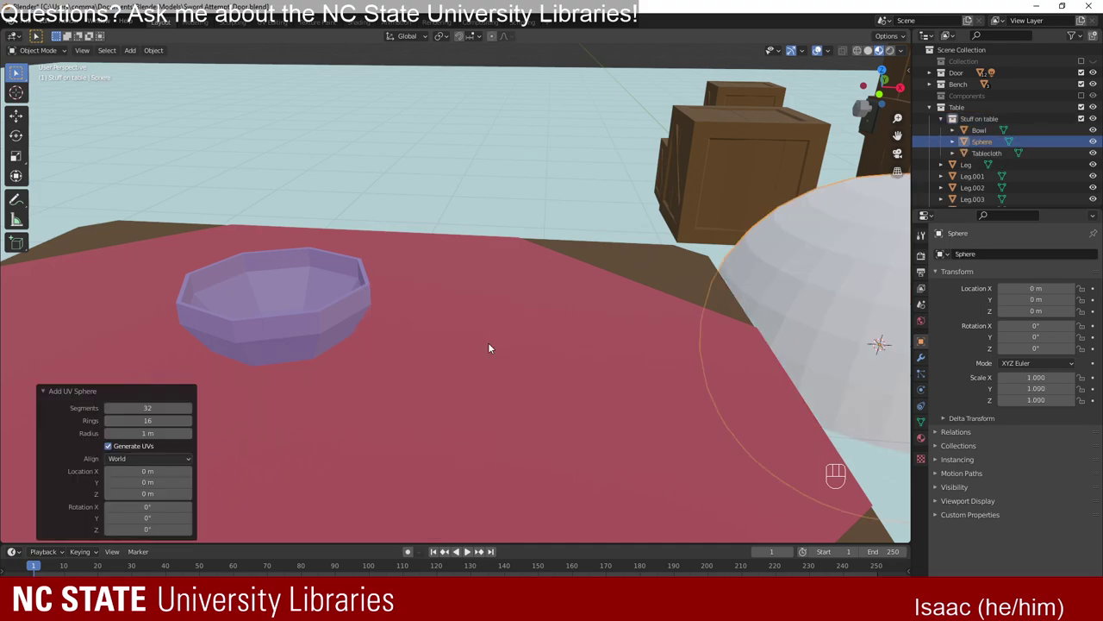
drag(663, 345, 492, 304)
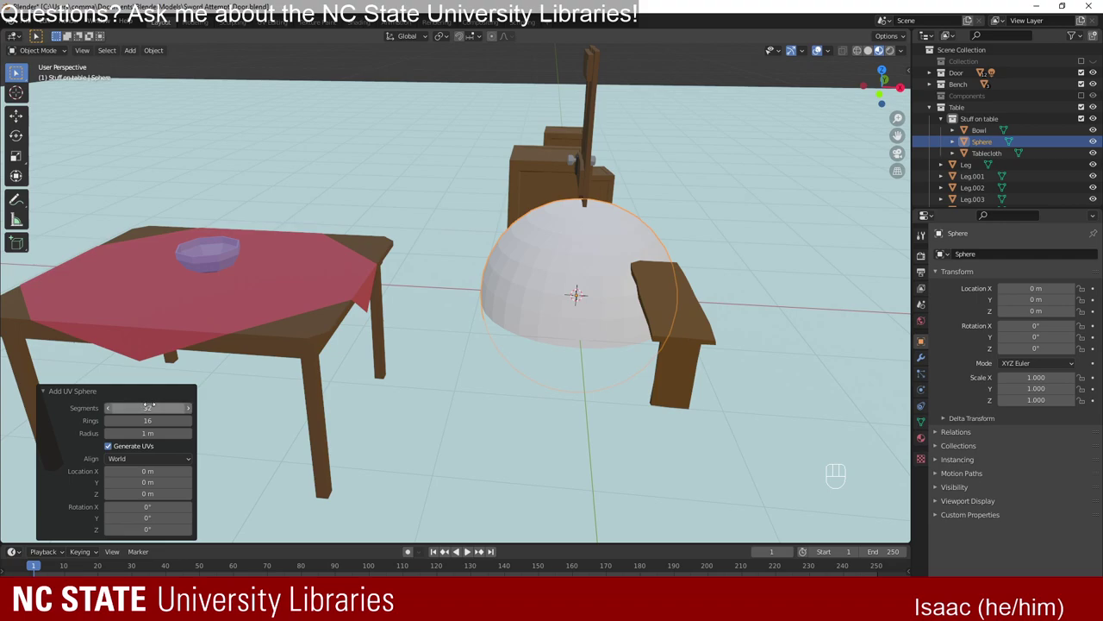
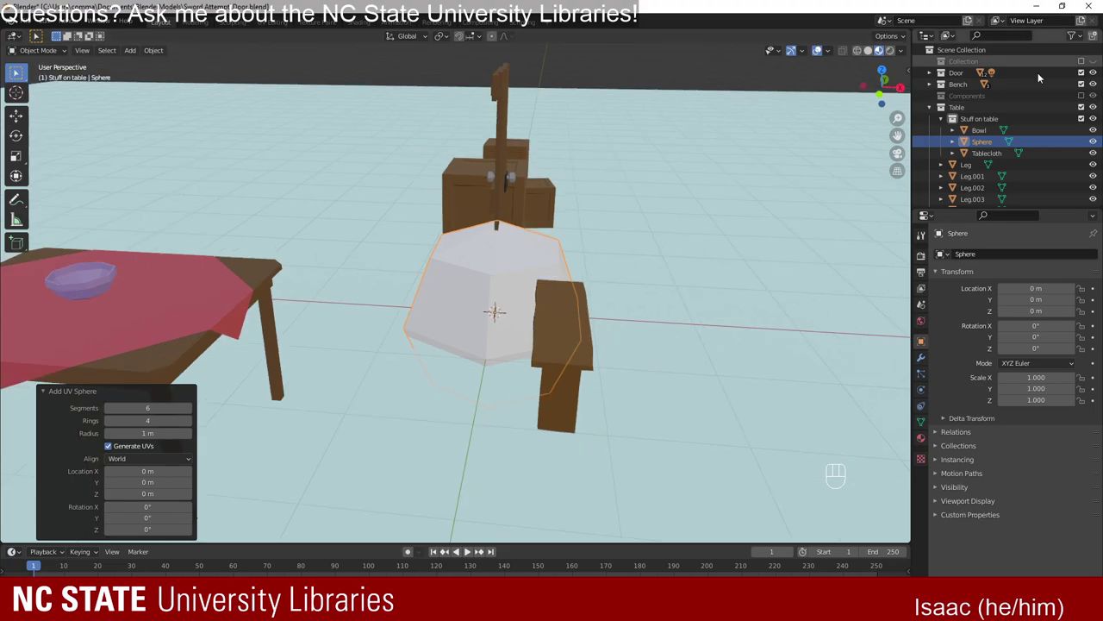
Exclude the Door and Bench collections from the viewport.
click(1086, 72)
click(1086, 86)
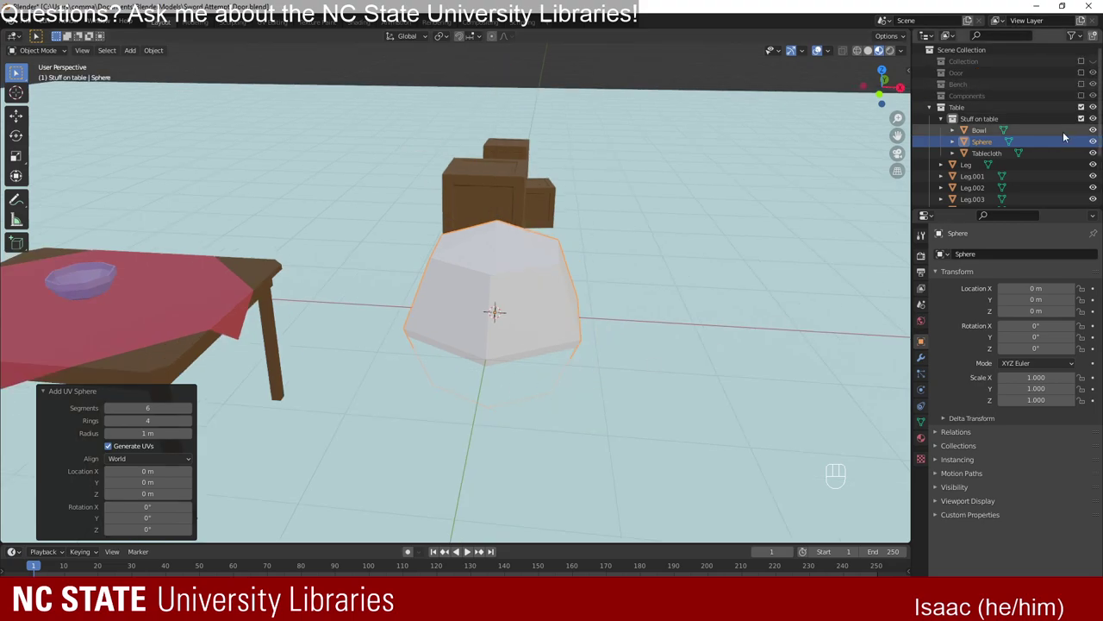
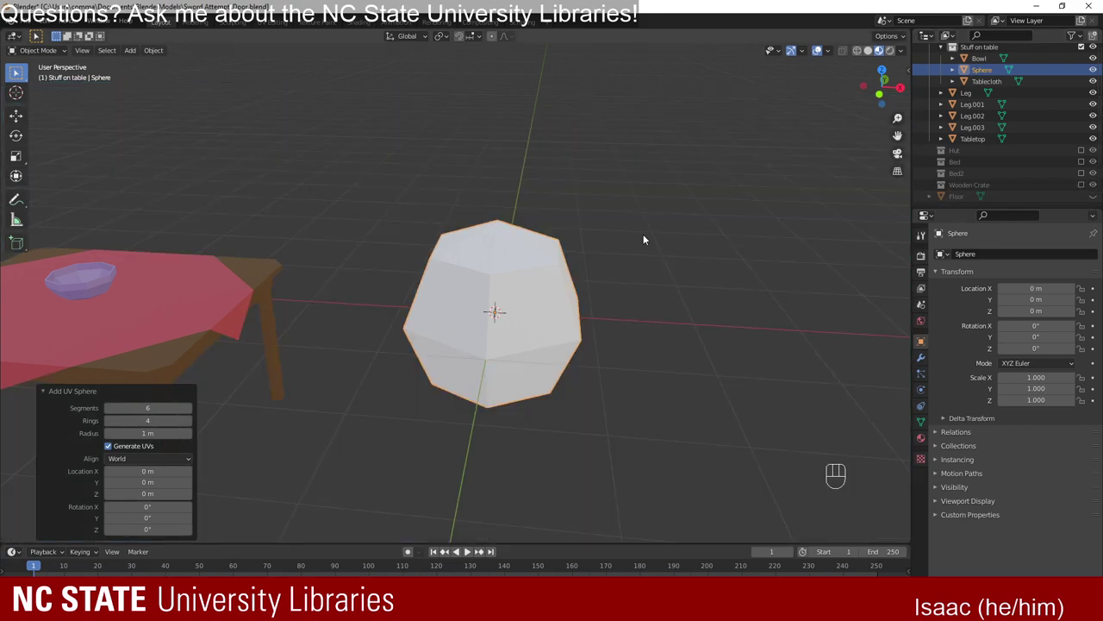
drag(587, 327, 478, 250)
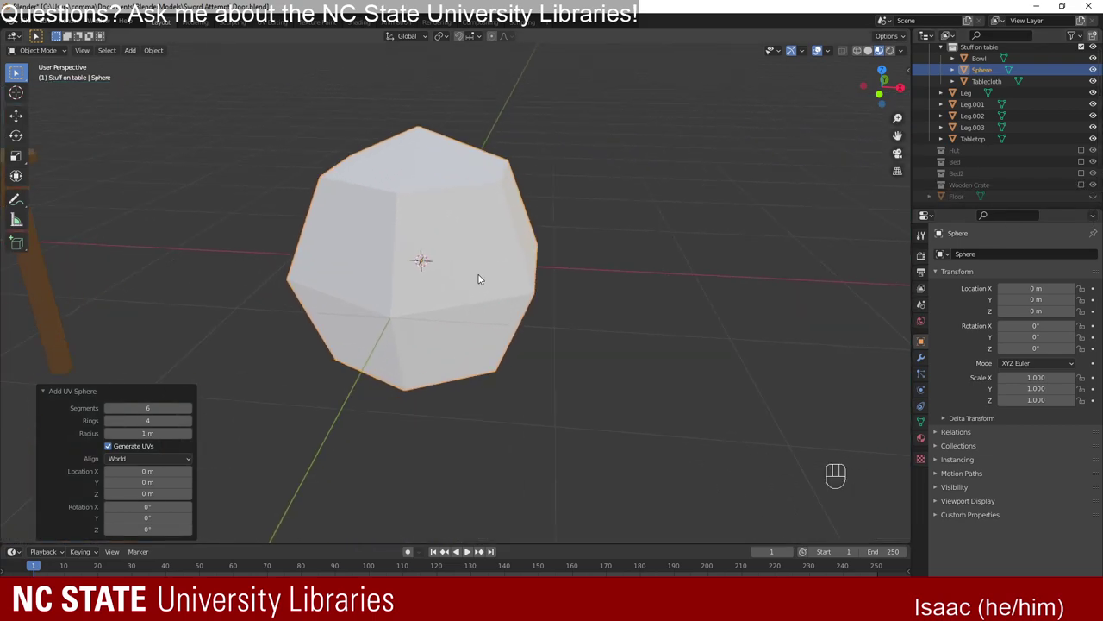
drag(484, 283, 456, 272)
drag(500, 277, 338, 260)
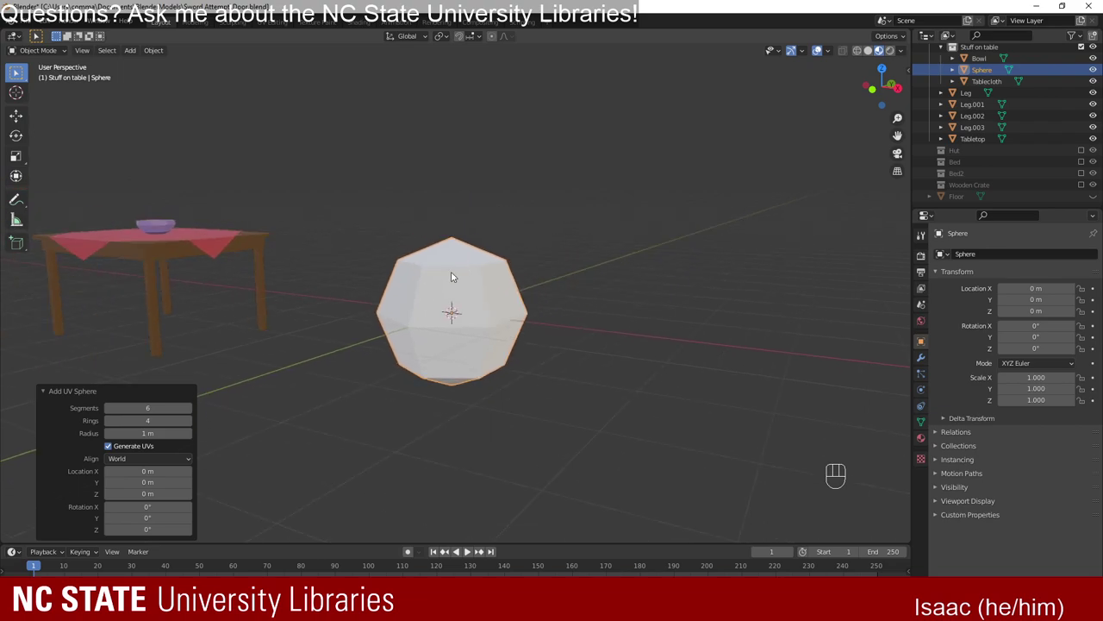
drag(363, 324, 395, 328)
Scale the sphere down to fruit size and move it over the bowl at tabletop height.
drag(387, 315, 497, 294)
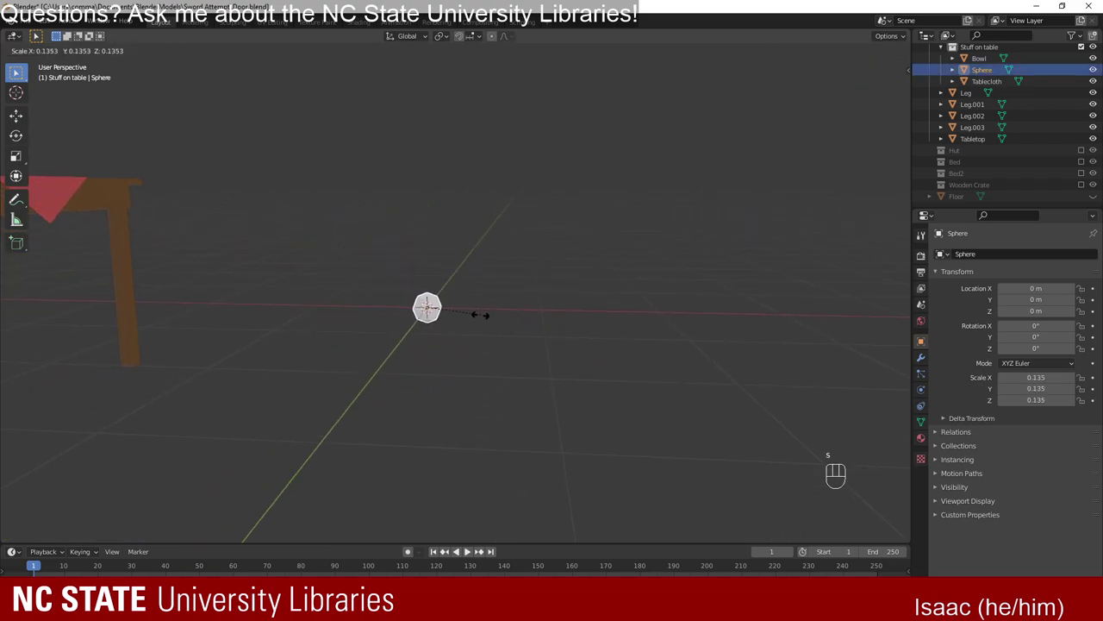
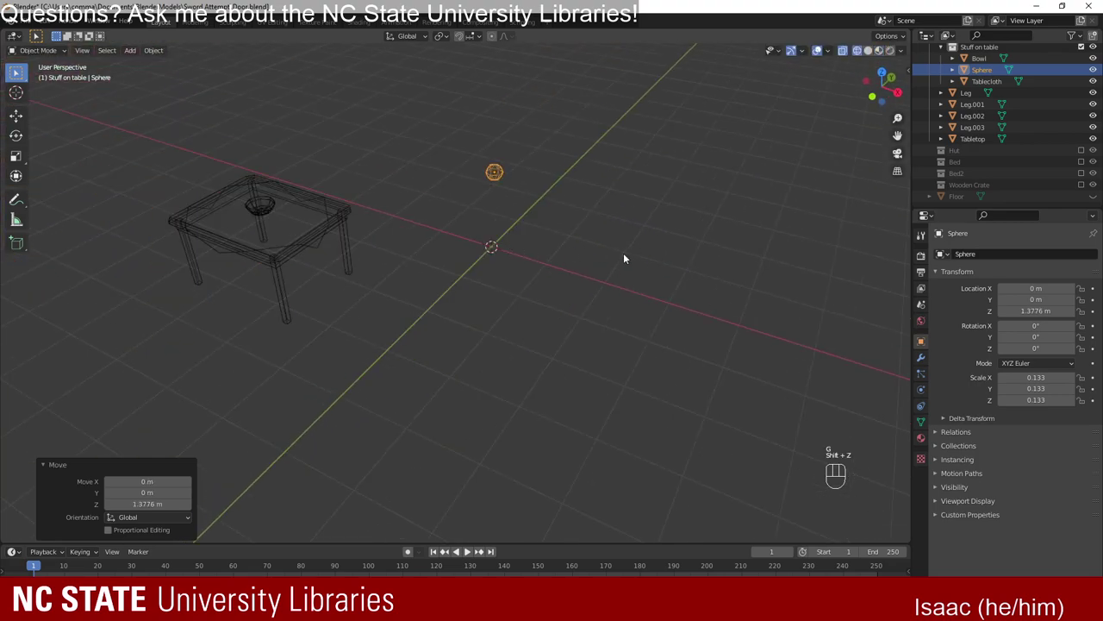
key(shift+z)
key(g)
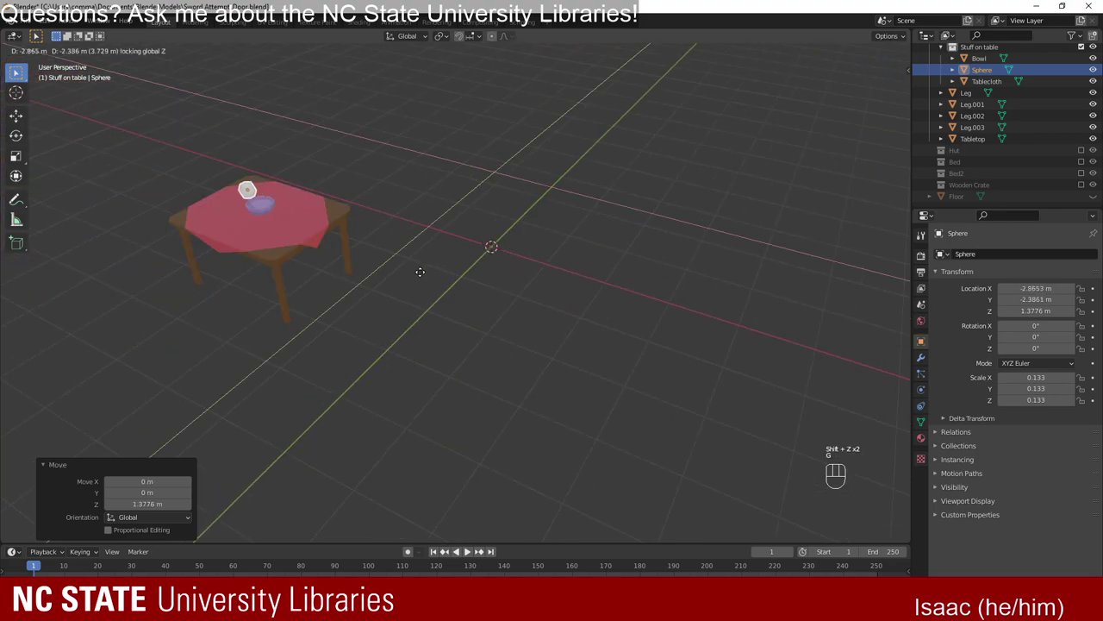
middle_click(269, 189)
drag(561, 157, 539, 336)
drag(528, 316, 583, 290)
middle_click(574, 289)
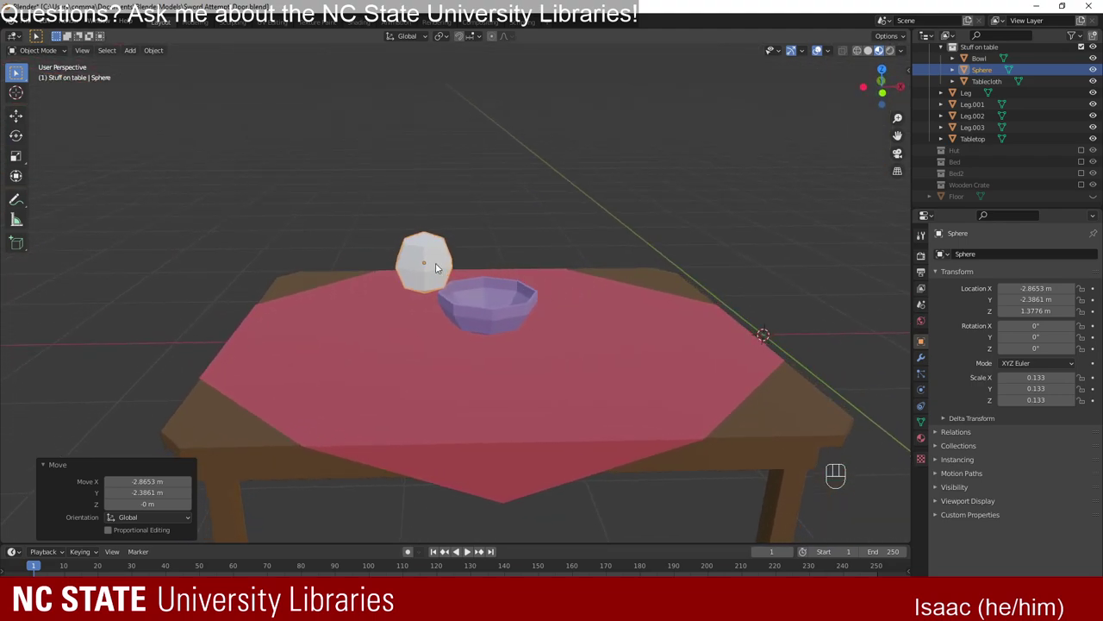
Check the sphere's dimensions in the N panel, then shrink it further to about 0.088.
key(n)
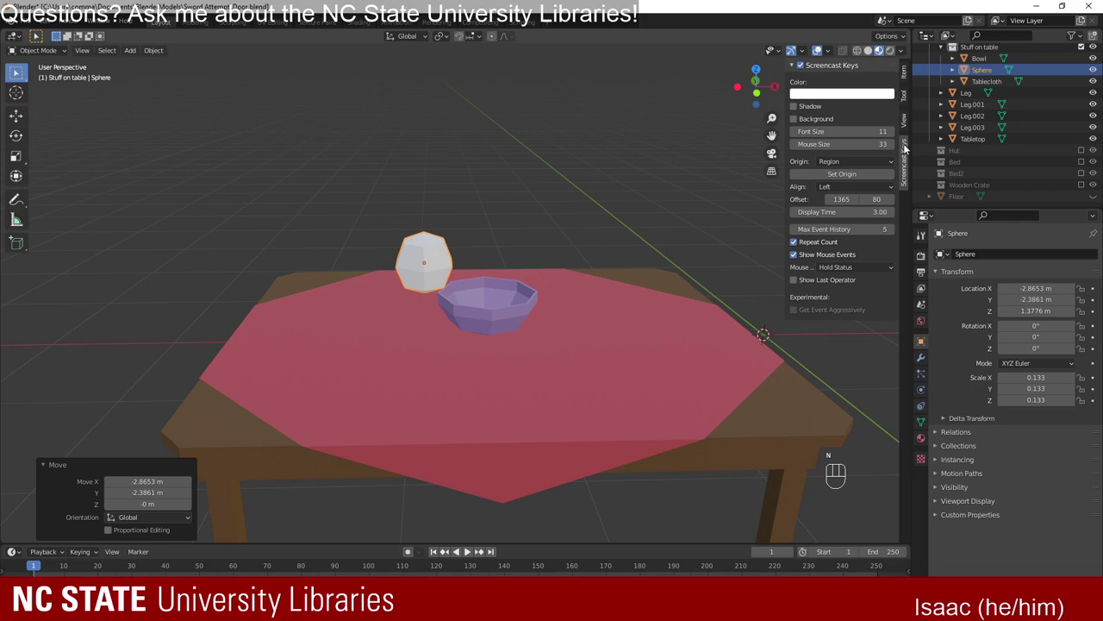
click(912, 79)
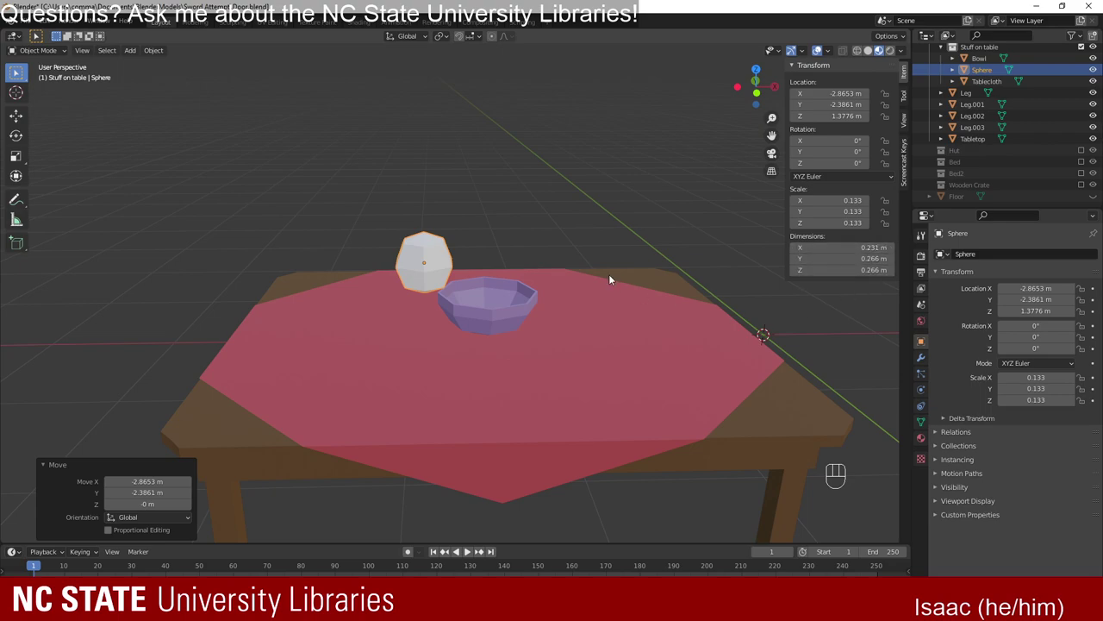
key(n)
drag(432, 213, 508, 222)
drag(462, 232, 711, 235)
key(s)
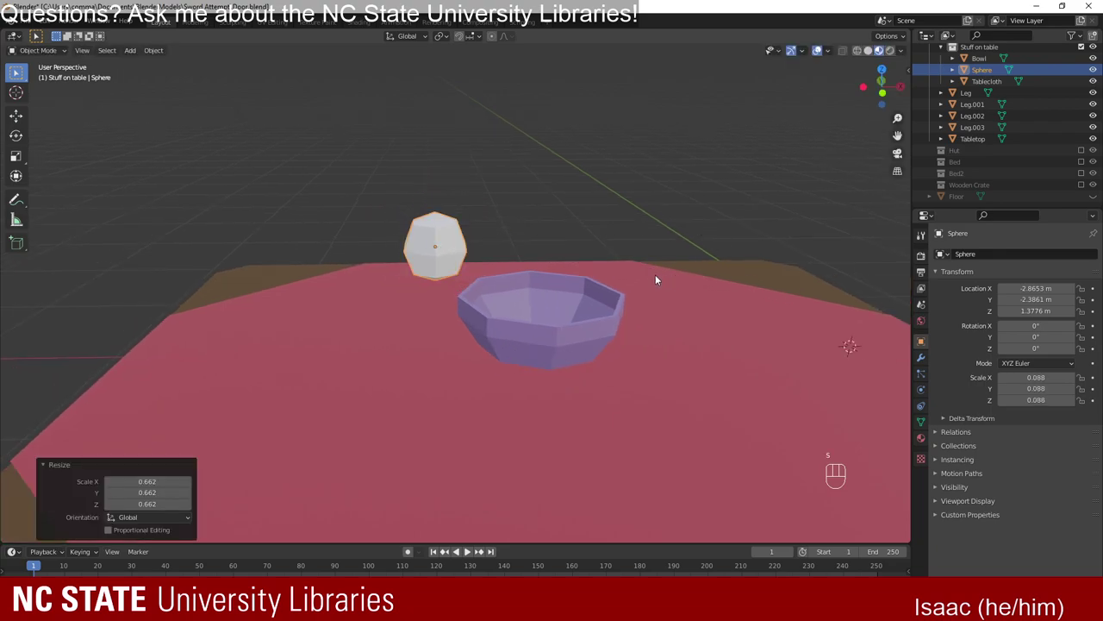
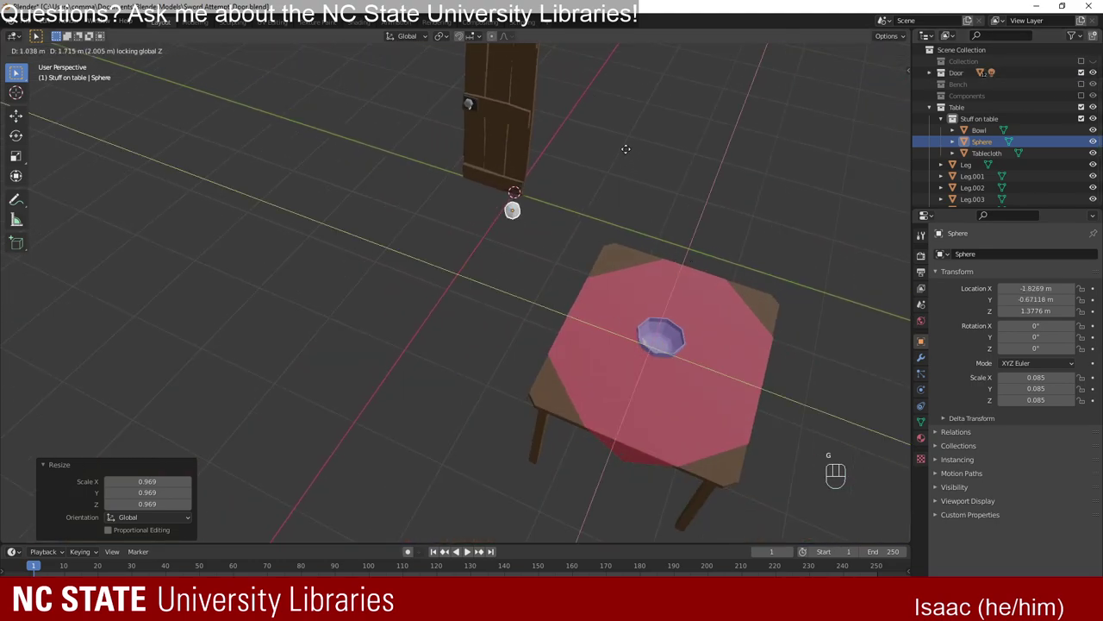
Move the sphere beside the door handle to compare its size.
drag(521, 82, 645, 268)
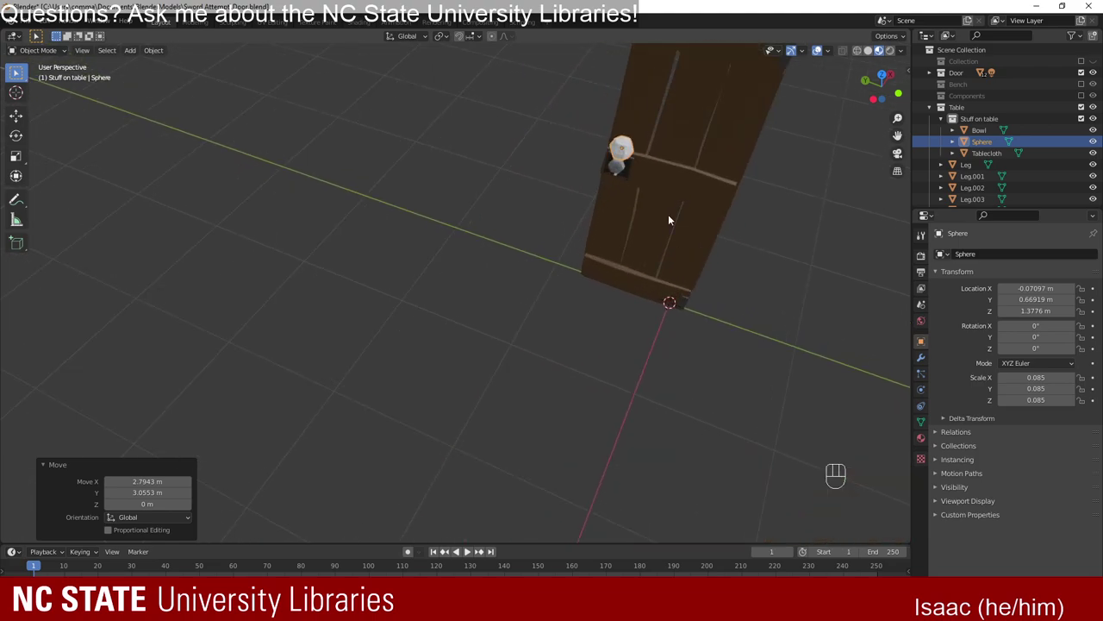
drag(752, 128, 404, 372)
key(KP_Decimal)
drag(516, 301, 556, 263)
drag(506, 278, 606, 289)
drag(678, 301, 610, 229)
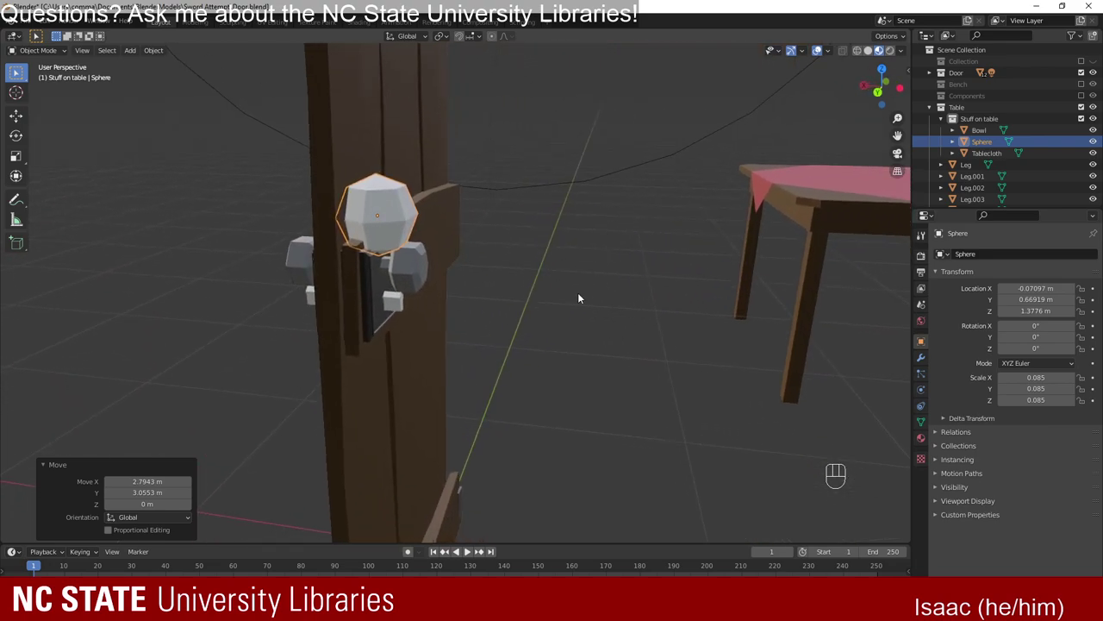
Lower the sphere slightly to about 0.077 scale and enter mesh editing on it.
key(g)
key(g)
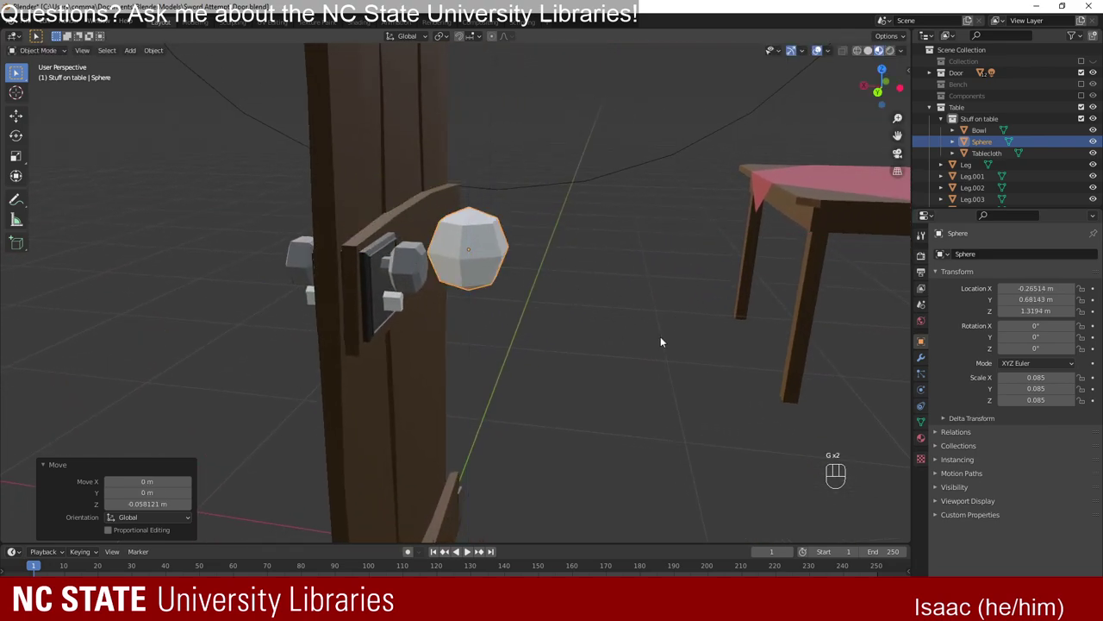
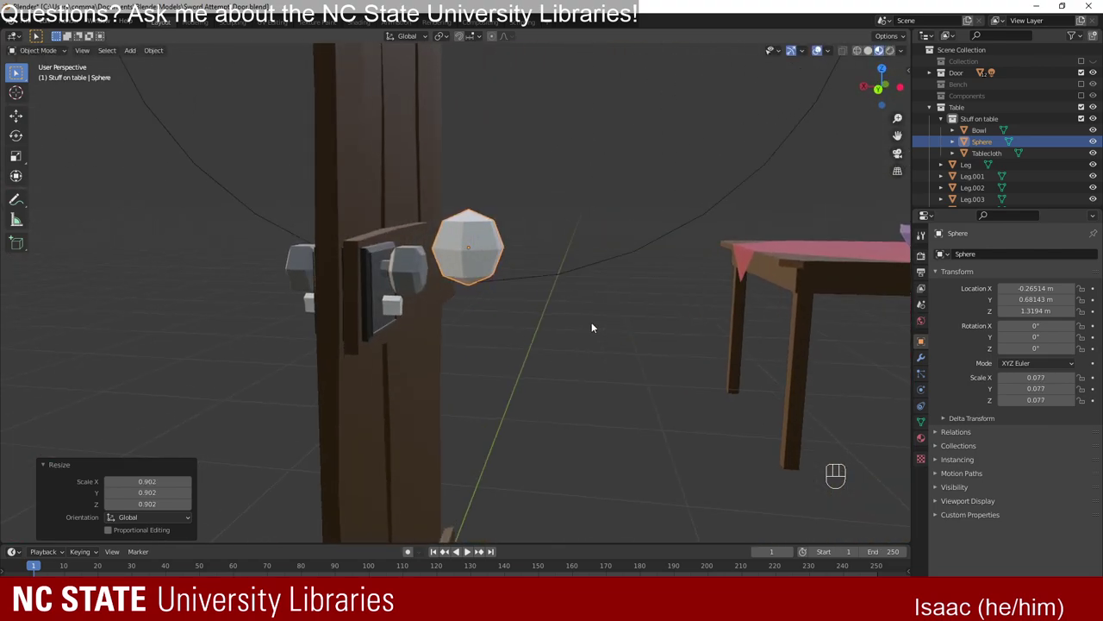
drag(539, 255, 499, 269)
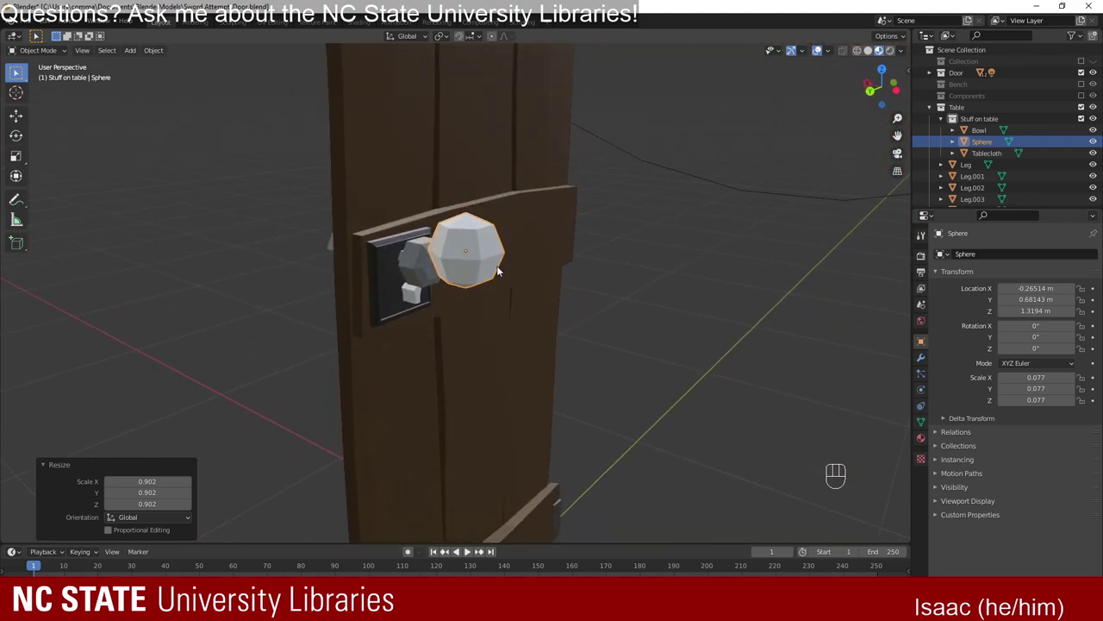
drag(509, 325, 500, 287)
drag(487, 255, 488, 302)
key(Tab)
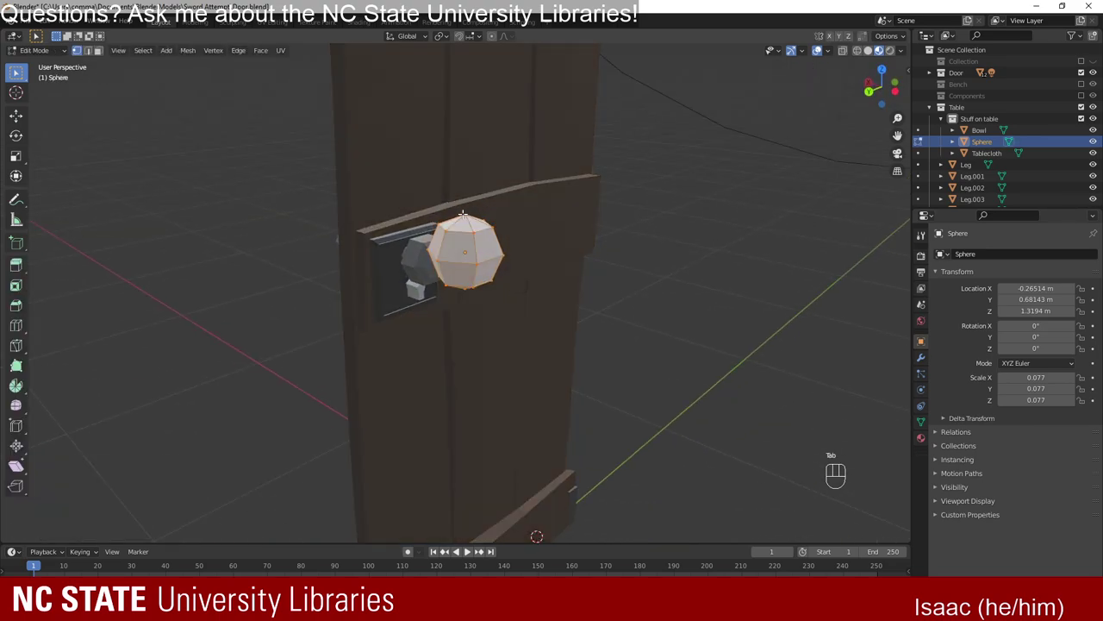
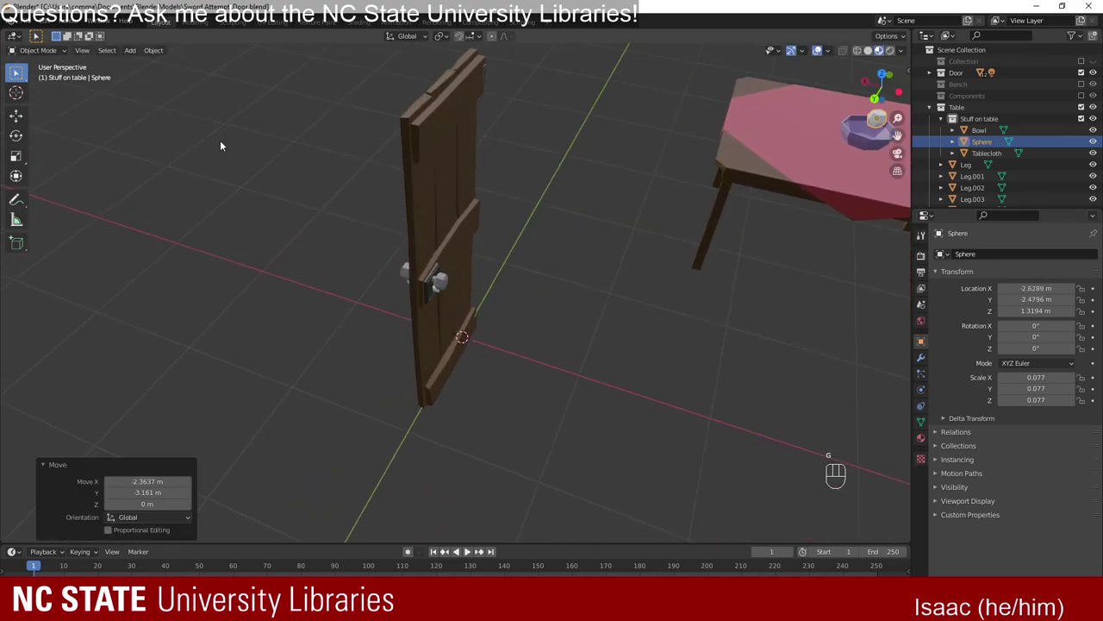
Lower the sphere into the bowl and tilt it by about -17°, -27° and 15°.
middle_click(694, 314)
drag(241, 183, 436, 365)
drag(343, 361, 461, 378)
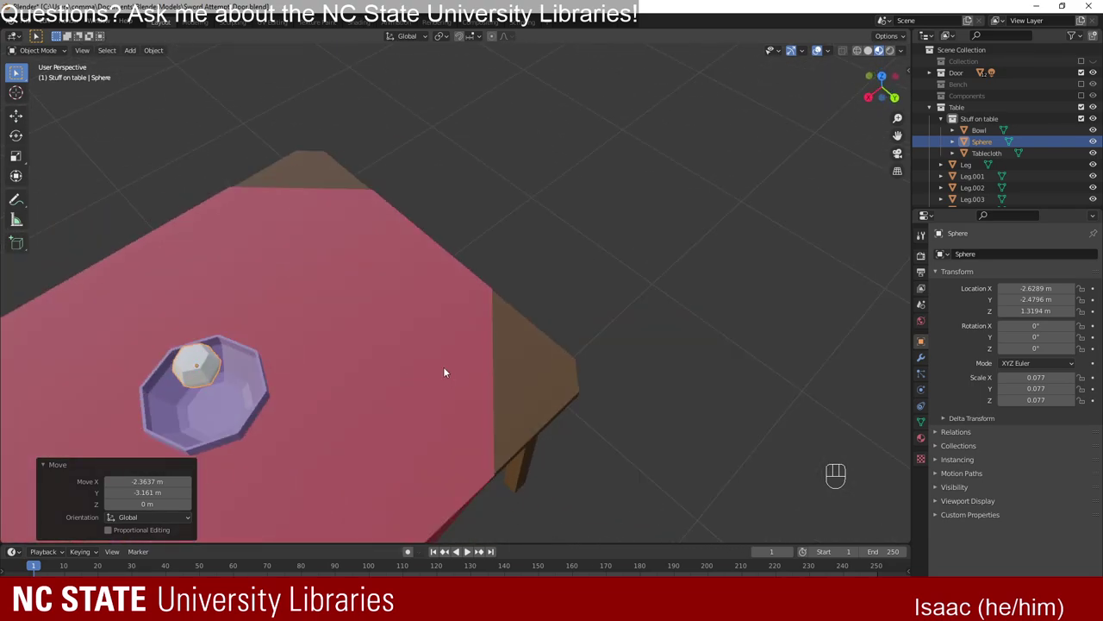
key(KP_Decimal)
drag(429, 344, 571, 315)
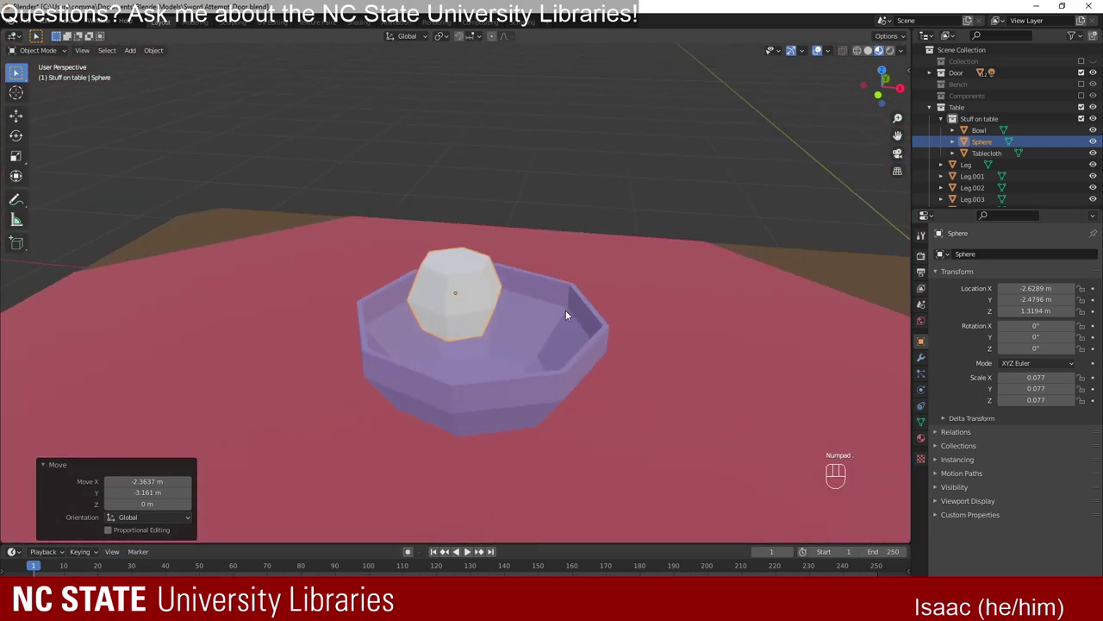
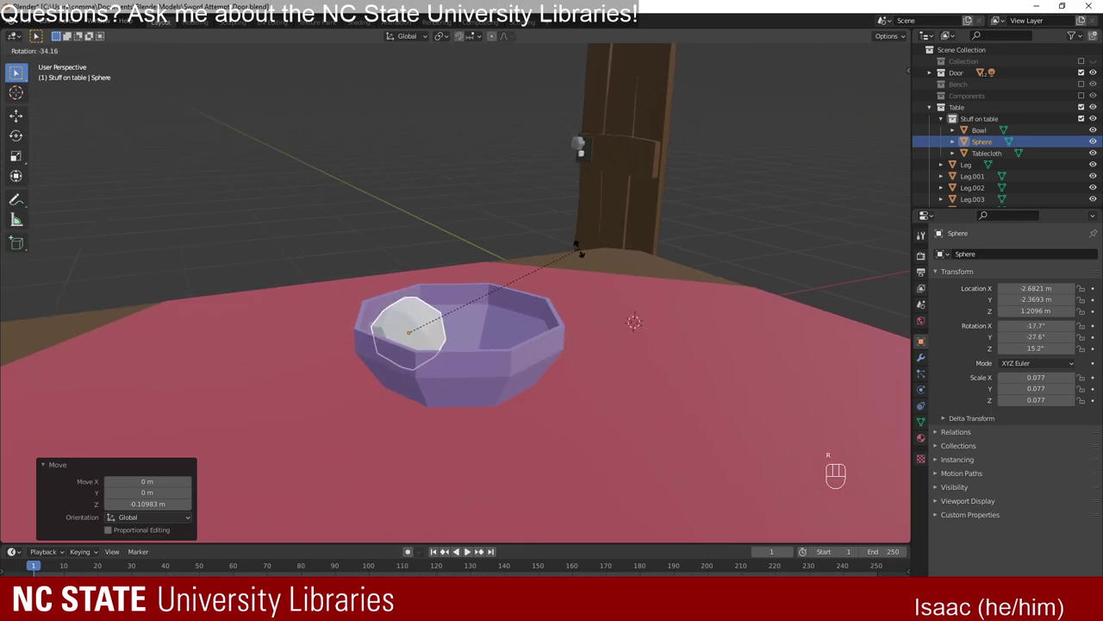
drag(434, 319, 420, 326)
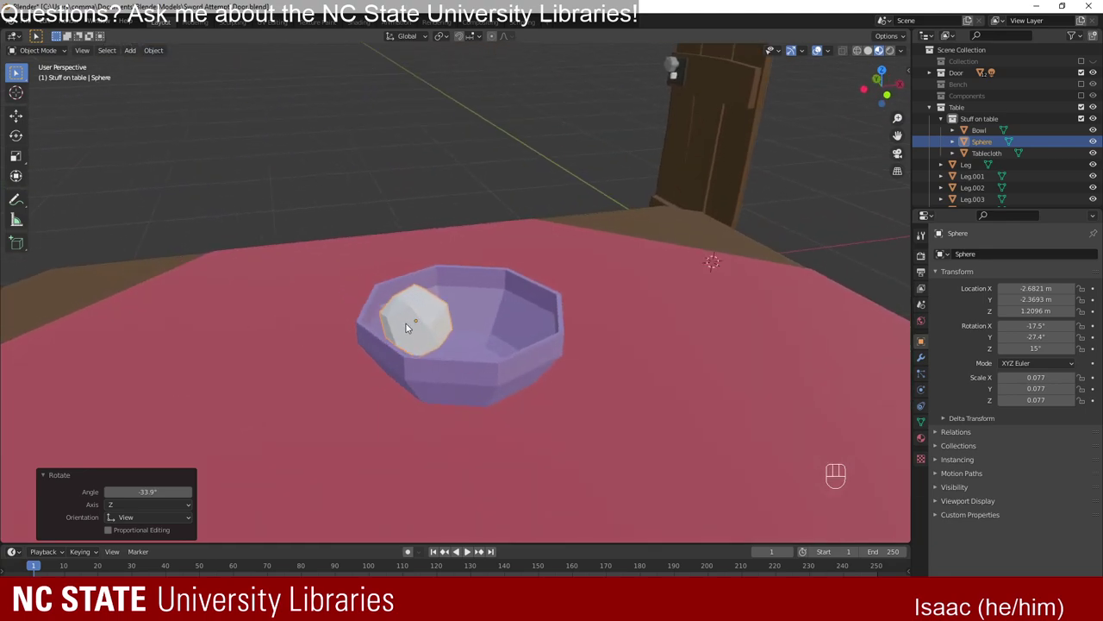
Inspect the sphere in the bowl and bring up its Material Properties.
drag(378, 332, 469, 355)
drag(435, 305, 481, 319)
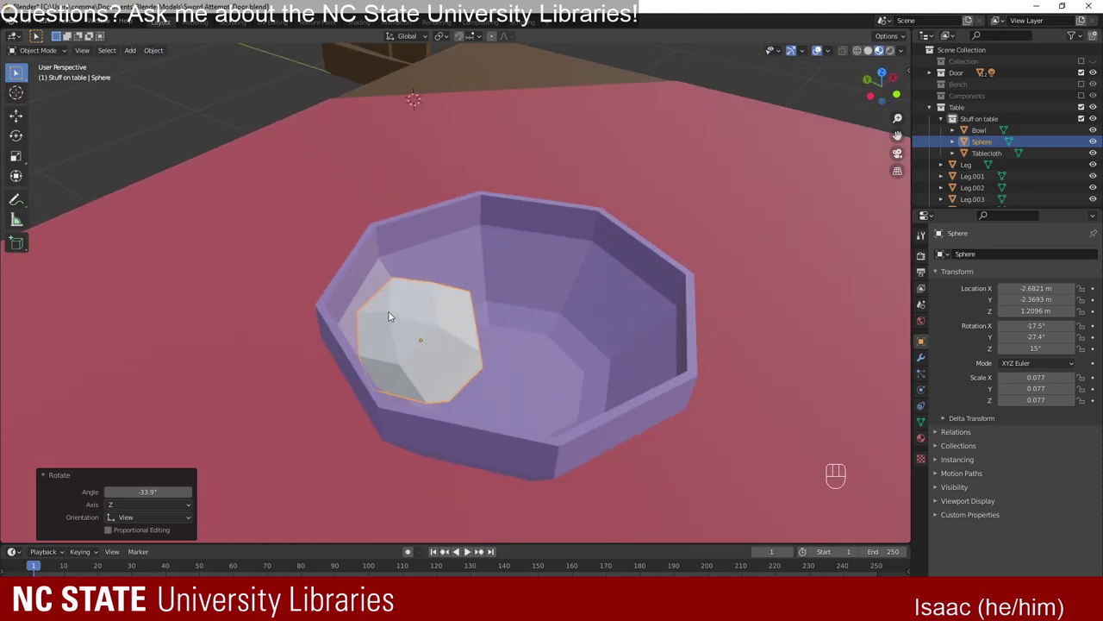
drag(455, 352, 355, 322)
drag(479, 358, 530, 387)
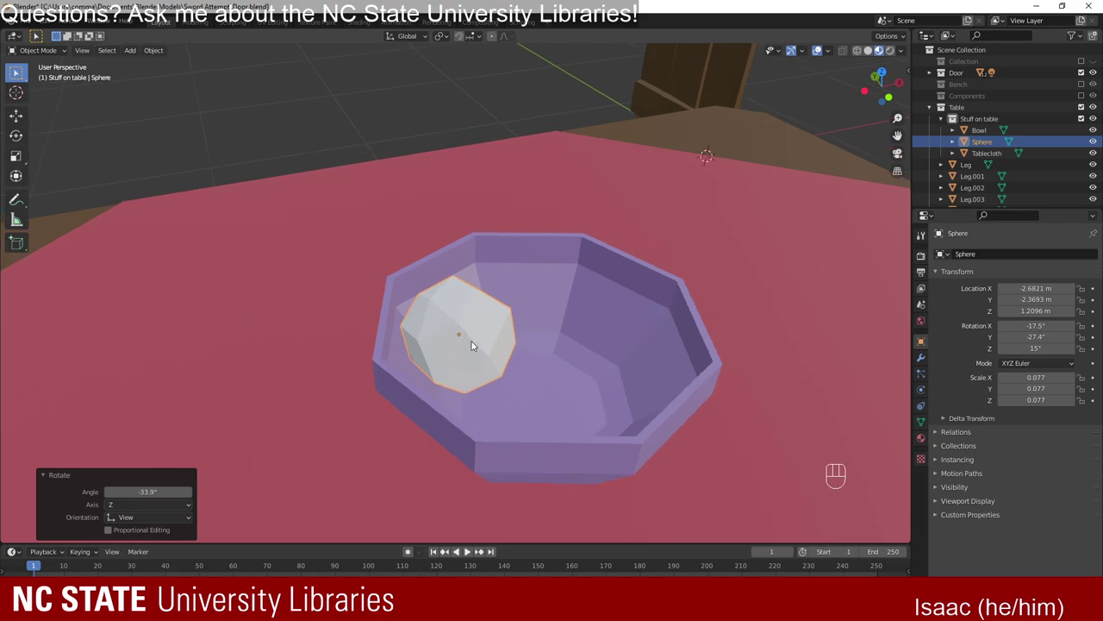
click(451, 318)
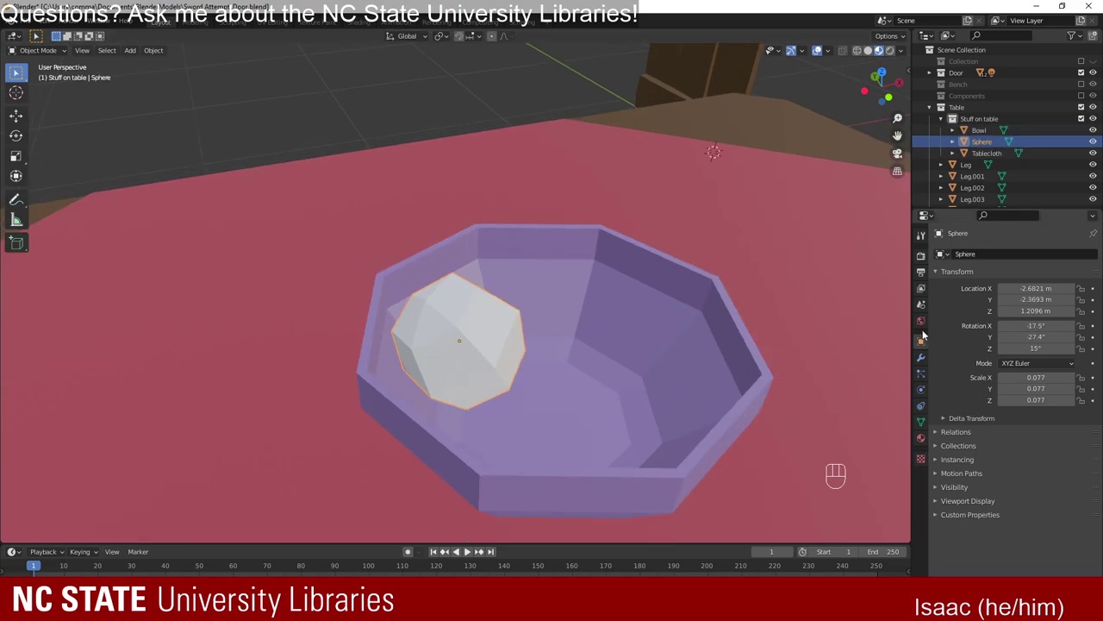
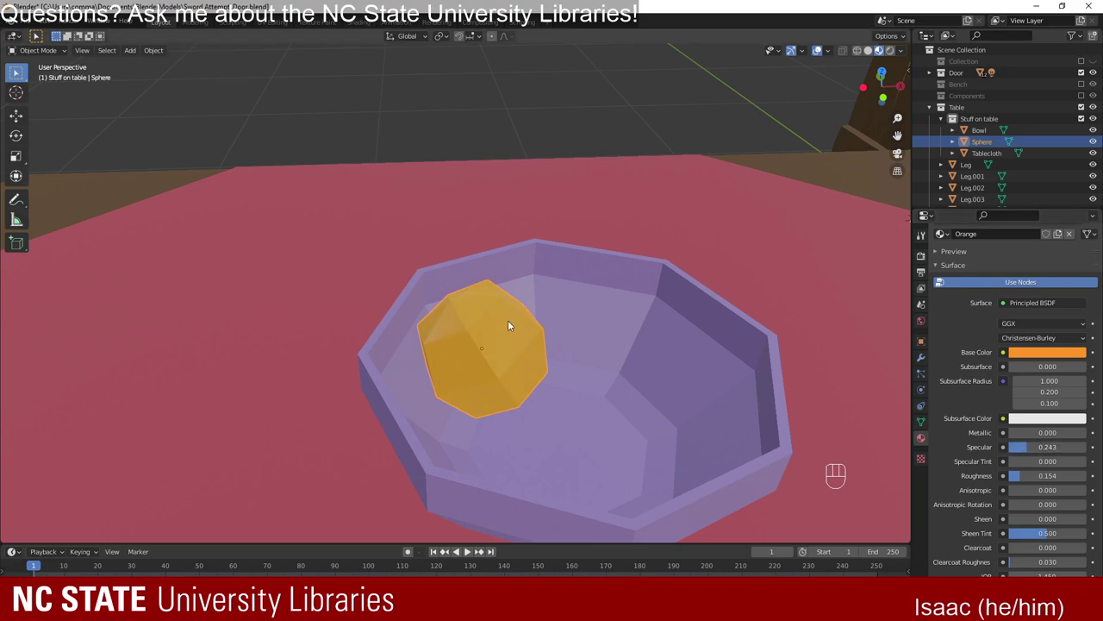
drag(471, 313, 470, 314)
drag(515, 422, 545, 418)
drag(444, 358, 423, 372)
drag(554, 391, 519, 380)
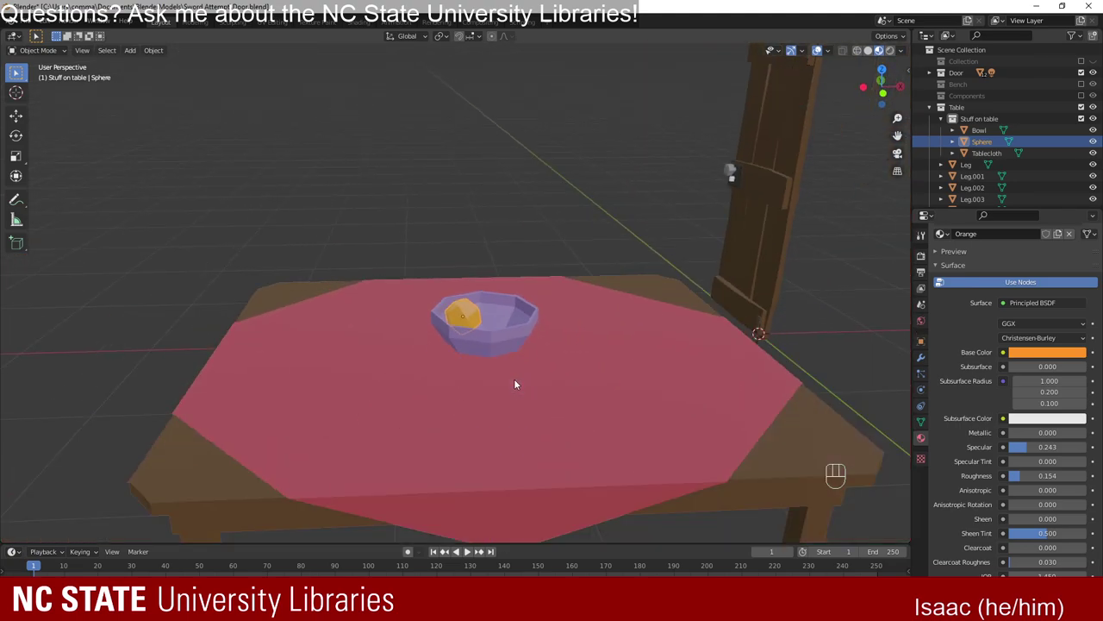
drag(589, 335, 404, 360)
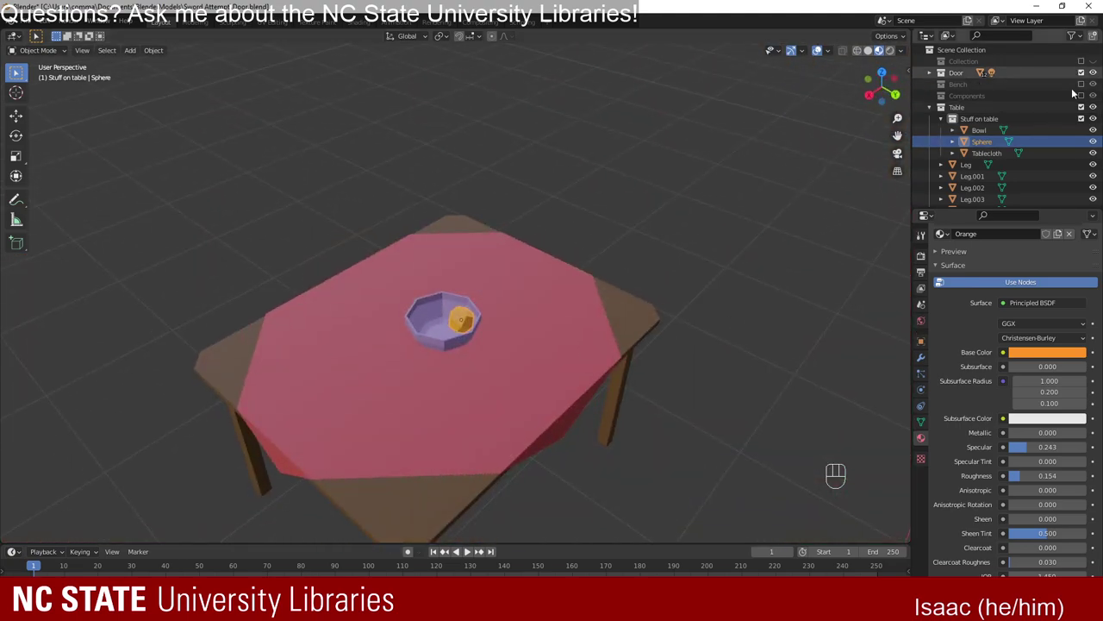
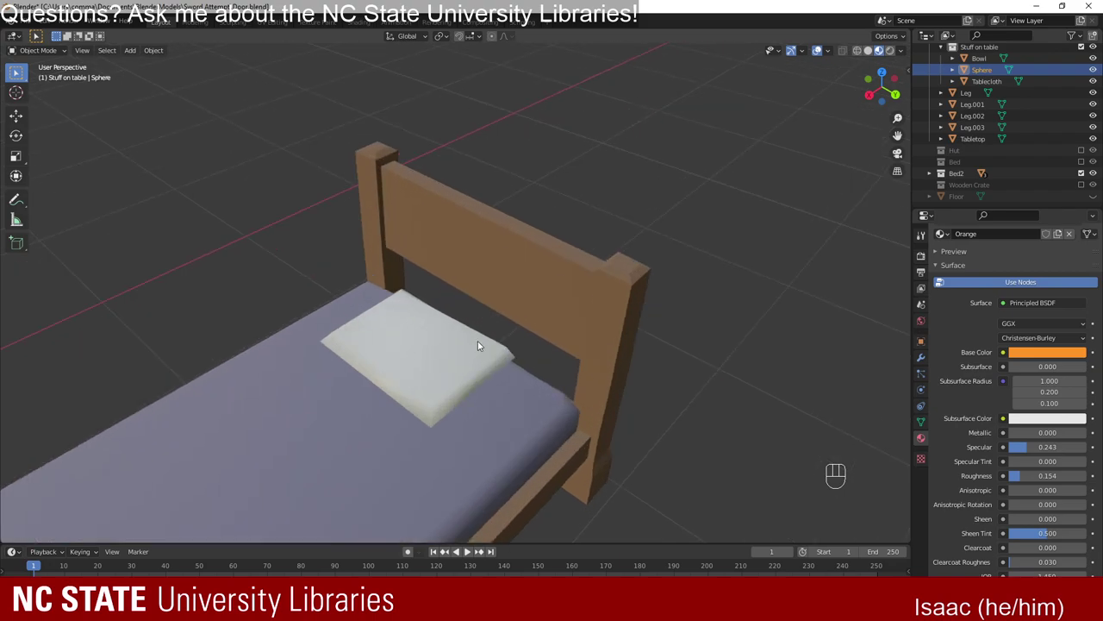
drag(437, 368, 317, 216)
drag(345, 229, 287, 213)
drag(293, 213, 531, 269)
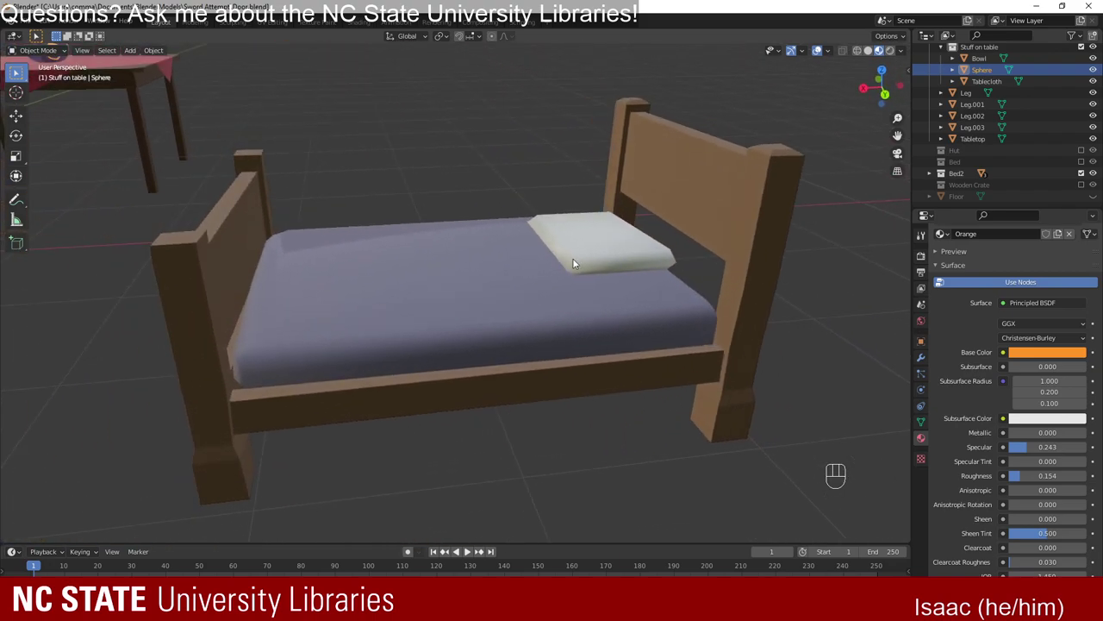
click(618, 248)
drag(668, 260, 526, 302)
drag(413, 307, 468, 332)
drag(450, 331, 512, 321)
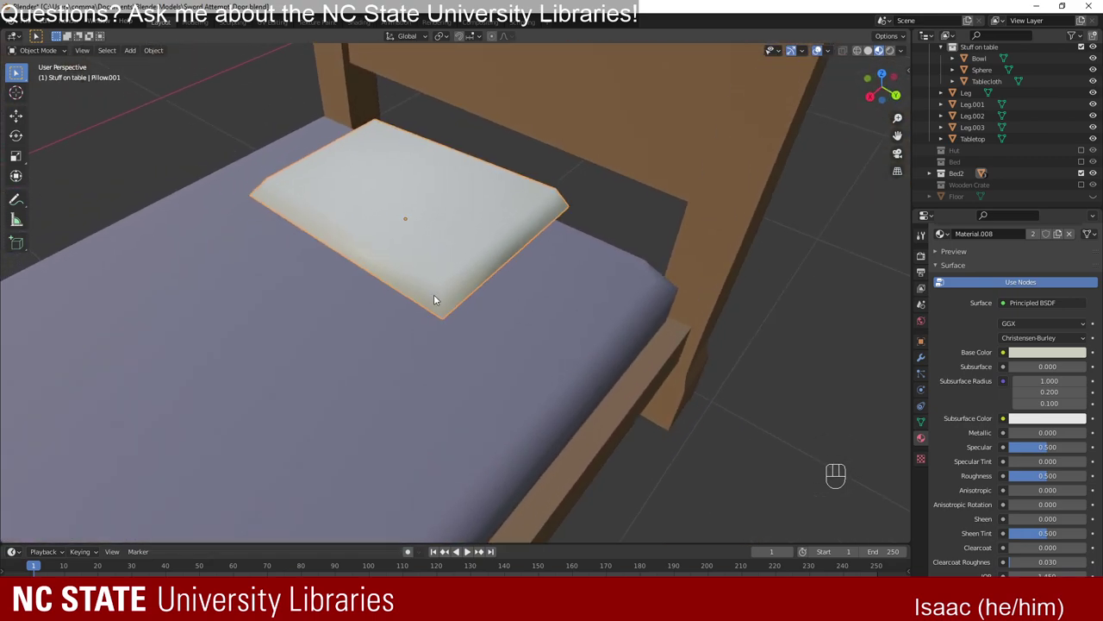
drag(470, 312, 442, 288)
drag(474, 281, 450, 286)
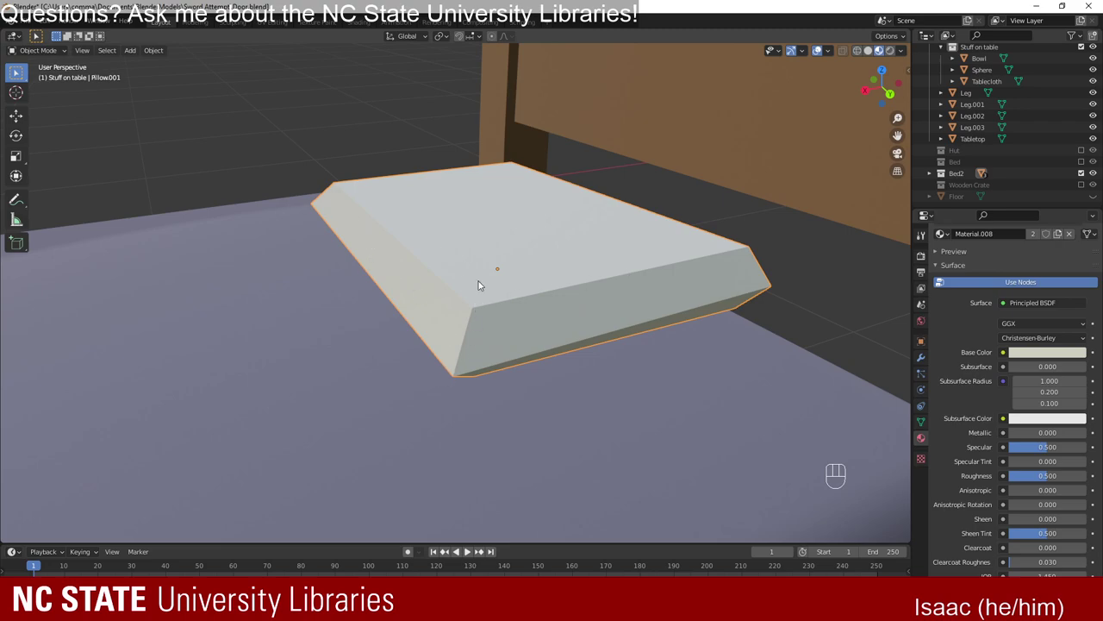
drag(434, 328, 784, 304)
drag(503, 305, 454, 298)
drag(677, 310, 367, 290)
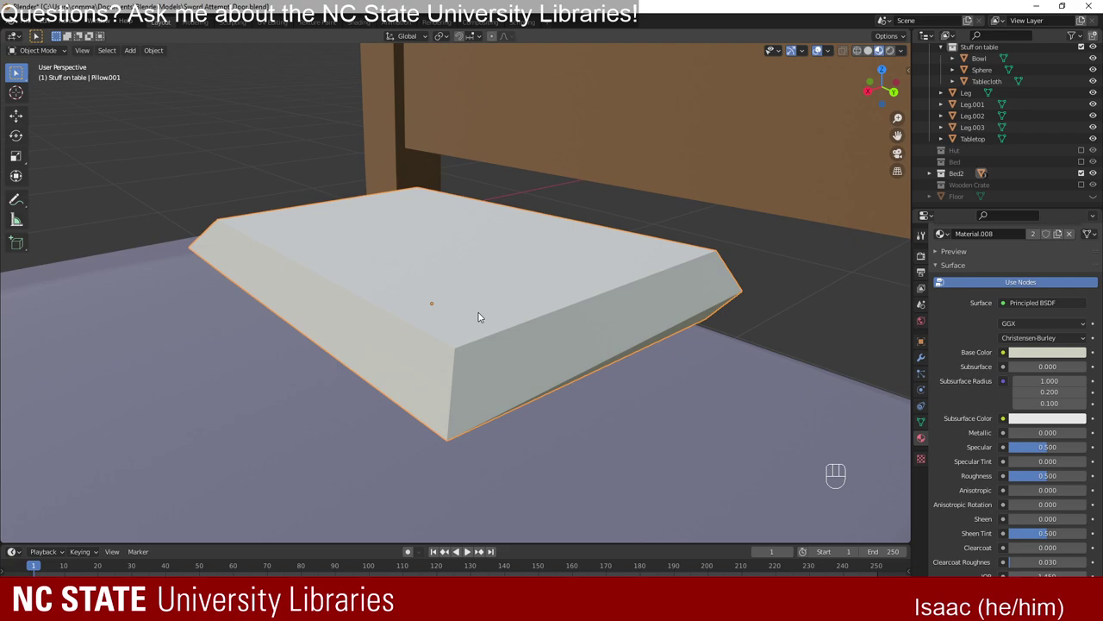
drag(455, 268, 445, 259)
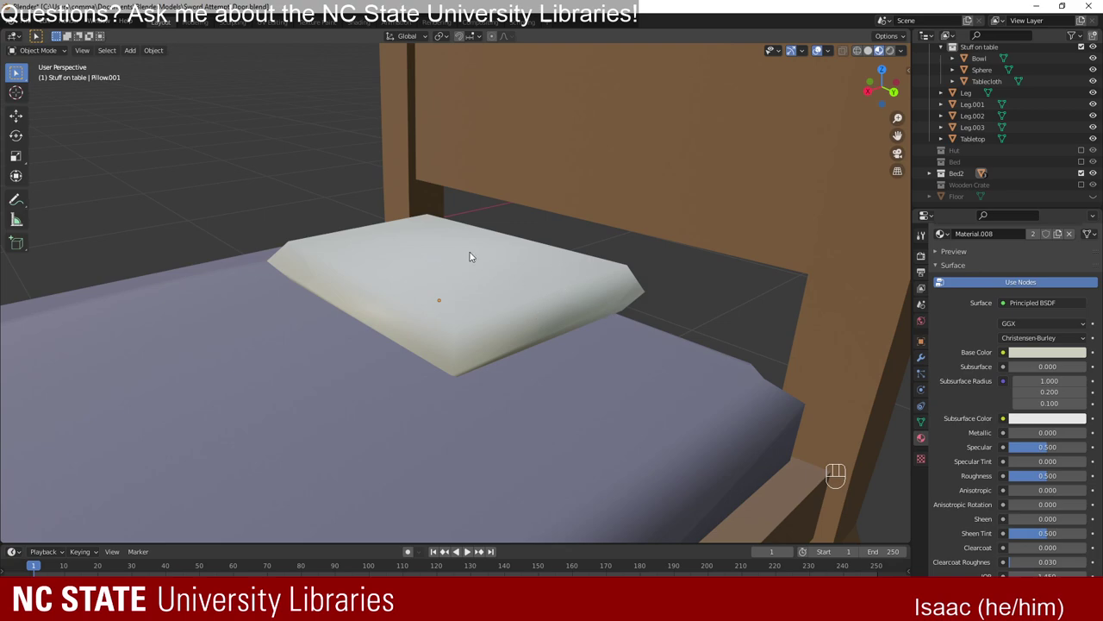
drag(483, 293, 458, 311)
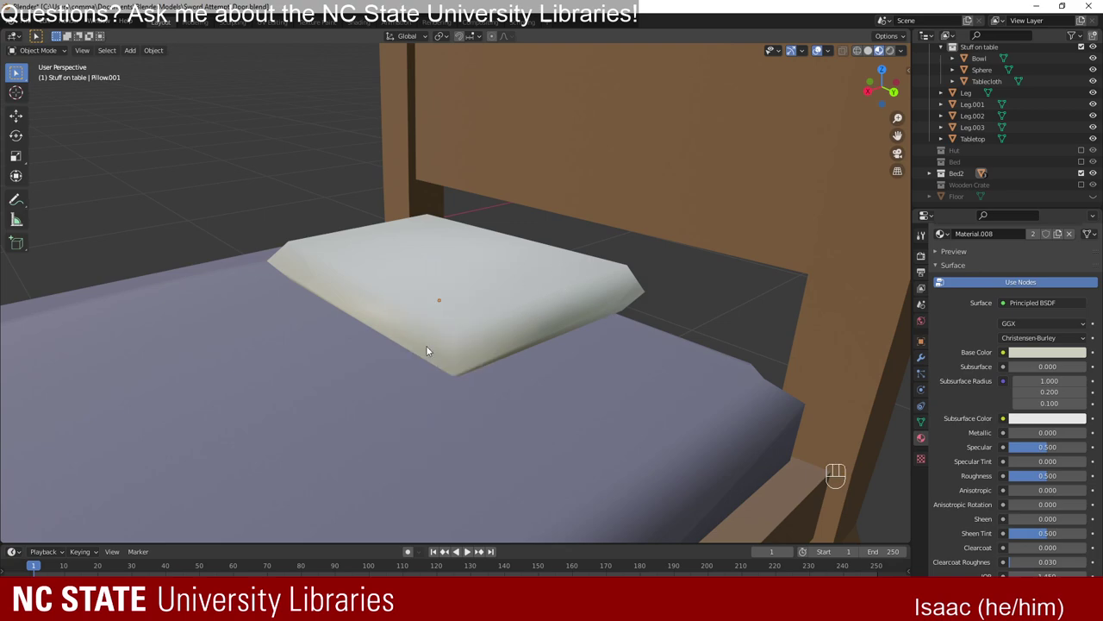
drag(496, 287, 469, 287)
drag(427, 267, 414, 254)
drag(272, 233, 285, 262)
drag(290, 289, 503, 294)
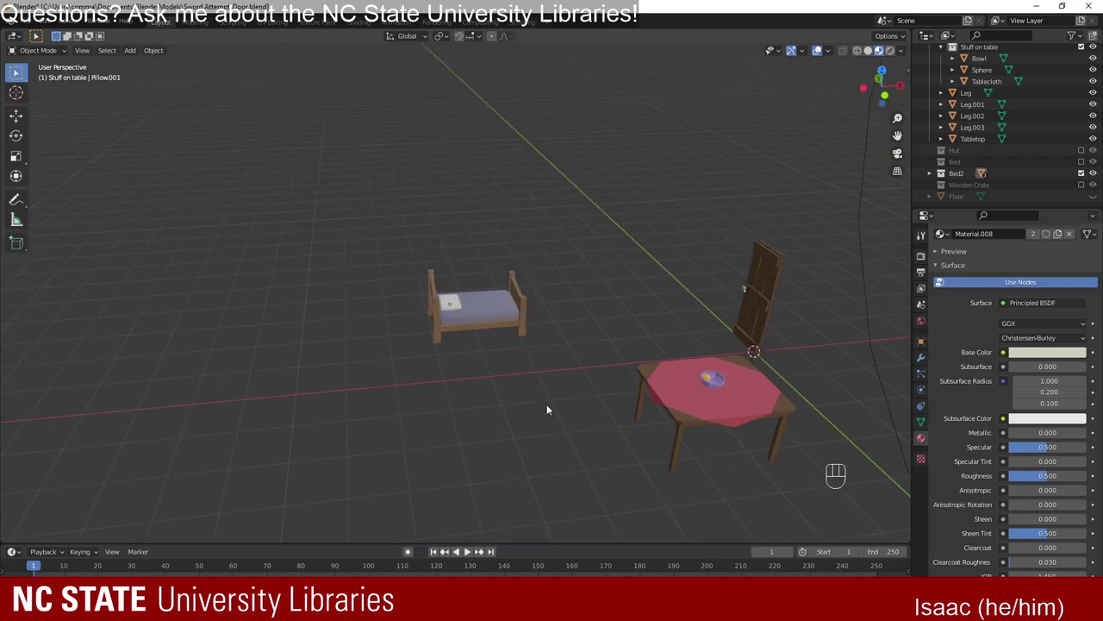
drag(741, 450, 174, 264)
drag(202, 276, 258, 292)
Set the Orange material's specular to 0.154 and roughness to 0.309, inspecting the surface up close.
key(KP_Decimal)
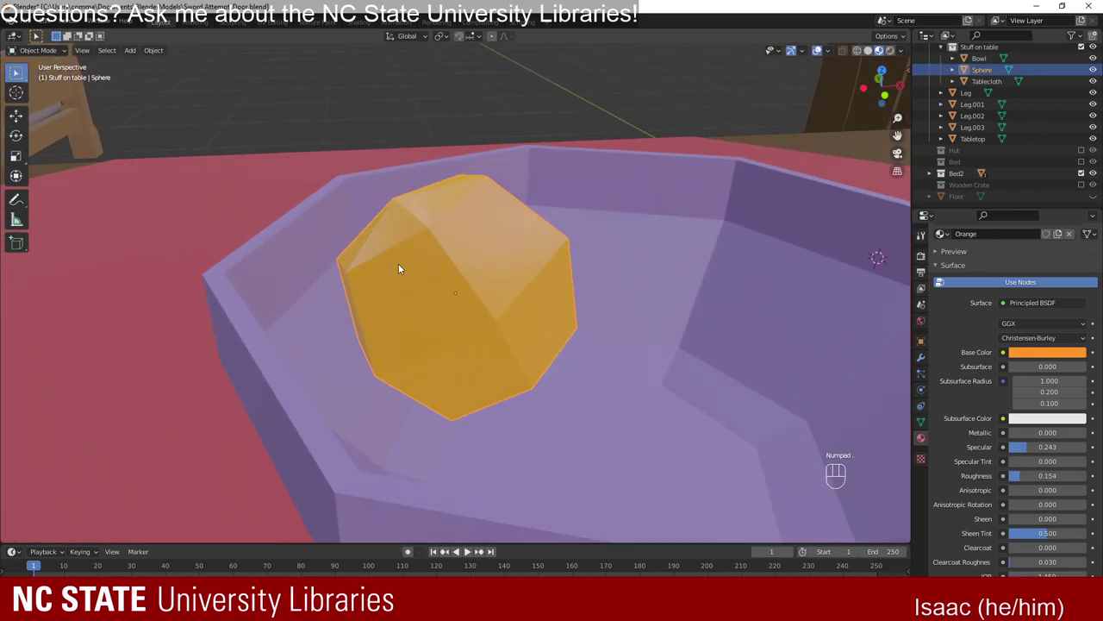
click(493, 151)
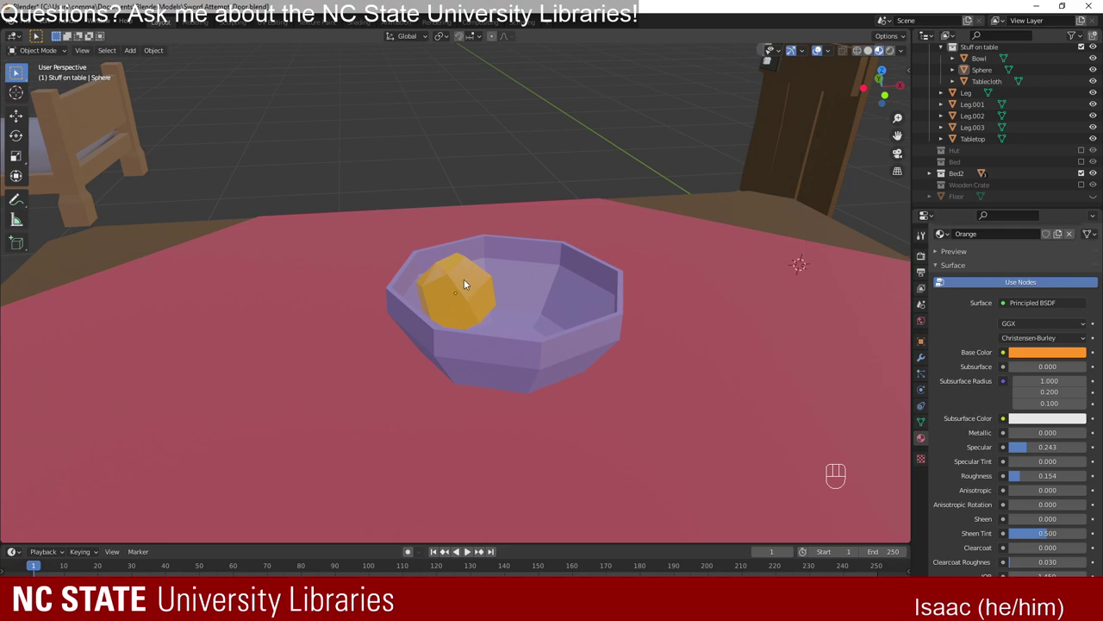
drag(479, 256, 460, 252)
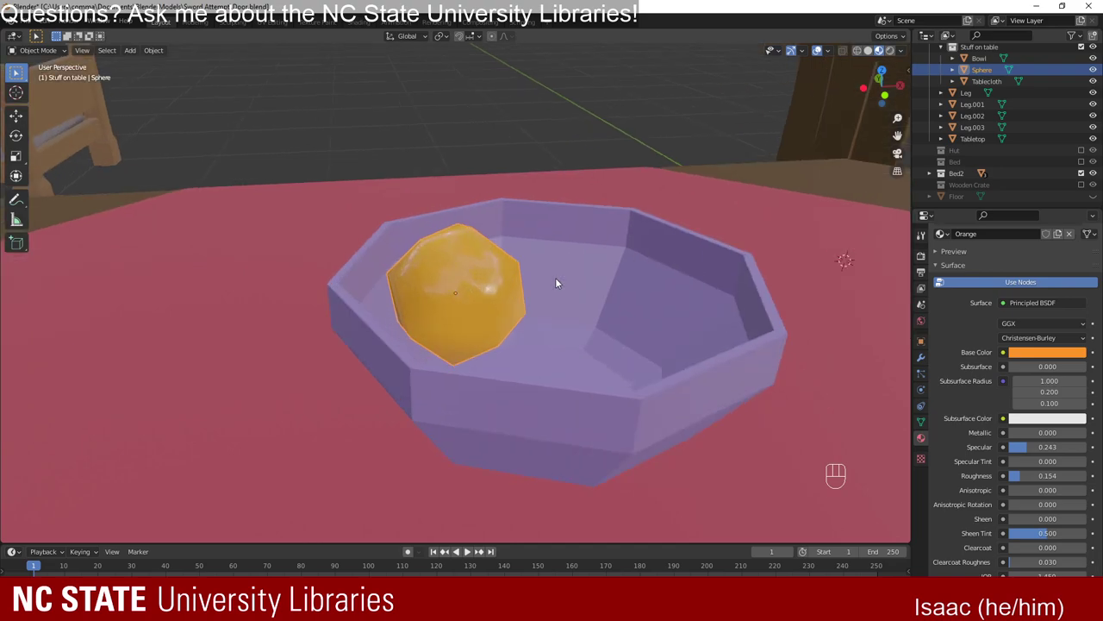
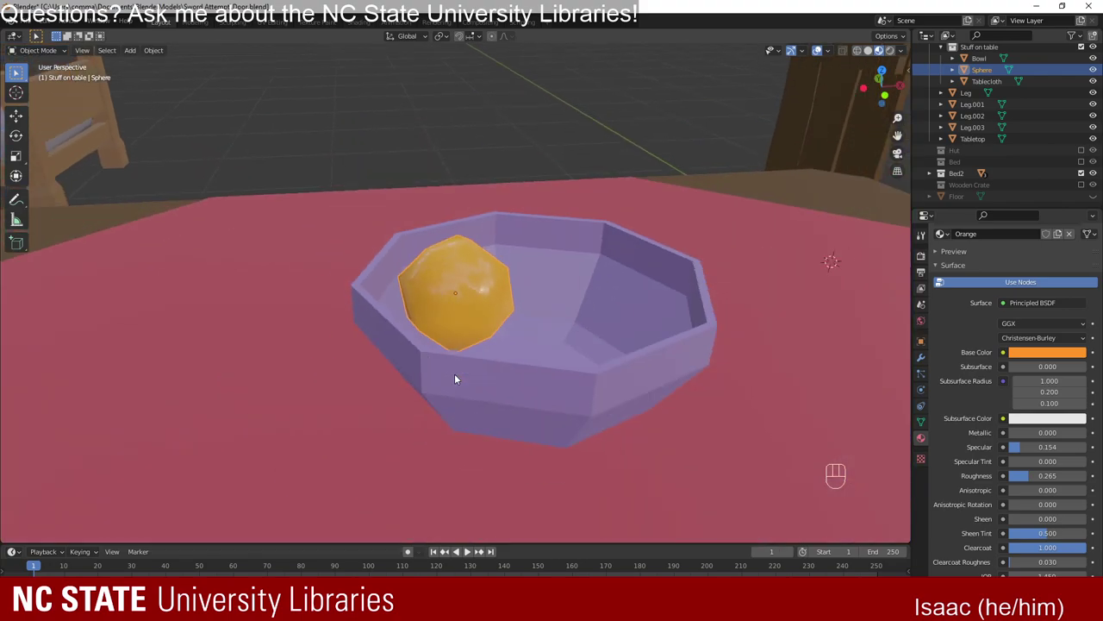
drag(419, 400, 331, 429)
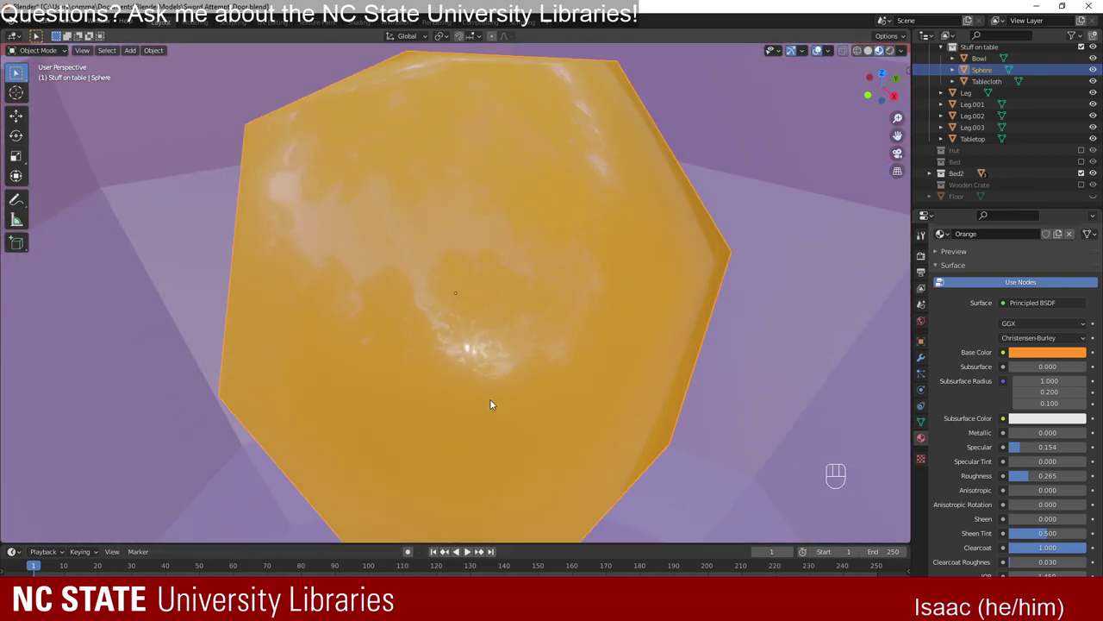
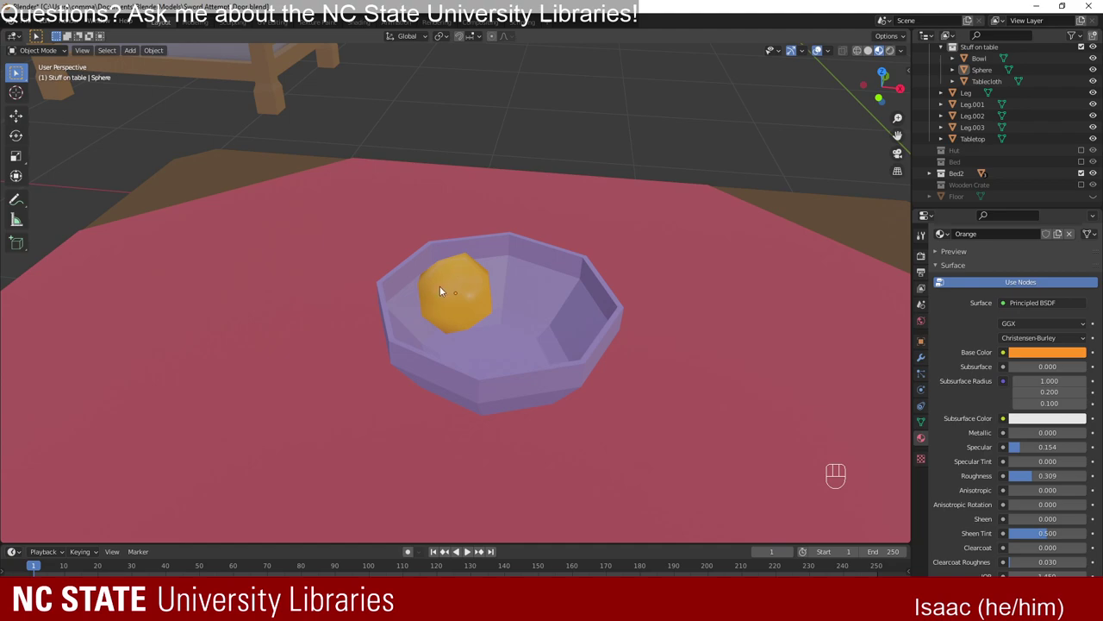
drag(460, 293, 500, 298)
drag(472, 294, 454, 311)
drag(480, 261, 472, 268)
drag(462, 287, 552, 217)
drag(474, 284, 459, 296)
drag(458, 296, 422, 287)
middle_click(516, 294)
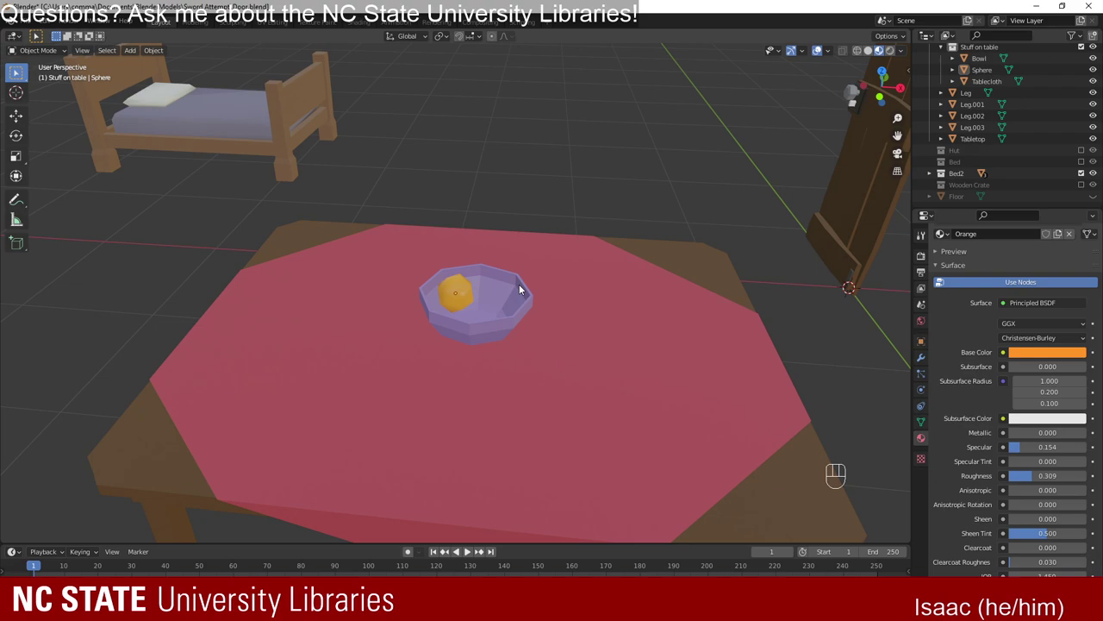
Rename the Sphere object to Orange in the Outliner.
click(464, 287)
drag(505, 280, 500, 306)
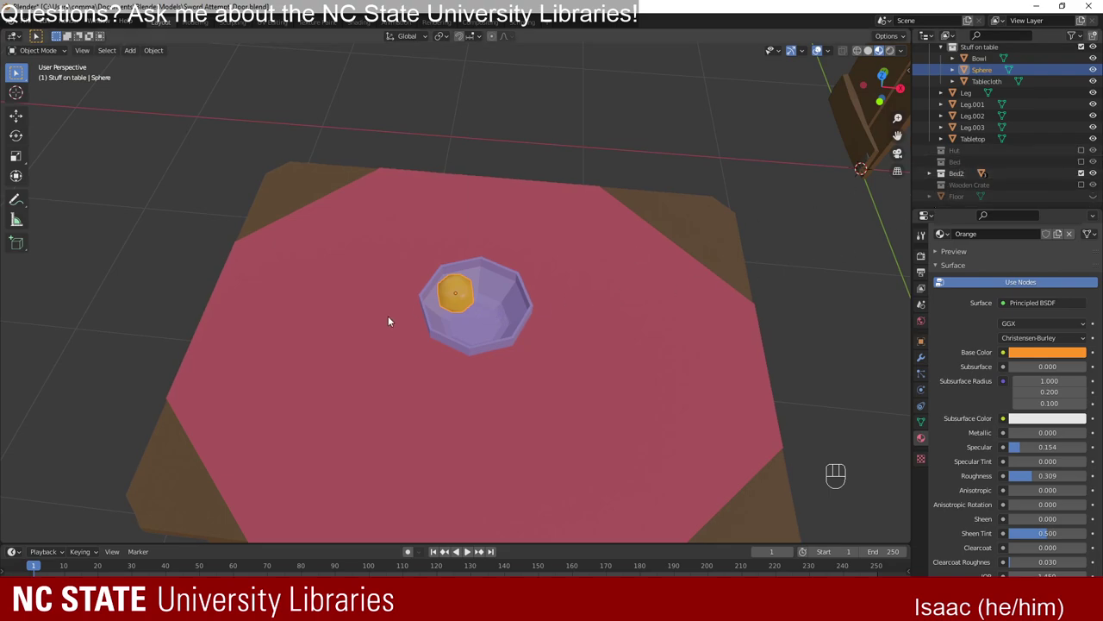
click(990, 75)
drag(990, 75, 918, 155)
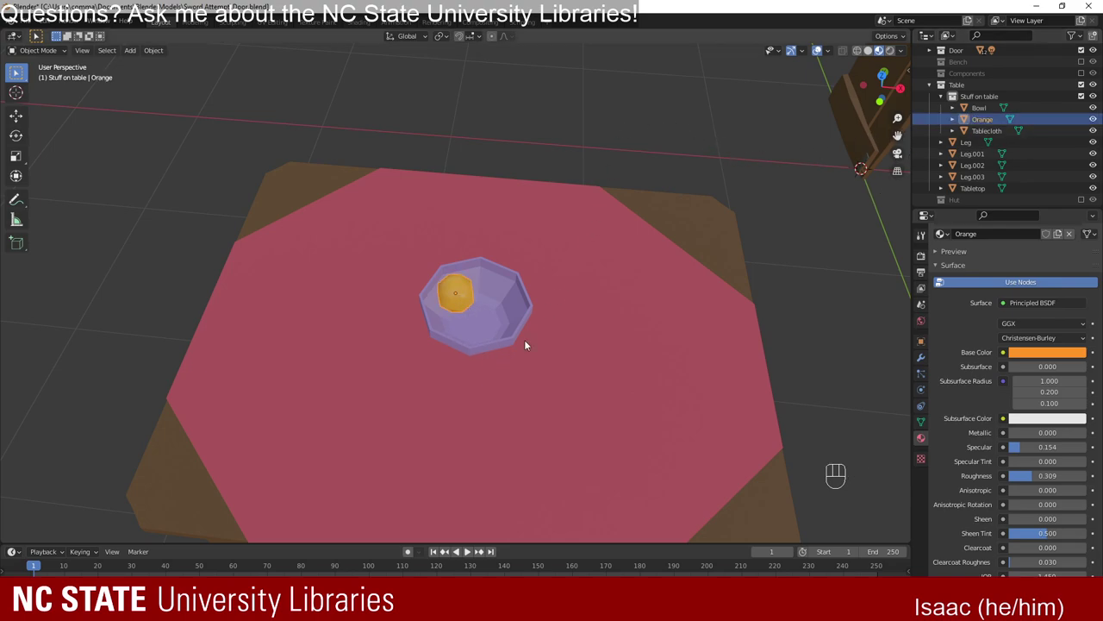
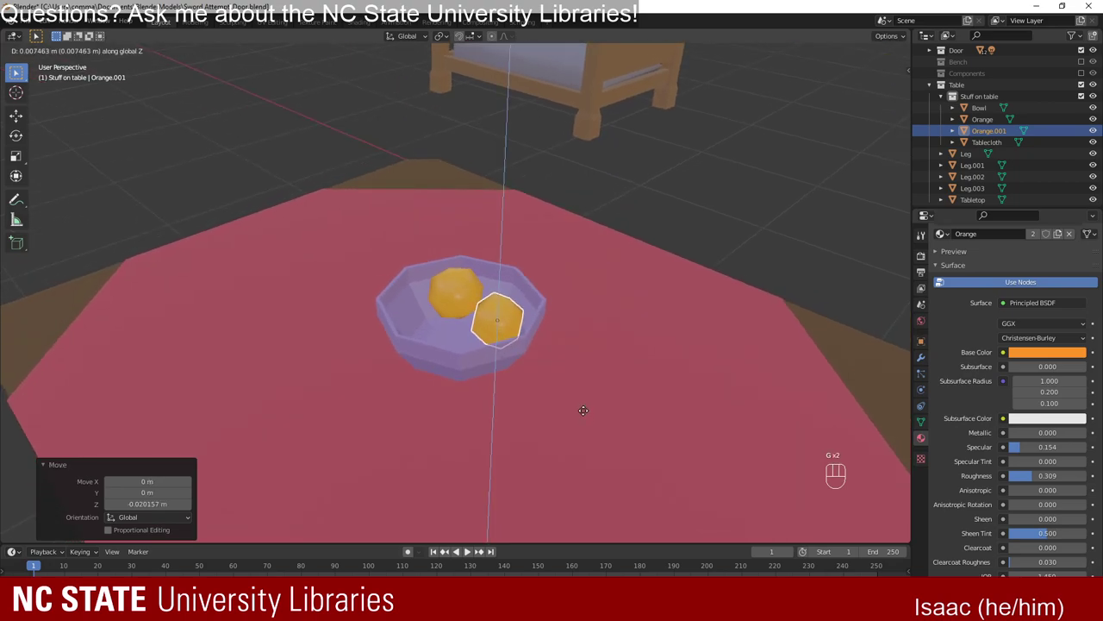
Duplicate the orange twice and place Orange.001 and Orange.002 inside the bowl.
drag(589, 418, 559, 357)
drag(529, 268, 588, 318)
drag(576, 334, 545, 354)
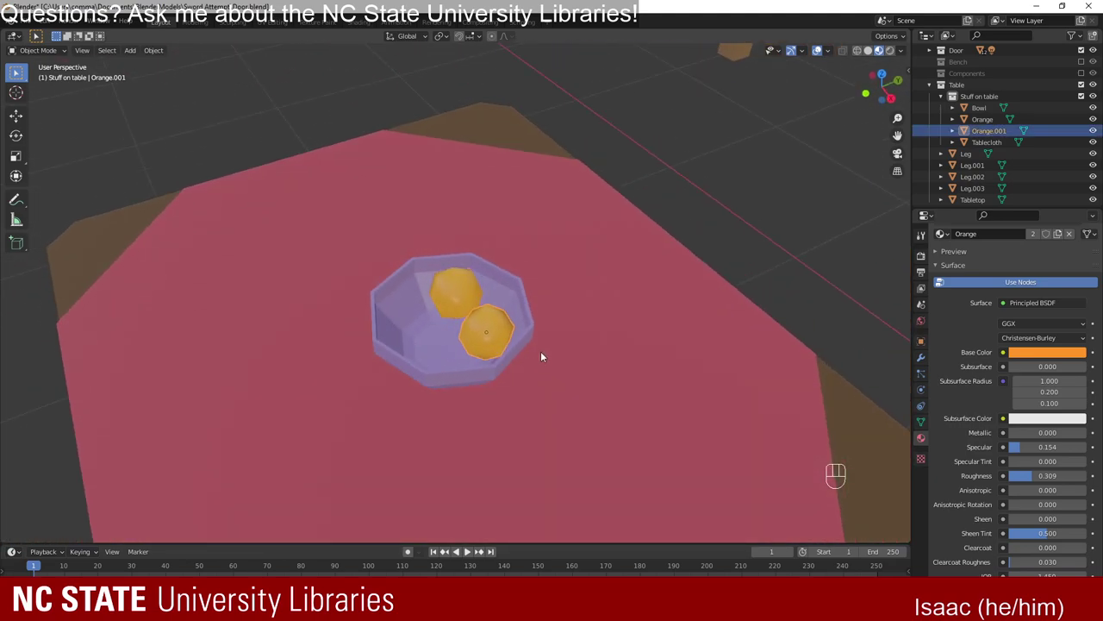
key(shift+d)
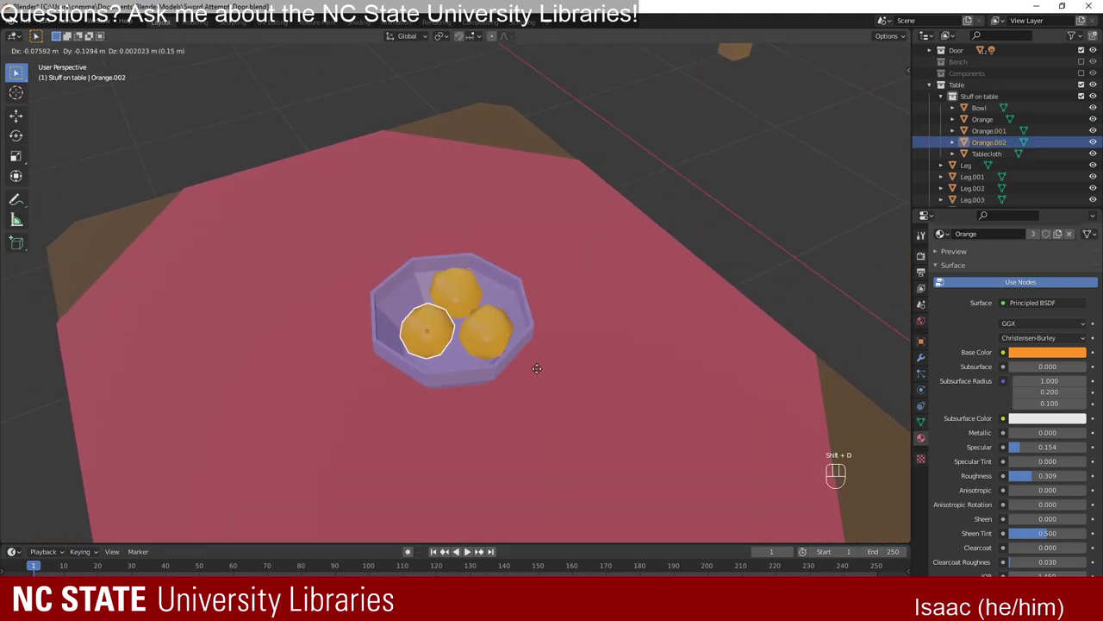
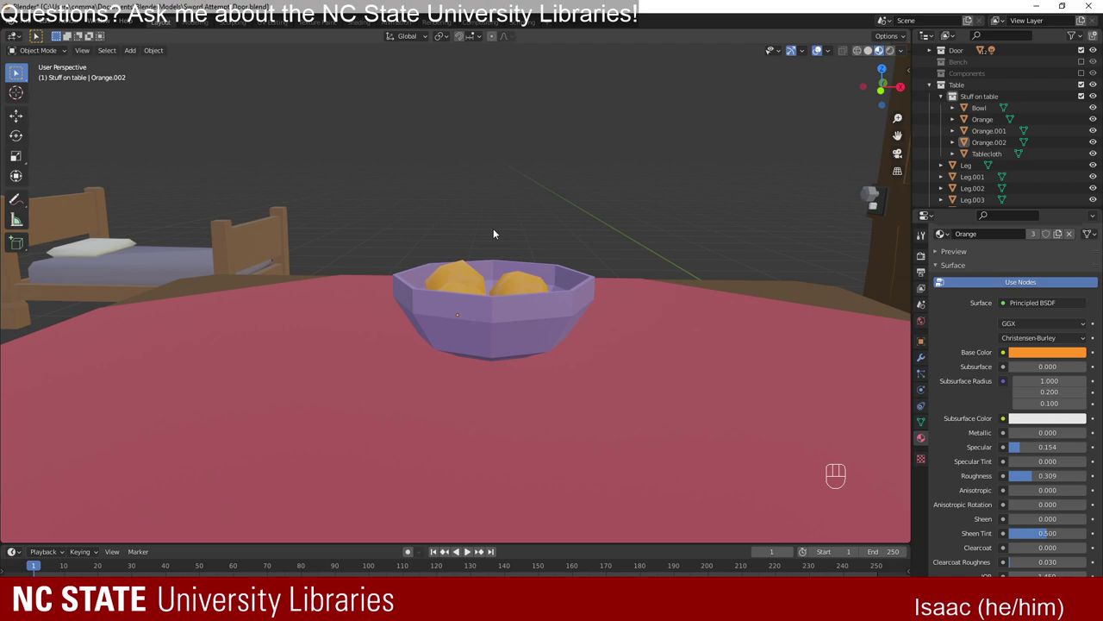
Add a UV Sphere (Shift+A) with 3 segments and 5 rings to the Stuff on table collection.
middle_click(752, 450)
drag(343, 362, 511, 400)
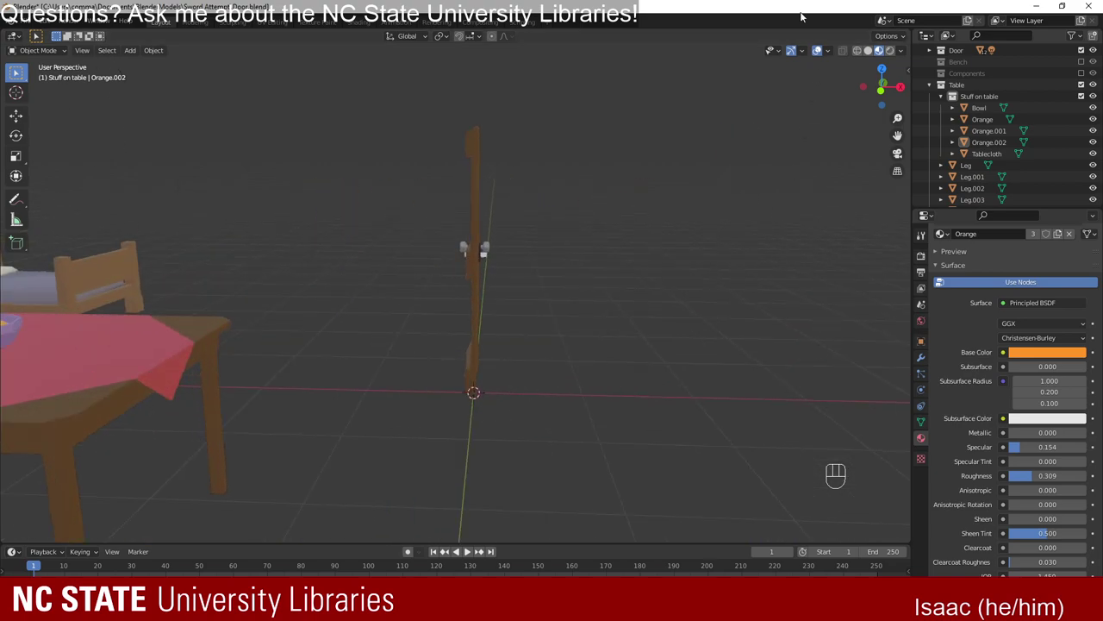
click(1082, 54)
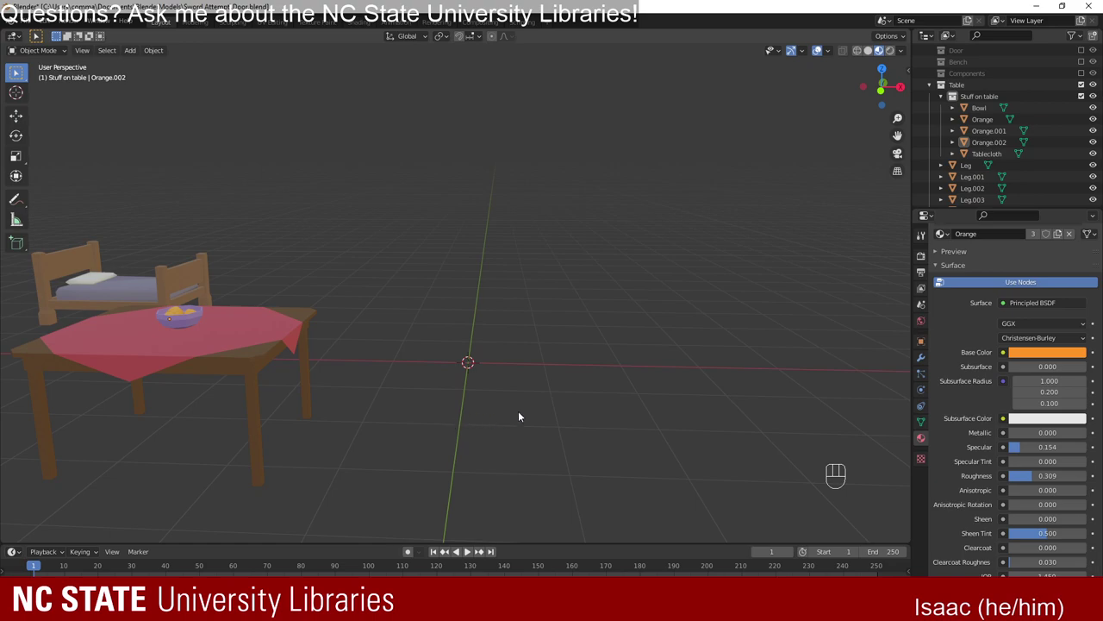
key(shift+a)
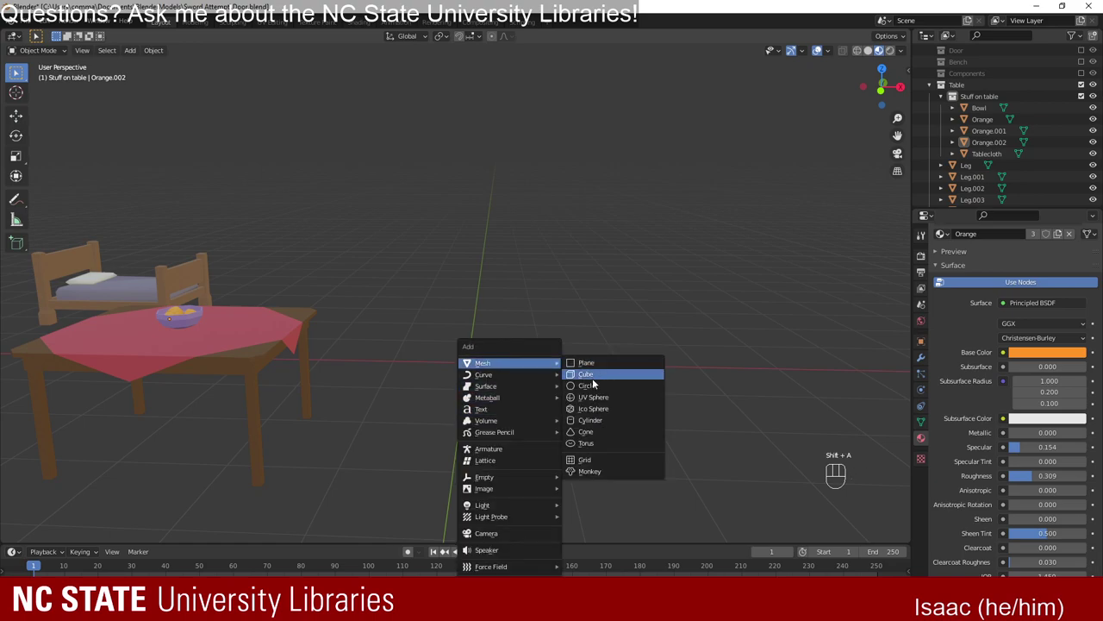
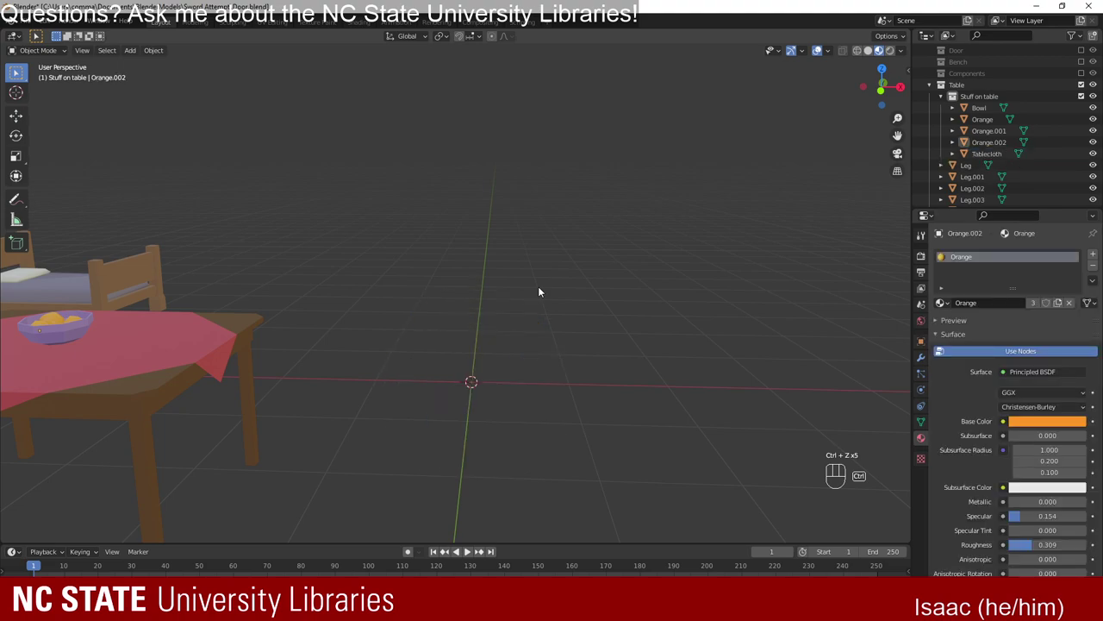
key(shift+a)
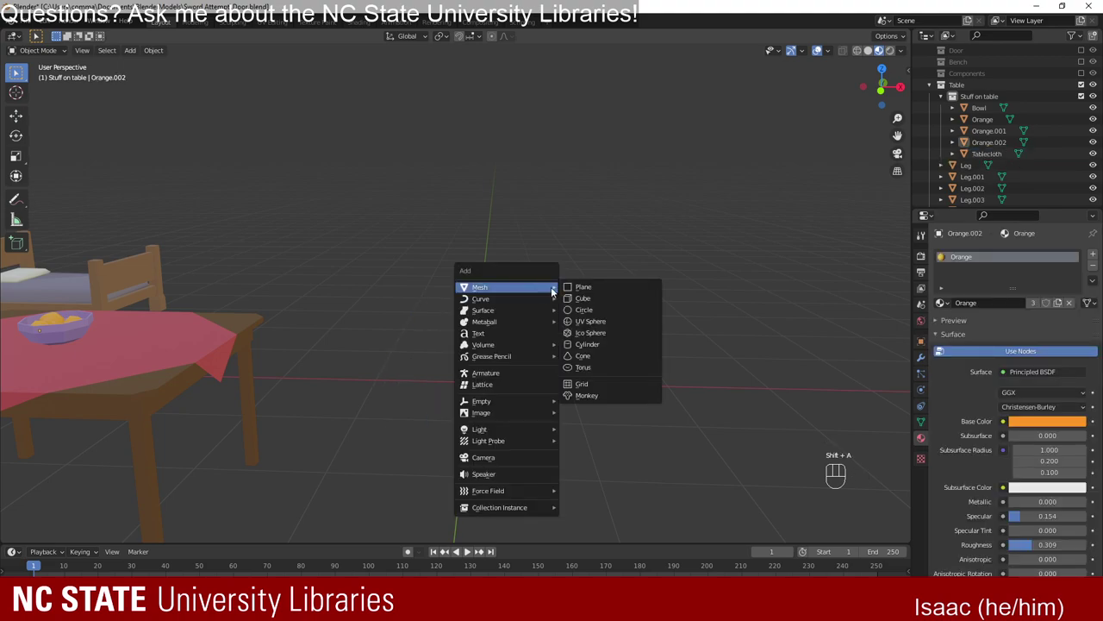
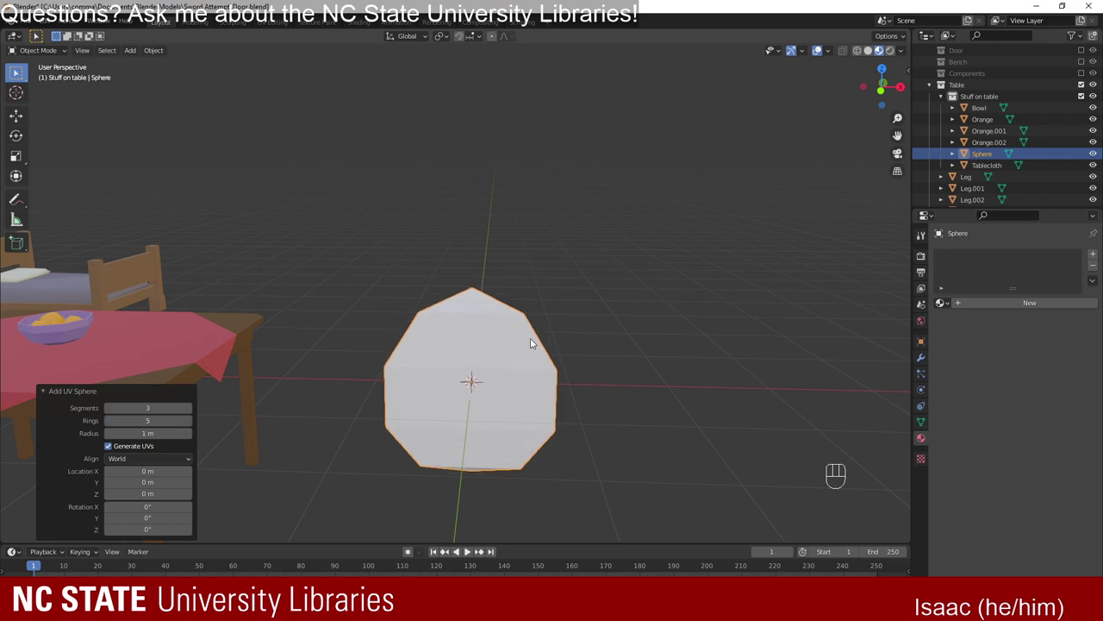
Orbit around the new low-poly sphere to inspect it.
drag(534, 340, 576, 383)
drag(527, 400, 491, 380)
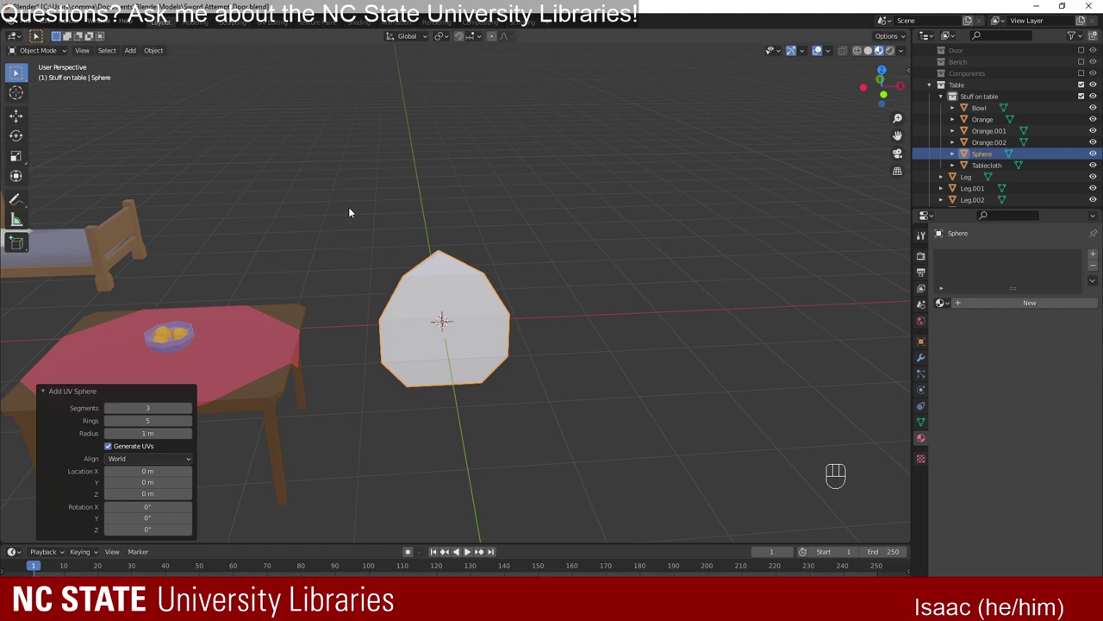
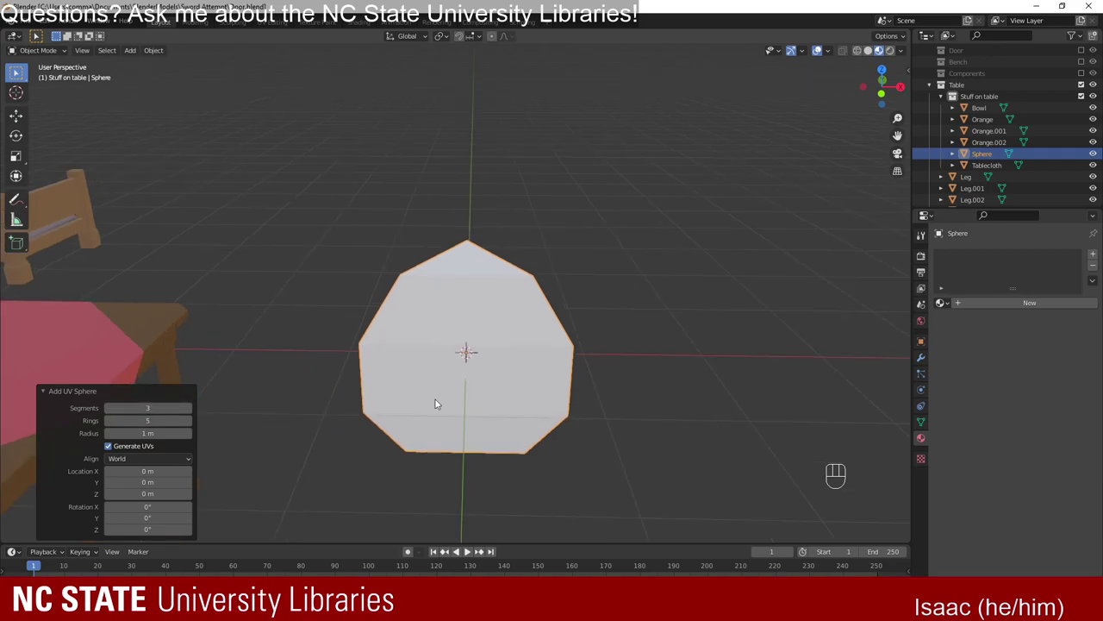
drag(461, 414, 472, 477)
drag(314, 430, 274, 387)
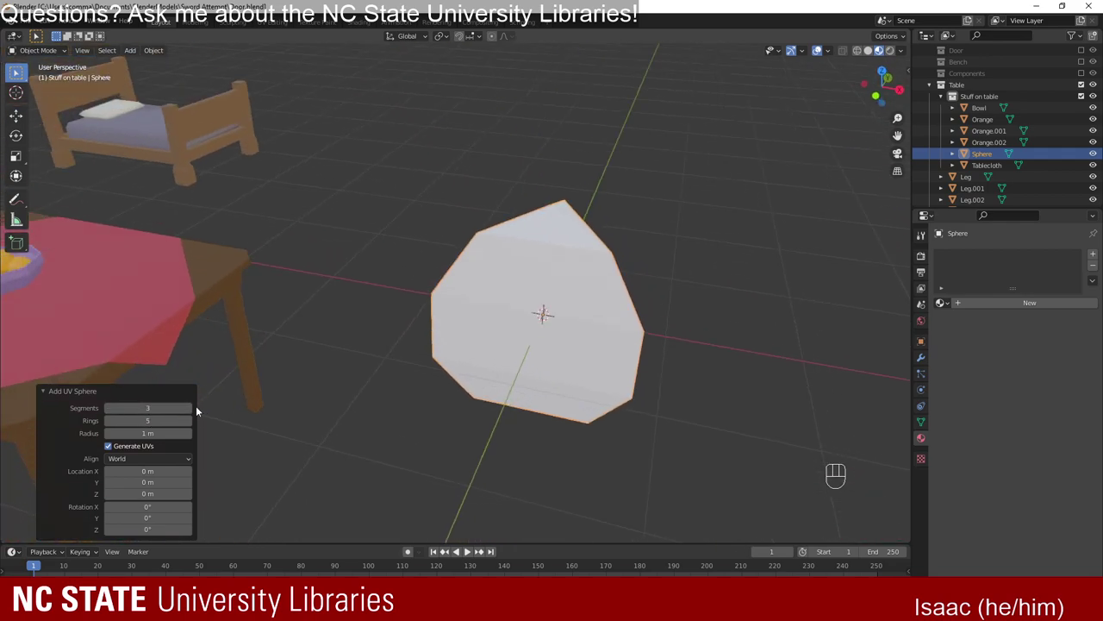
Raise the sphere's Segments and Rings to 6 in the Add UV Sphere panel.
click(195, 411)
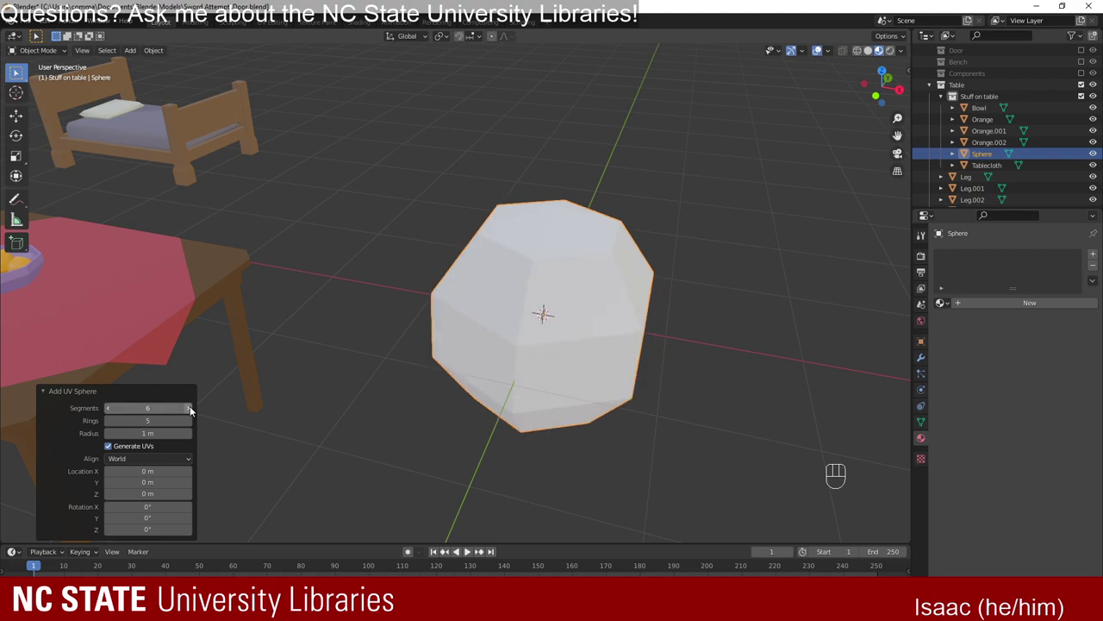
drag(451, 409, 475, 404)
drag(471, 407, 472, 408)
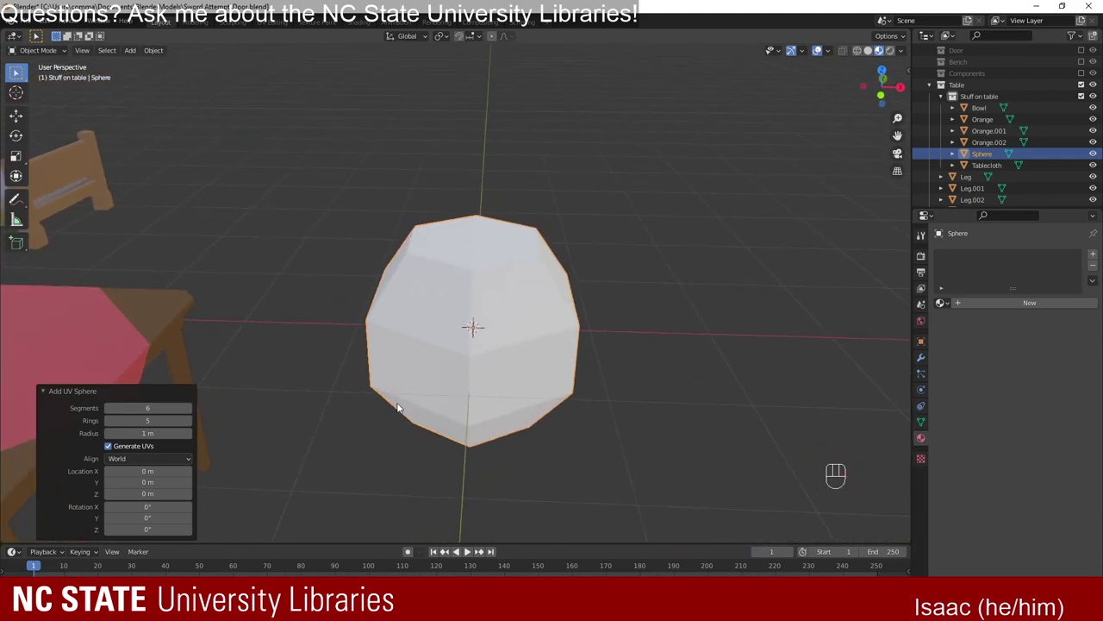
click(192, 426)
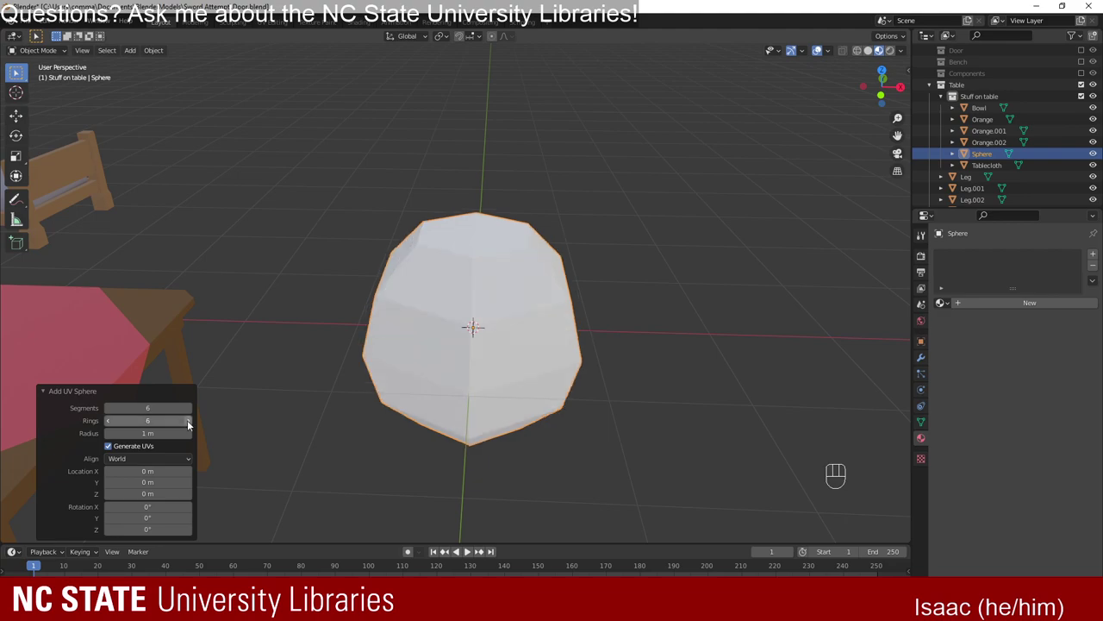
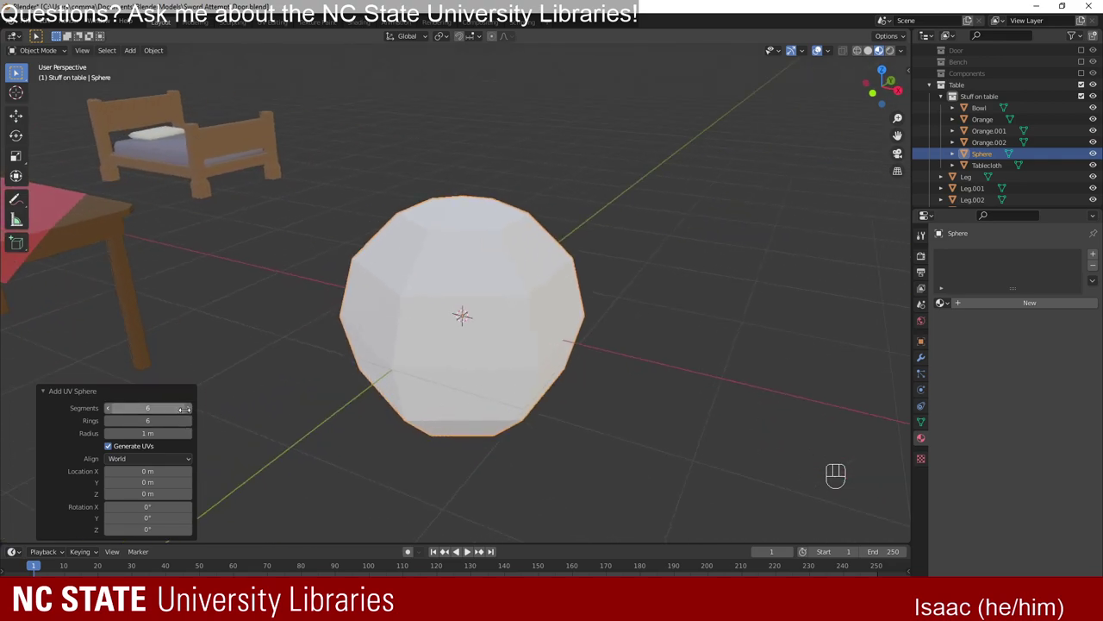
Try 8 segments on the sphere, then settle back on 6.
double_click(193, 414)
drag(369, 423, 361, 413)
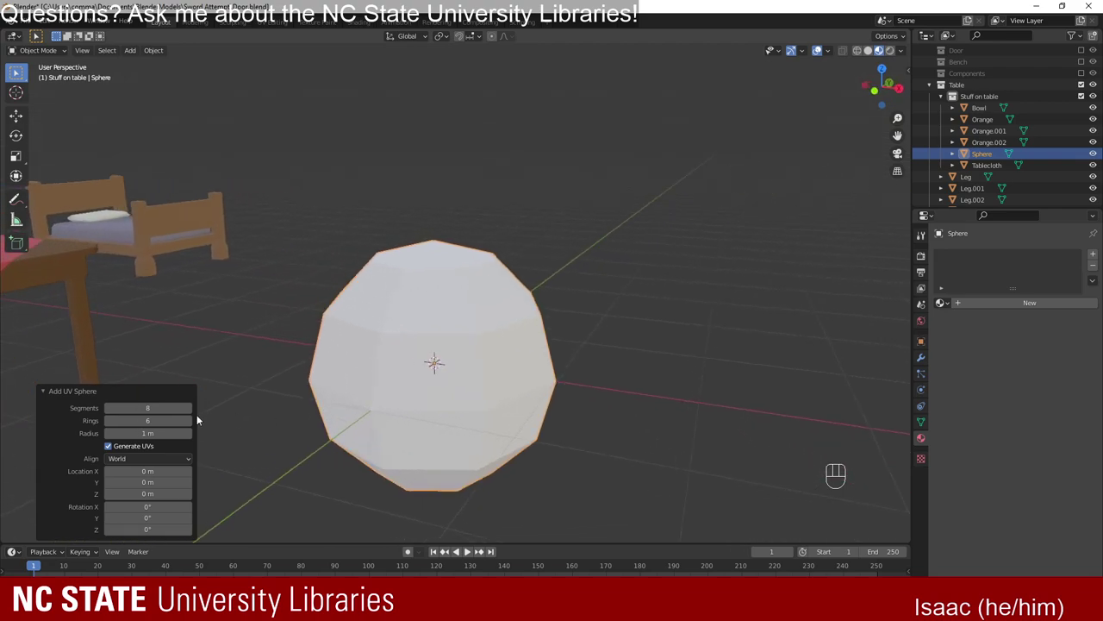
click(116, 412)
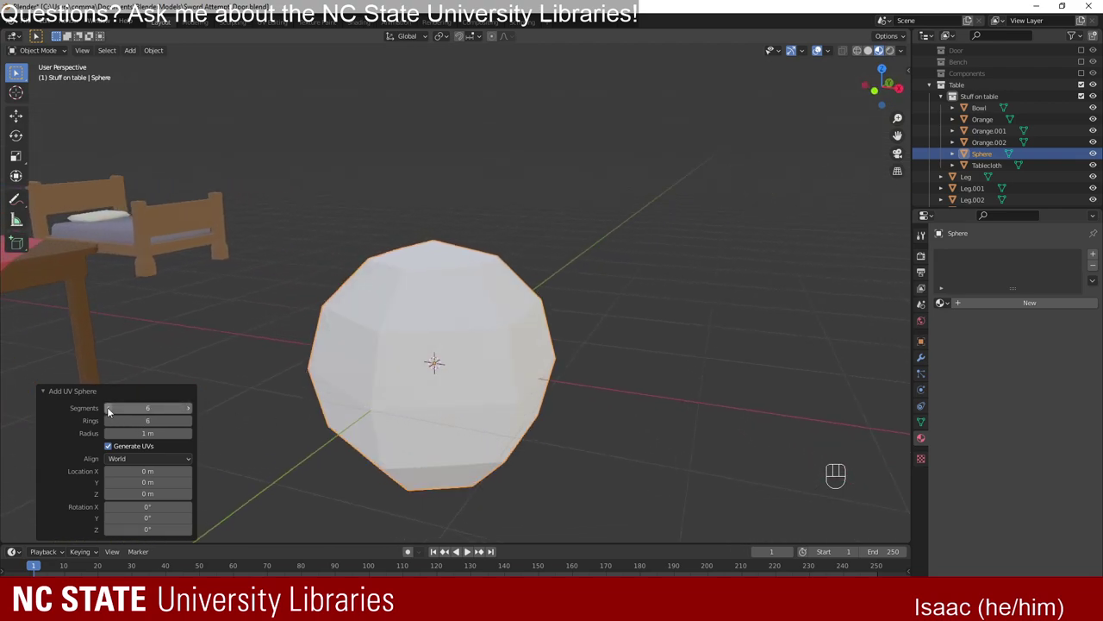
drag(407, 384, 570, 393)
Orbit the view around the sphere before renaming it Apple.
drag(488, 369, 497, 386)
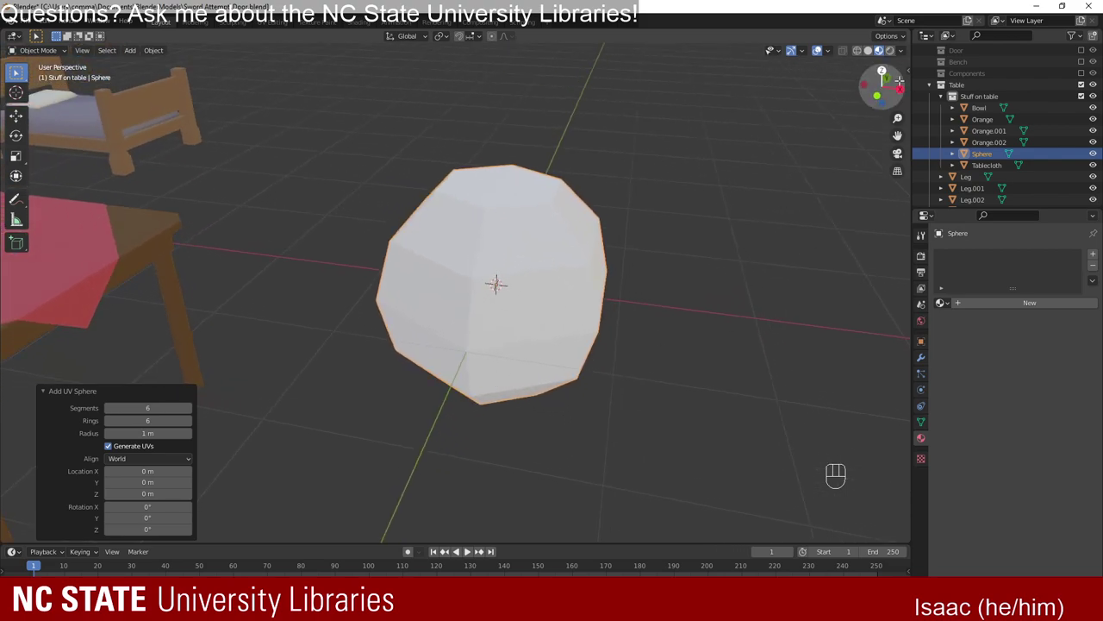
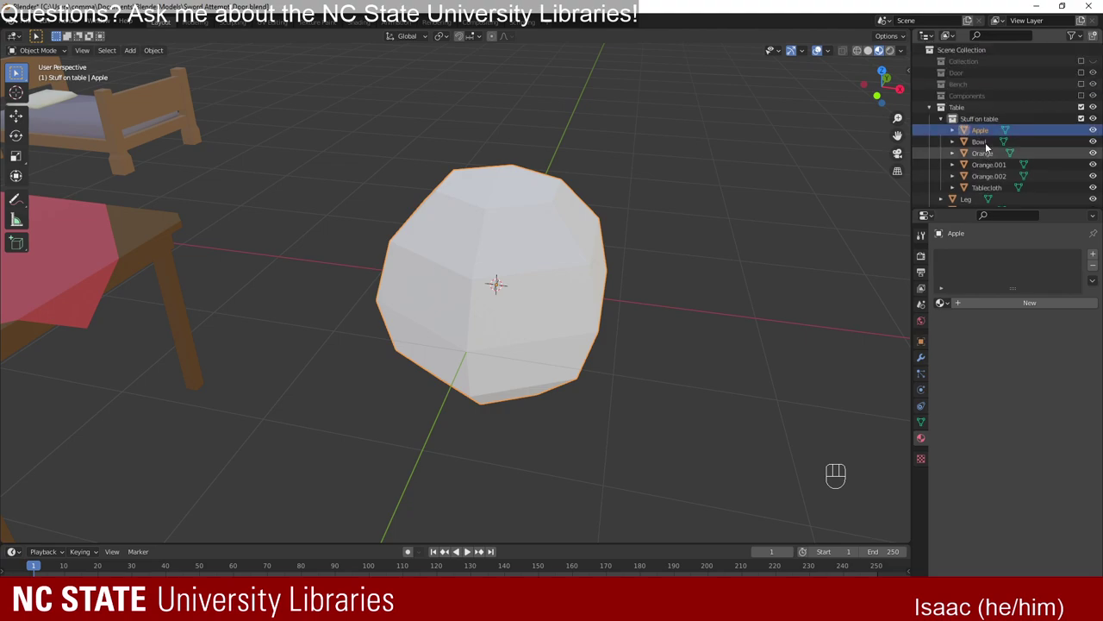
Select the Apple, lift it vertically off the floor and shrink it.
click(1087, 75)
drag(640, 276, 521, 284)
drag(691, 304, 504, 245)
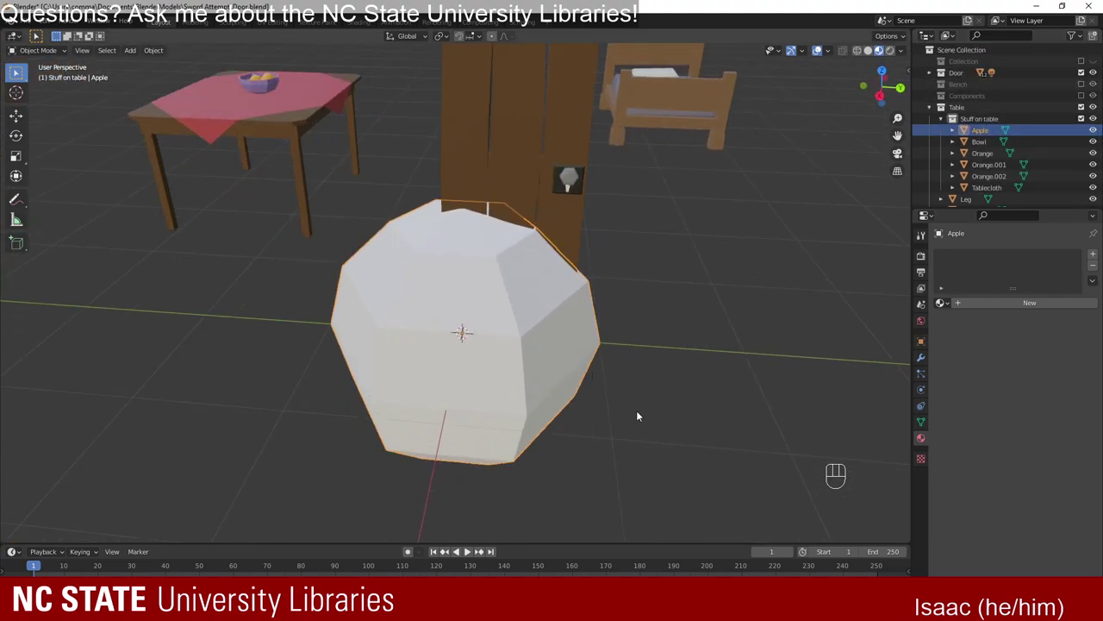
drag(741, 411, 617, 353)
key(s)
key(g)
key(g)
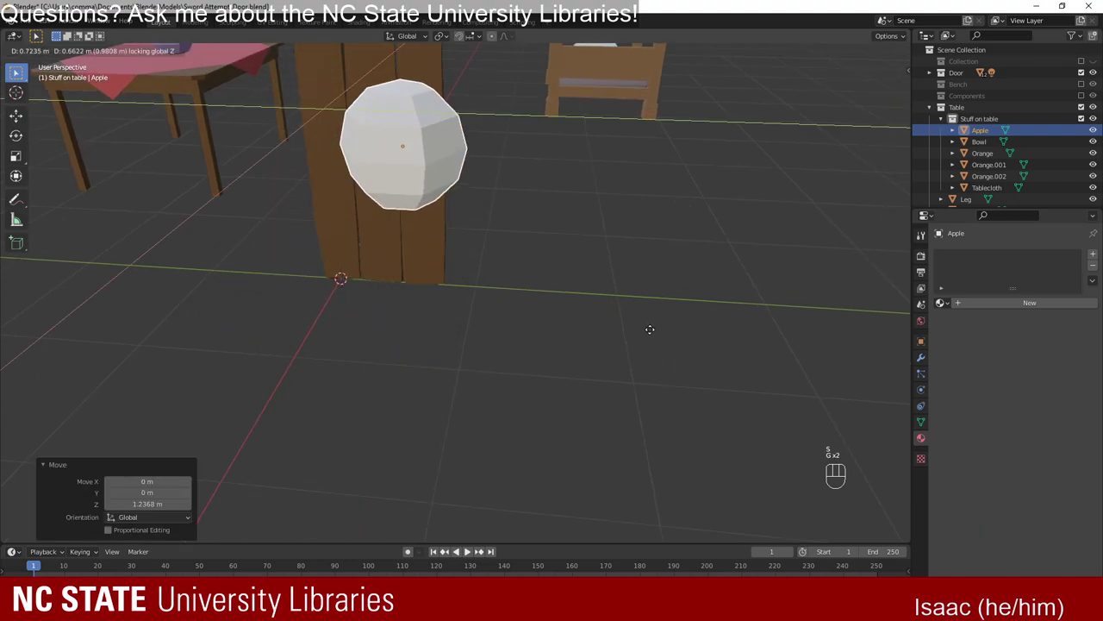
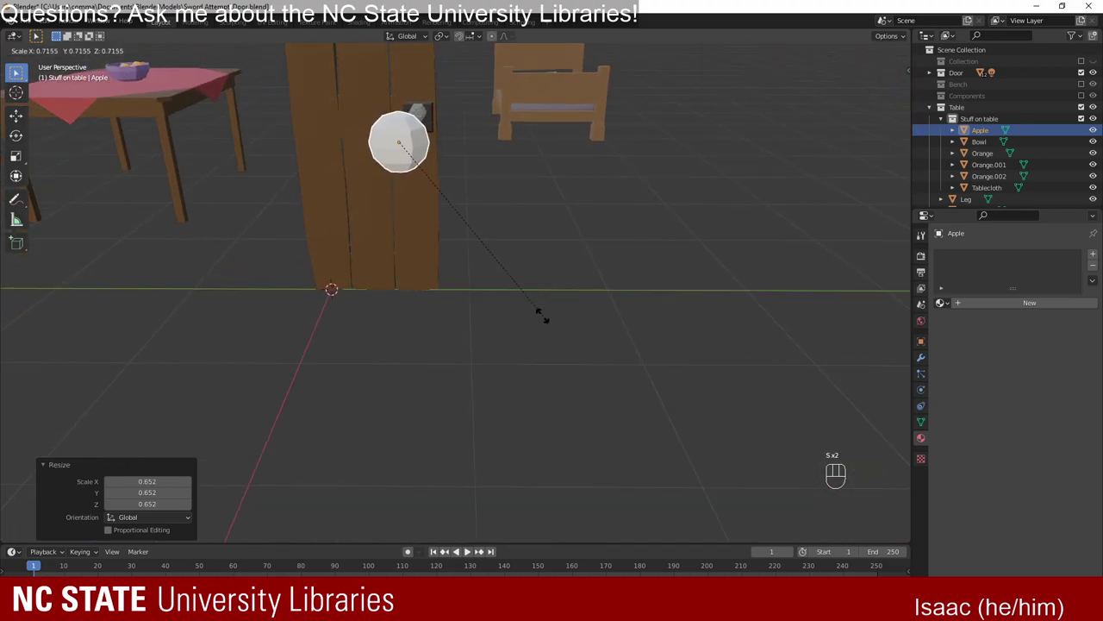
Shift the Apple sideways to sit beside the door handle.
drag(538, 327, 419, 318)
key(g)
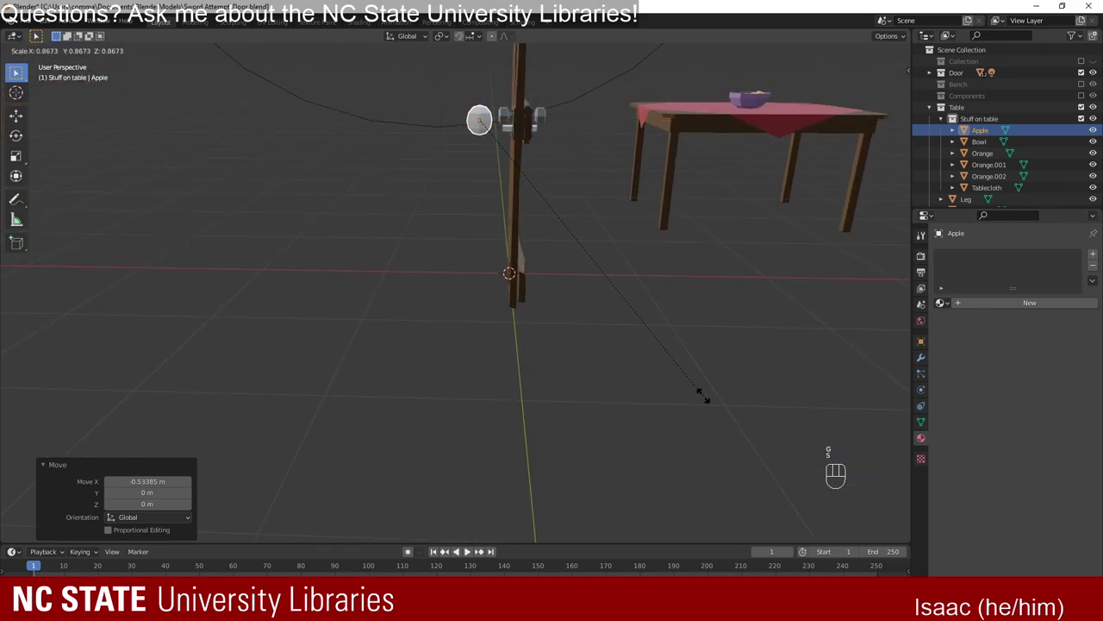
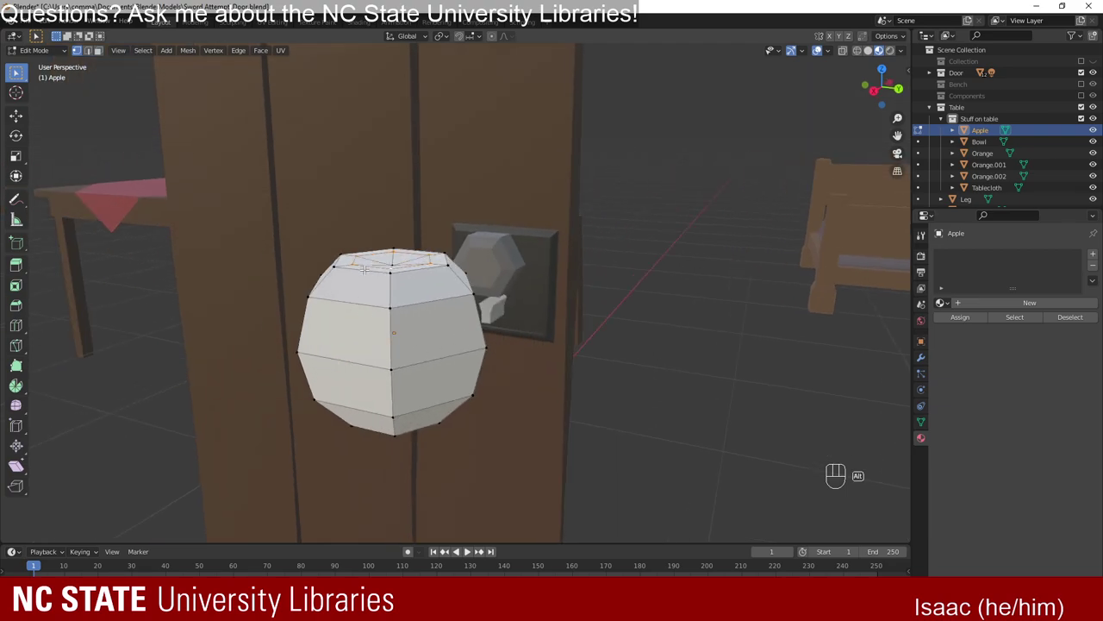
Rescale the Apple's top vertex ring and slightly its lower loop (about 1.052) in Edit Mode.
key(s)
key(g)
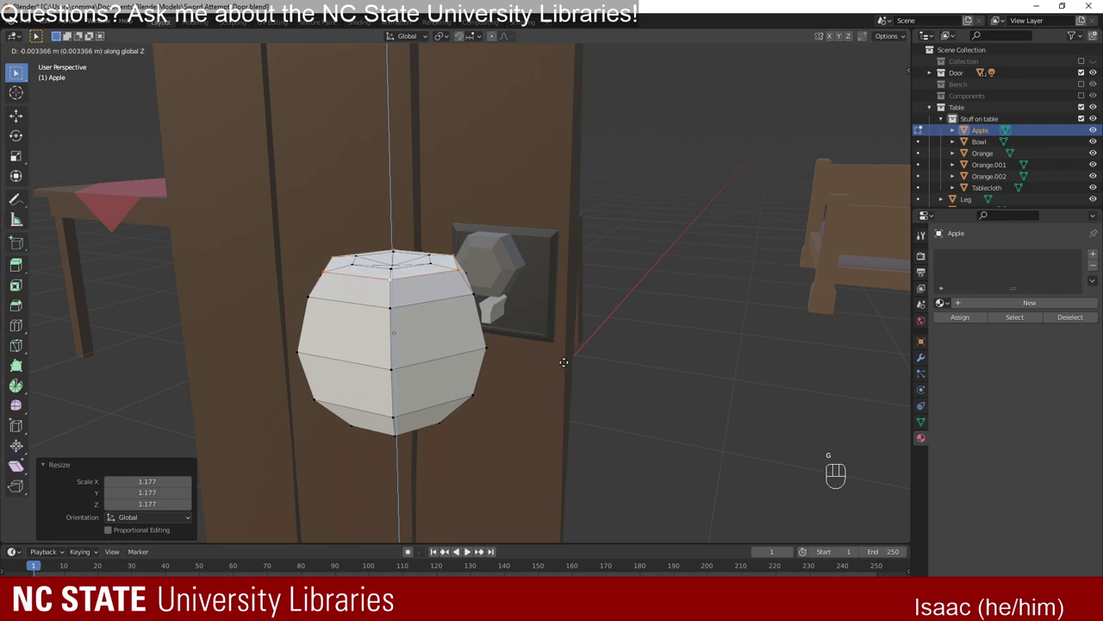
key(s)
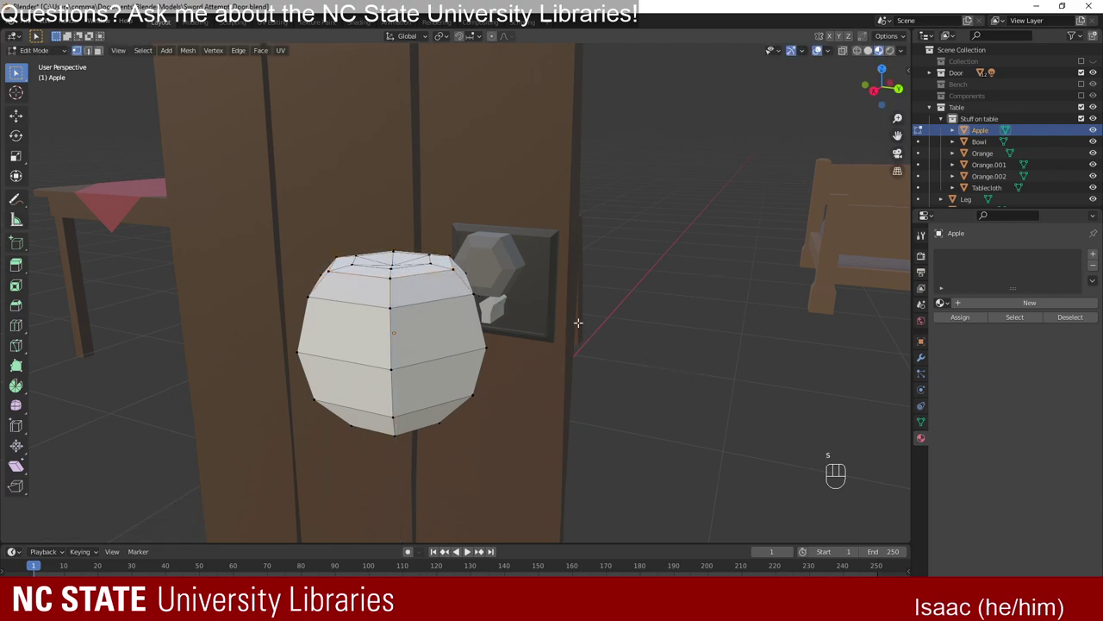
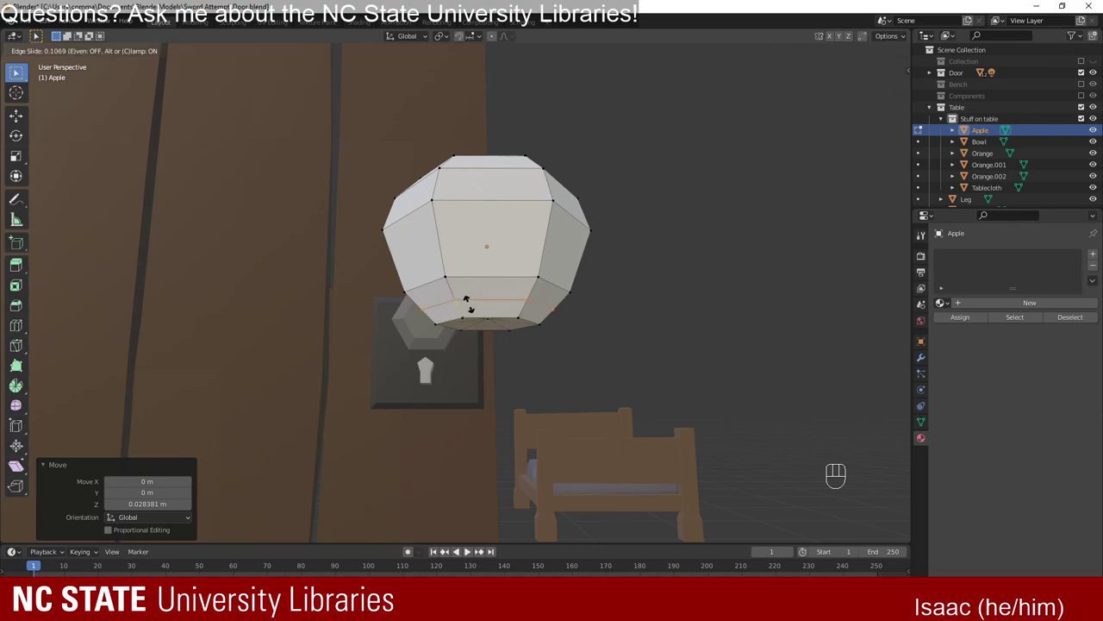
key(s)
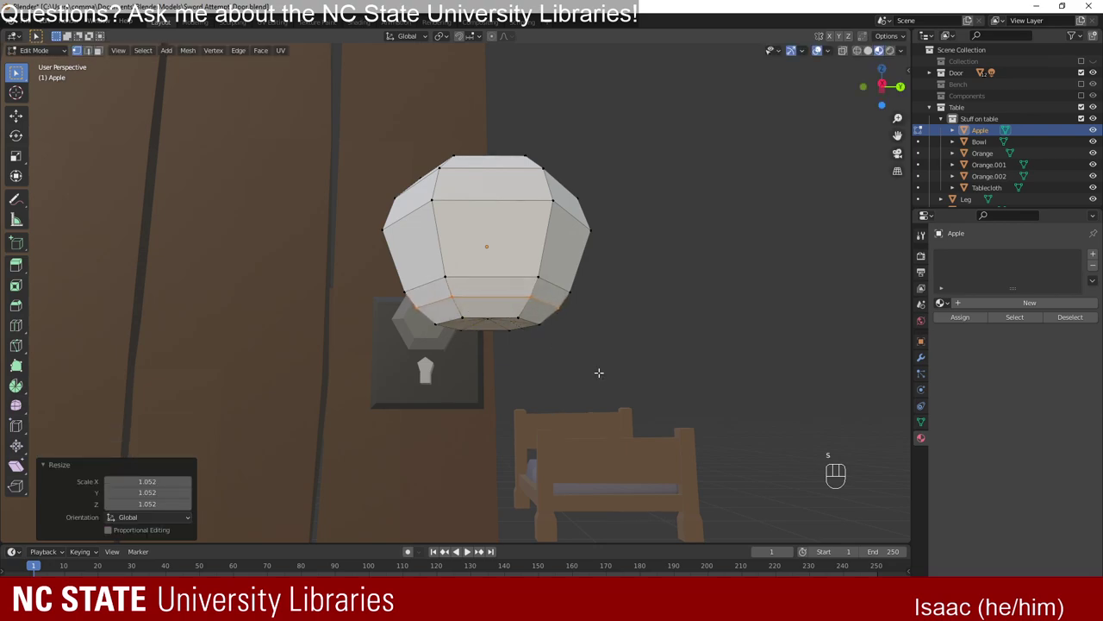
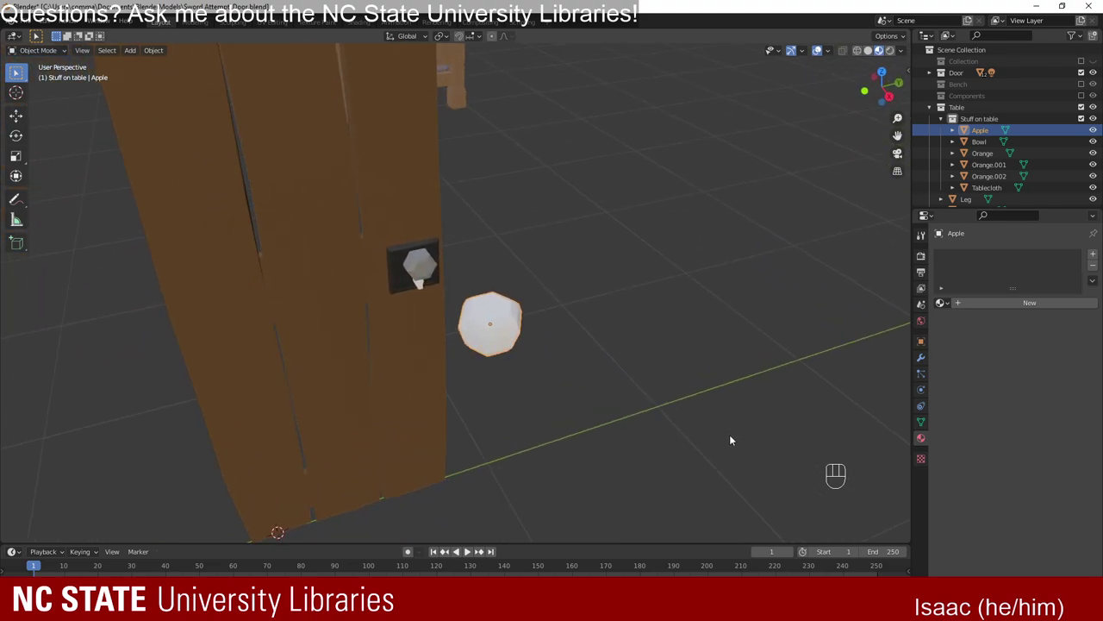
Shrink the Apple slightly and view it from above to check its six-sided rings.
key(s)
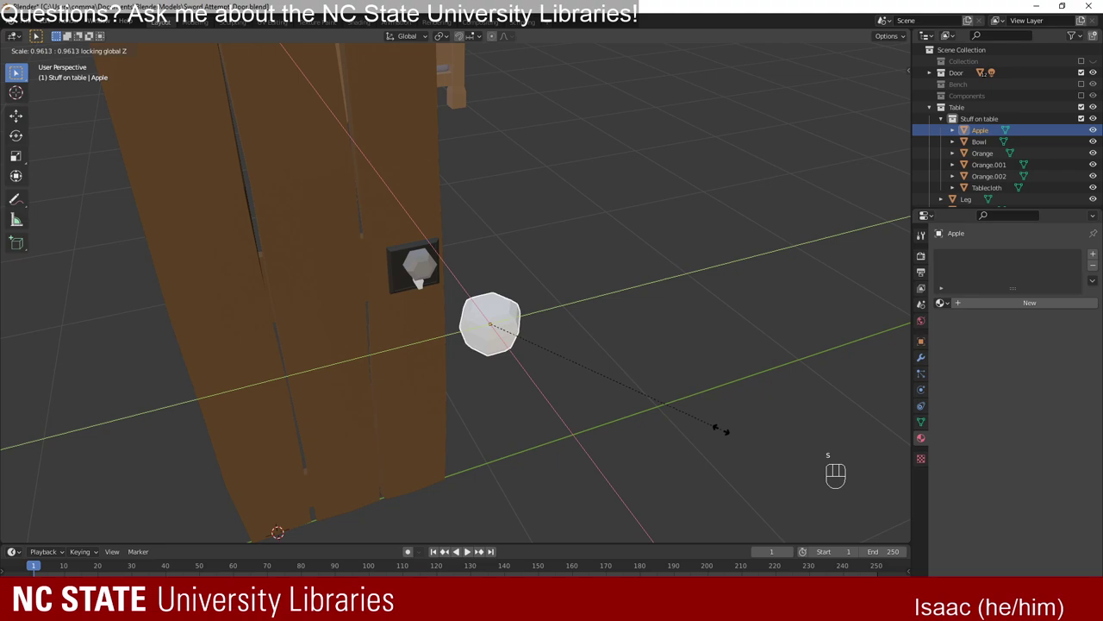
drag(644, 440, 634, 421)
drag(570, 410, 564, 434)
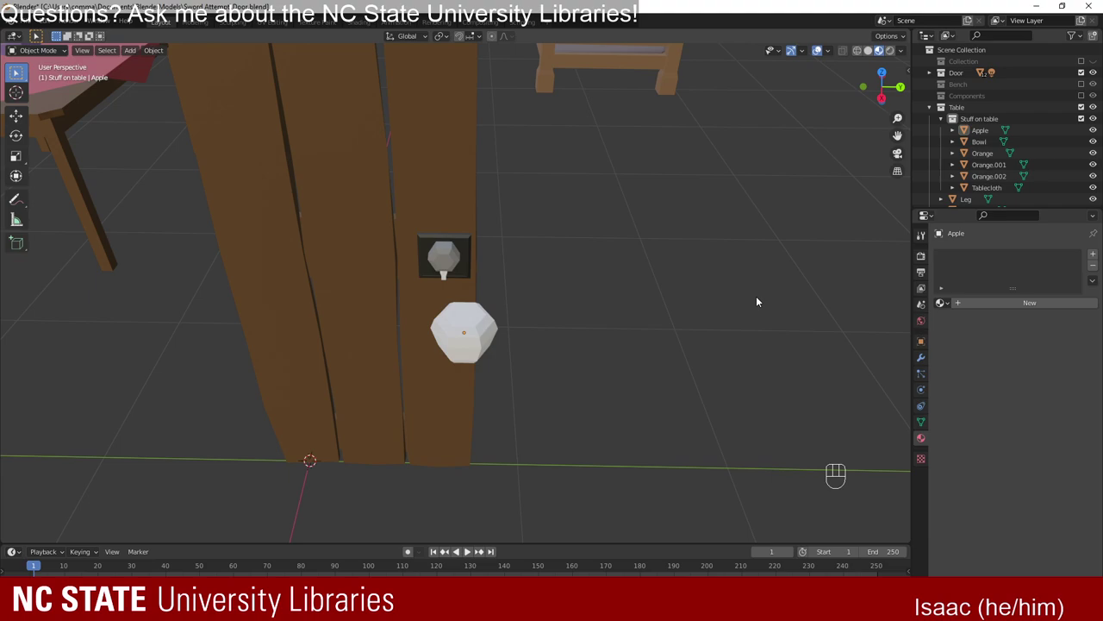
drag(542, 380, 589, 351)
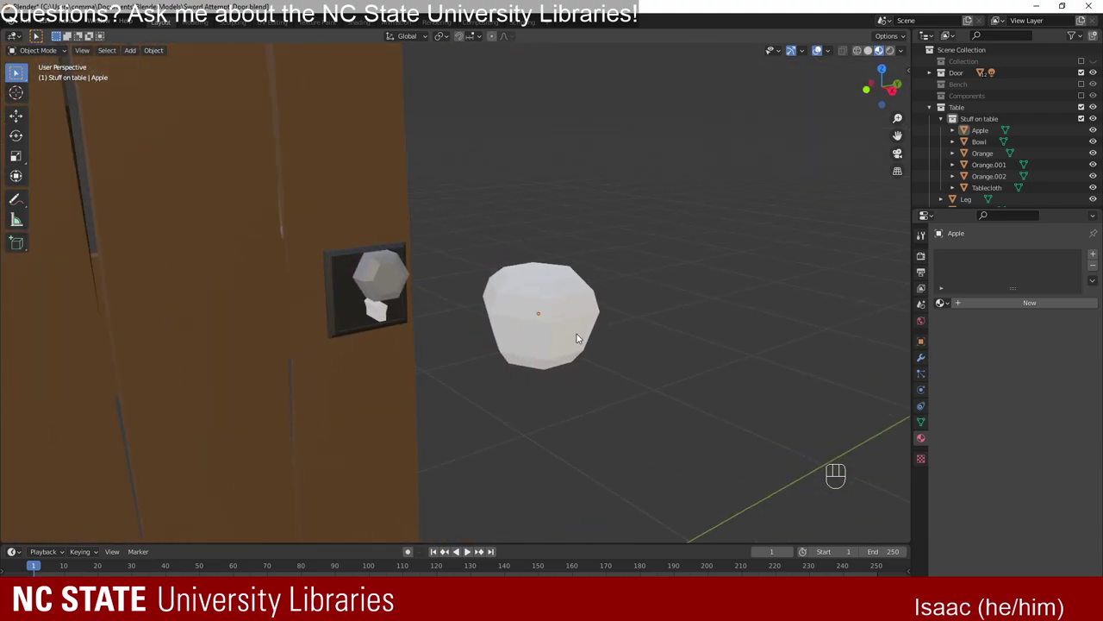
drag(660, 370, 566, 358)
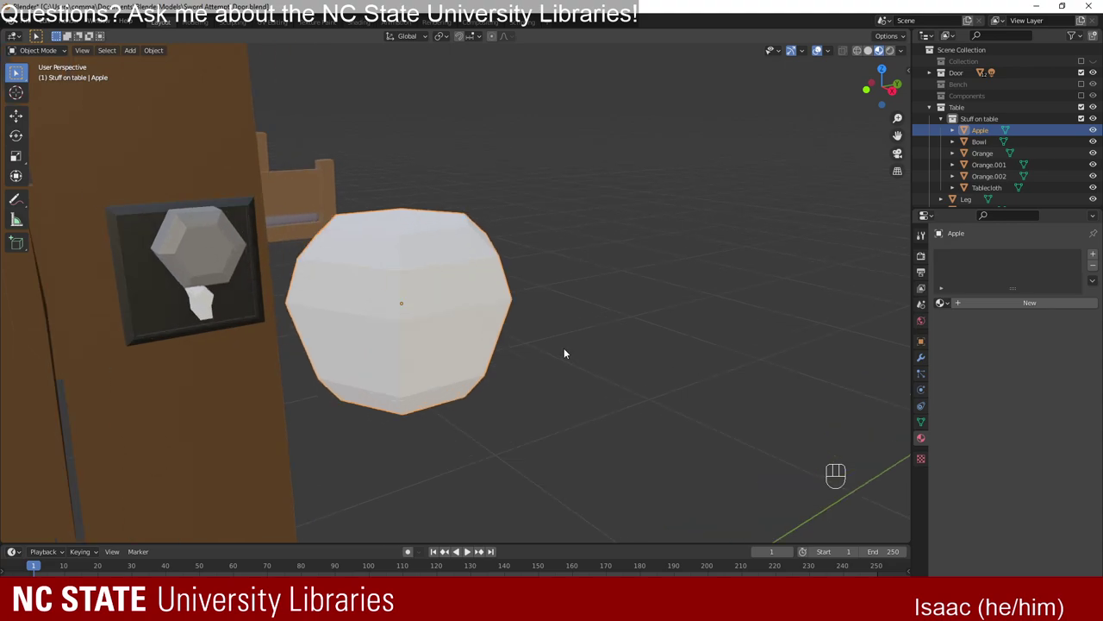
drag(408, 192, 448, 247)
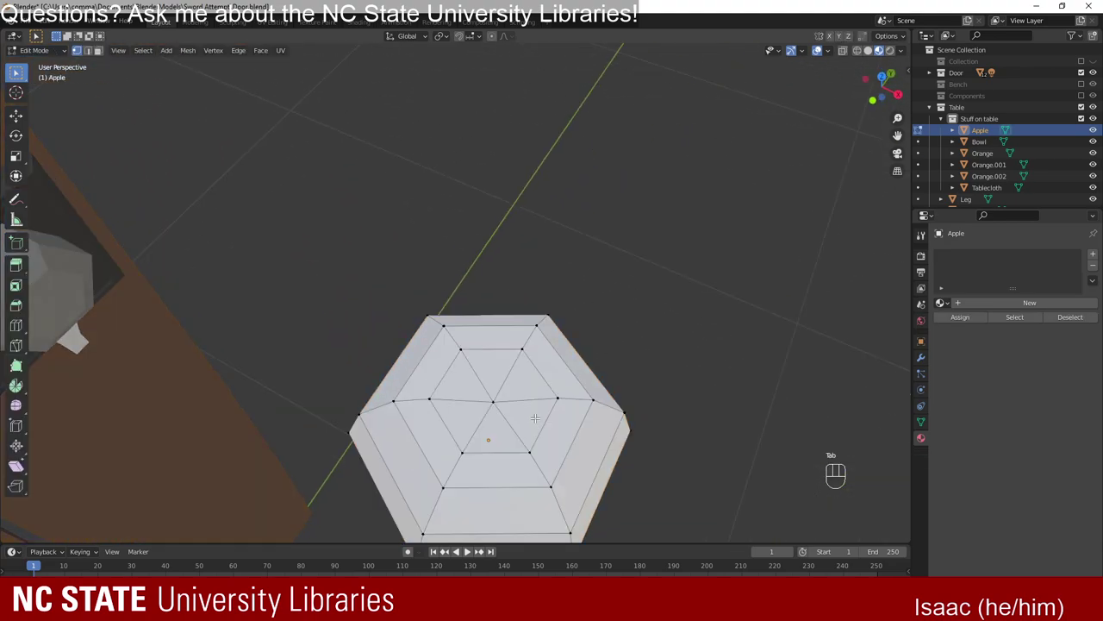
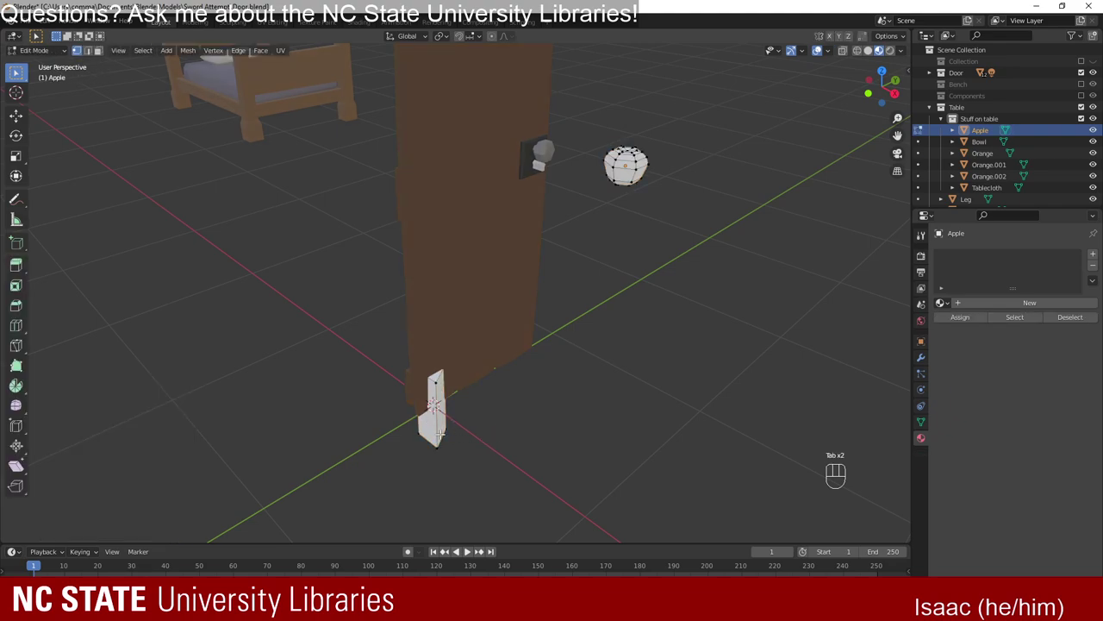
Undo the misplaced piece at the origin and leave the Apple's Edit Mode.
key(ctrl+z)
key(ctrl+z)
key(ctrl+z)
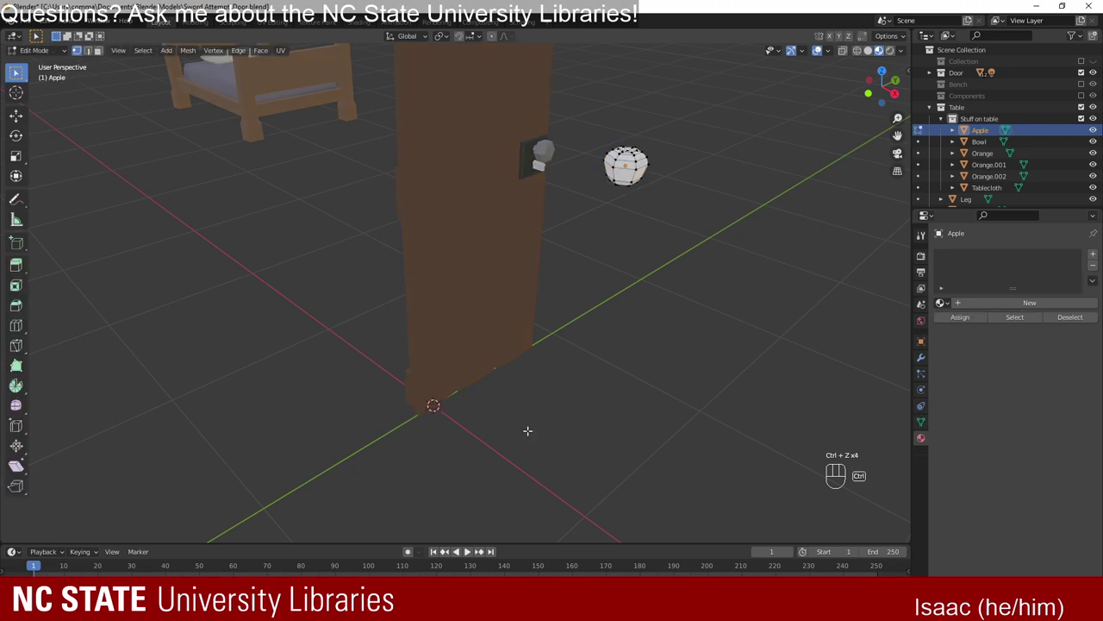
key(Tab)
Add a three-sided cylinder, radius 0.09 m, depth 0.45 m, for the apple's stem.
middle_click(596, 413)
drag(635, 406, 549, 414)
key(shift+a)
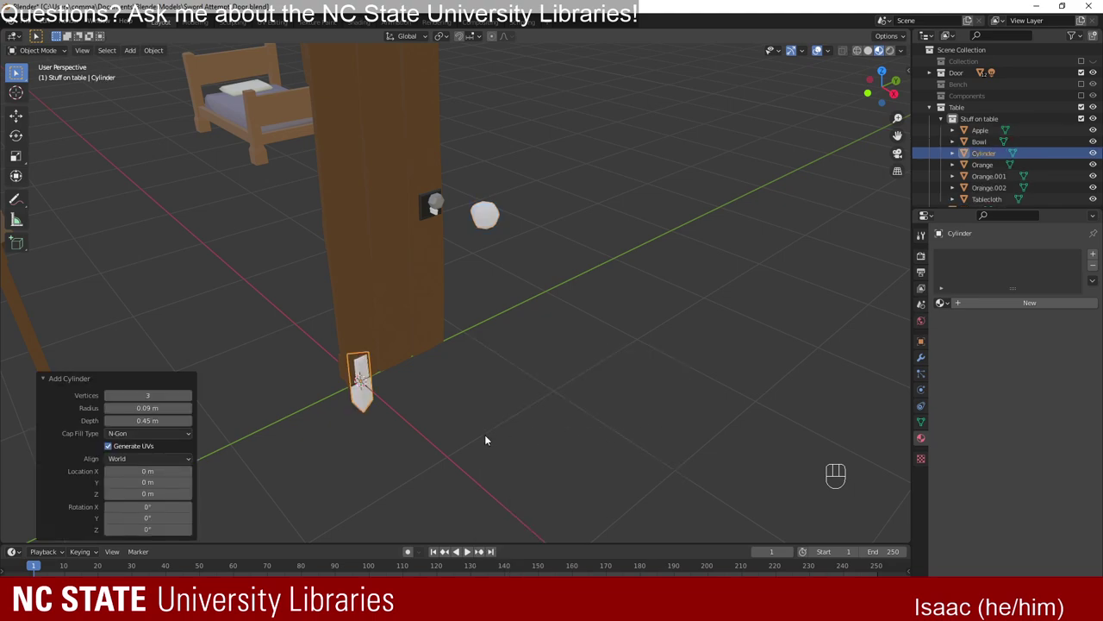
Raise the cylinder vertically to the apple's height.
key(g)
key(g)
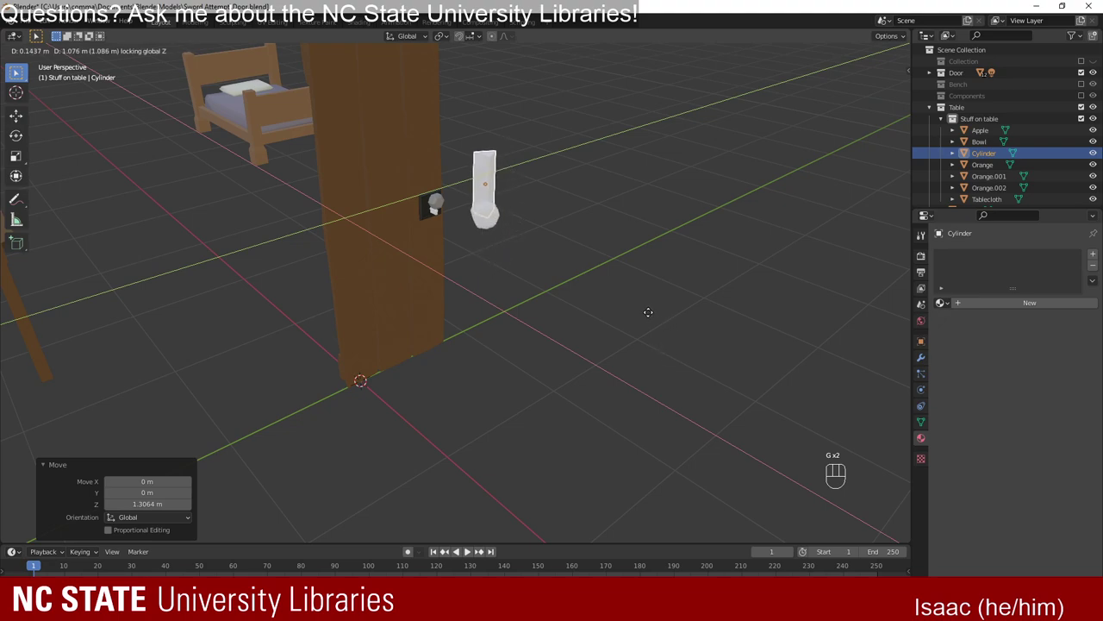
drag(626, 108, 519, 309)
drag(512, 317, 450, 306)
Shrink the cylinder to about 0.1 and move it onto the apple's top as a stem.
key(s)
drag(572, 279, 507, 321)
key(g)
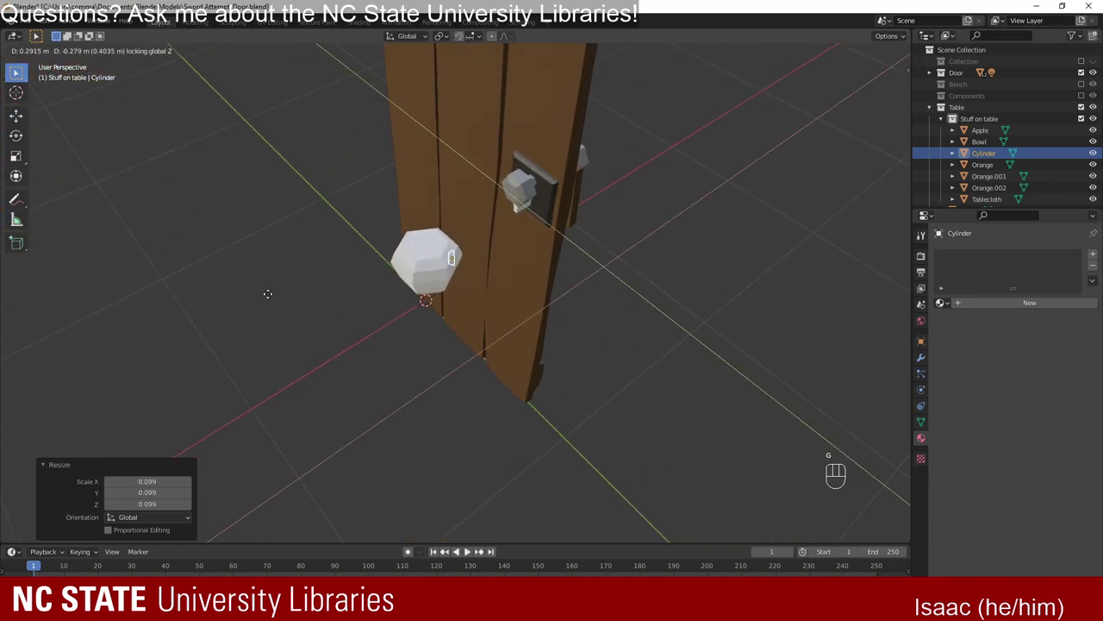
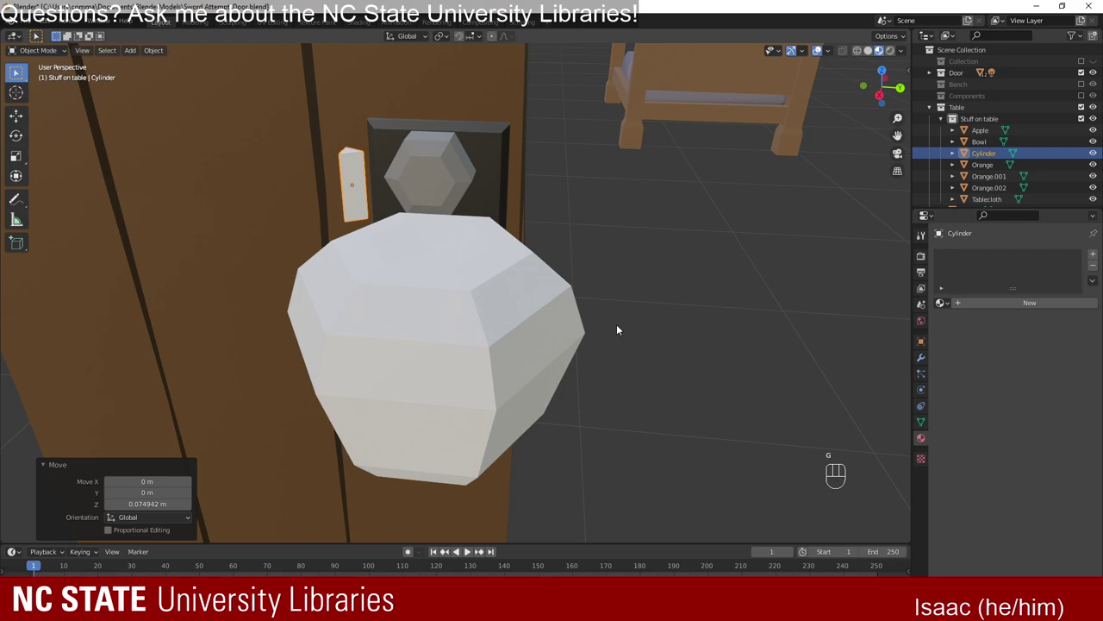
key(g)
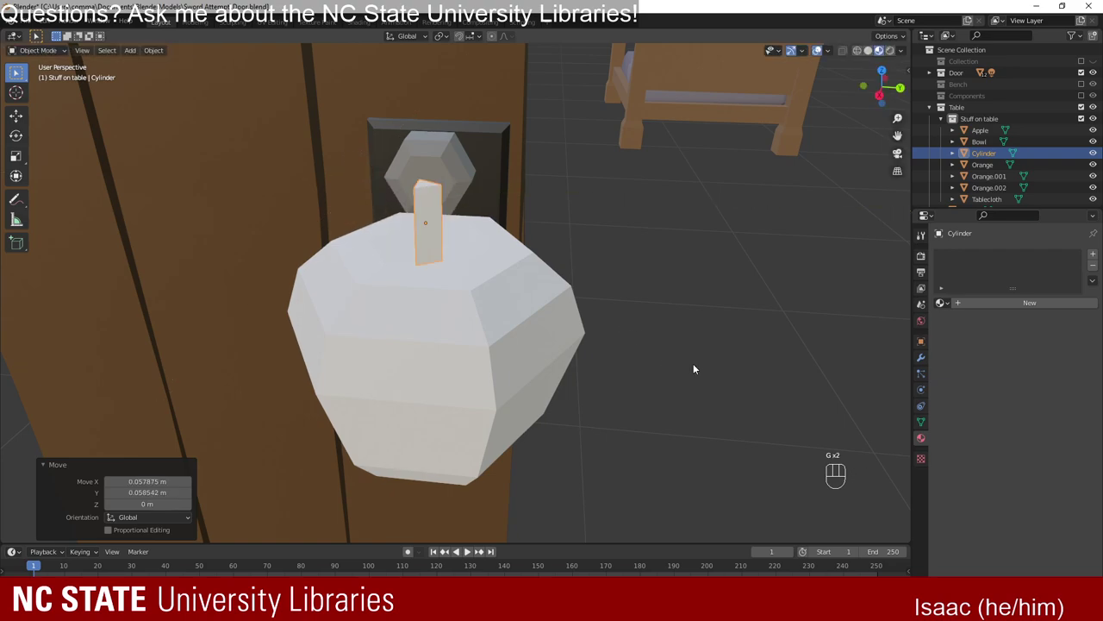
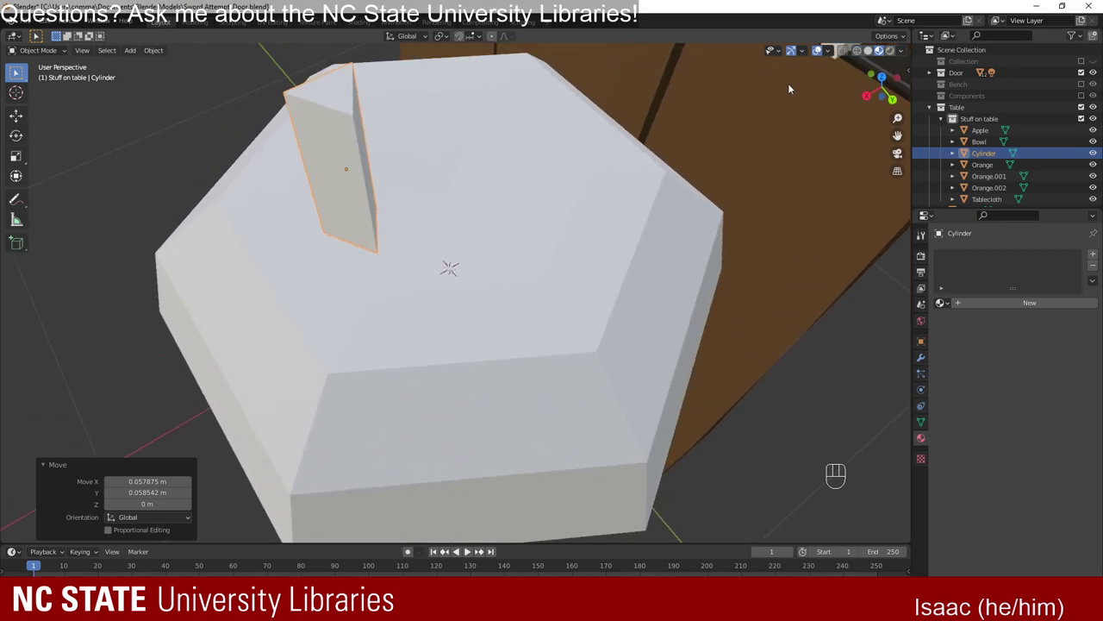
View the stem from the side and reposition it on the apple's top.
click(874, 50)
click(822, 46)
click(874, 54)
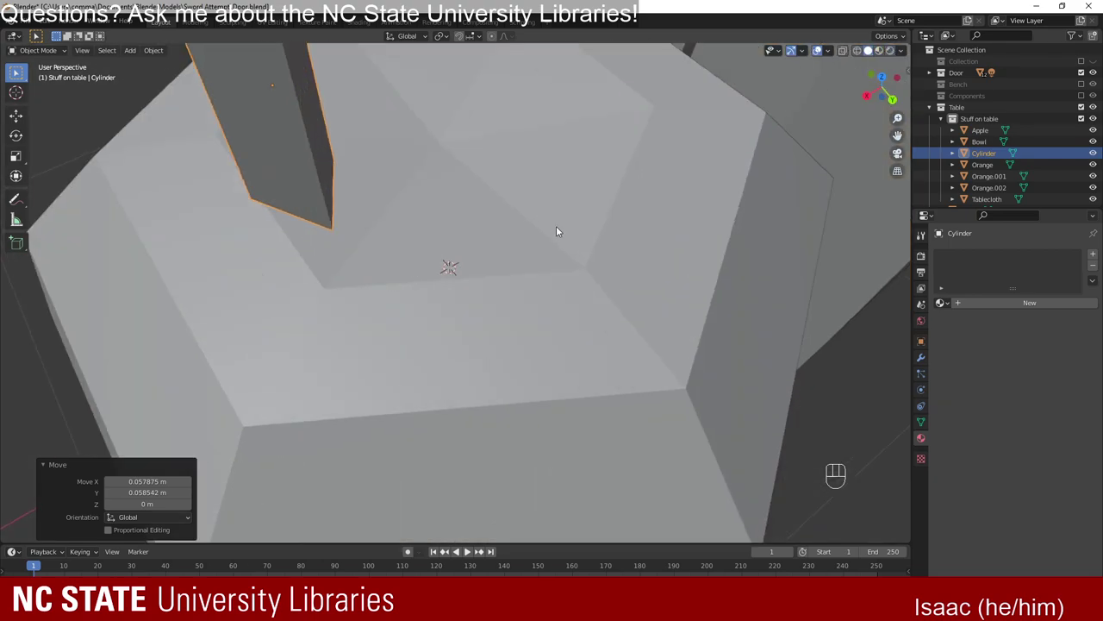
drag(513, 246, 460, 201)
drag(478, 167, 476, 309)
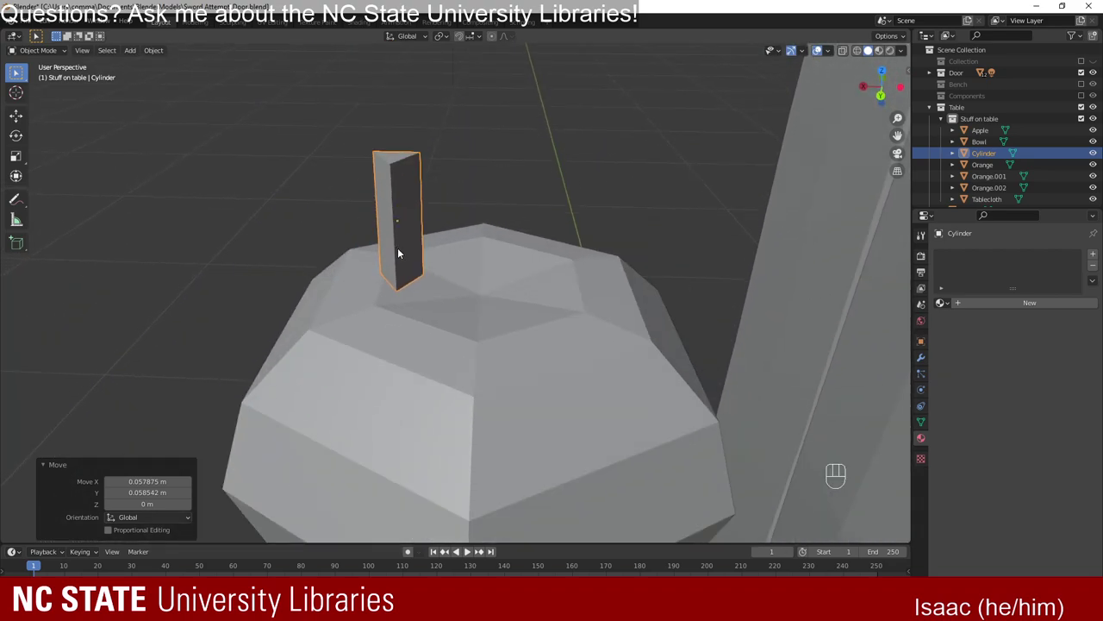
key(g)
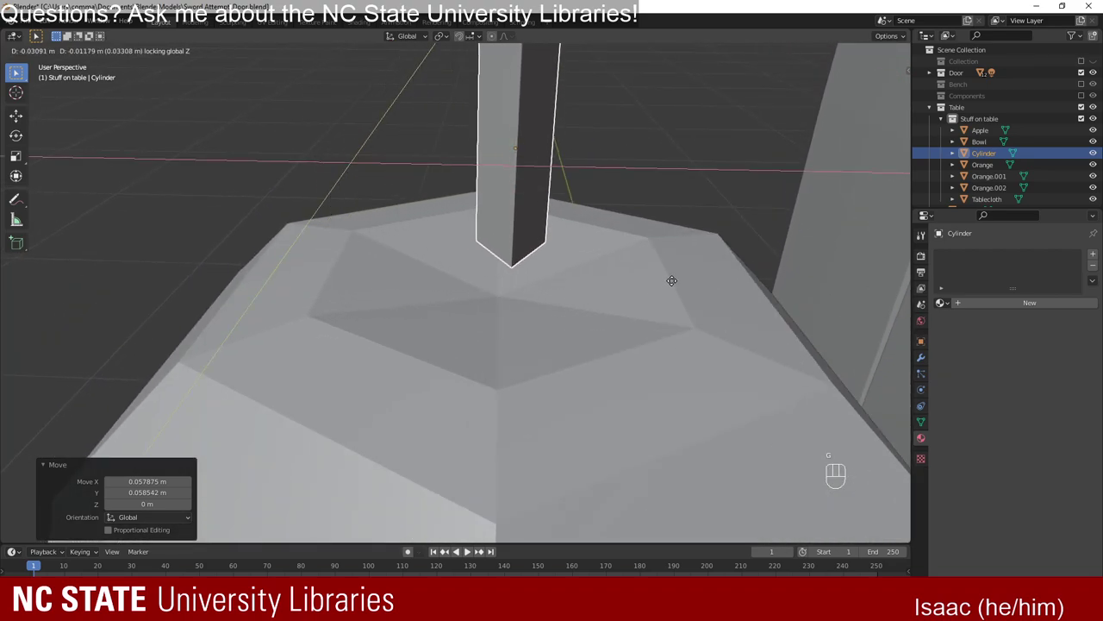
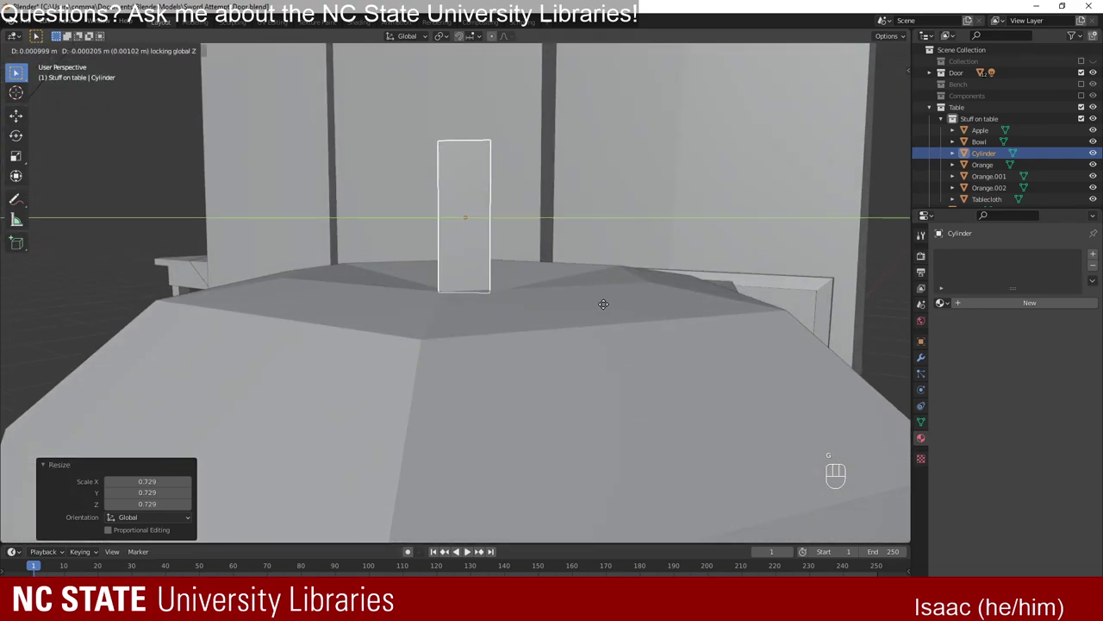
Shorten the stem to about 0.67 height and nudge it upright onto the fruit's top.
drag(533, 279, 480, 317)
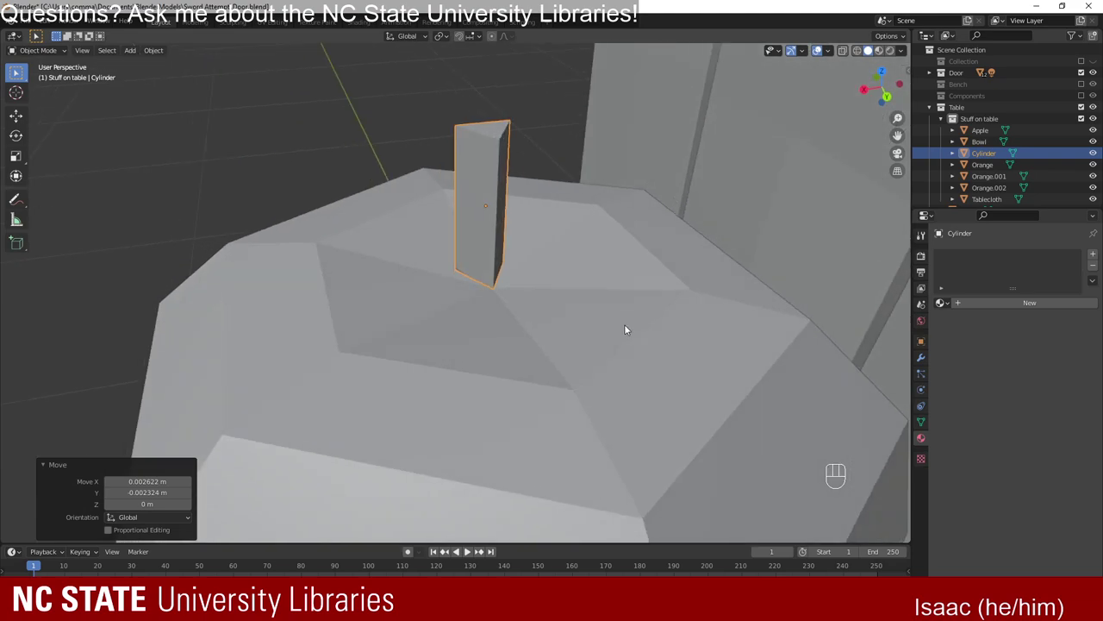
key(g)
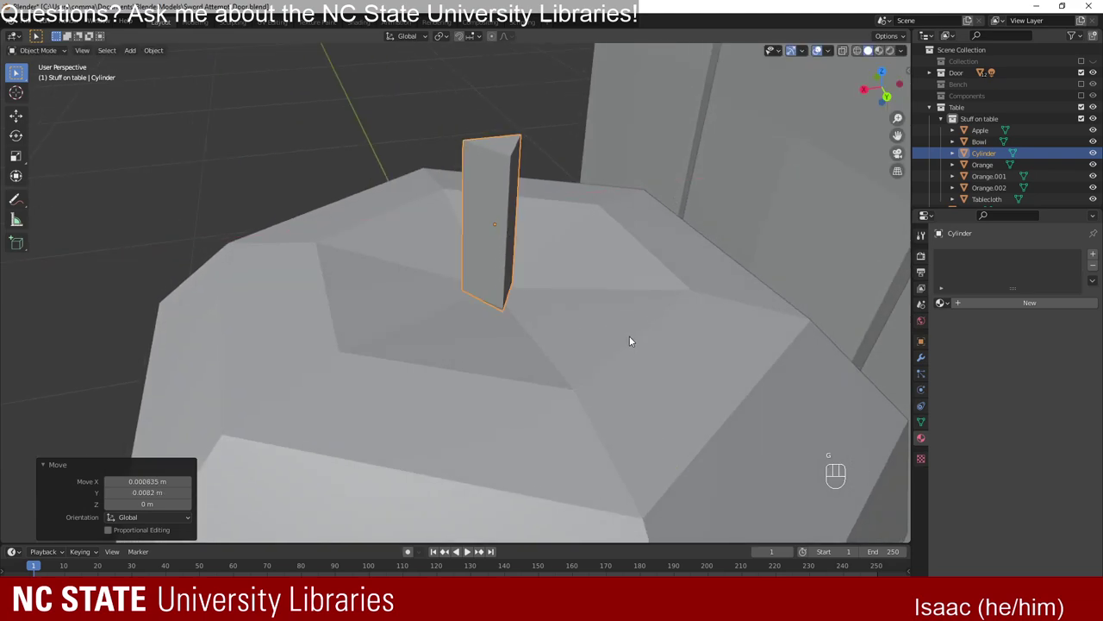
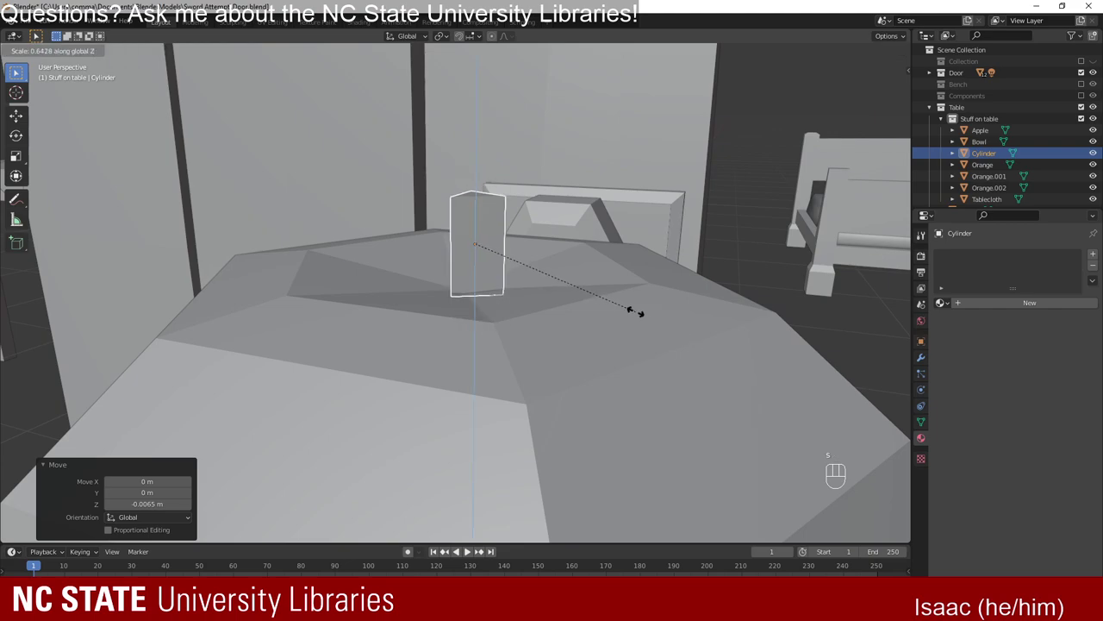
key(s)
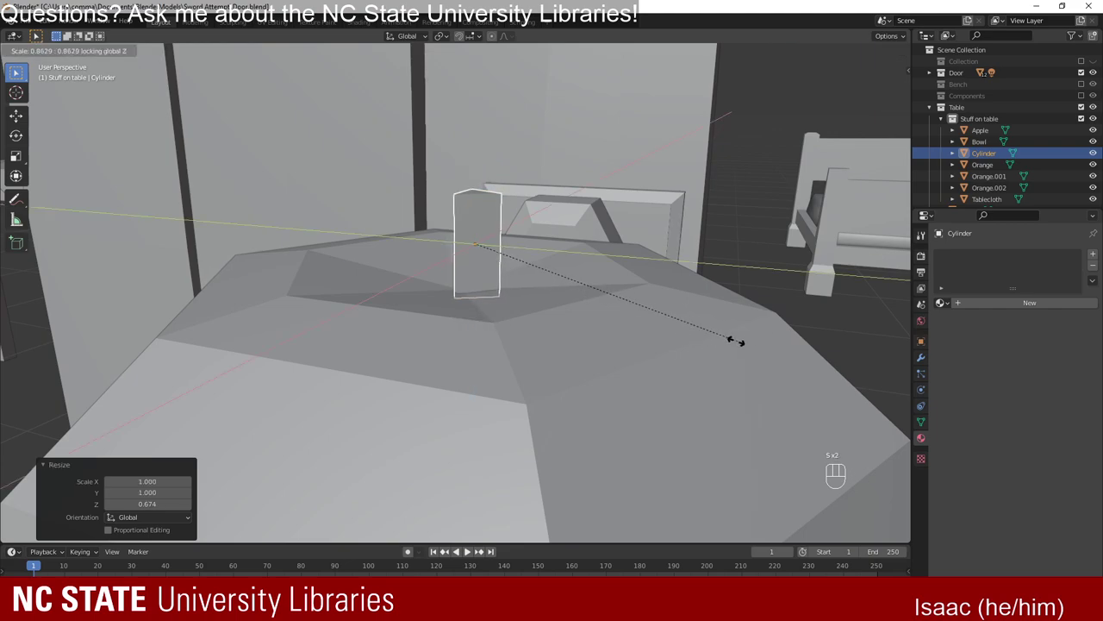
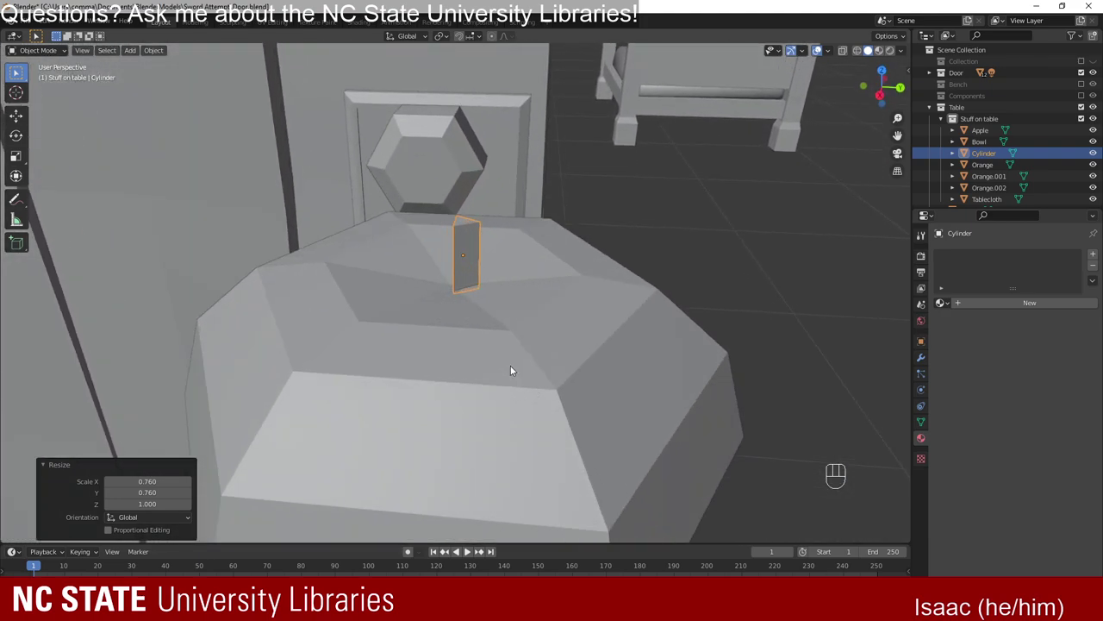
key(g)
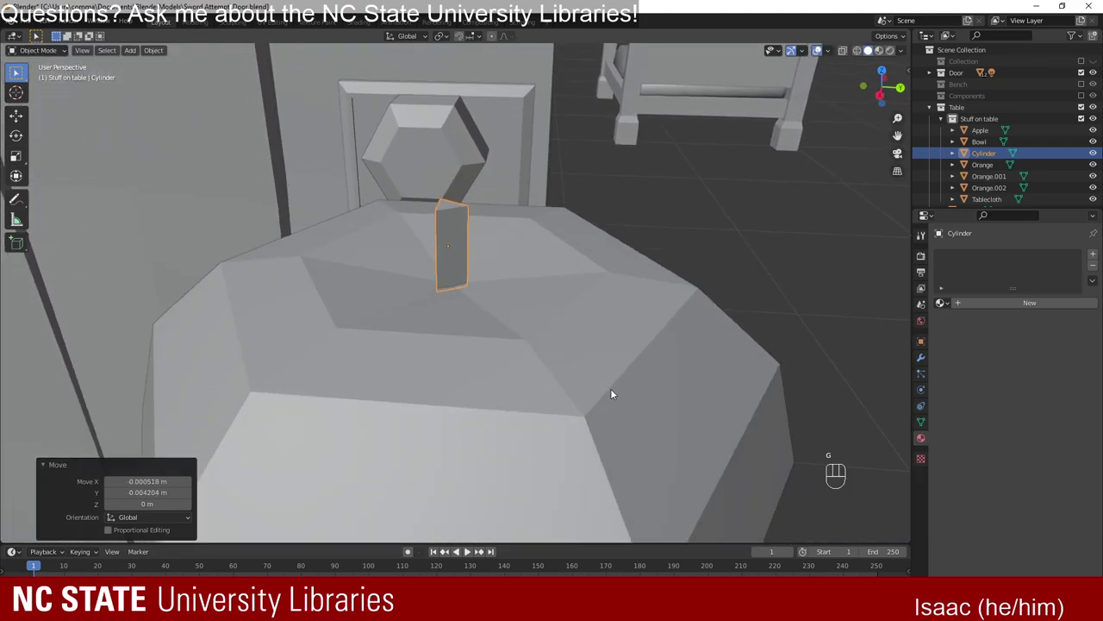
click(741, 366)
drag(545, 385, 544, 394)
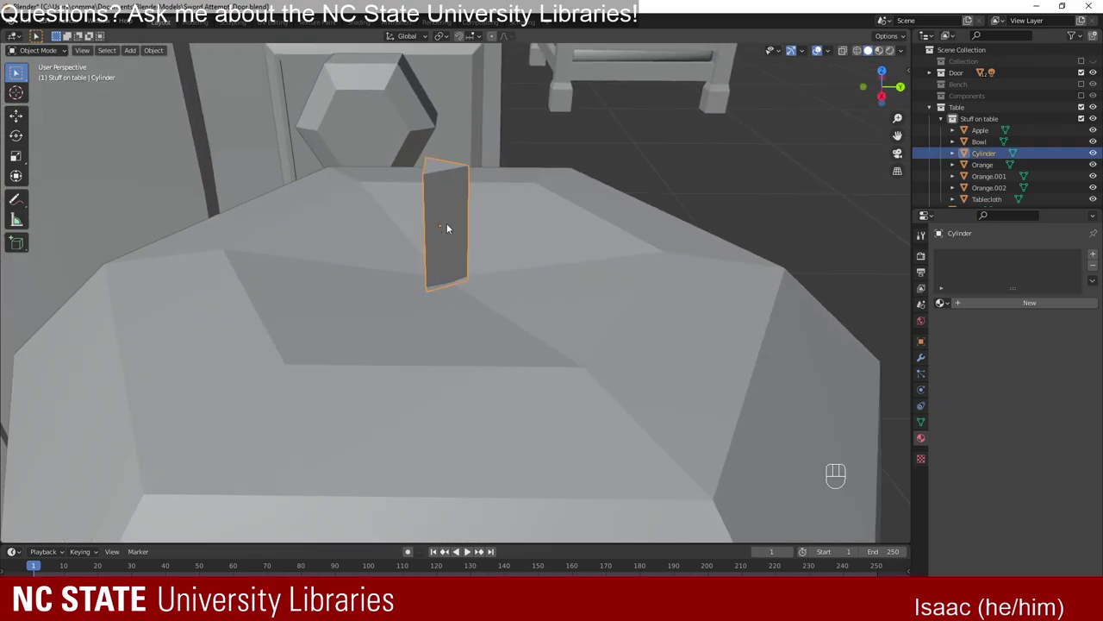
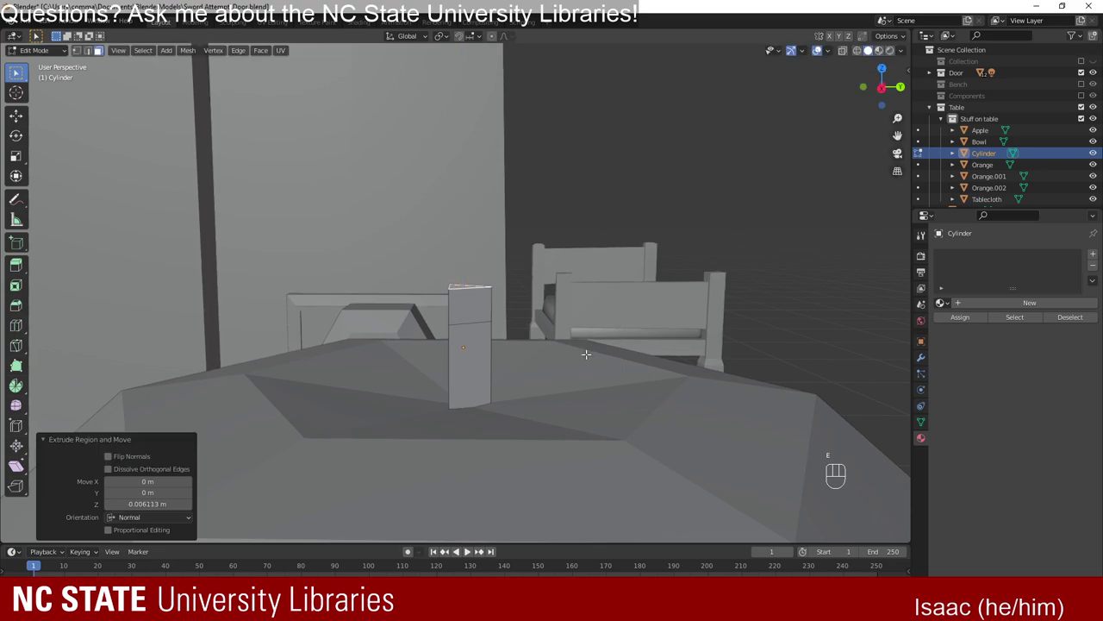
Taper the stem's extruded top to about 0.84 and shift it into a bent tip, then leave Edit Mode.
key(s)
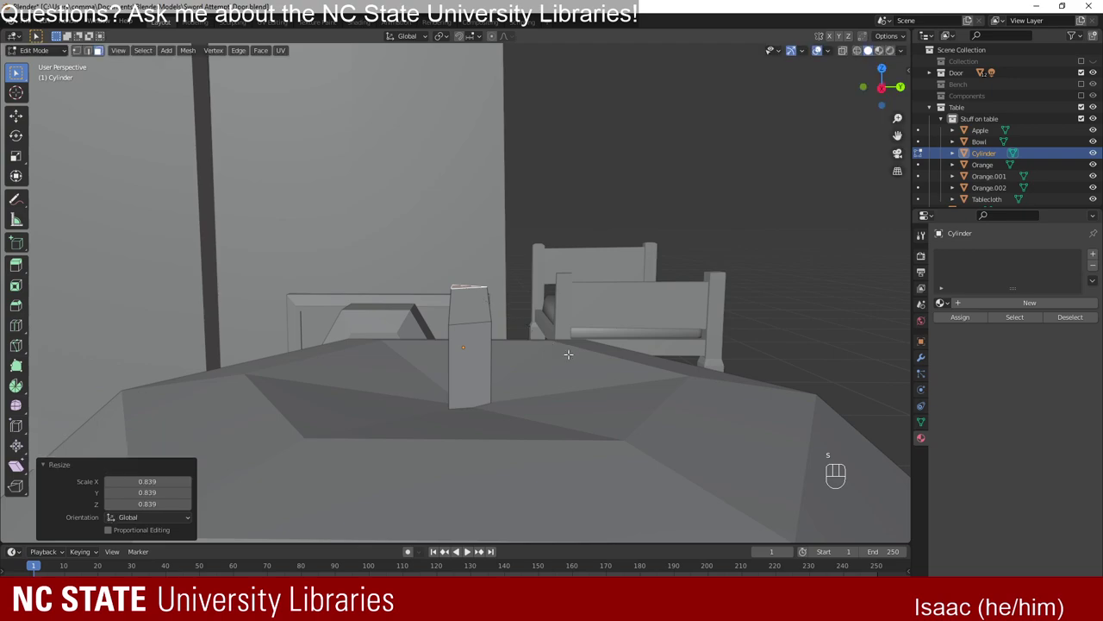
key(g)
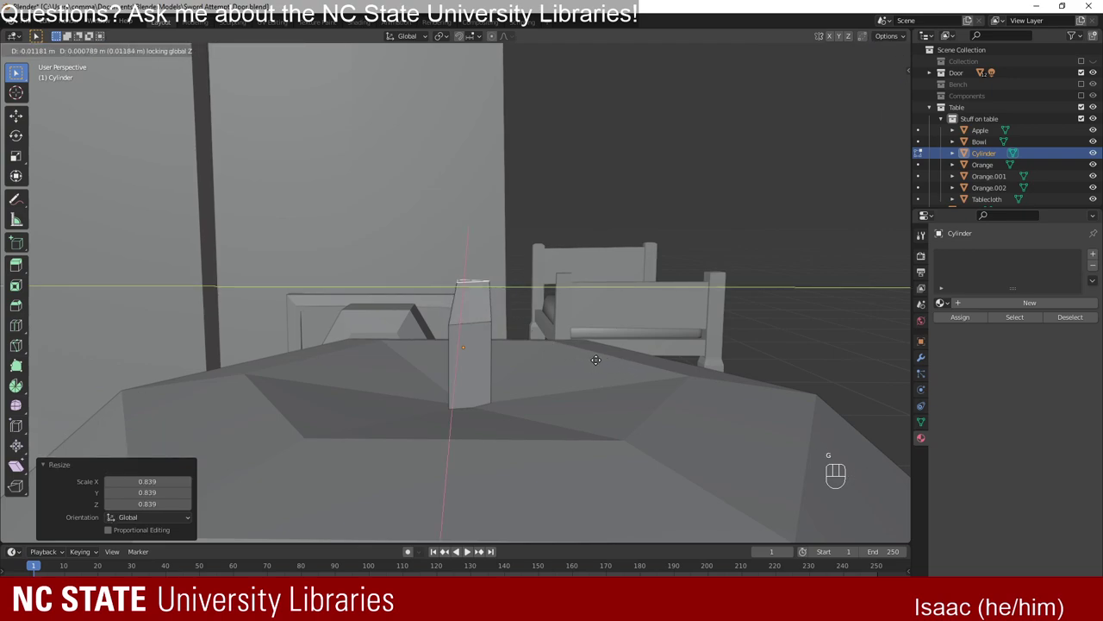
key(Tab)
Orbit back to the apple and select its cylinder stem to adjust its angle.
click(693, 341)
drag(542, 397, 393, 396)
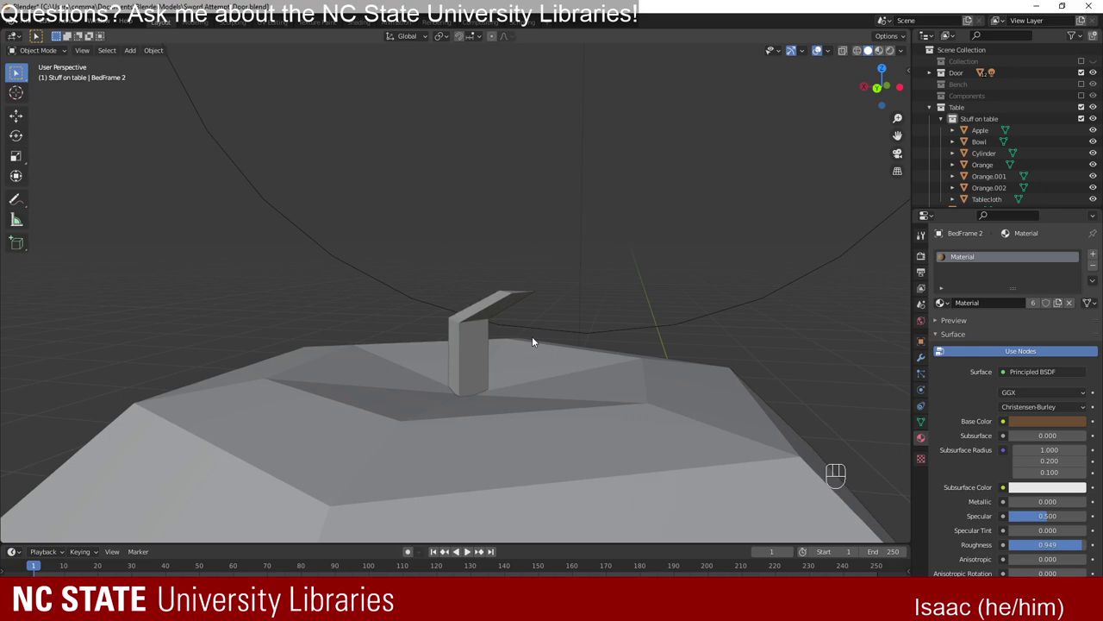
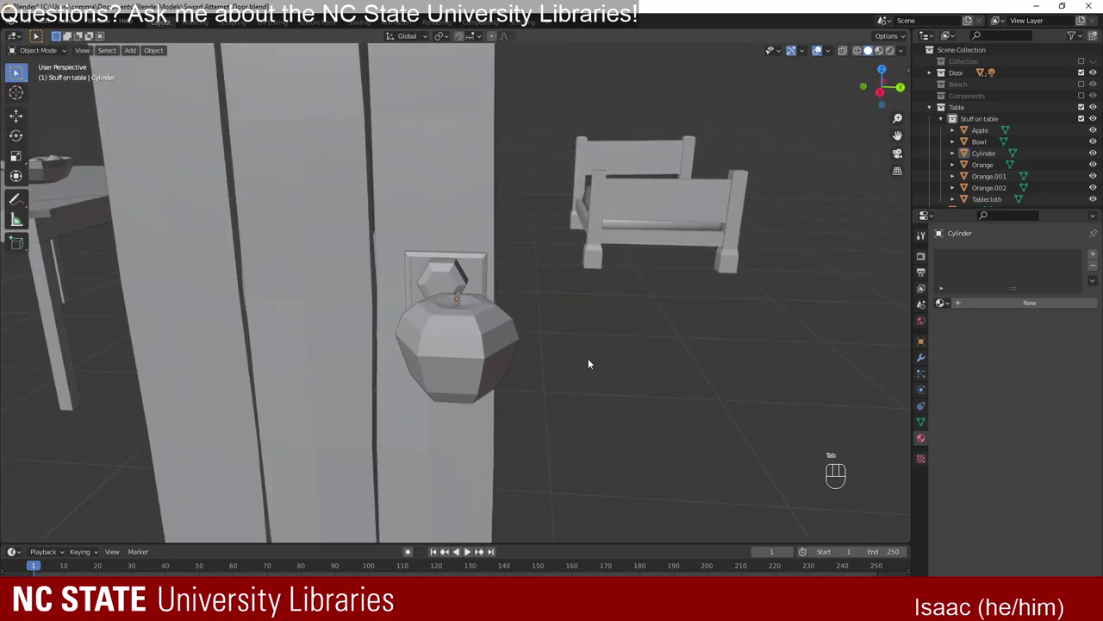
drag(629, 344, 627, 330)
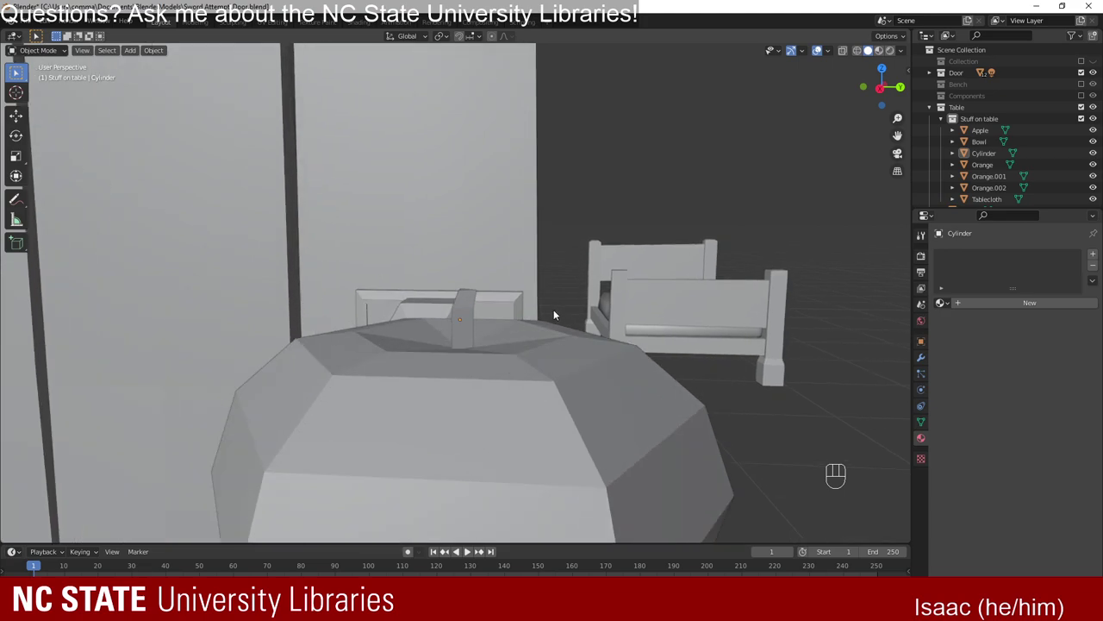
drag(431, 277, 435, 288)
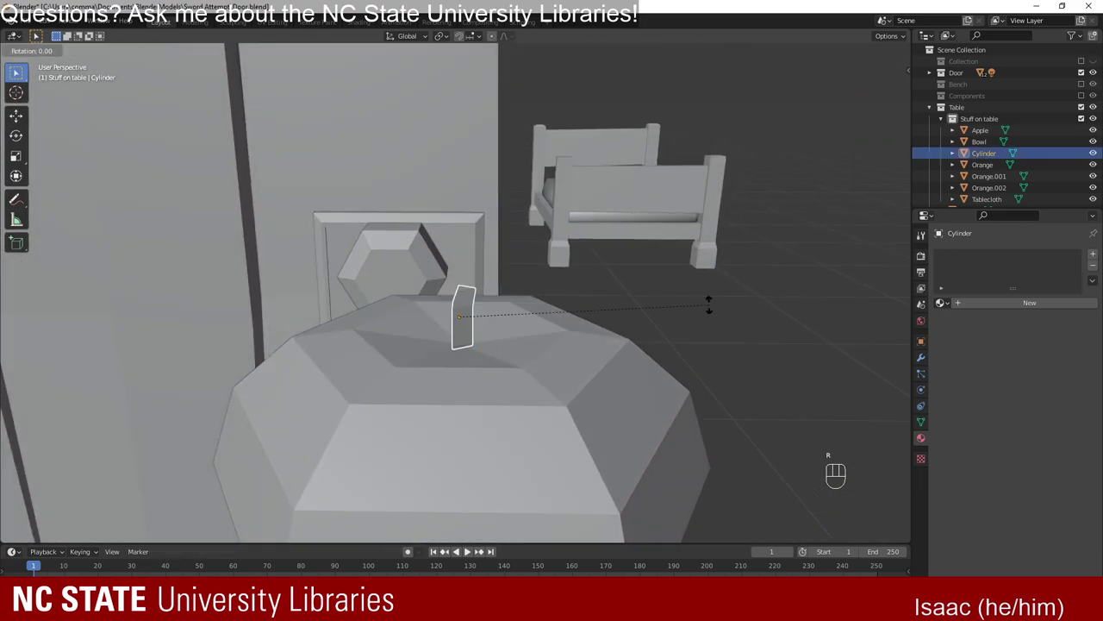
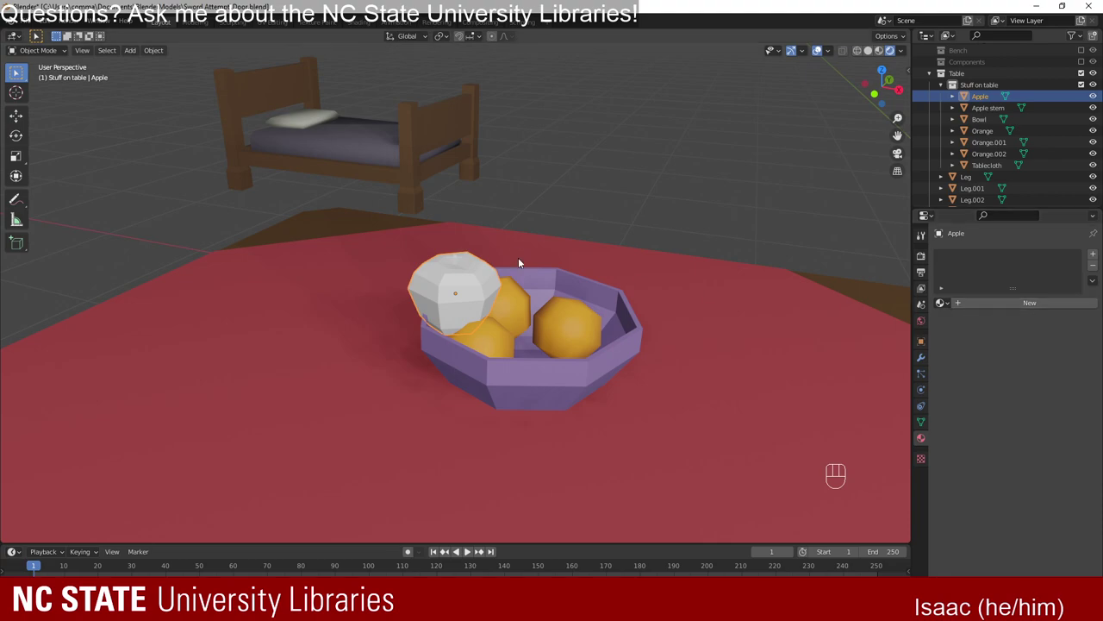
Raise apple and stem above the bowl, then give the apple a red Material.012.
key(g)
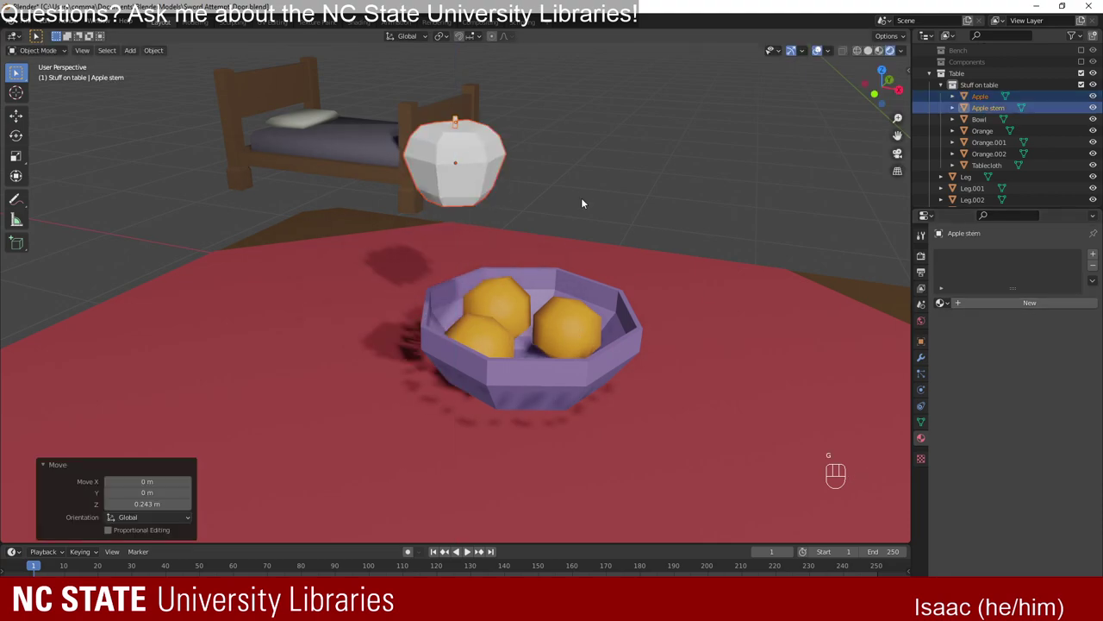
drag(493, 191, 524, 198)
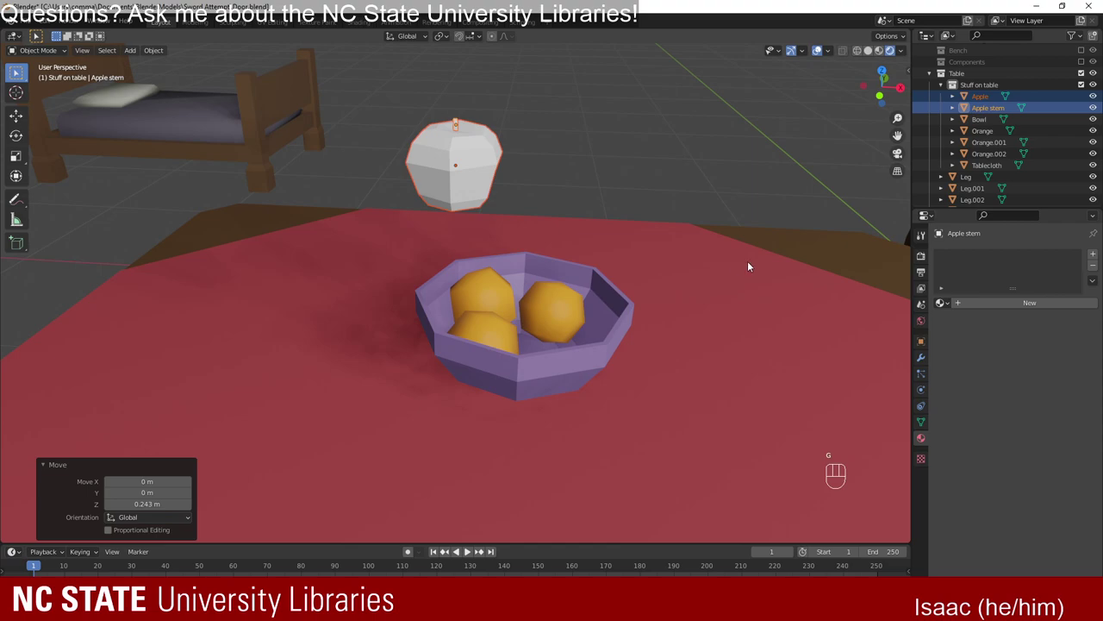
click(488, 159)
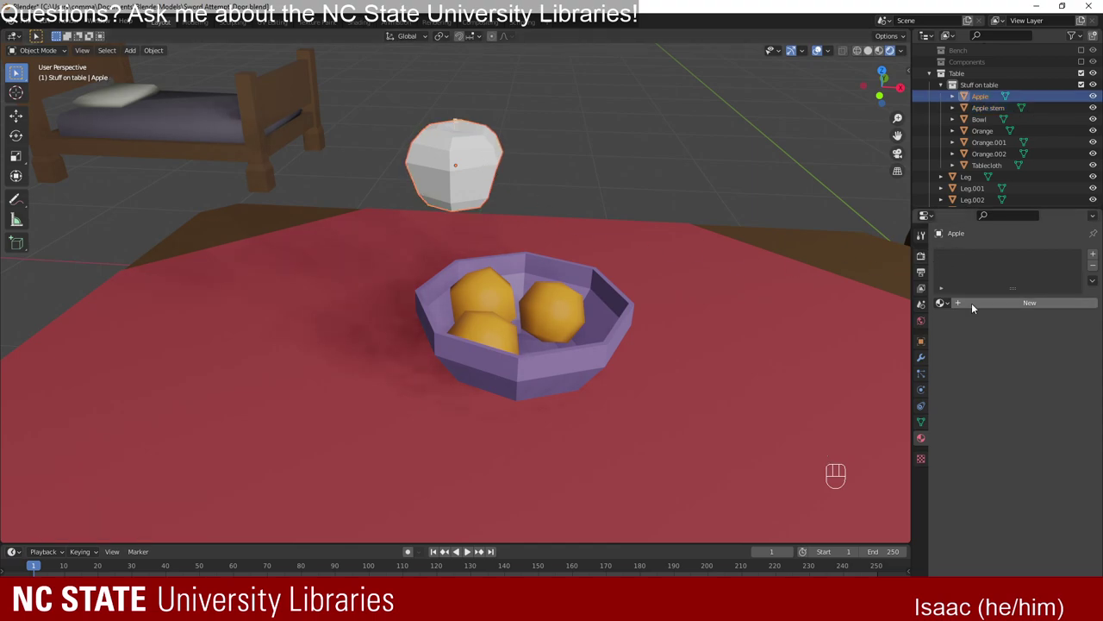
drag(1015, 308, 951, 334)
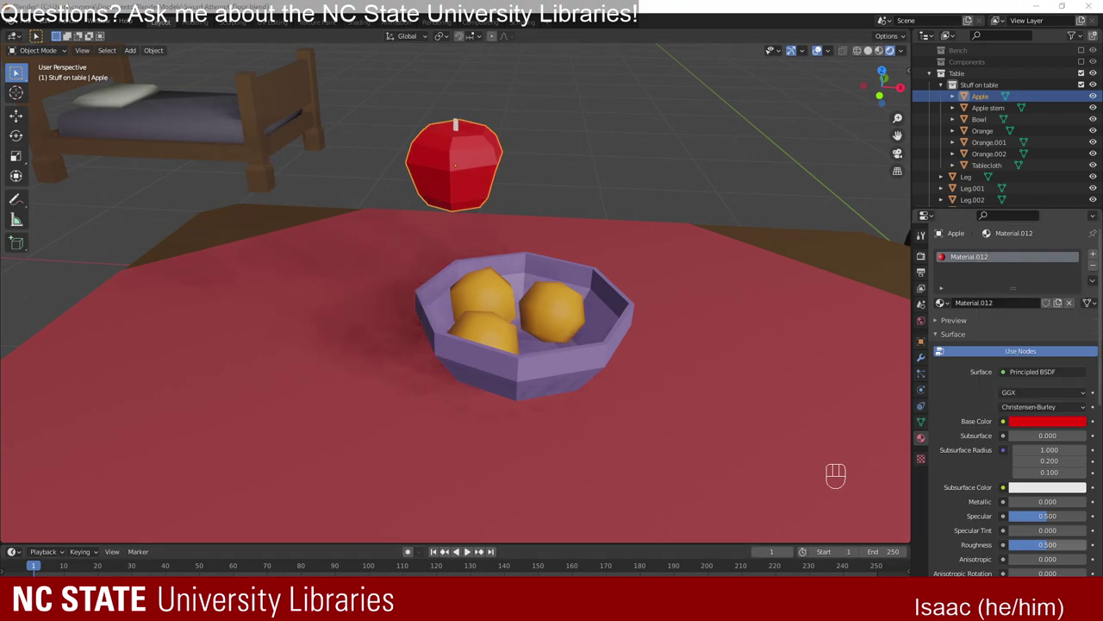
Tune the apple's red shade, with specular near 0.08 and roughness about 0.31.
drag(530, 125, 552, 108)
drag(570, 112, 571, 290)
right_click(541, 273)
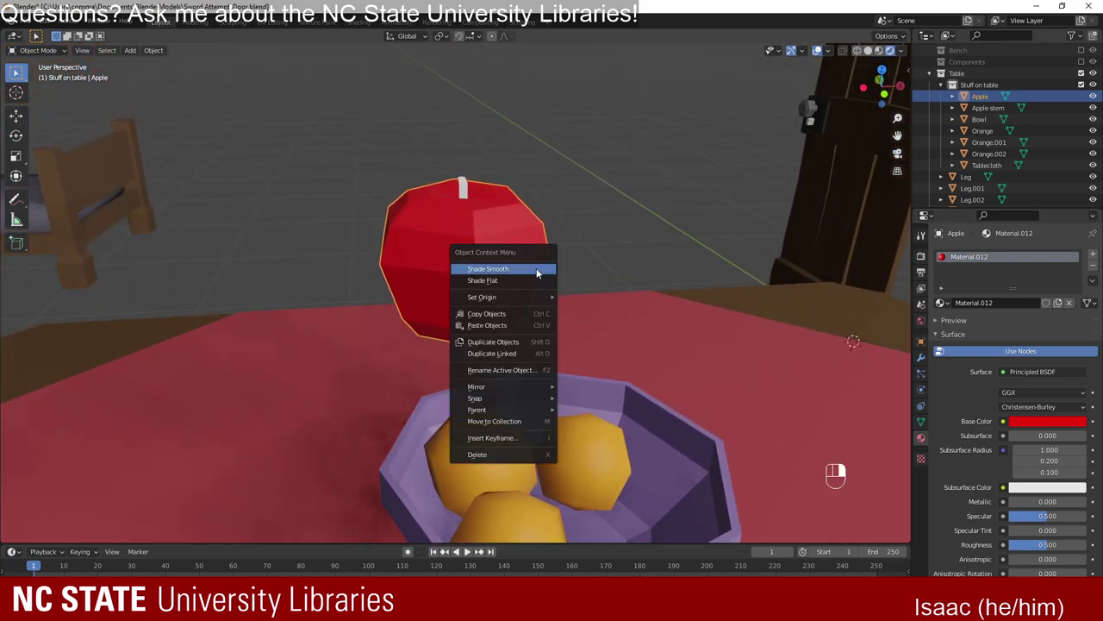
drag(588, 334, 571, 318)
click(1054, 424)
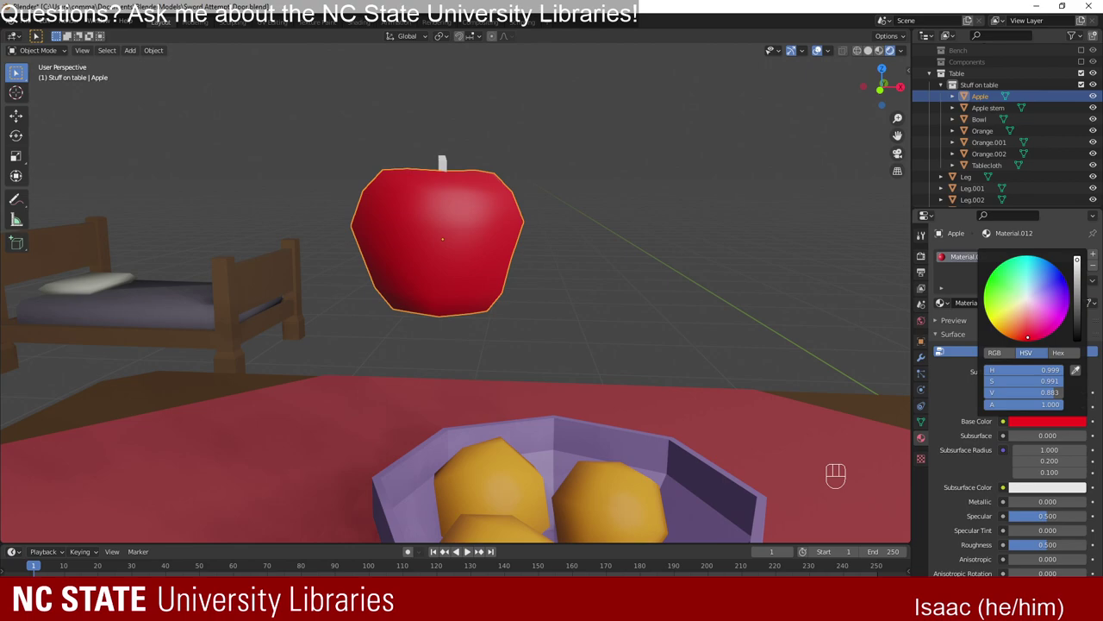
drag(626, 280, 627, 280)
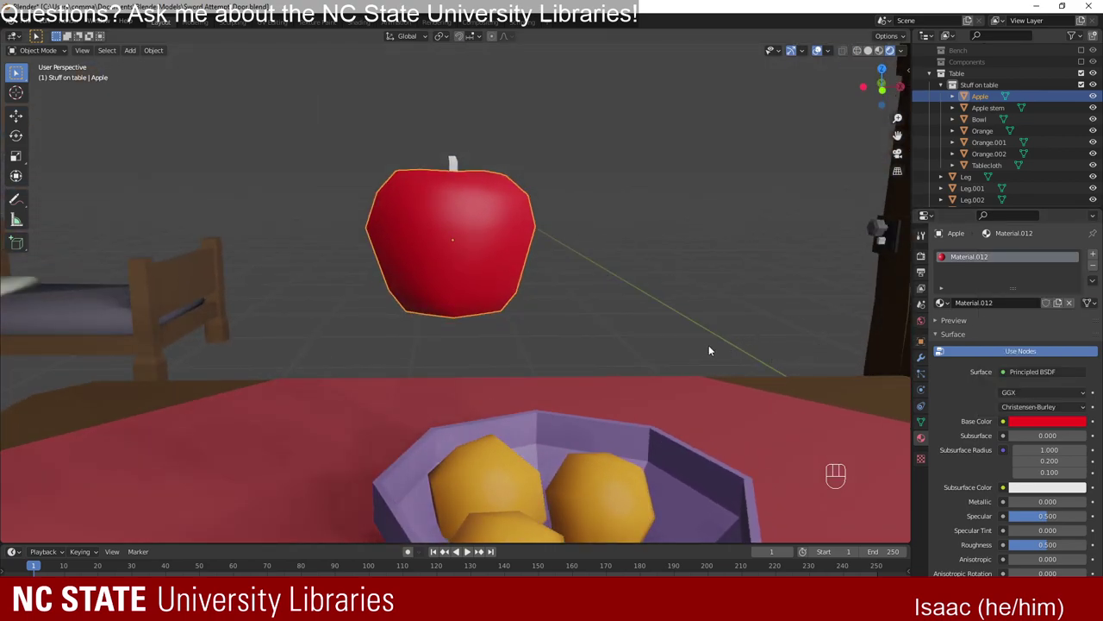
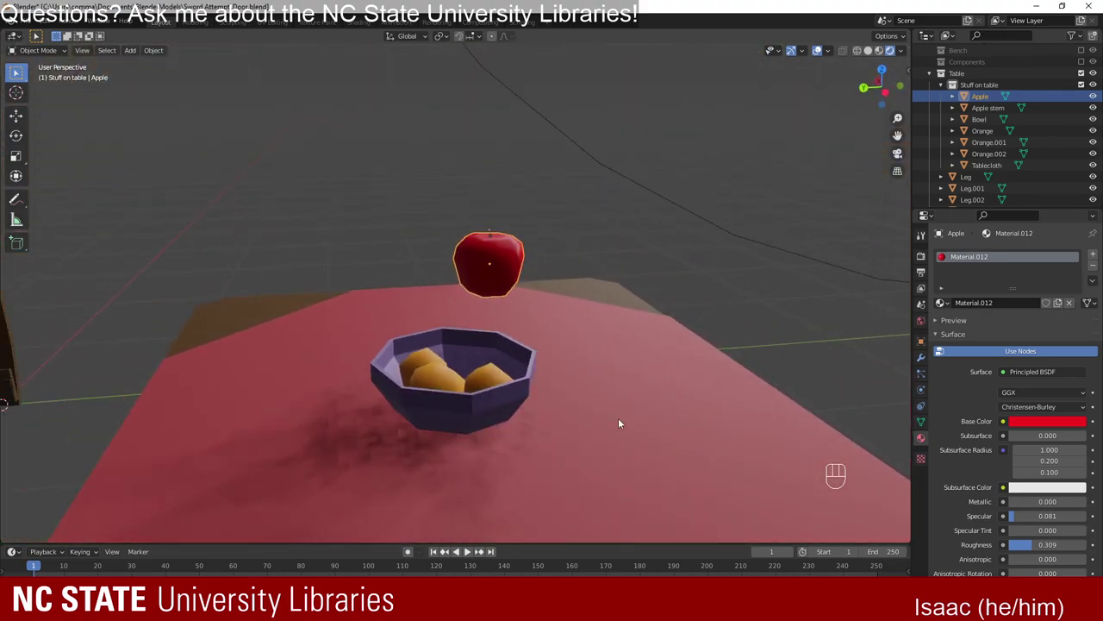
drag(548, 395, 400, 395)
Give the stem's Material.013 a dark reddish-brown base colour, then select stem and apple together.
drag(457, 209, 1013, 322)
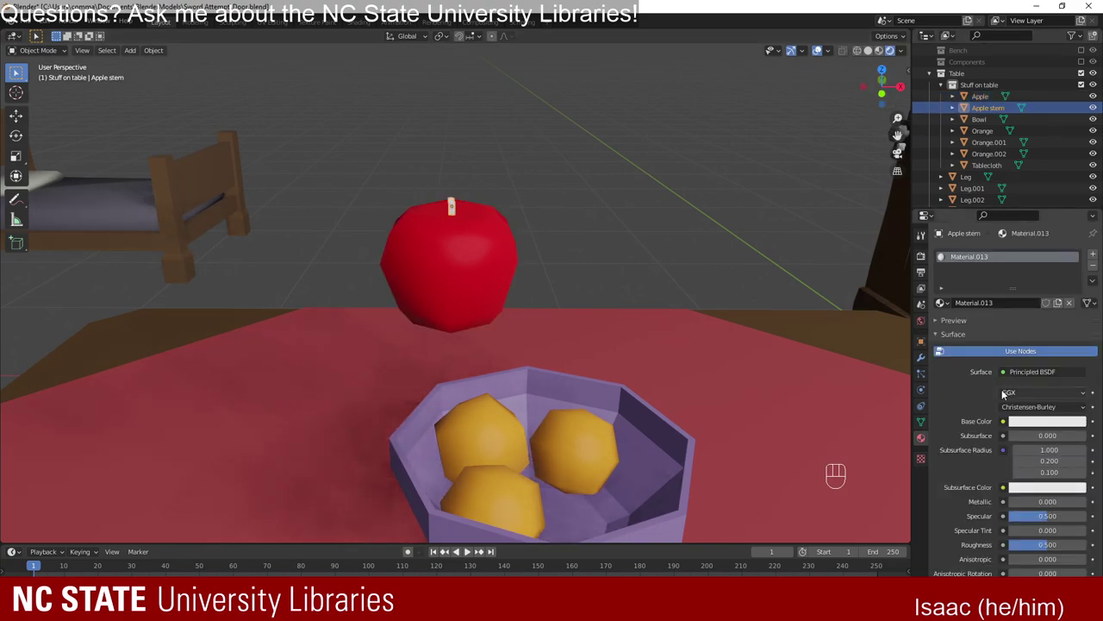
click(1045, 424)
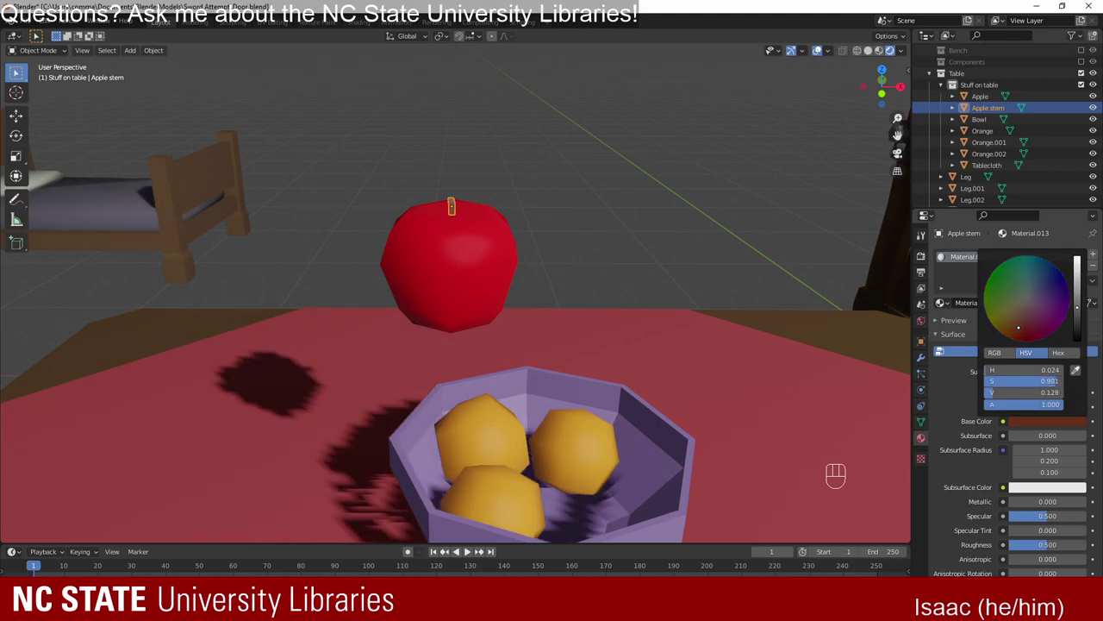
click(597, 220)
drag(610, 328, 620, 355)
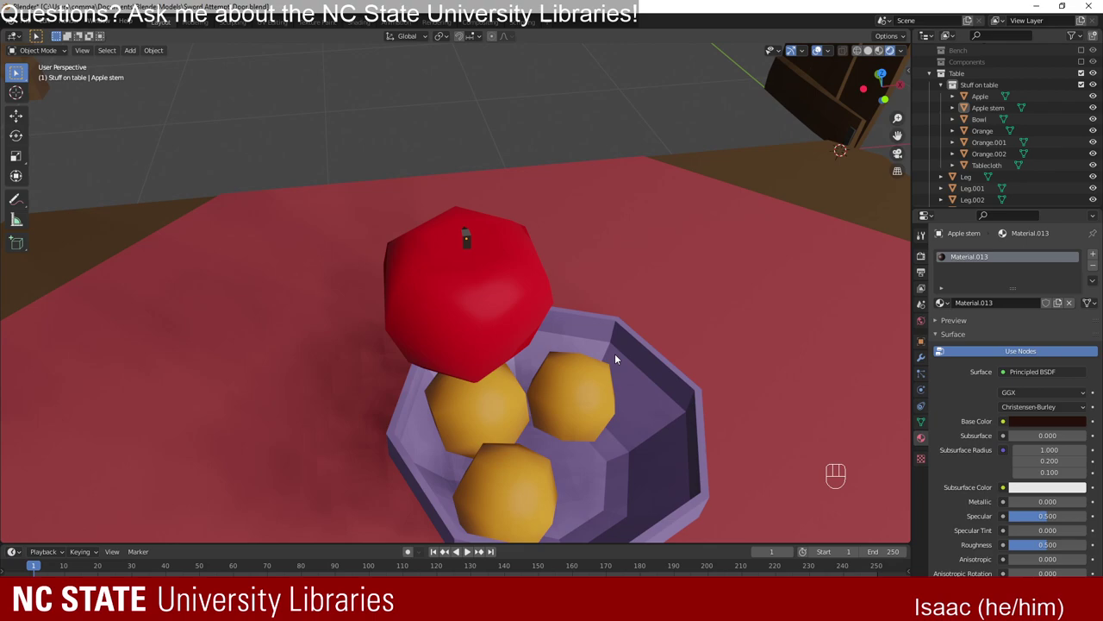
click(992, 102)
click(983, 110)
Join the stem into the Apple object via the command search.
key(space)
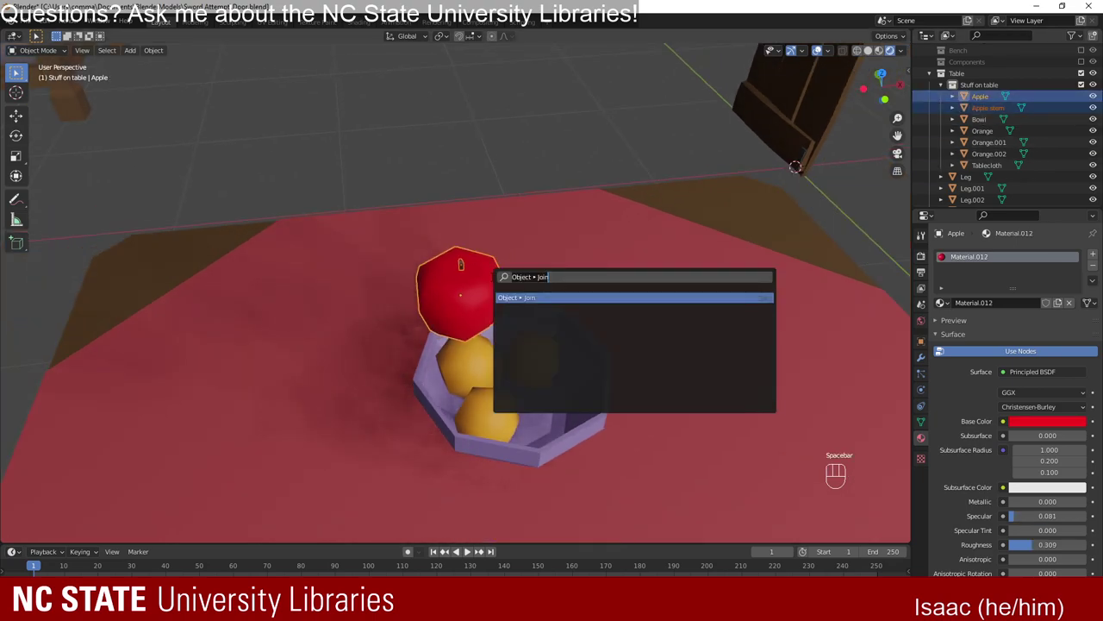
drag(506, 345, 495, 313)
click(617, 198)
drag(606, 267, 609, 268)
drag(609, 268, 618, 282)
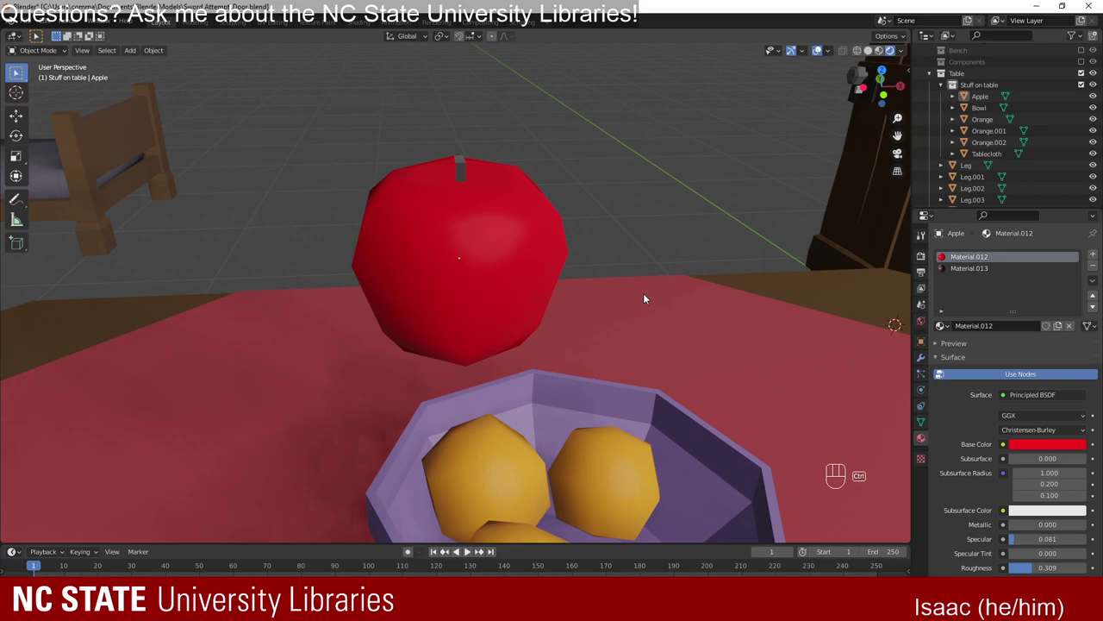
key(ctrl+z)
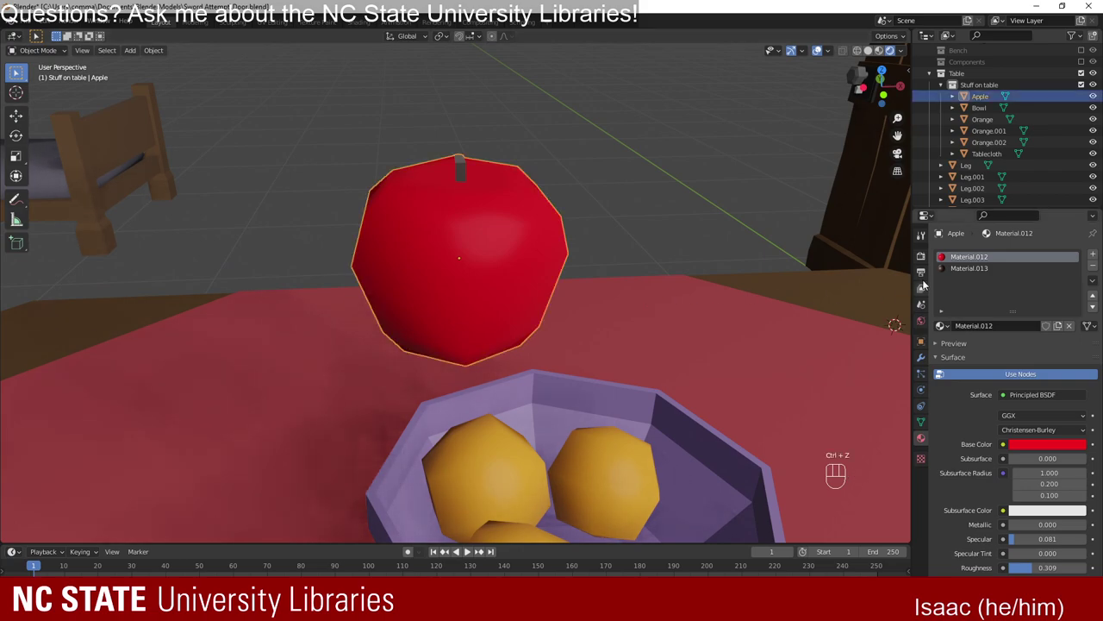
Raise the stem's brown Material.013 roughness to about 0.956 for a matte finish.
click(974, 275)
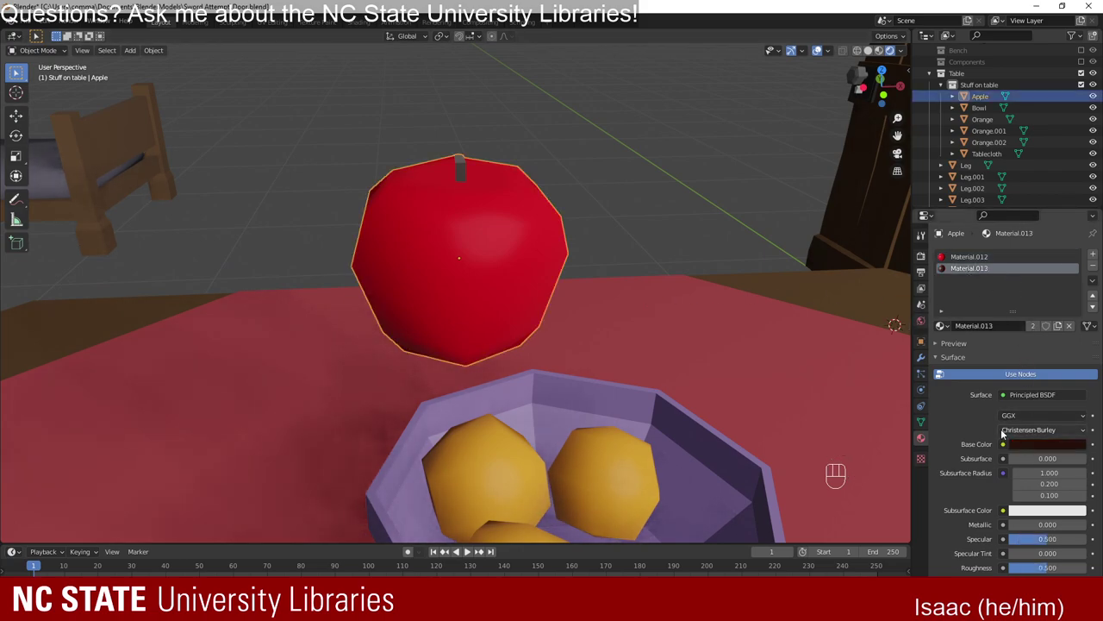
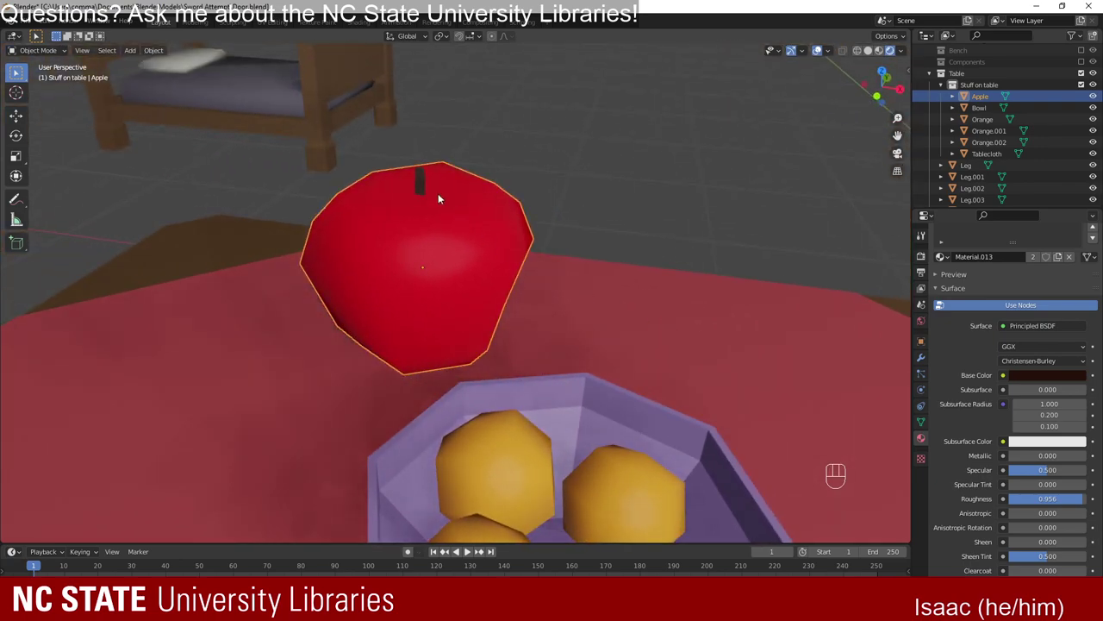
click(431, 183)
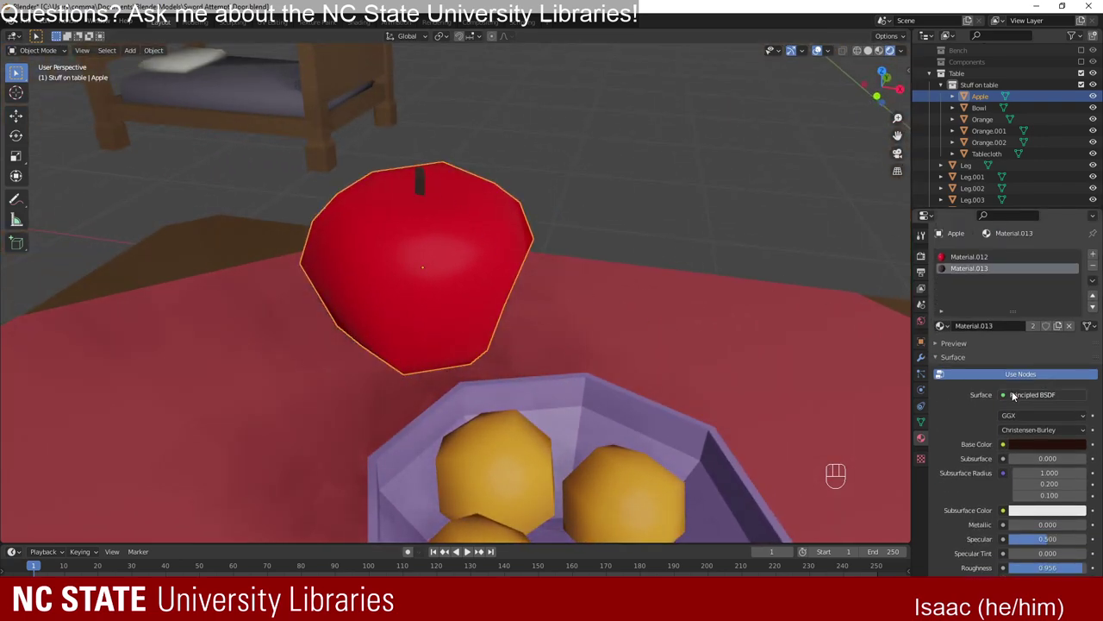
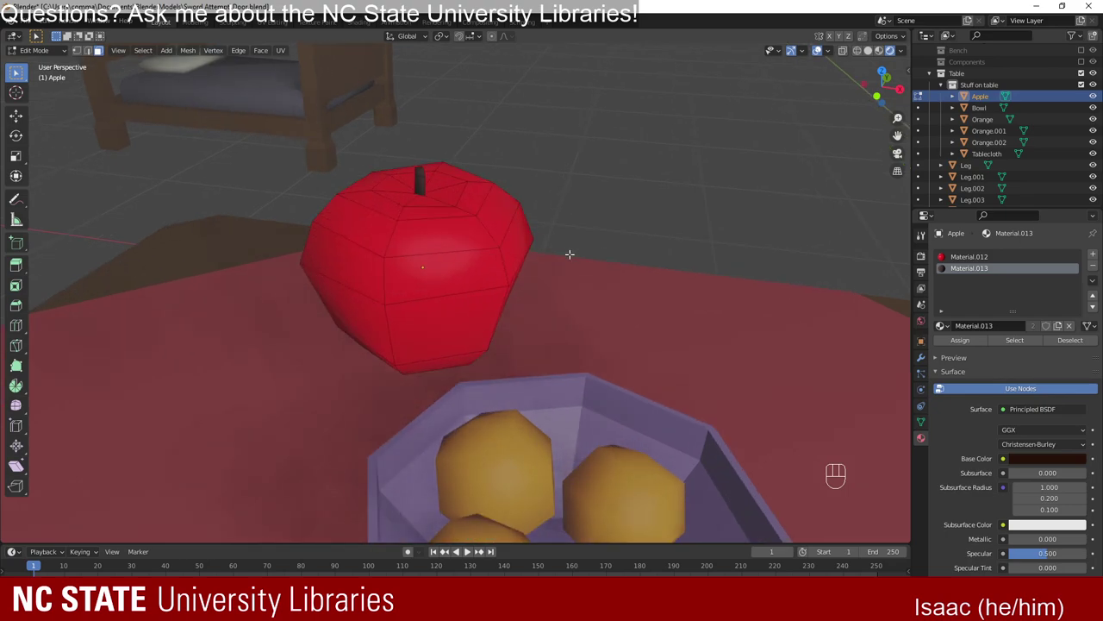
Return the merged apple to Object Mode and pull back to see the bowl.
key(Tab)
drag(574, 254, 597, 251)
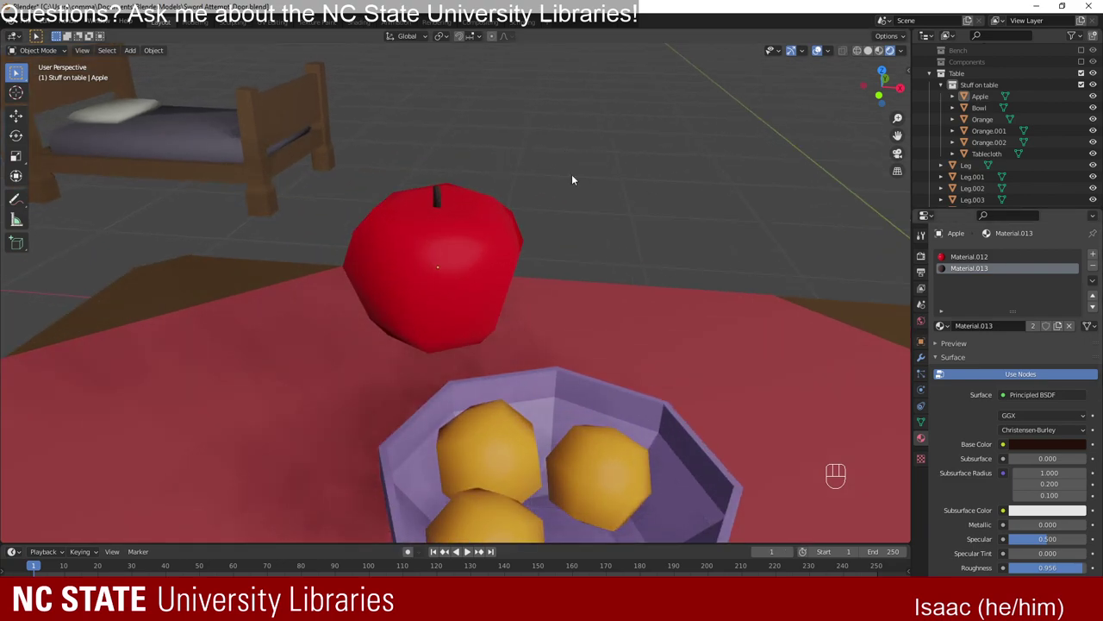
drag(636, 235, 639, 229)
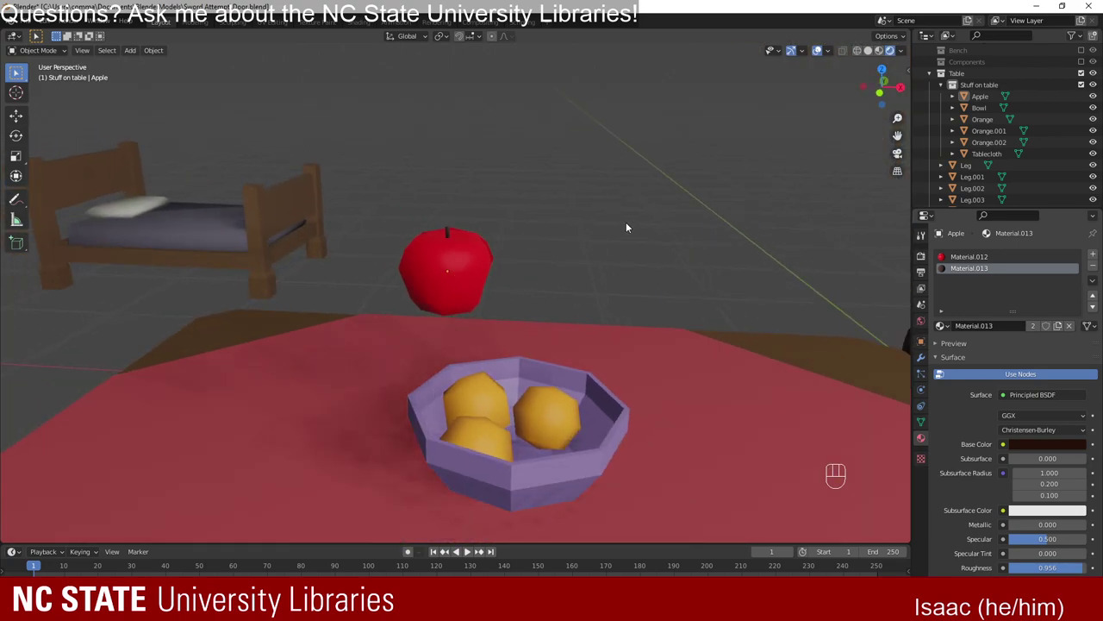
click(649, 248)
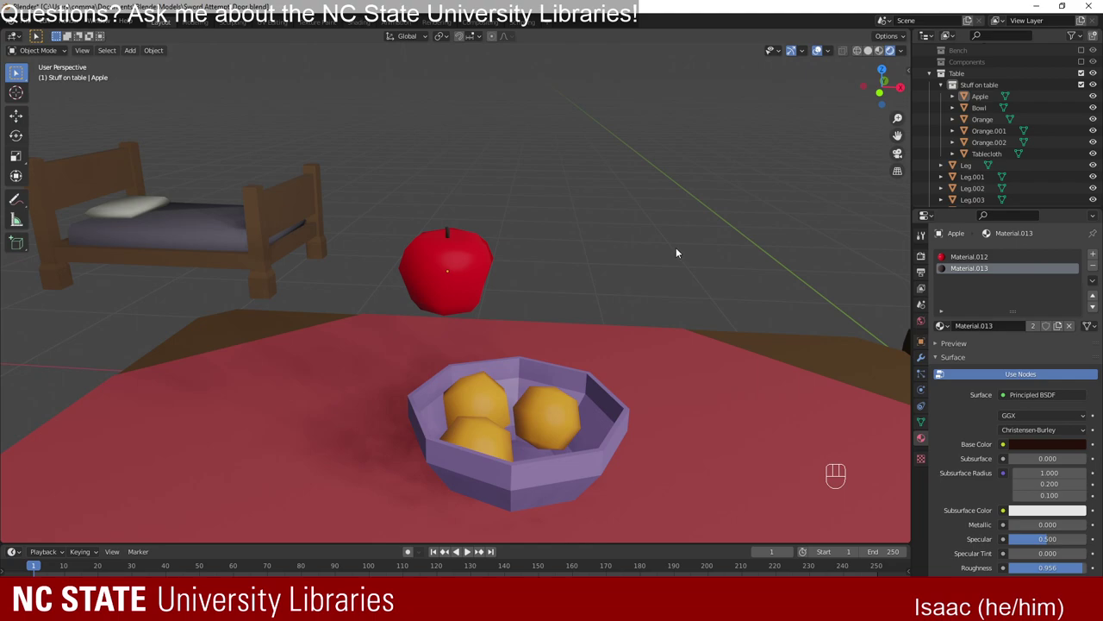
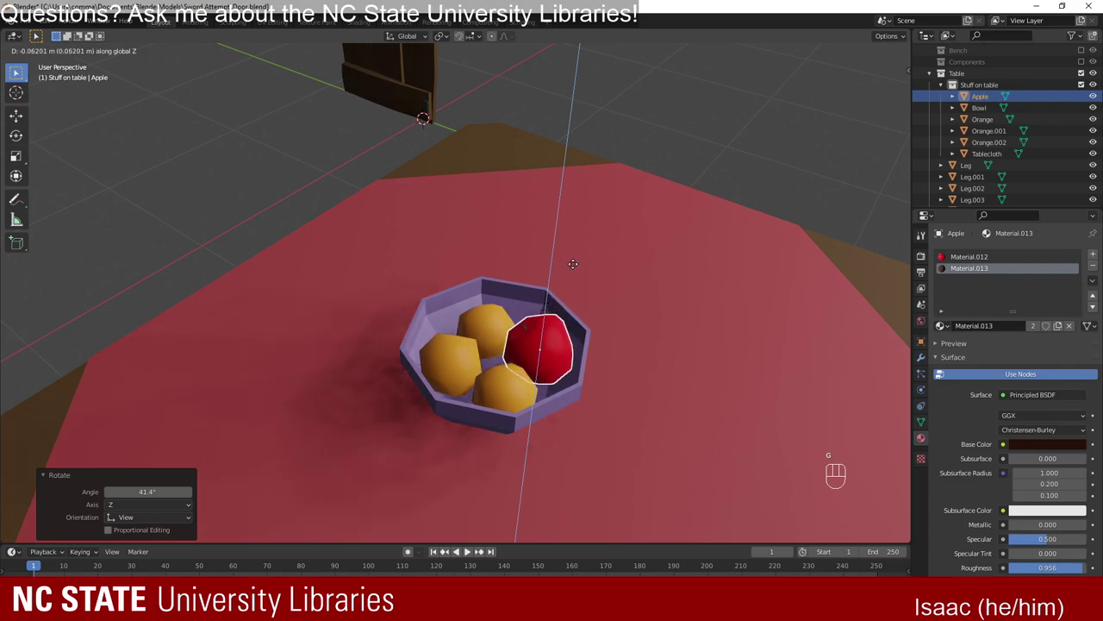
Lower the apple down into the bowl among the oranges, checking from several angles.
drag(581, 255, 580, 293)
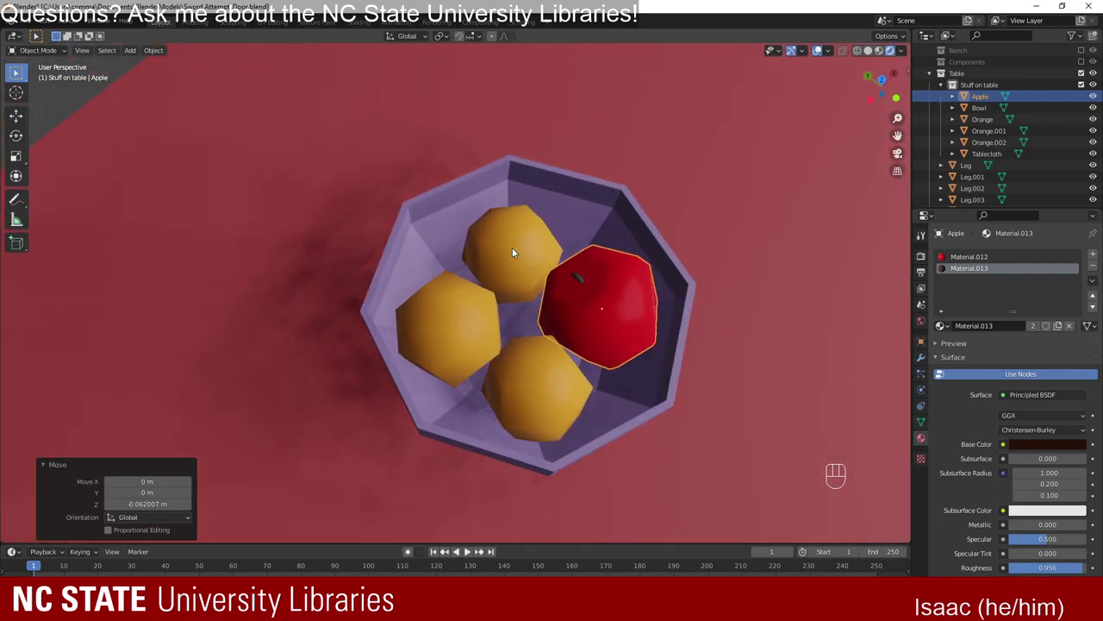
drag(353, 188, 445, 137)
key(g)
drag(516, 194, 430, 217)
drag(463, 214, 279, 159)
drag(395, 214, 459, 231)
drag(452, 244, 422, 233)
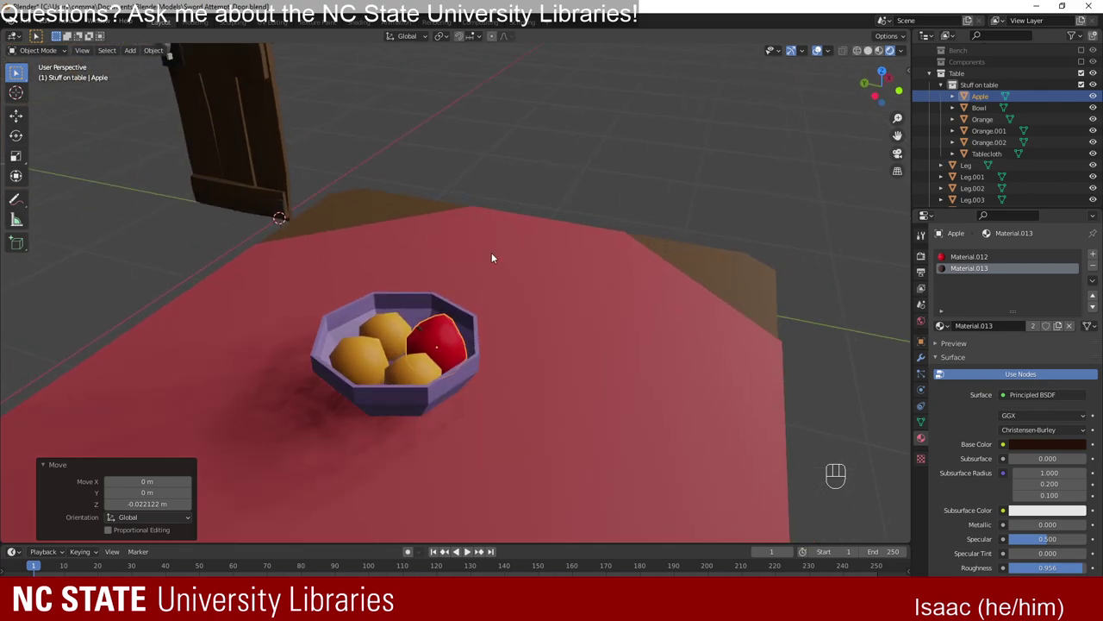
drag(512, 281, 499, 280)
Duplicate the apple as Apple.001 and place the copy in the bowl.
key(shift+d)
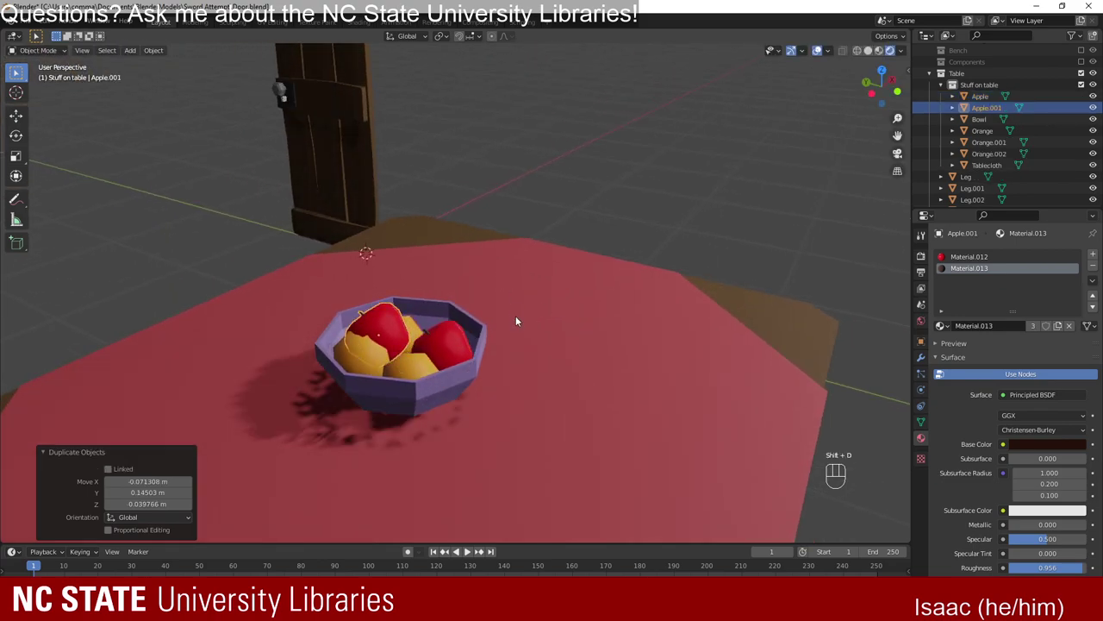
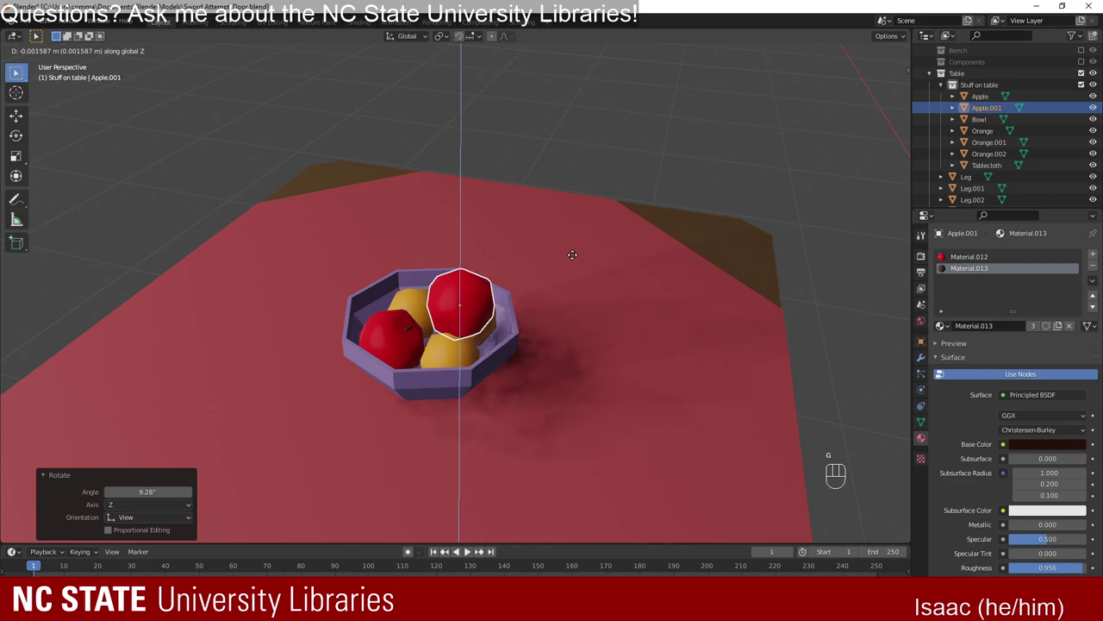
drag(591, 261, 730, 256)
click(629, 166)
drag(435, 216, 582, 220)
Slide the second apple sideways among the oranges, checking through wireframe shading.
key(g)
key(shift+z)
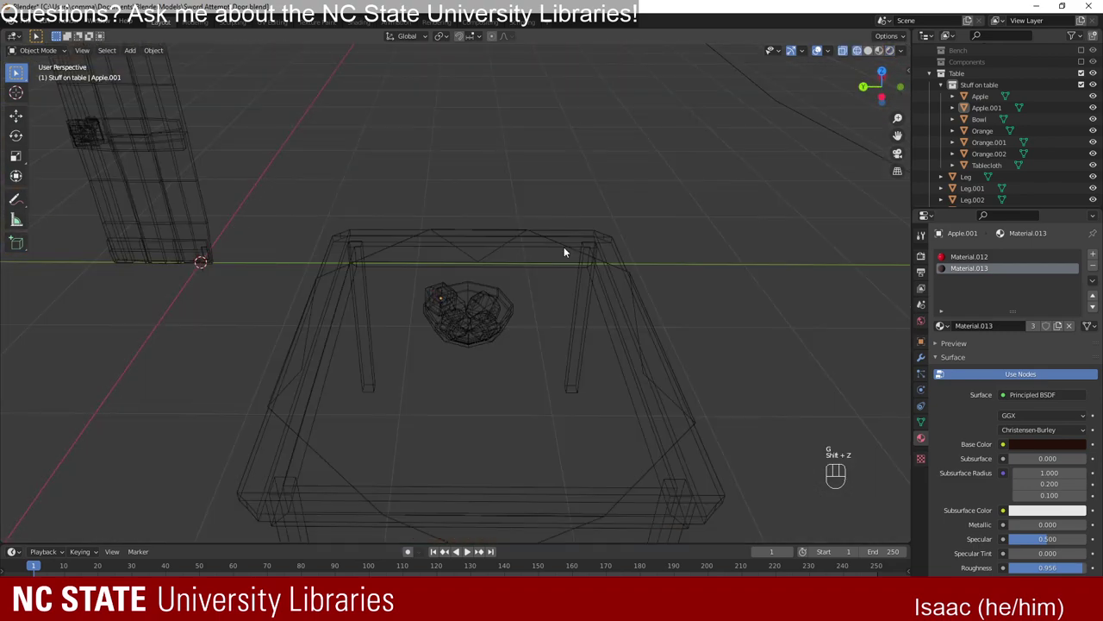
key(shift+z)
drag(494, 300, 494, 284)
key(g)
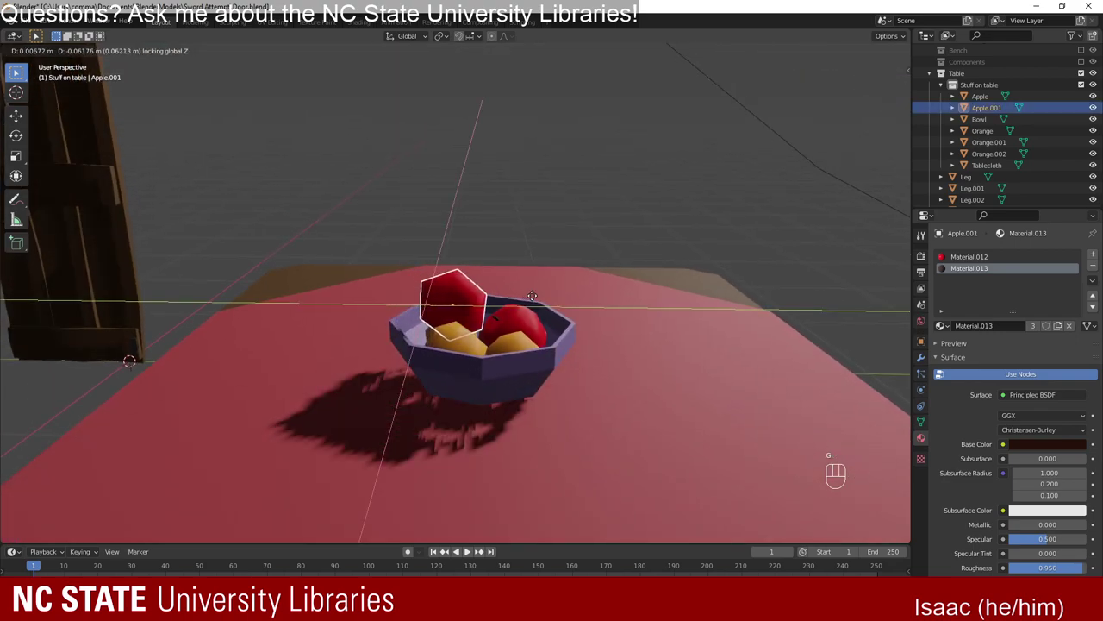
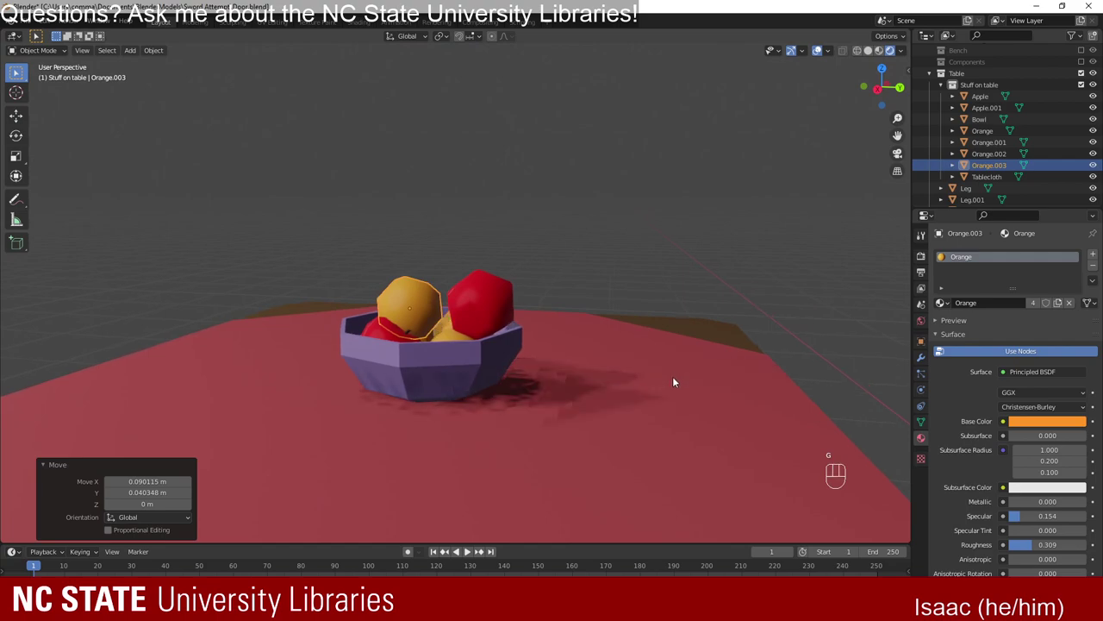
Move Orange.003 across the XY plane into the bowl beside the two apples.
drag(483, 407, 450, 436)
key(g)
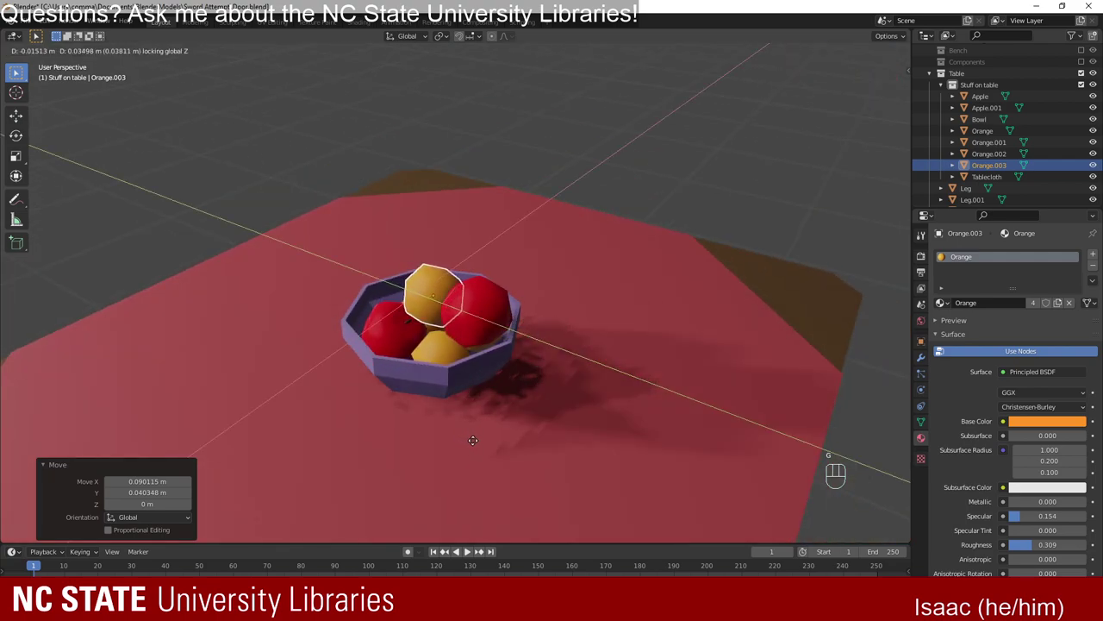
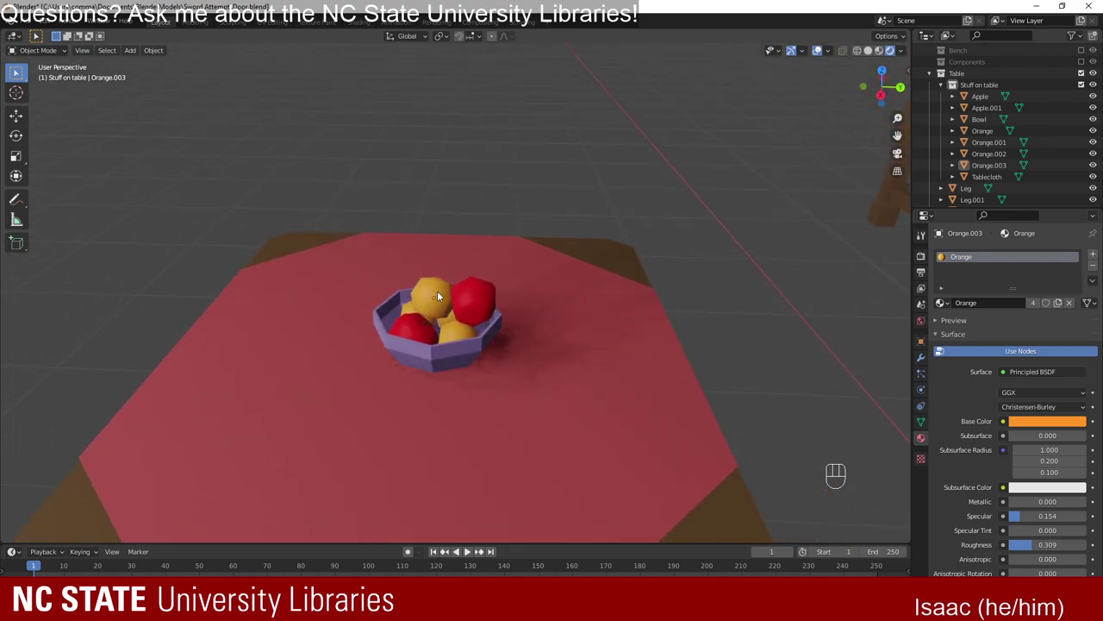
key(g)
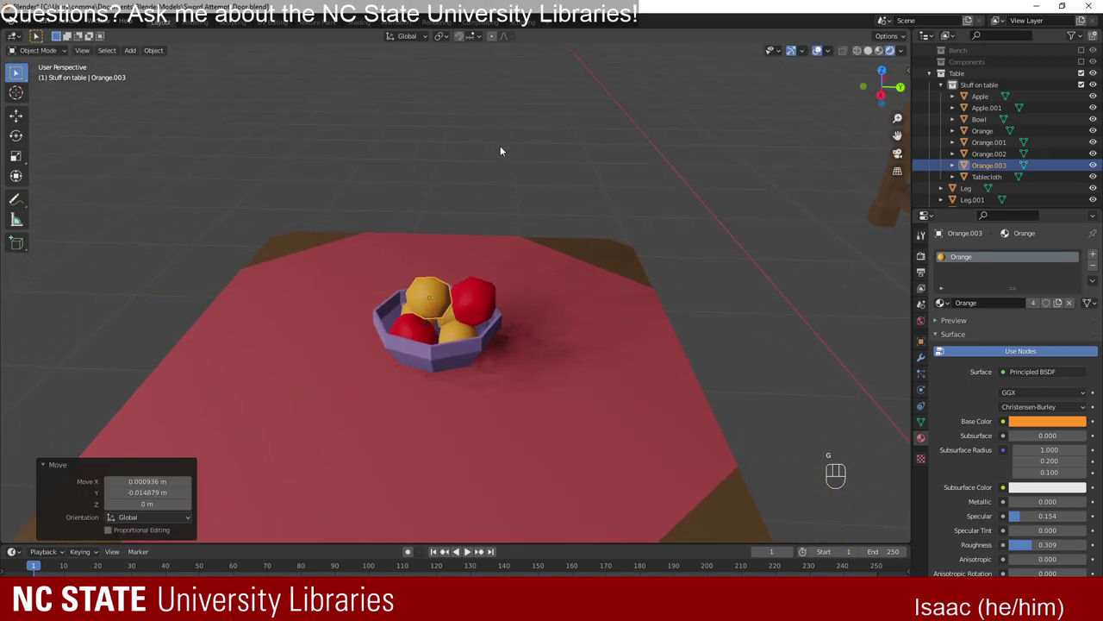
Inspect the finished table from around the room and save the file.
drag(343, 320, 562, 312)
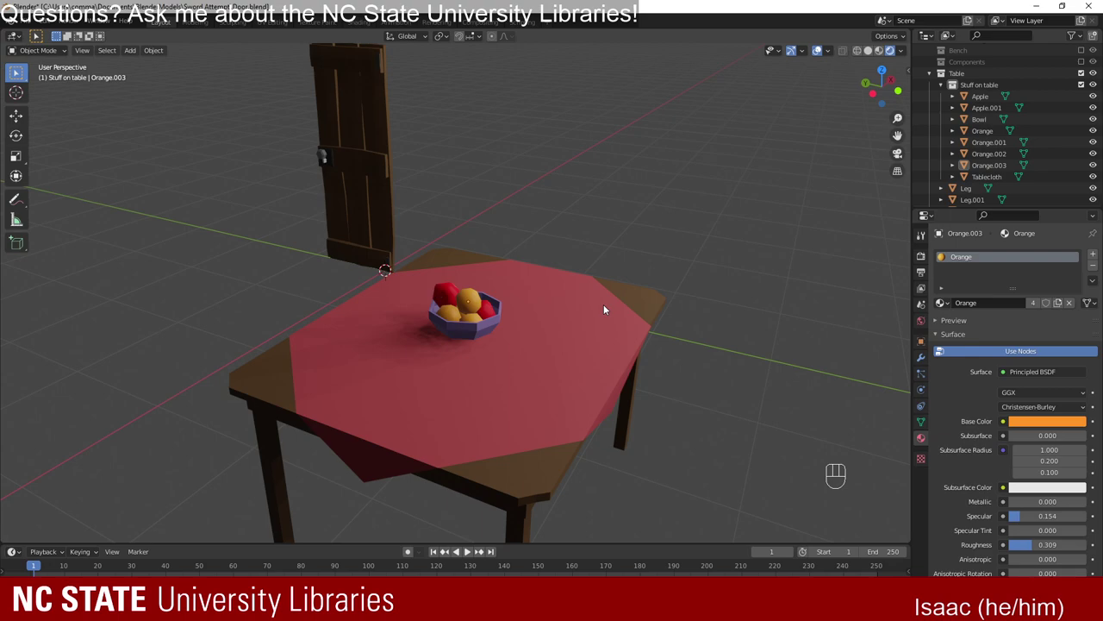
drag(688, 198, 668, 255)
drag(641, 295, 570, 321)
drag(445, 315, 438, 314)
drag(430, 357, 420, 337)
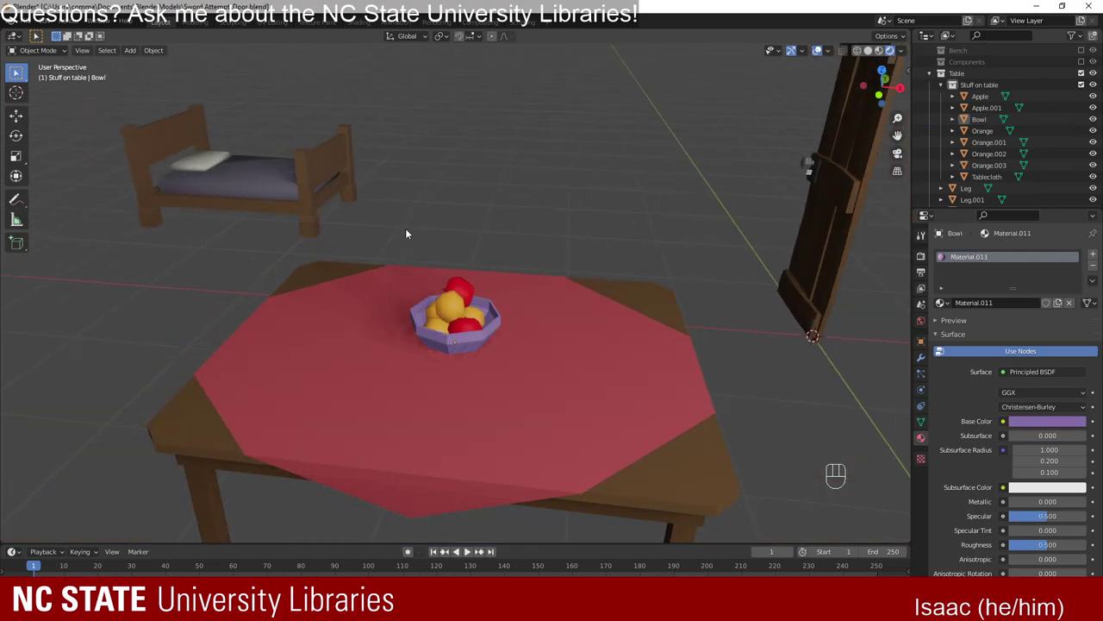
key(ctrl+s)
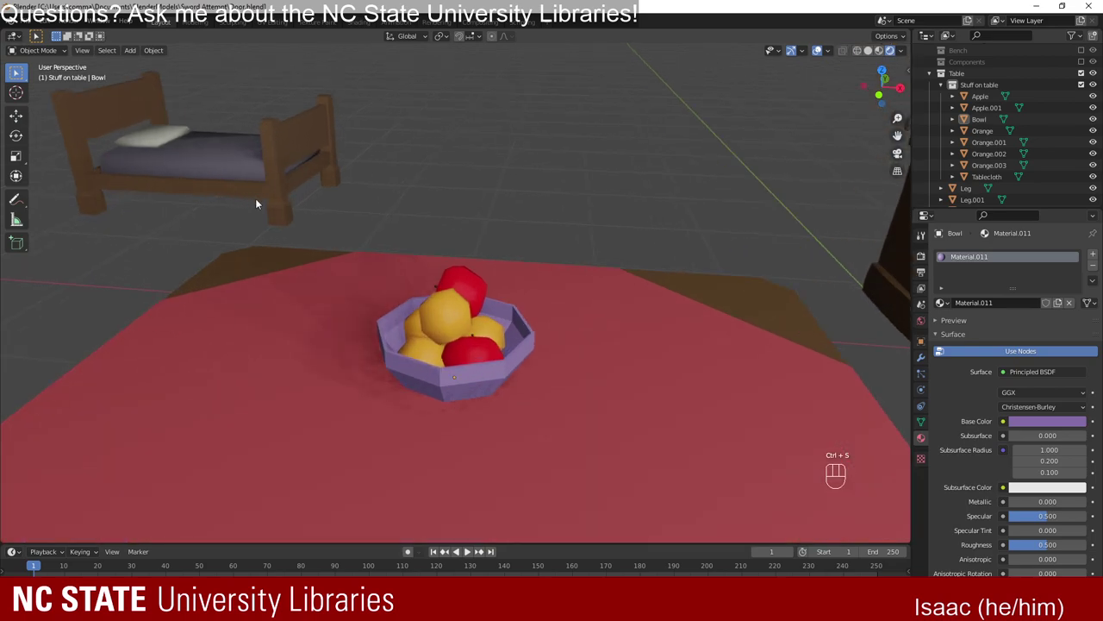
drag(287, 249, 292, 252)
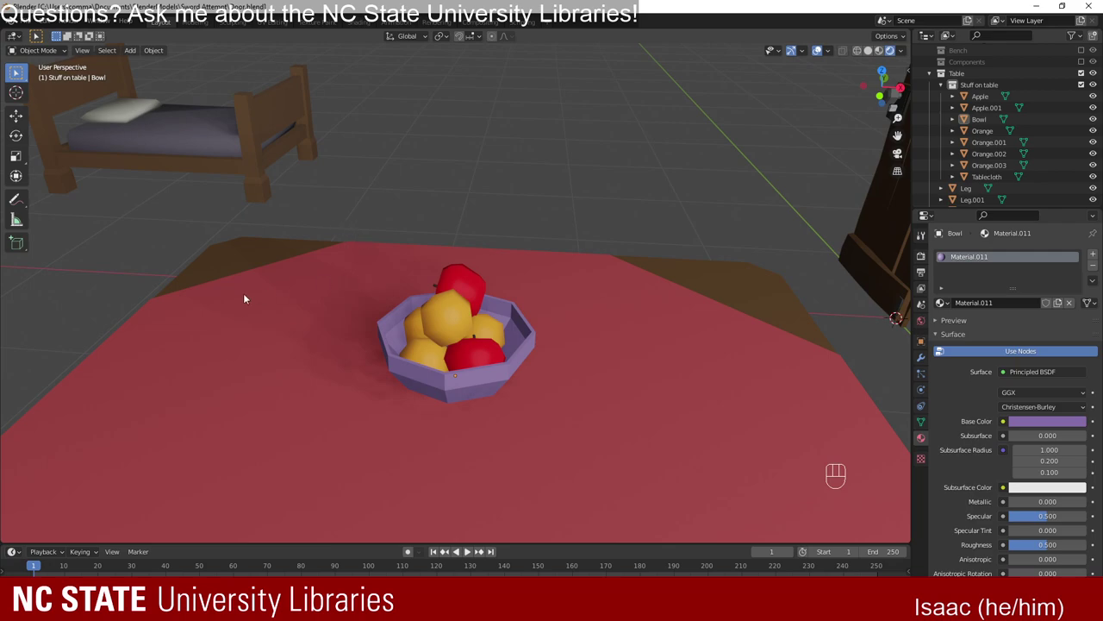
Select the Floor and bring up its Material.009 base colour picker for a blue-purple tint.
drag(261, 310, 273, 300)
drag(434, 387, 402, 381)
drag(543, 351, 550, 353)
drag(547, 391, 540, 395)
drag(434, 359, 419, 367)
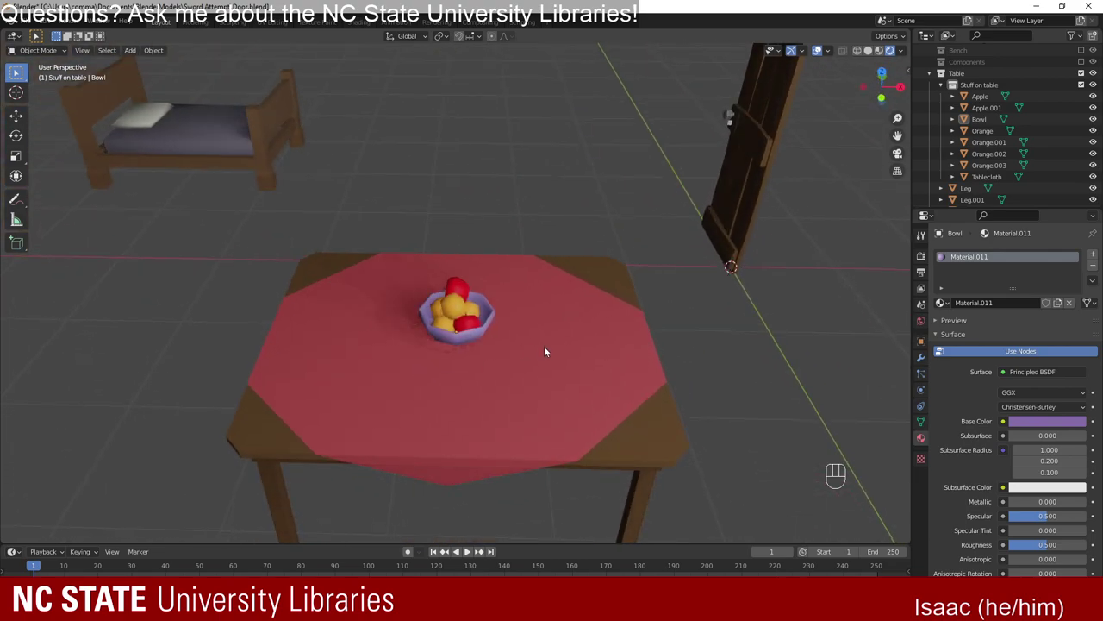
drag(653, 382, 520, 376)
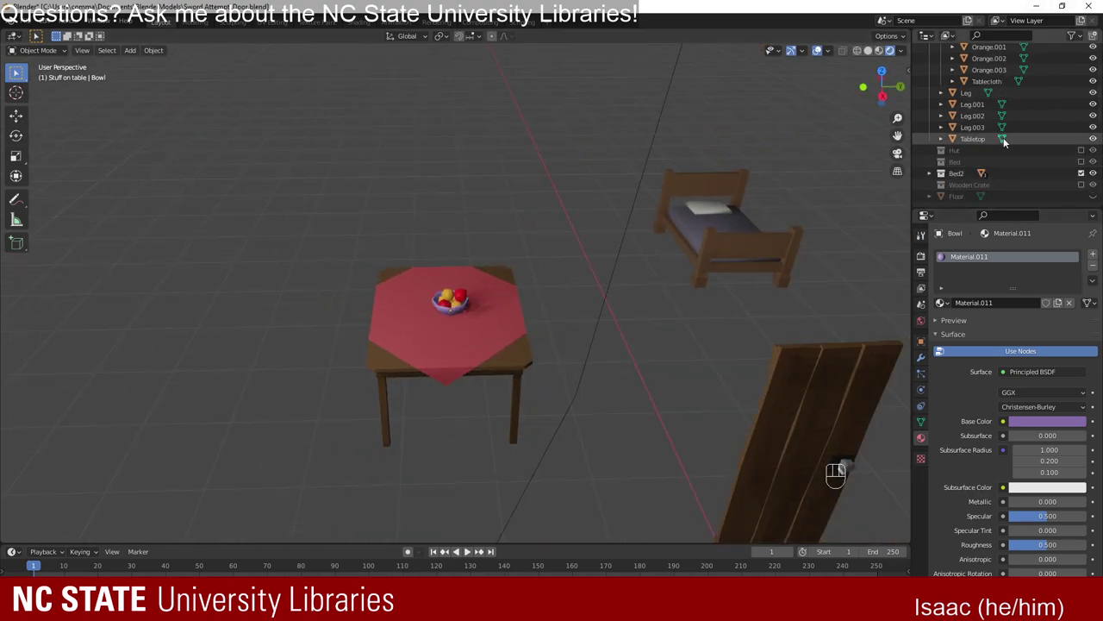
click(1094, 199)
drag(553, 338, 696, 355)
click(676, 372)
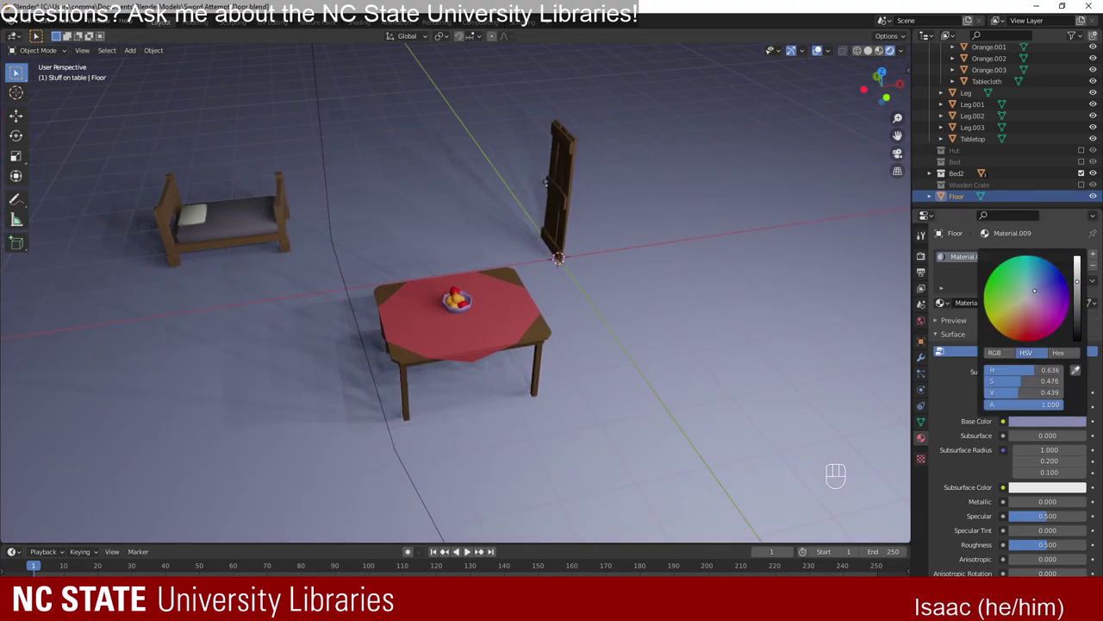
Make the Wooden Crate visible in the scene again from the Outliner.
drag(607, 388, 588, 368)
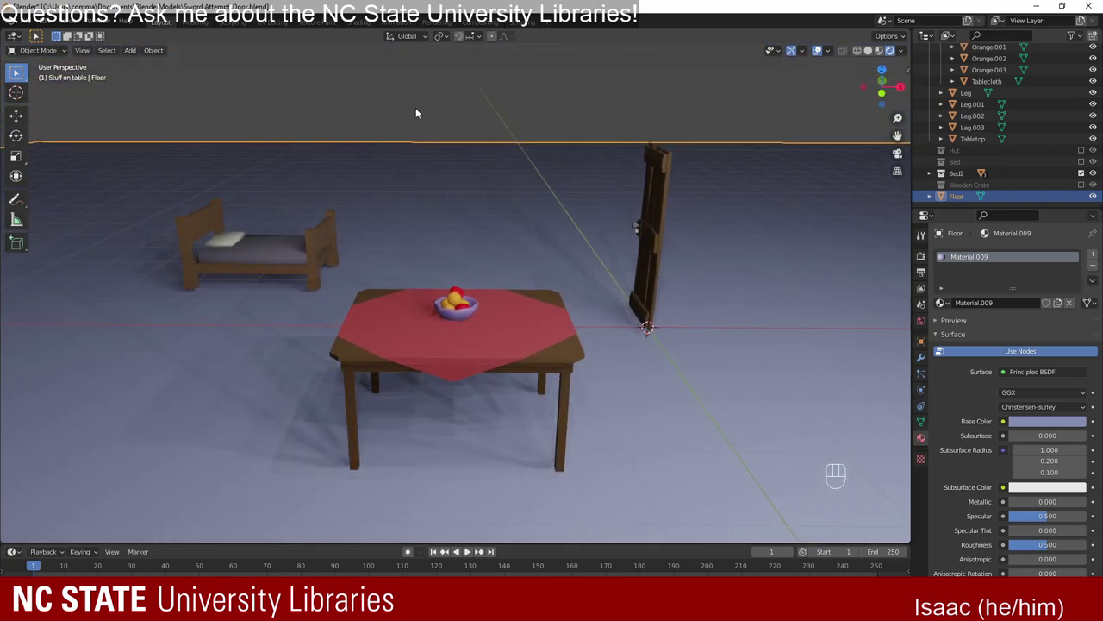
drag(674, 302, 559, 325)
drag(371, 343, 466, 322)
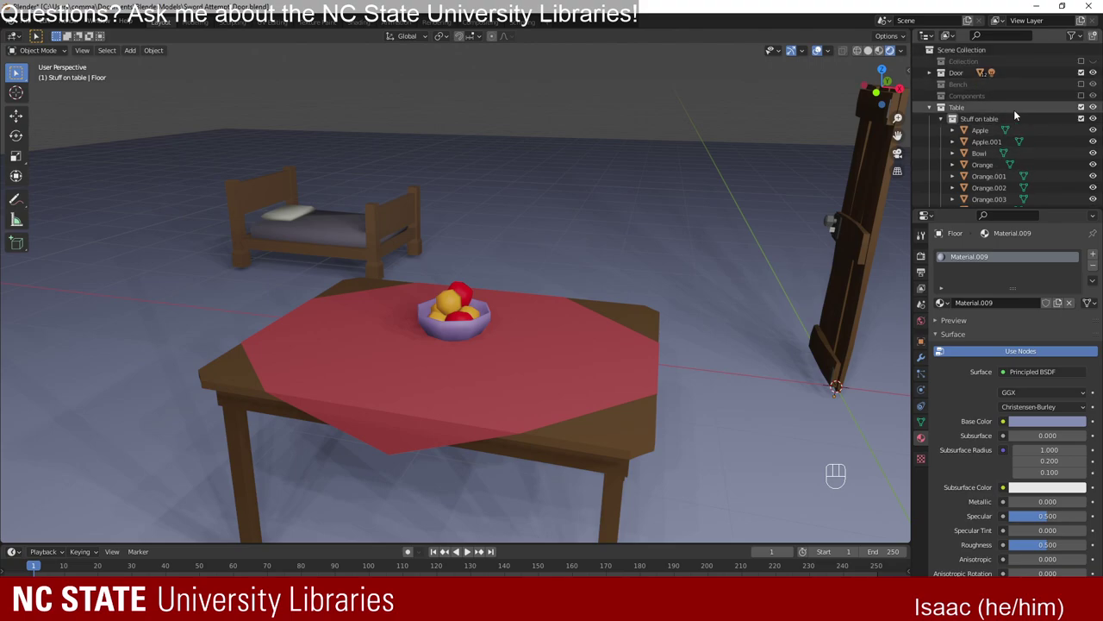
click(1087, 189)
Orbit around the room to inspect the crate, tablecloth and fruit bowl from table height.
drag(751, 279, 701, 323)
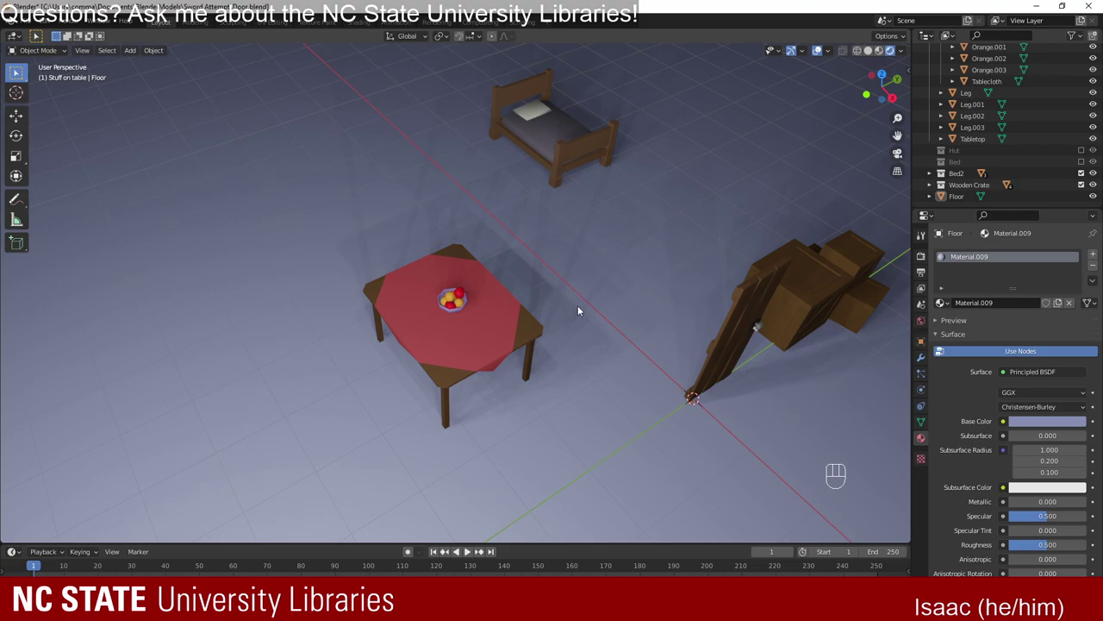
drag(571, 301, 517, 271)
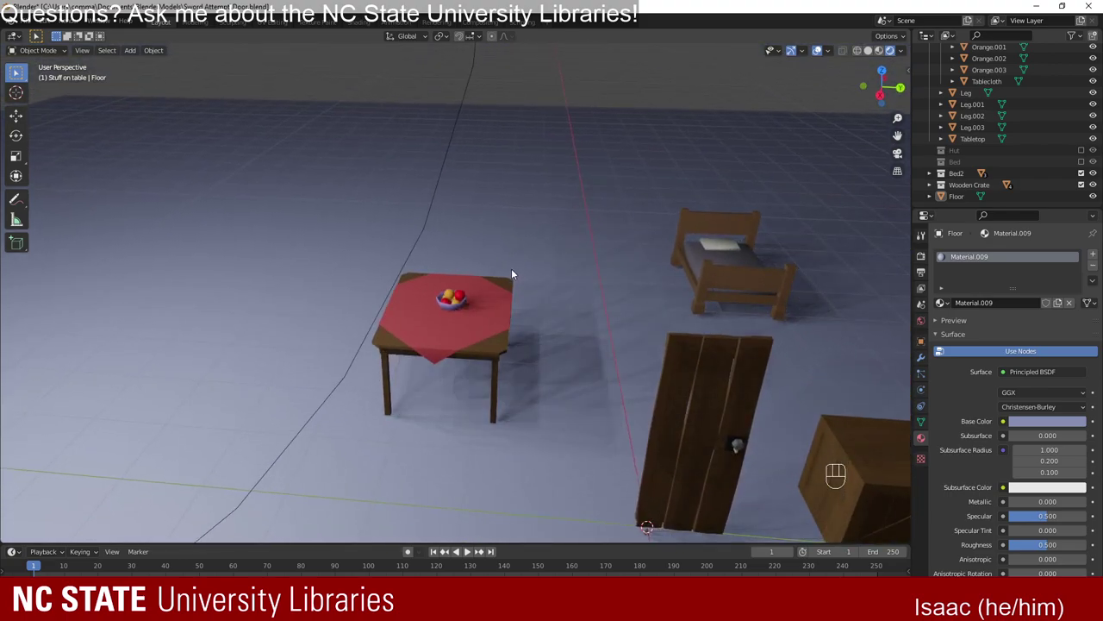
drag(506, 293, 629, 284)
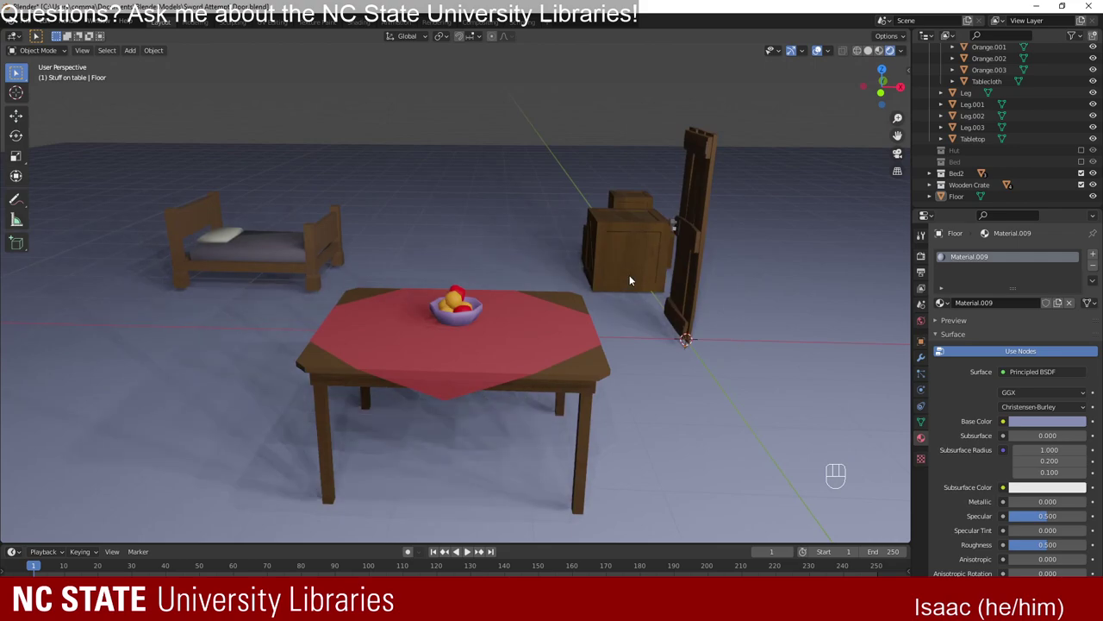
drag(399, 282, 380, 301)
drag(611, 362, 612, 329)
drag(506, 331, 524, 314)
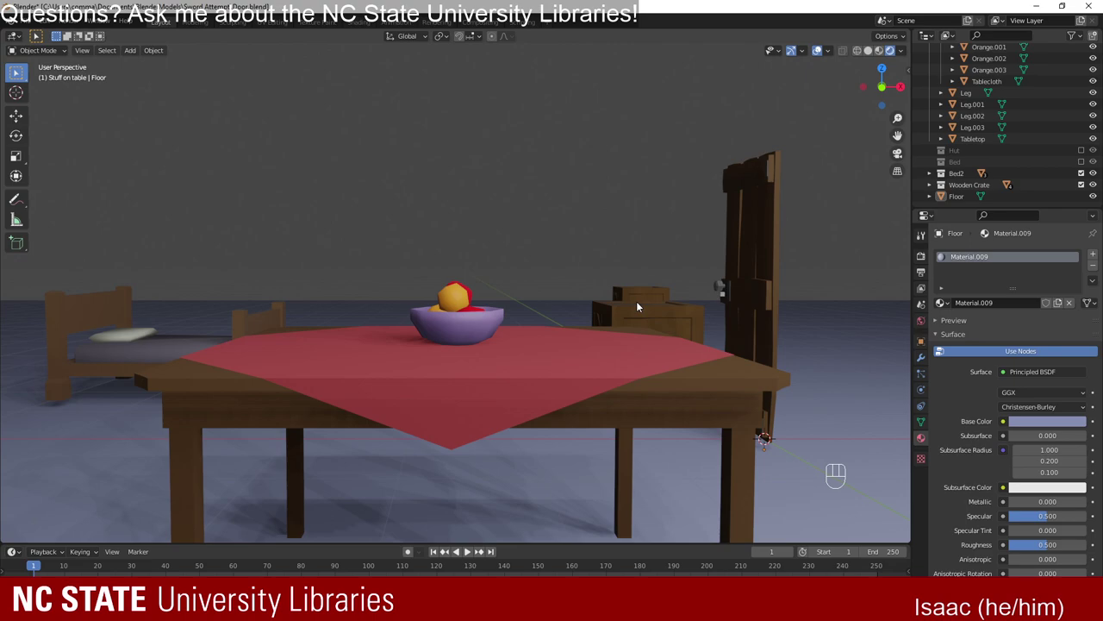
drag(597, 293, 580, 352)
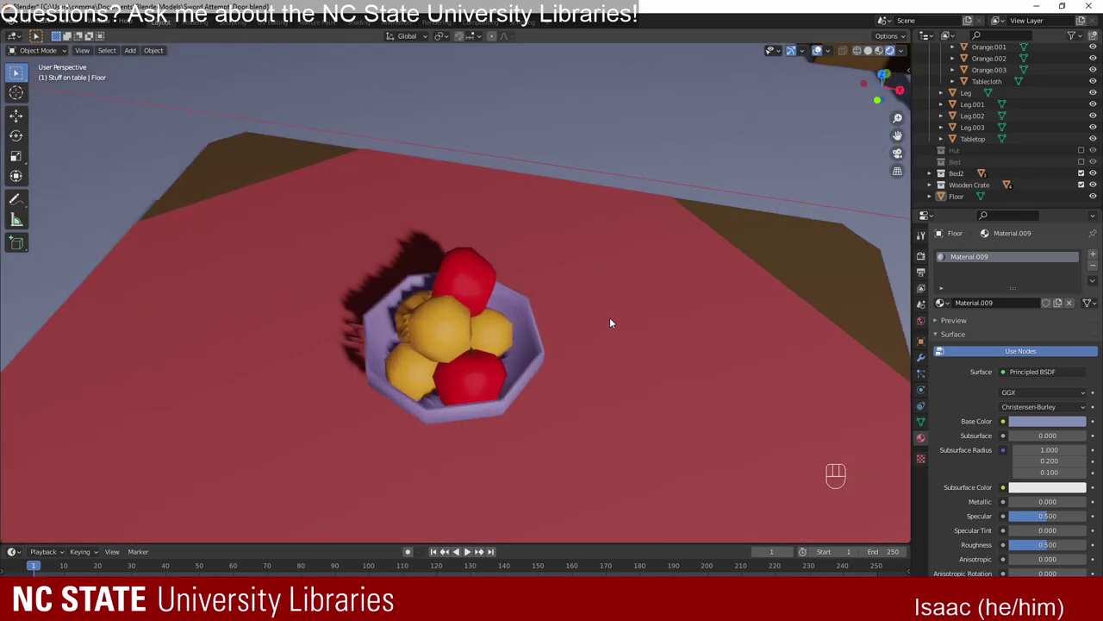
drag(716, 351, 603, 234)
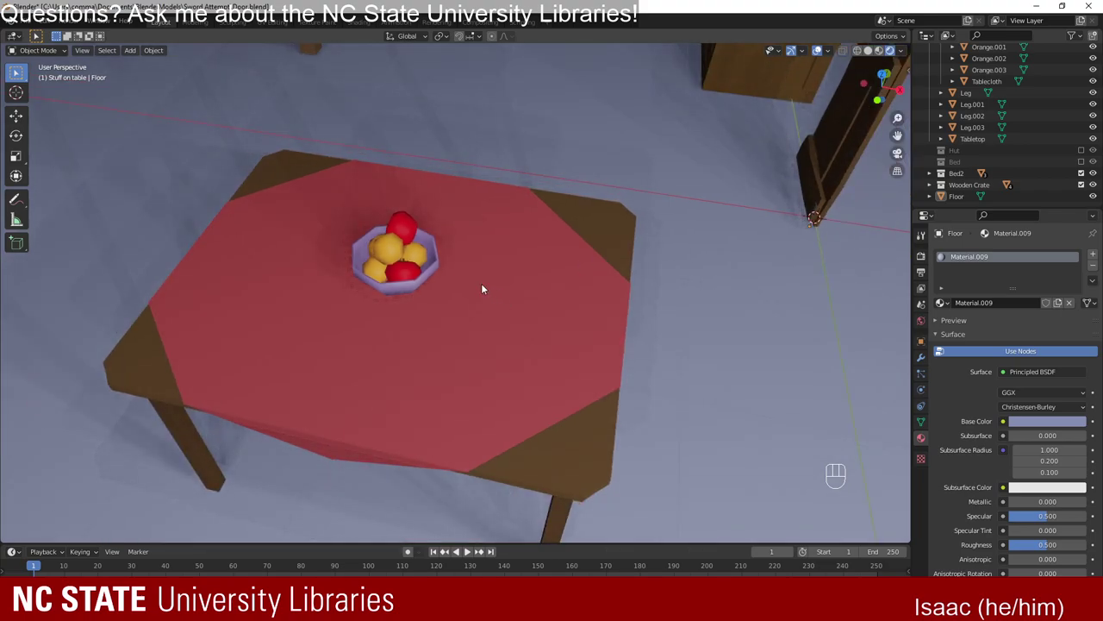
drag(495, 350, 506, 301)
drag(577, 303, 533, 305)
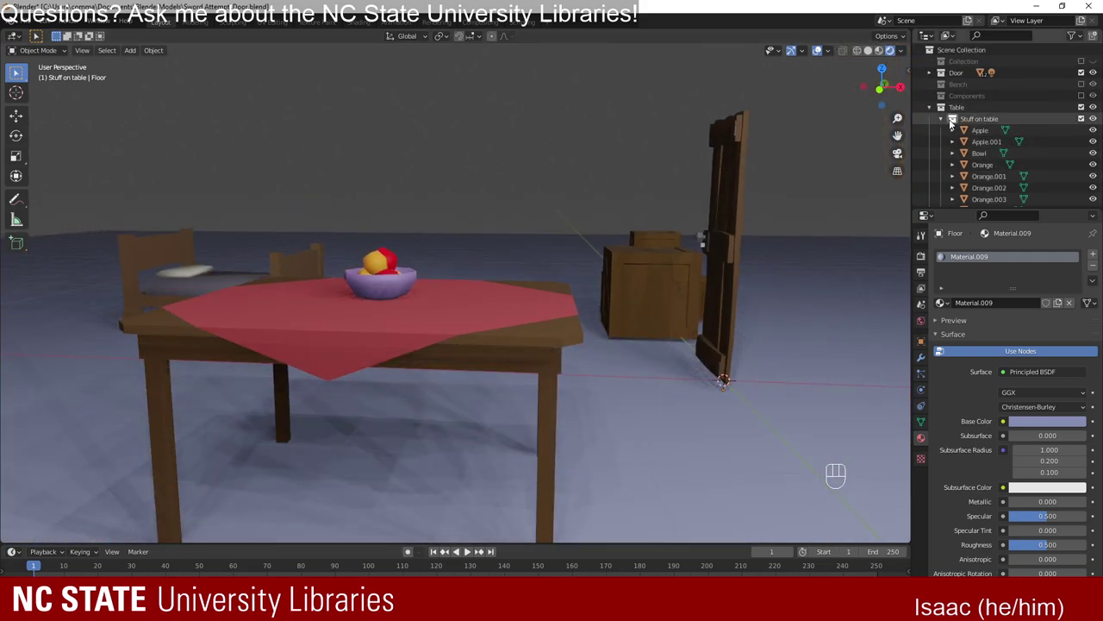
Create a new collection named Bowl of fruit nested inside Stuff on table.
click(946, 124)
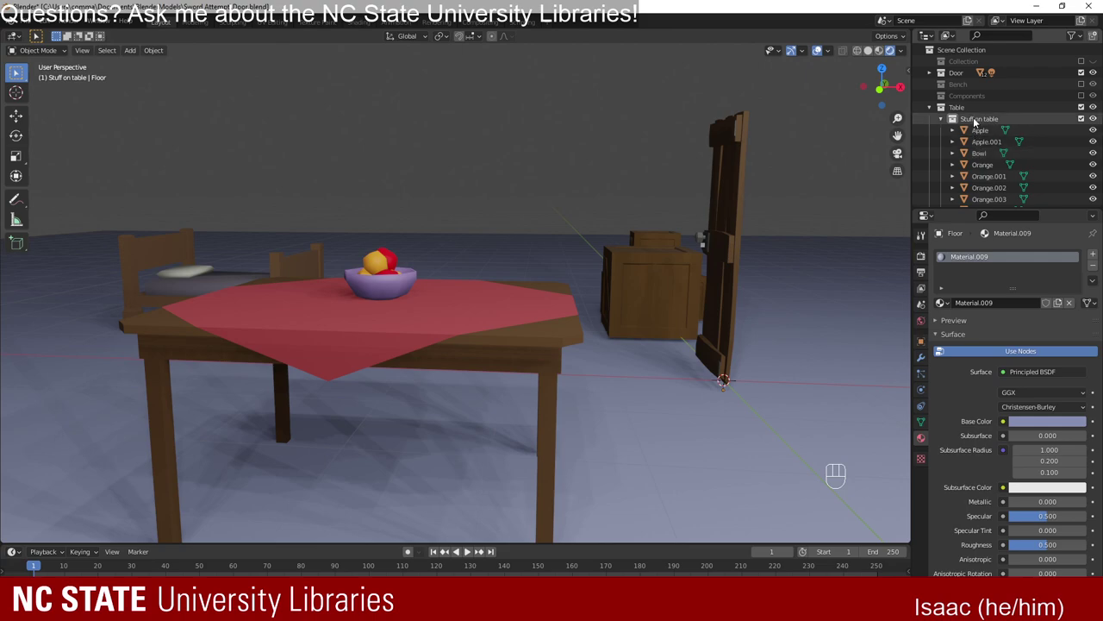
drag(979, 119, 1102, 124)
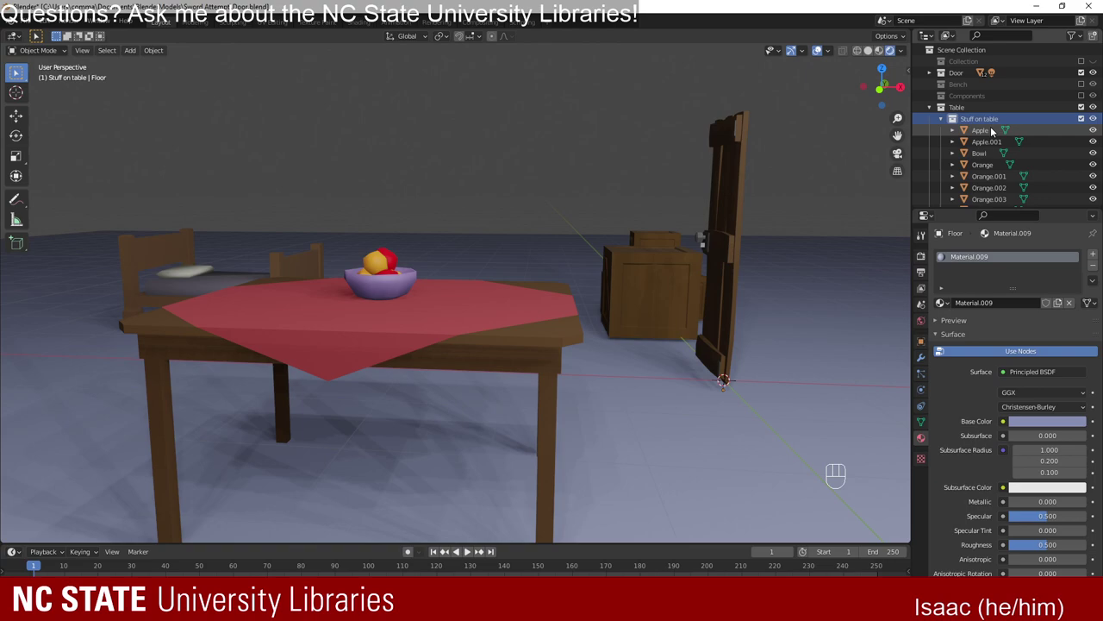
drag(967, 54, 1097, 109)
drag(952, 51, 925, 49)
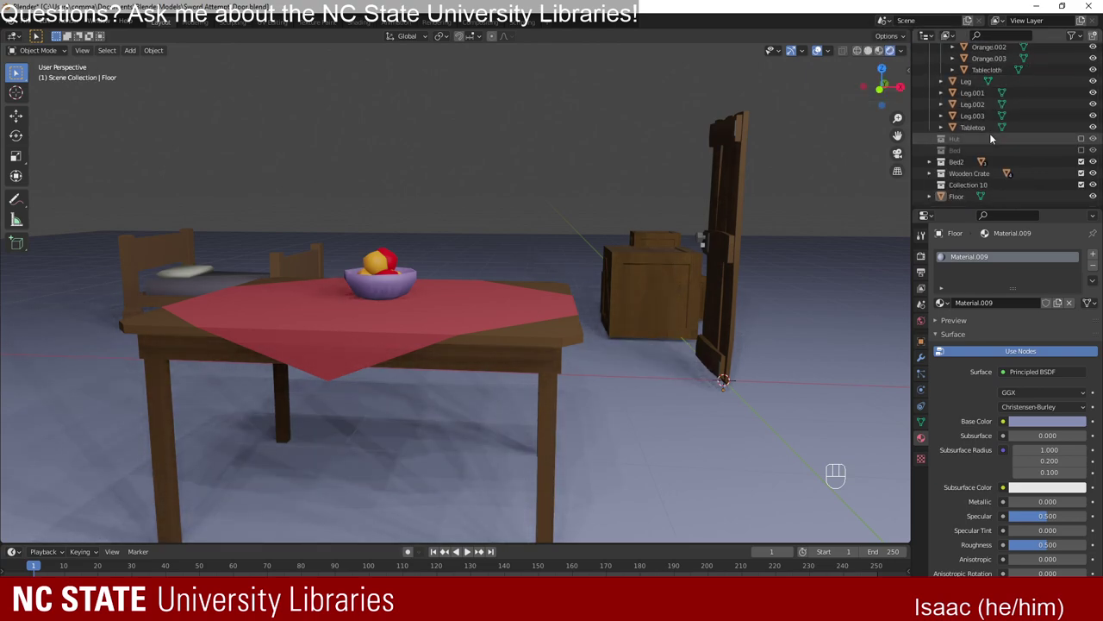
drag(983, 181, 983, 100)
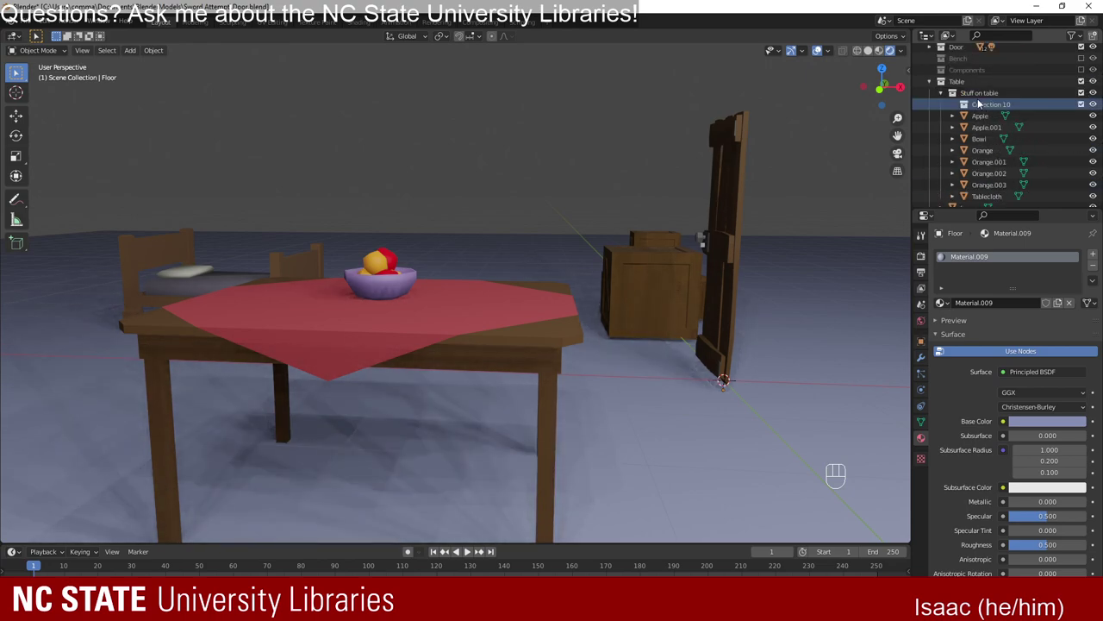
drag(1013, 105, 1015, 109)
Move the bowl, both apples and the oranges into the Bowl of fruit collection.
click(983, 144)
click(994, 155)
click(993, 137)
click(995, 77)
drag(989, 84, 996, 65)
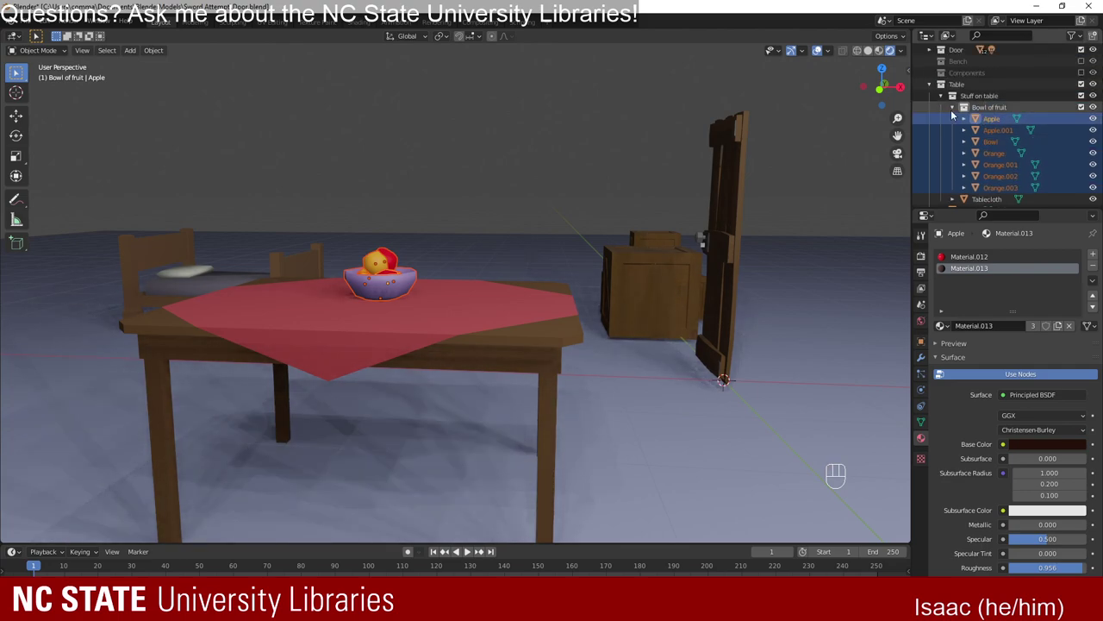
Collapse the Bowl of fruit collection and look down on the table.
click(1084, 110)
click(1084, 110)
double_click(1084, 110)
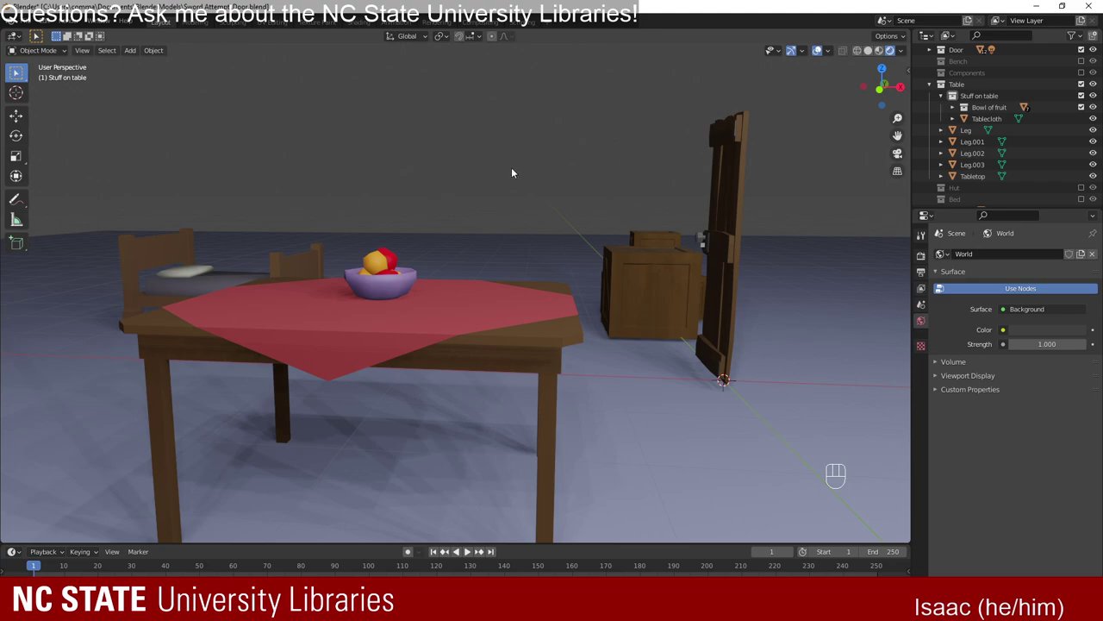
drag(387, 199, 395, 243)
drag(378, 238, 601, 257)
Add a Circle mesh with 8 vertices and Triangle Fan fill near the tabletop.
drag(624, 263, 493, 238)
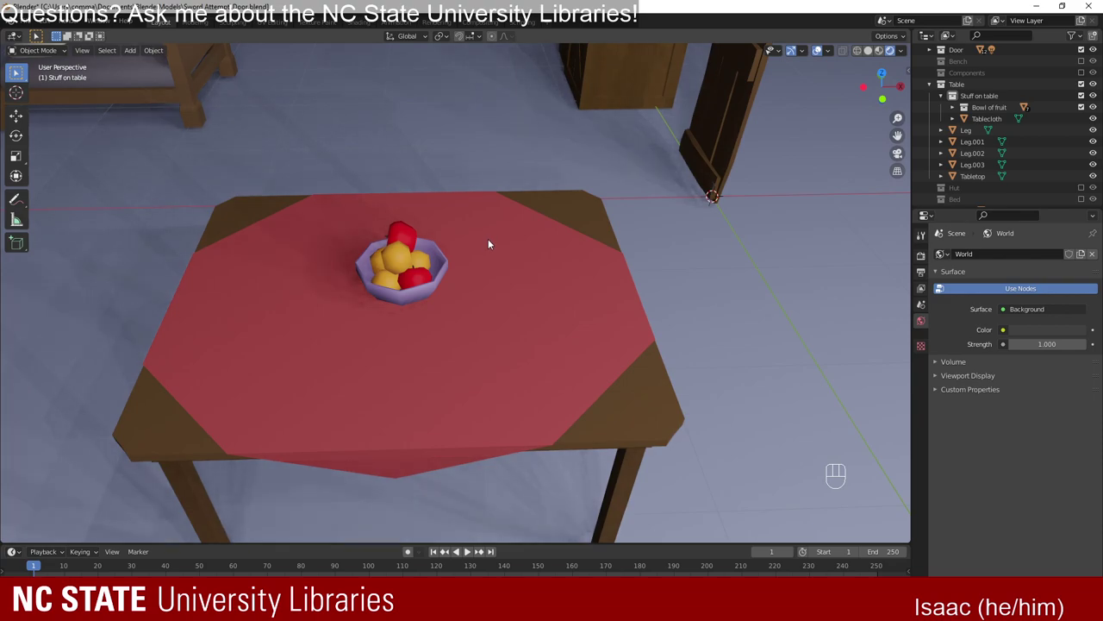
drag(664, 349, 511, 319)
key(shift+a)
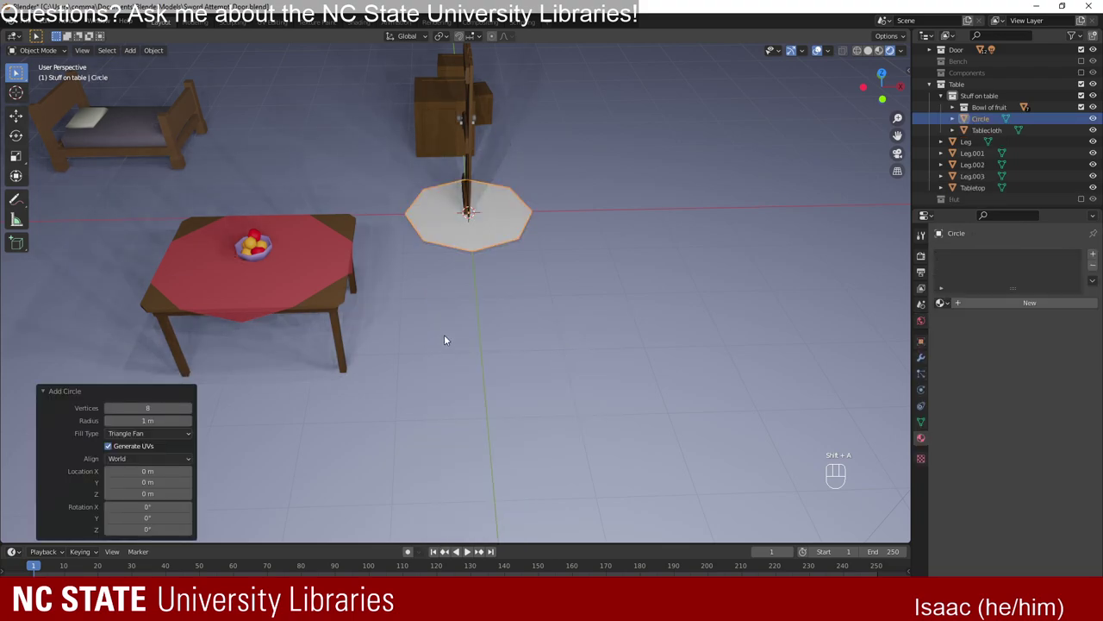
drag(569, 316, 547, 352)
Raise the circle to tabletop height and shrink it to a small disc beside the bowl.
key(s)
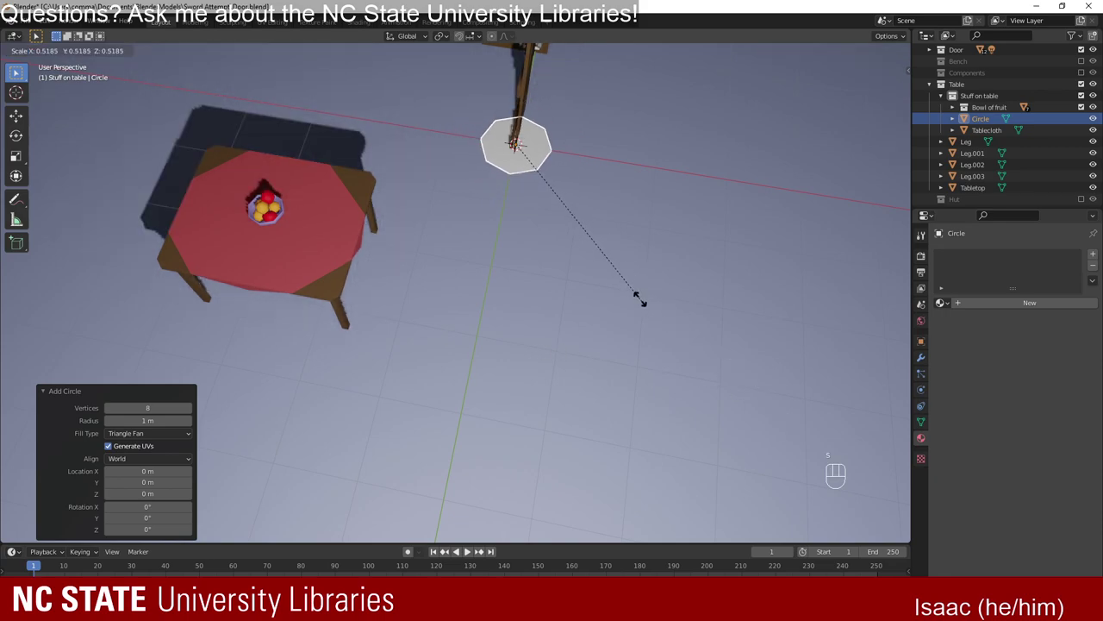
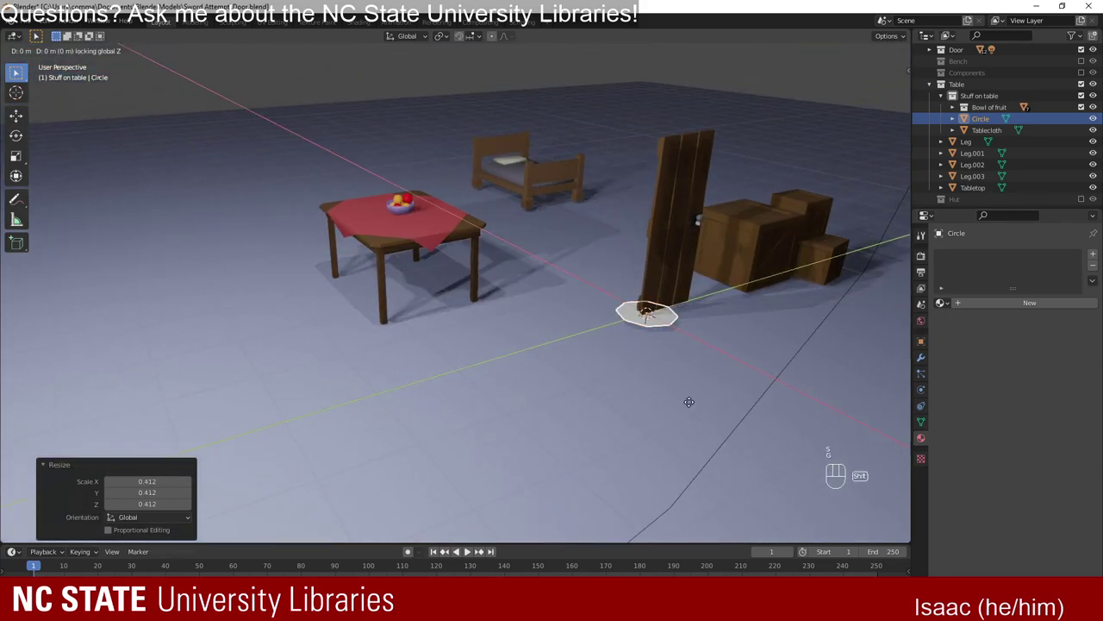
key(g)
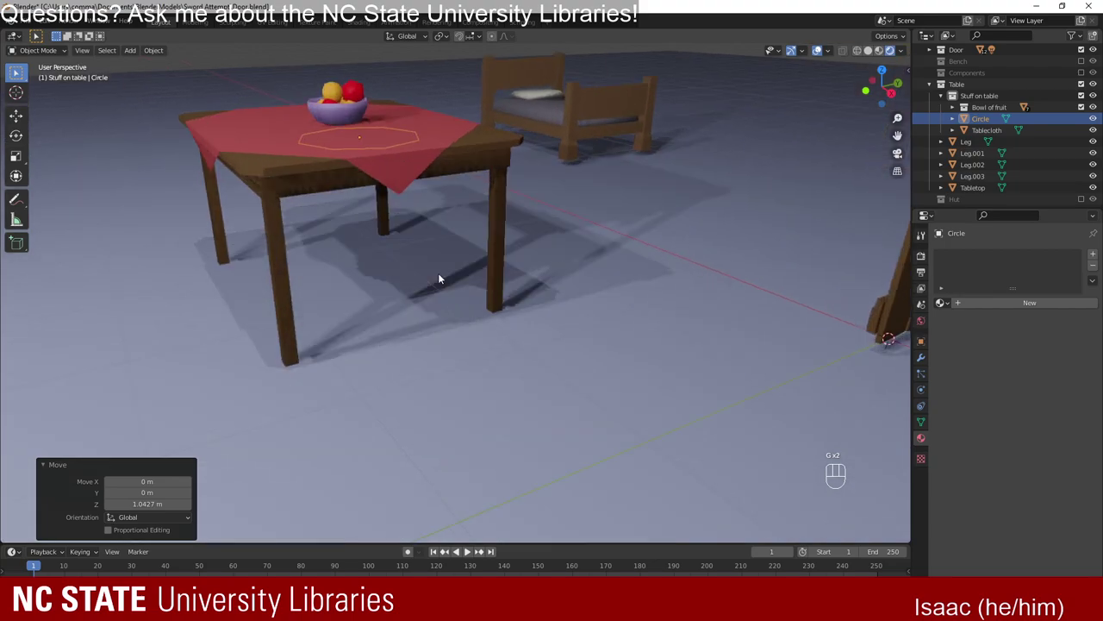
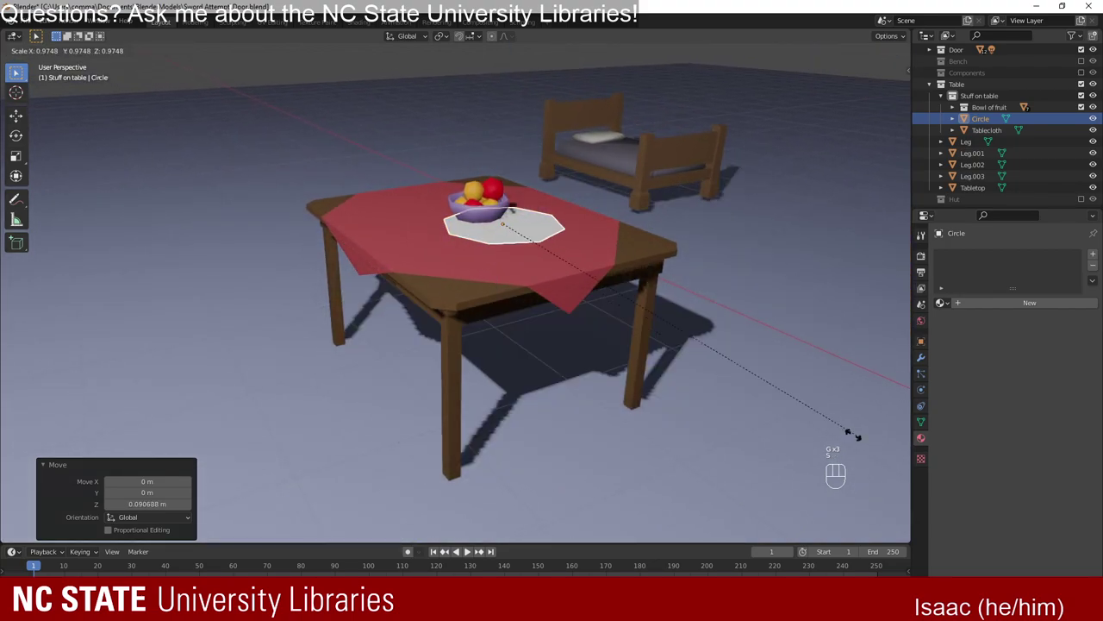
key(s)
drag(532, 257, 582, 412)
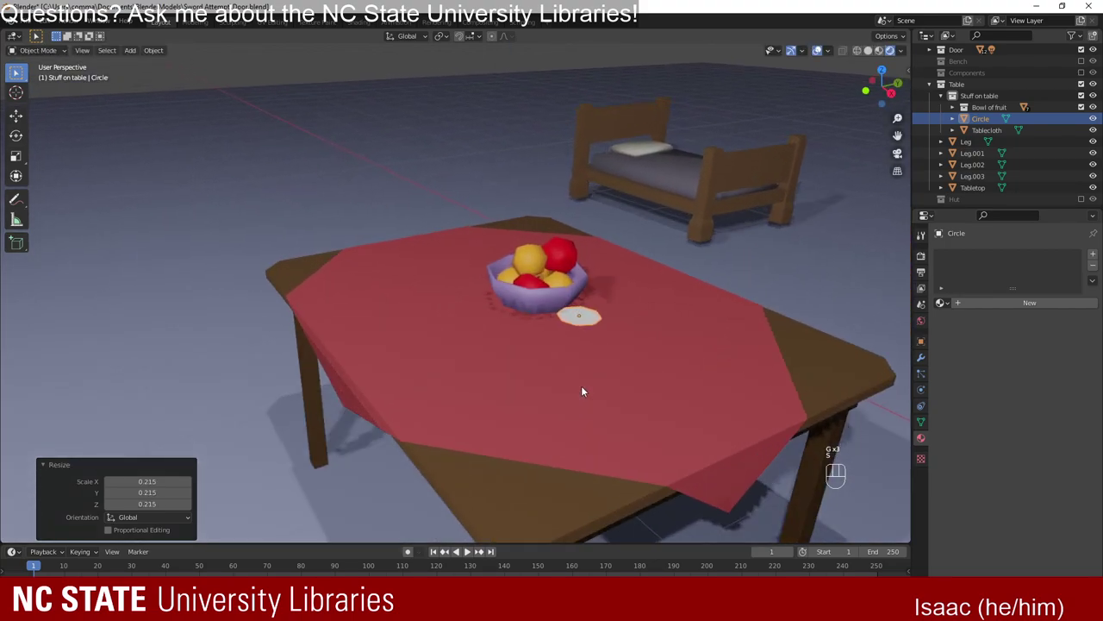
key(KP_Decimal)
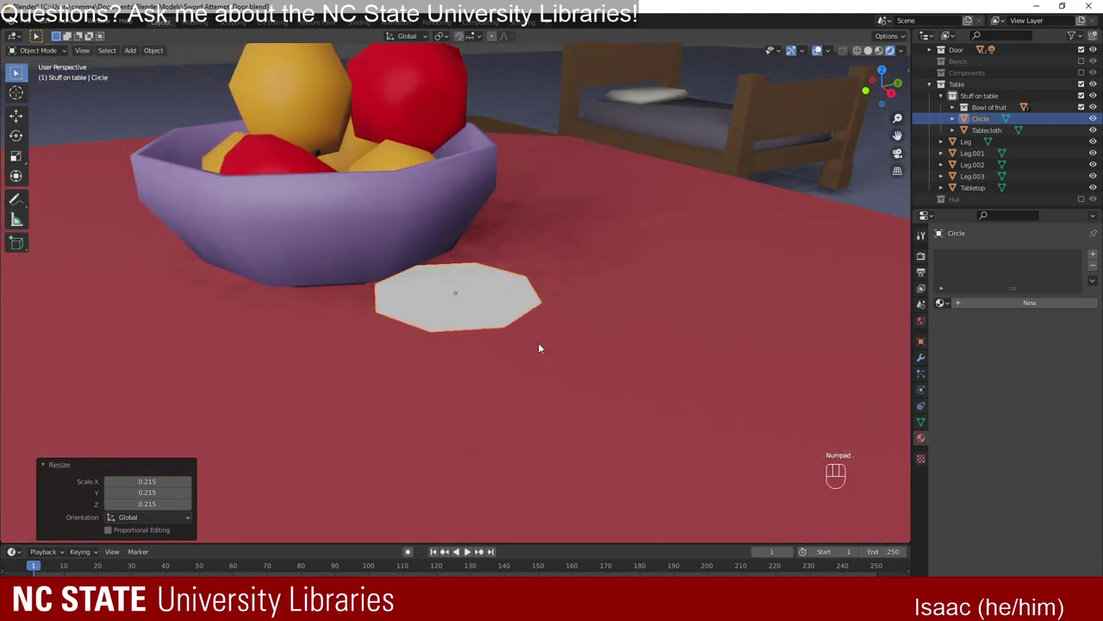
drag(455, 359, 548, 366)
drag(578, 367, 454, 368)
drag(474, 368, 440, 367)
drag(372, 313, 595, 338)
Undo the accidental colour change made to the fruit bowl.
click(346, 250)
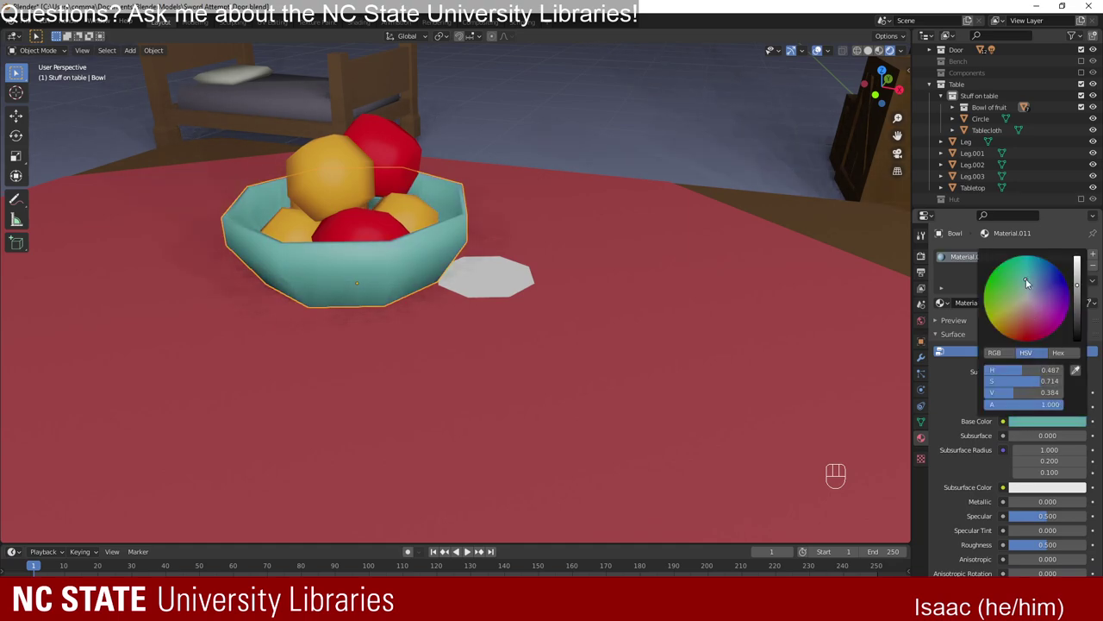
key(ctrl+z)
key(ctrl+z)
drag(612, 366, 592, 363)
drag(607, 358, 514, 364)
Enlarge the disc to plate size, about 0.588 scale, on the tablecloth.
key(g)
drag(734, 374, 541, 383)
drag(427, 355, 452, 337)
drag(379, 351, 605, 318)
drag(577, 356, 539, 399)
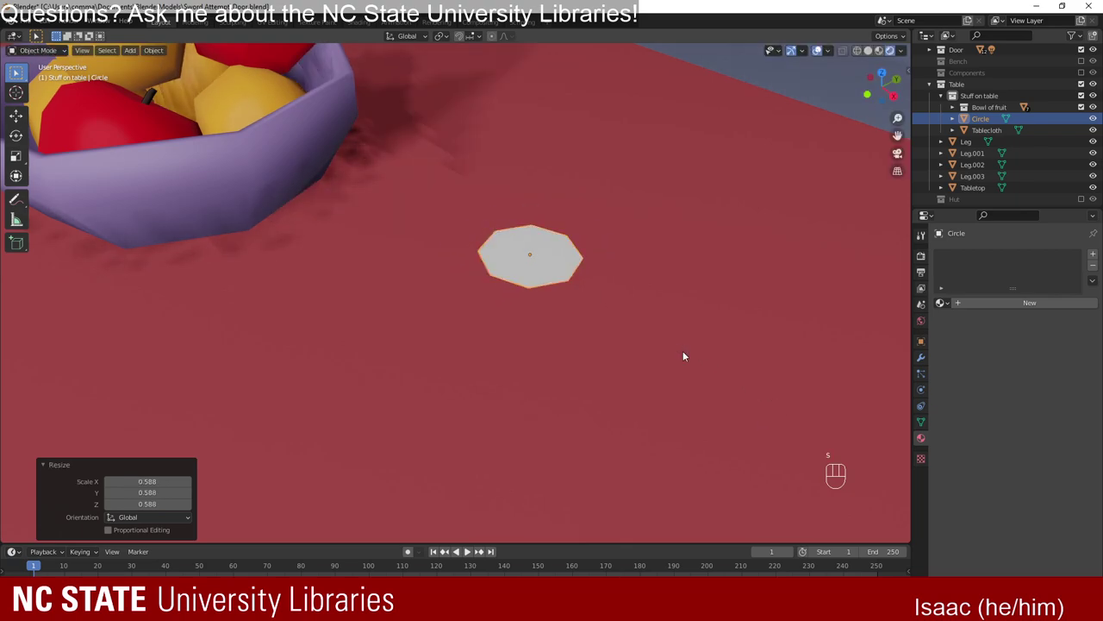
key(s)
drag(559, 387, 607, 342)
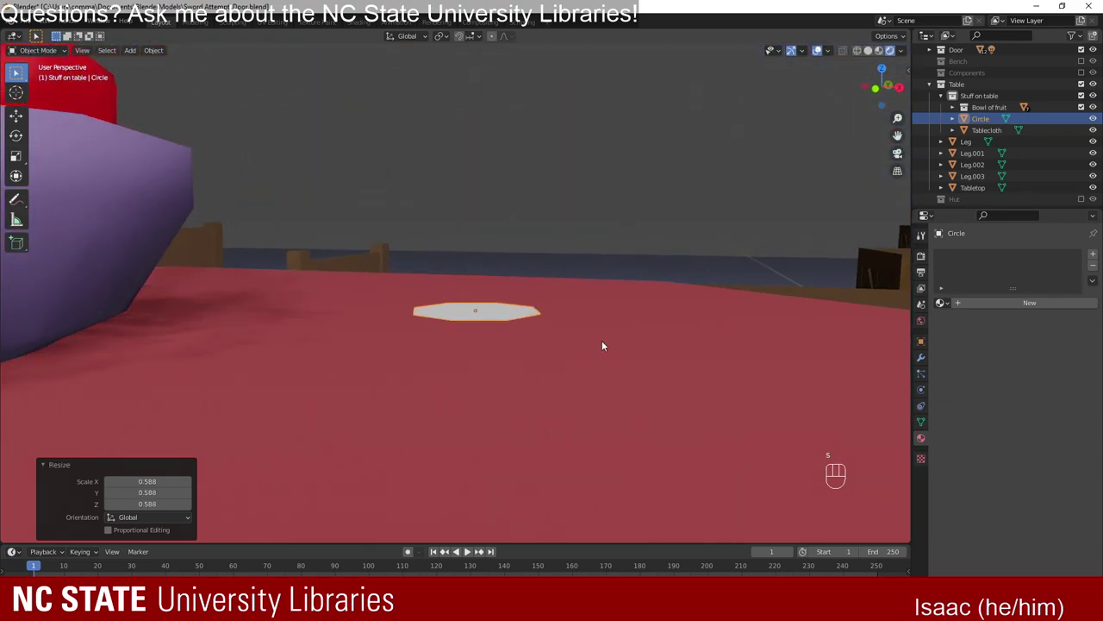
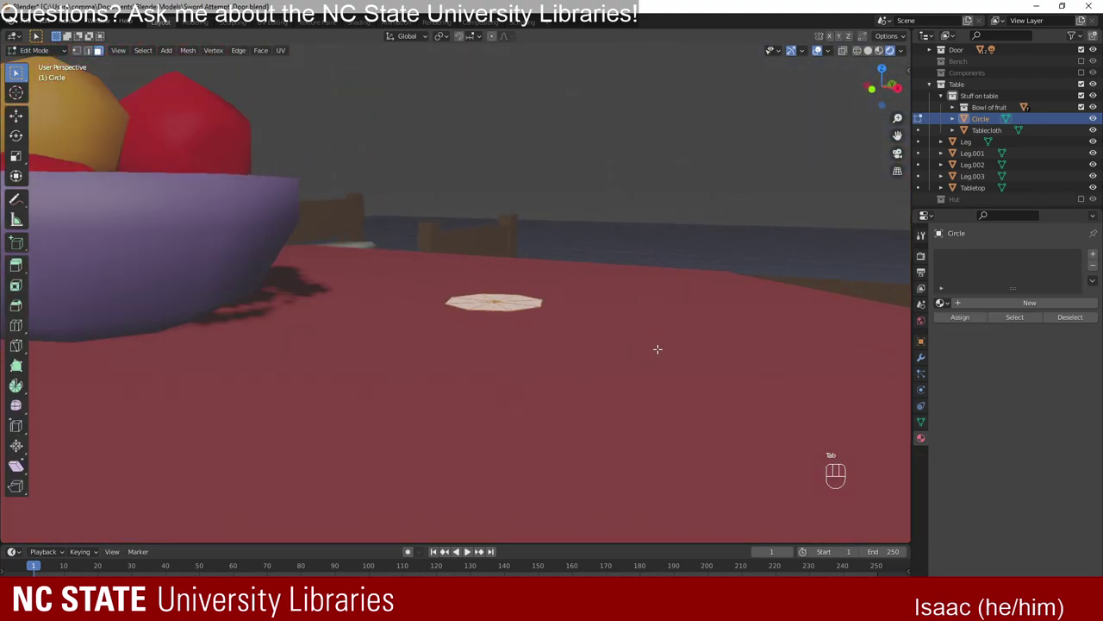
Extrude the disc up about 0.0125 m, then extrude the top again and scale it inward into a shallow dish.
key(e)
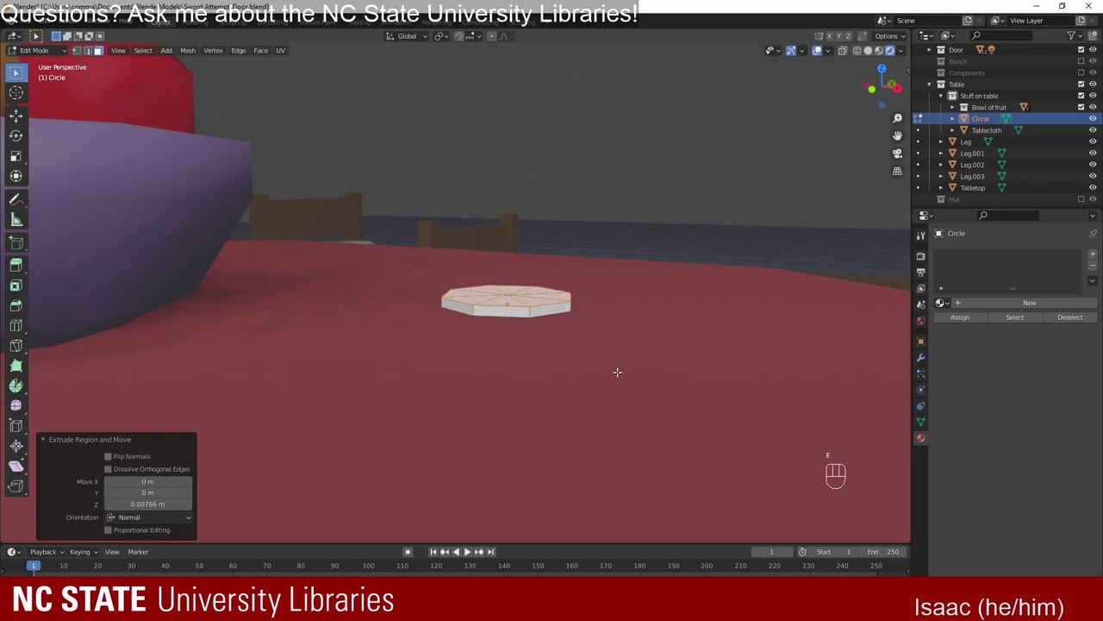
key(s)
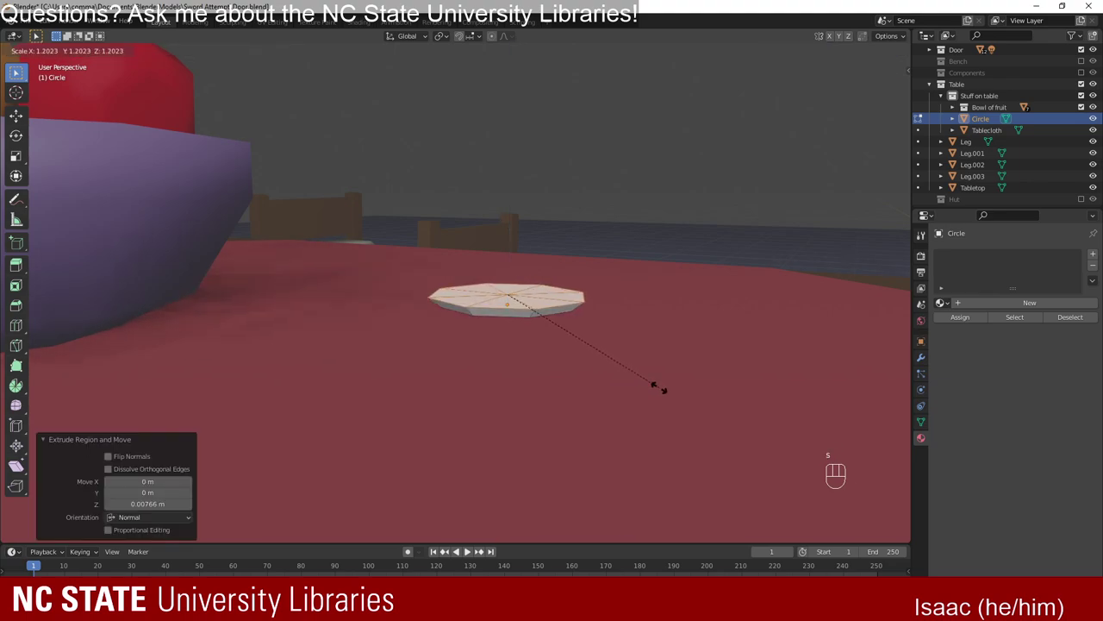
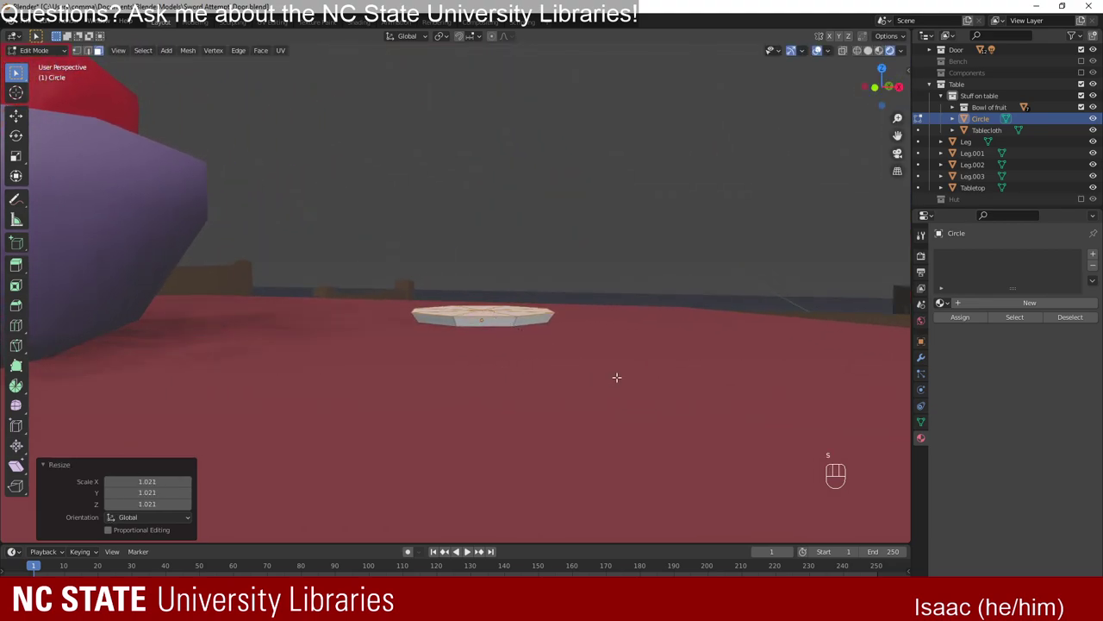
key(e)
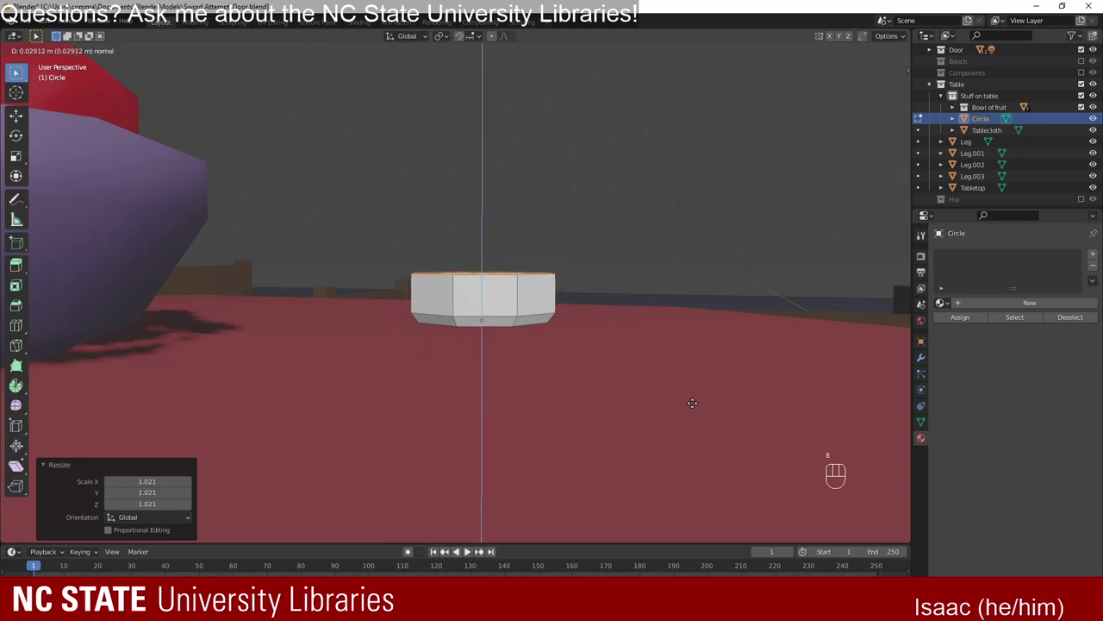
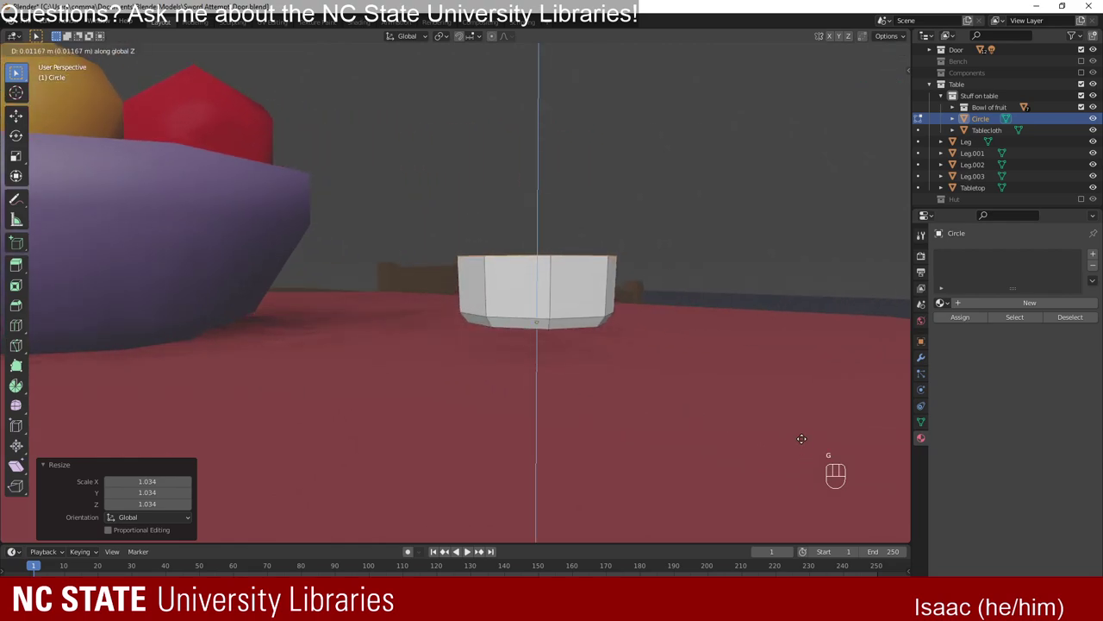
key(s)
key(g)
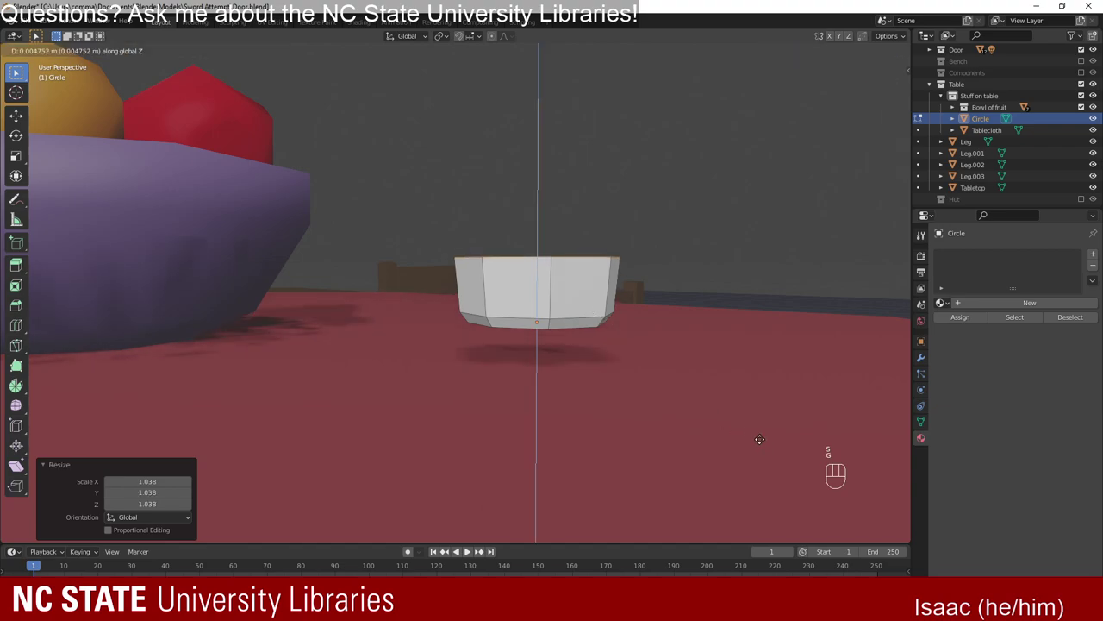
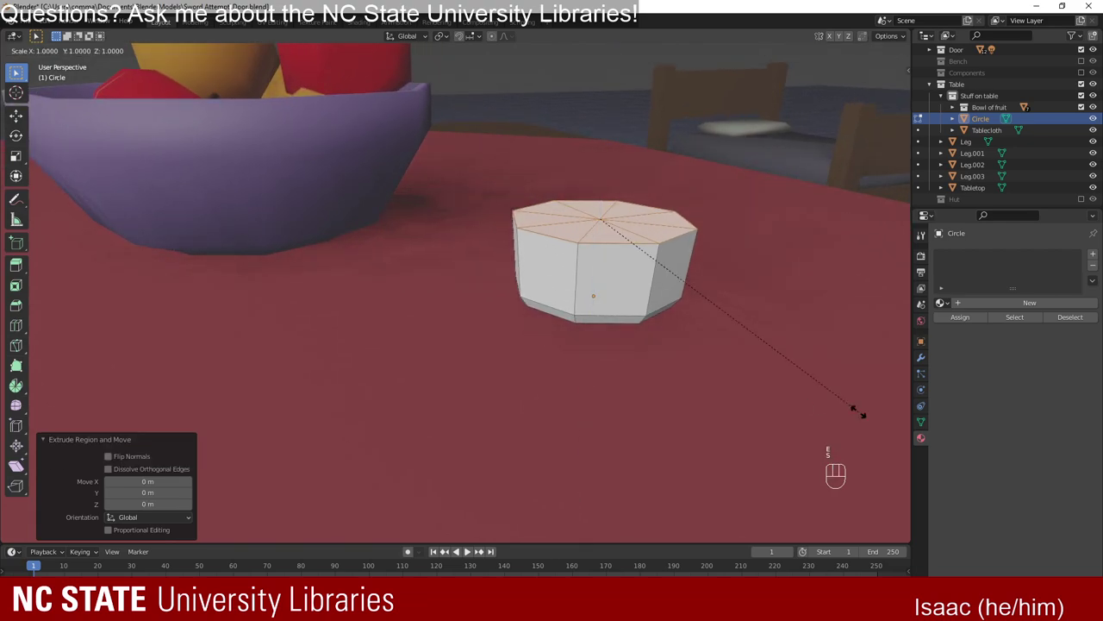
key(s)
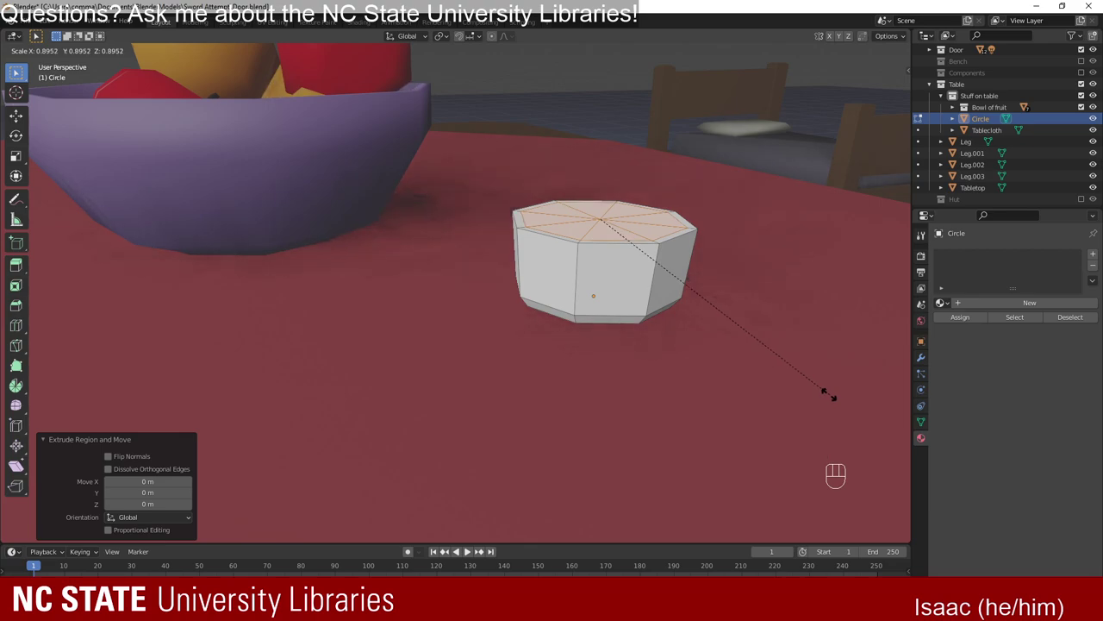
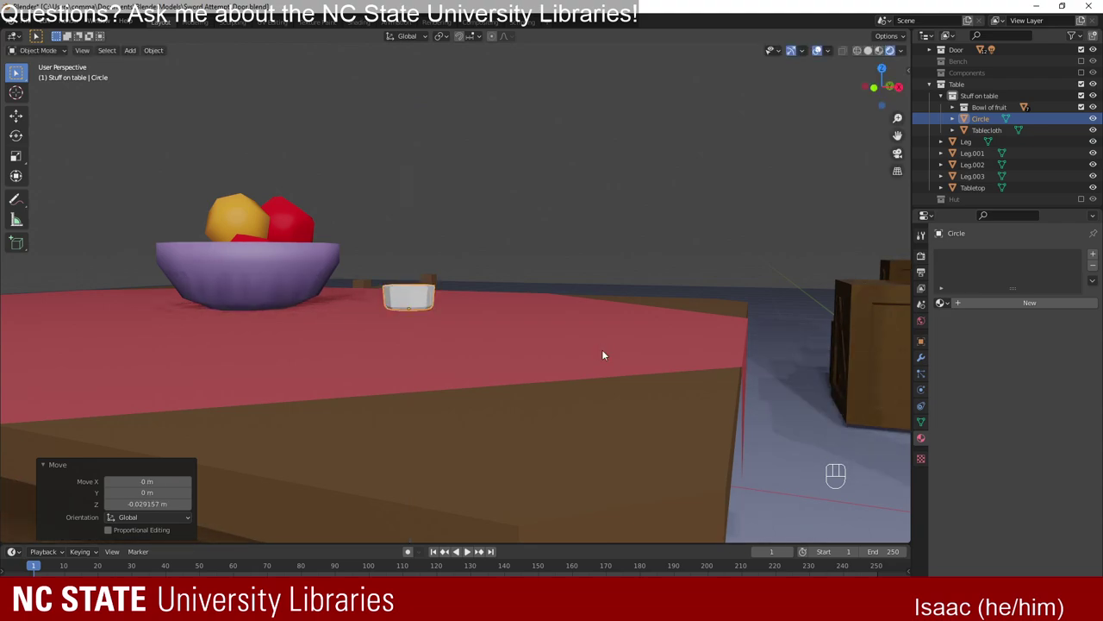
Orbit and zoom around the dish to check it shares the bowl's purple Material.011.
drag(463, 285, 427, 346)
drag(441, 264, 563, 384)
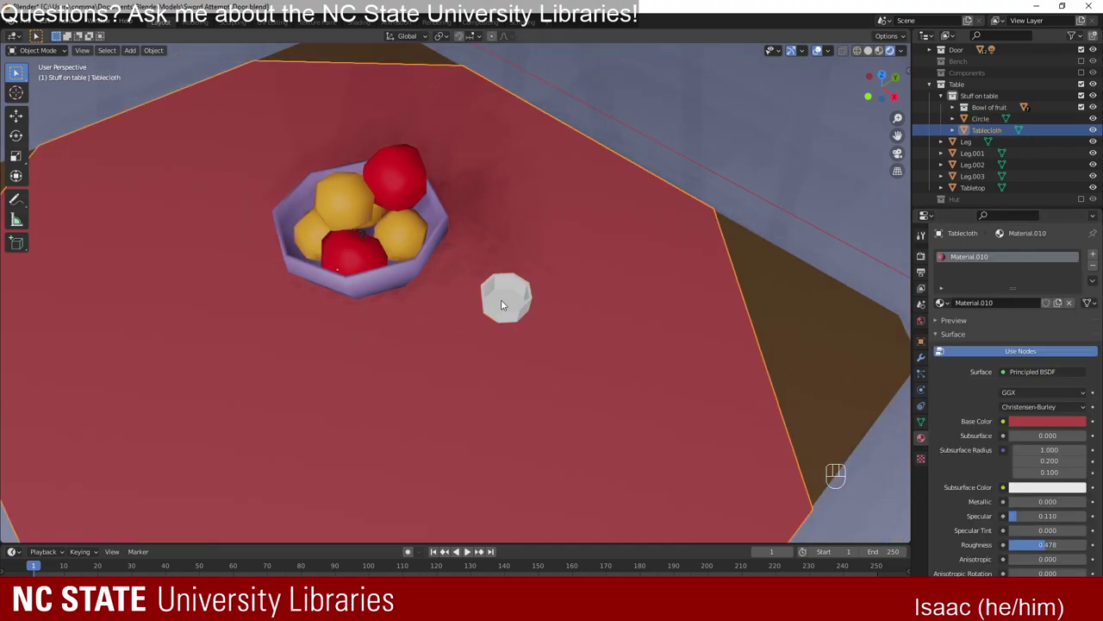
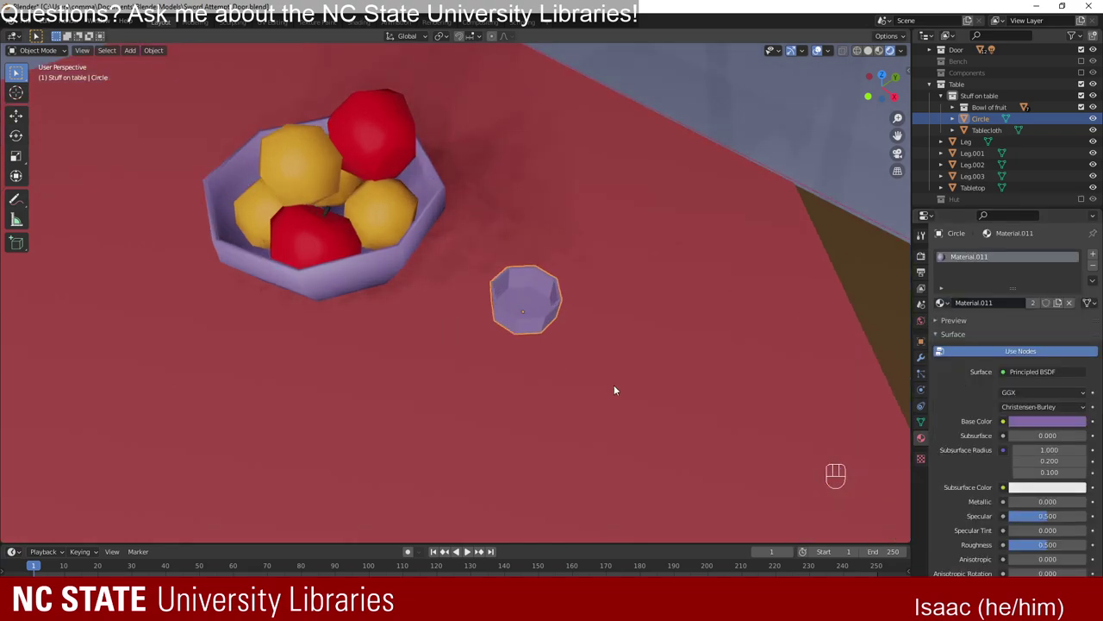
drag(638, 386, 611, 338)
drag(591, 314, 657, 348)
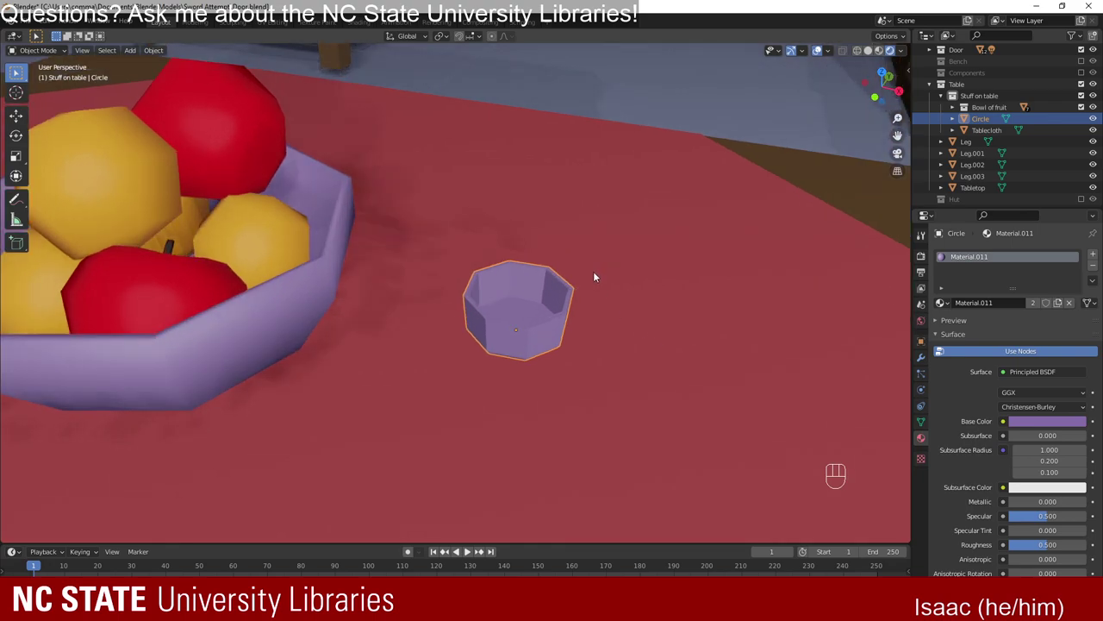
drag(720, 314, 766, 313)
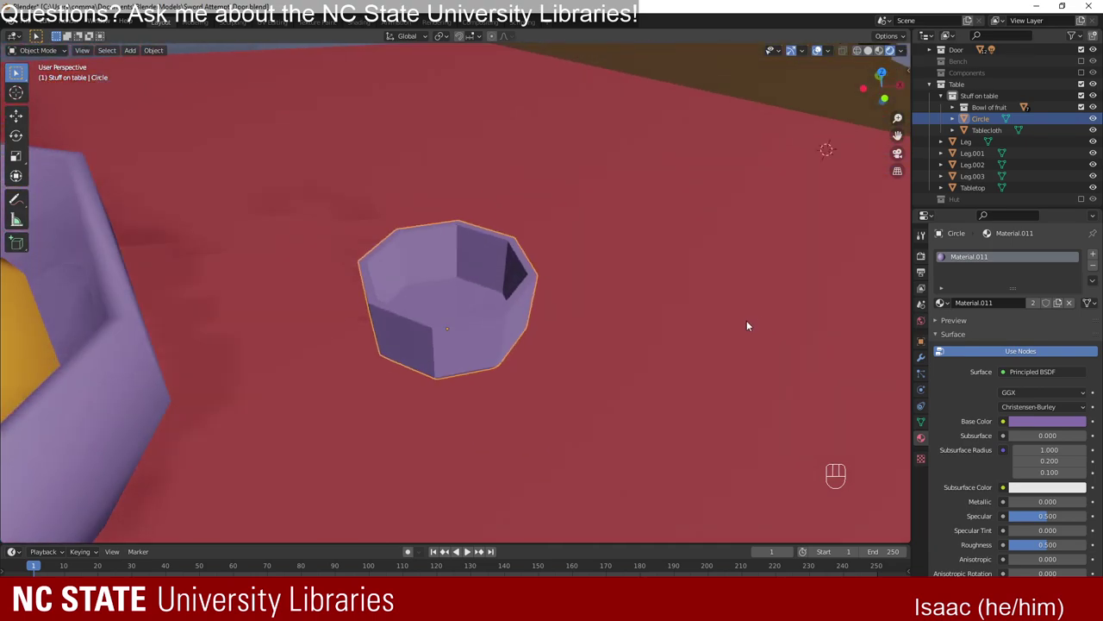
drag(744, 321, 585, 326)
drag(564, 322, 489, 313)
drag(463, 293, 539, 288)
drag(487, 296, 437, 309)
drag(484, 310, 618, 343)
drag(726, 329, 485, 331)
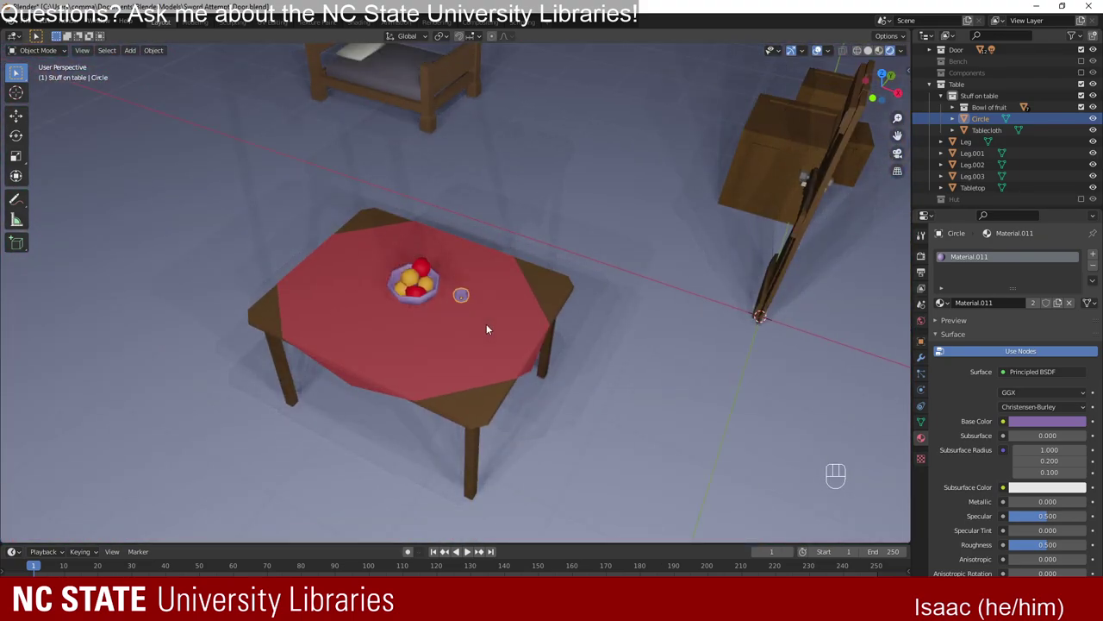
Add a second Circle mesh, shrink it to dish size and move it onto the purple dish.
key(shift+a)
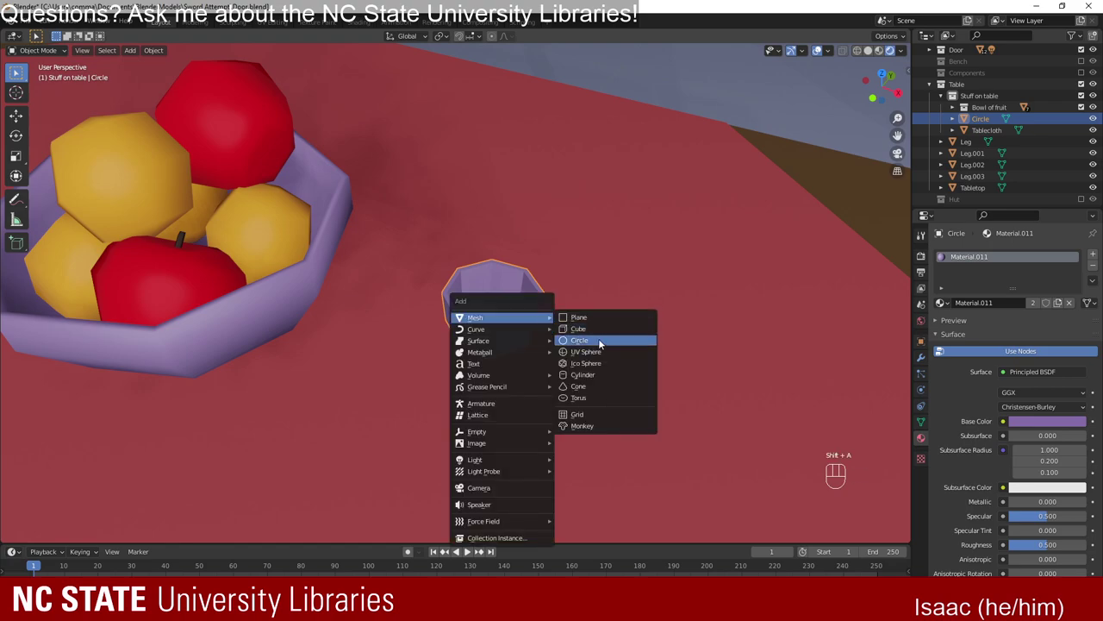
drag(712, 372, 575, 335)
middle_click(664, 332)
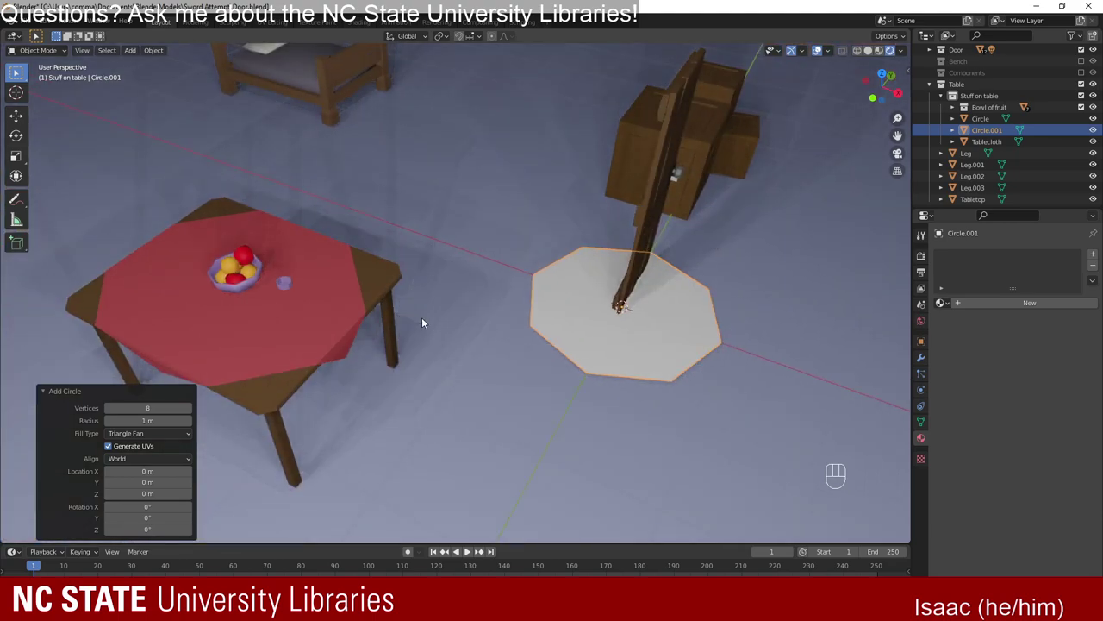
key(g)
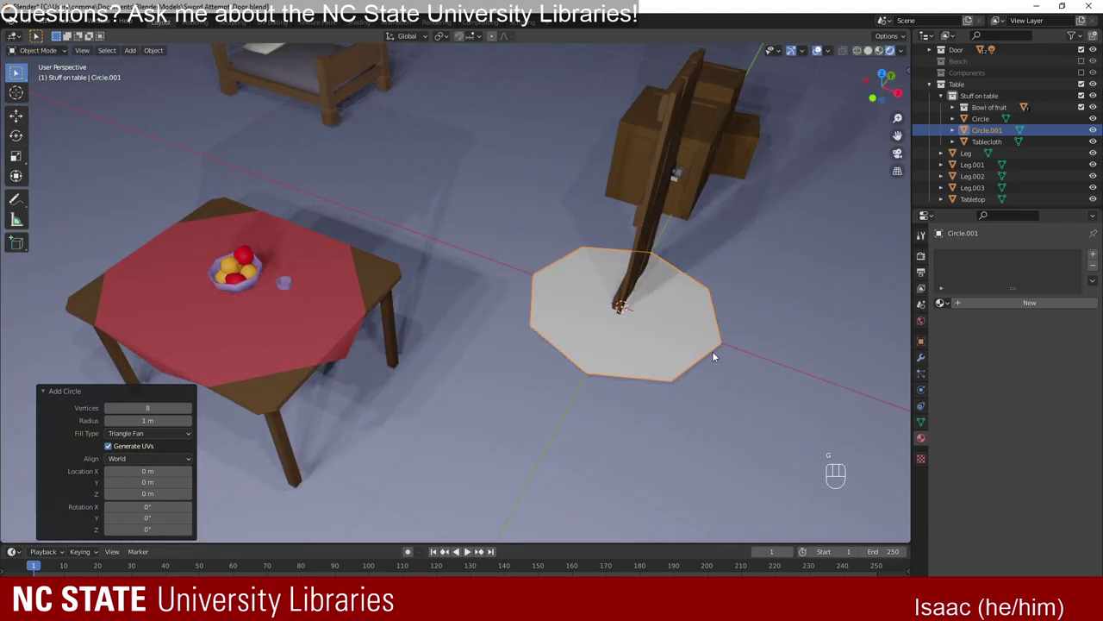
key(g)
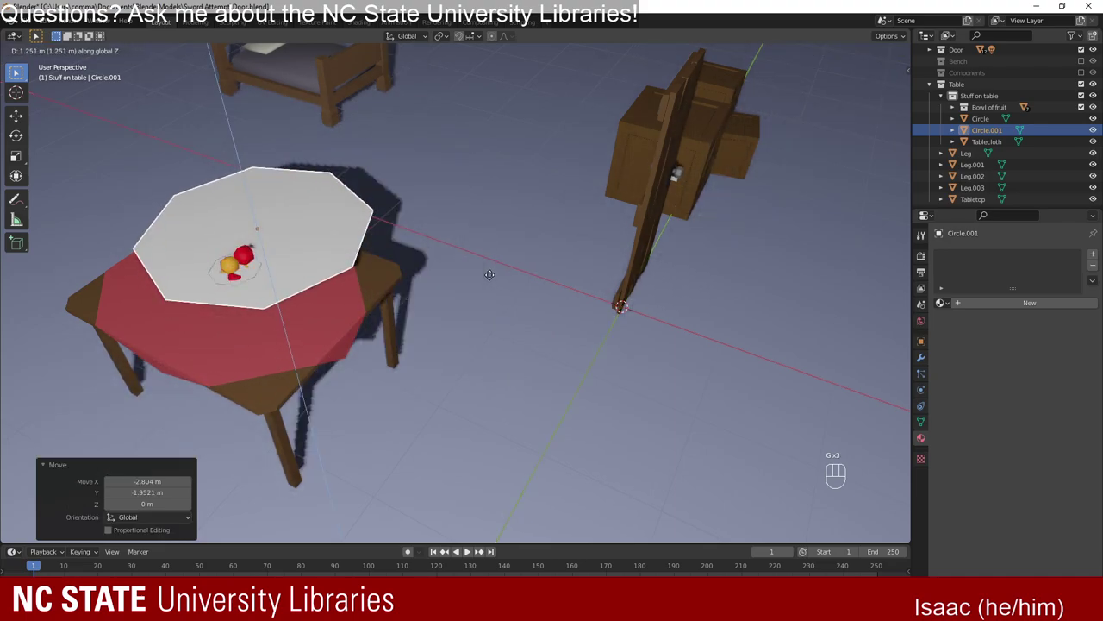
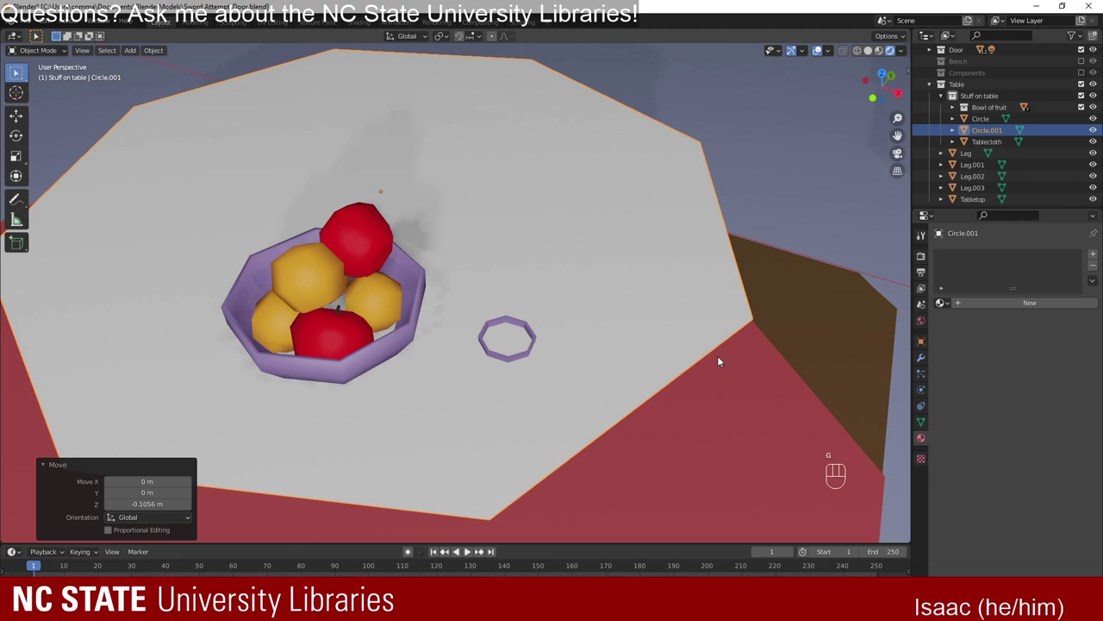
key(s)
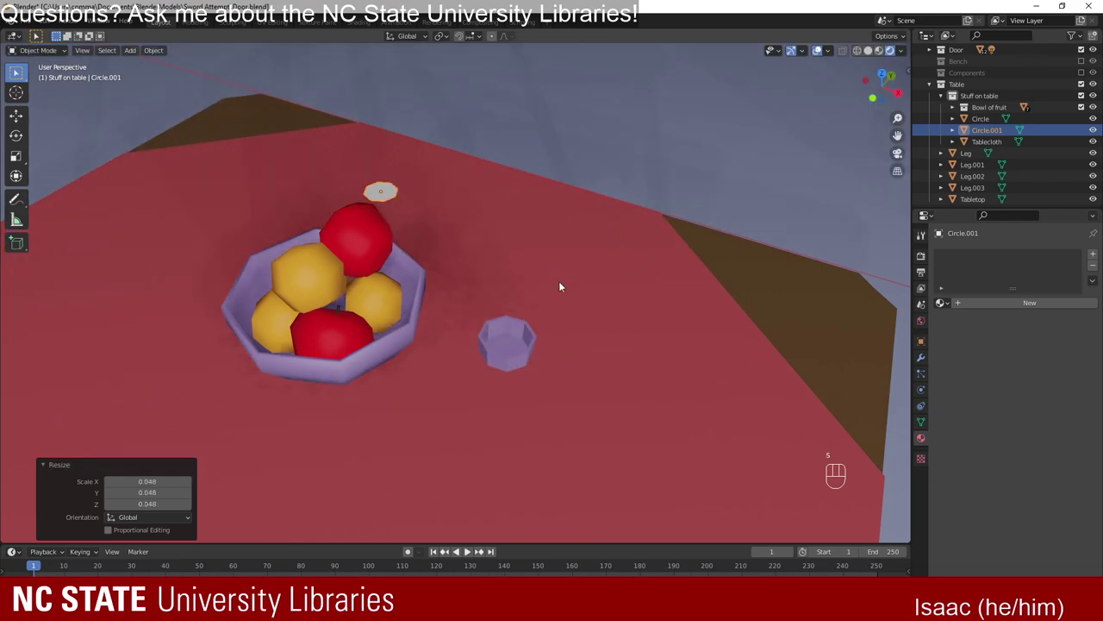
key(g)
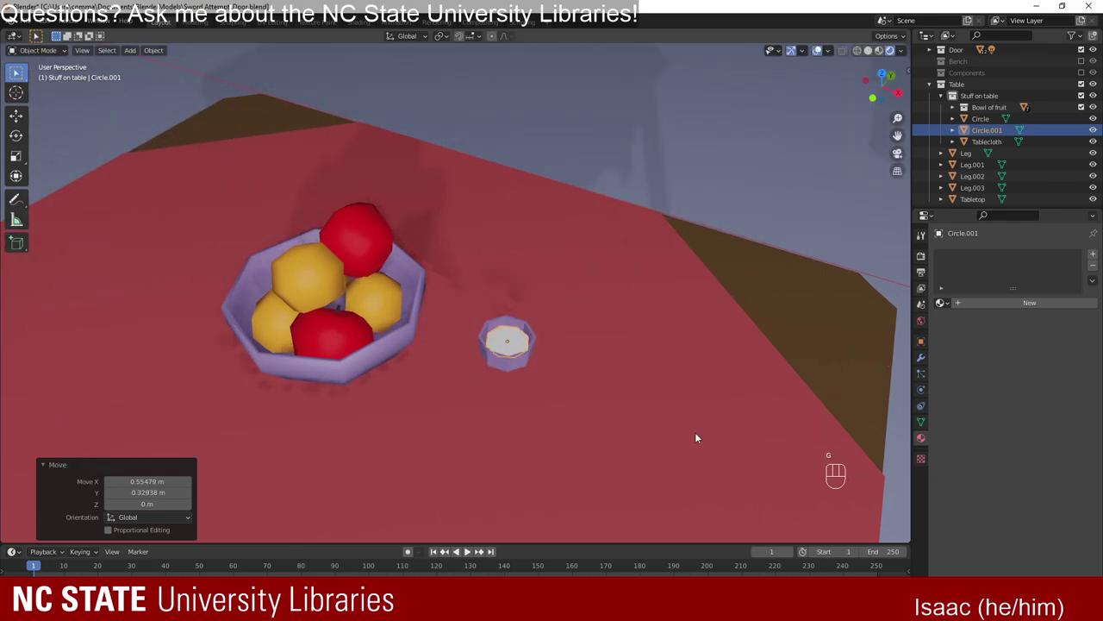
Widen the disc's edge in Edit Mode so it meets the dish walls as the soup surface.
drag(756, 433, 600, 367)
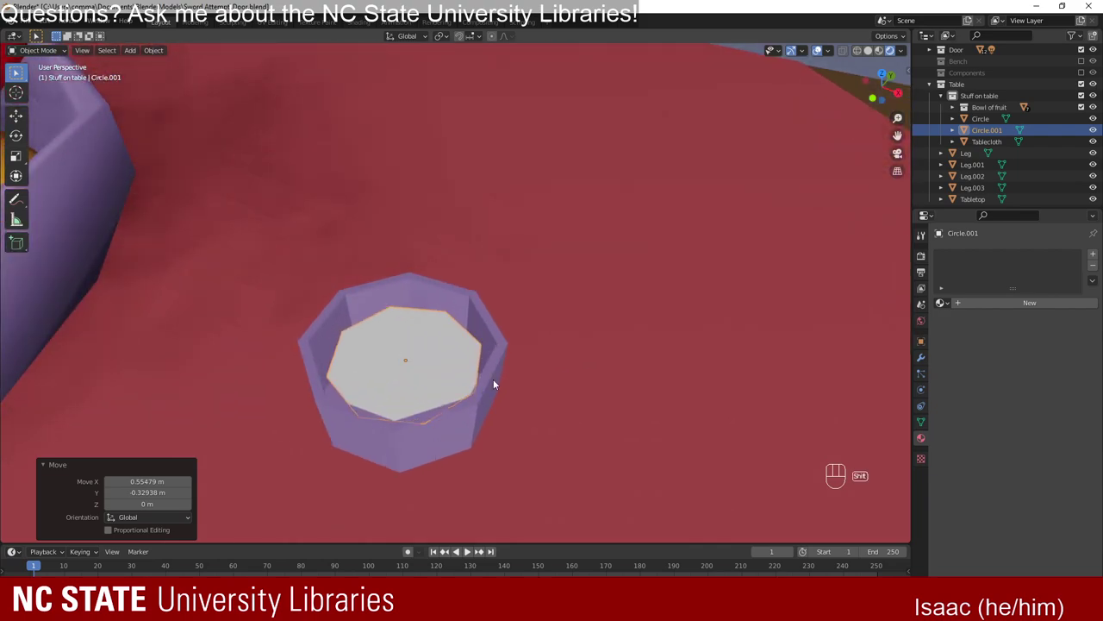
drag(497, 373, 552, 295)
key(r)
key(s)
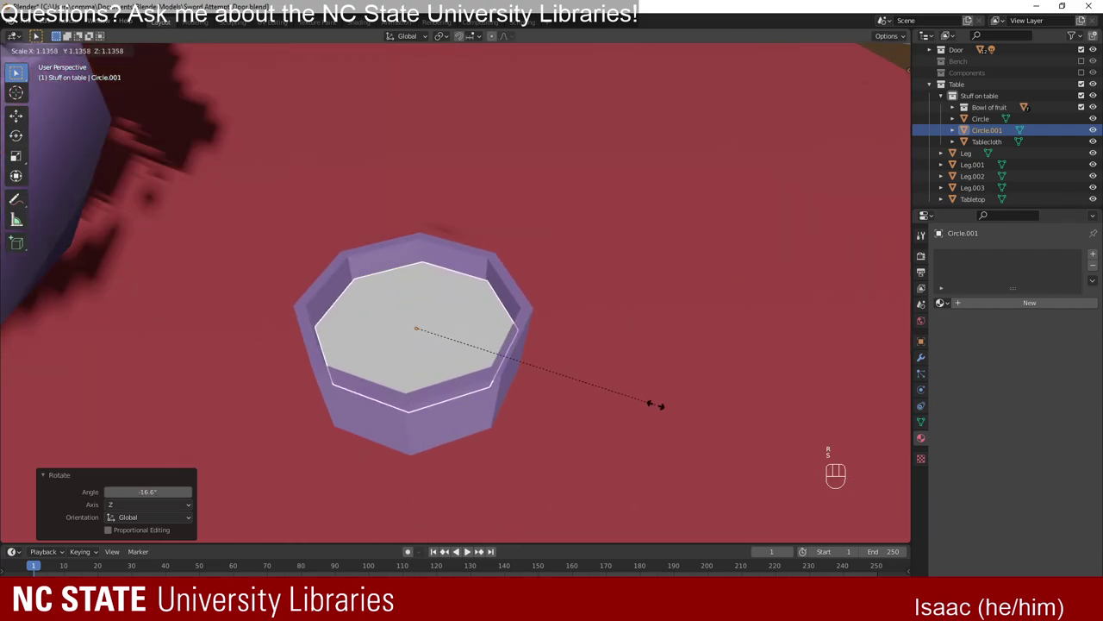
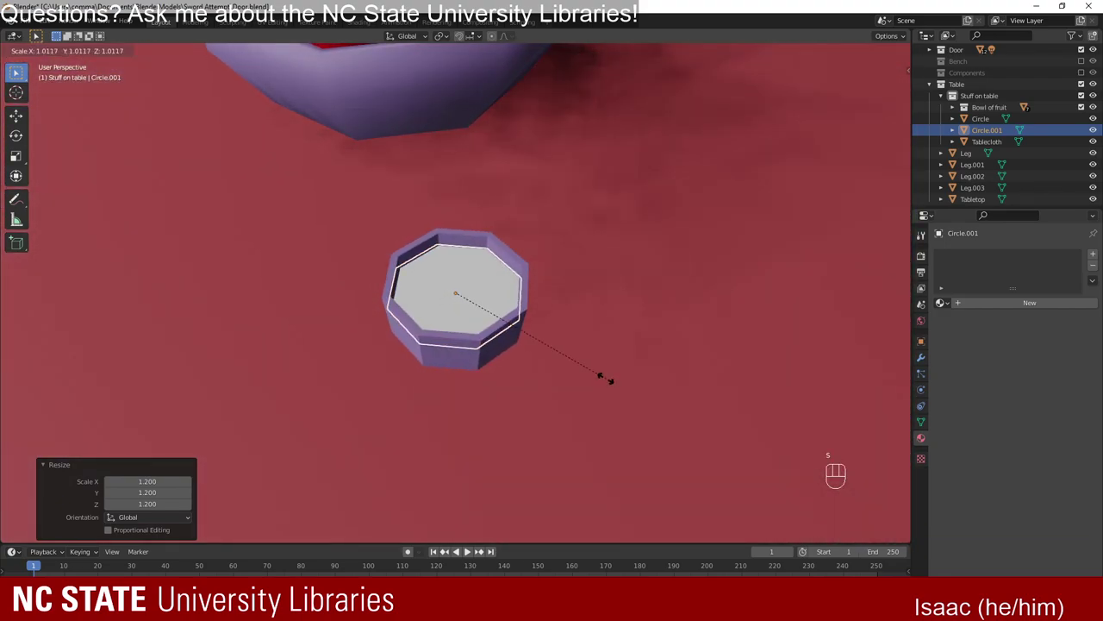
Give Circle.001 a new dark green material with adjusted roughness, named Soup?
click(805, 234)
drag(590, 411, 641, 404)
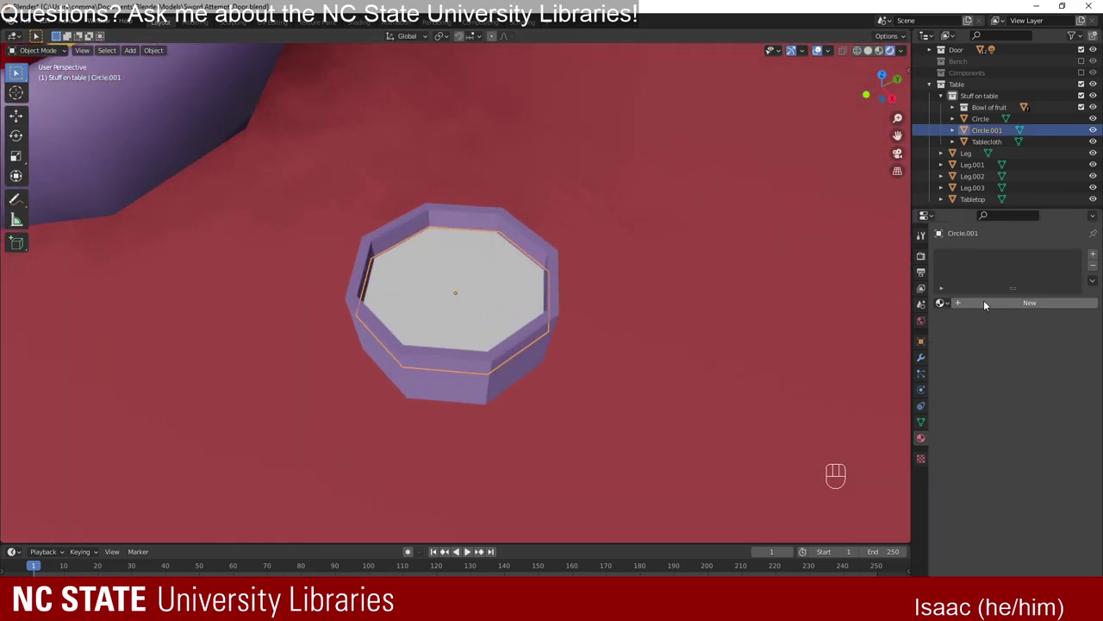
click(978, 305)
drag(1031, 427, 1008, 445)
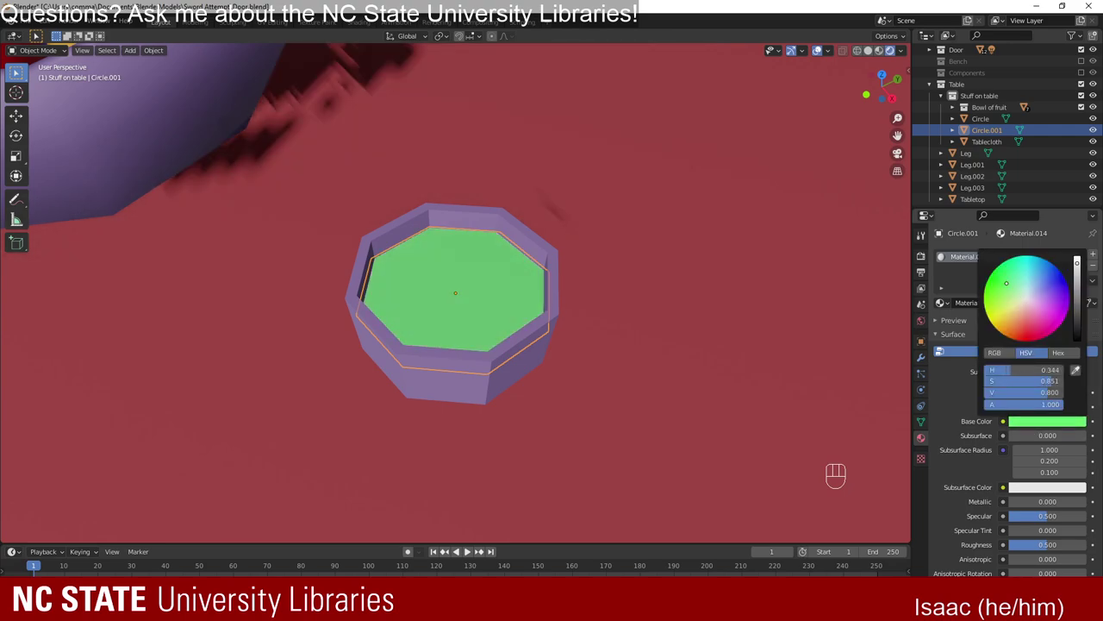
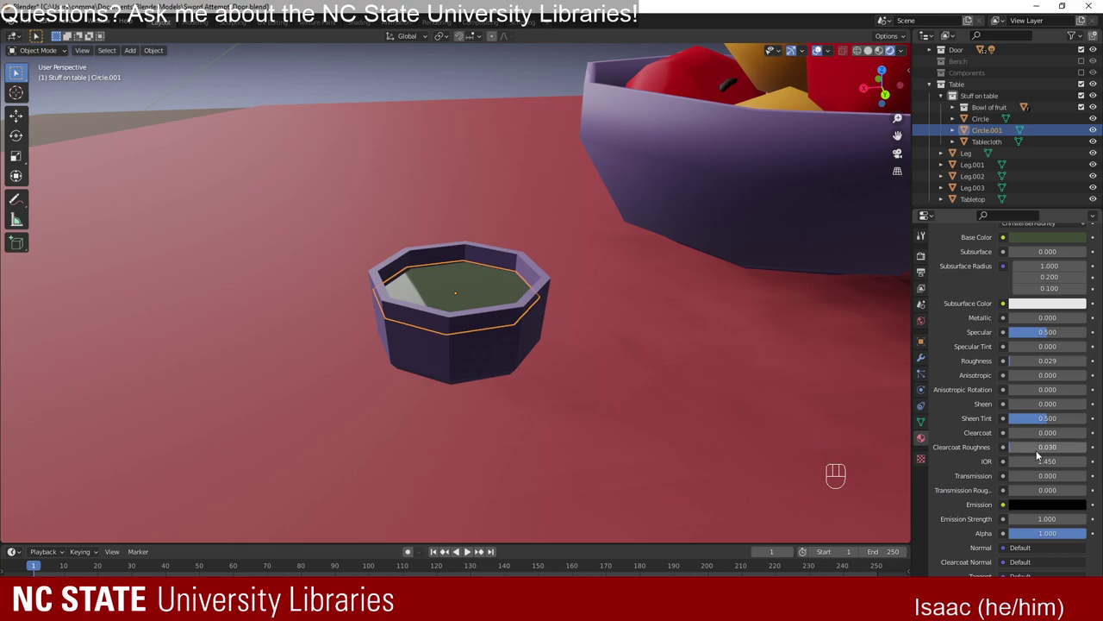
drag(504, 346, 624, 369)
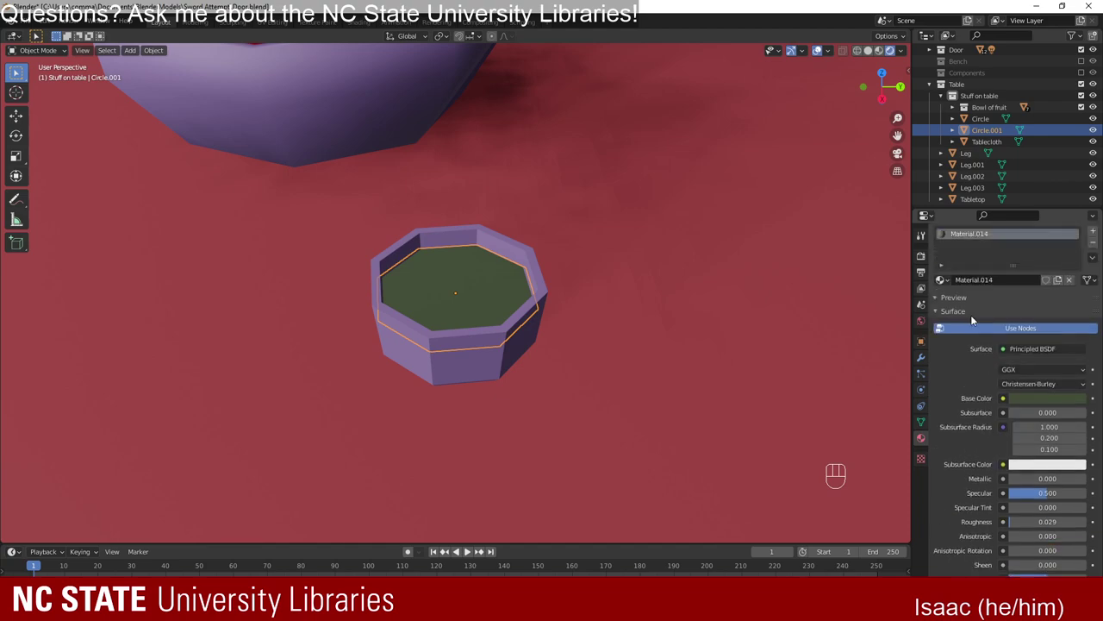
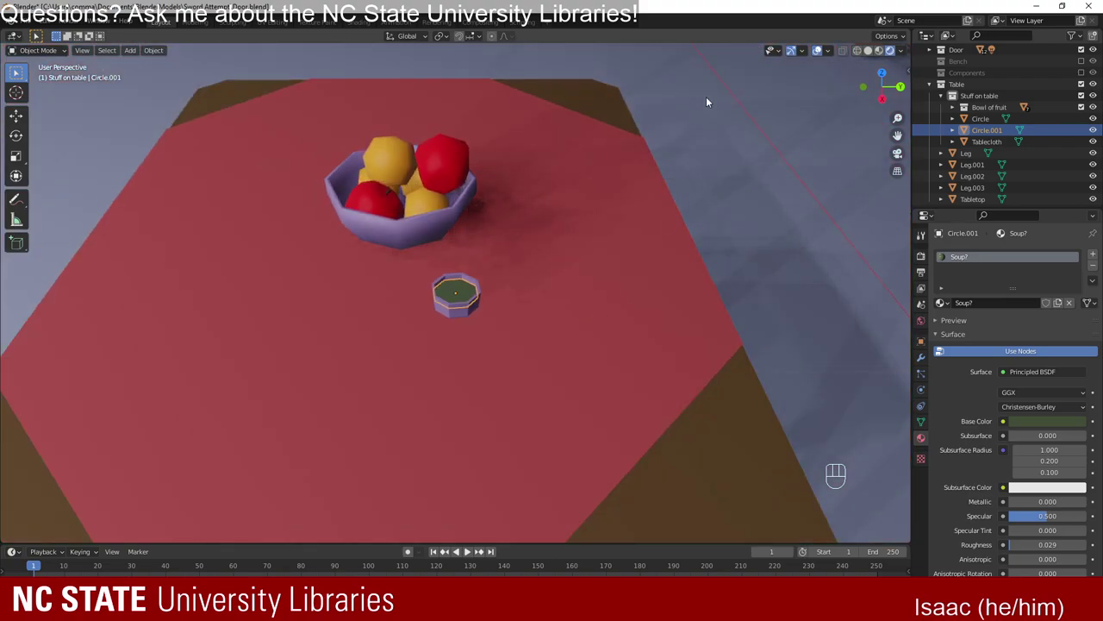
drag(585, 374, 572, 393)
drag(512, 404, 484, 393)
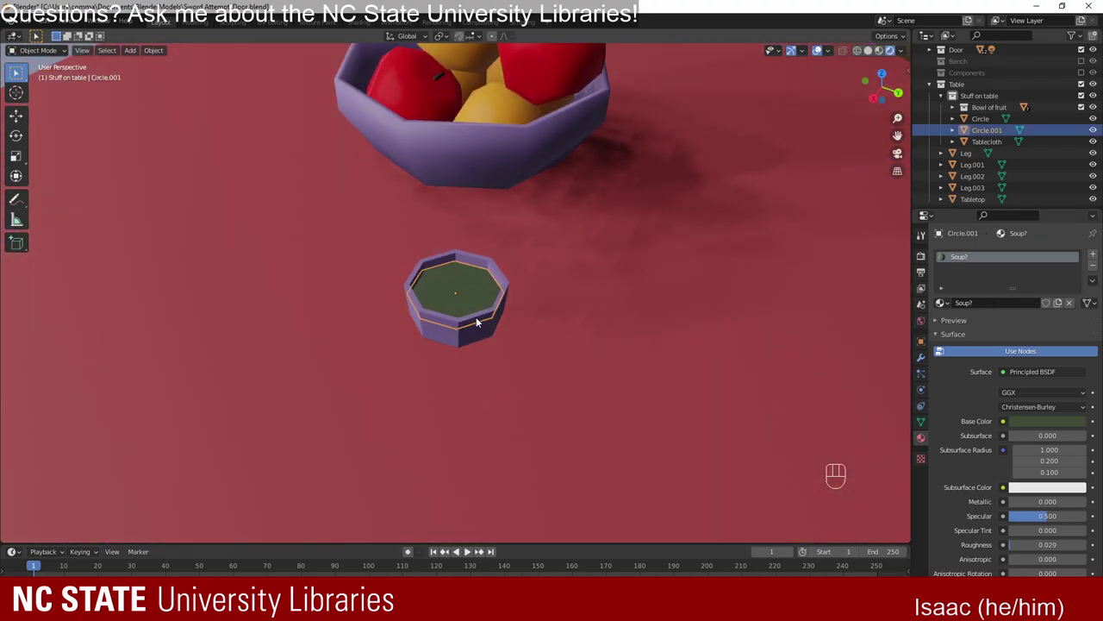
Adjust the purple dish's size and position and look down on it from above.
click(473, 339)
key(s)
drag(604, 448, 566, 415)
drag(544, 411, 516, 400)
key(g)
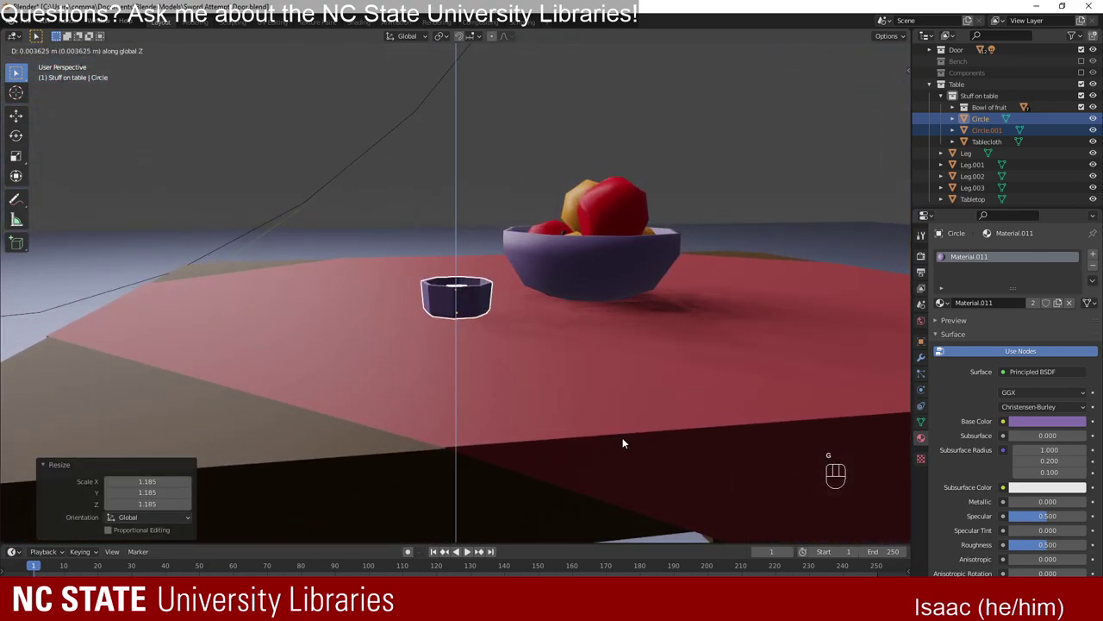
drag(533, 381, 596, 426)
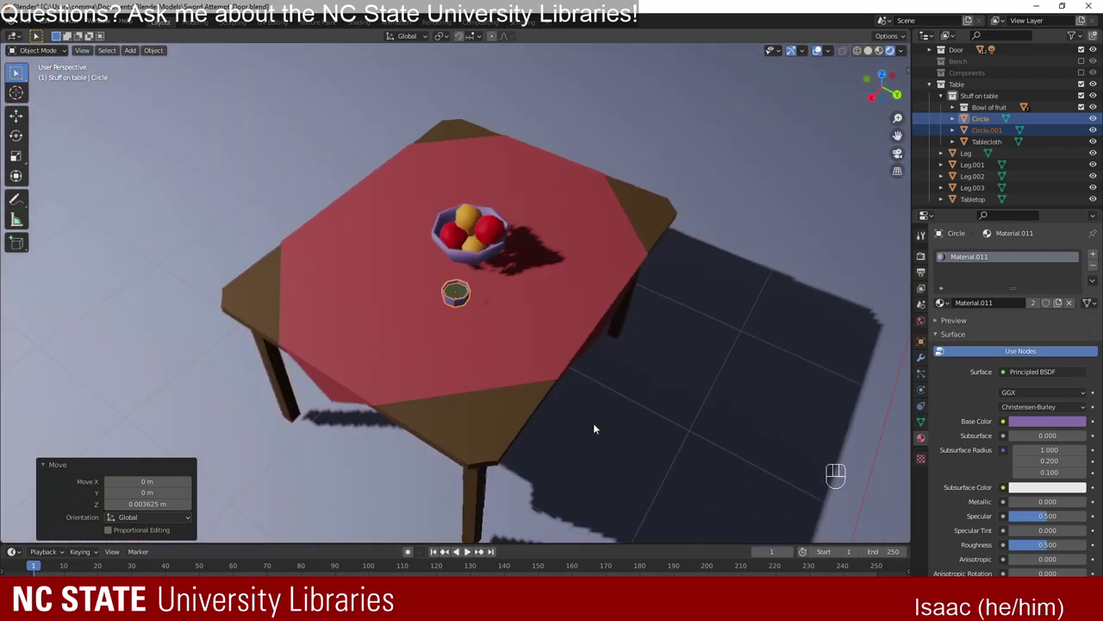
drag(494, 380, 492, 413)
Duplicate the dish and its soup with Shift+D and settle the copy across the tablecloth.
key(shift+d)
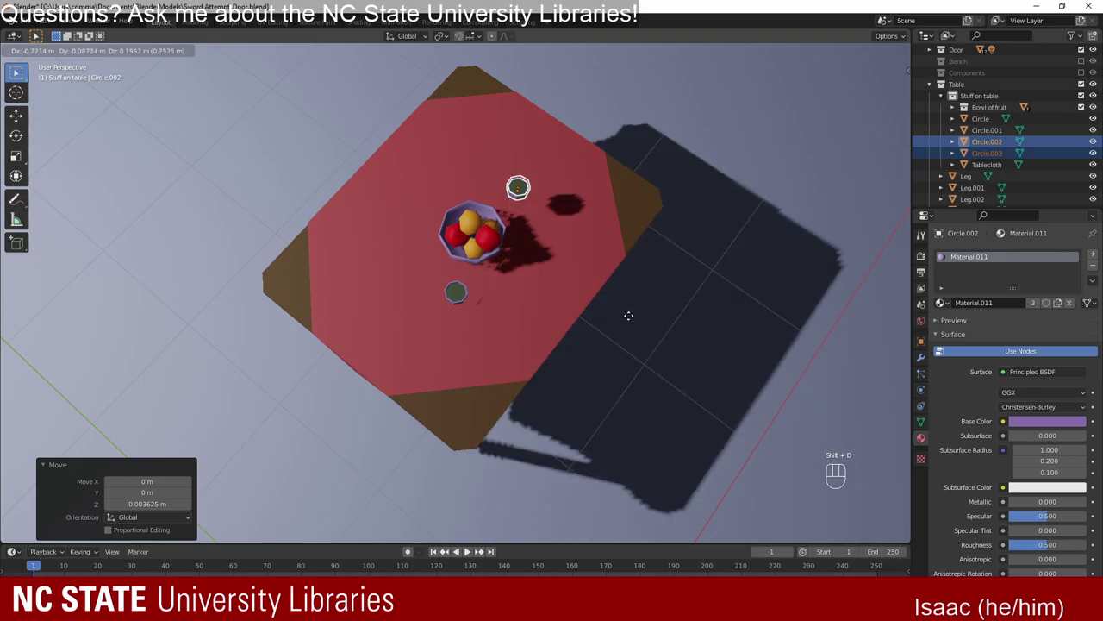
drag(627, 400, 503, 330)
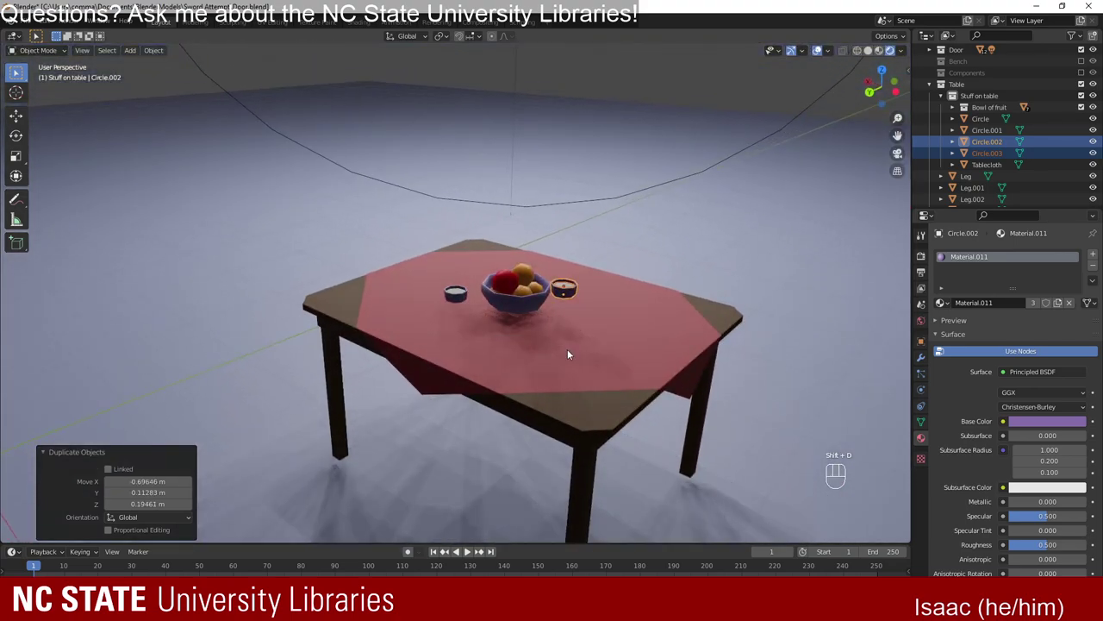
key(ctrl+z)
key(g)
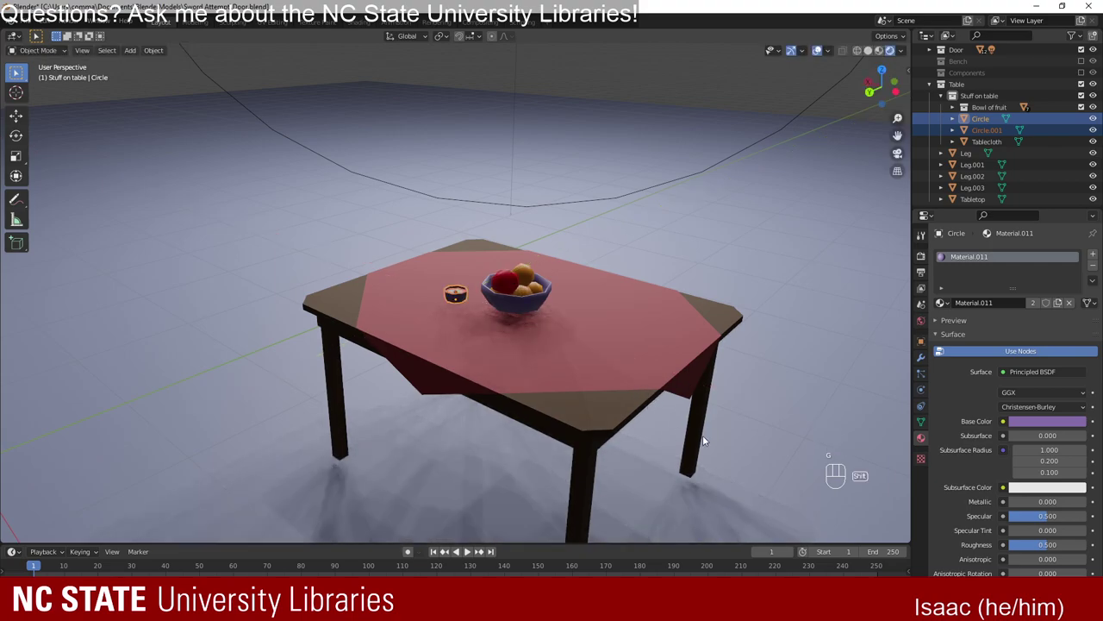
key(shift+d)
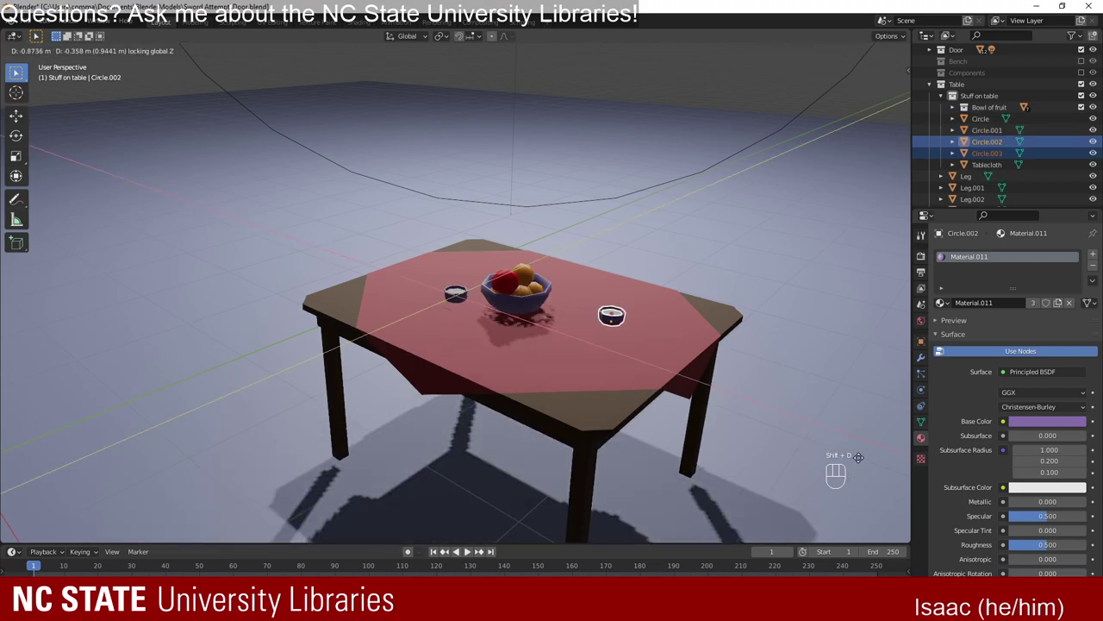
drag(606, 384, 635, 388)
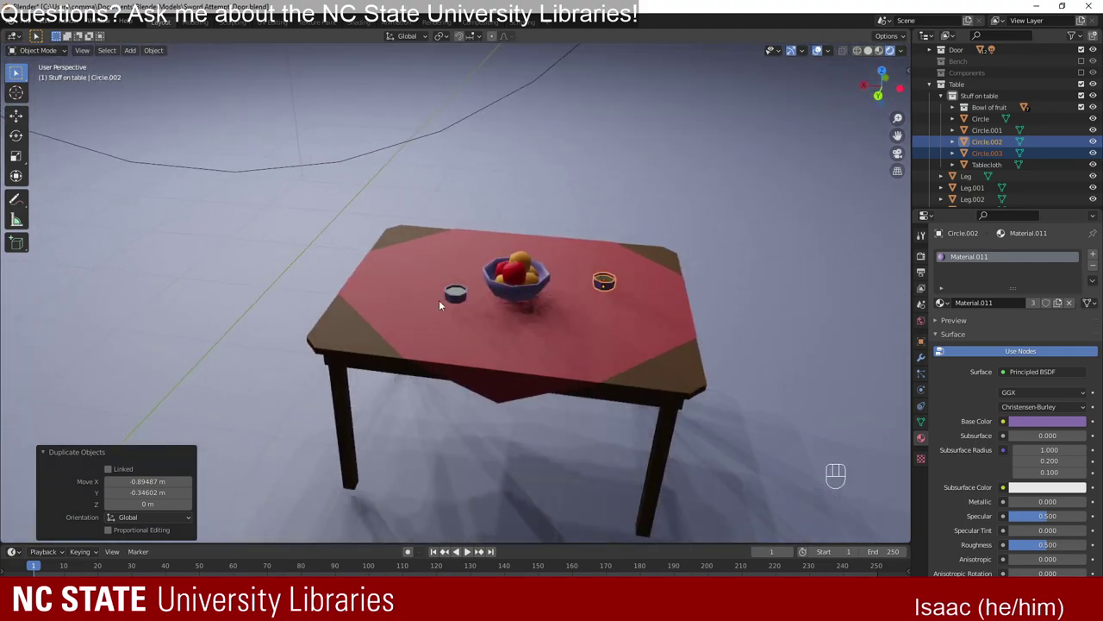
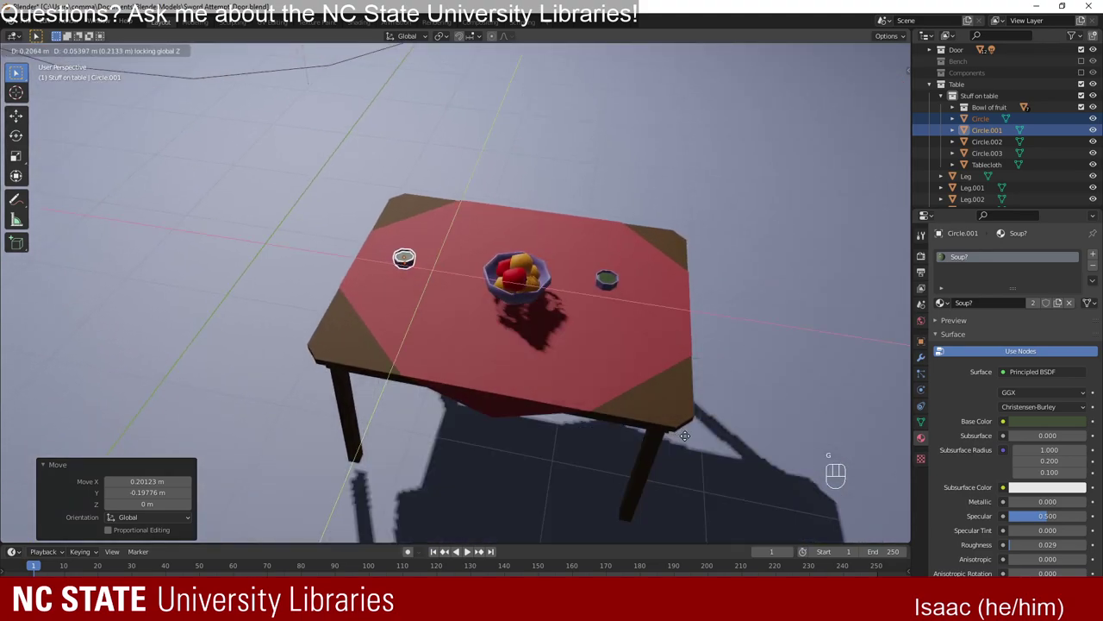
click(611, 288)
drag(732, 381, 717, 371)
key(g)
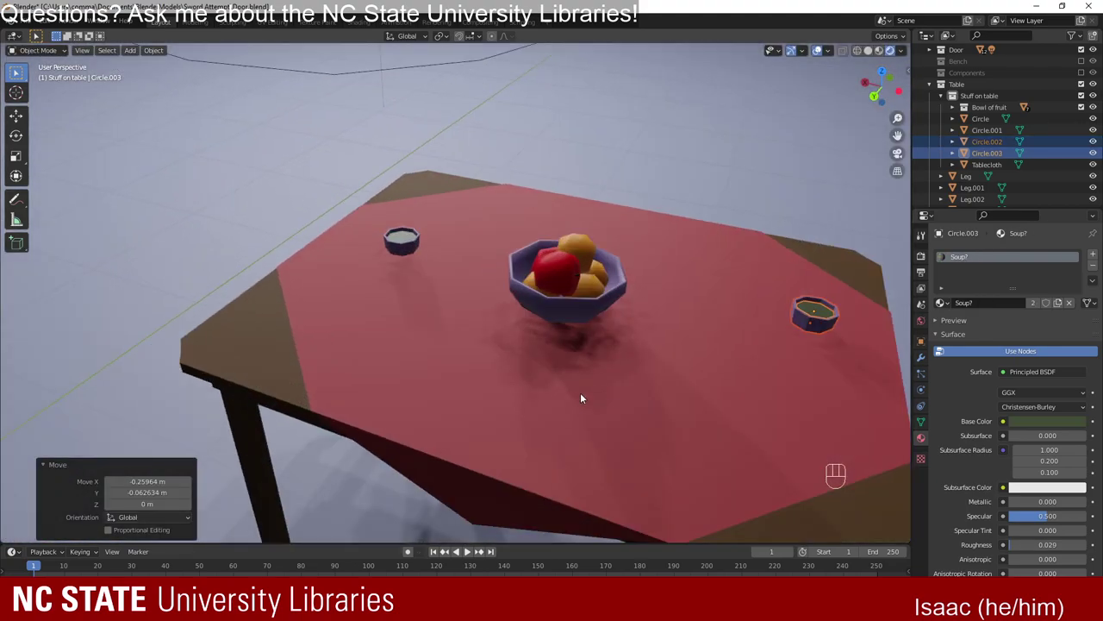
drag(513, 404, 593, 370)
Pull back and orbit to check the second dish against the fruit bowl.
drag(498, 328, 540, 363)
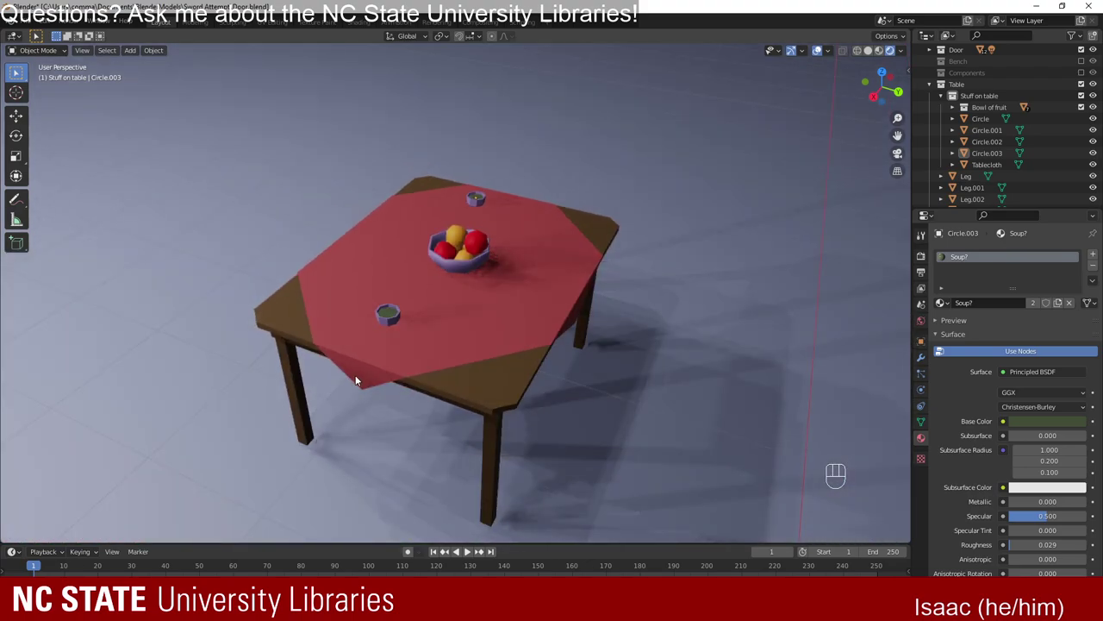
drag(322, 395, 392, 377)
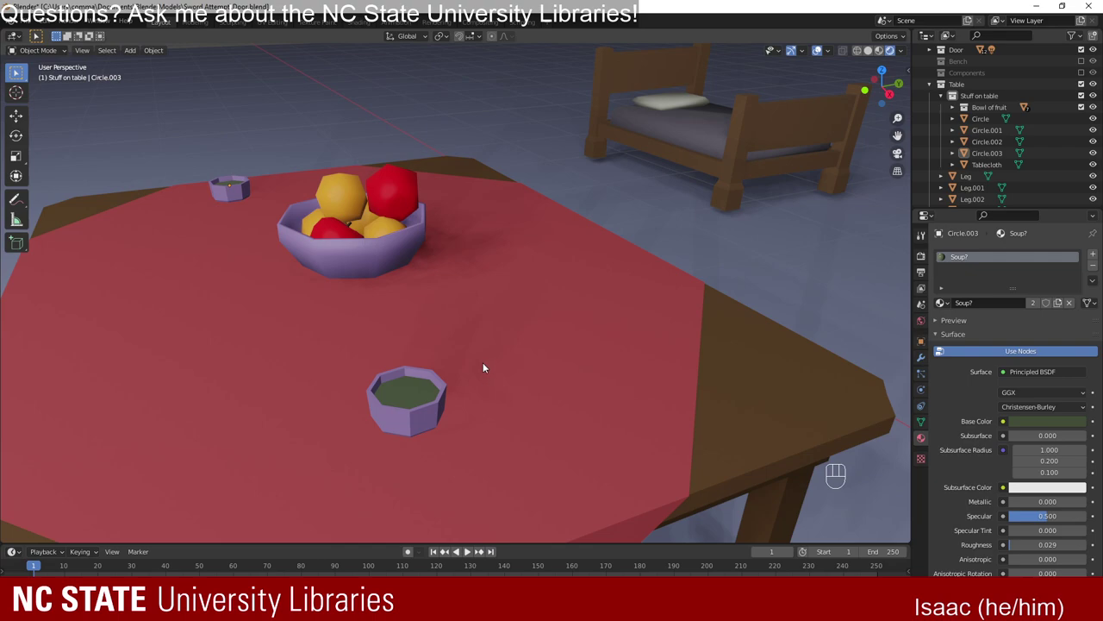
drag(543, 338, 553, 343)
drag(483, 357, 539, 342)
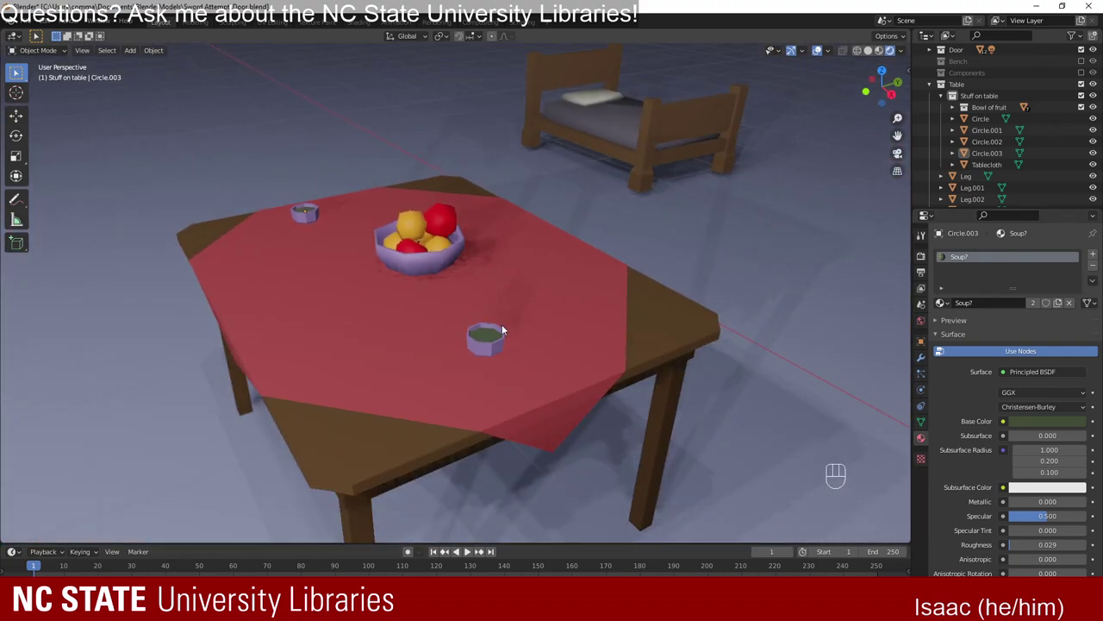
drag(544, 348, 548, 340)
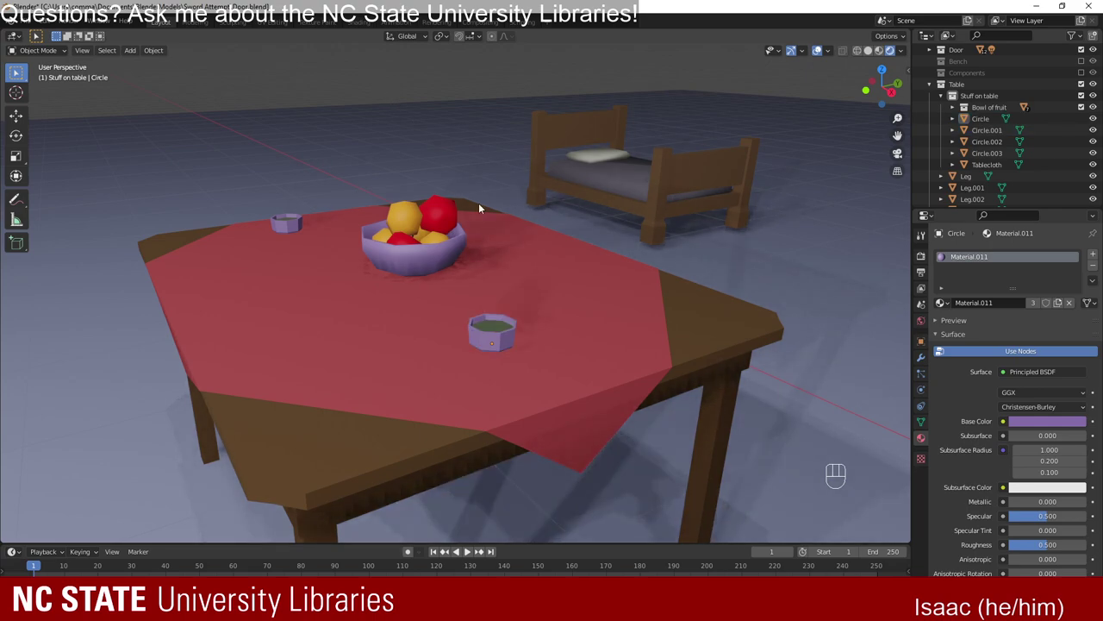
Rename the dishes' purple Material.011 to Dish.
click(502, 342)
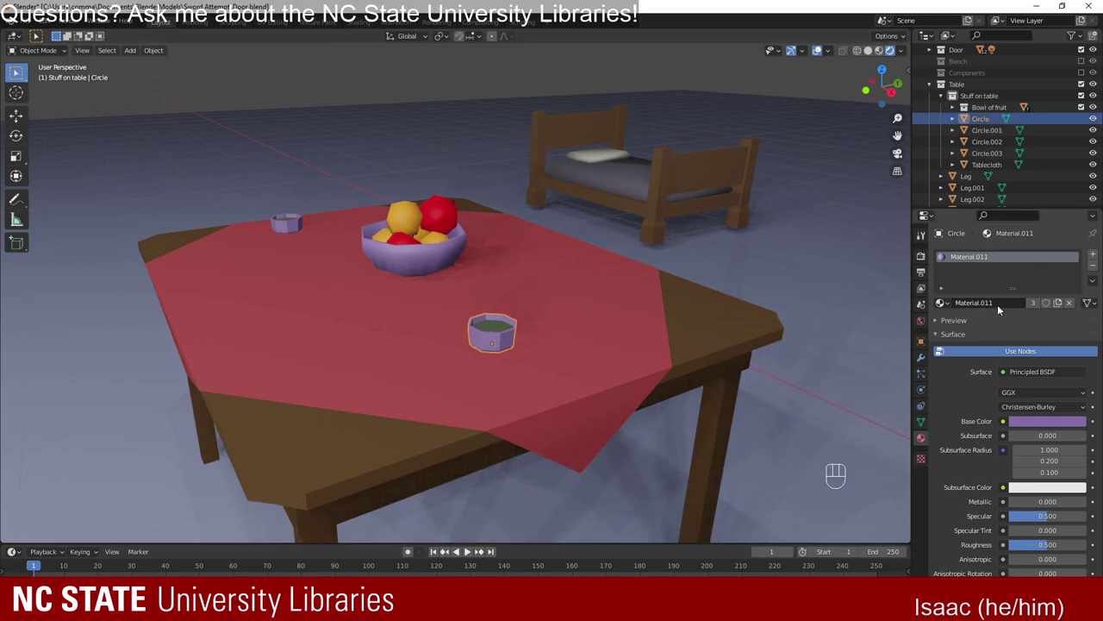
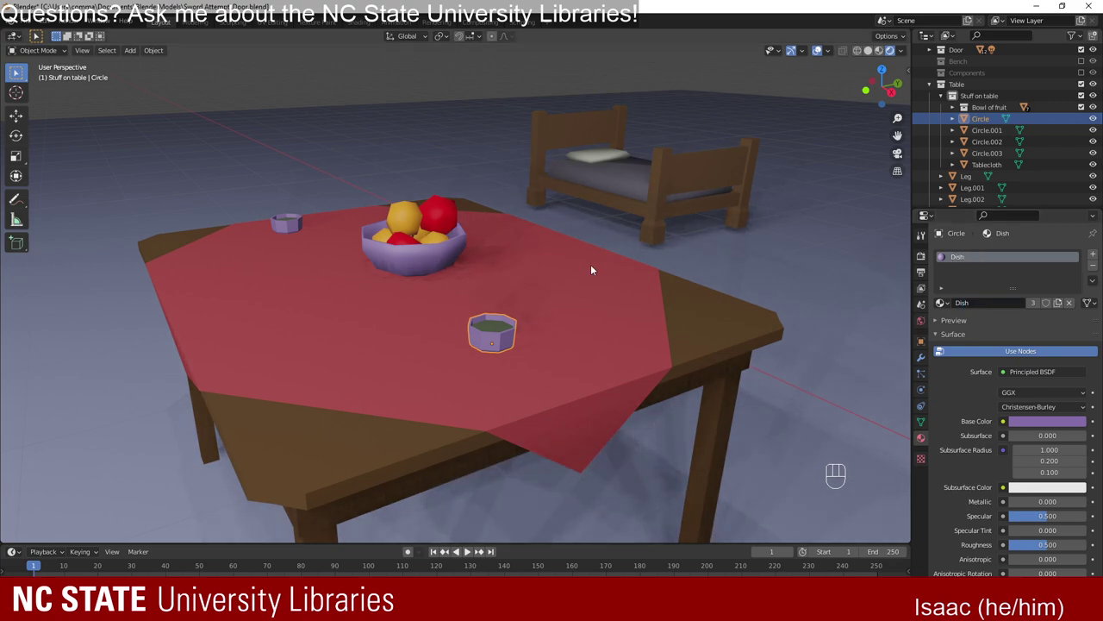
click(293, 228)
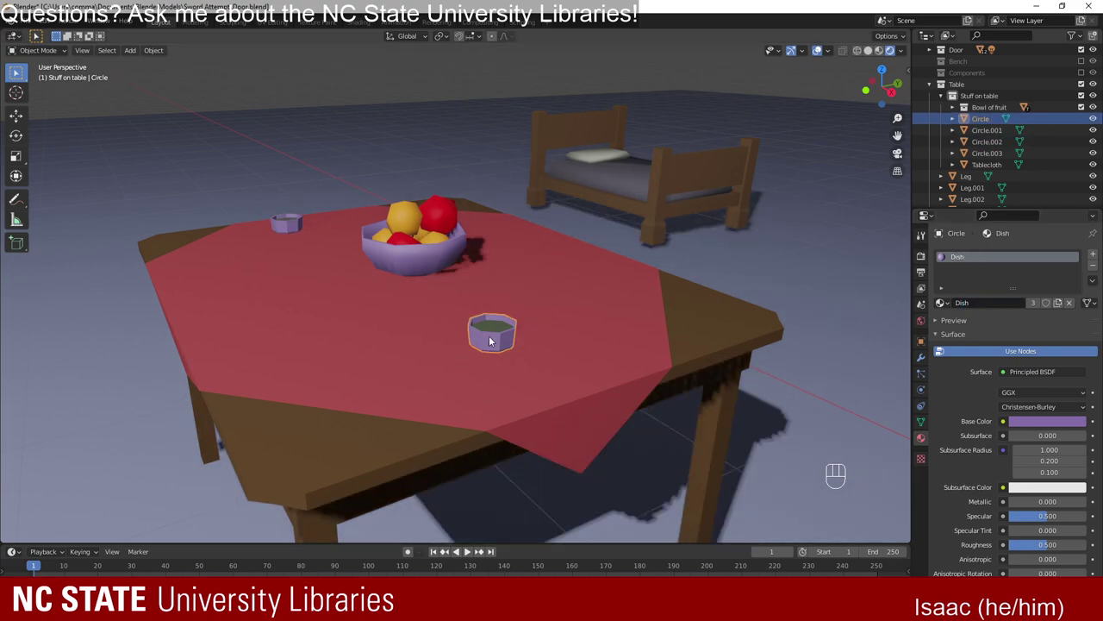
right_click(508, 345)
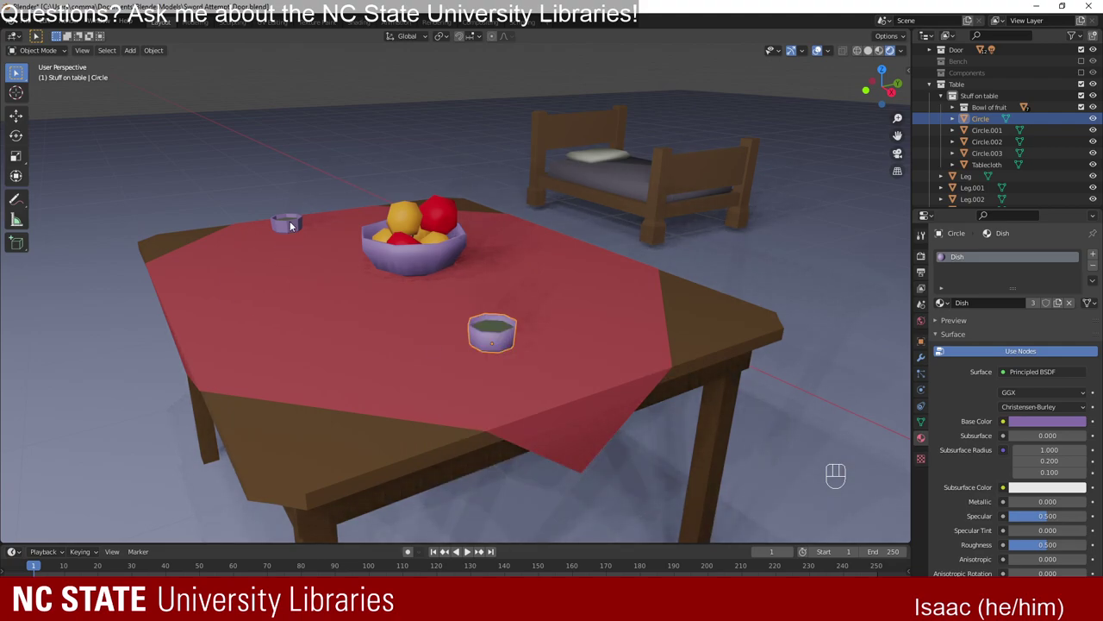
click(298, 230)
right_click(298, 230)
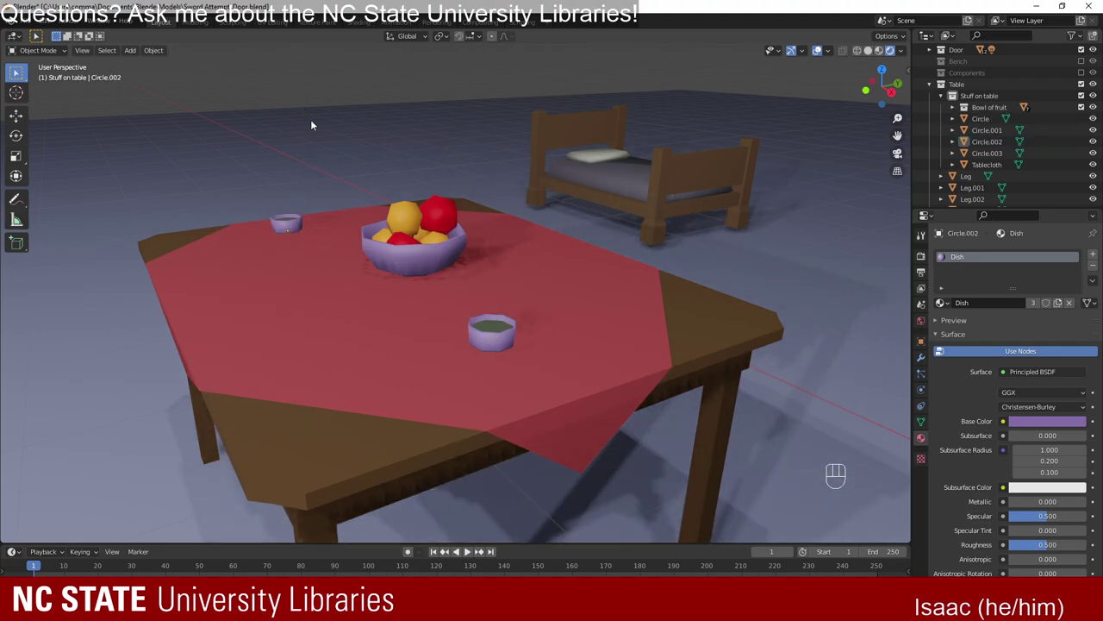
Orbit close to the tabletop to inspect both dishes and the fruit bowl.
drag(420, 343, 390, 359)
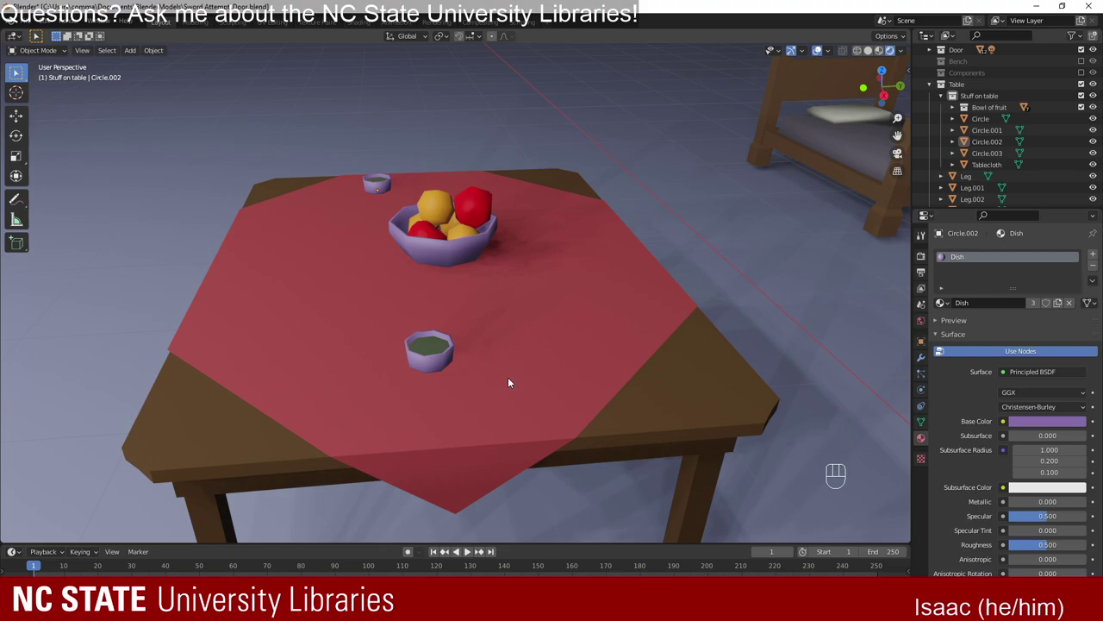
drag(555, 413, 552, 397)
drag(507, 392, 532, 443)
drag(530, 488, 504, 457)
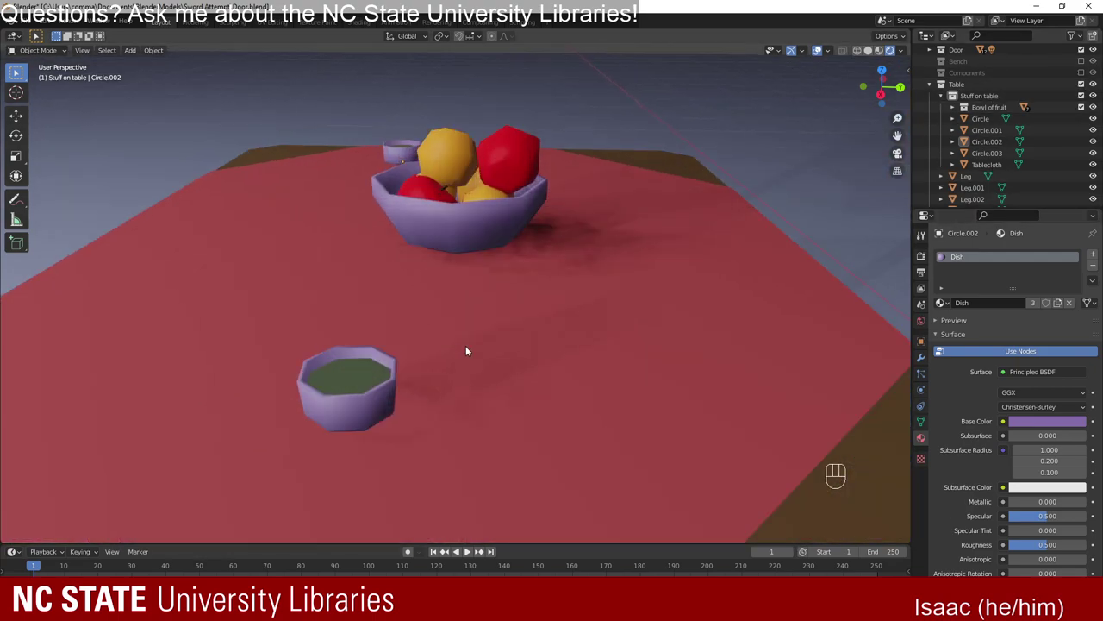
drag(579, 333, 491, 287)
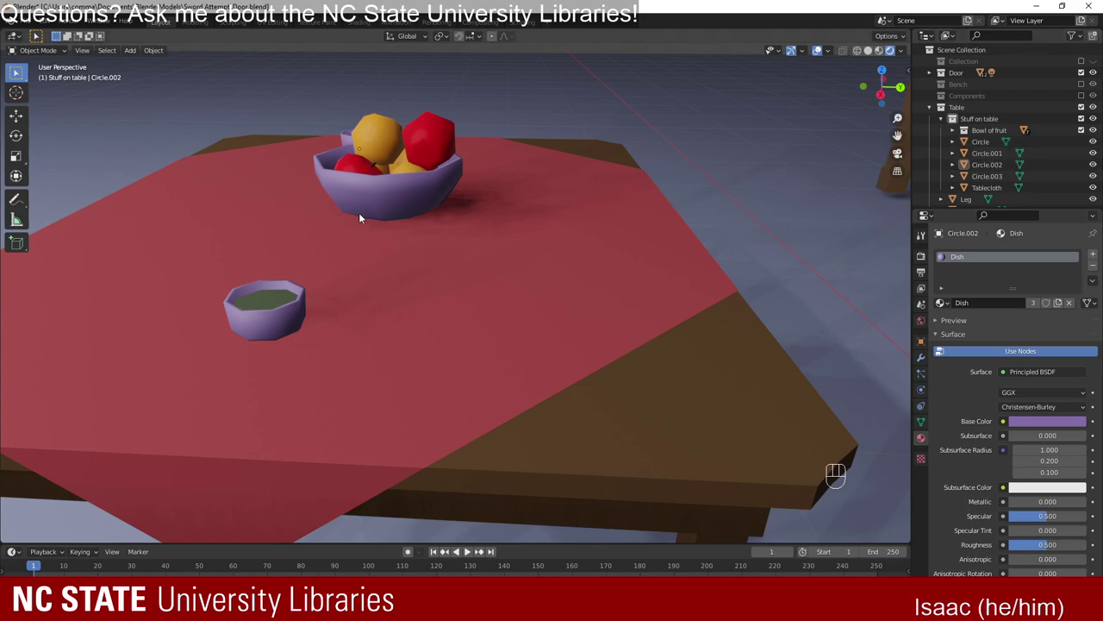
drag(378, 221, 508, 250)
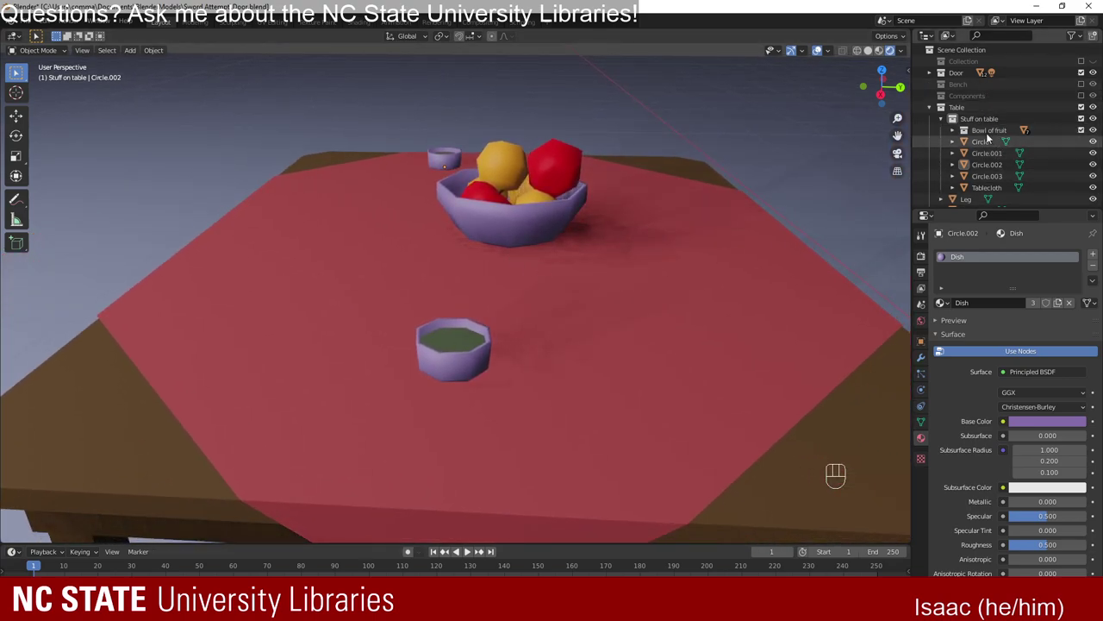
Rename the cups Ramekin and Mystery food and move them into a new Food? collection inside Stuff on table.
click(992, 143)
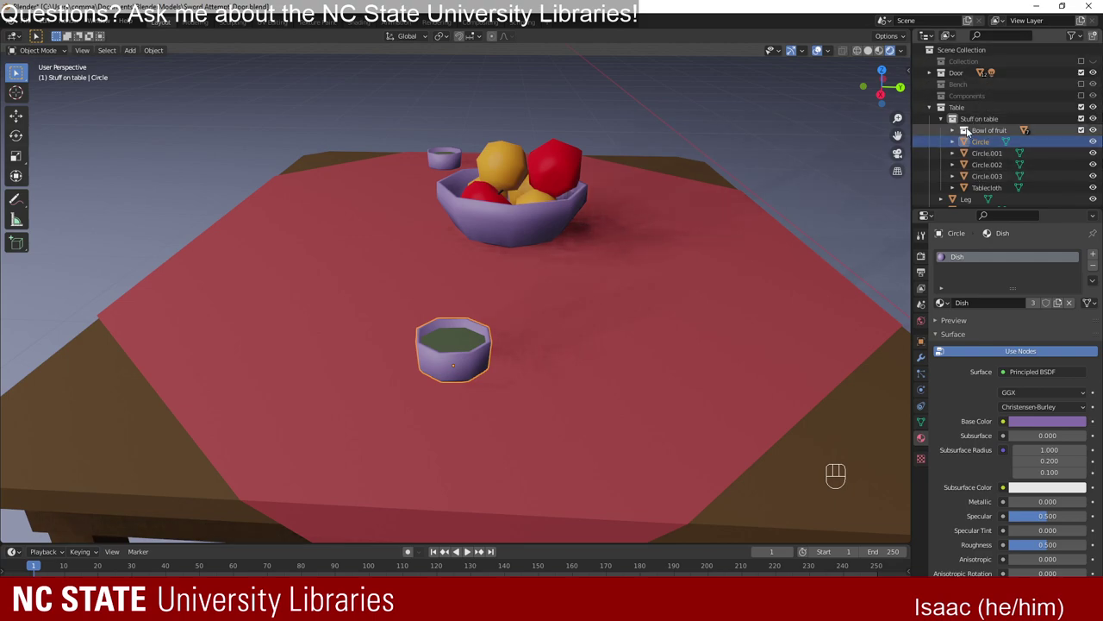
click(967, 109)
click(980, 129)
click(975, 123)
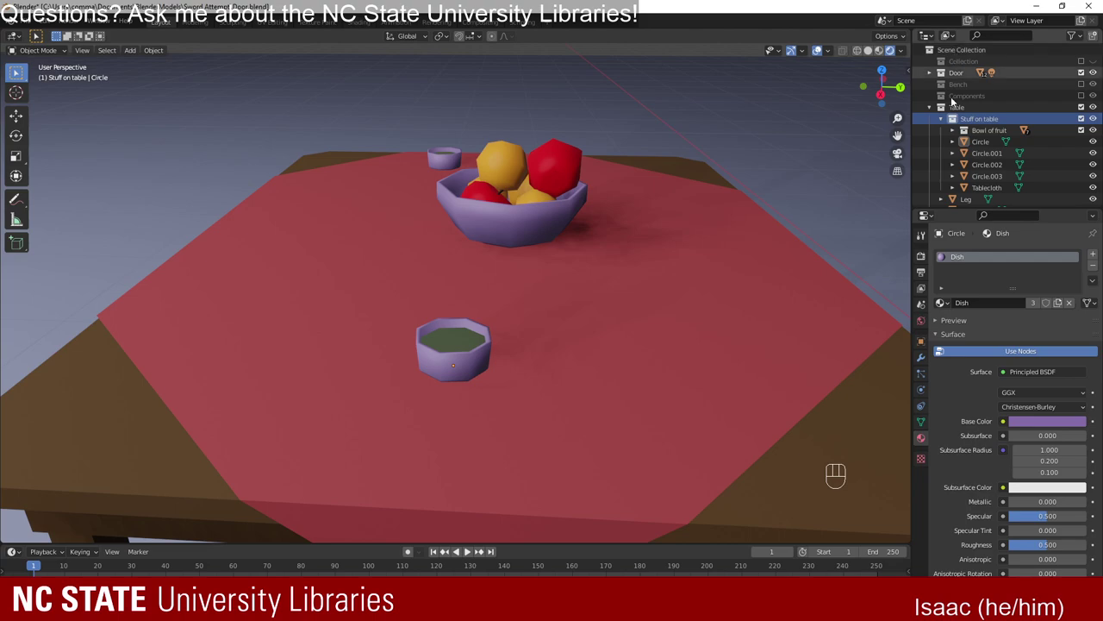
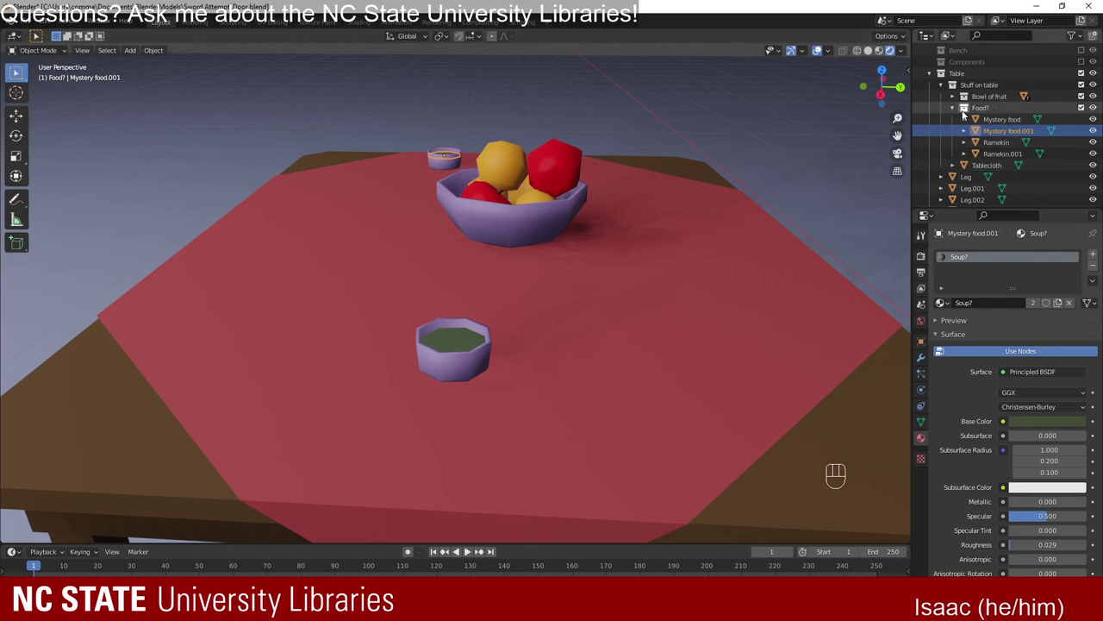
click(960, 113)
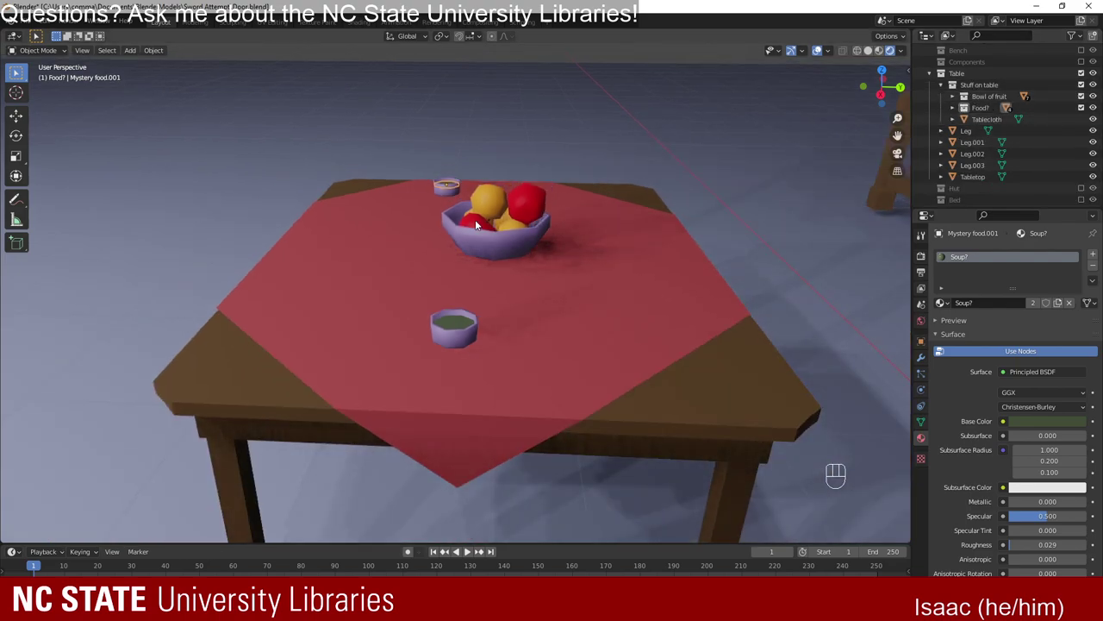
click(518, 59)
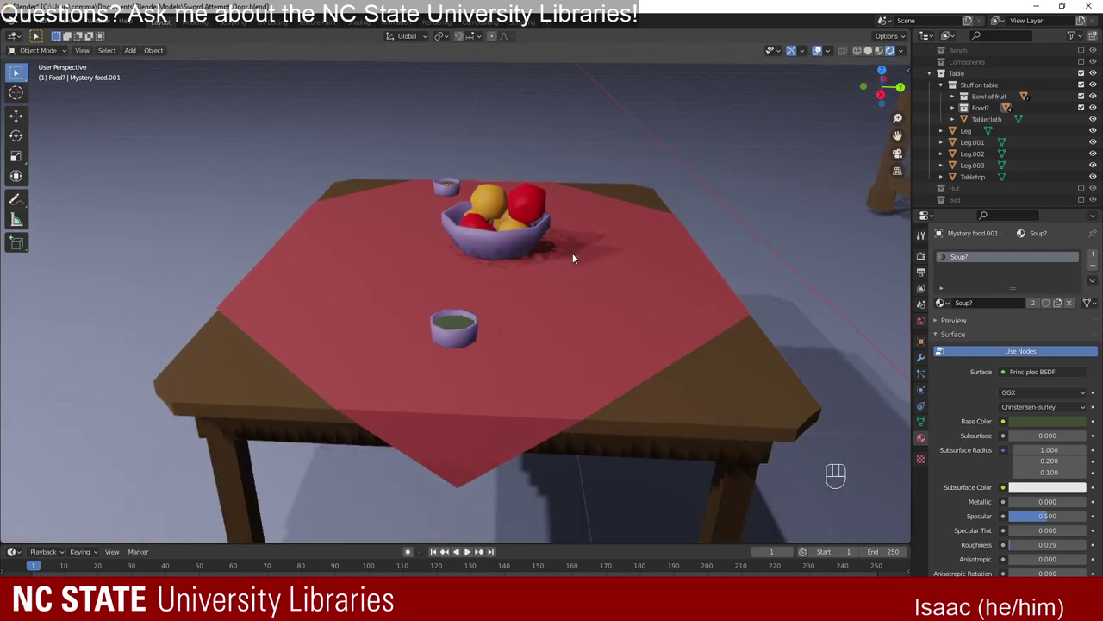
drag(635, 333, 563, 319)
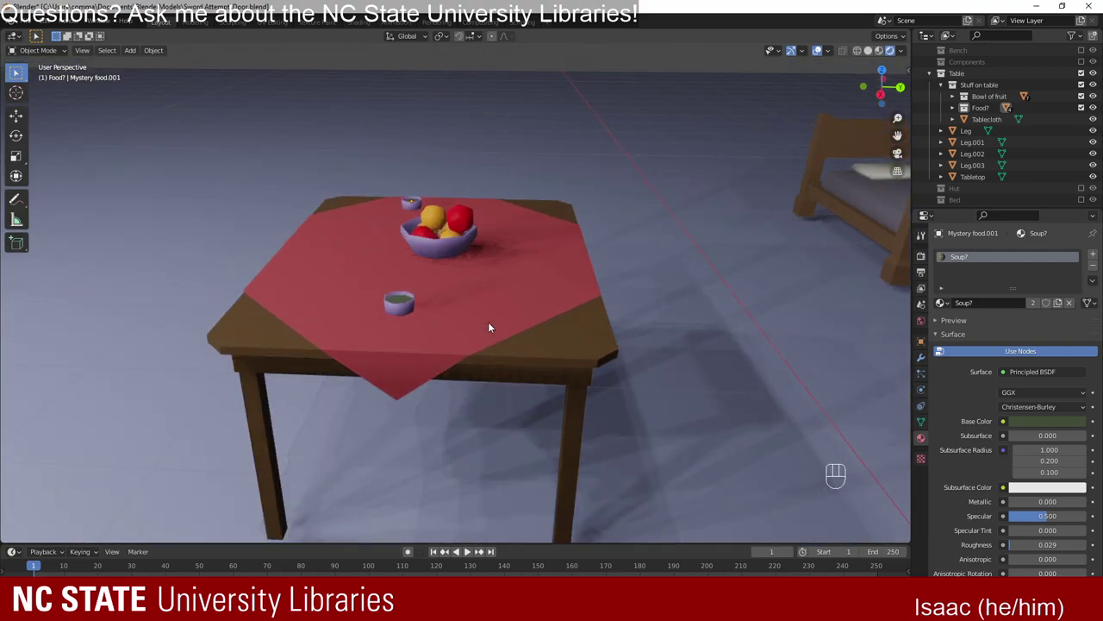
Add a new Circle mesh, lower it along Z onto the red tablecloth and start scaling it in Edit Mode.
key(shift+a)
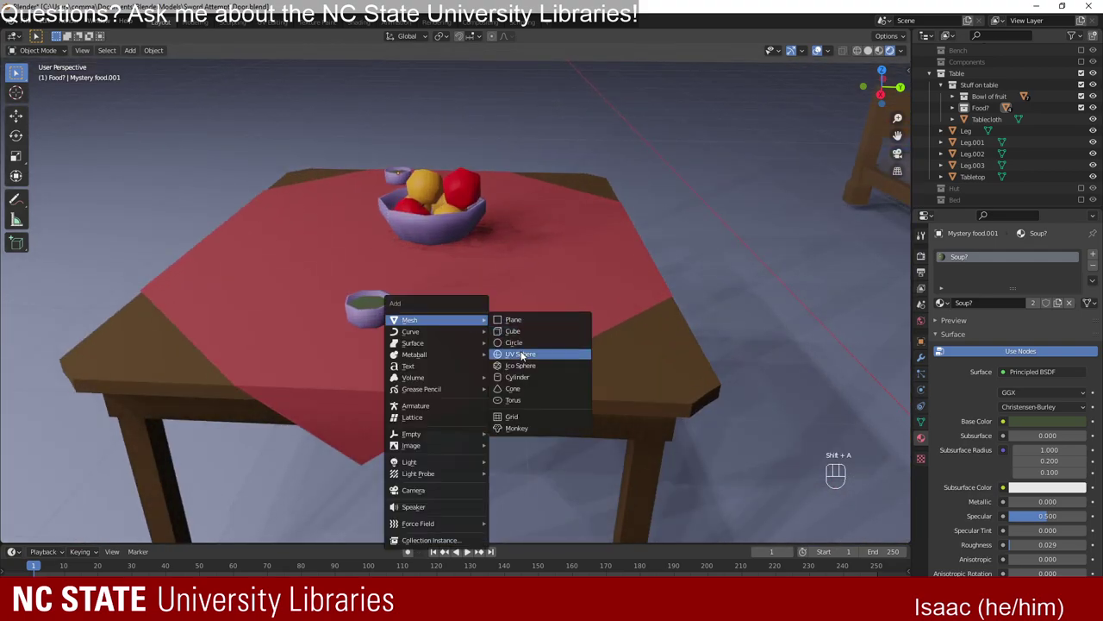
drag(454, 342, 487, 364)
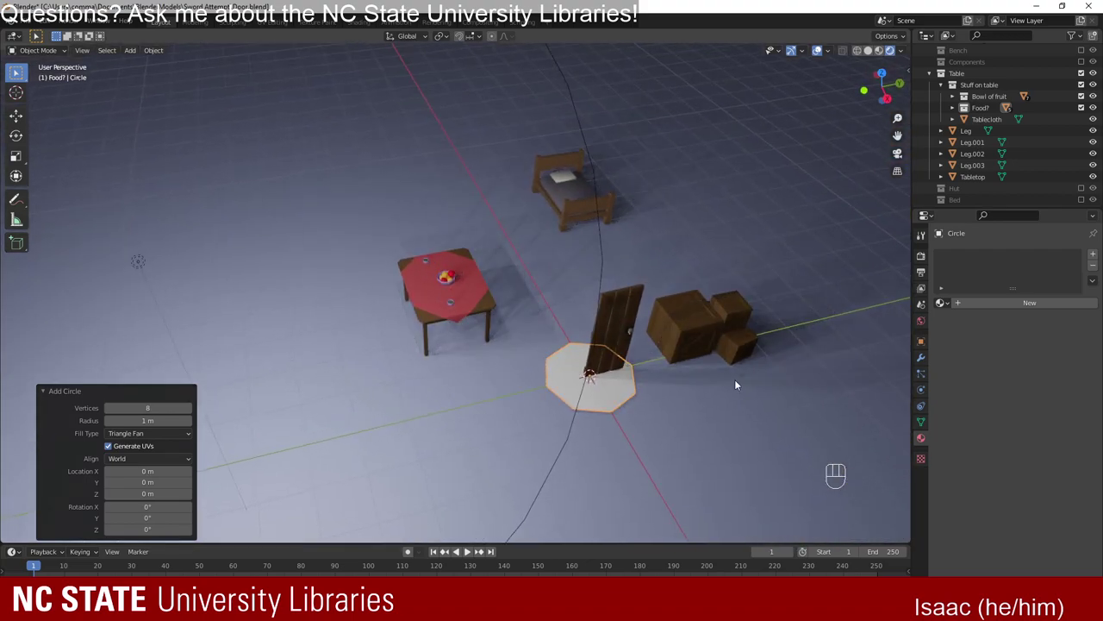
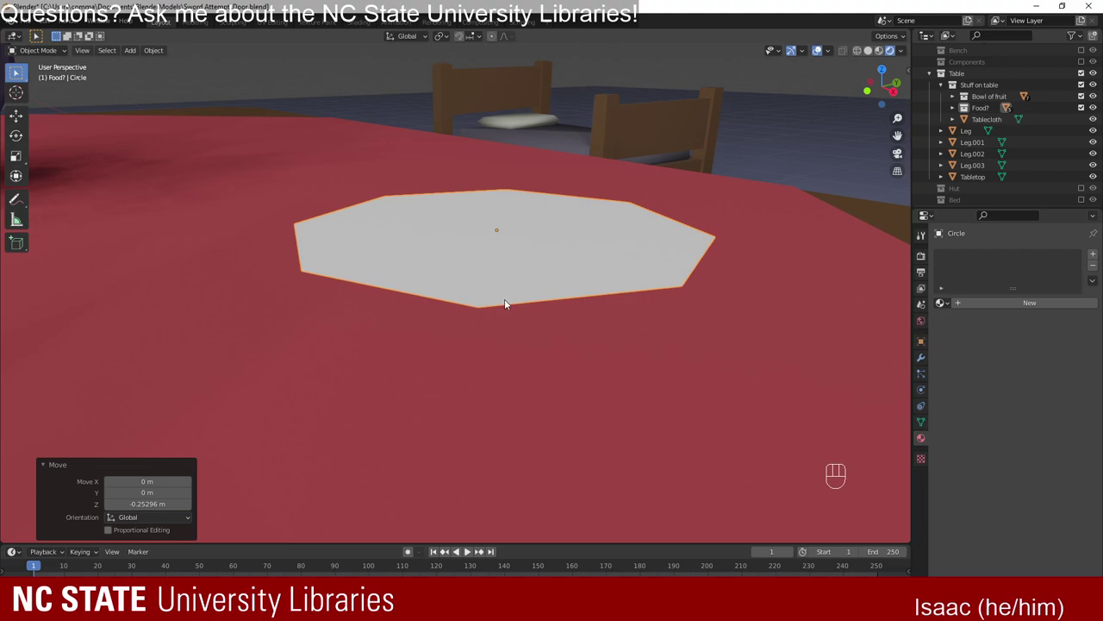
key(s)
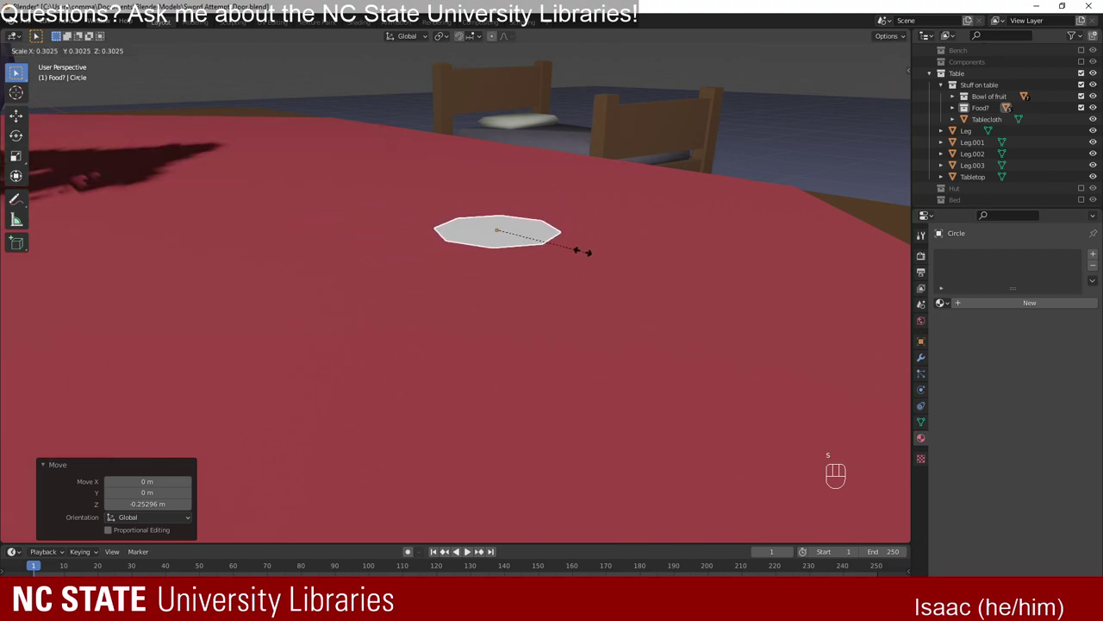
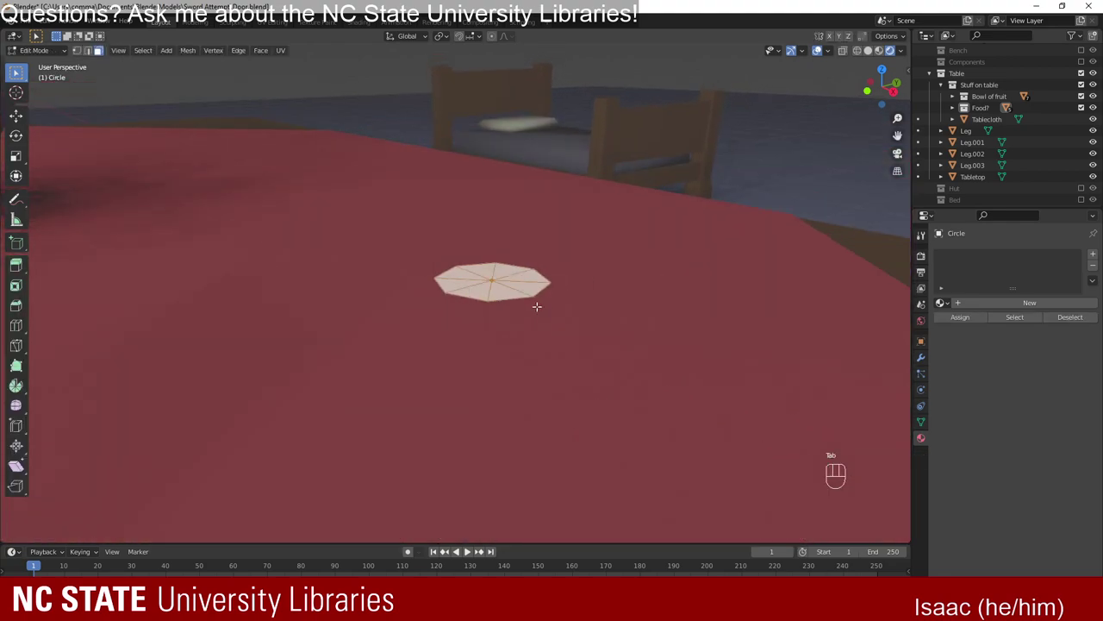
Extrude and scale successive rings from the circle edge, widening outward and adding a shrunken inner ring.
key(e)
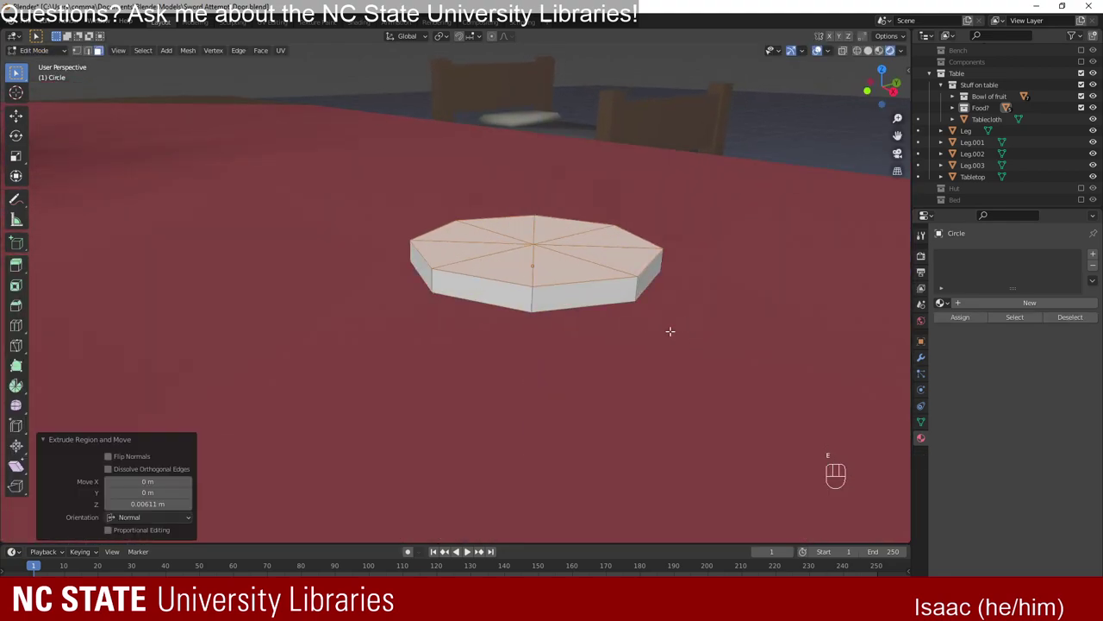
key(s)
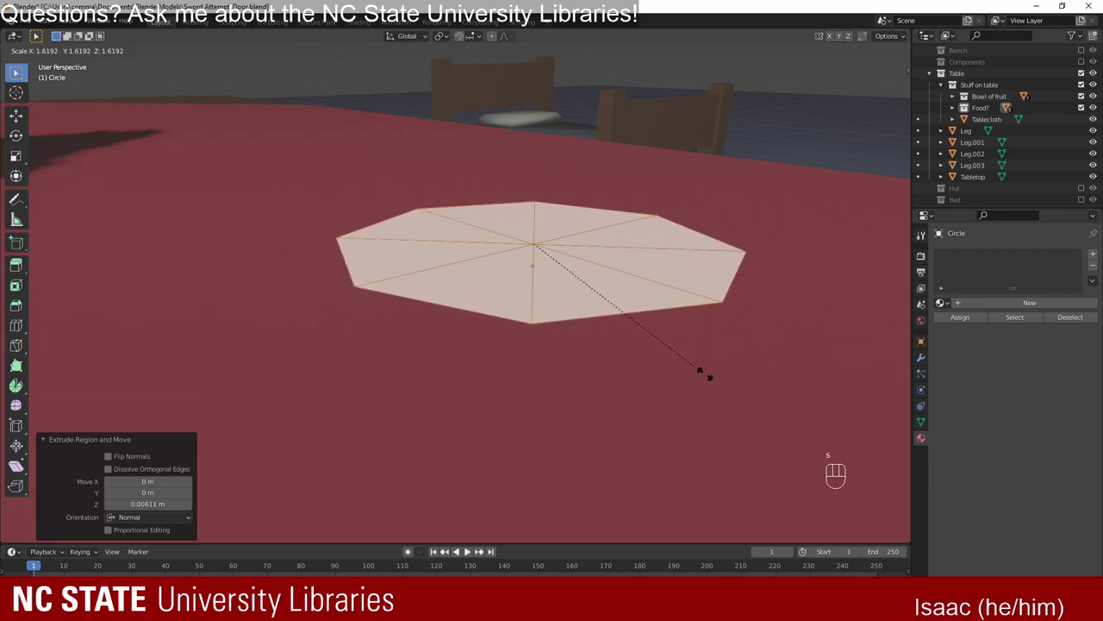
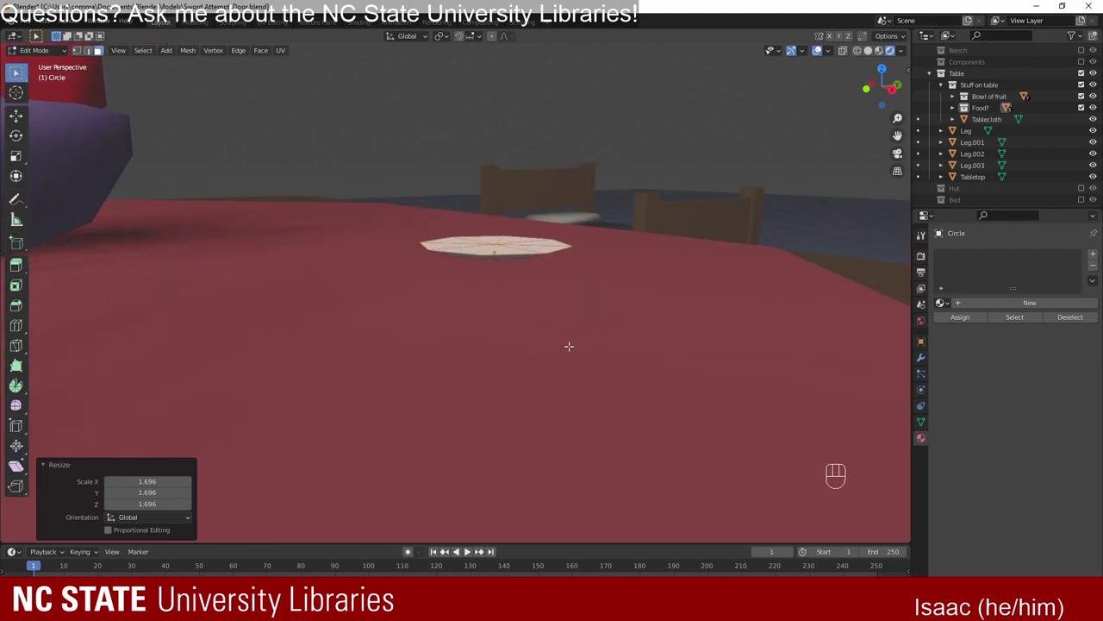
key(e)
key(s)
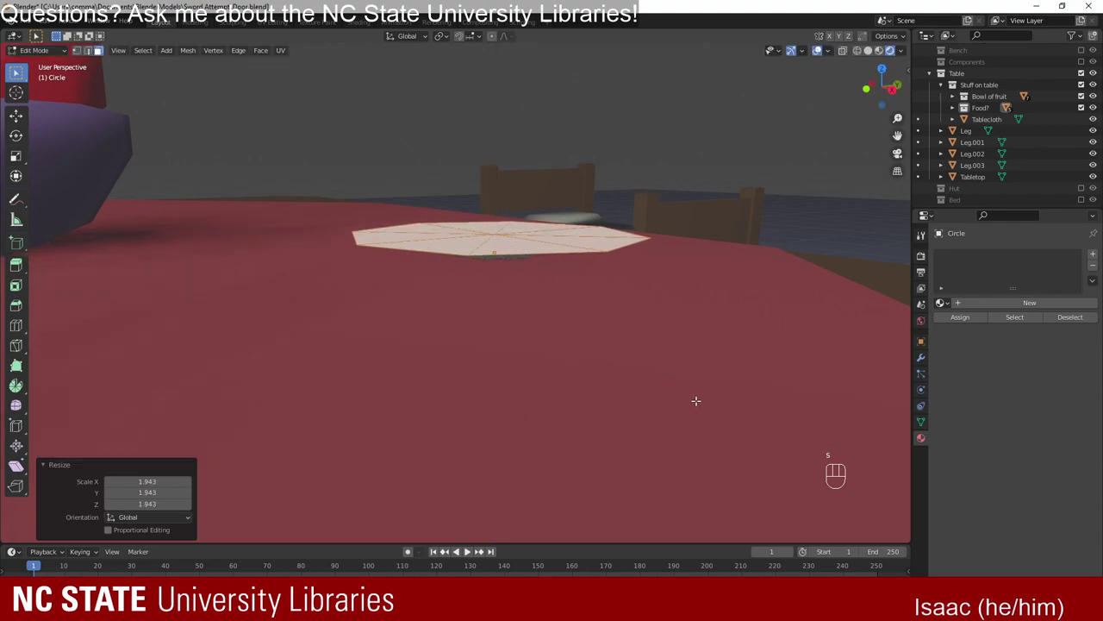
key(e)
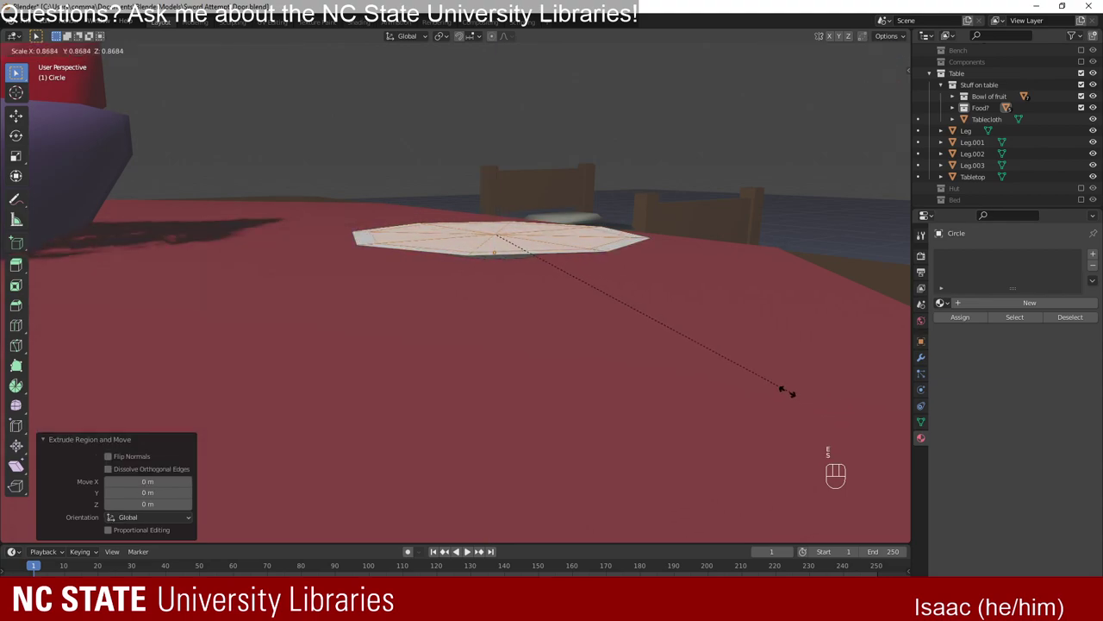
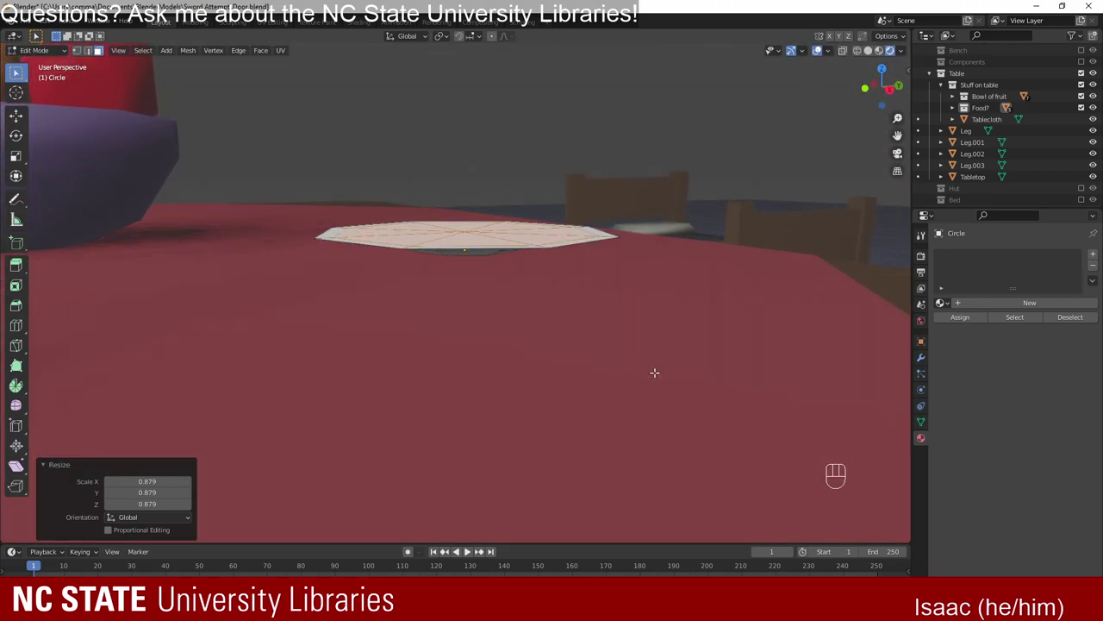
key(e)
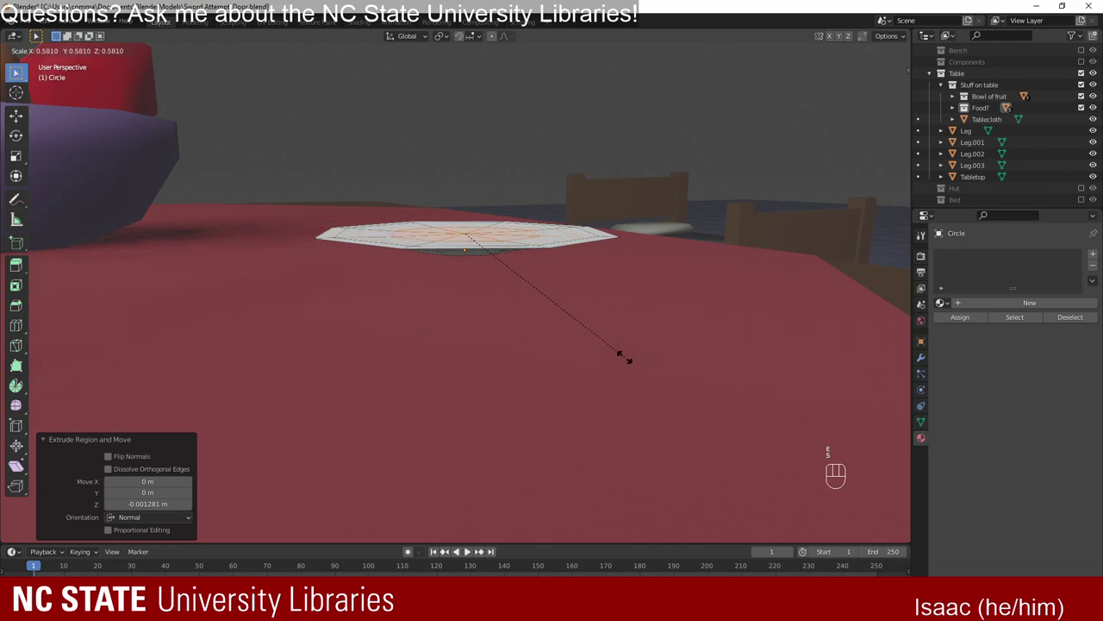
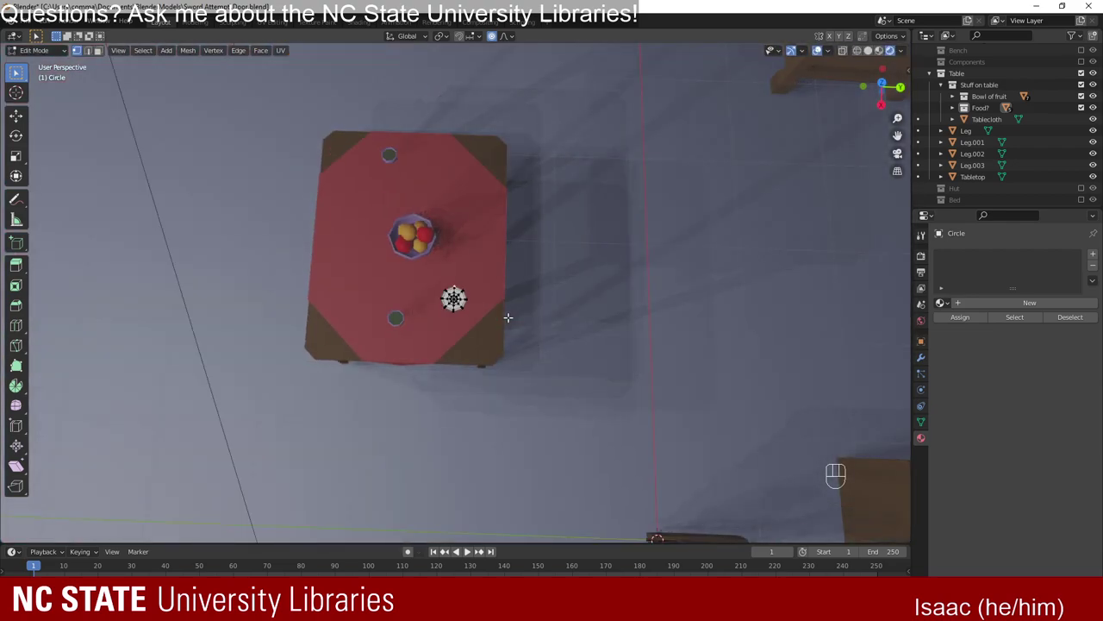
From top view, pull one disc vertex outward with smooth falloff along Z then X into a teardrop outline.
key(g)
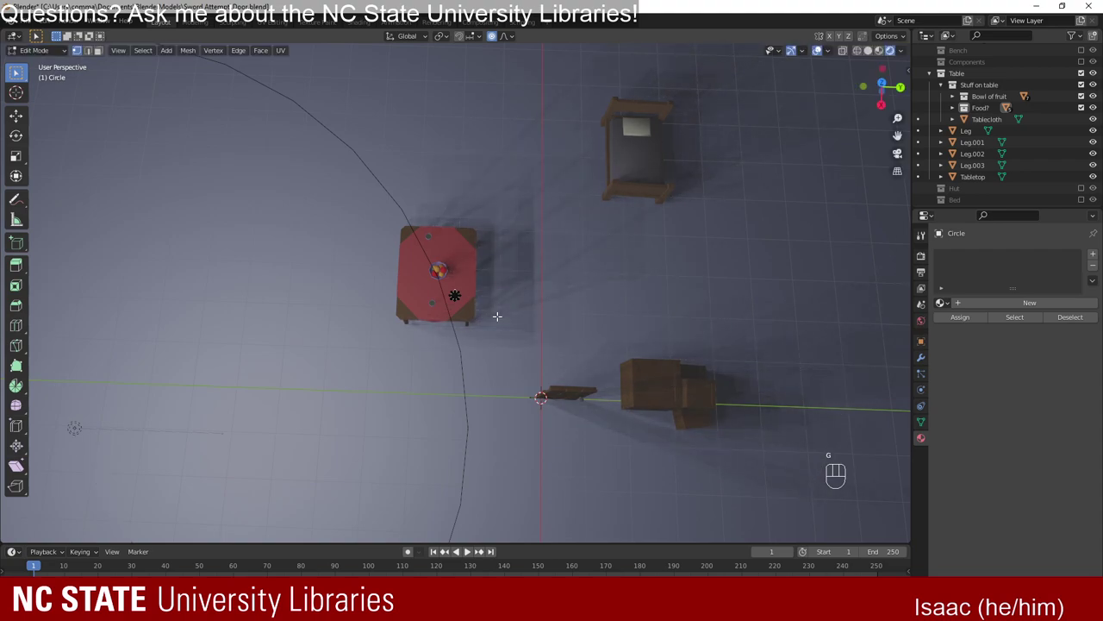
key(g)
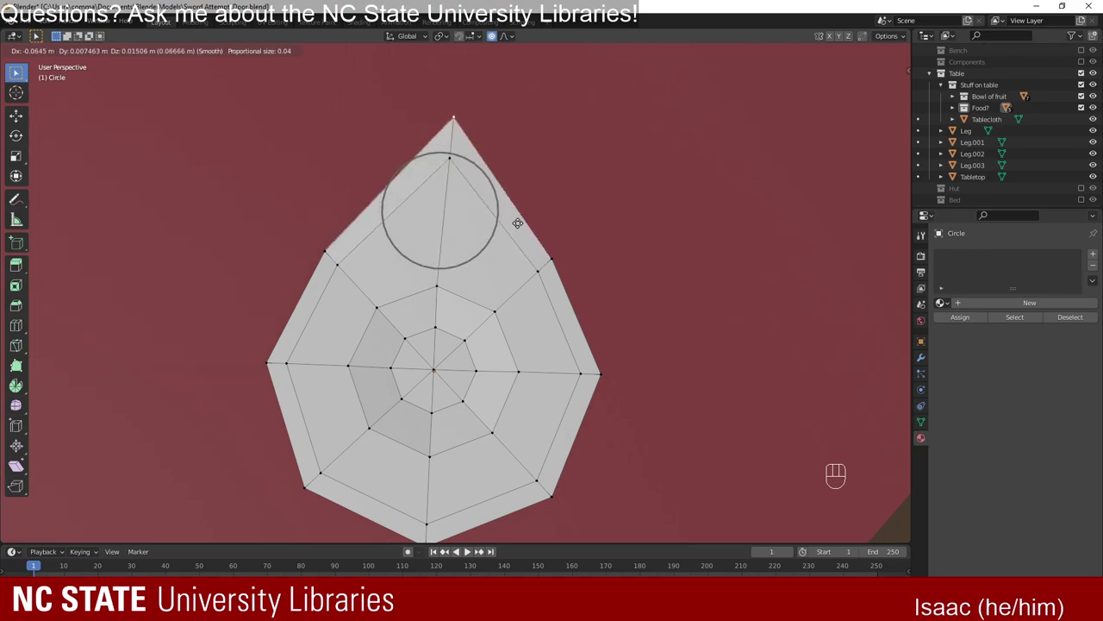
key(g)
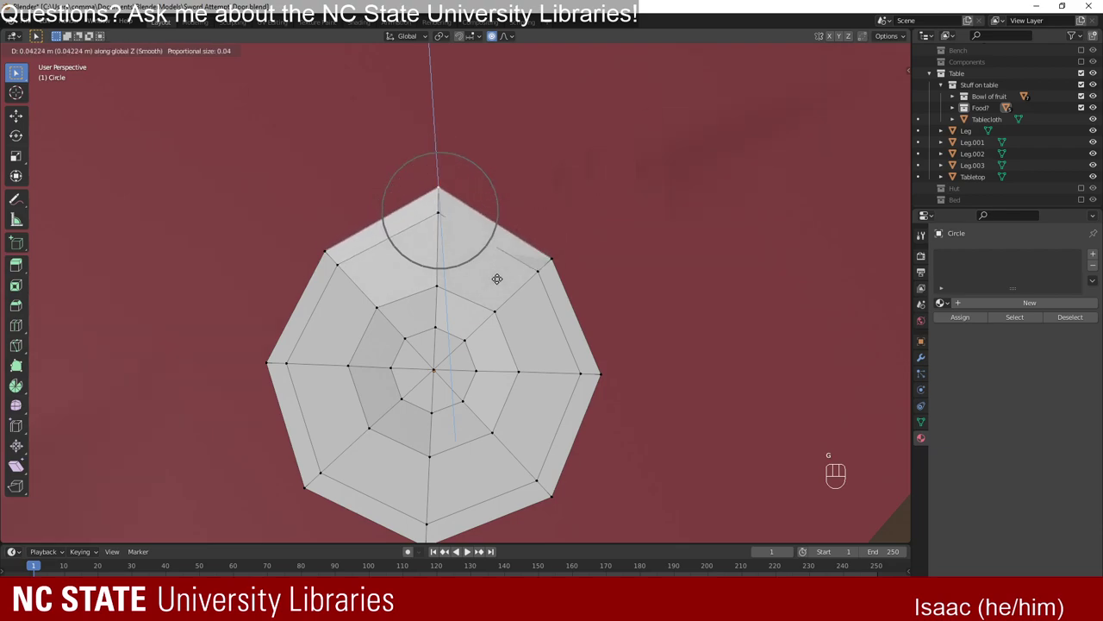
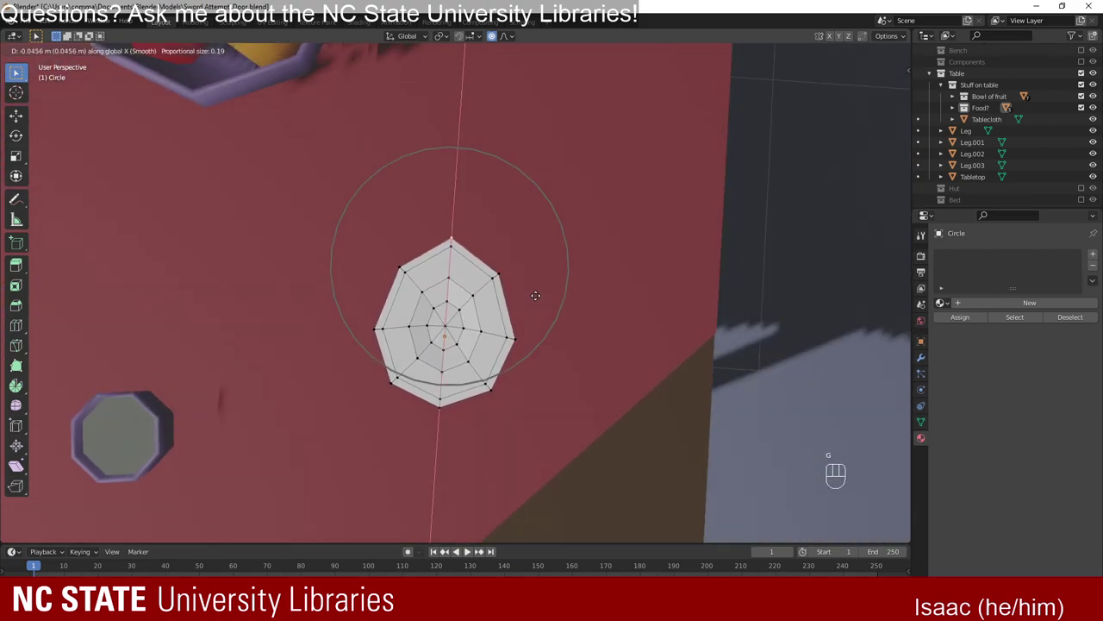
key(g)
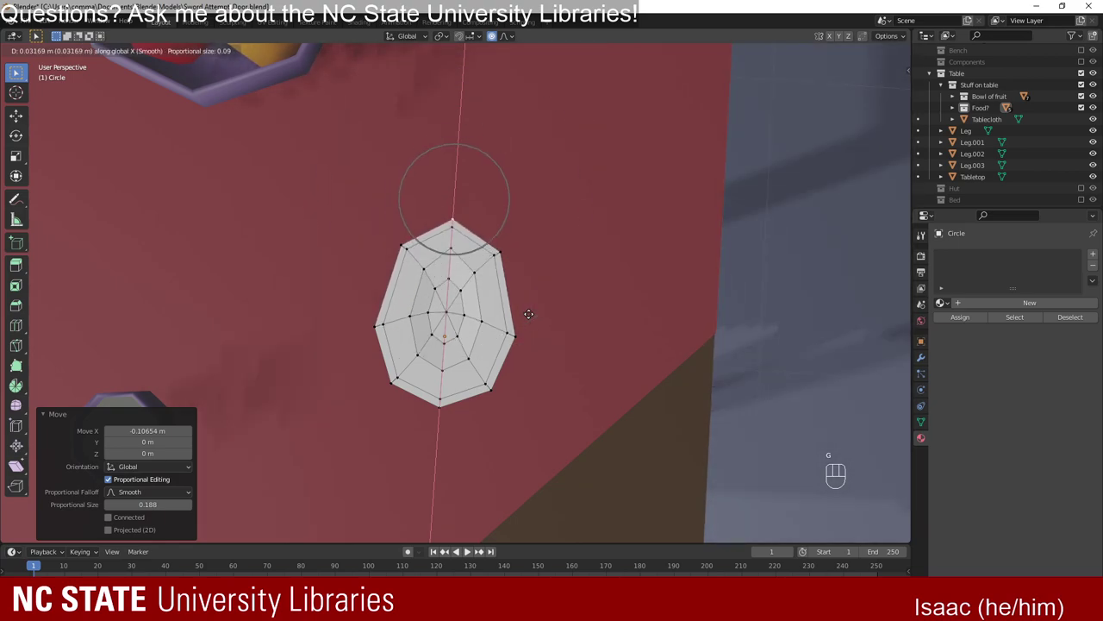
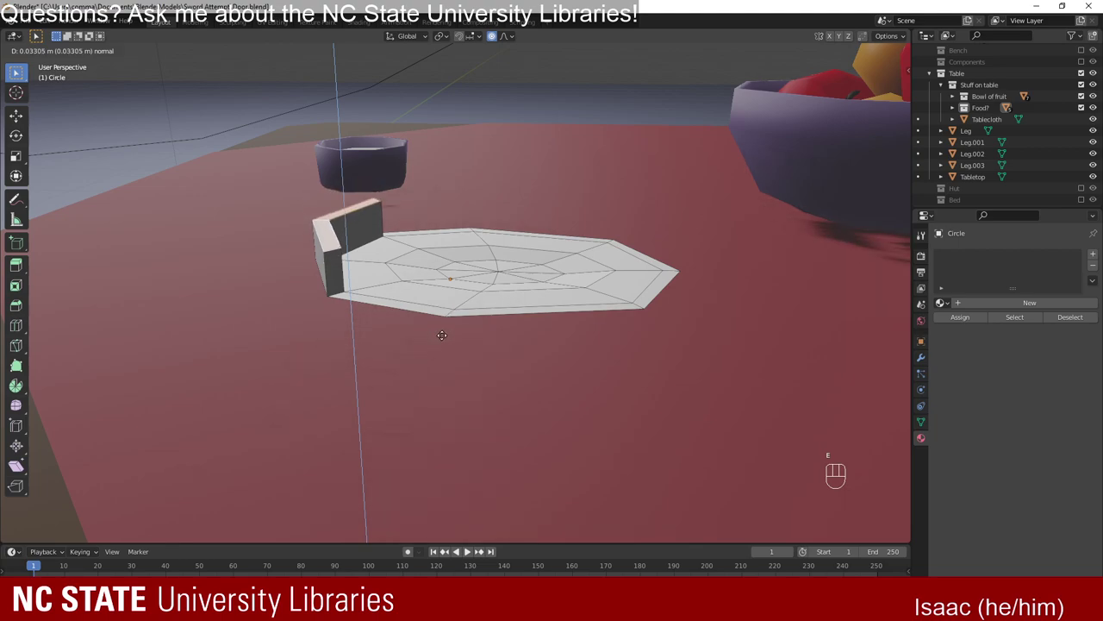
Extrude a short handle section about 0.097 m from the pointed end and narrow it along Y.
key(g)
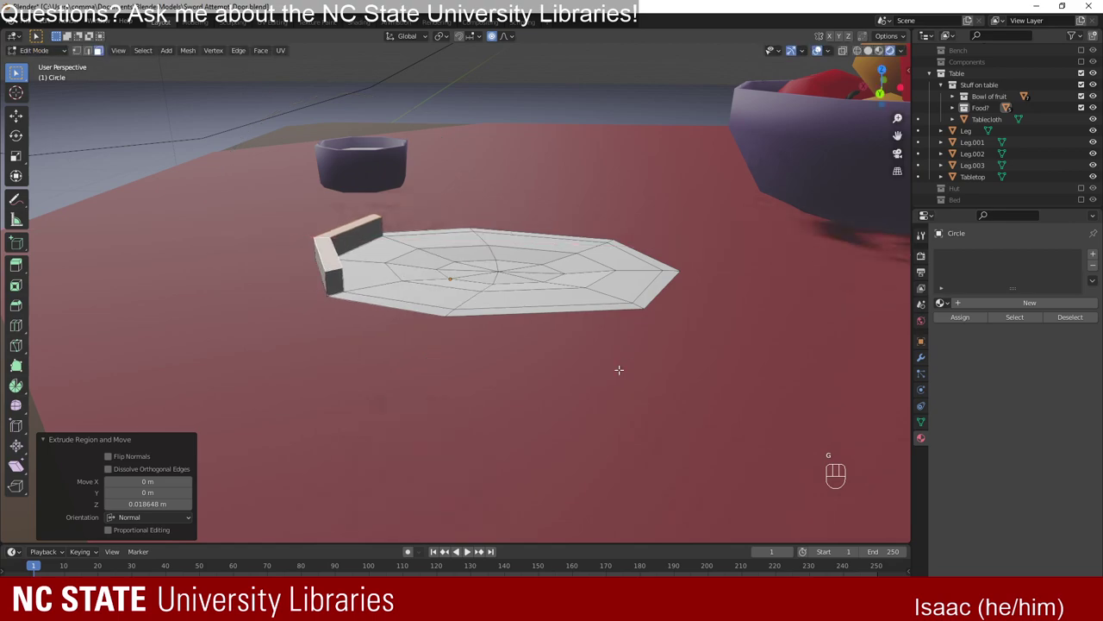
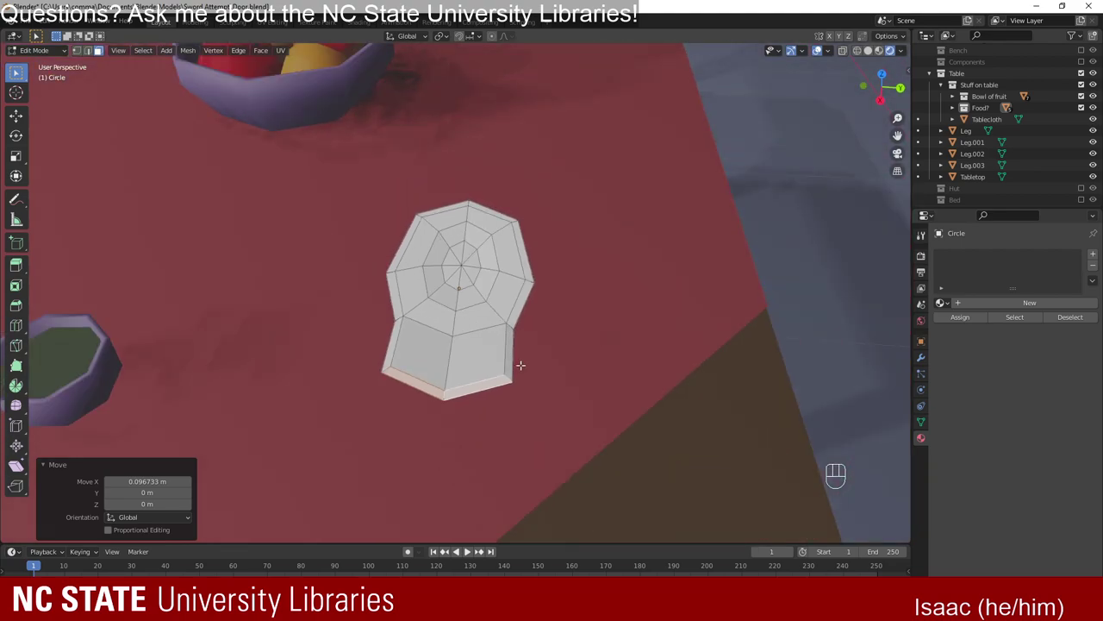
key(s)
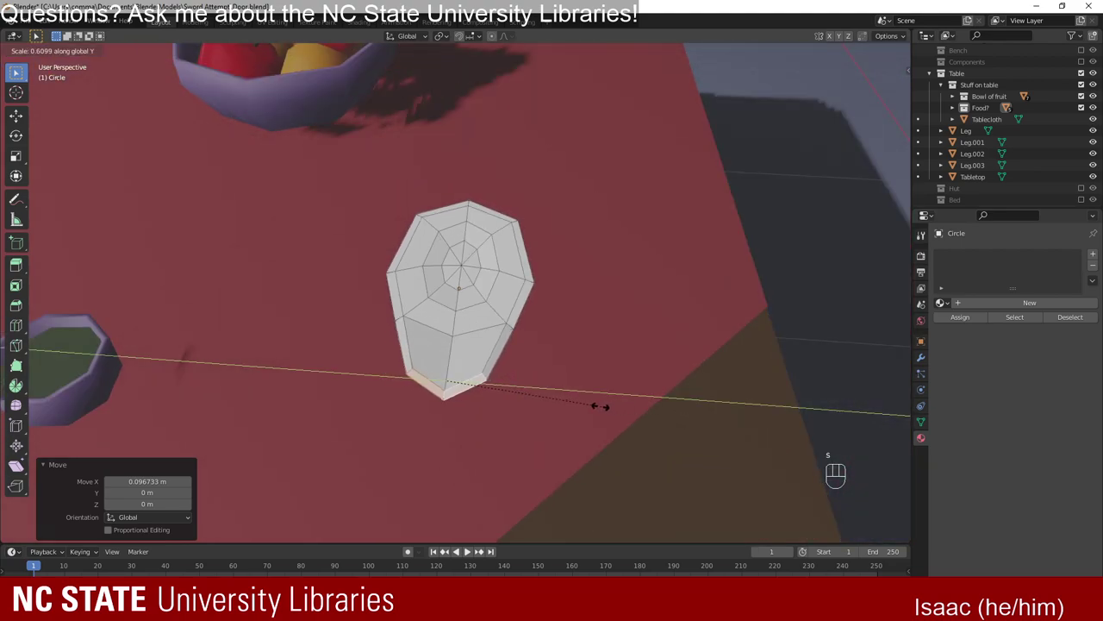
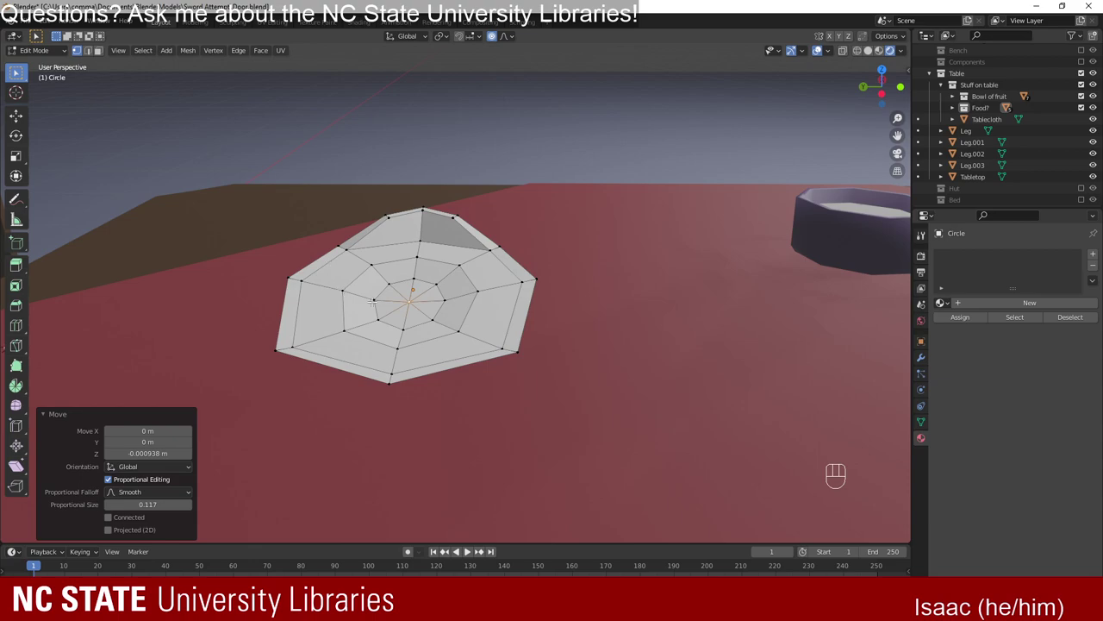
Select the bowl's outer edge loop and raise it slightly along Z into a shallow dome.
key(3)
key(c)
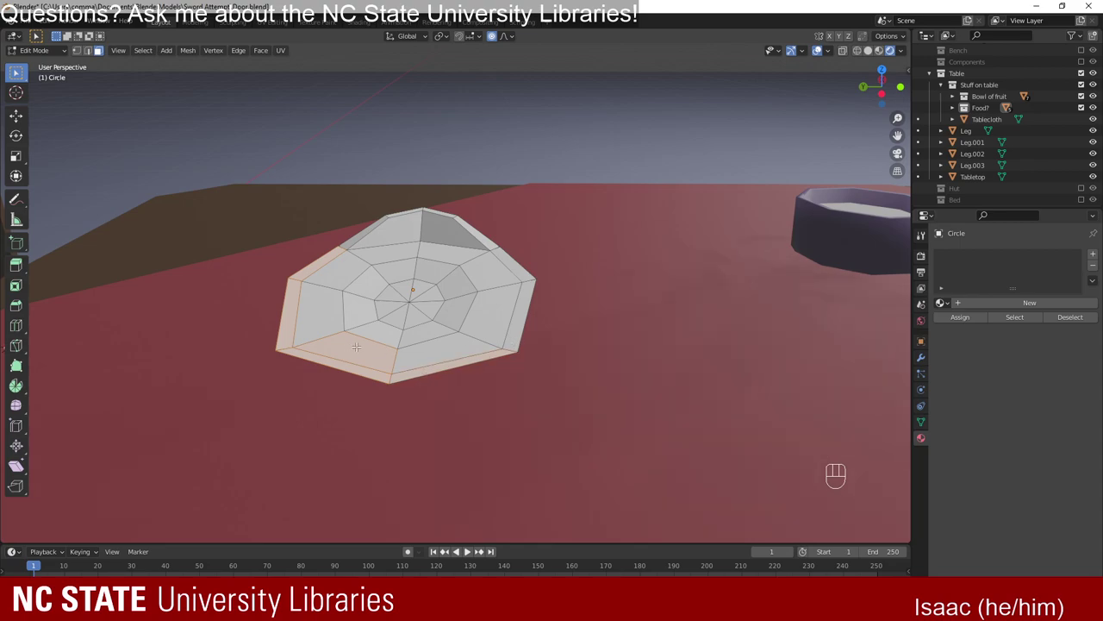
key(c)
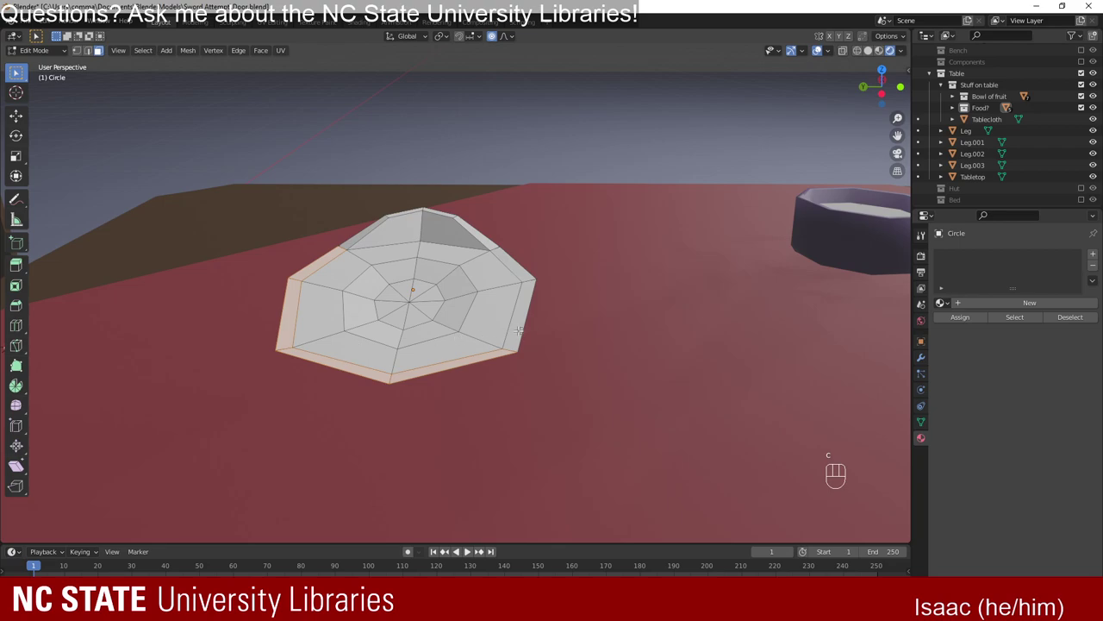
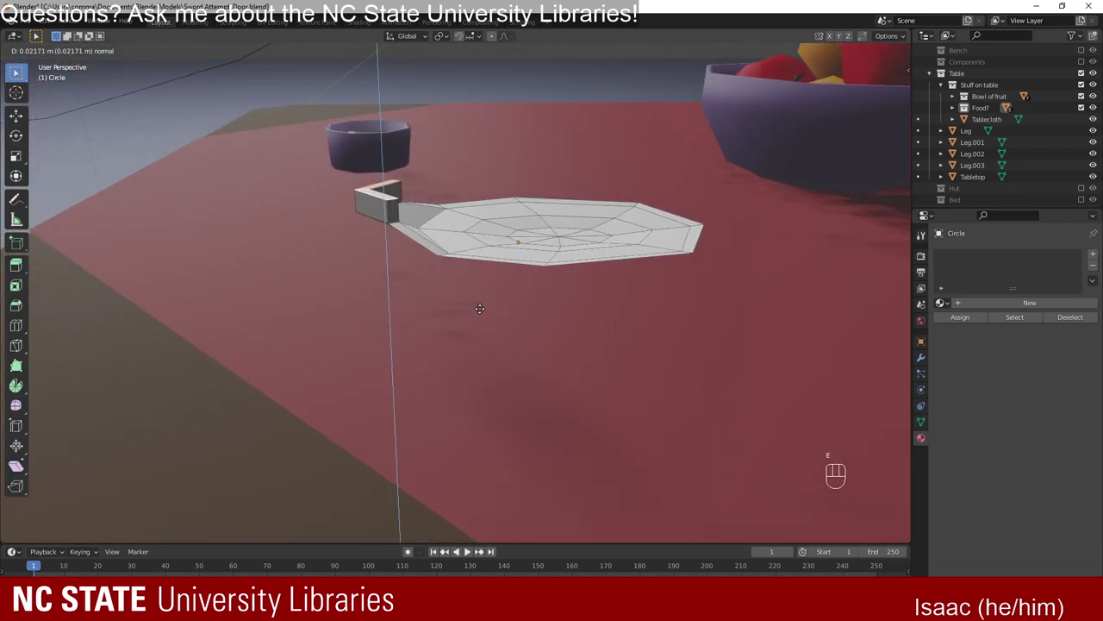
Extend the handle far out along X, adjust its end height, and lift the bowl with smooth falloff along Z.
key(g)
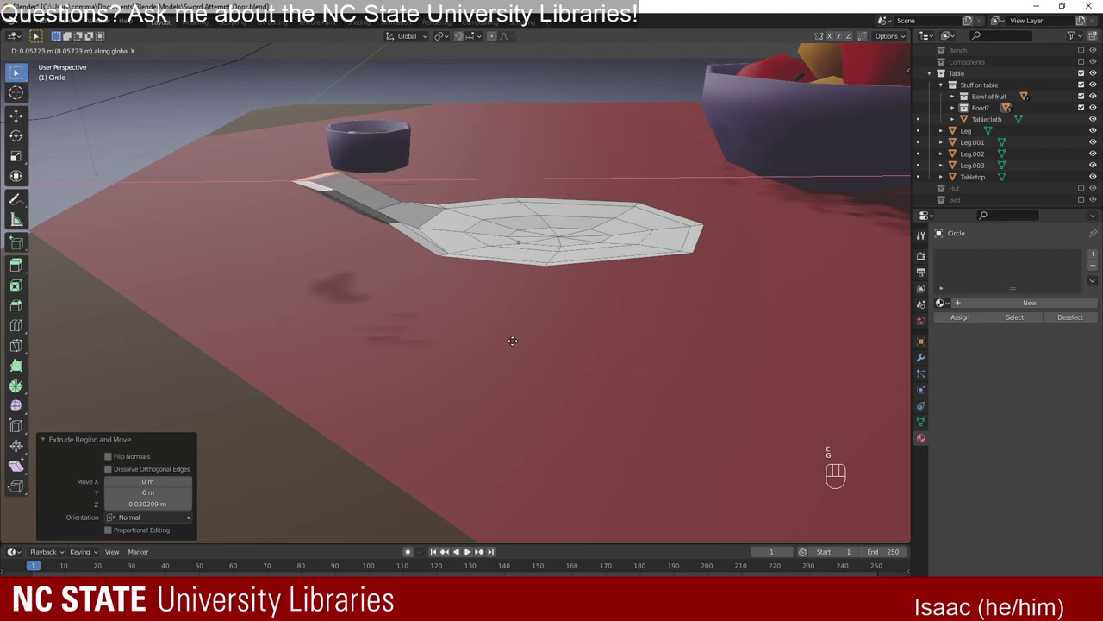
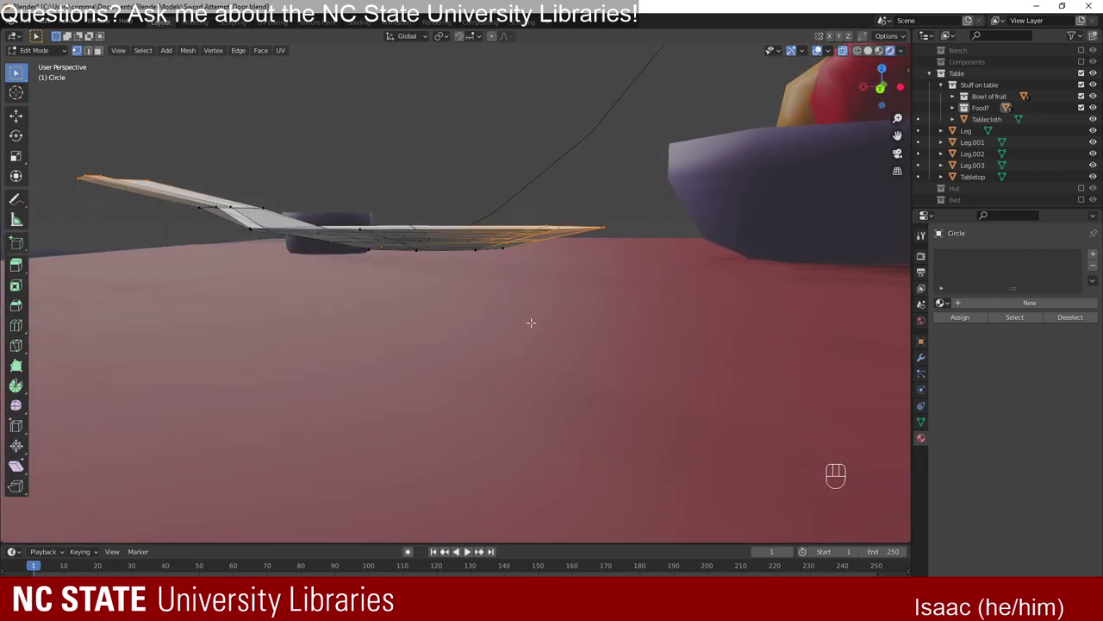
key(g)
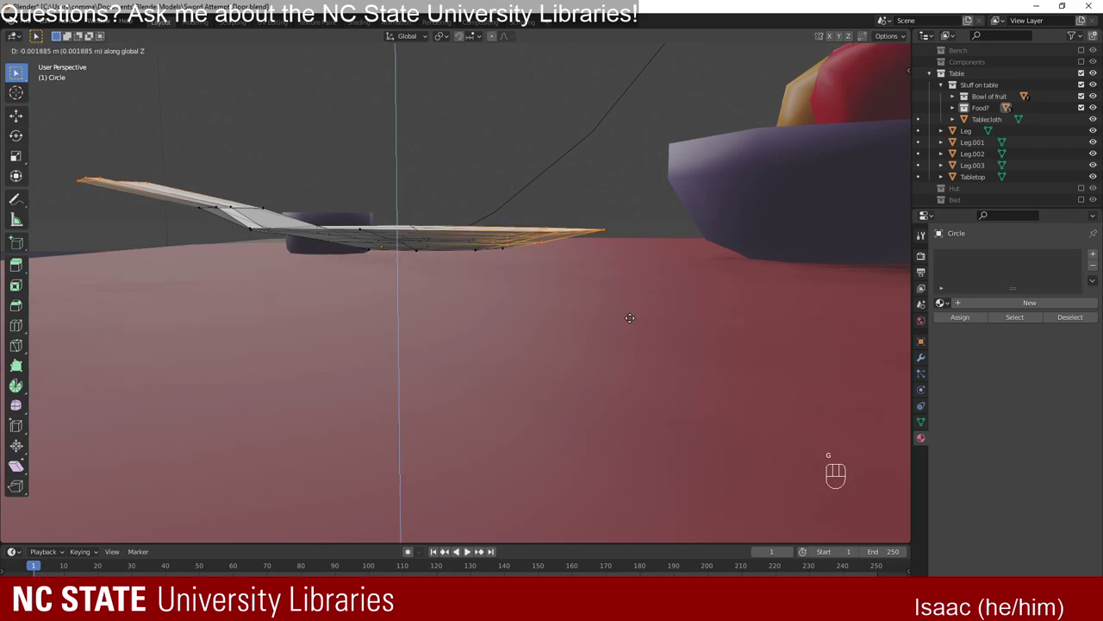
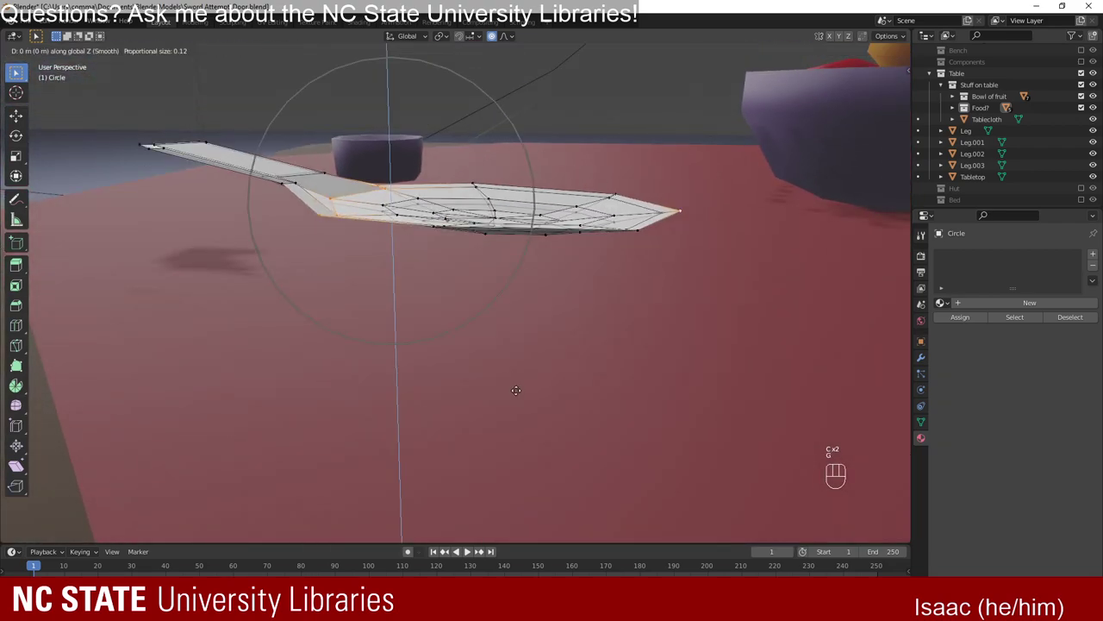
key(c)
key(g)
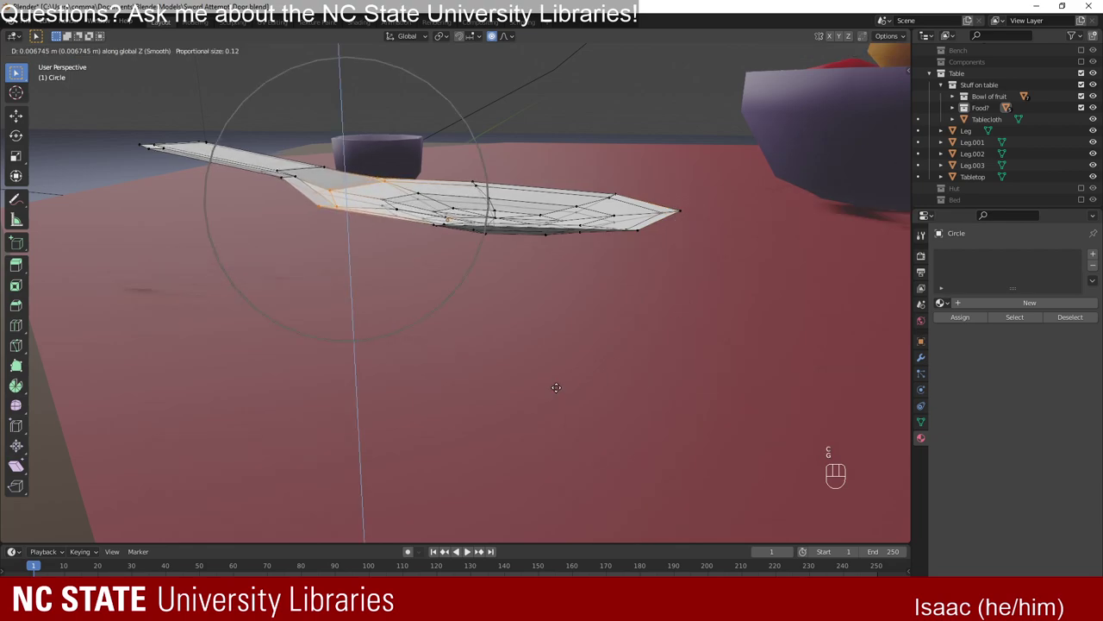
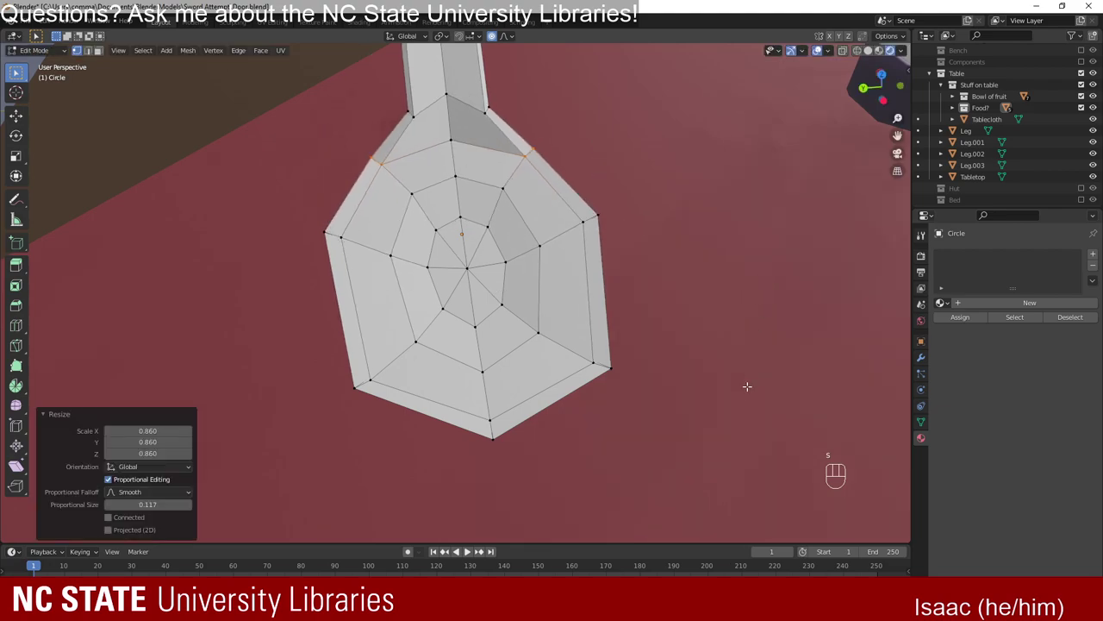
Shift the neck vertices along X and widen the spoon head with soft proportional falloff.
key(g)
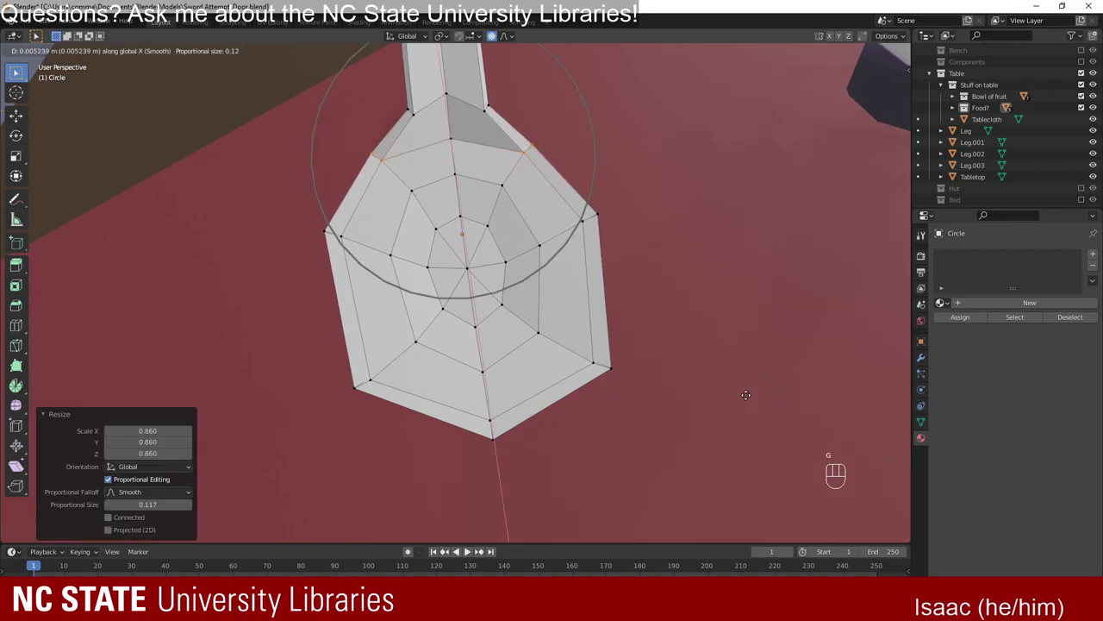
key(s)
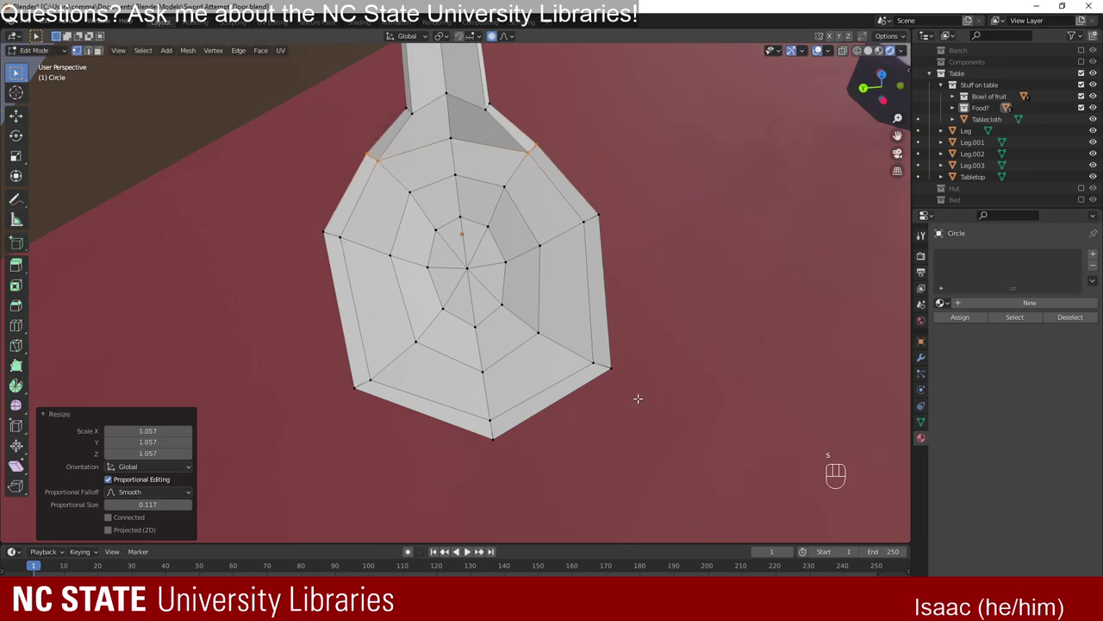
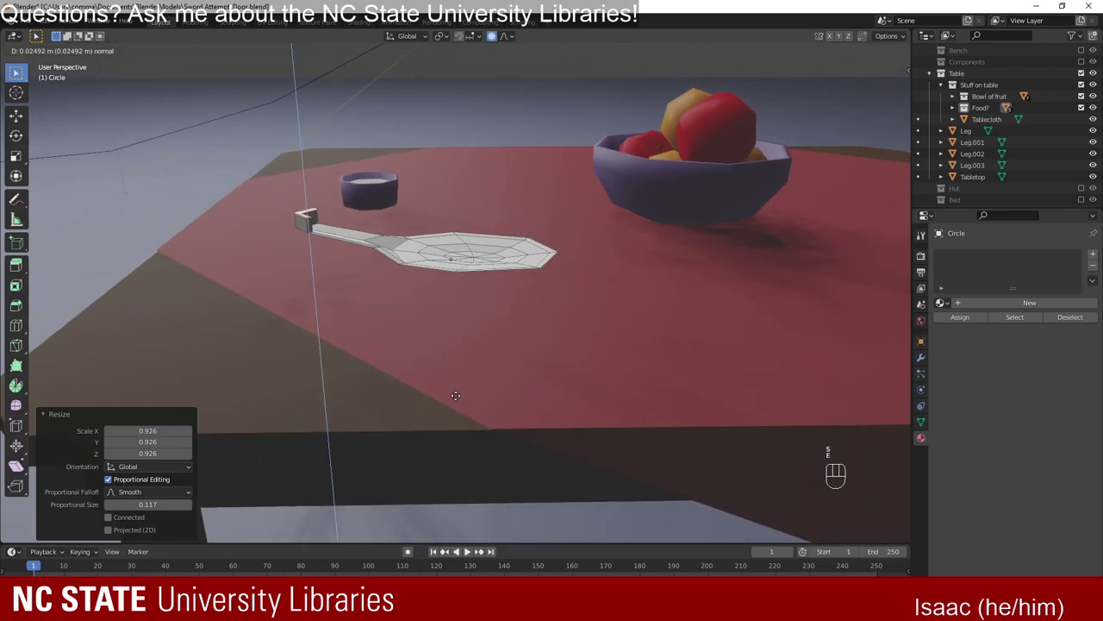
Extrude the spoon faces along their normals for thickness, lower them slightly, and extrude once more.
key(g)
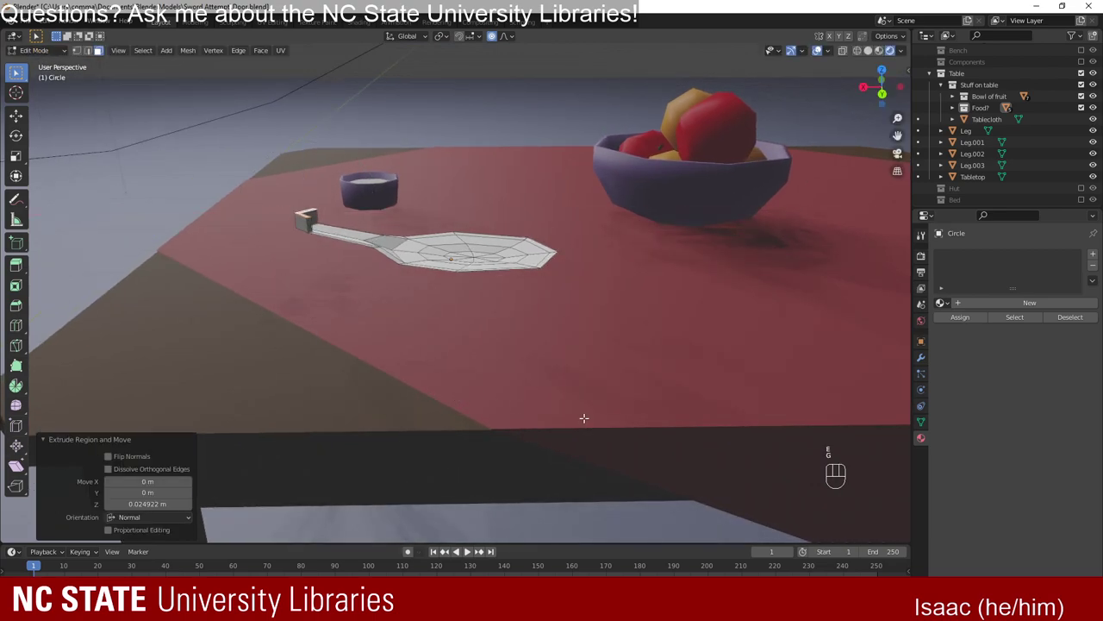
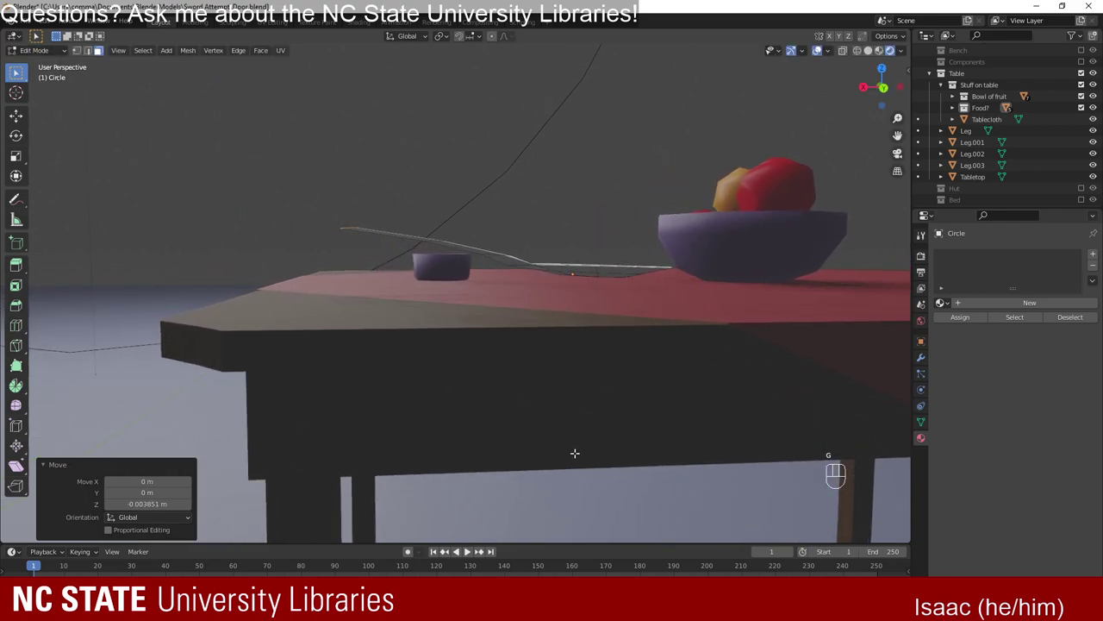
key(e)
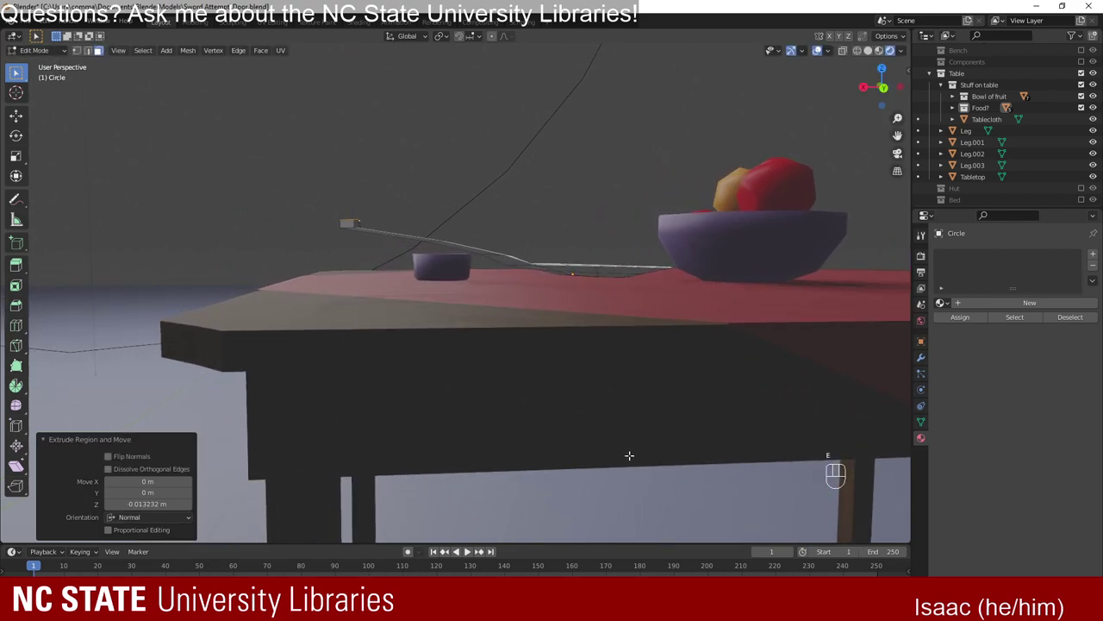
key(g)
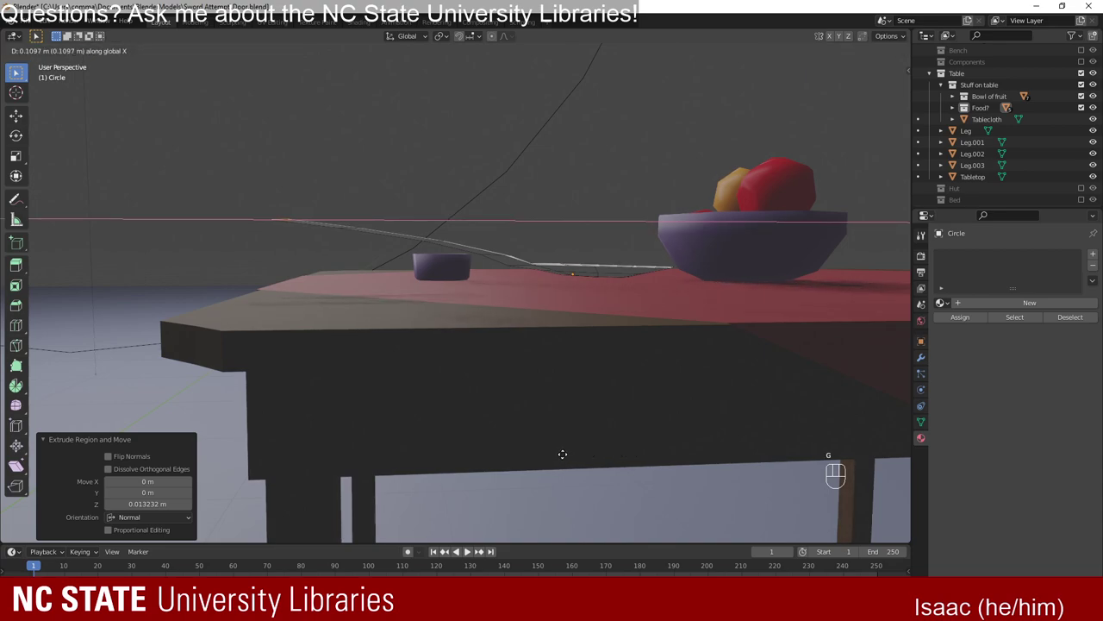
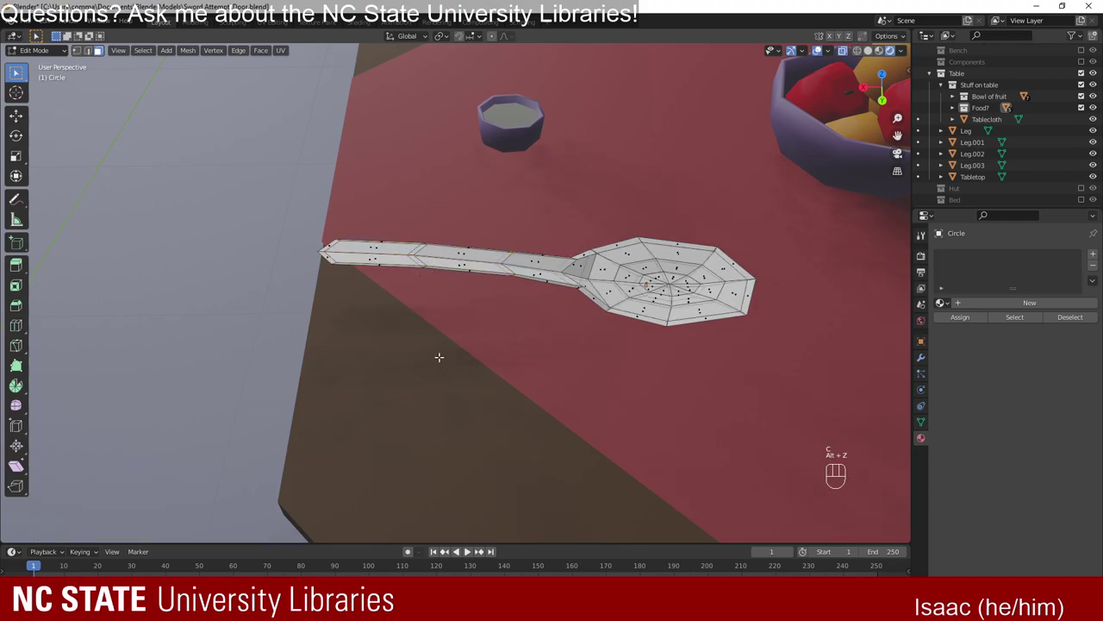
Check hidden vertices with X-ray, nudge the handle upward from the bowl, and slightly enlarge the bowl's edge loop.
key(1)
key(c)
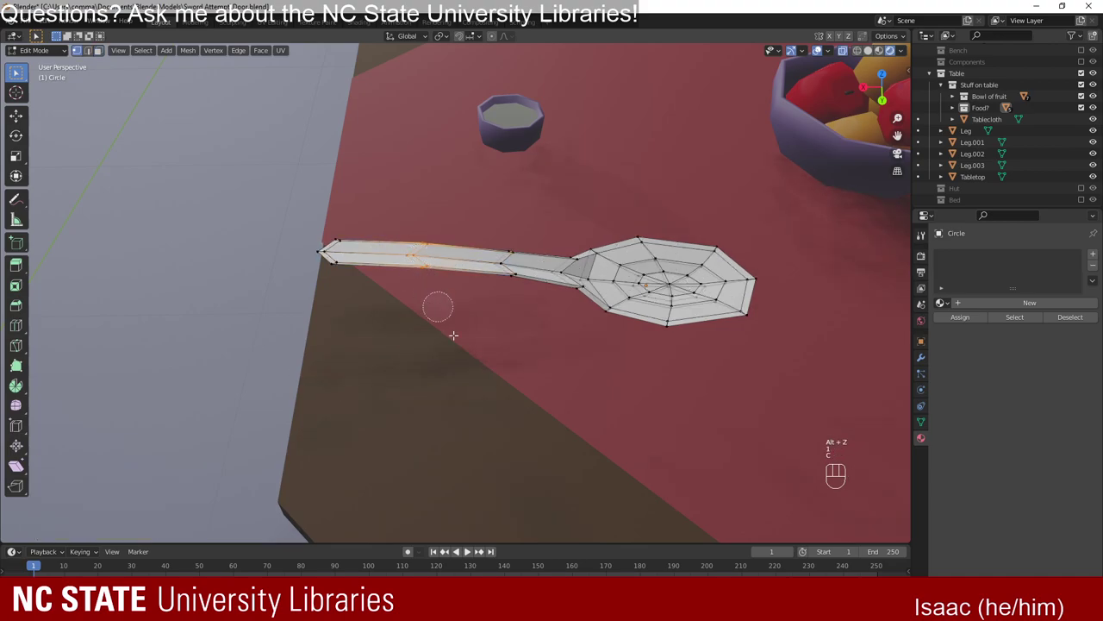
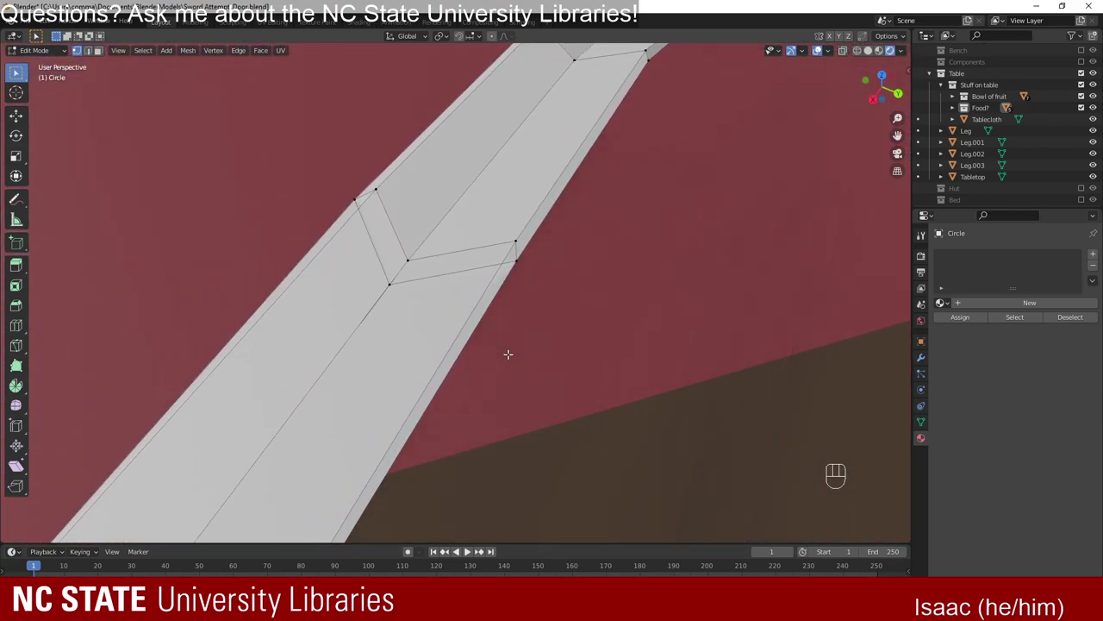
key(3)
key(c)
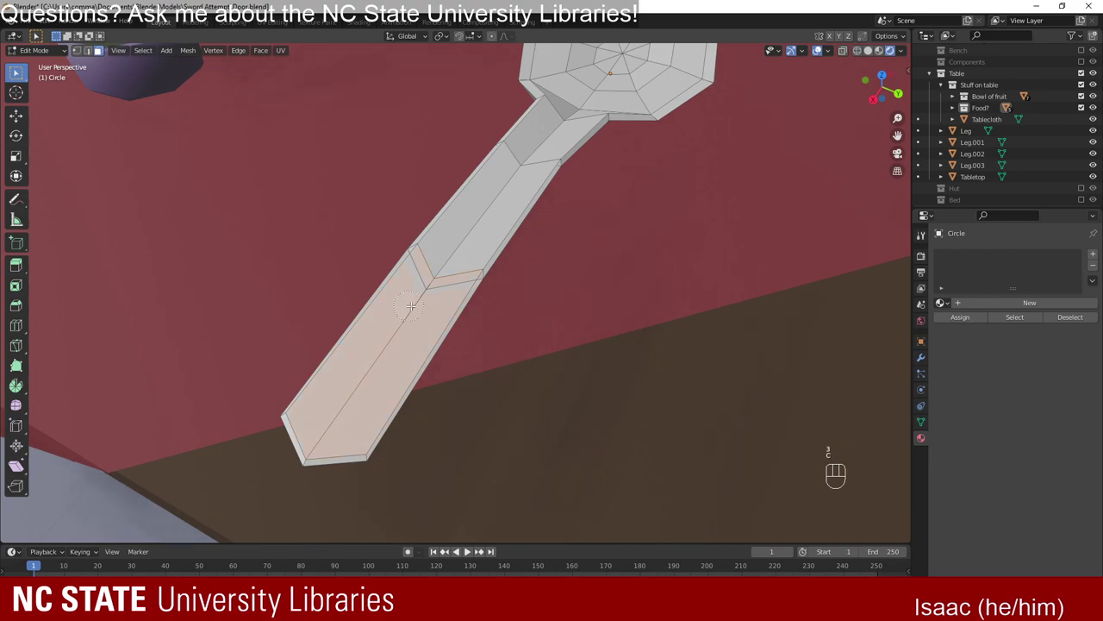
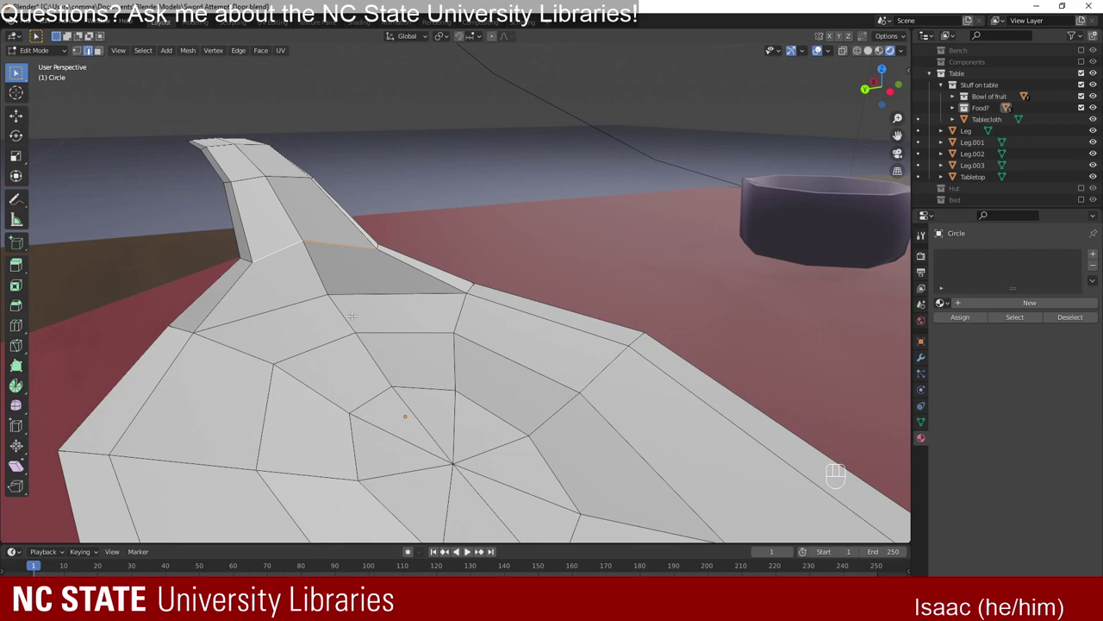
key(s)
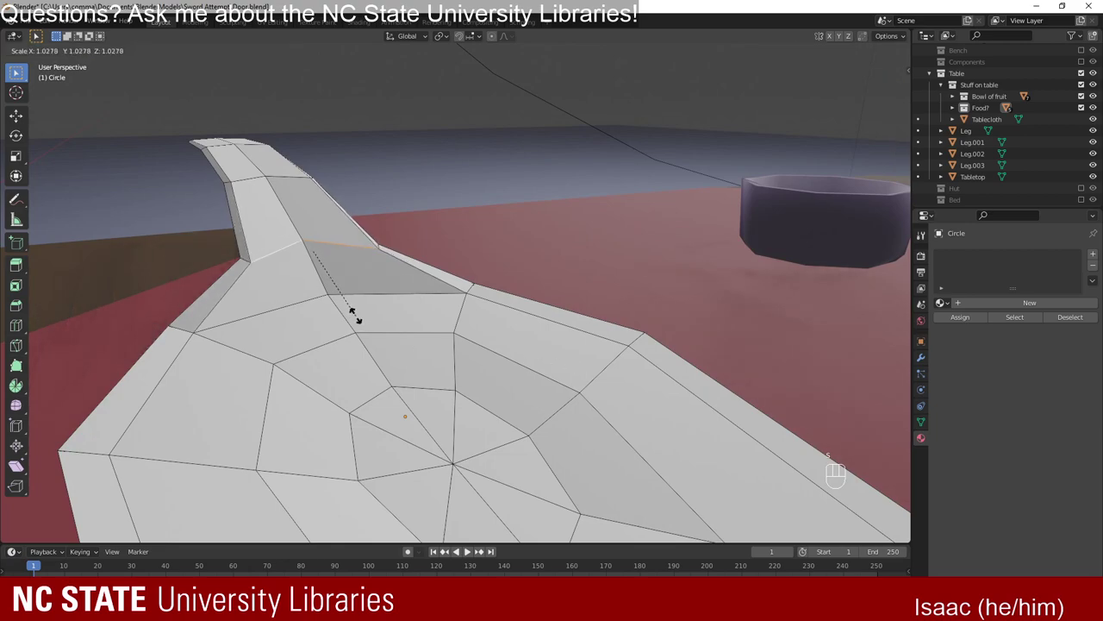
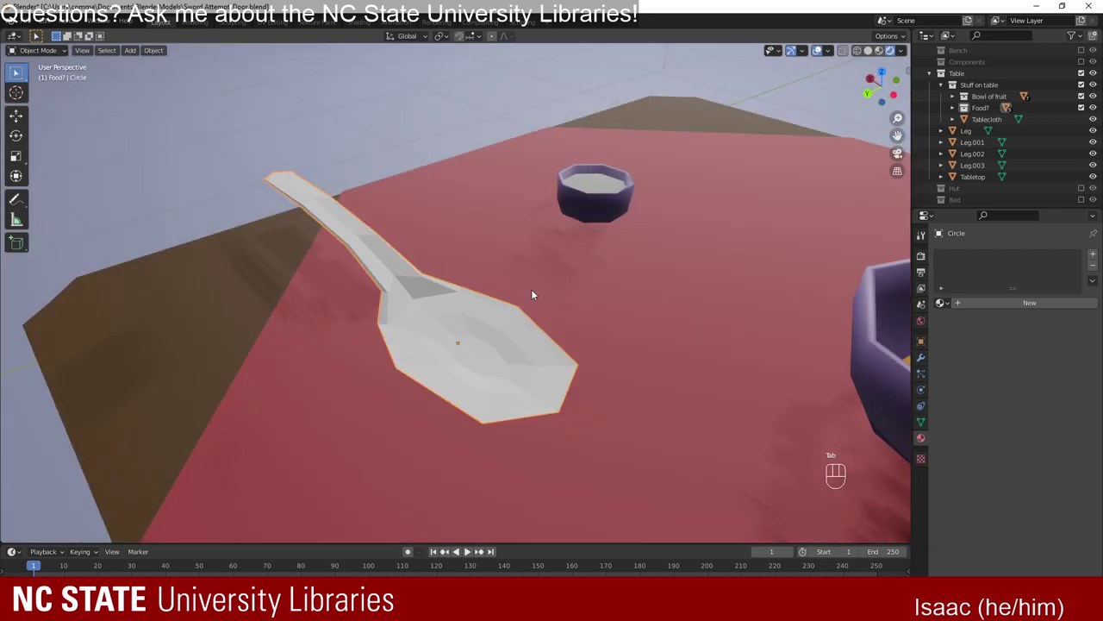
Scale the spoon to 0.255 in Object Mode and orbit around it to check it beside the purple dish.
key(s)
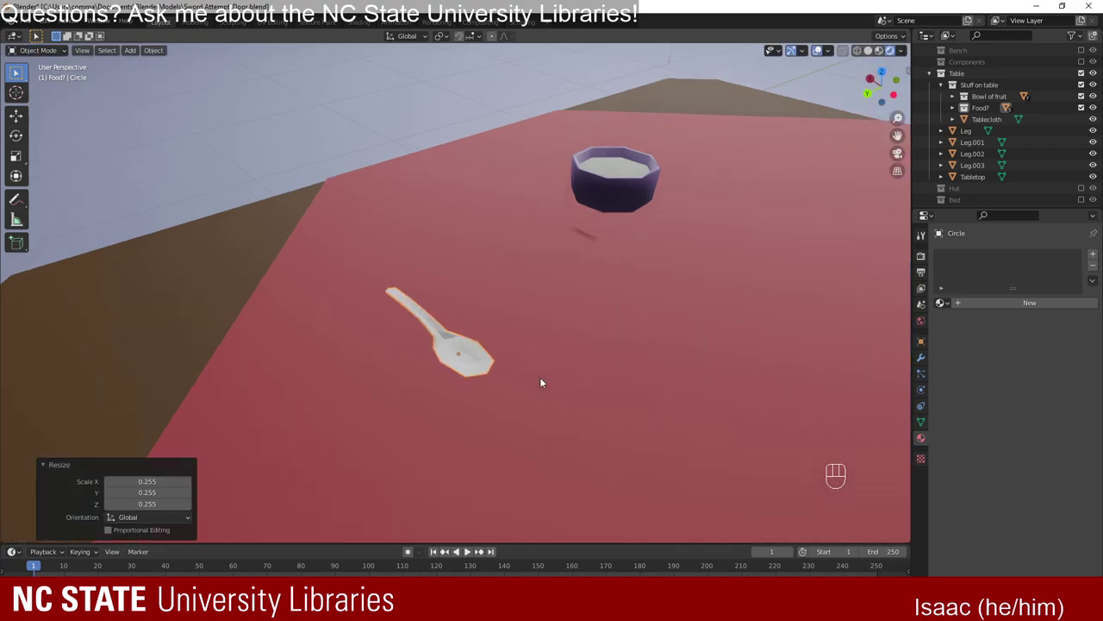
drag(485, 392, 486, 362)
drag(486, 362, 459, 366)
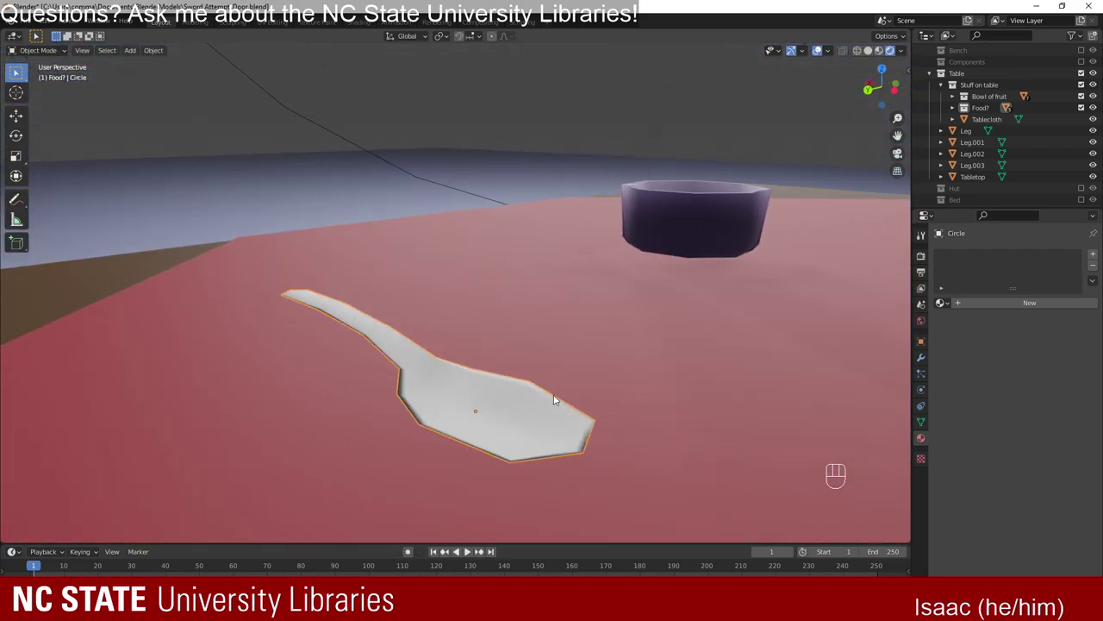
key(ctrl+z)
drag(429, 363, 473, 349)
drag(790, 379, 706, 380)
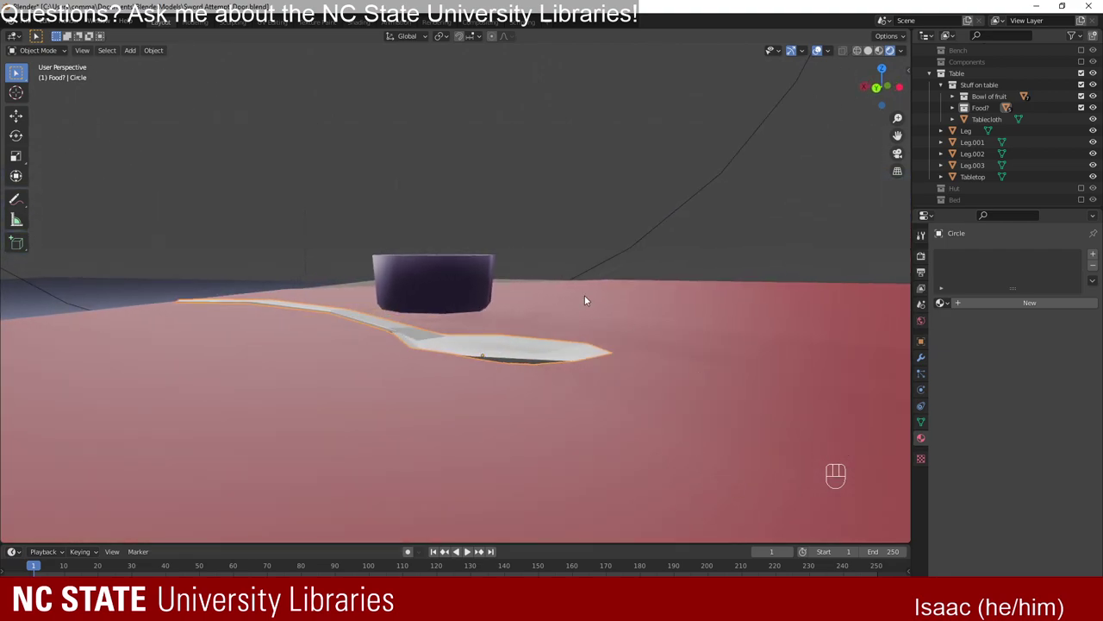
drag(579, 462, 582, 417)
drag(639, 328, 553, 432)
middle_click(526, 398)
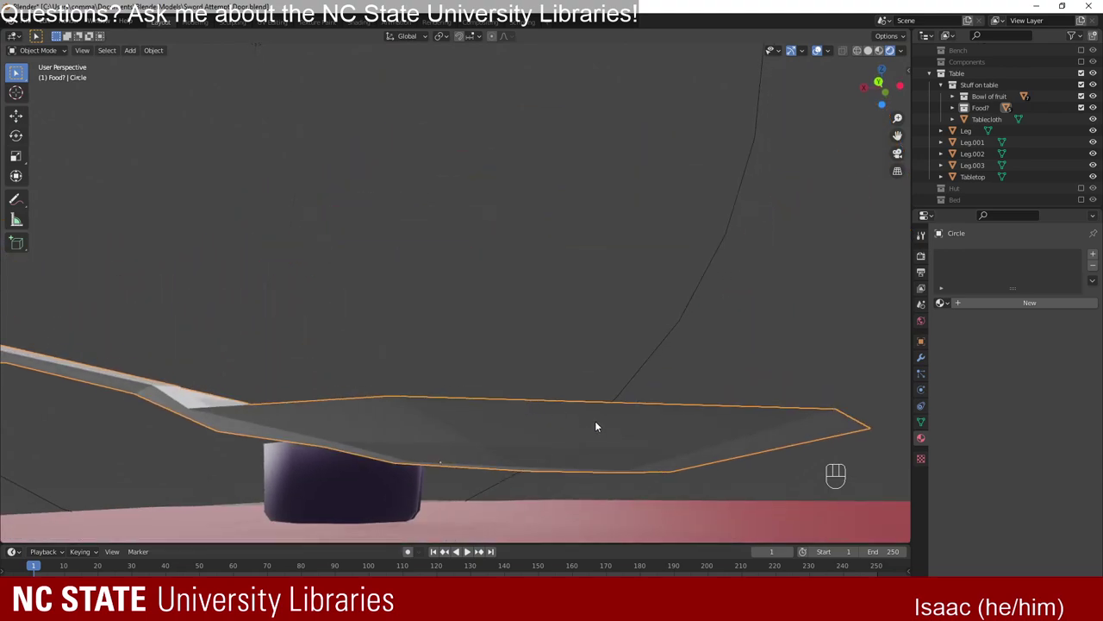
drag(629, 442, 563, 414)
Pull the view back to show the whole room and undo the last couple of view/edit changes.
key(1)
drag(508, 350, 505, 393)
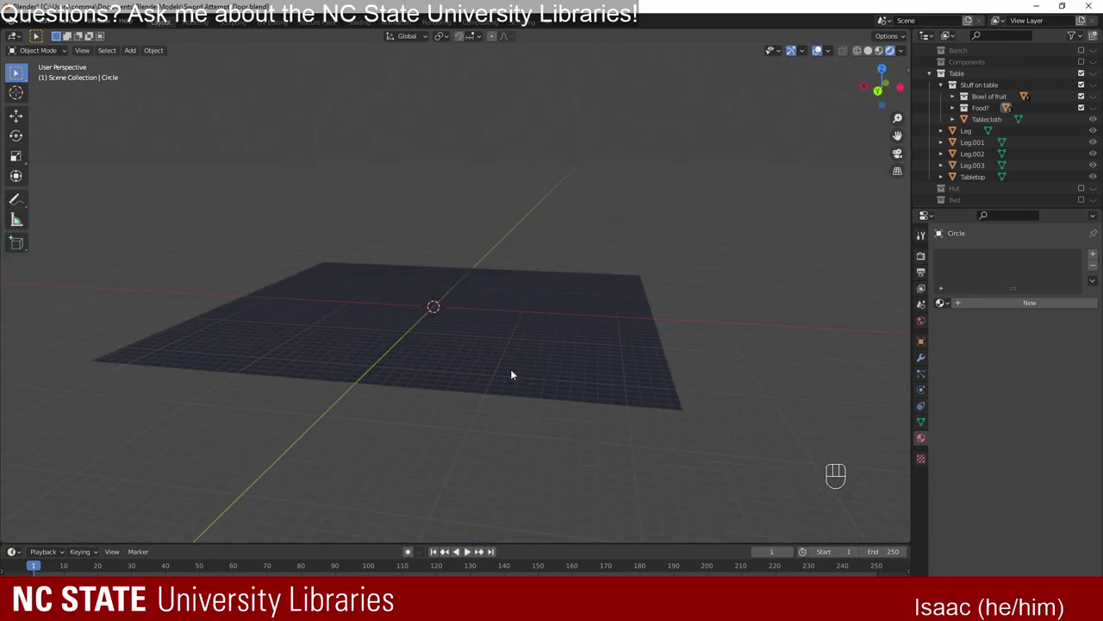
key(2)
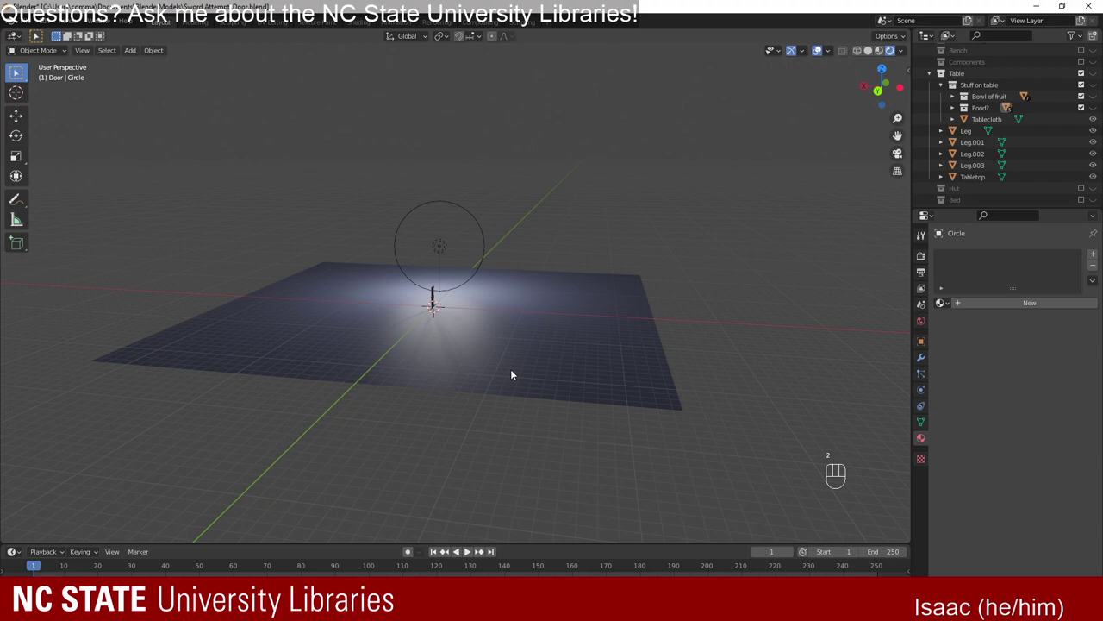
key(ctrl+z)
key(ctrl+z)
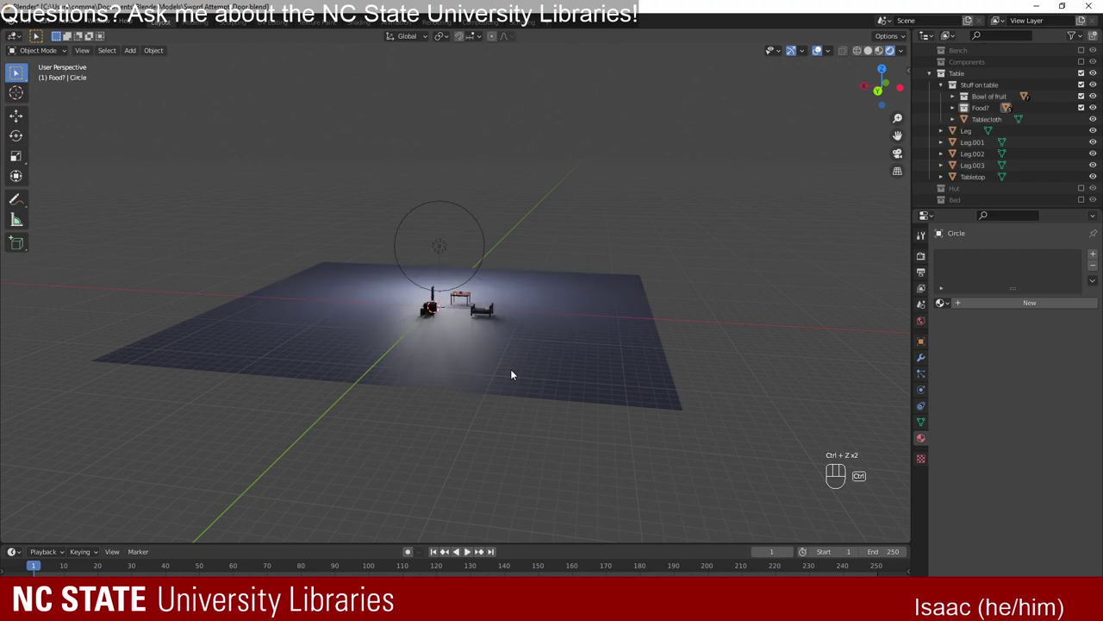
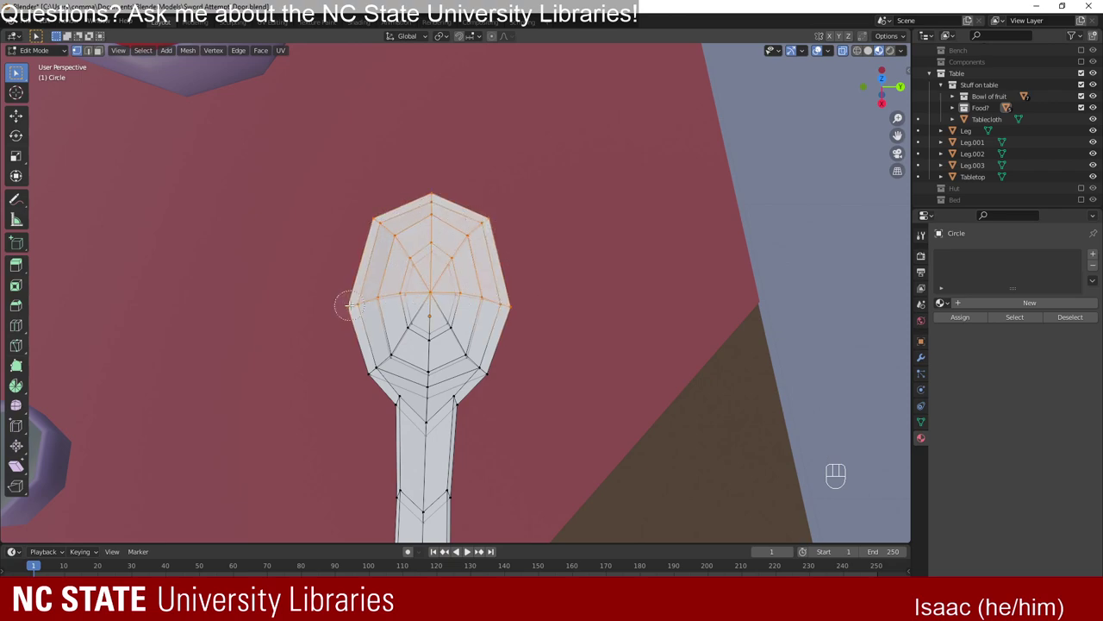
Scale down the bowl-tip loops, then narrow the neck ring to about 0.73 where bowl meets handle.
key(s)
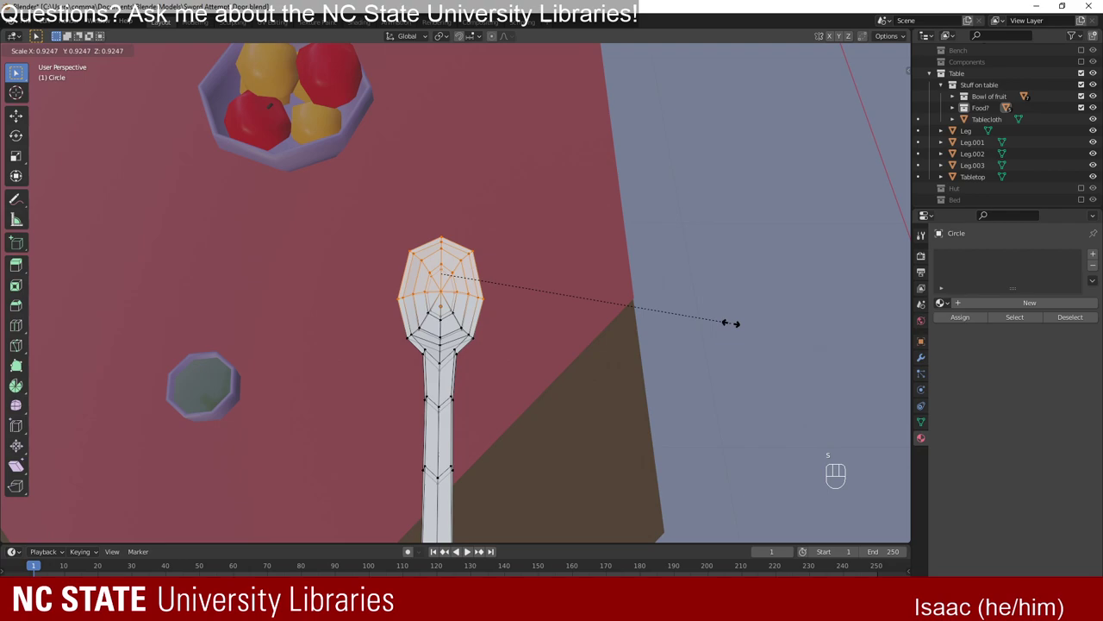
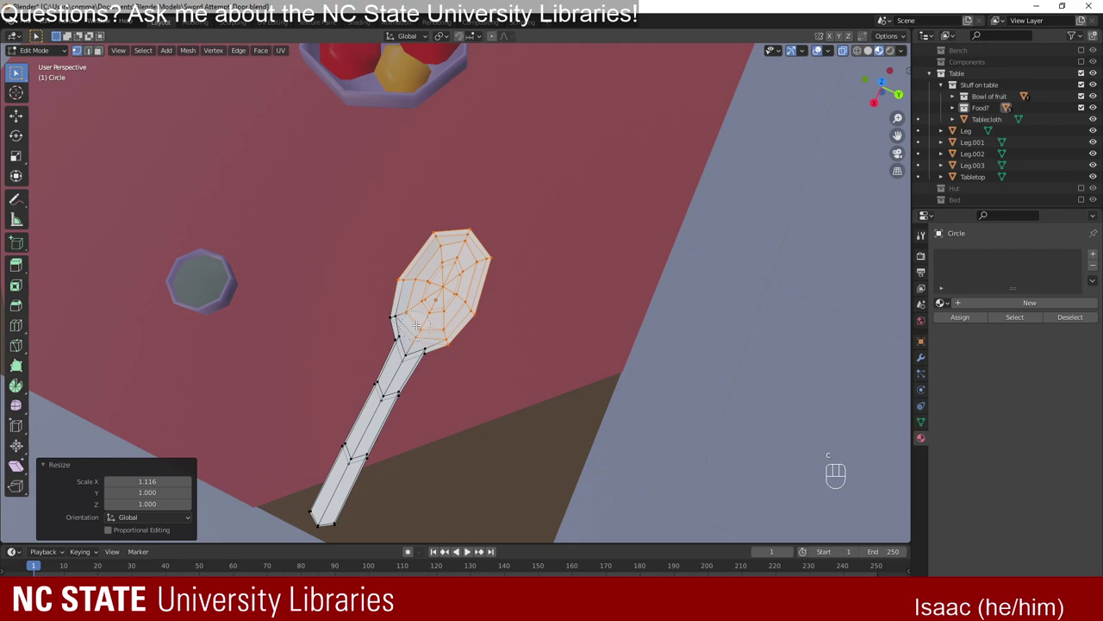
key(s)
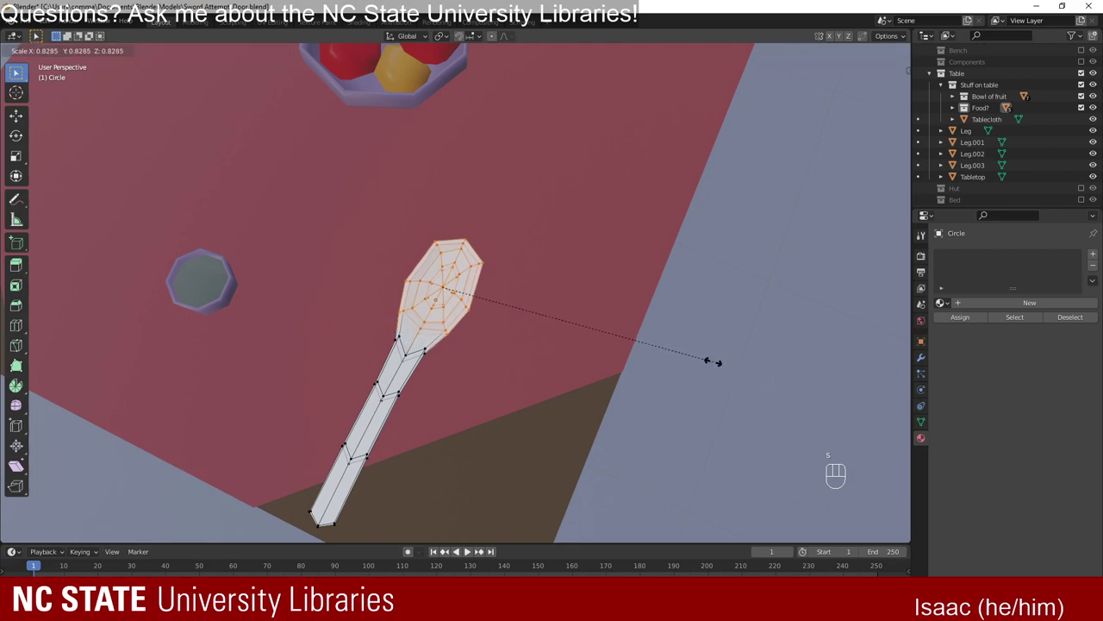
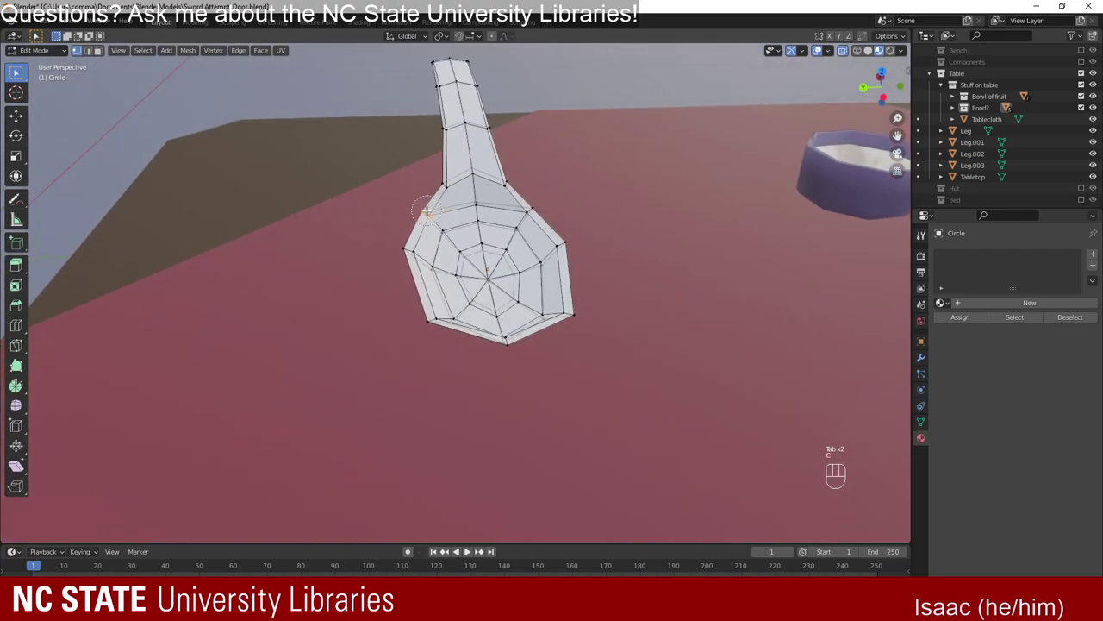
key(s)
key(c)
key(s)
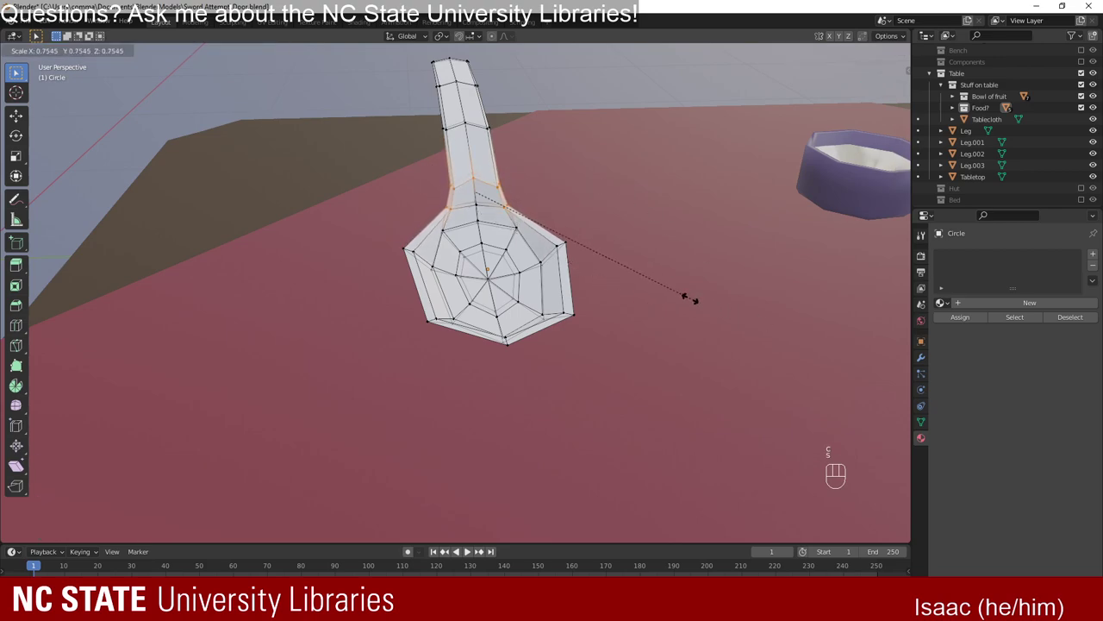
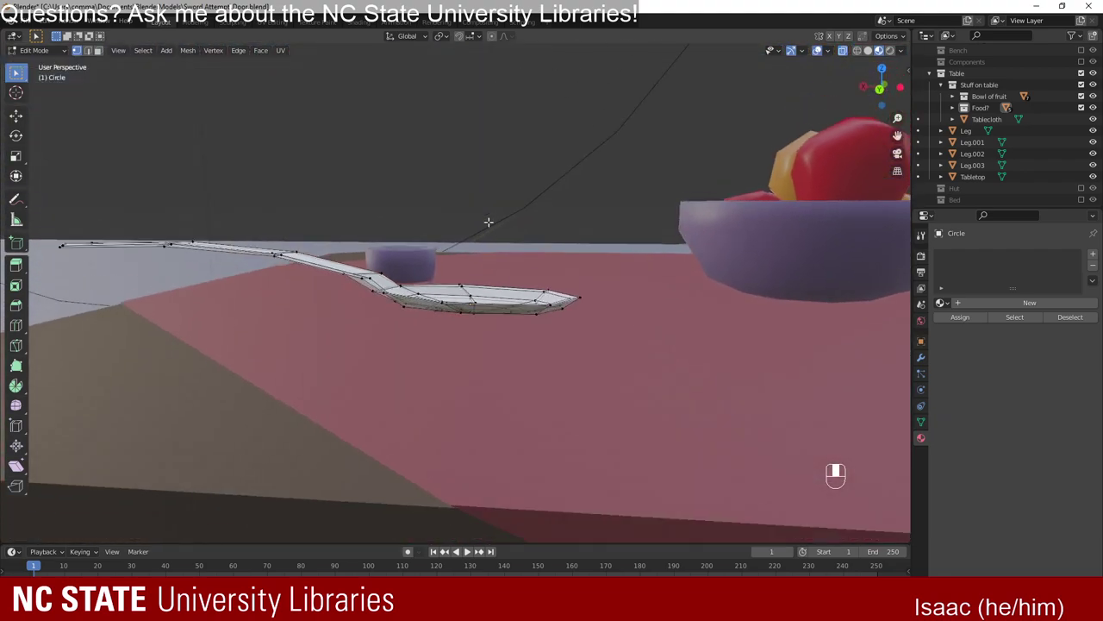
Leave mesh editing and tilt the spoon about 8° around the global Y axis.
key(Tab)
drag(471, 250, 484, 249)
key(r)
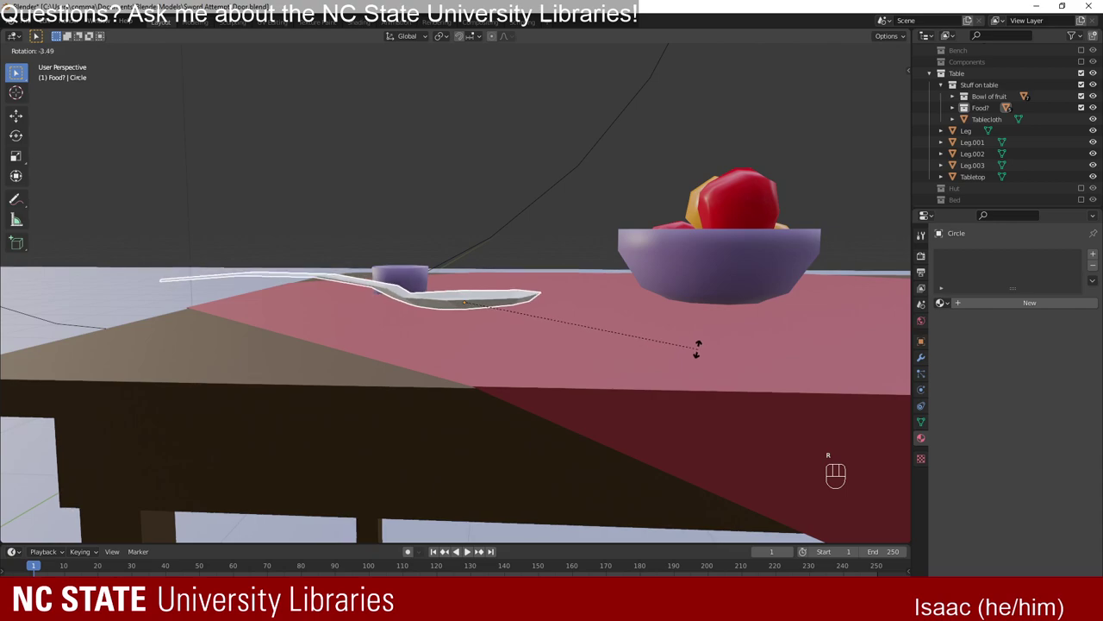
key(r)
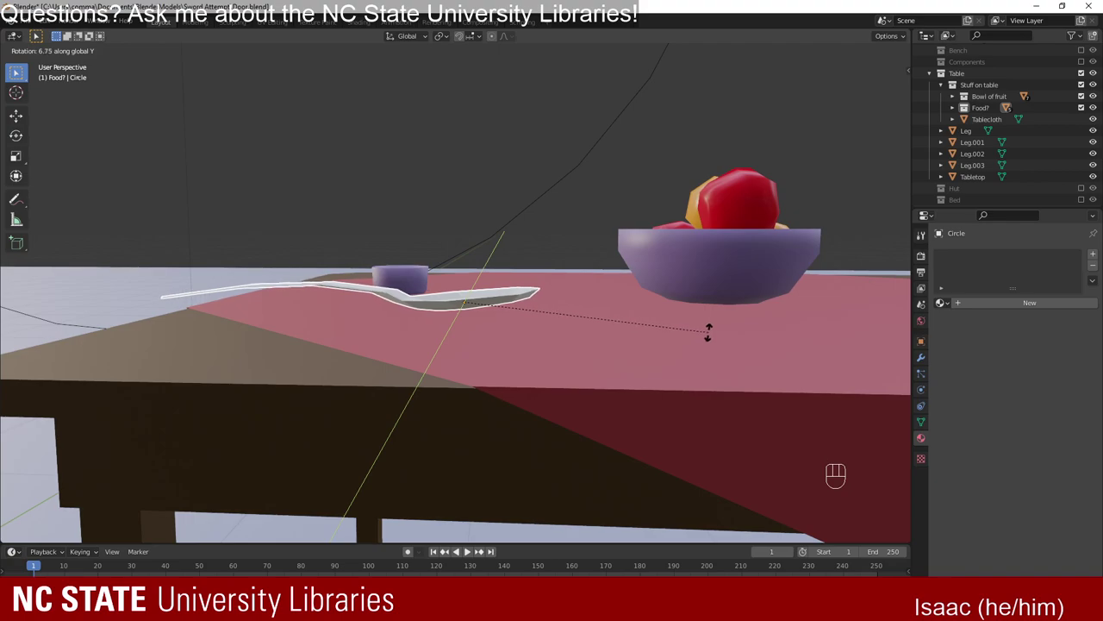
drag(527, 312, 542, 362)
Scale the spoon to about 0.424 and check it lying flat beside the purple dish.
key(s)
drag(509, 380, 525, 398)
drag(450, 386, 449, 368)
drag(437, 287, 425, 290)
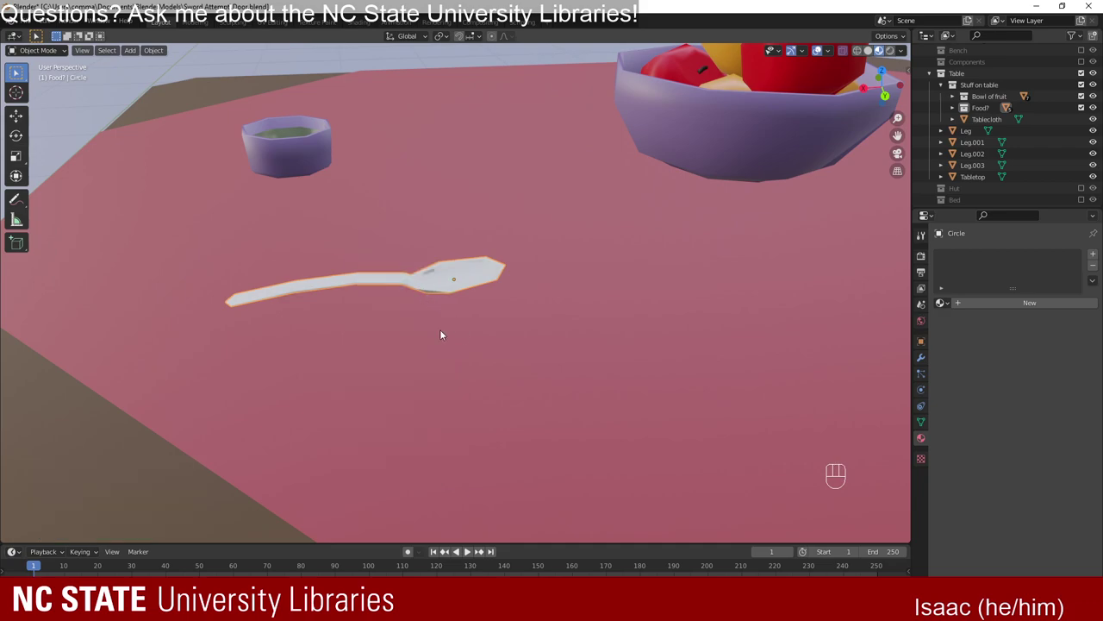
drag(443, 357, 452, 357)
Create a new material, Material.011, for the spoon with a white base colour.
drag(428, 287, 415, 298)
drag(477, 368, 461, 374)
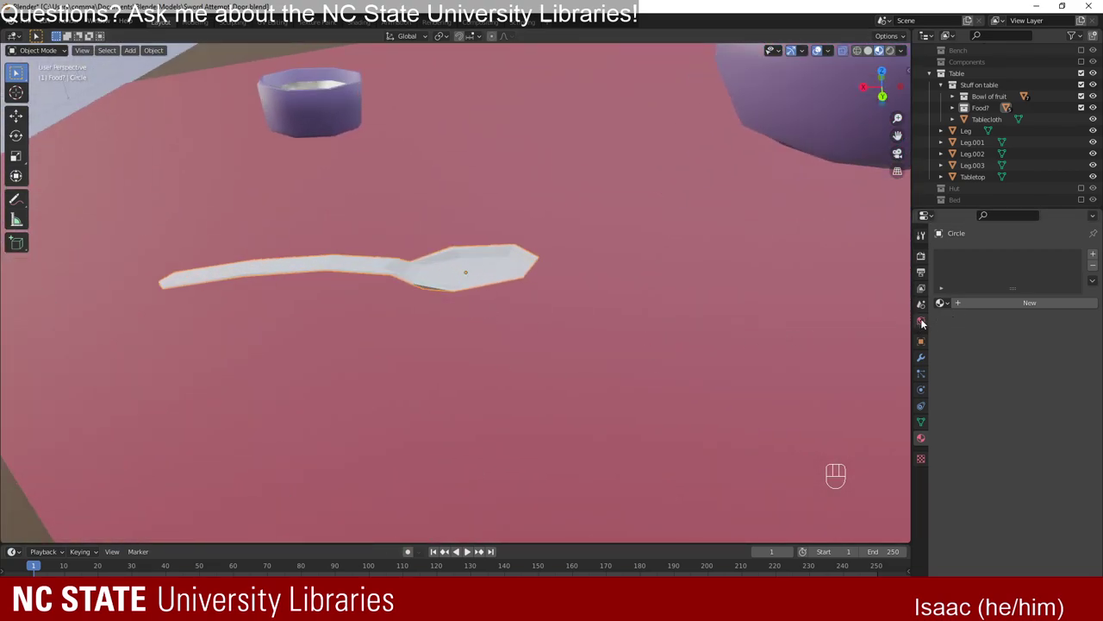
click(1031, 424)
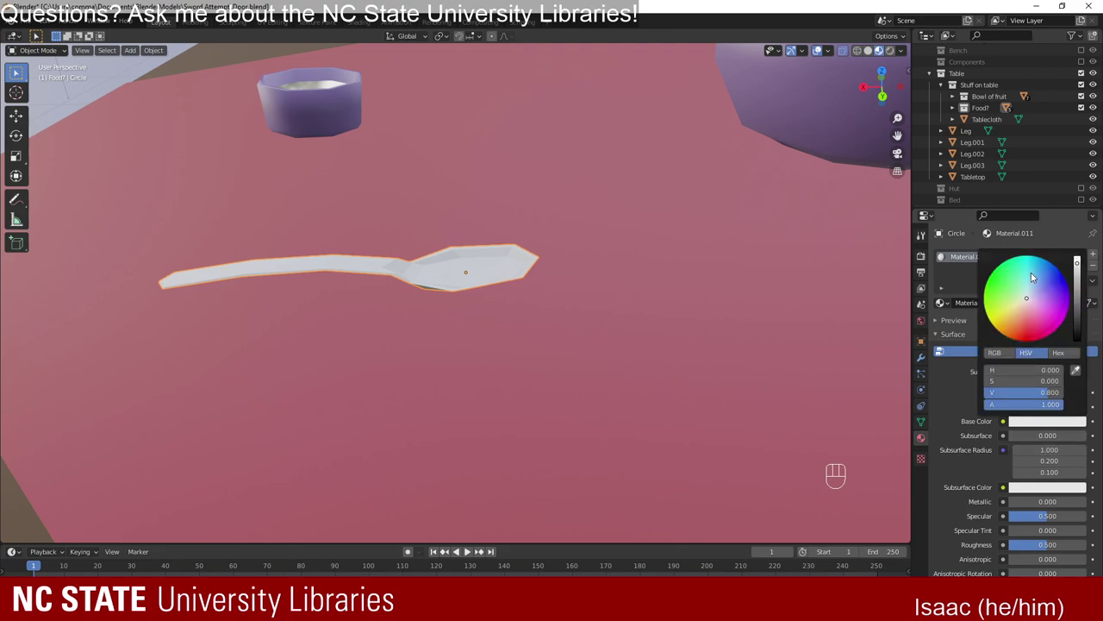
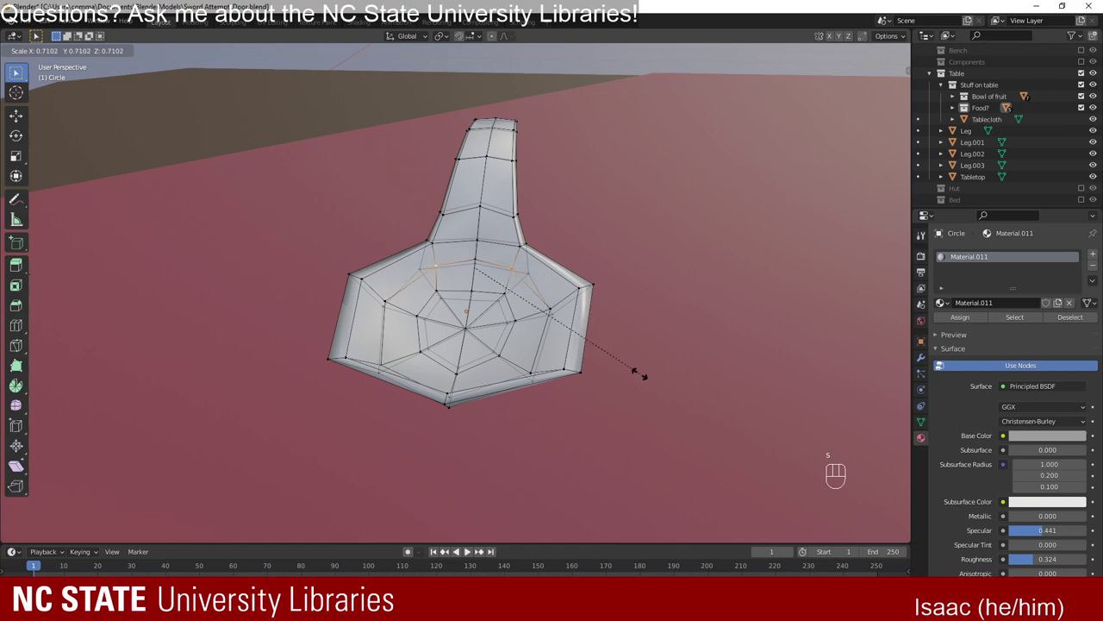
Shrink the spoon head to about 0.71 and finish editing its mesh.
key(Tab)
Lower the spoon onto the tablecloth near the soup dish.
drag(456, 393, 557, 388)
drag(408, 370, 560, 397)
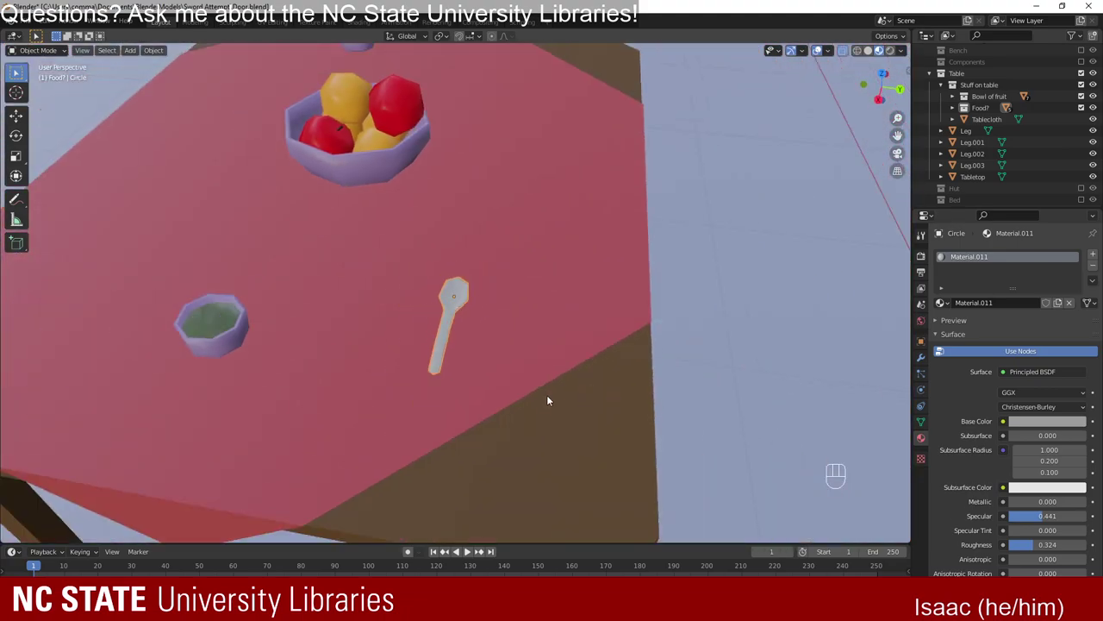
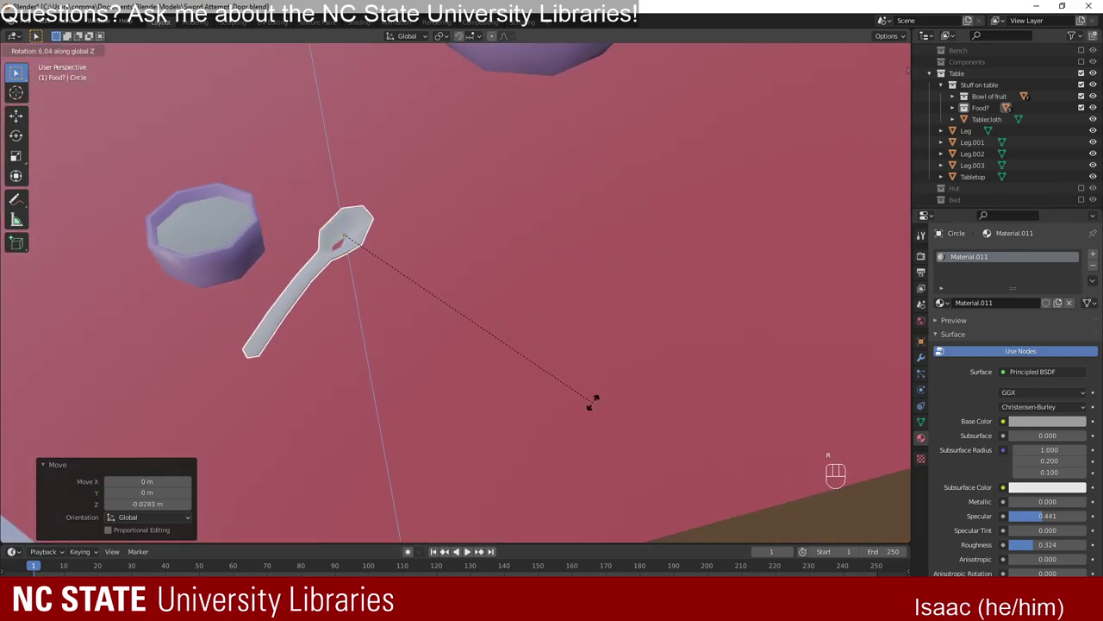
key(g)
drag(530, 428, 596, 409)
drag(461, 370, 442, 385)
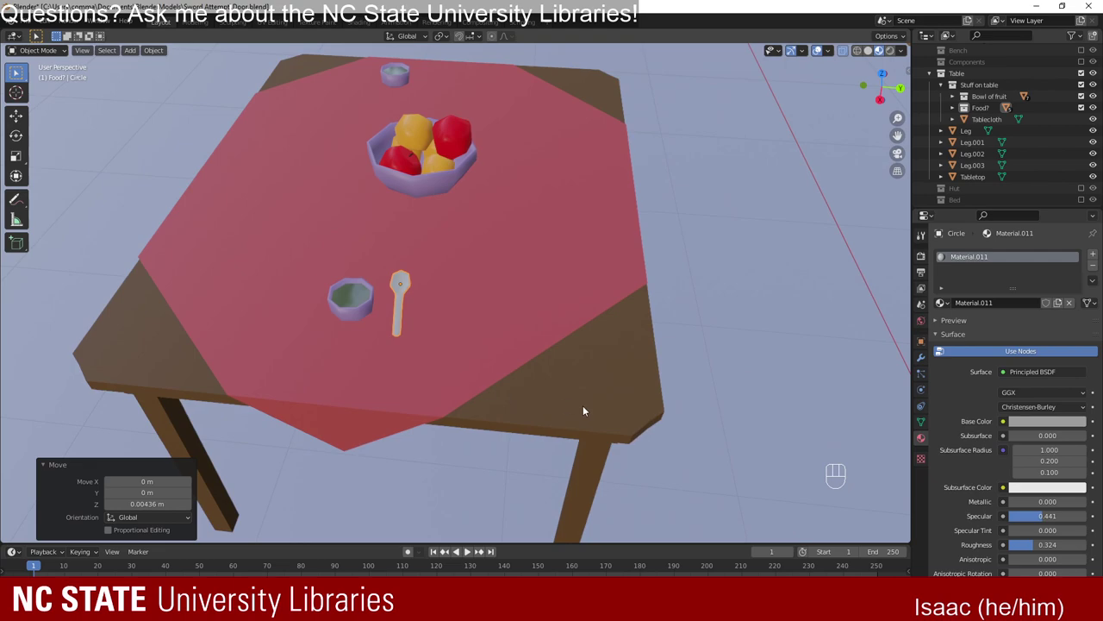
Turn the spoon about 20° around the vertical and slide it beside the ramekin.
key(r)
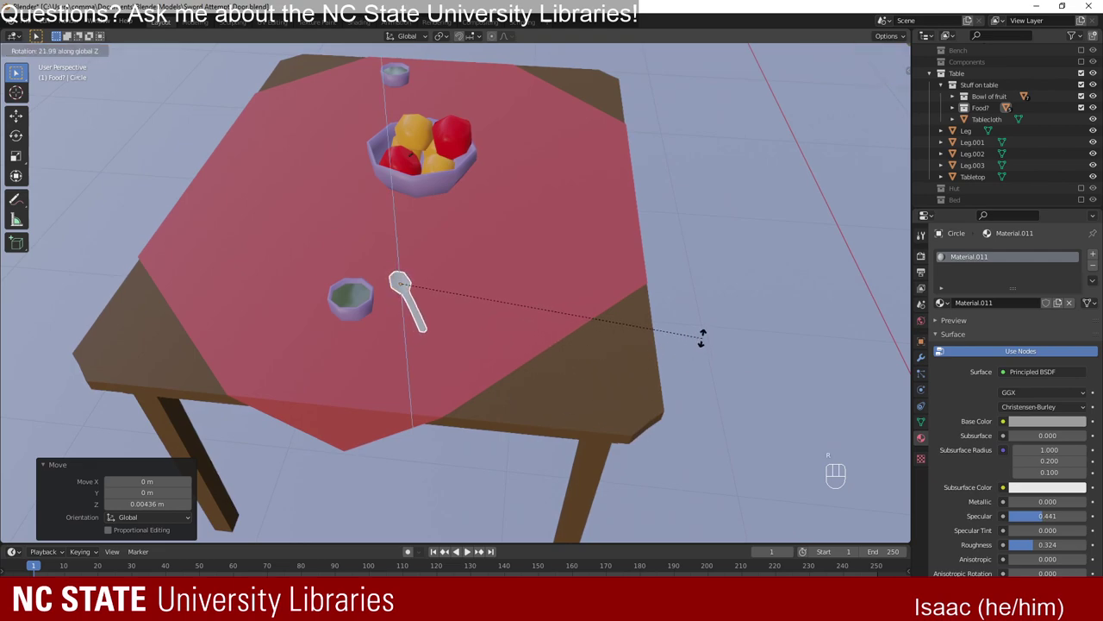
key(g)
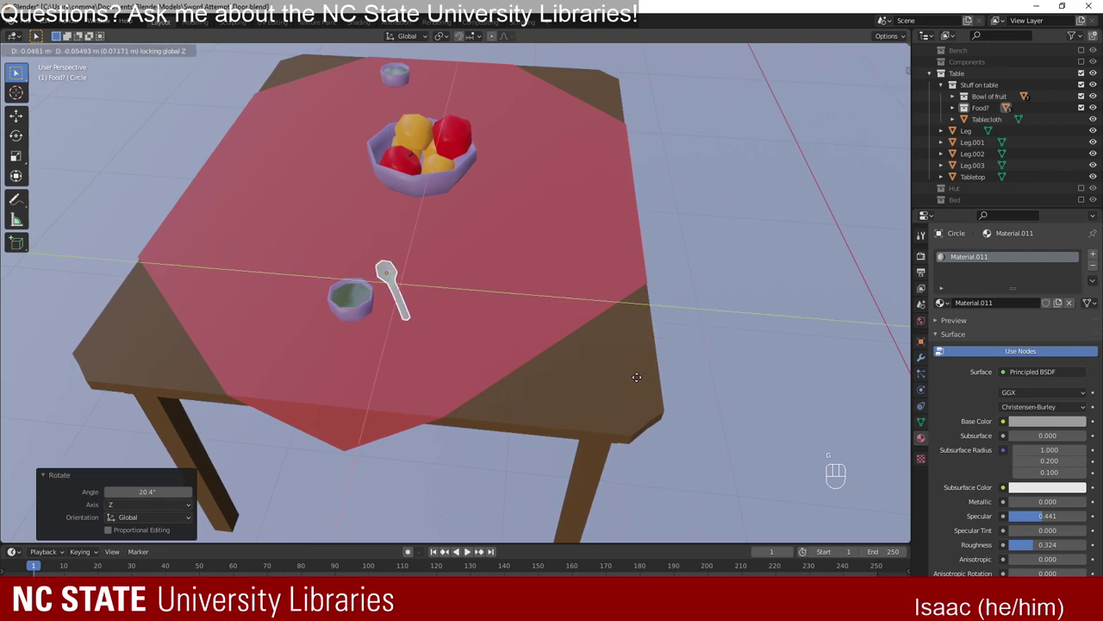
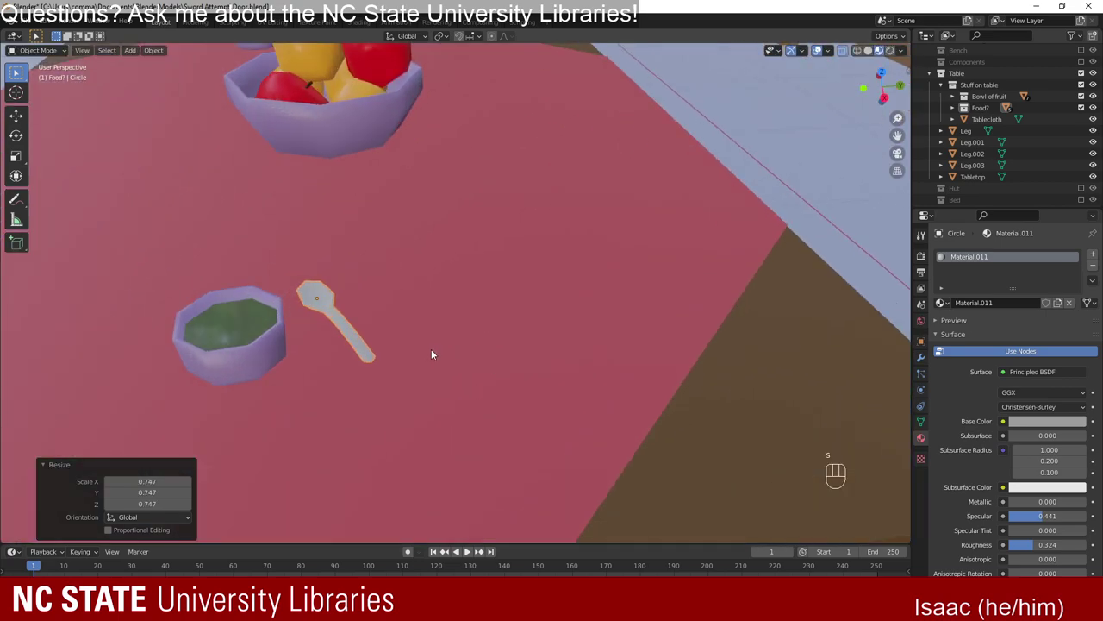
drag(412, 376, 600, 319)
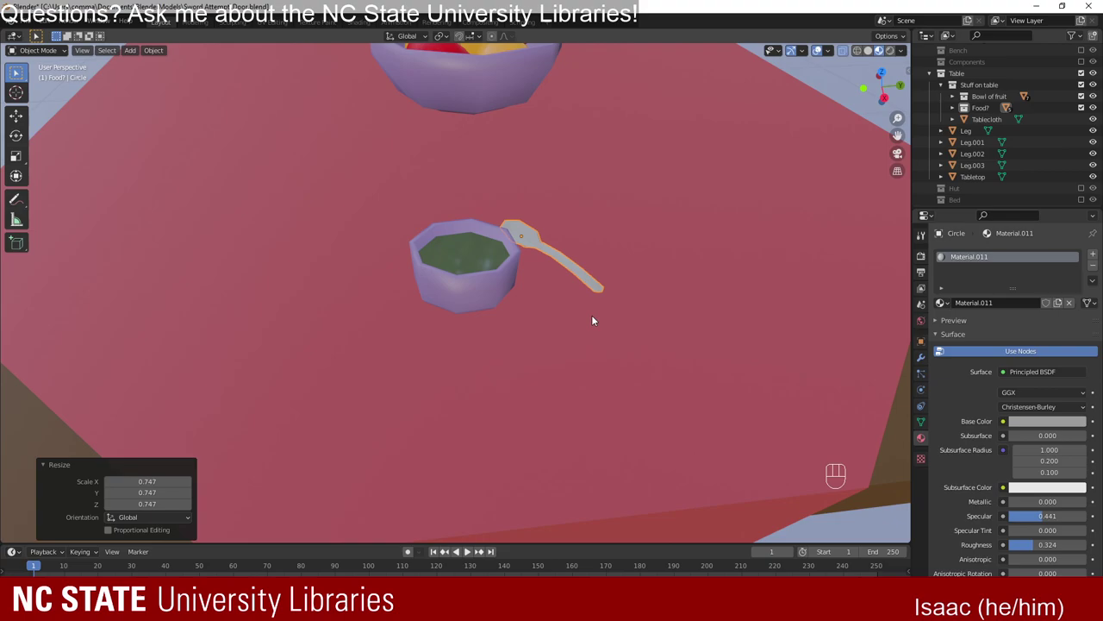
drag(673, 347, 653, 345)
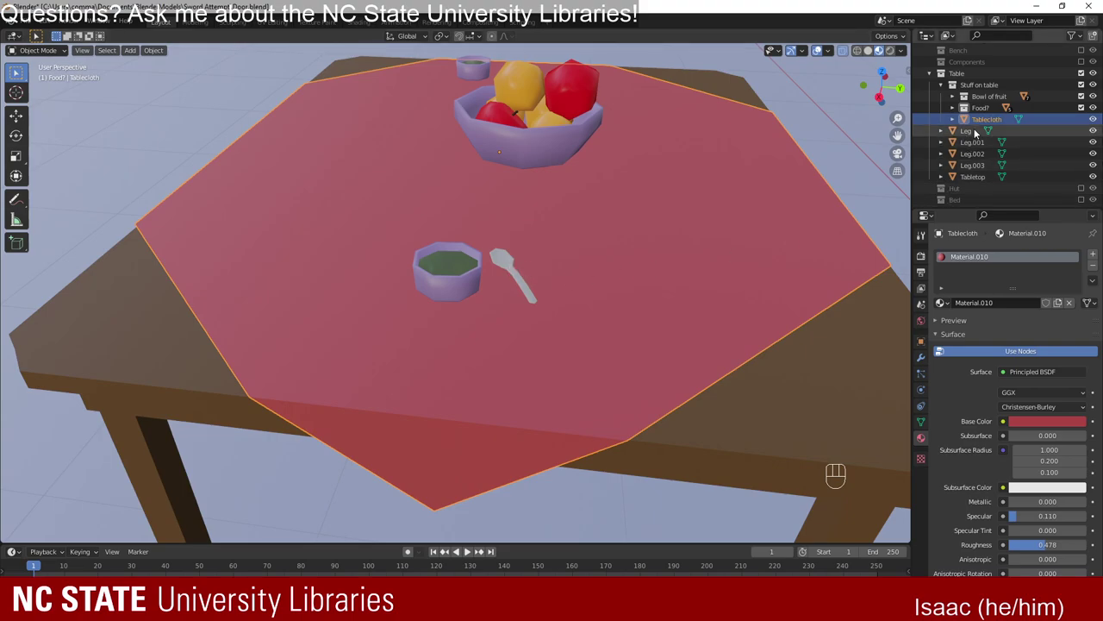
Rename the Circle object to Spoon inside the Food? collection.
click(504, 259)
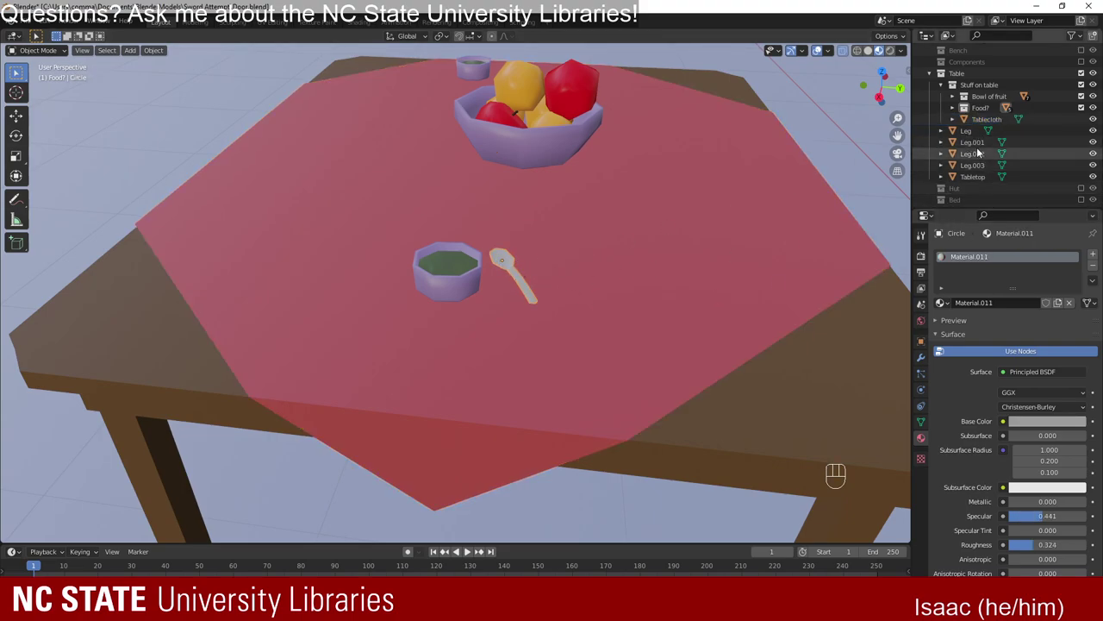
click(956, 143)
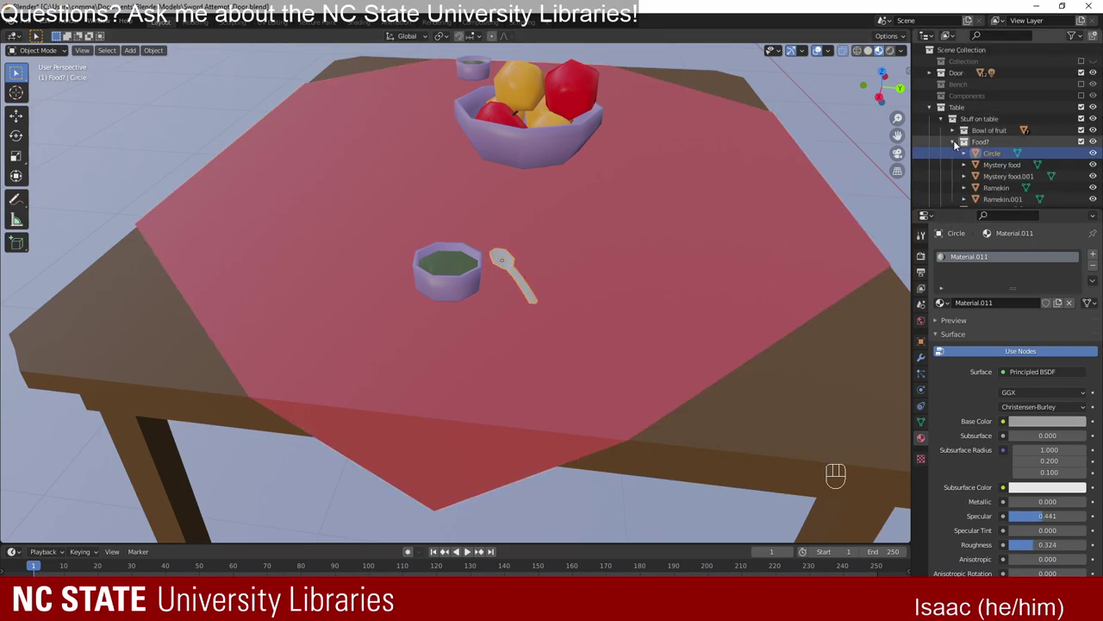
drag(1003, 107, 973, 108)
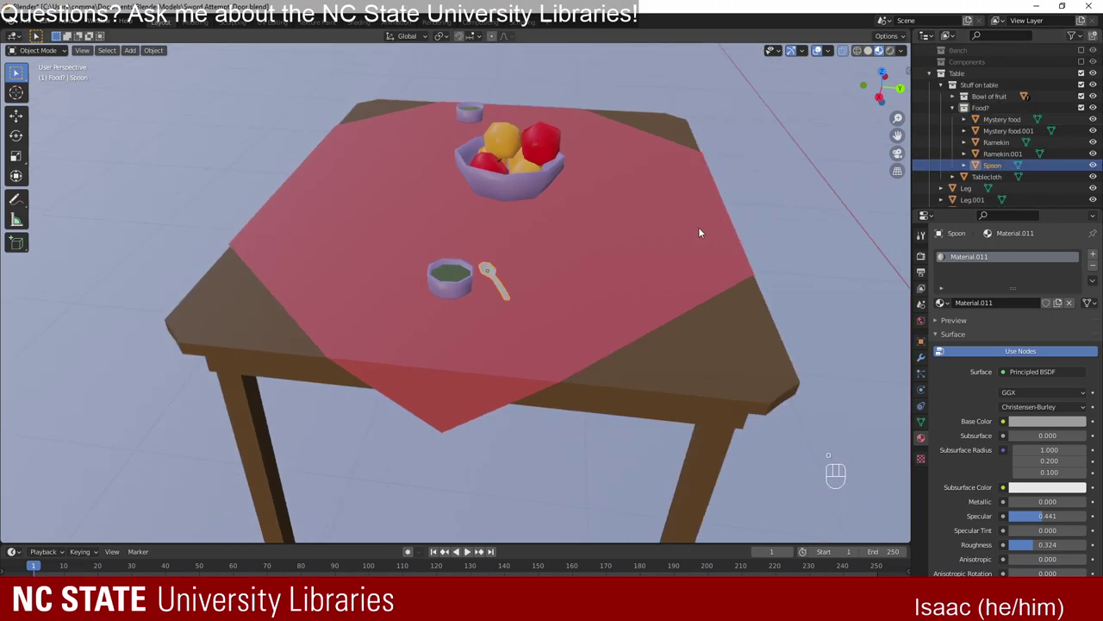
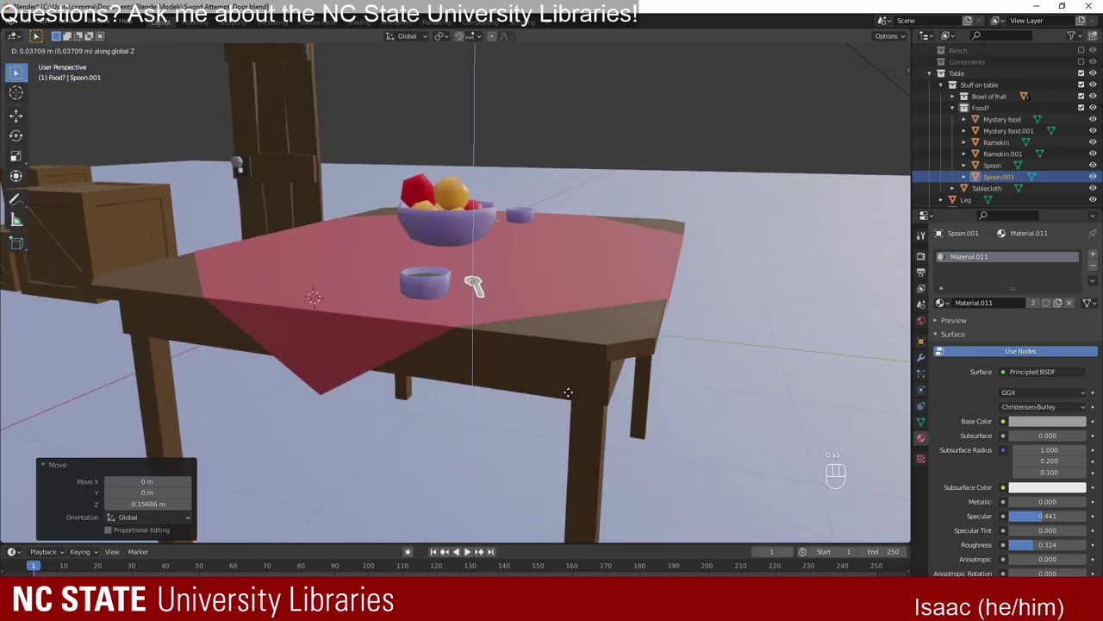
Lower the copied spoon Spoon.001 onto the cloth beside the second ramekin.
key(g)
drag(547, 336, 560, 348)
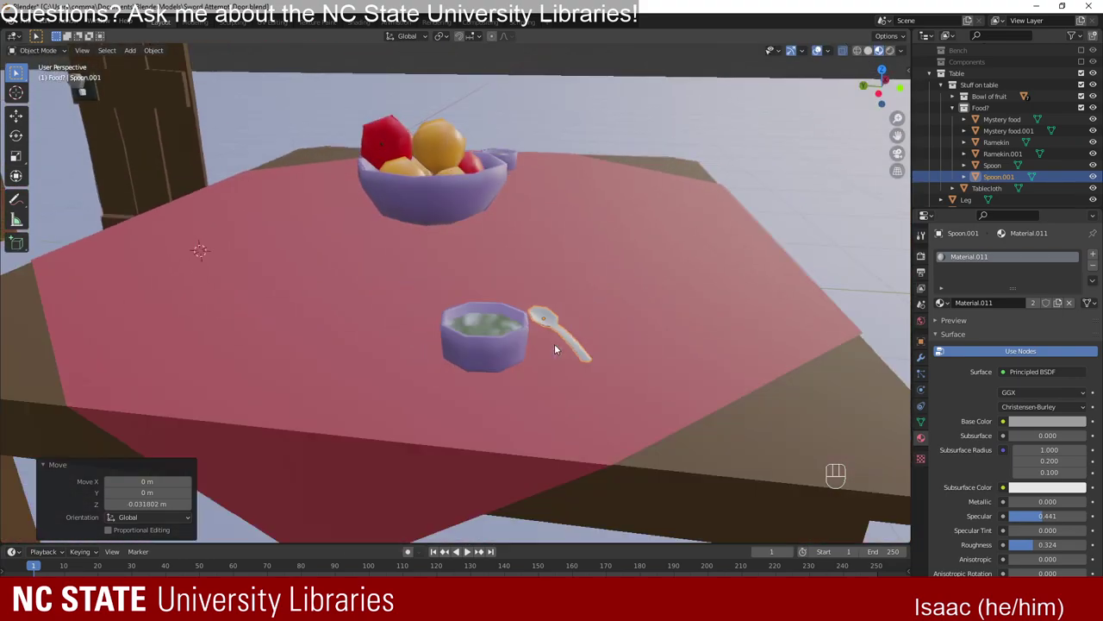
drag(553, 149, 467, 181)
drag(466, 181, 479, 217)
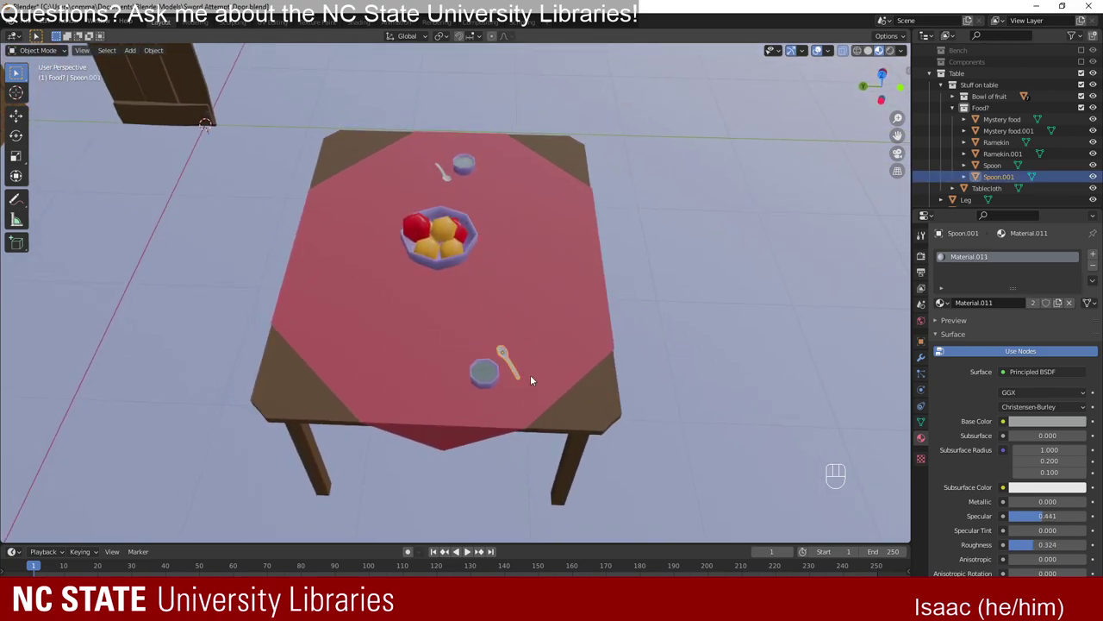
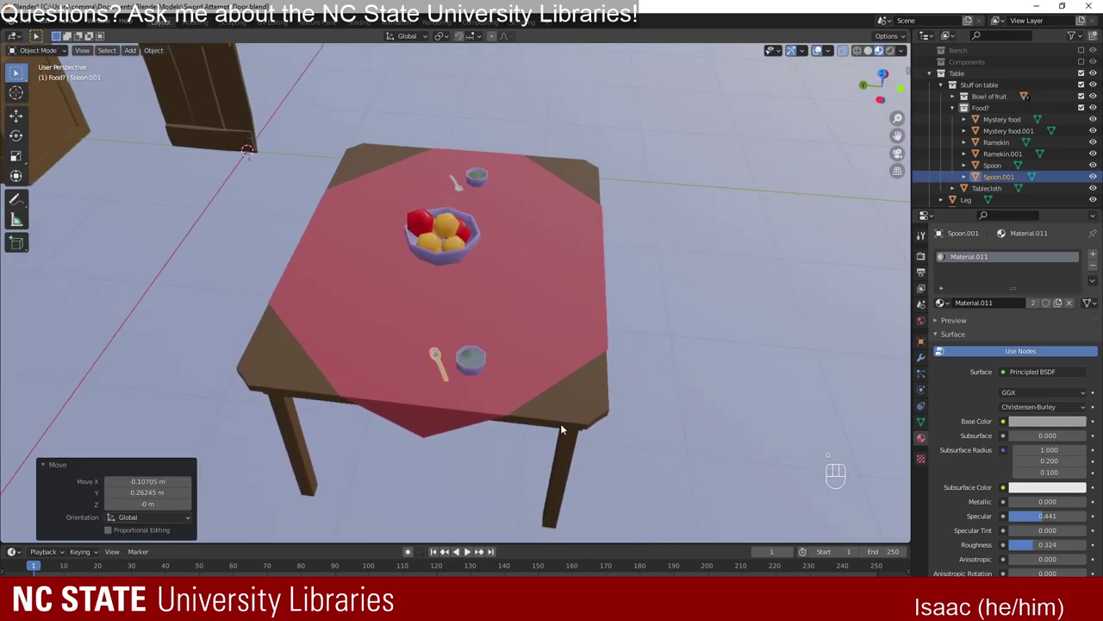
Turn Spoon.001 around the vertical axis to sit alongside its dish.
key(r)
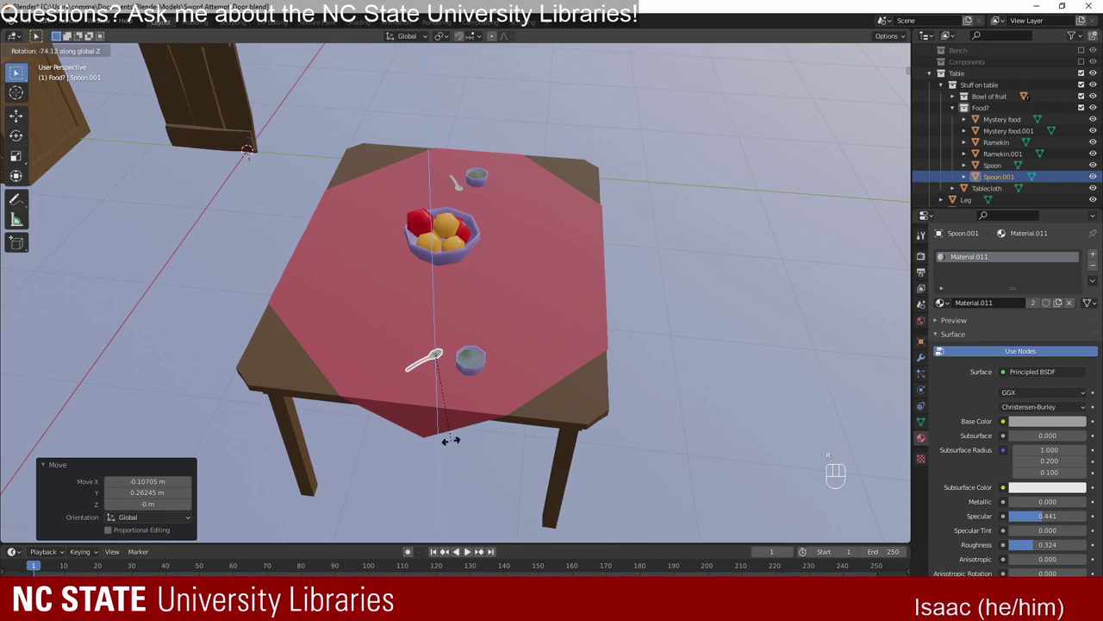
drag(613, 390, 574, 355)
drag(464, 196, 496, 264)
drag(552, 382, 535, 345)
Save the file and view the table with both spoons from the side.
key(ctrl+s)
drag(585, 380, 607, 380)
drag(555, 410, 567, 397)
drag(520, 426, 525, 407)
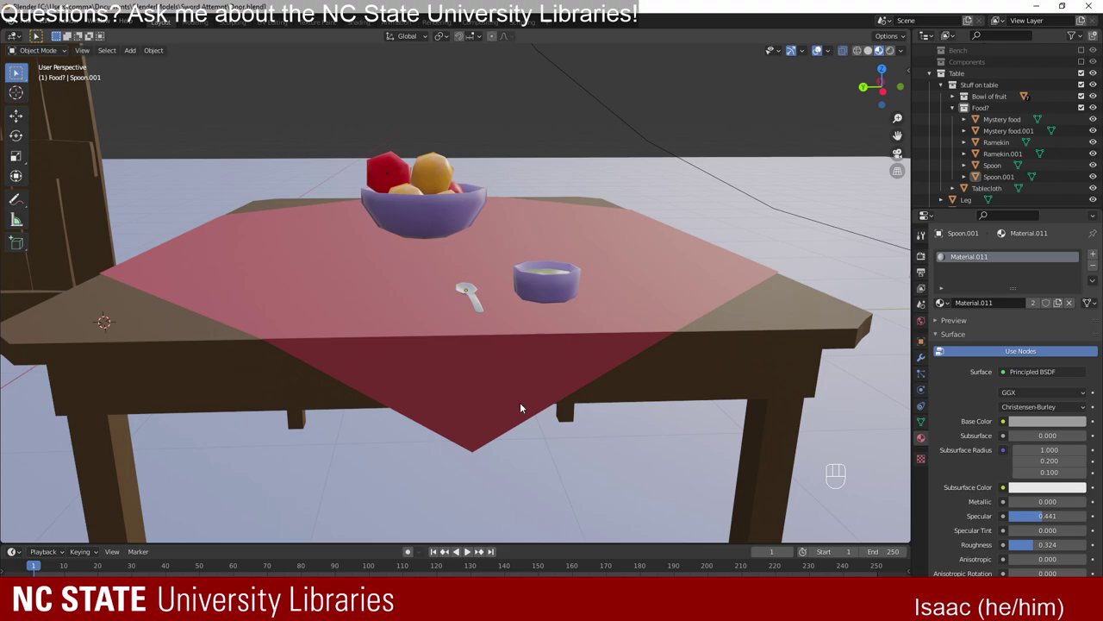
click(459, 120)
drag(575, 234, 417, 254)
drag(580, 319, 512, 332)
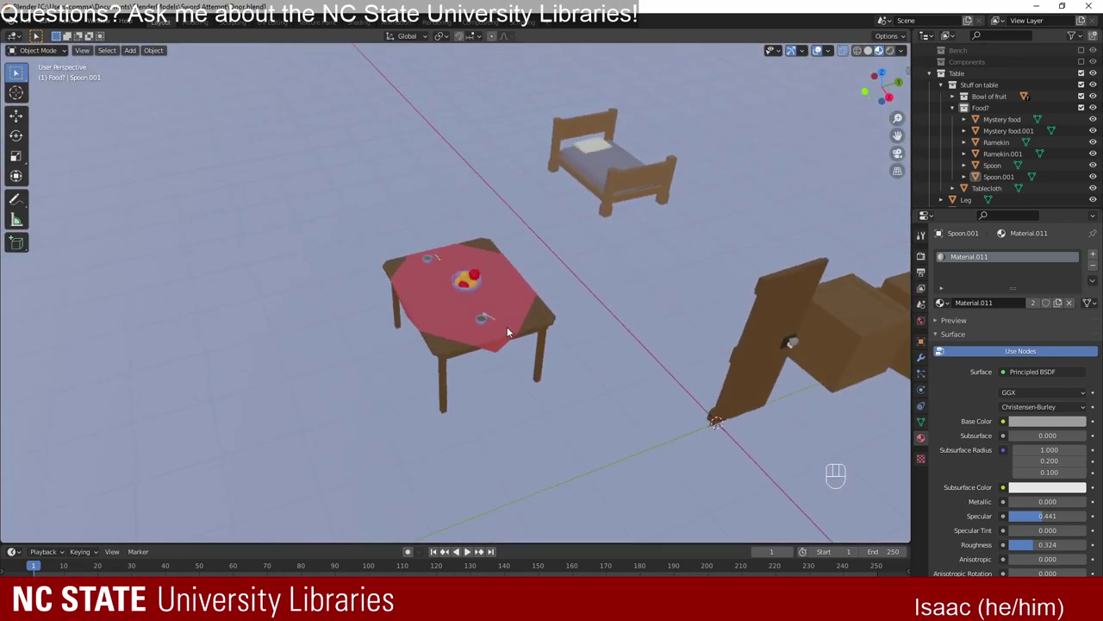
drag(811, 400, 564, 345)
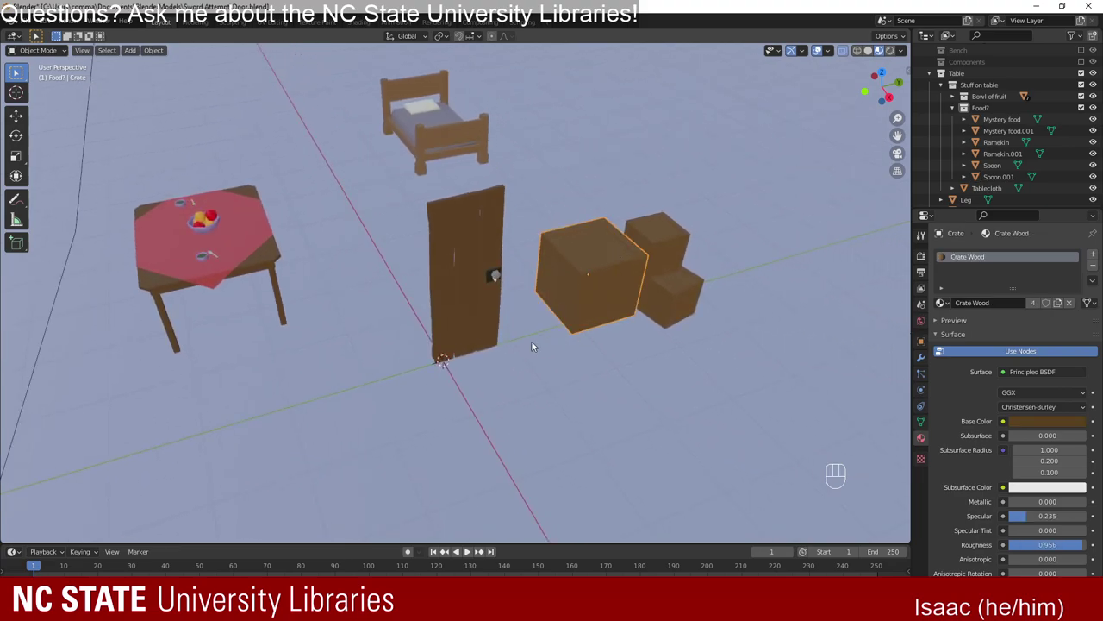
drag(505, 342, 475, 341)
click(648, 291)
click(585, 270)
drag(472, 284, 759, 316)
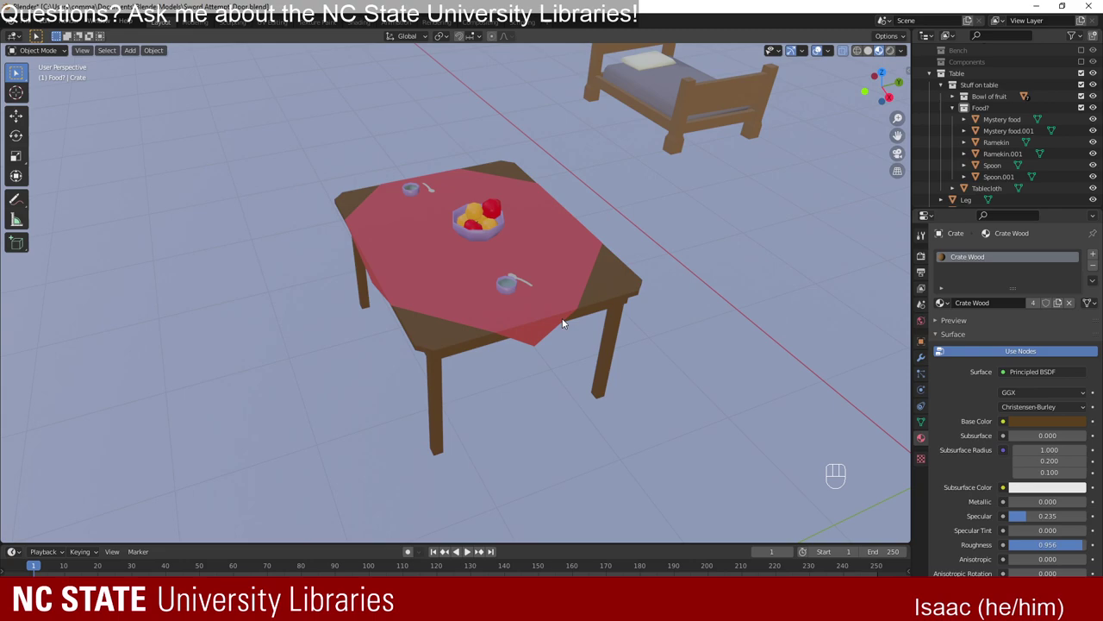
click(536, 306)
drag(595, 386, 556, 415)
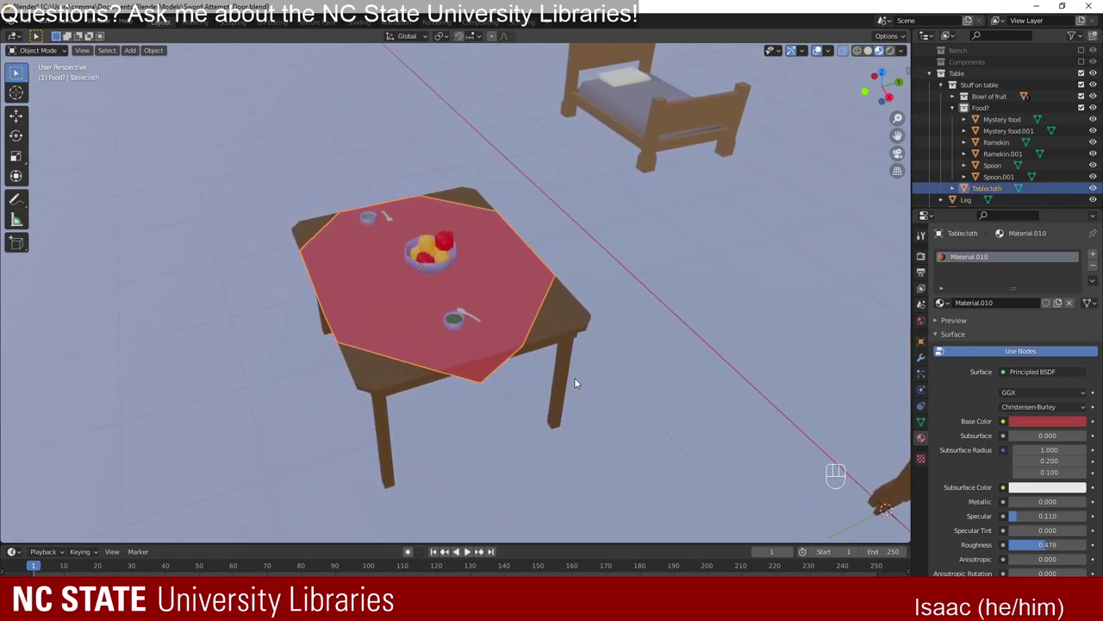
key(ctrl+s)
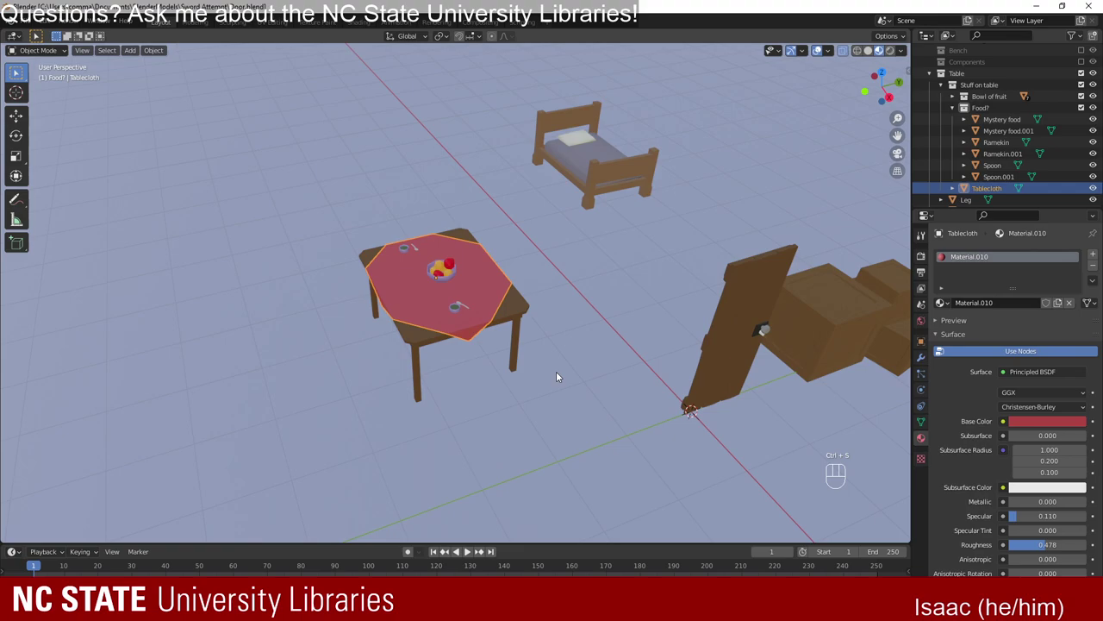